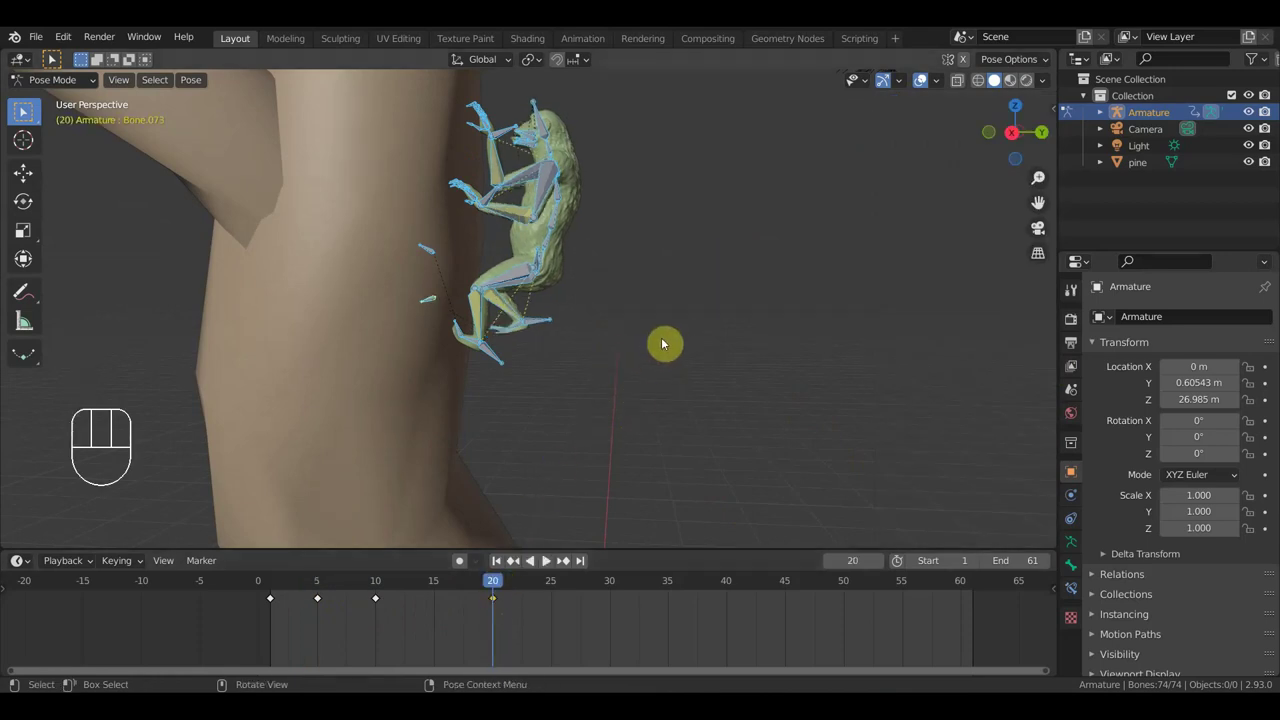
# Step: Move the whole pose off the trunk, hide the pine tree from top view, and begin rotating the pose
pyautogui.press('g')
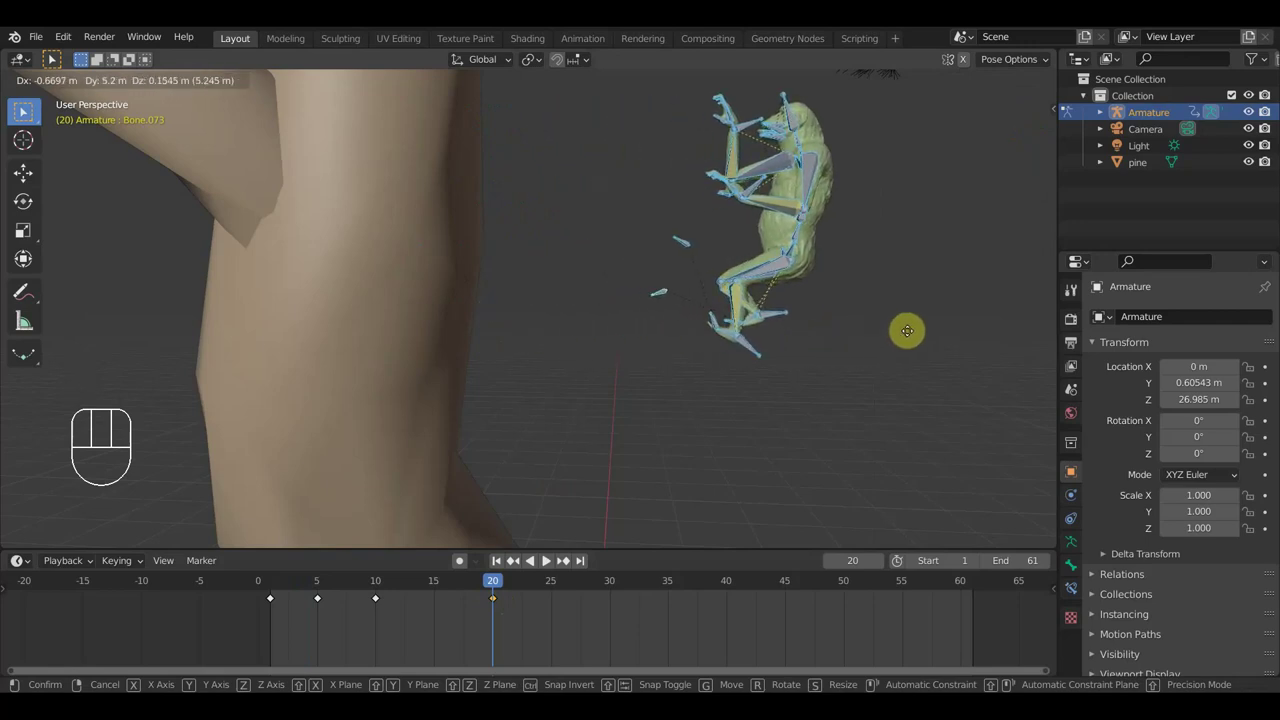
pyautogui.click(946, 318)
pyautogui.press('KP_7')
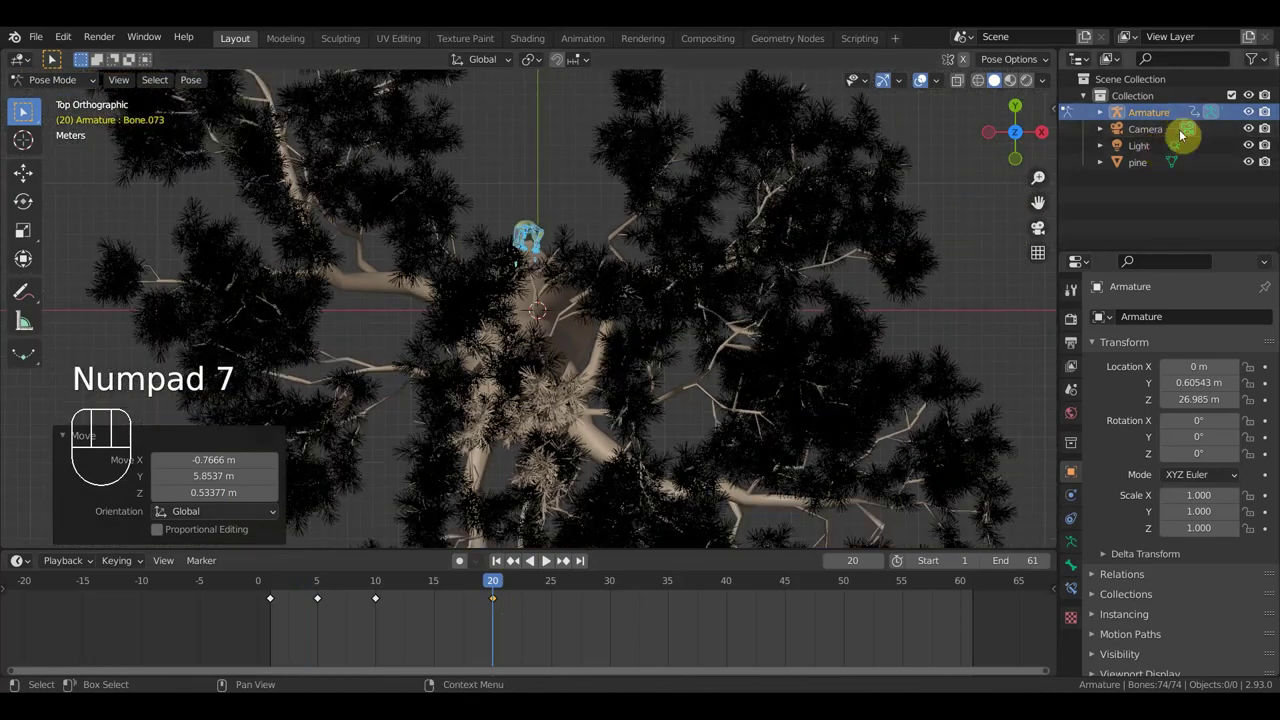
pyautogui.click(1250, 163)
pyautogui.press('r')
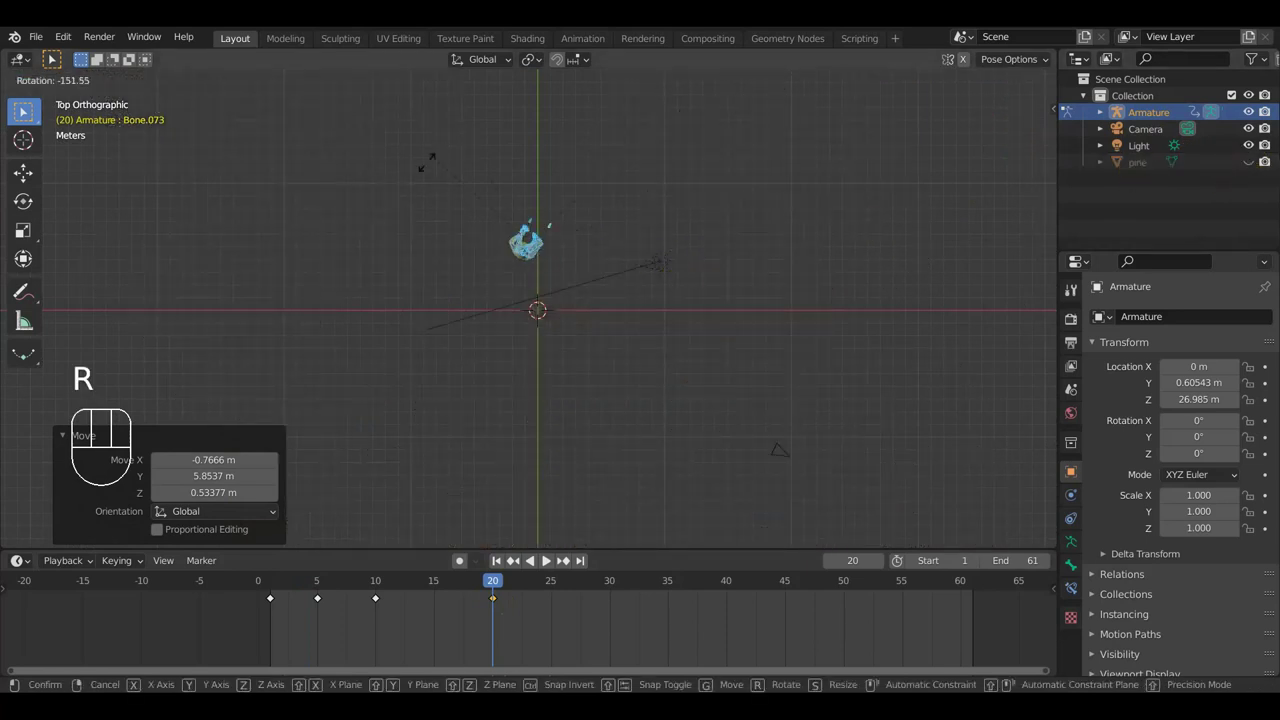
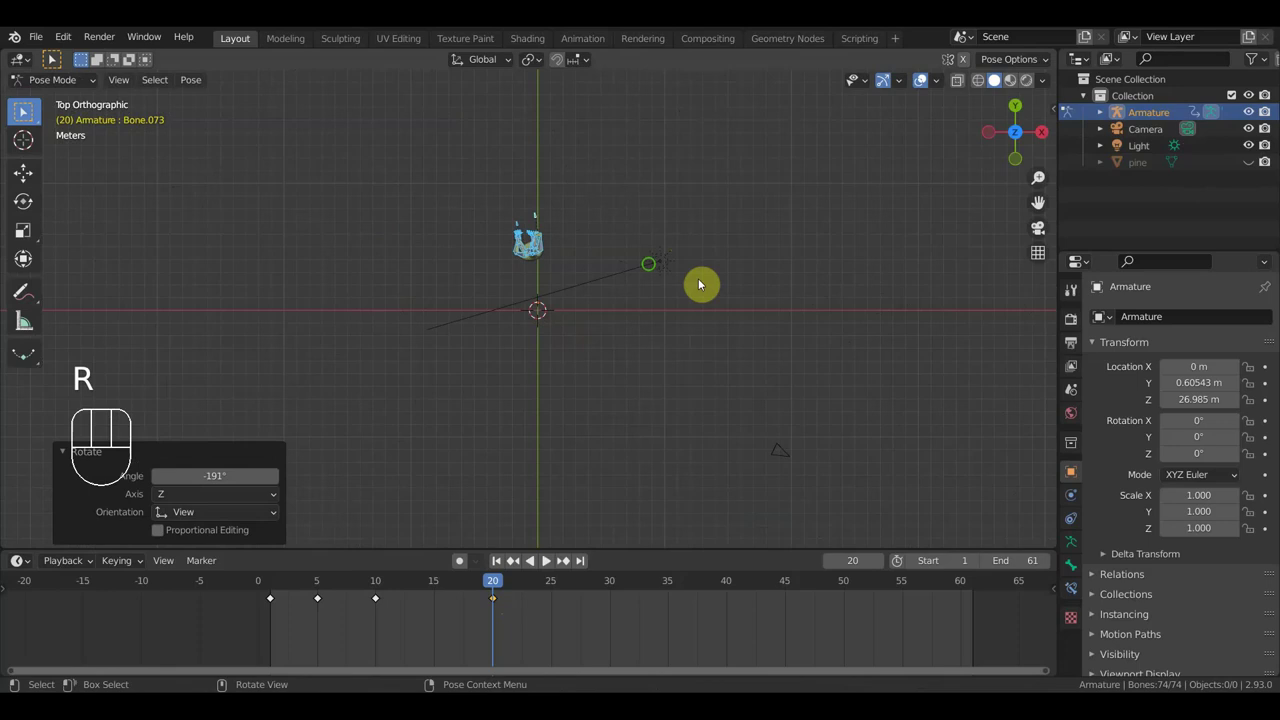
# Step: Orbit the perspective view to bring the turned, upright creature up close
pyautogui.moveTo(695, 288); pyautogui.dragTo(646, 263)
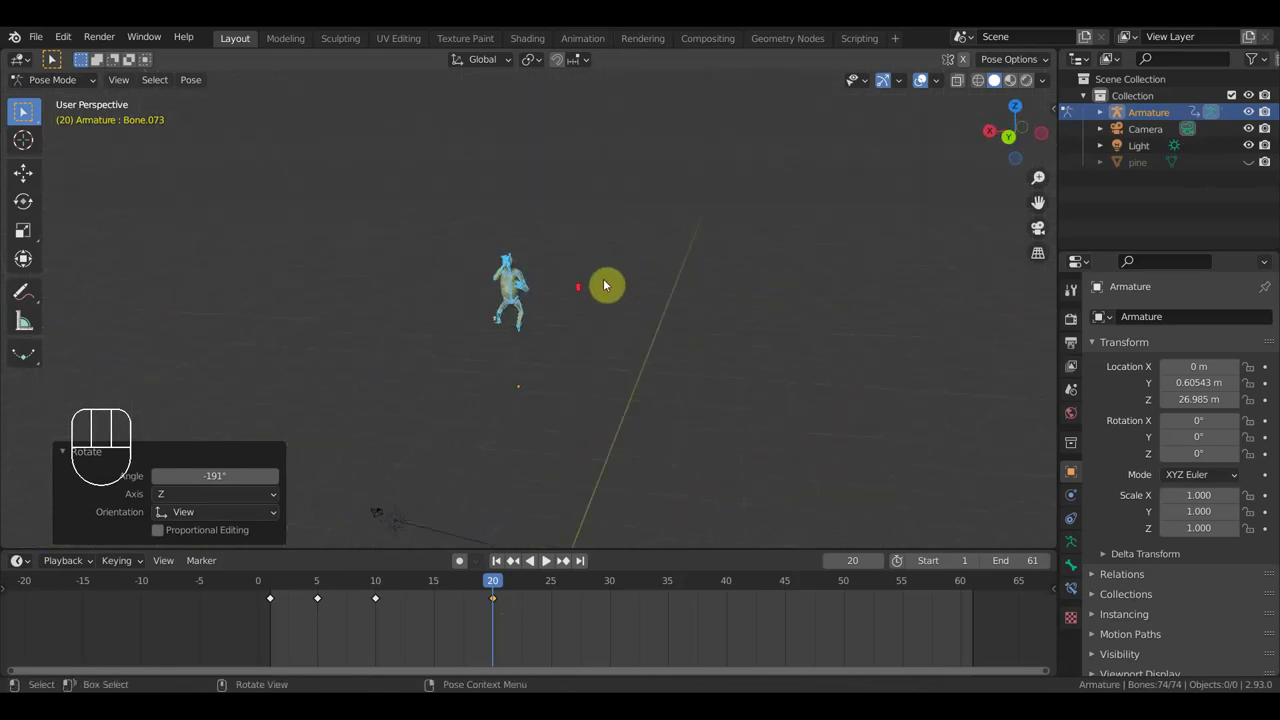
pyautogui.middleClick(661, 292)
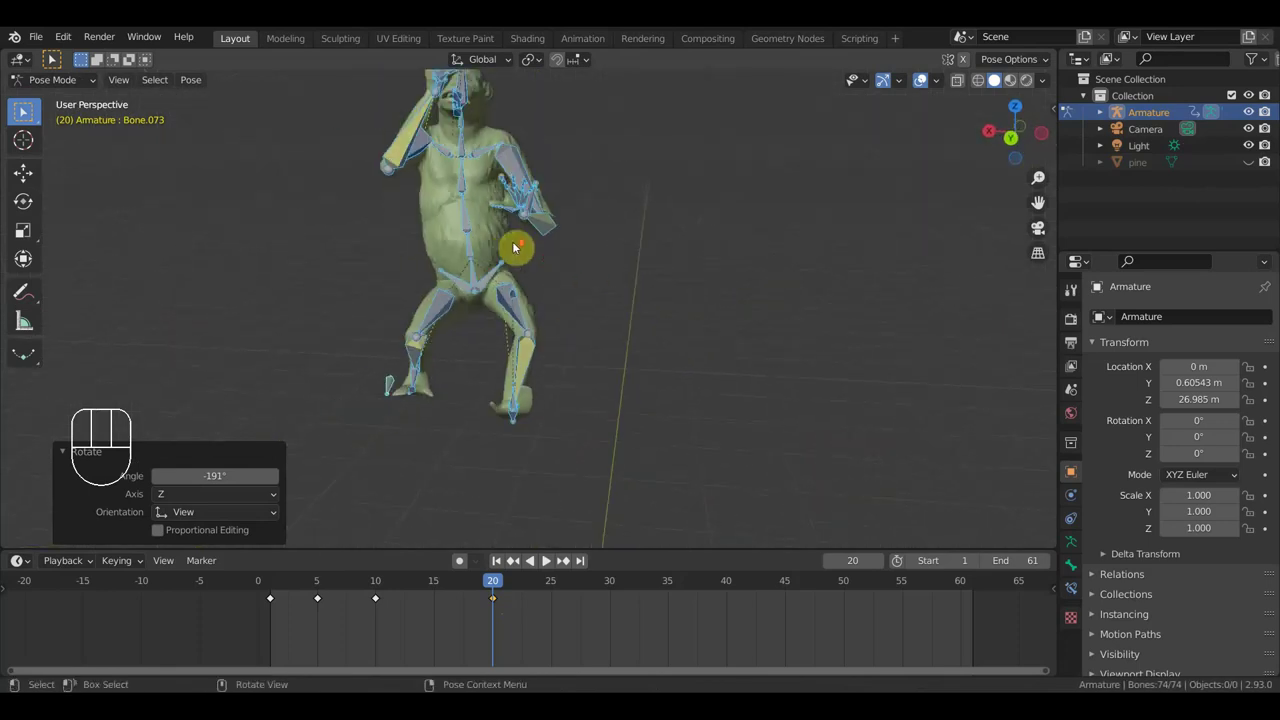
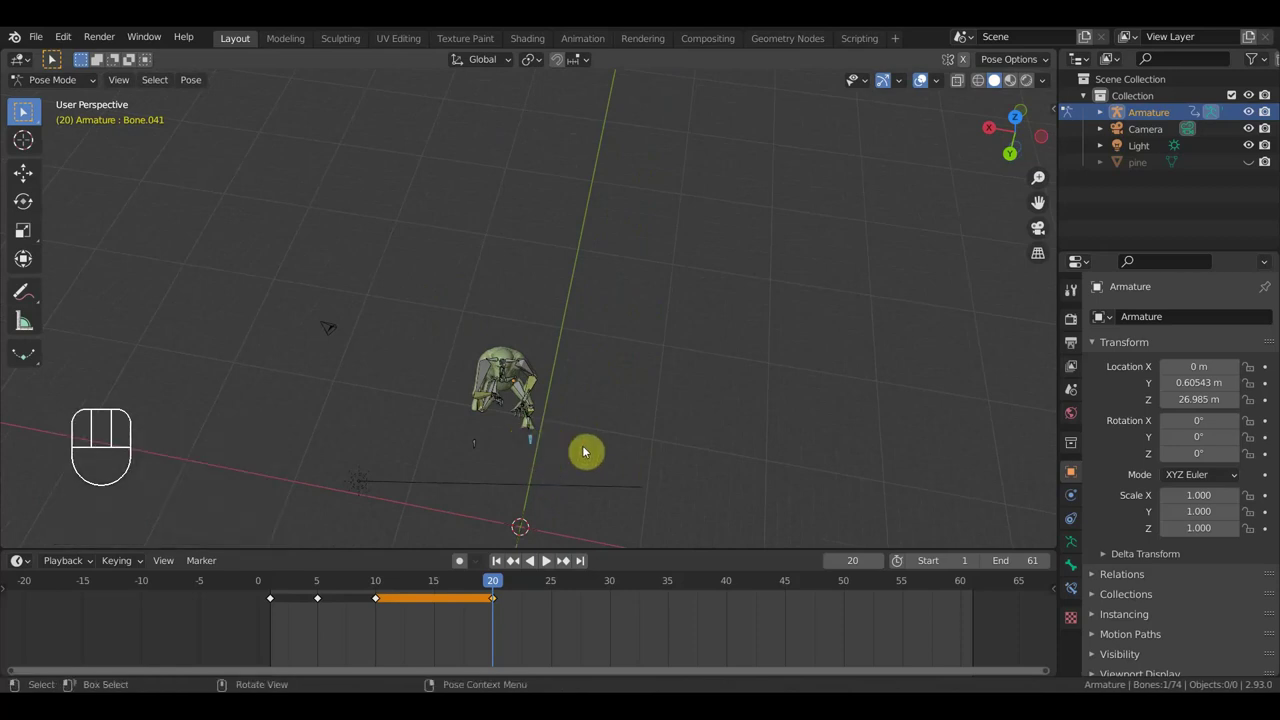
# Step: Bend the spine bone so the creature's torso leans forward, checking it from front and back
pyautogui.press('g')
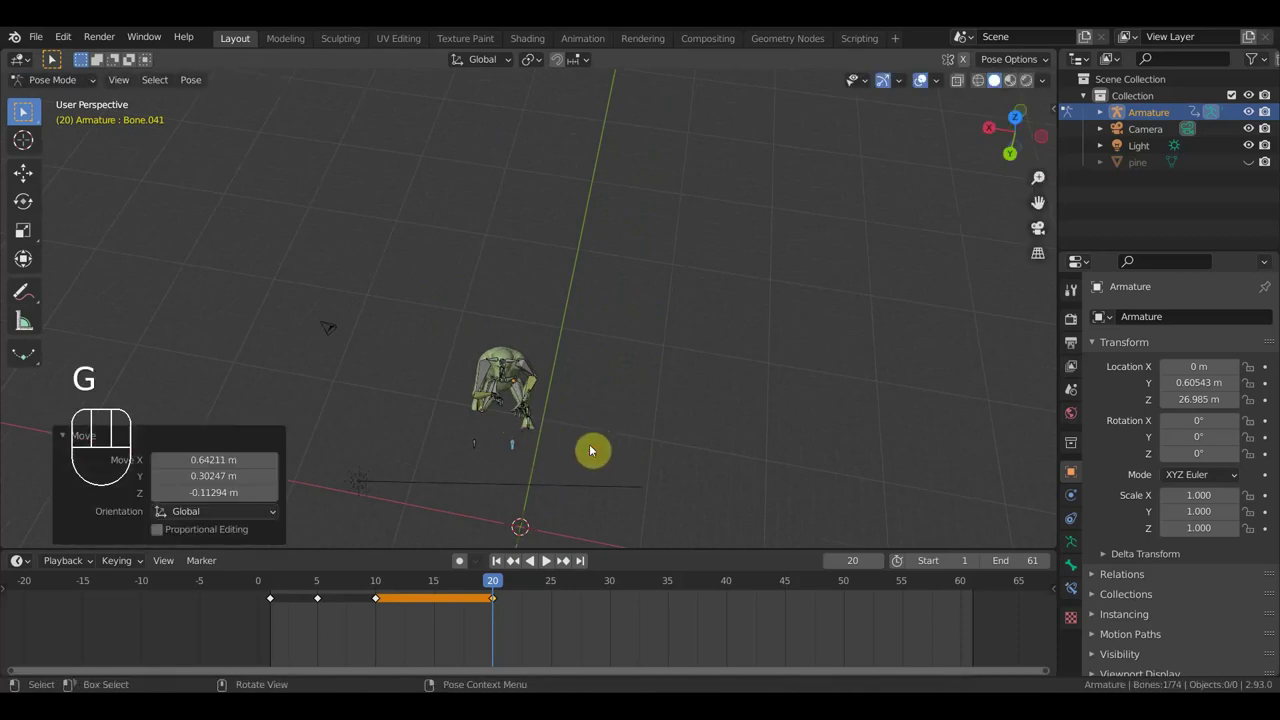
pyautogui.moveTo(577, 429); pyautogui.dragTo(592, 328)
pyautogui.scroll(-3)
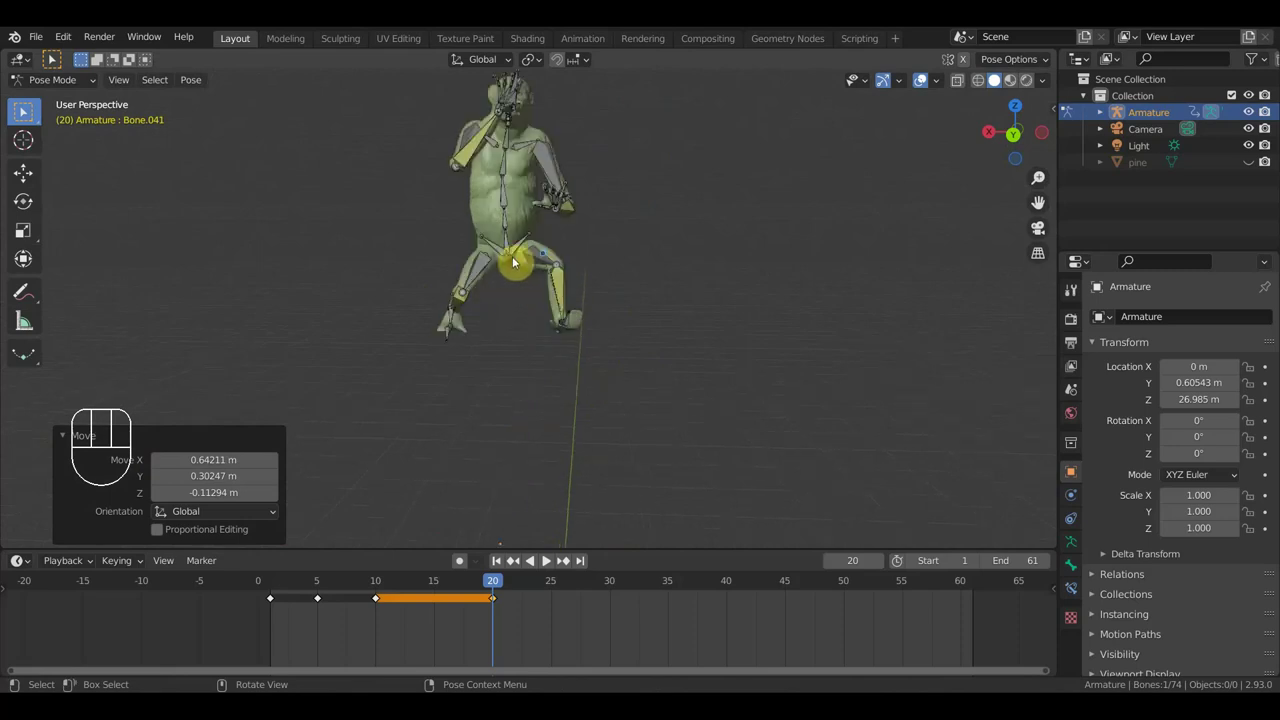
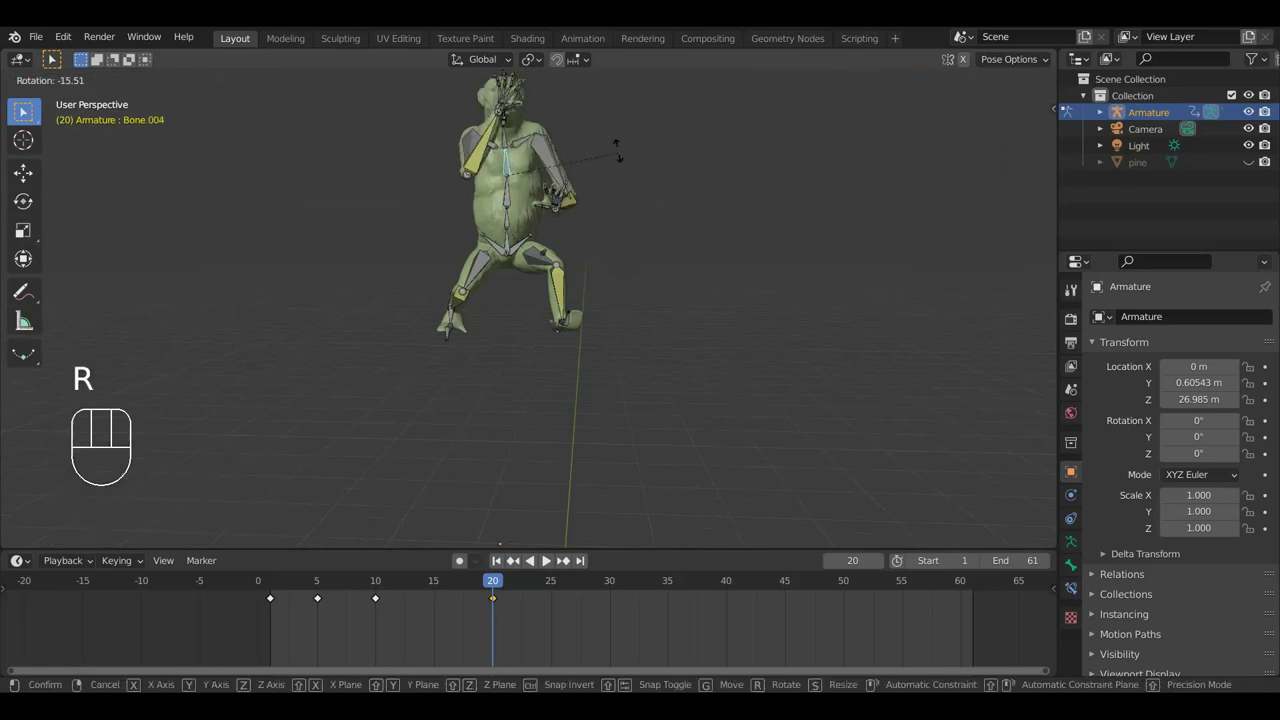
pyautogui.moveTo(608, 153); pyautogui.dragTo(577, 177)
pyautogui.moveTo(696, 235); pyautogui.dragTo(824, 198)
pyautogui.moveTo(732, 176); pyautogui.dragTo(682, 151)
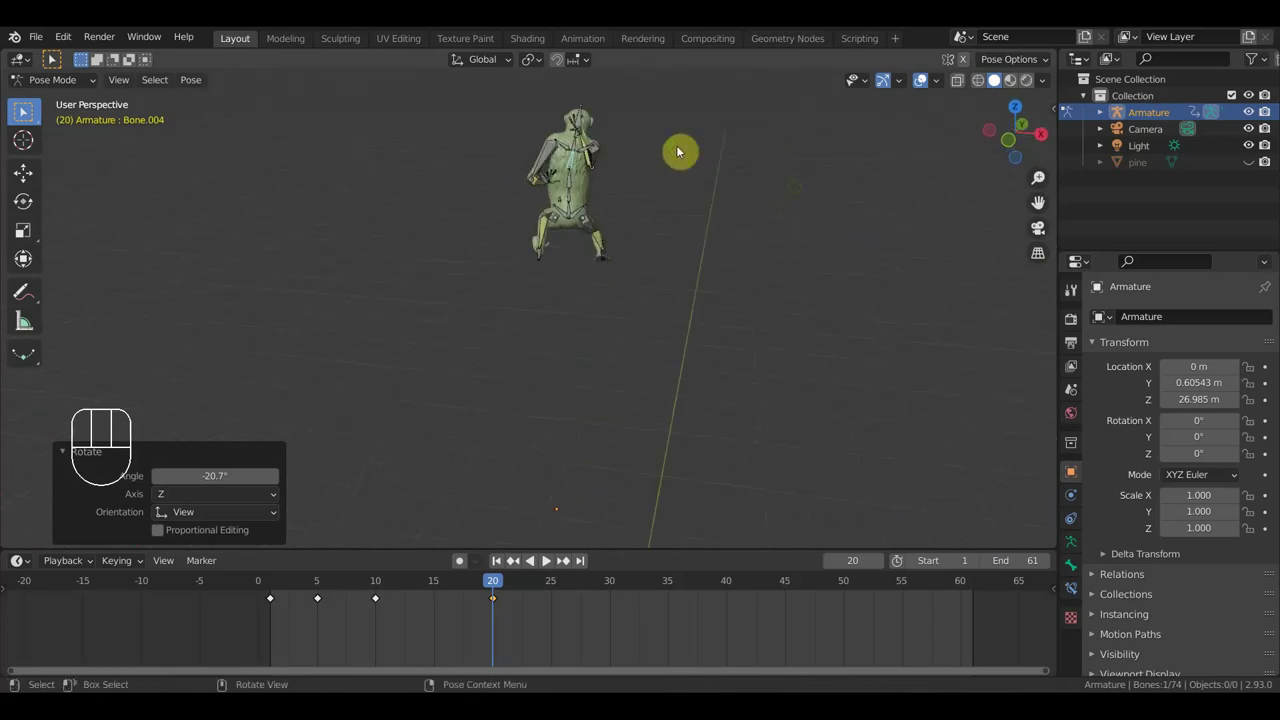
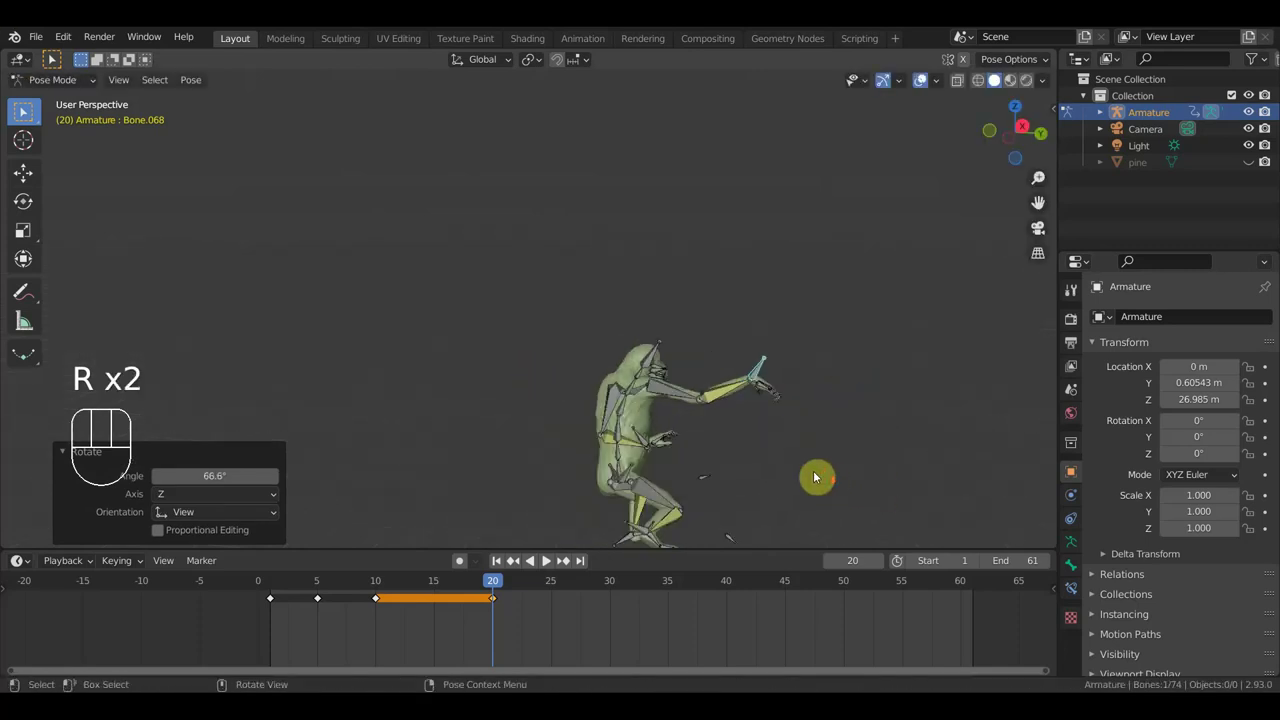
# Step: Rotate one arm bone outward into a reaching position and confirm its new angle
pyautogui.press('g')
pyautogui.click(785, 430)
pyautogui.moveTo(798, 428); pyautogui.dragTo(642, 433)
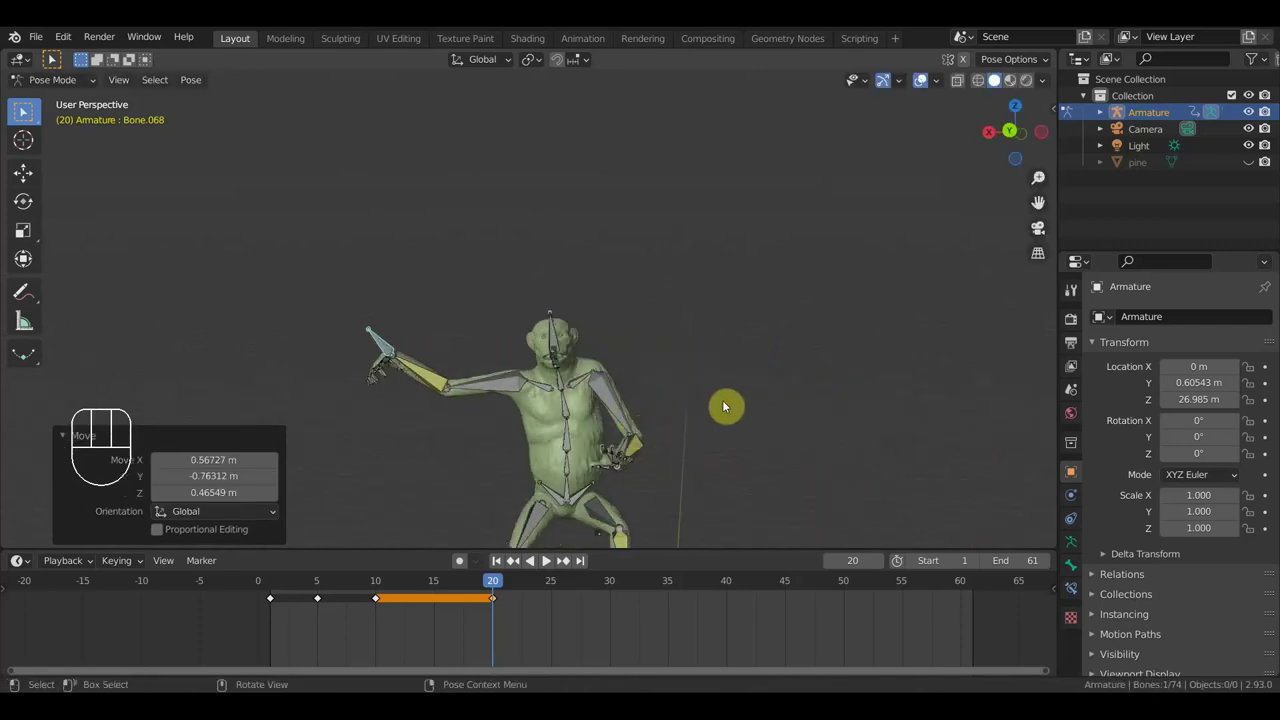
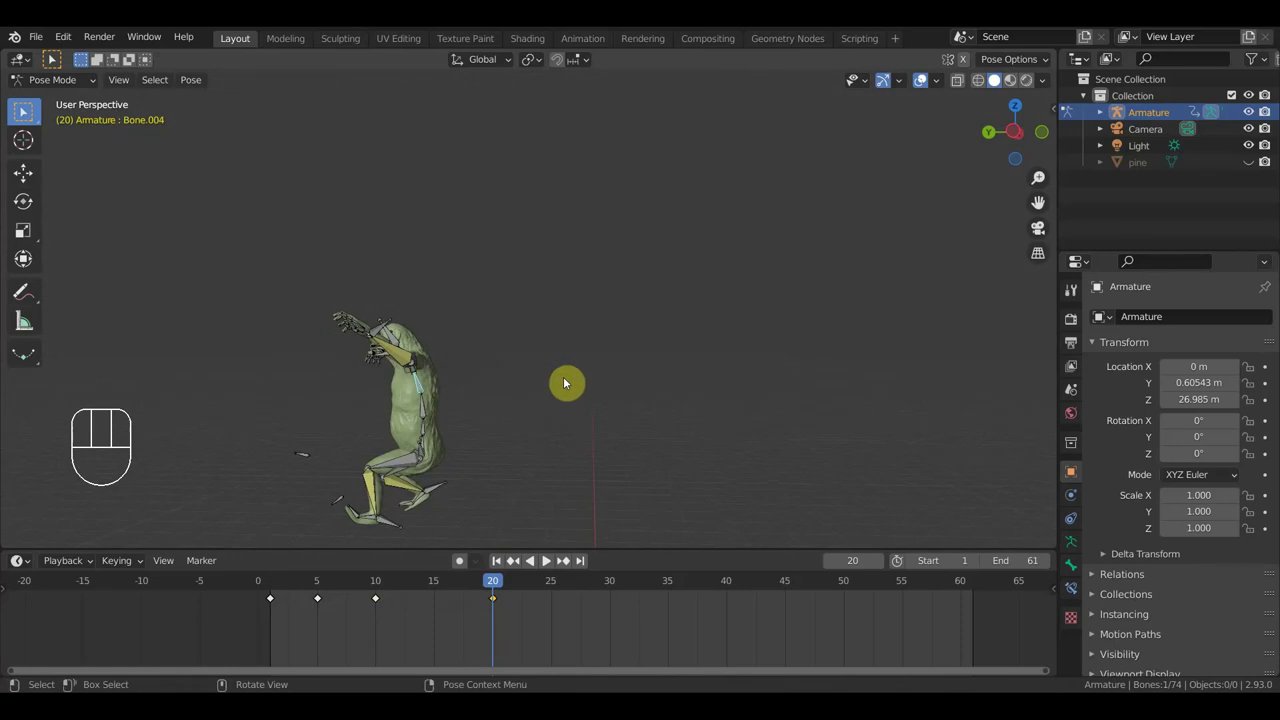
# Step: Rotate the spine bone to a new angle and inspect the spread-arm pose from several sides
pyautogui.press('r')
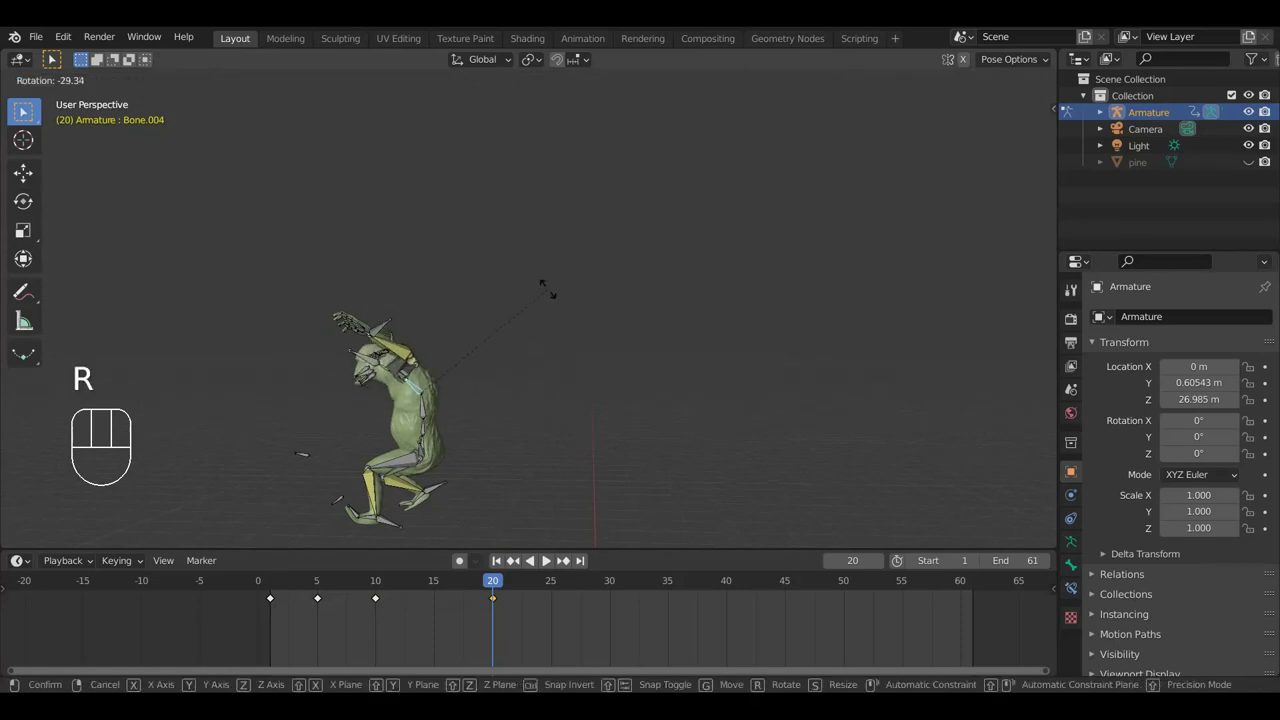
pyautogui.click(548, 290)
pyautogui.moveTo(552, 482); pyautogui.dragTo(594, 472)
pyautogui.moveTo(607, 459); pyautogui.dragTo(644, 467)
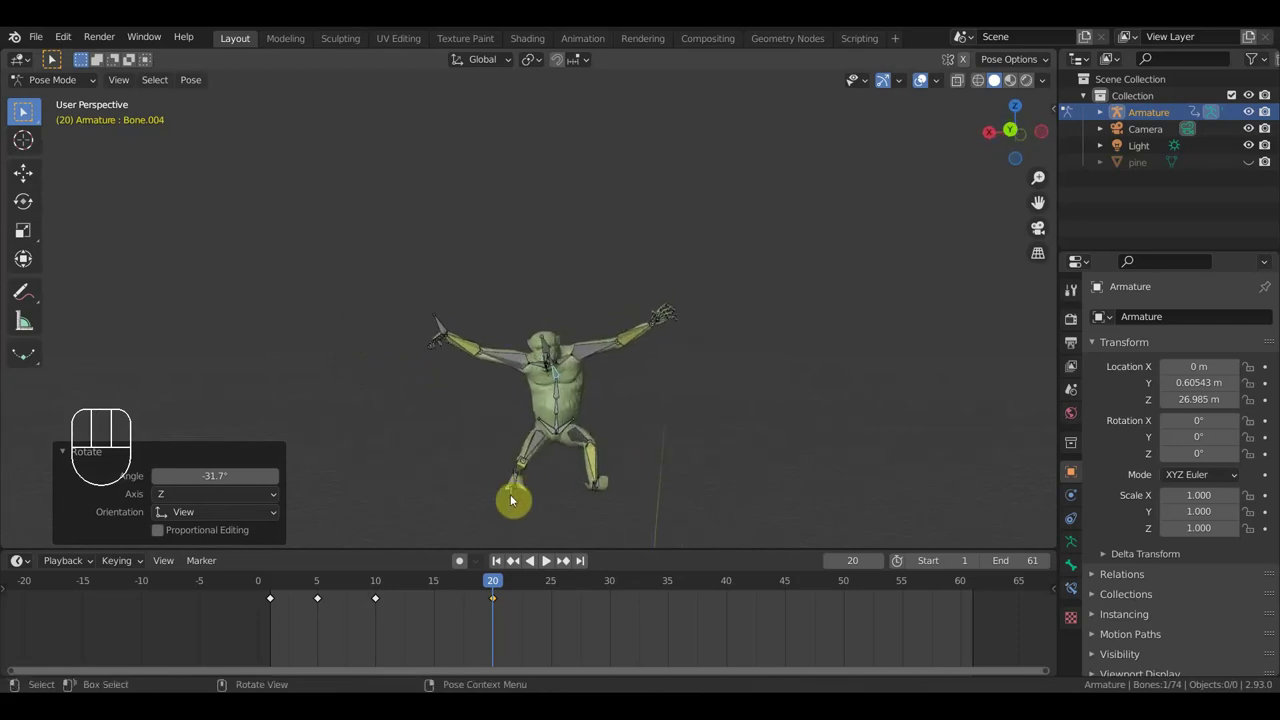
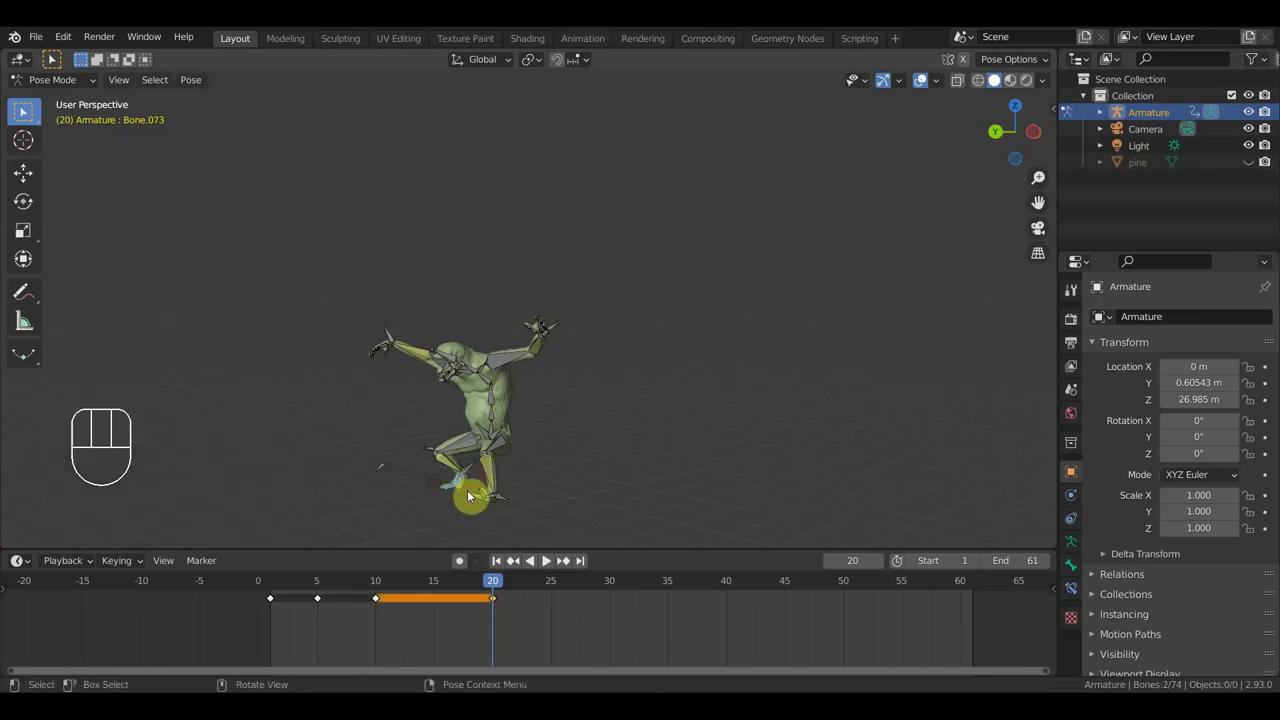
pyautogui.moveTo(597, 490); pyautogui.dragTo(498, 463)
pyautogui.middleClick(667, 328)
pyautogui.middleClick(524, 440)
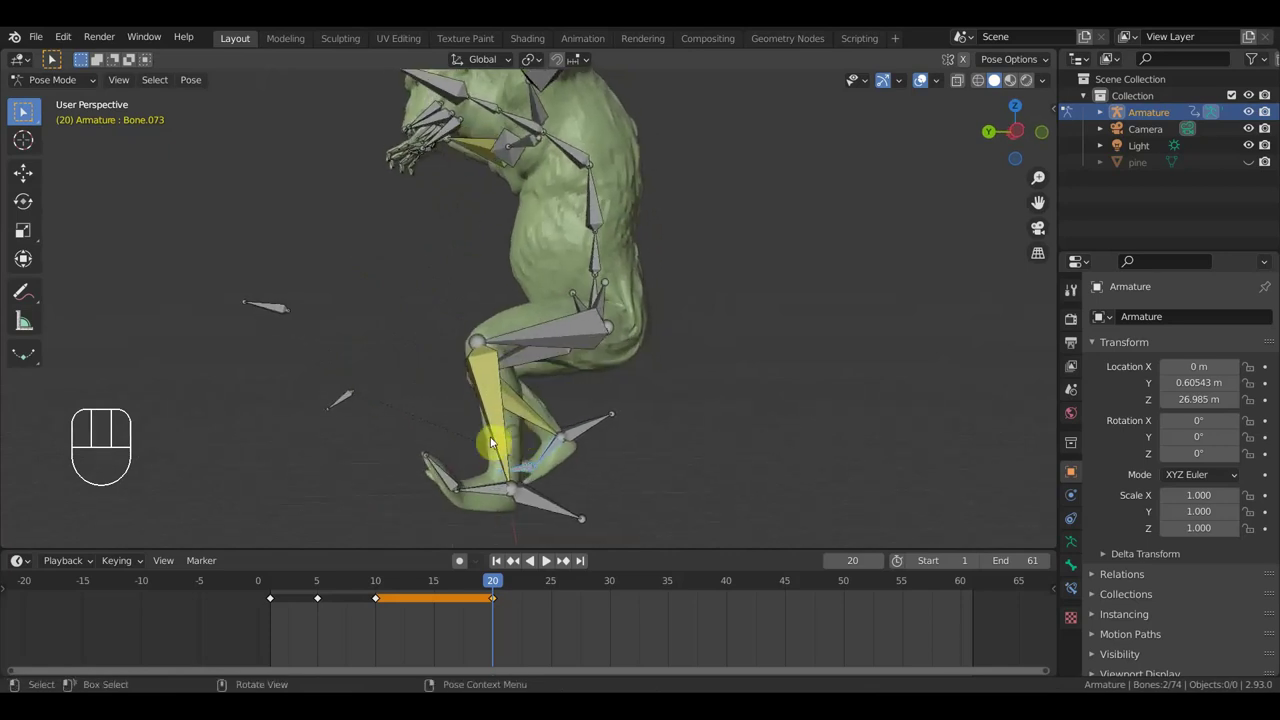
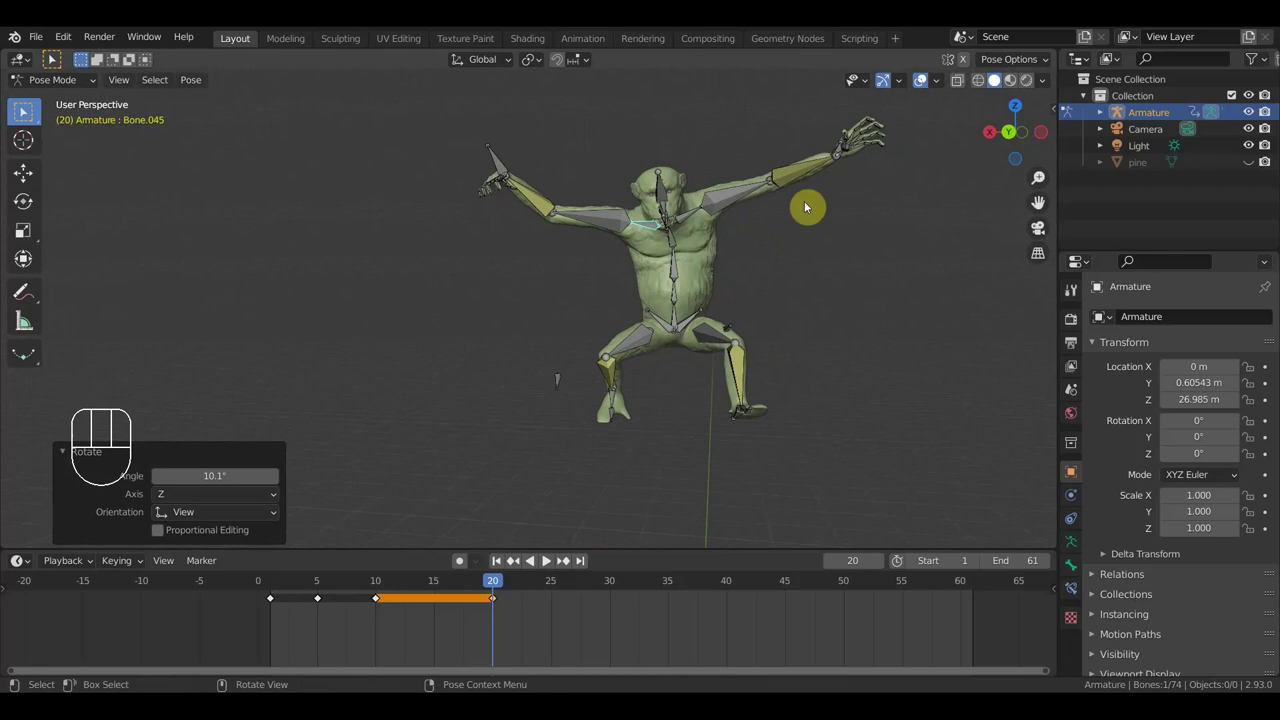
# Step: Bend a back bone, then keyframe Location & Rotation for all bones at frame 20
pyautogui.moveTo(887, 318); pyautogui.dragTo(991, 312)
pyautogui.click(534, 261)
pyautogui.press('r')
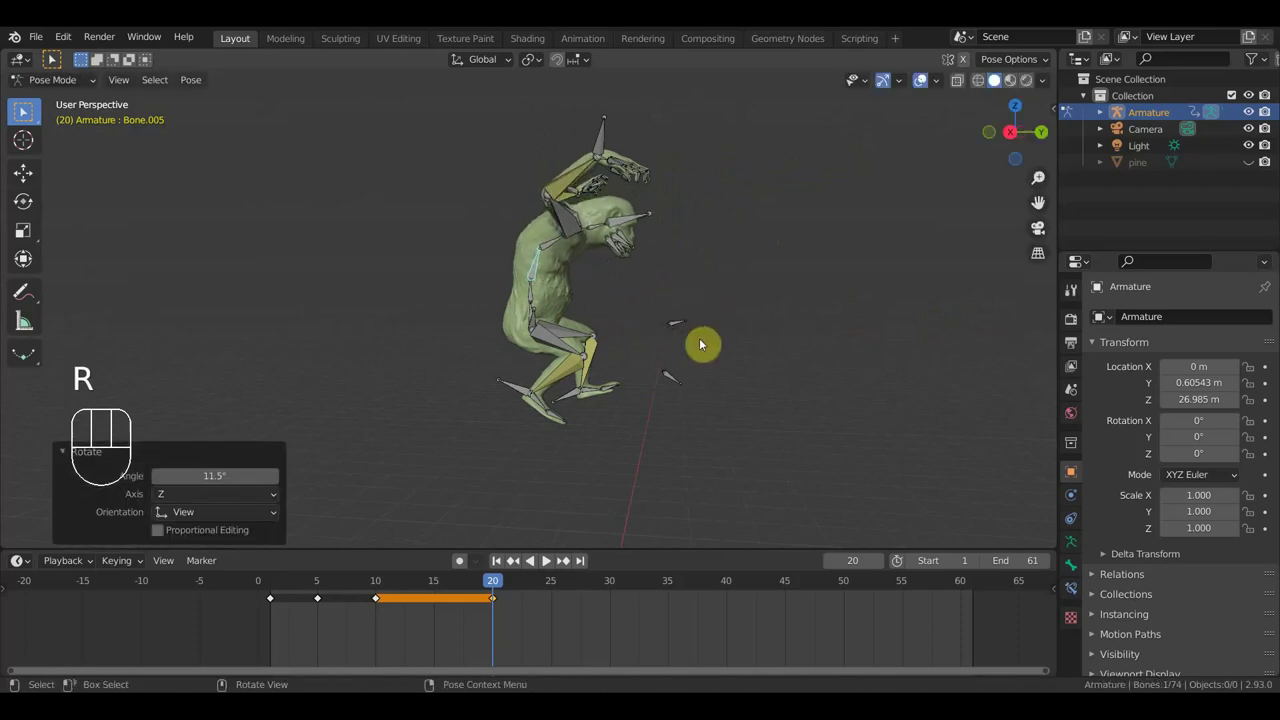
pyautogui.press('a')
pyautogui.press('i')
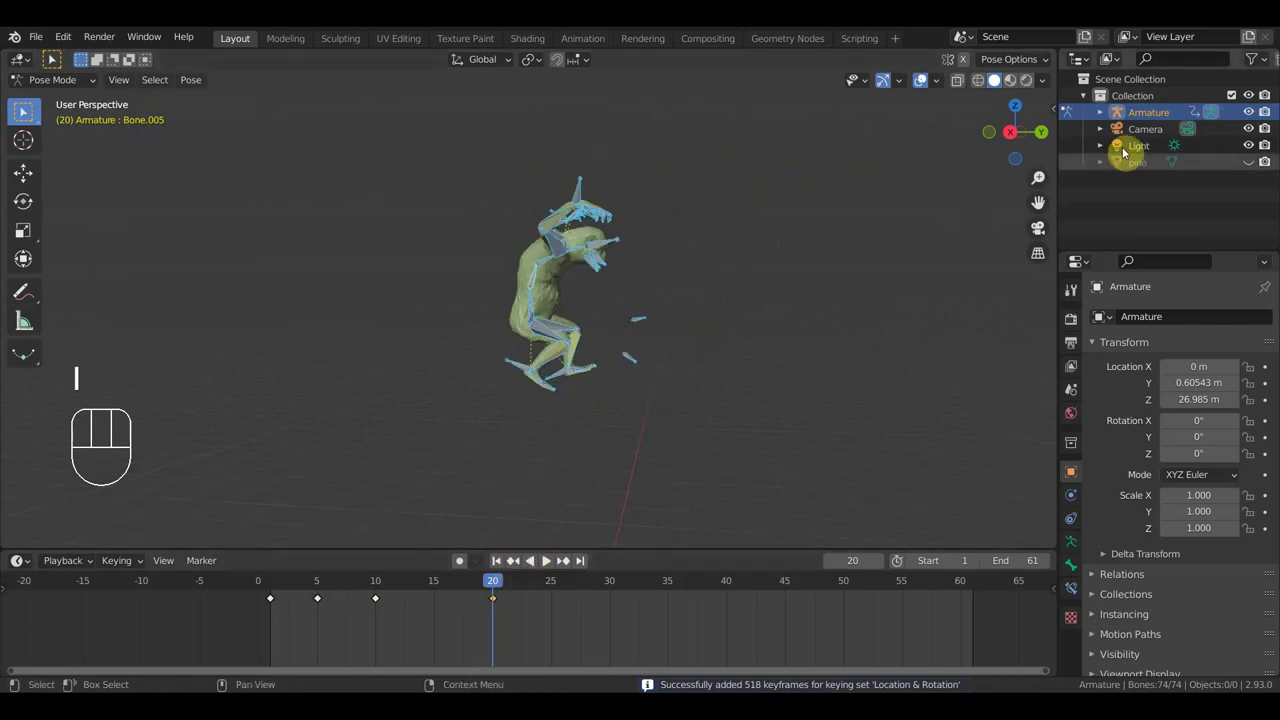
# Step: Show the pine tree again and frame the creature against the trunk
pyautogui.click(1253, 170)
pyautogui.moveTo(483, 586); pyautogui.dragTo(435, 574)
pyautogui.moveTo(473, 434); pyautogui.dragTo(230, 424)
pyautogui.moveTo(697, 365); pyautogui.dragTo(604, 369)
pyautogui.moveTo(422, 586); pyautogui.dragTo(484, 529)
# Step: Scrub through the climbing animation and set the current frame to 15
pyautogui.click(435, 586)
pyautogui.moveTo(563, 433); pyautogui.dragTo(491, 433)
pyautogui.moveTo(618, 415); pyautogui.dragTo(677, 425)
pyautogui.moveTo(420, 586); pyautogui.dragTo(369, 587)
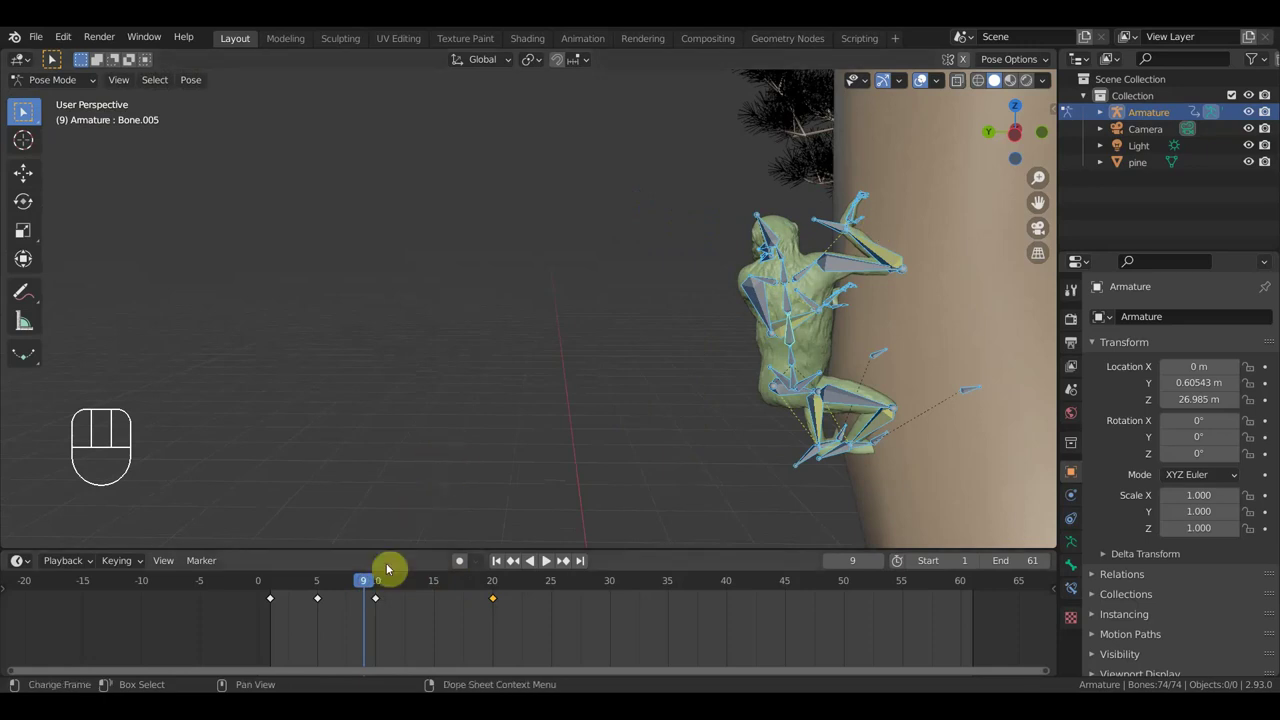
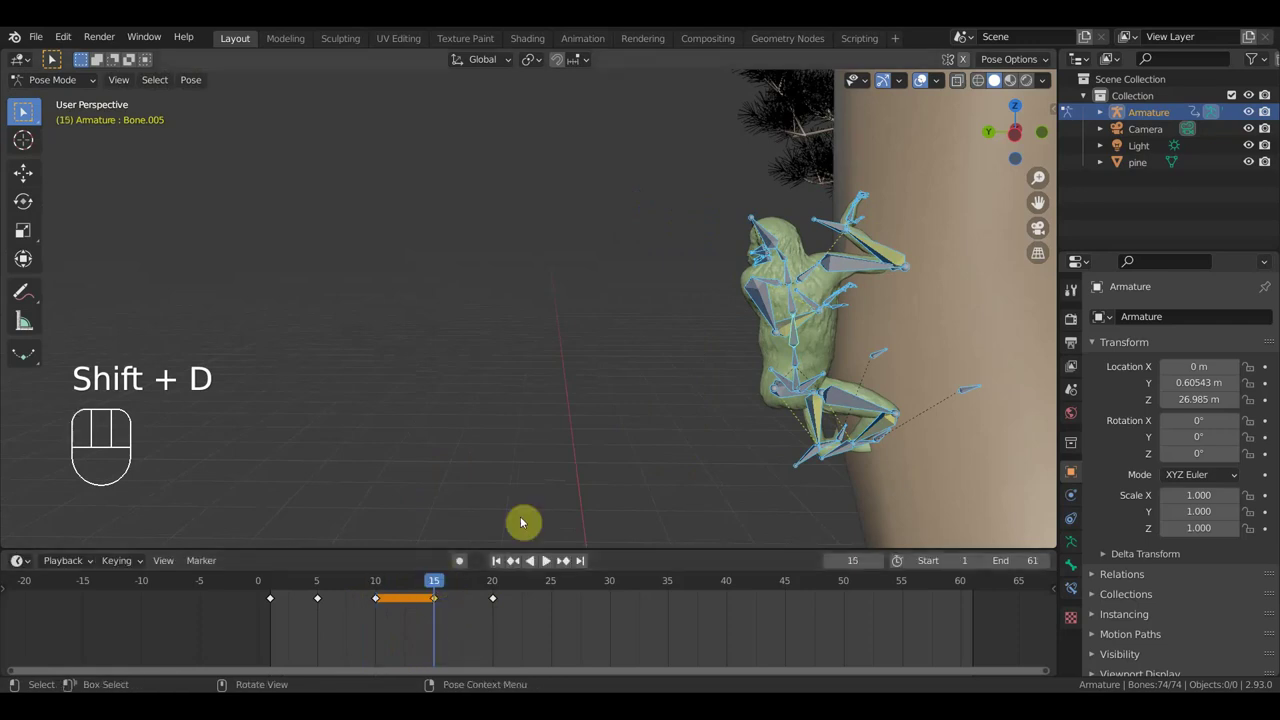
# Step: At frame 15, select and move the root and limb bones so the creature clings to the trunk
pyautogui.moveTo(812, 341); pyautogui.dragTo(813, 428)
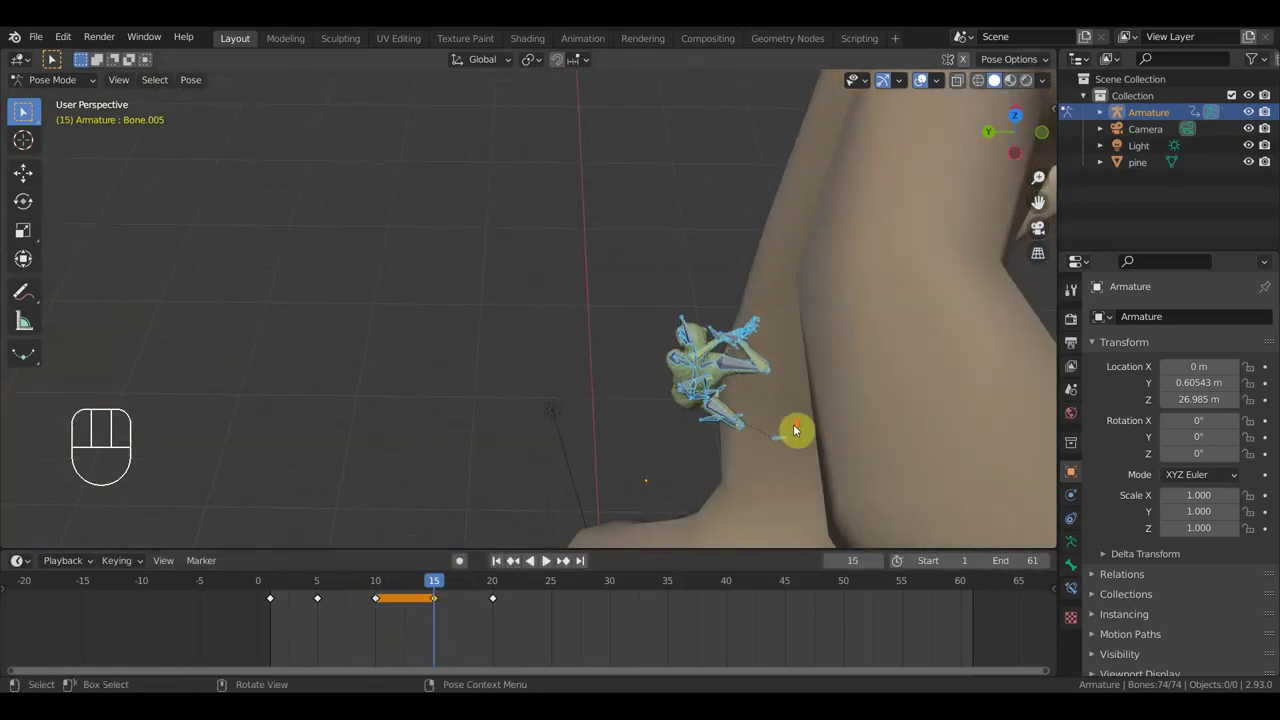
pyautogui.middleClick(910, 430)
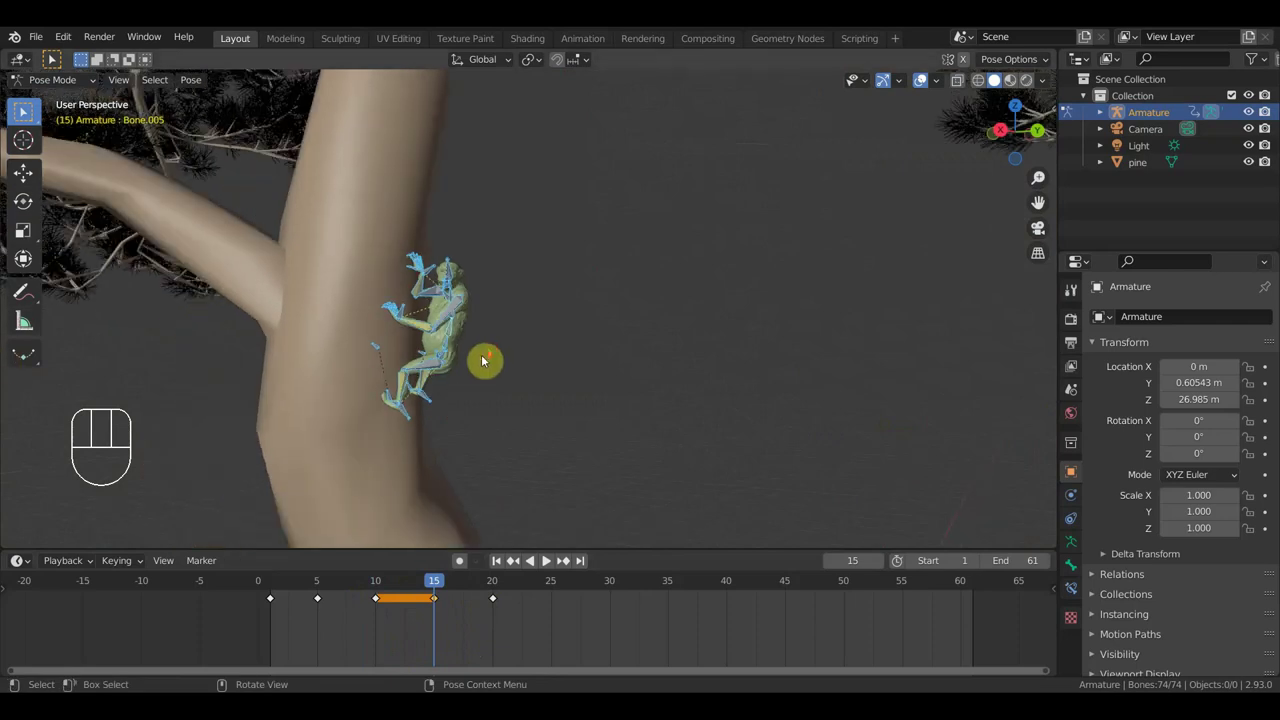
pyautogui.moveTo(544, 363); pyautogui.dragTo(608, 365)
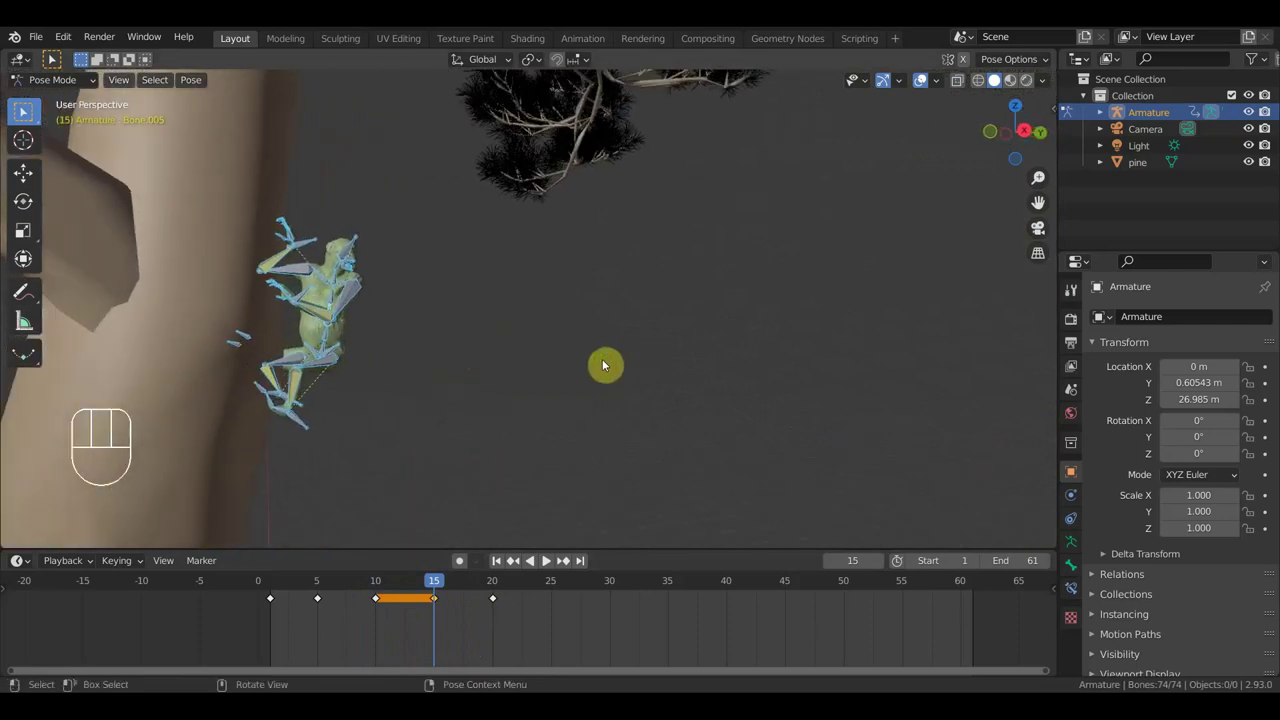
pyautogui.moveTo(645, 362); pyautogui.dragTo(746, 391)
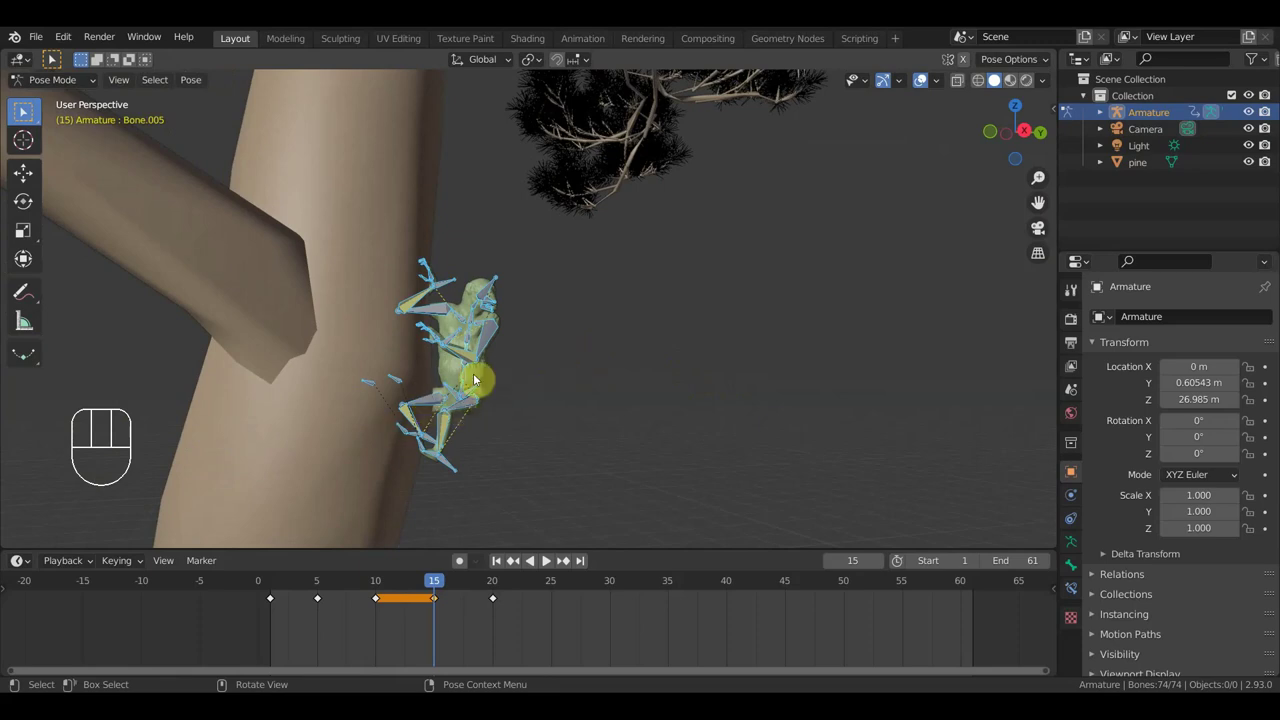
pyautogui.click(465, 389)
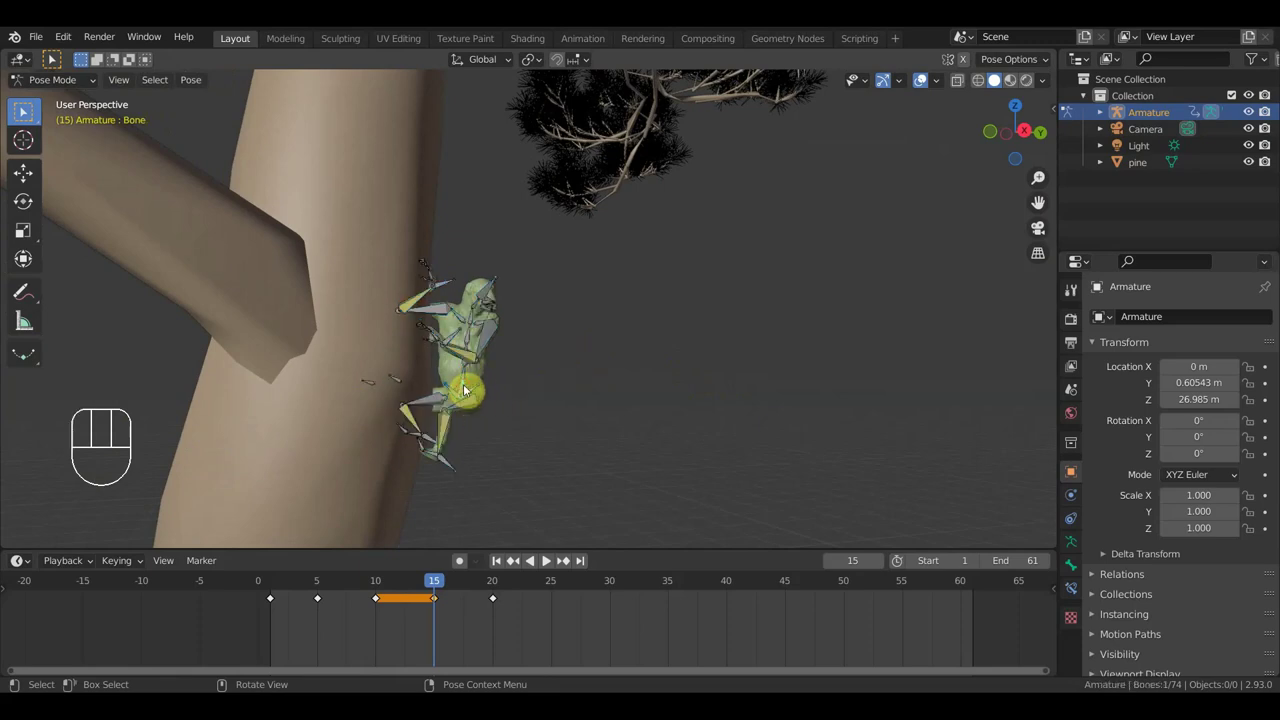
pyautogui.press('g')
pyautogui.click(508, 385)
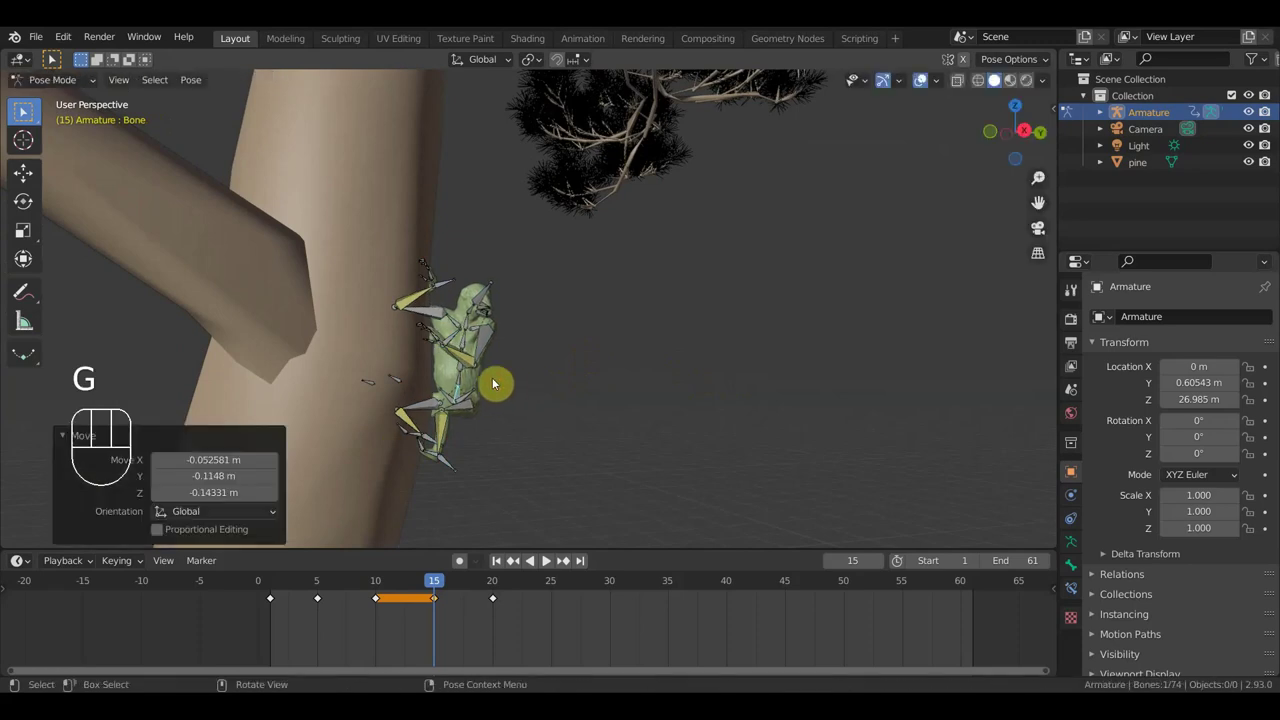
pyautogui.click(452, 341)
pyautogui.press('g')
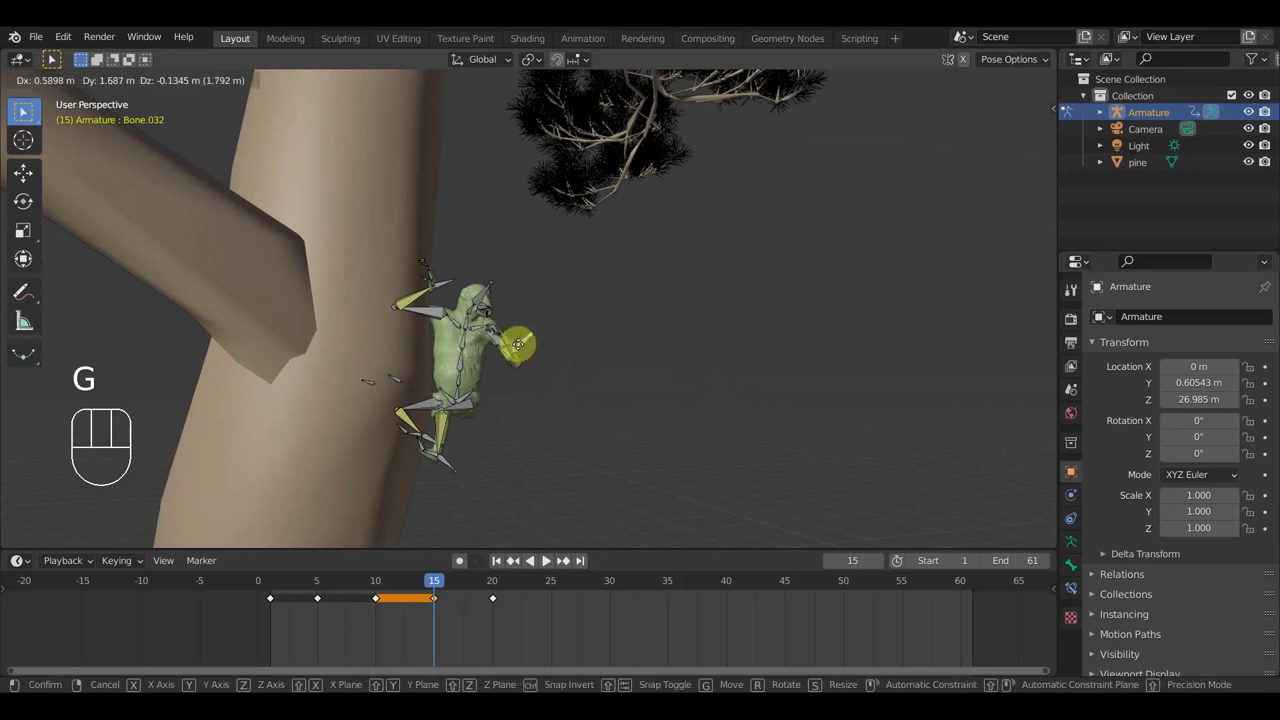
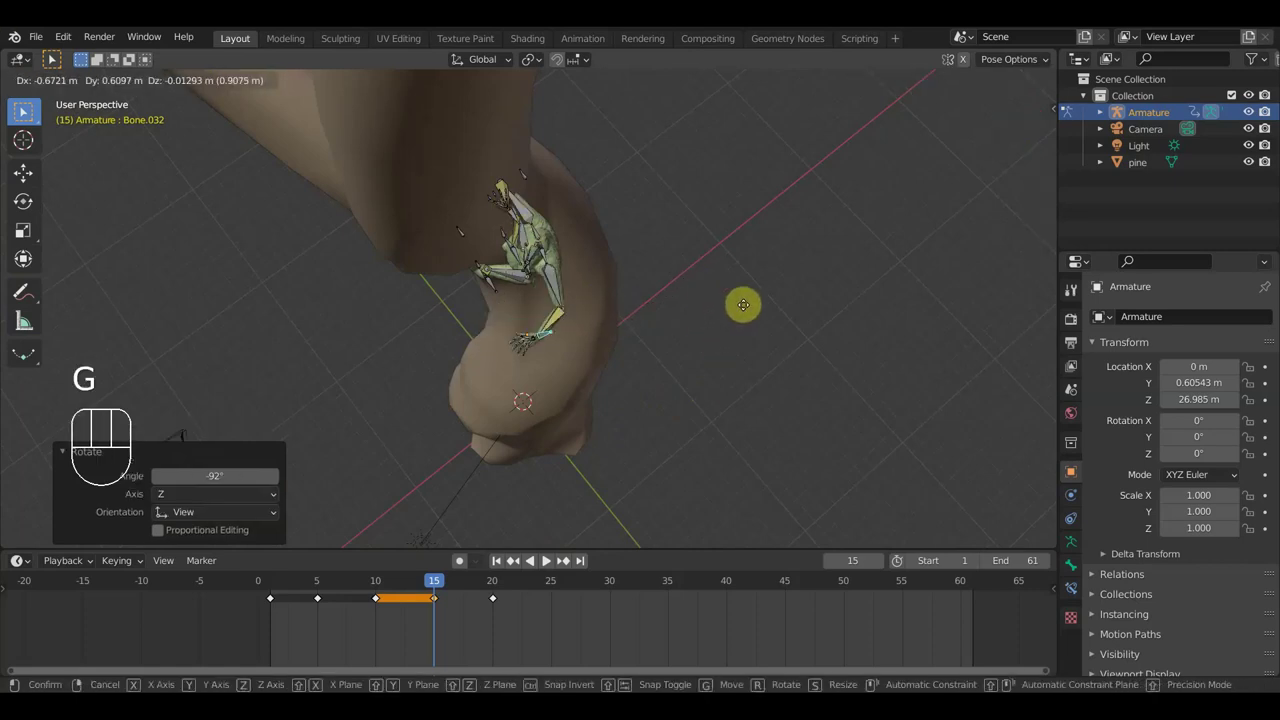
# Step: Check the pose from the side and begin rotating a bone to reshape the in-between pose
pyautogui.scroll(3)
pyautogui.moveTo(766, 284); pyautogui.dragTo(760, 214)
pyautogui.middleClick(546, 305)
pyautogui.moveTo(628, 281); pyautogui.dragTo(329, 264)
pyautogui.press('r')
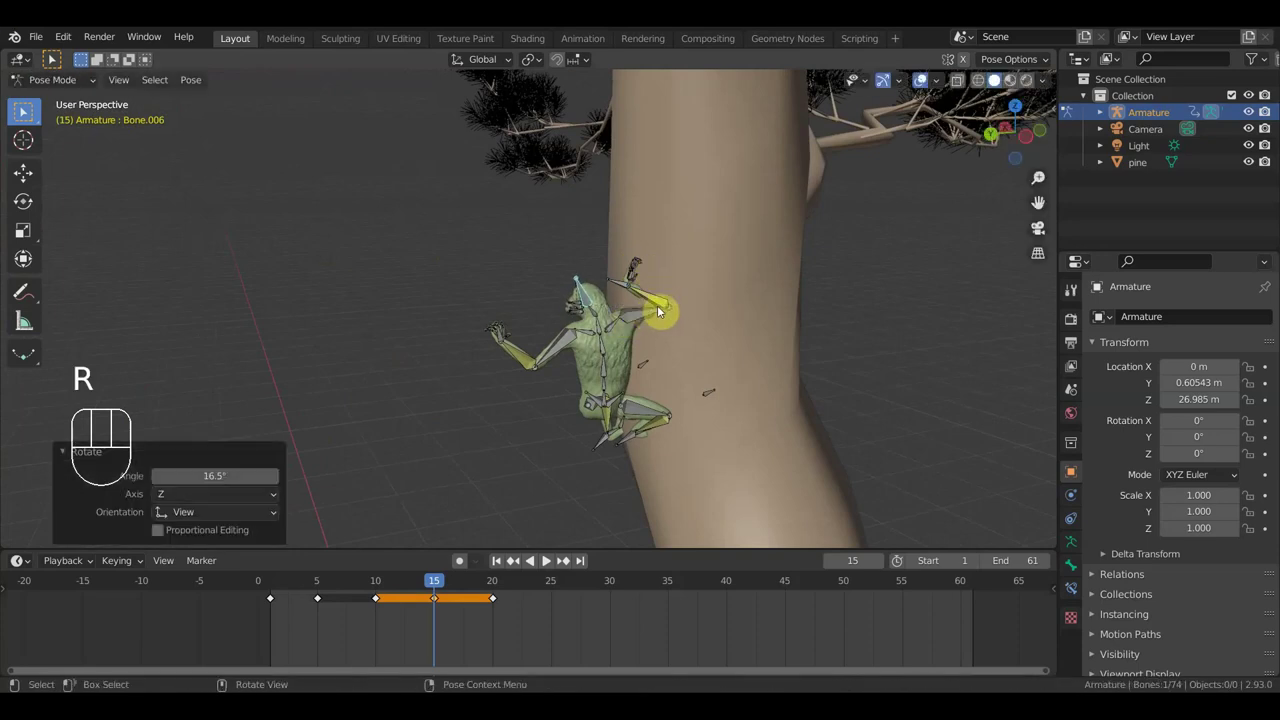
# Step: Move the body, raise the hand bone upward and nudge the hip bone at frame 15
pyautogui.moveTo(641, 322); pyautogui.dragTo(872, 332)
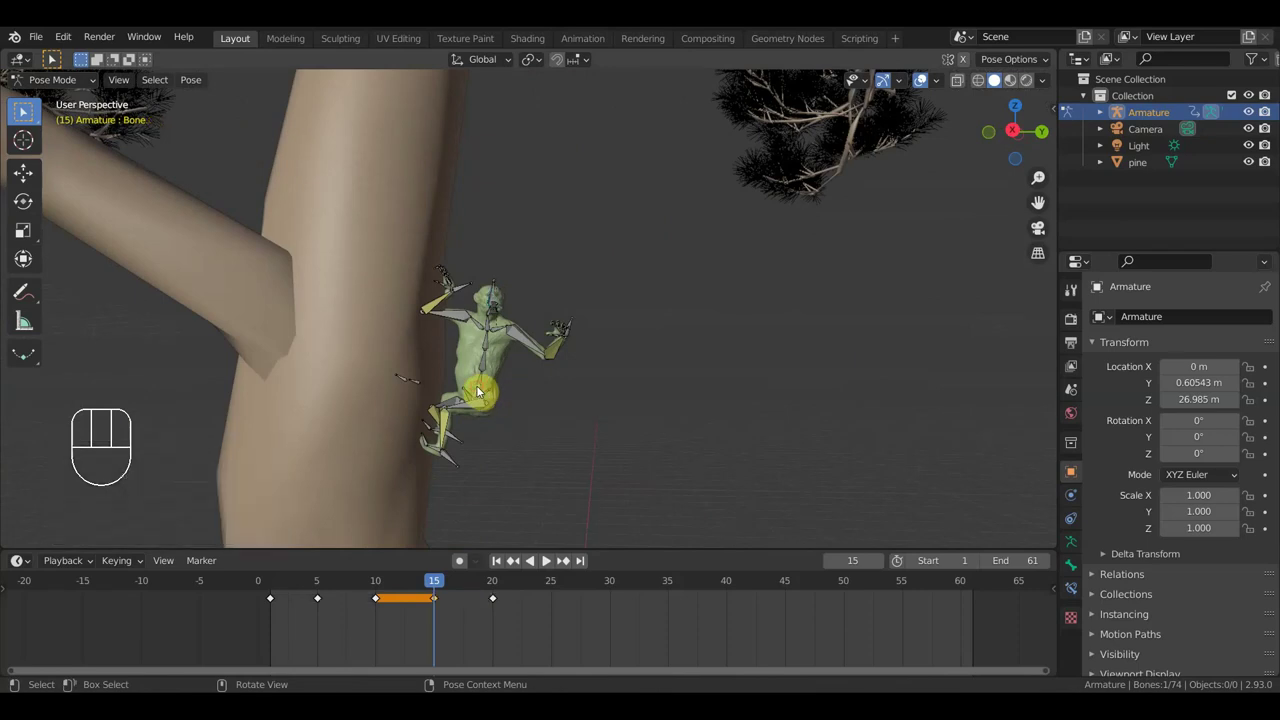
pyautogui.press('g')
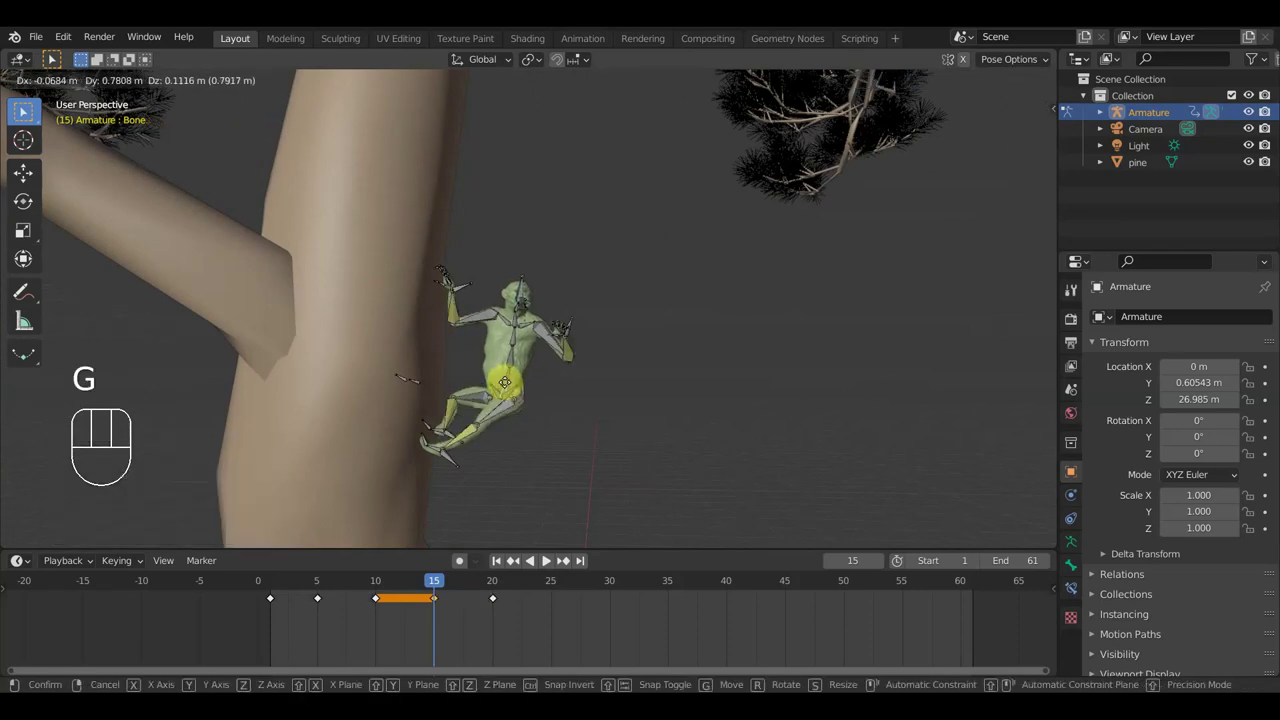
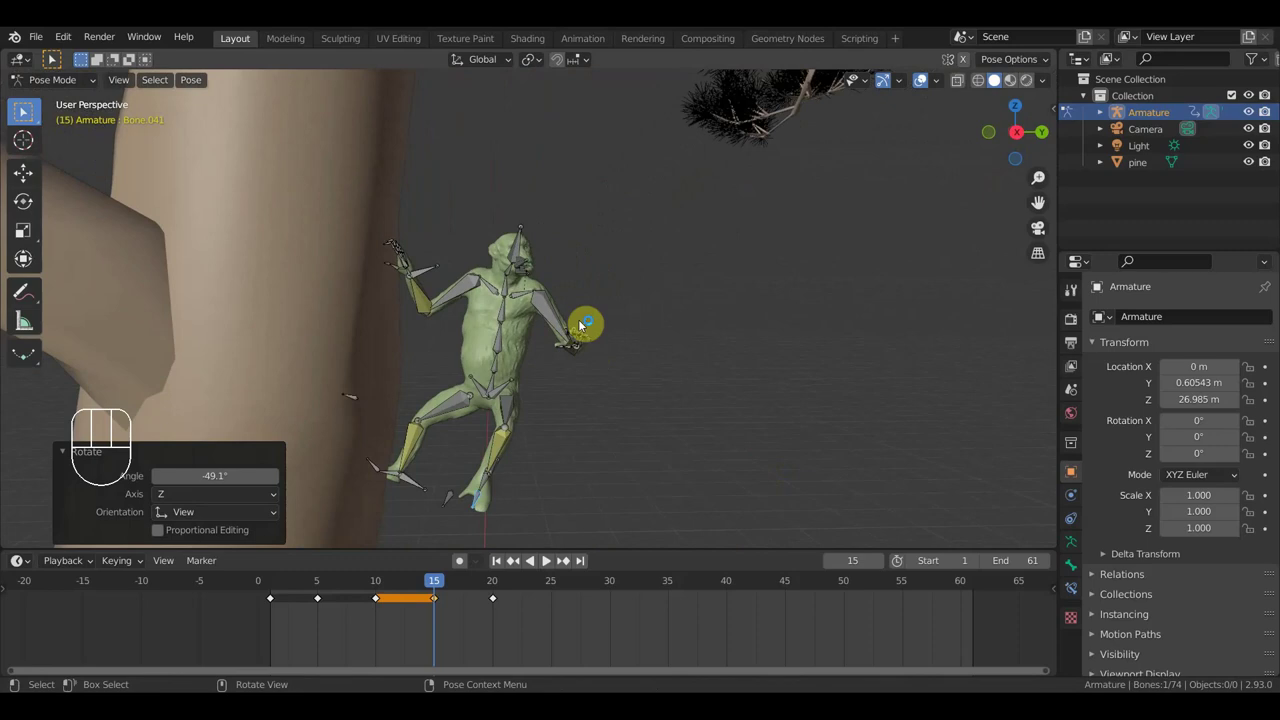
pyautogui.click(592, 325)
pyautogui.press('g')
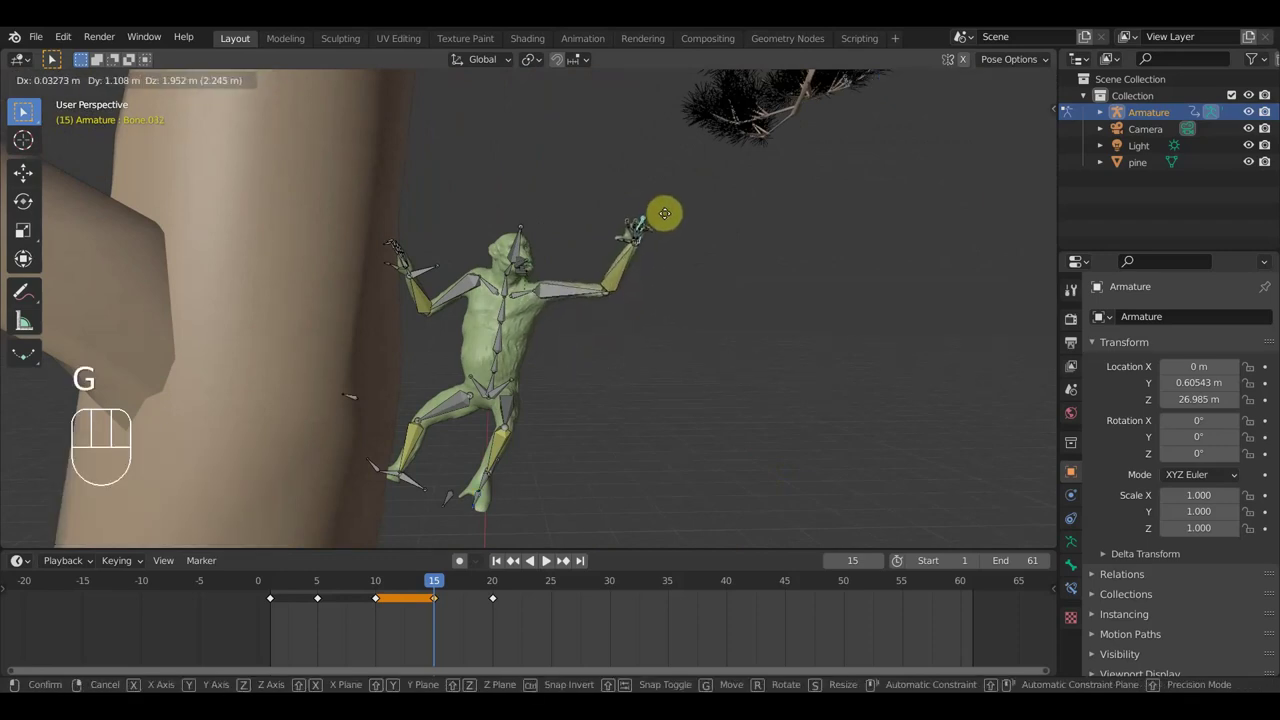
pyautogui.click(670, 218)
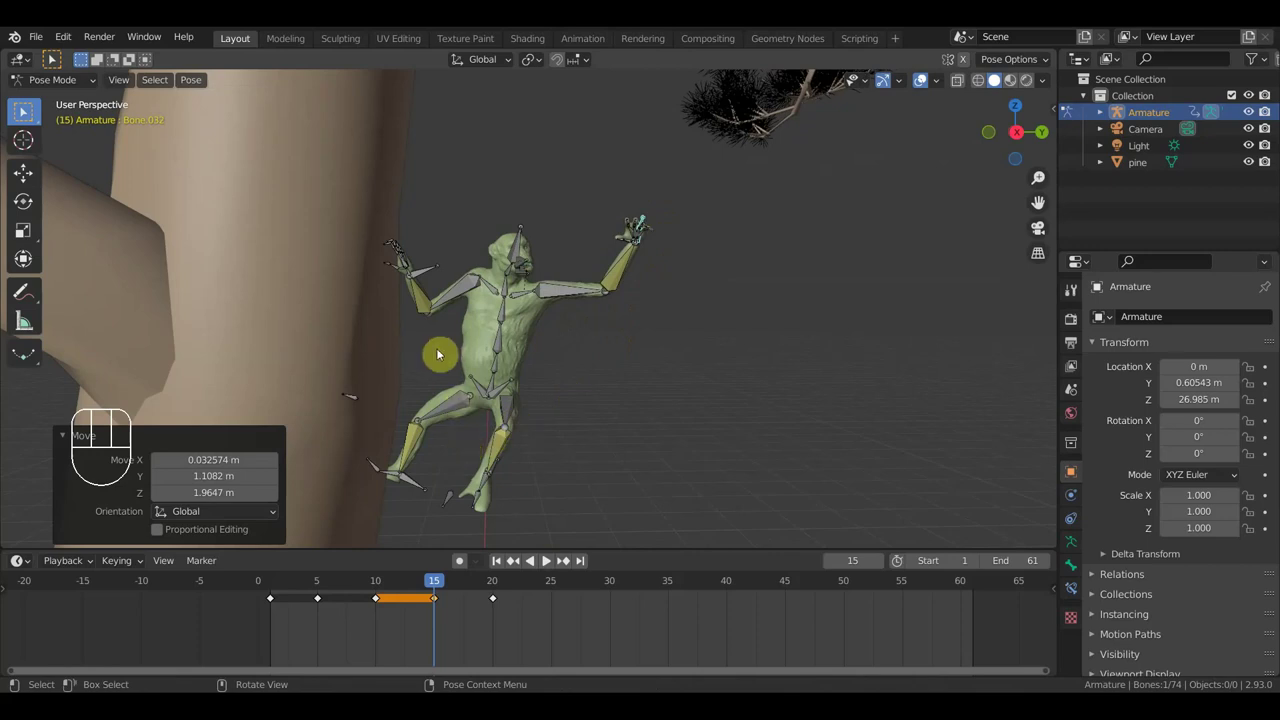
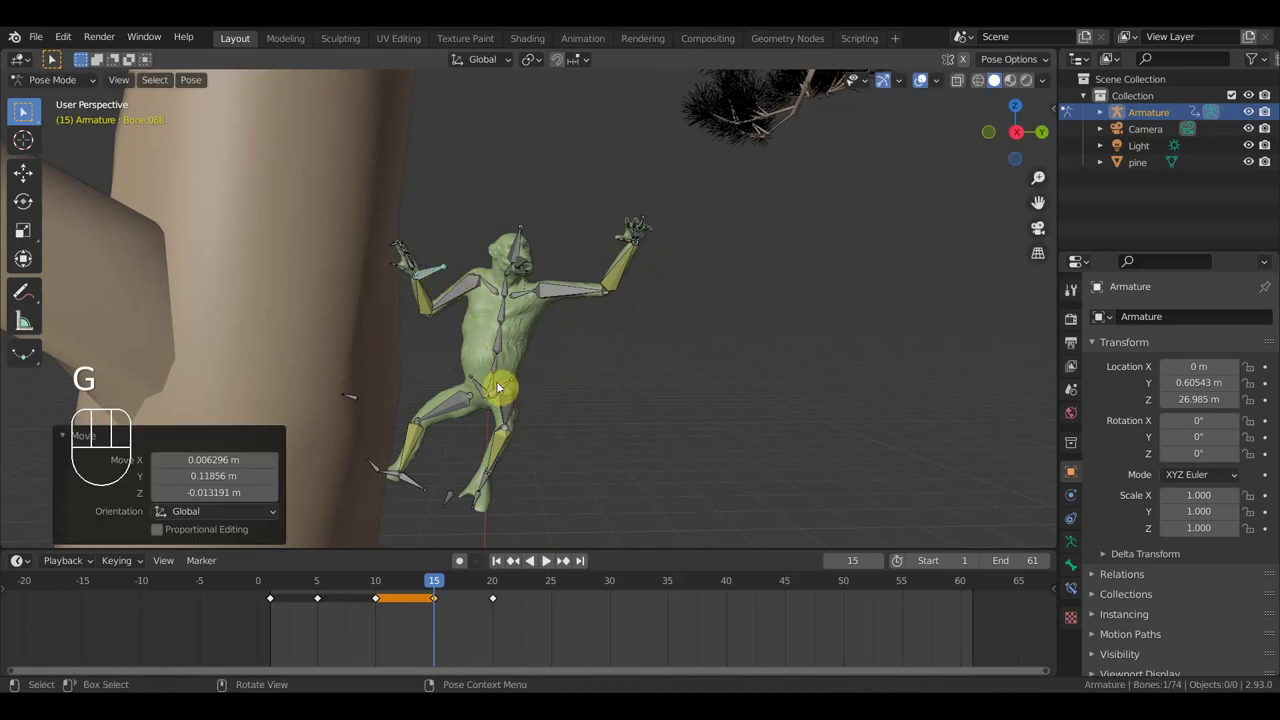
pyautogui.click(496, 380)
pyautogui.press('g')
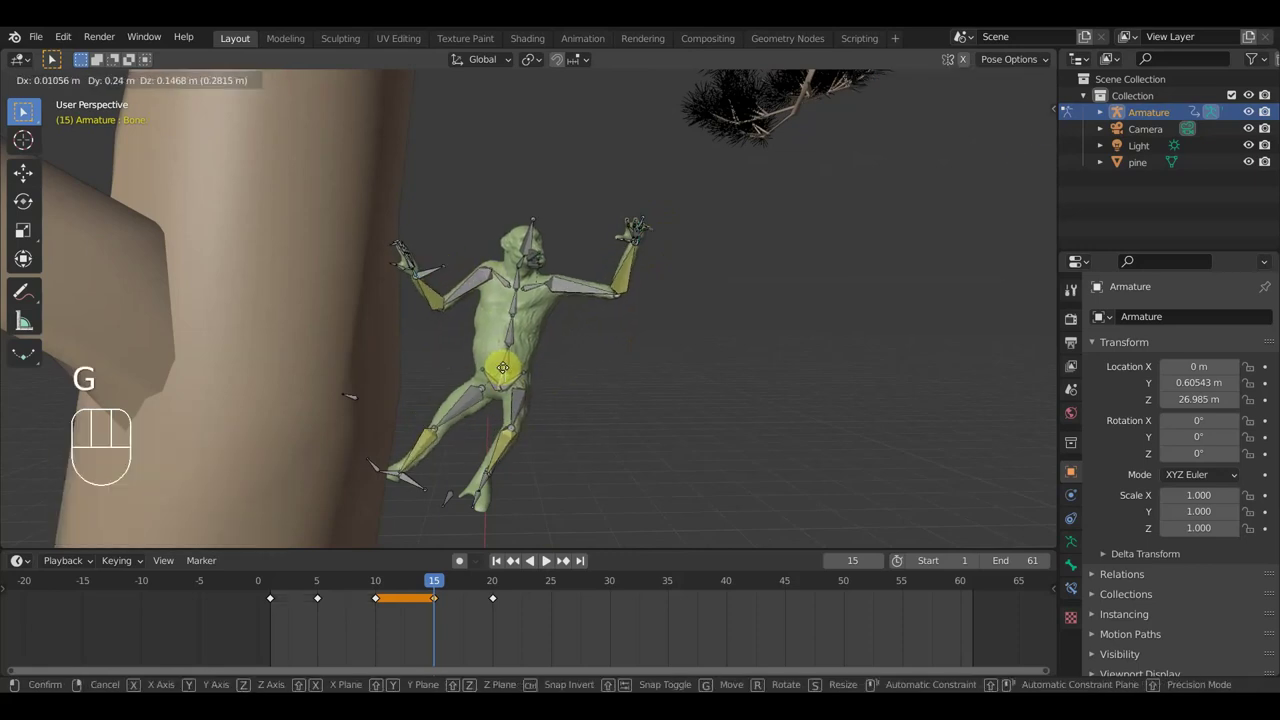
pyautogui.click(502, 373)
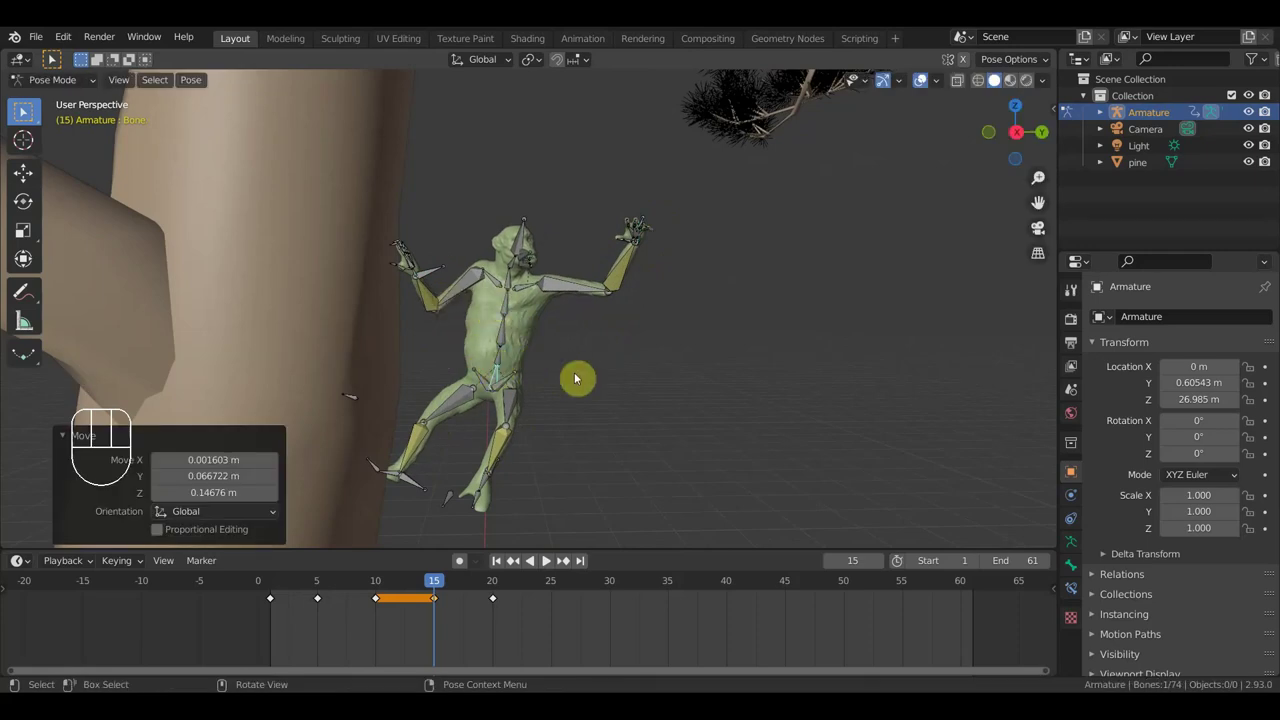
# Step: Rotate a leg bone, then keyframe Location & Rotation for all bones at frame 15
pyautogui.moveTo(474, 479); pyautogui.dragTo(422, 478)
pyautogui.click(526, 464)
pyautogui.moveTo(585, 470); pyautogui.dragTo(674, 464)
pyautogui.press('g')
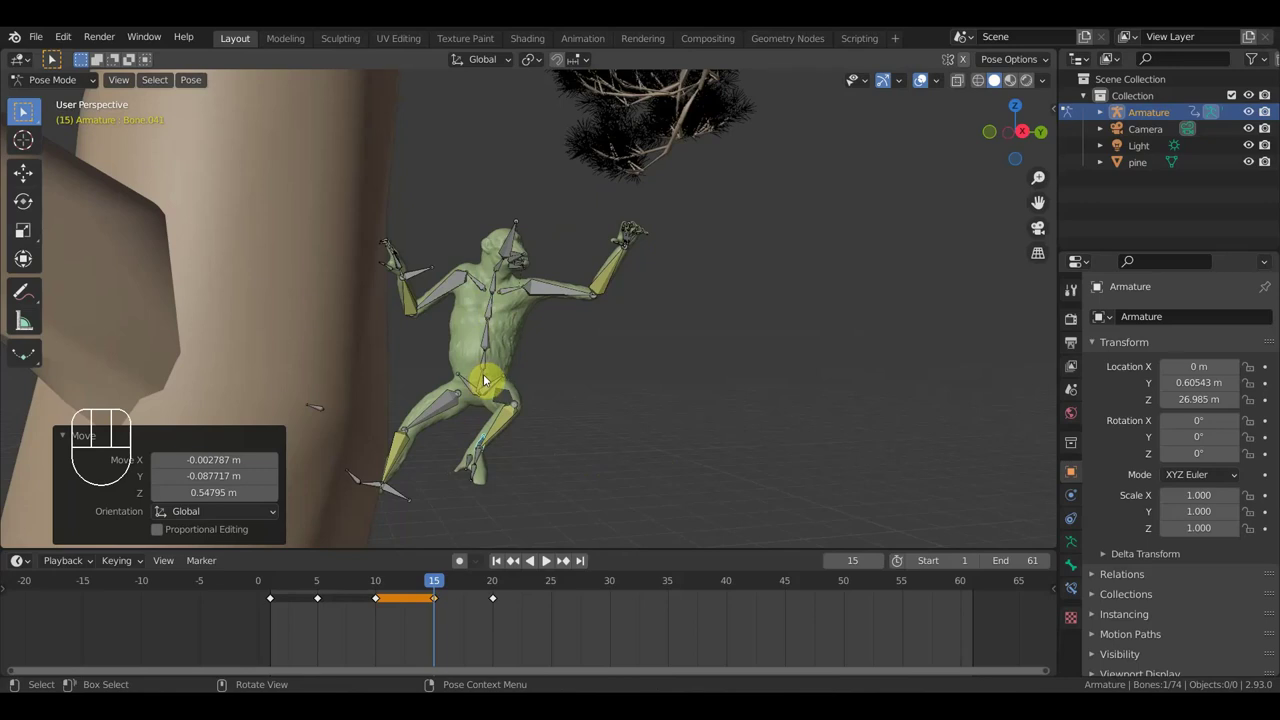
pyautogui.press('r')
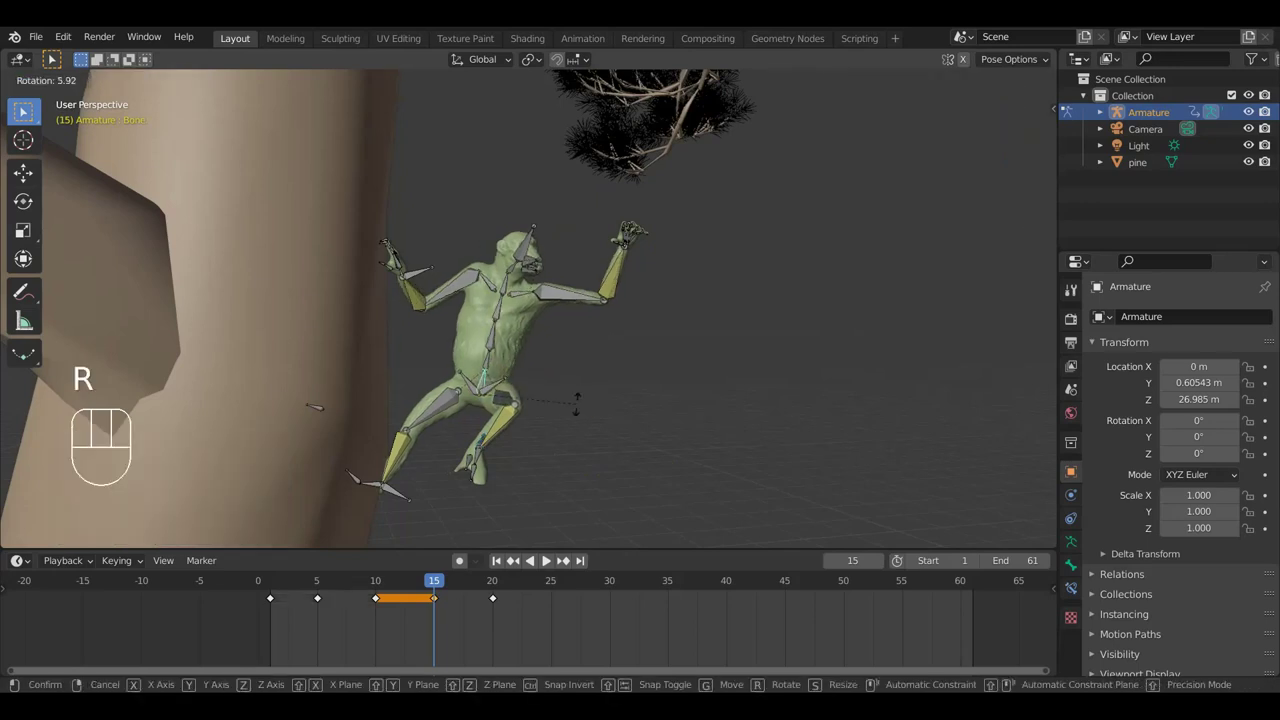
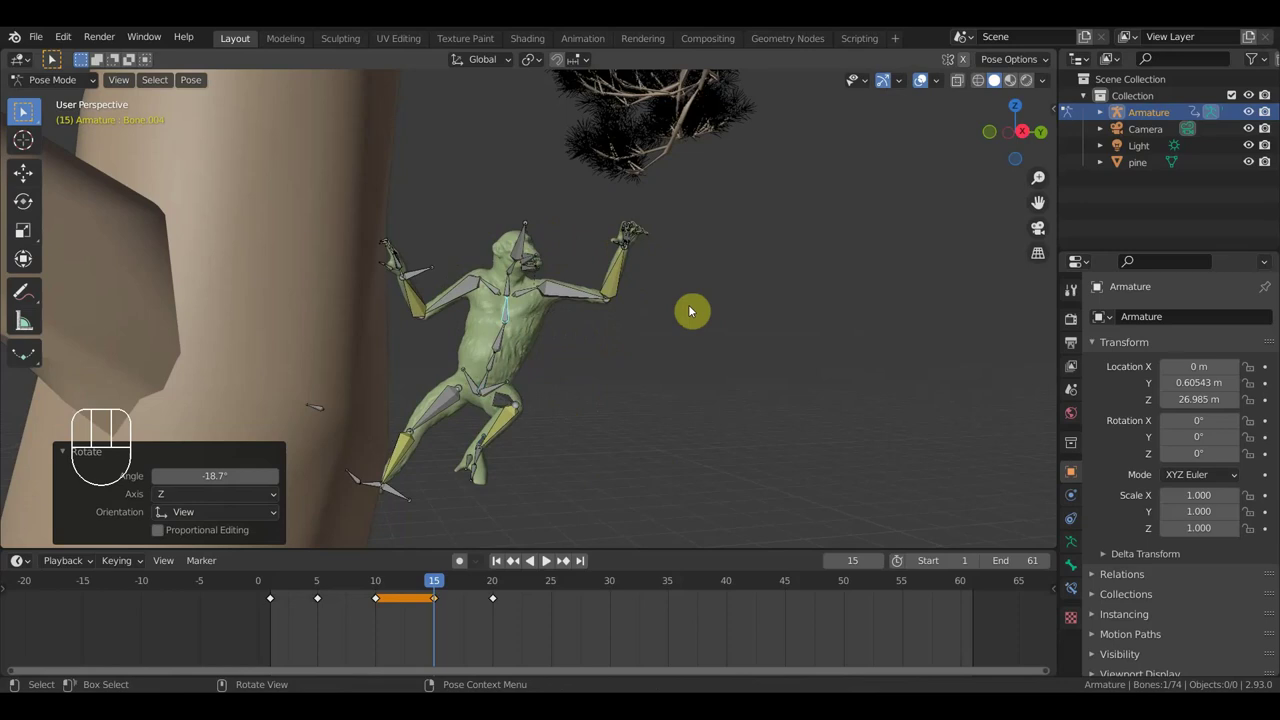
pyautogui.press('a')
pyautogui.press('i')
# Step: Shift the later keyframe out in the timeline and review the motion around frames 10–16
pyautogui.moveTo(540, 640); pyautogui.dragTo(481, 594)
pyautogui.press('g')
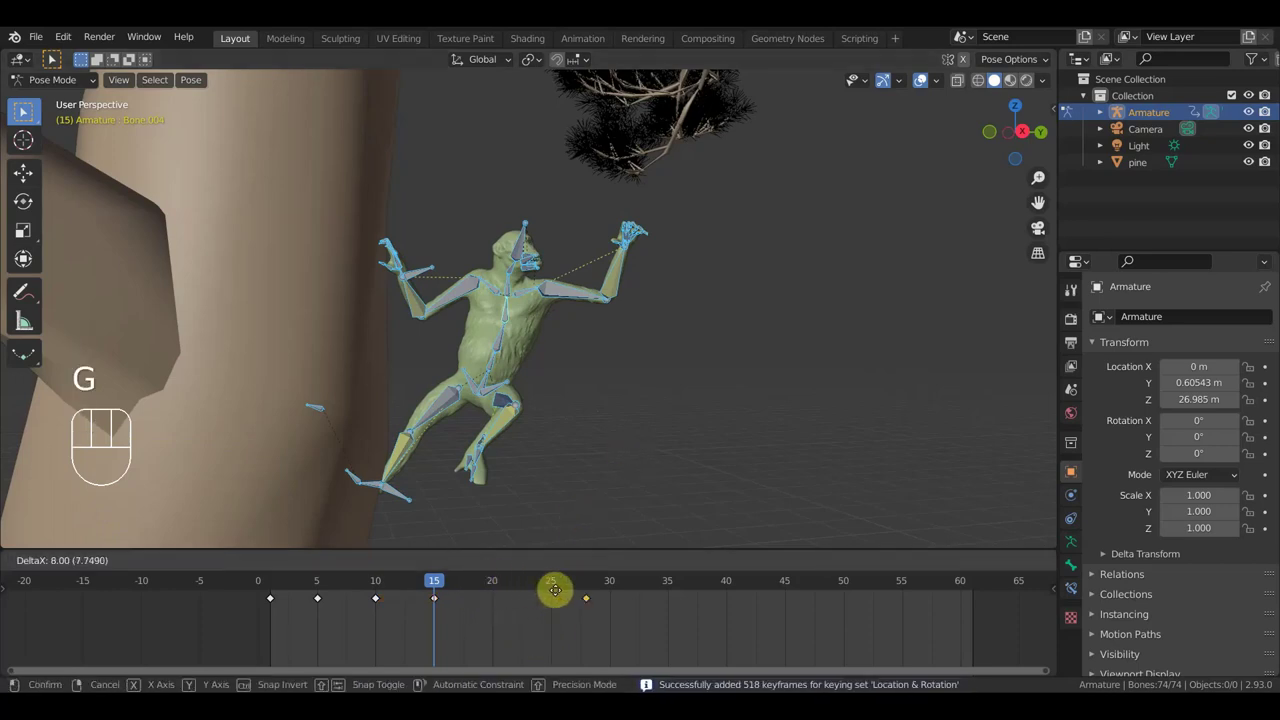
pyautogui.click(616, 604)
pyautogui.moveTo(424, 587); pyautogui.dragTo(426, 619)
pyautogui.moveTo(462, 622); pyautogui.dragTo(428, 593)
pyautogui.press('g')
pyautogui.moveTo(434, 588); pyautogui.dragTo(443, 608)
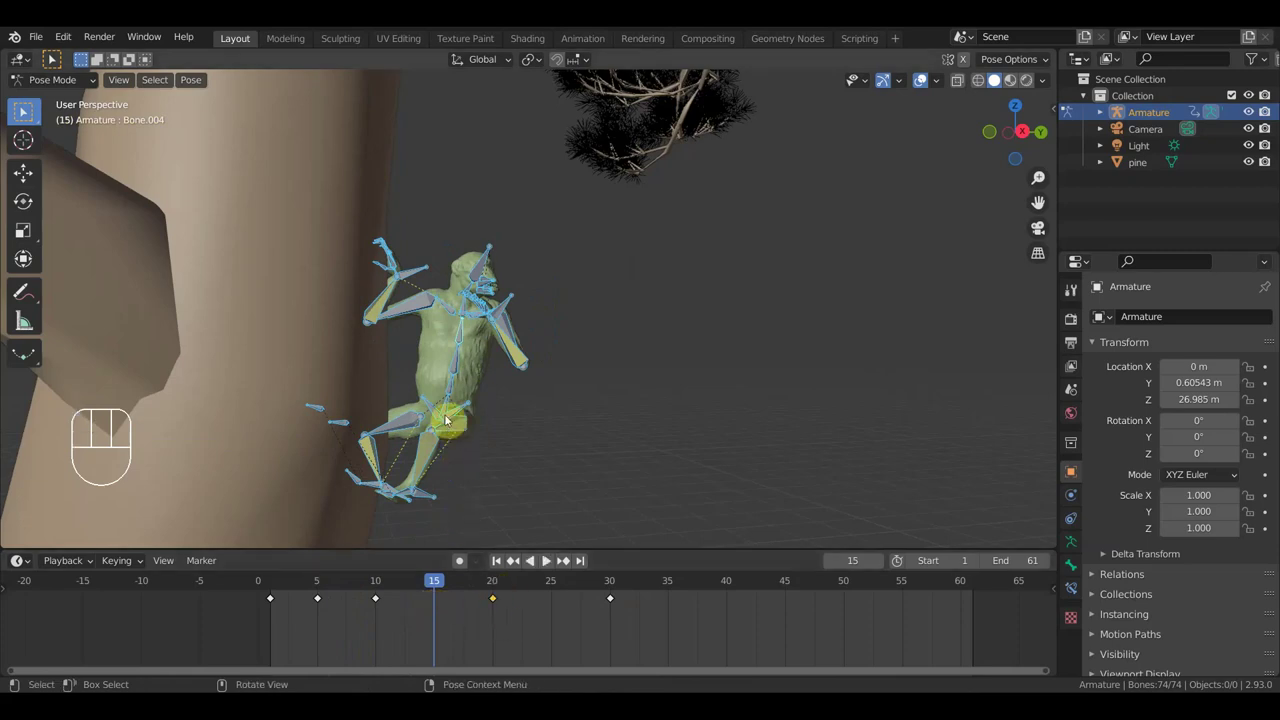
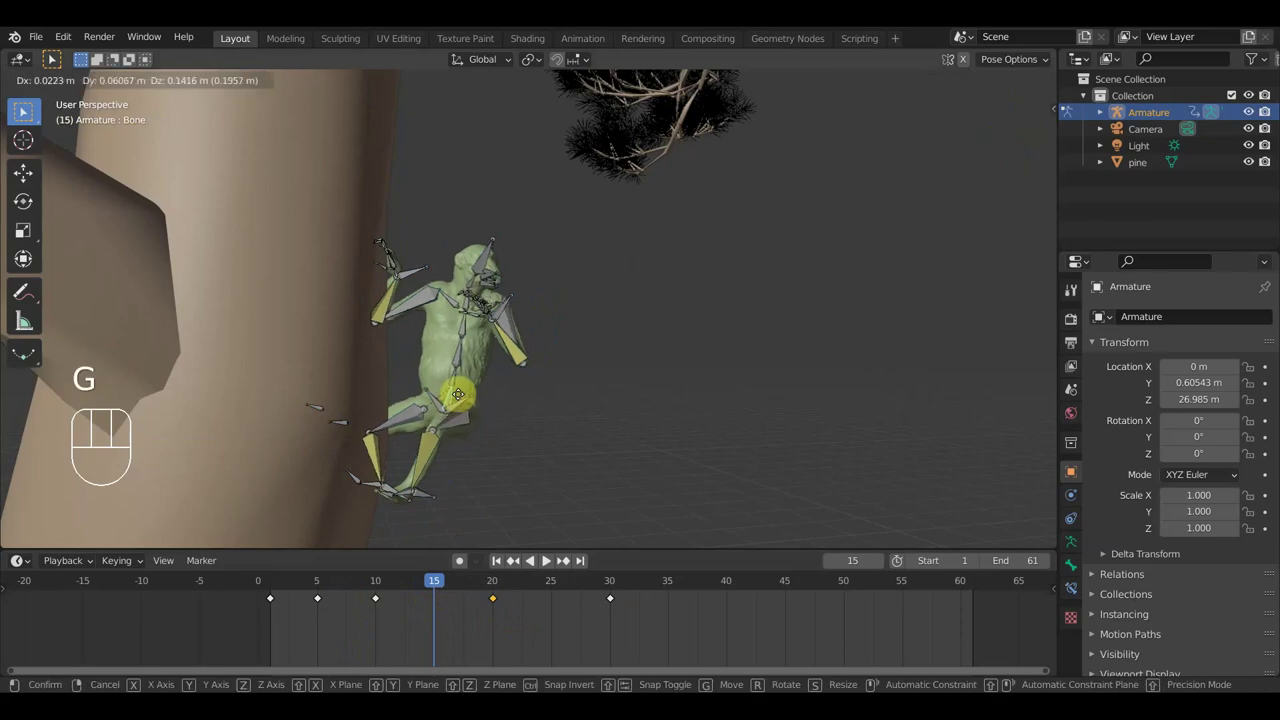
# Step: Confirm the body's new position at frame 15 and inspect the pose from other angles
pyautogui.click(466, 387)
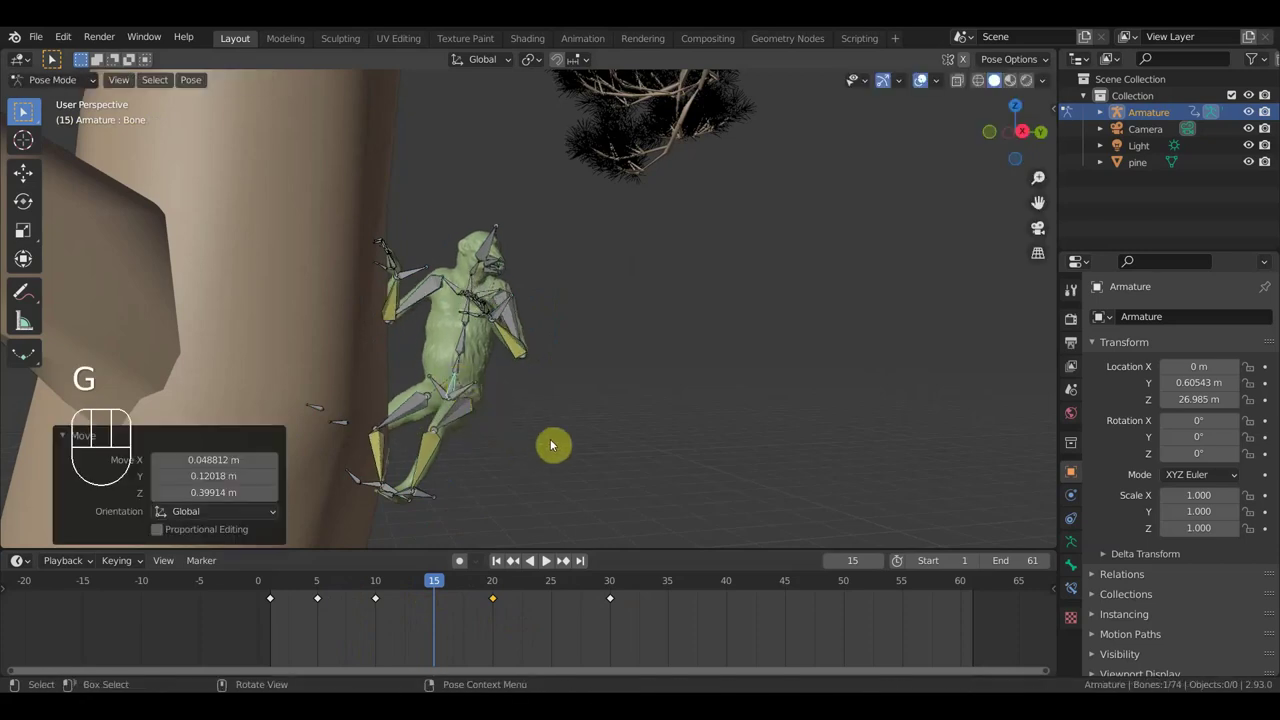
pyautogui.press('a')
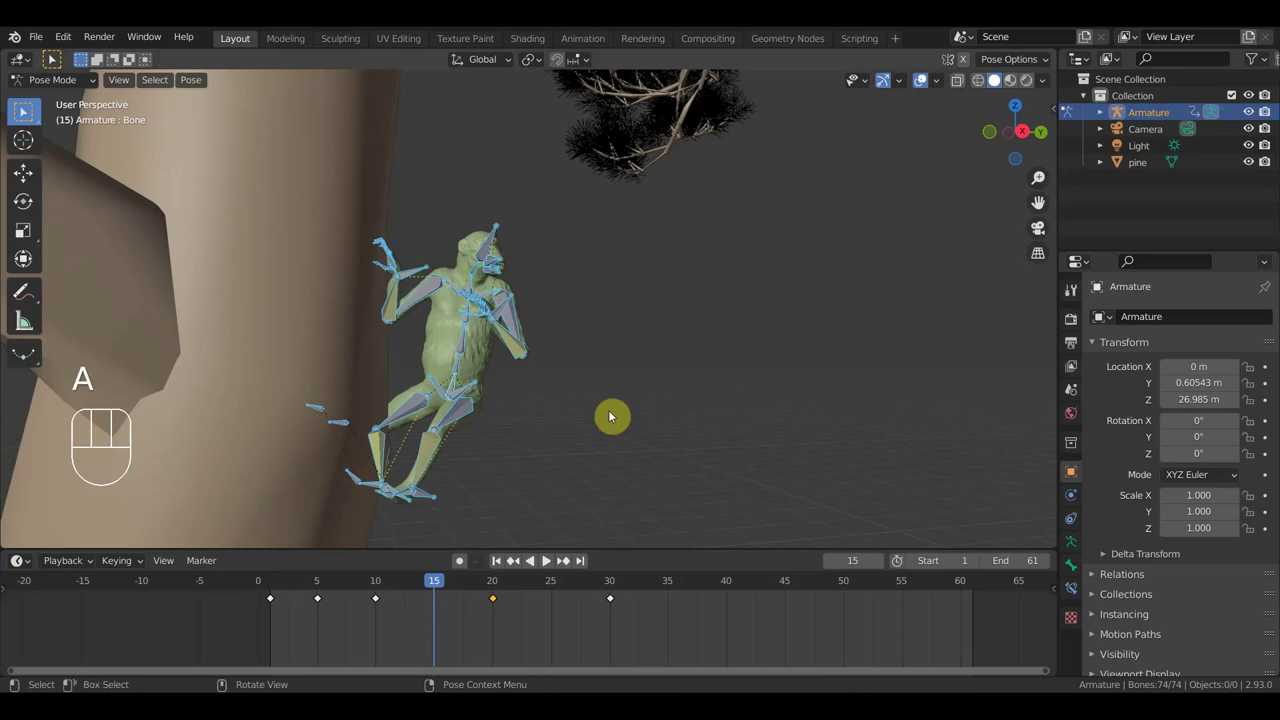
pyautogui.moveTo(535, 478); pyautogui.dragTo(471, 522)
pyautogui.click(442, 464)
pyautogui.moveTo(518, 465); pyautogui.dragTo(498, 441)
pyautogui.moveTo(540, 436); pyautogui.dragTo(570, 434)
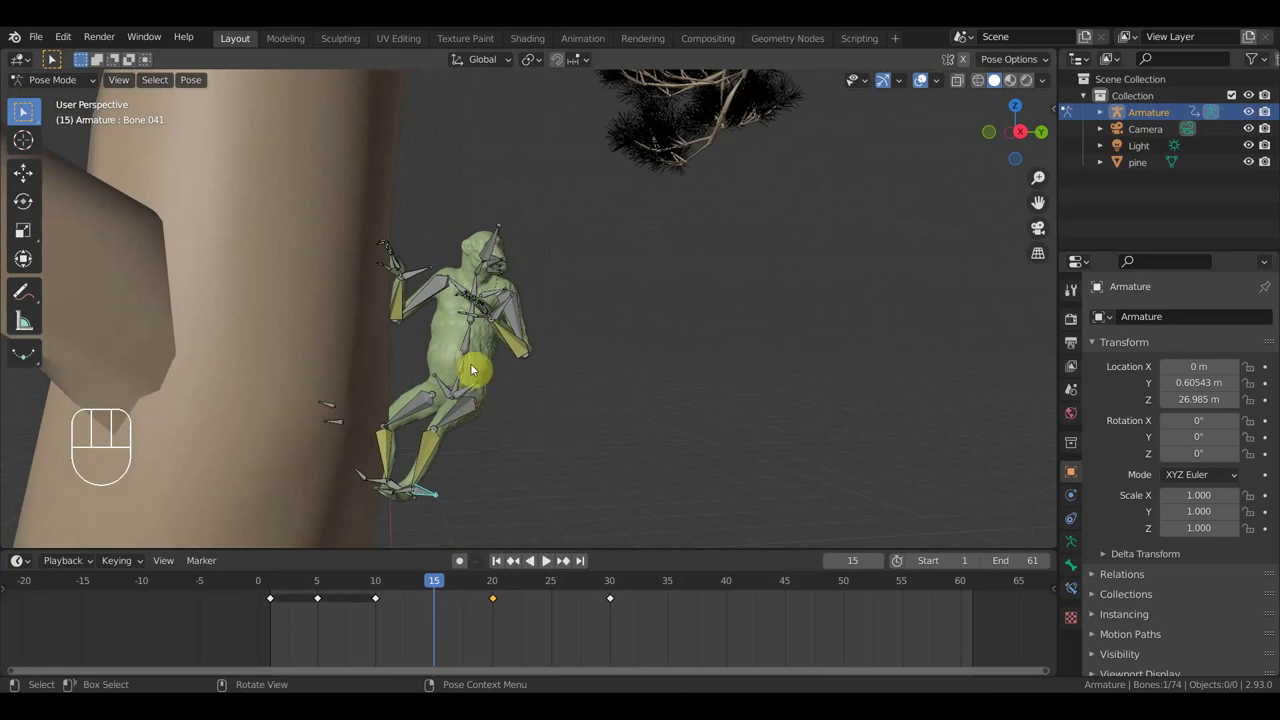
# Step: Rotate and move the root bone slightly to refine the body's placement
pyautogui.click(460, 385)
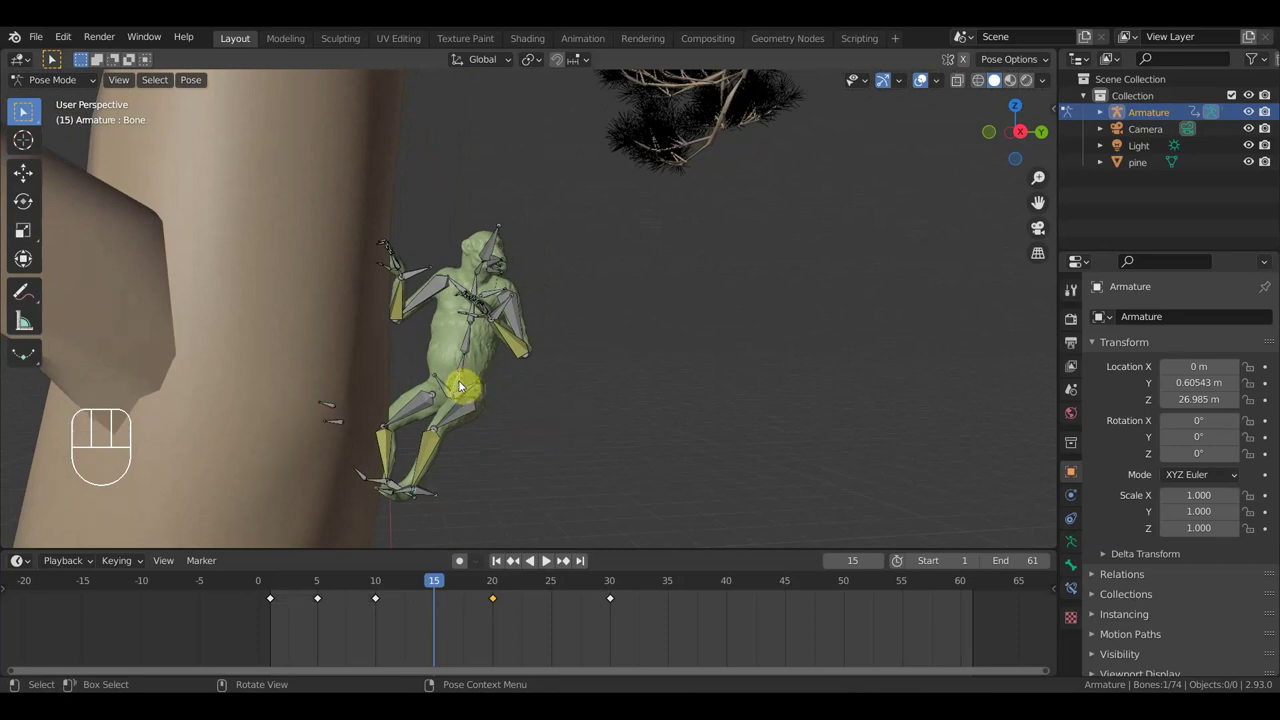
pyautogui.press('r')
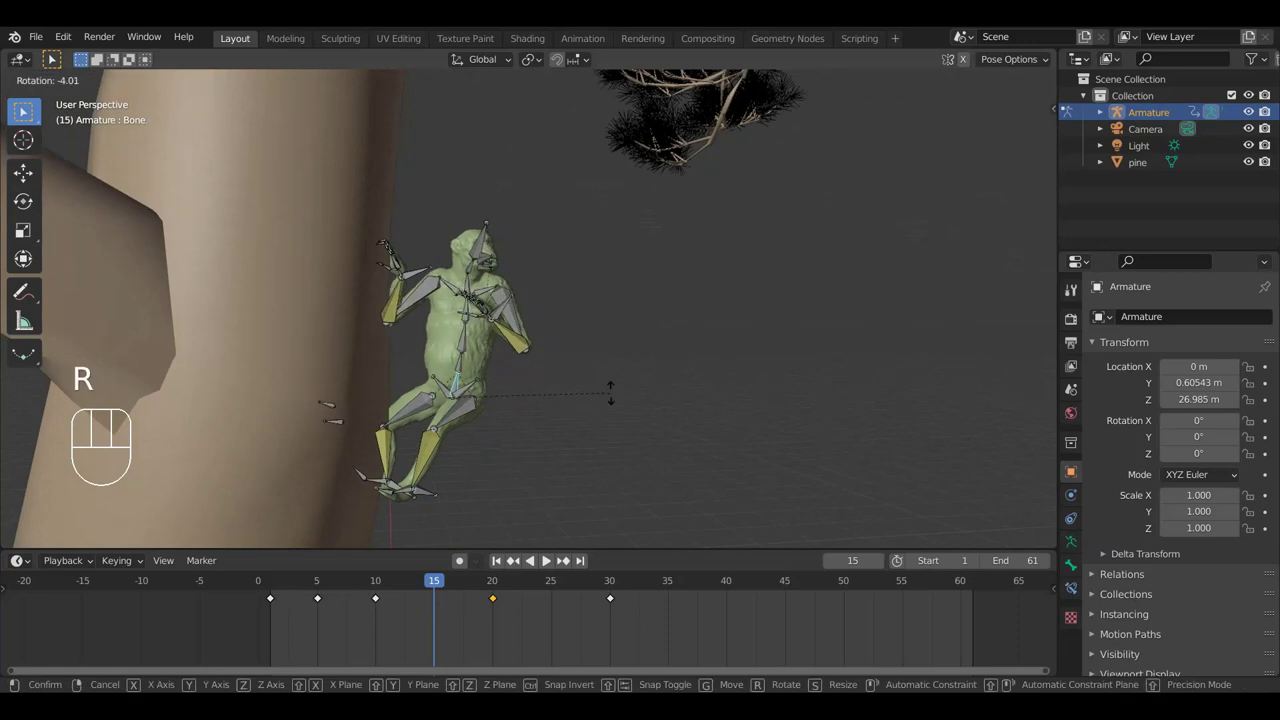
pyautogui.click(616, 398)
pyautogui.press('g')
pyautogui.click(617, 396)
# Step: Keyframe the whole adjusted pose, go to frame 20 and move the creature's body bone
pyautogui.press('a')
pyautogui.press('i')
pyautogui.click(481, 595)
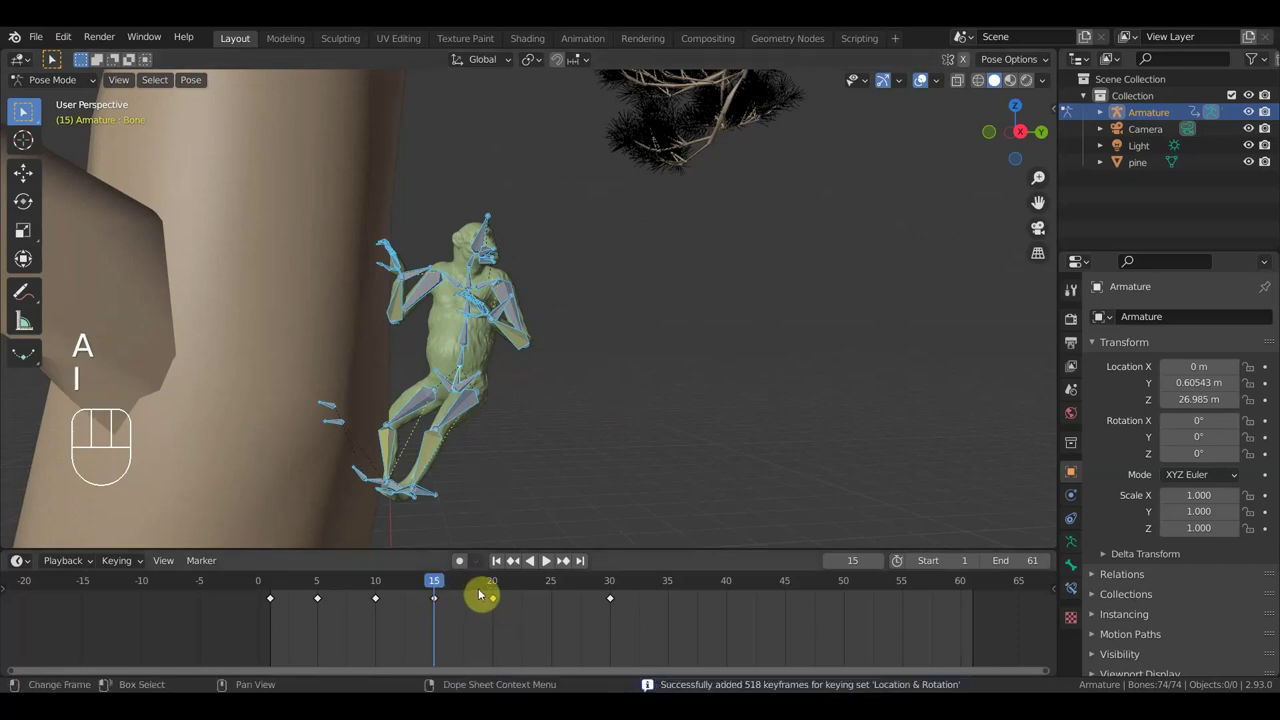
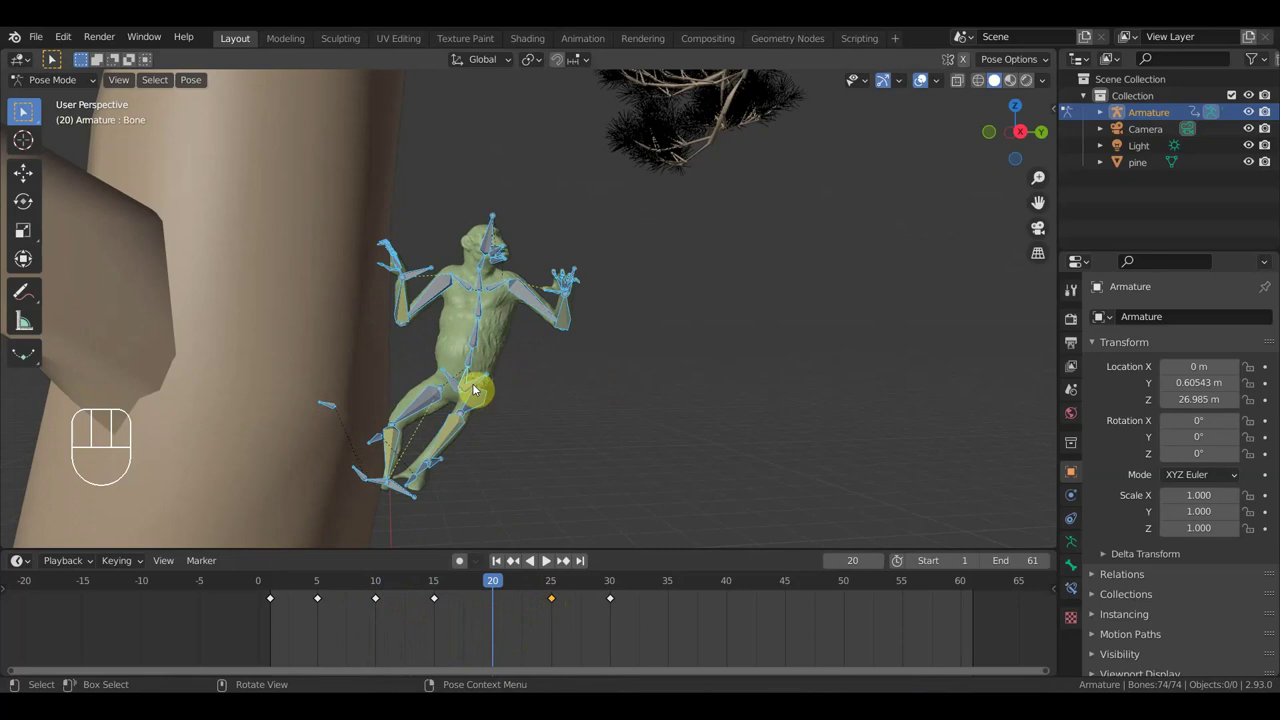
pyautogui.click(467, 379)
pyautogui.press('g')
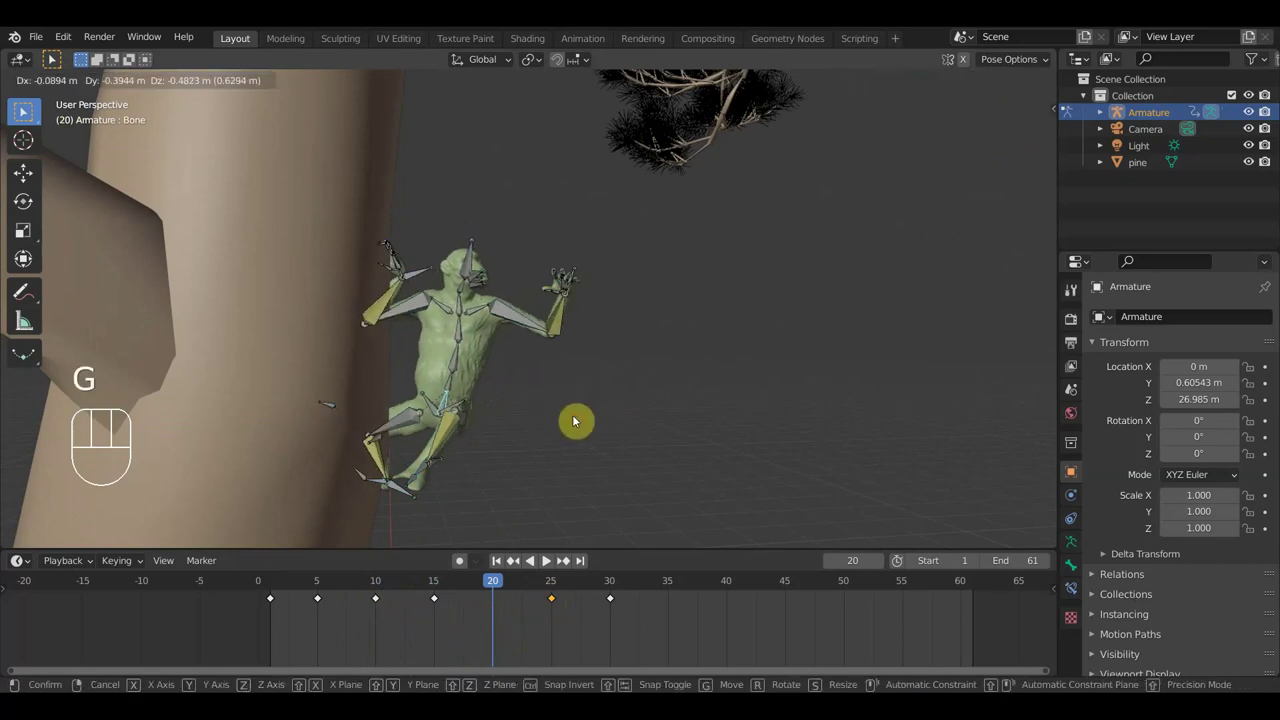
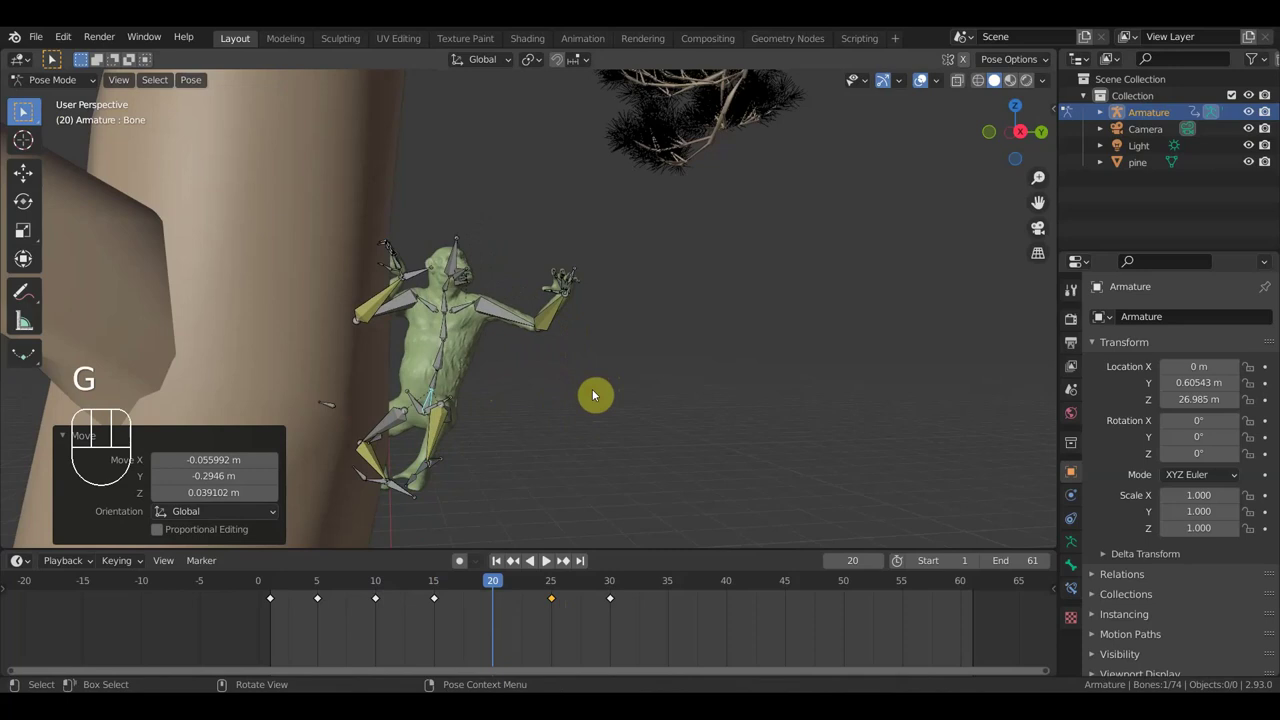
# Step: Move the hand bone onto the trunk so the creature grips it
pyautogui.moveTo(606, 314); pyautogui.dragTo(440, 318)
pyautogui.click(548, 287)
pyautogui.moveTo(714, 344); pyautogui.dragTo(537, 325)
pyautogui.press('g')
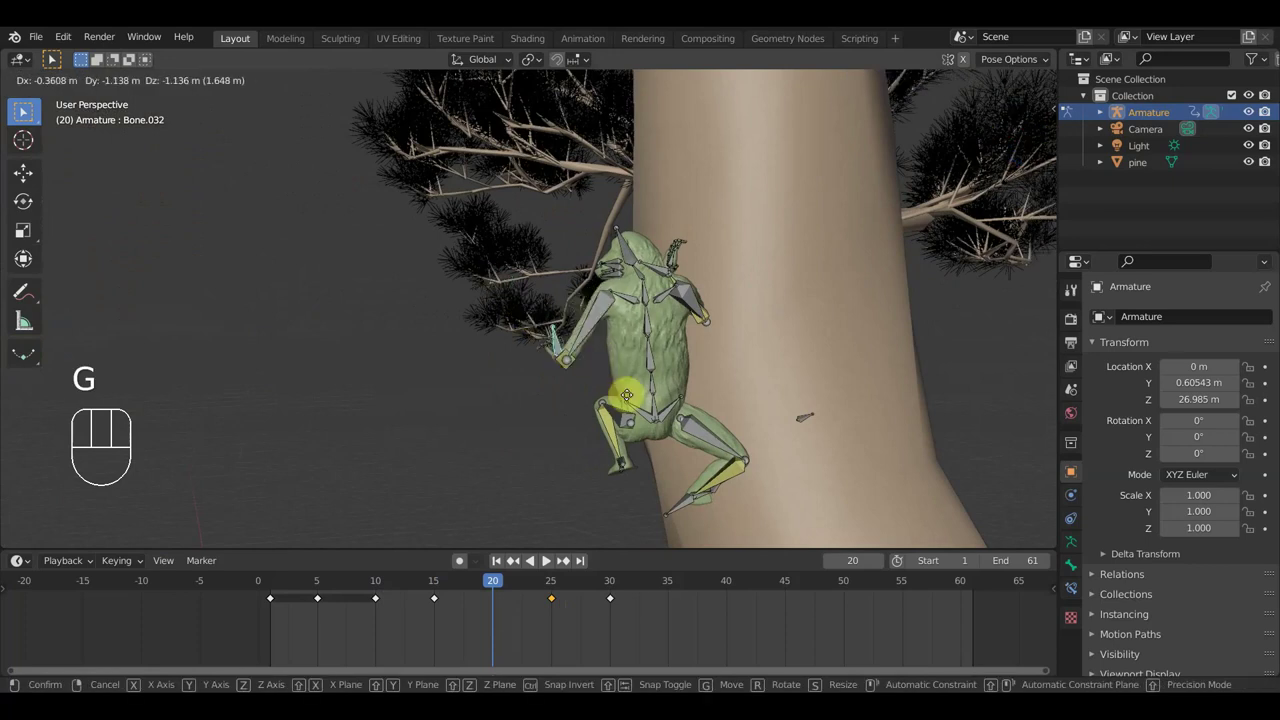
pyautogui.click(655, 424)
pyautogui.moveTo(666, 385); pyautogui.dragTo(564, 422)
# Step: Keyframe Location & Rotation for all bones and scrub back through earlier frames
pyautogui.press('a')
pyautogui.press('i')
pyautogui.click(489, 592)
pyautogui.moveTo(399, 444); pyautogui.dragTo(781, 428)
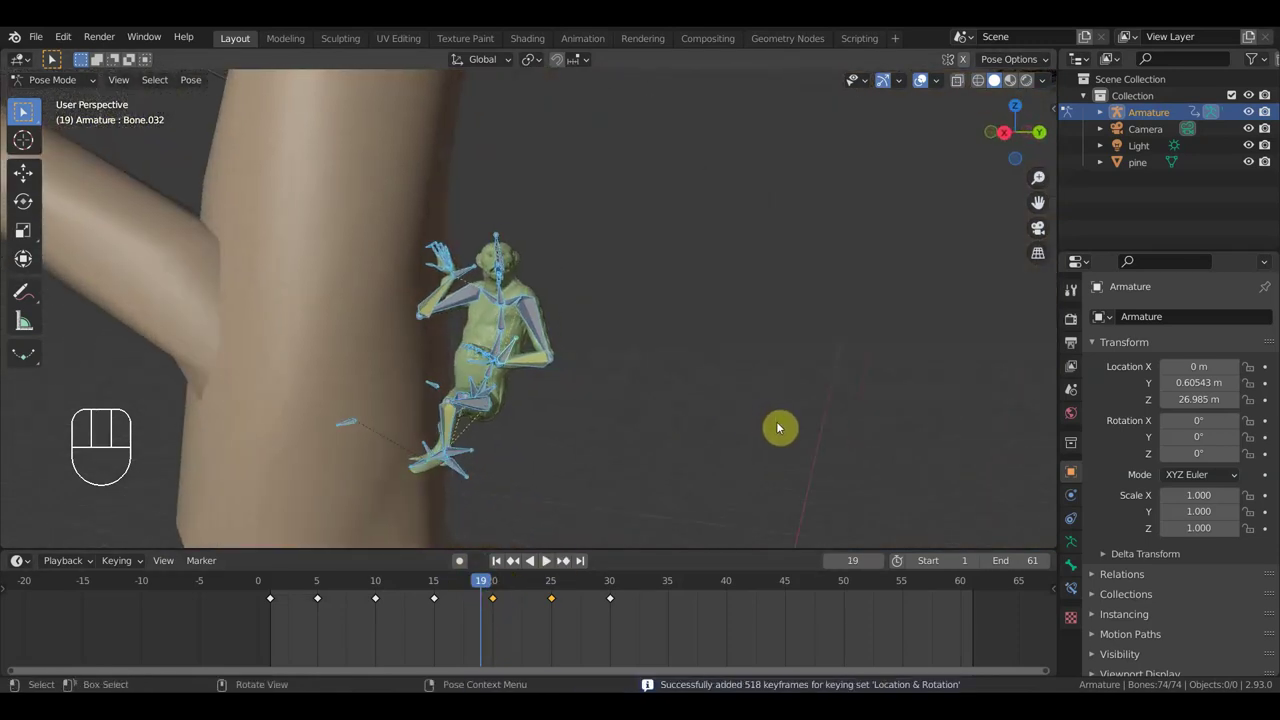
# Step: Go to frame 25, move the hand bone outward, then undo the change
pyautogui.moveTo(480, 589); pyautogui.dragTo(557, 627)
pyautogui.moveTo(576, 507); pyautogui.dragTo(628, 519)
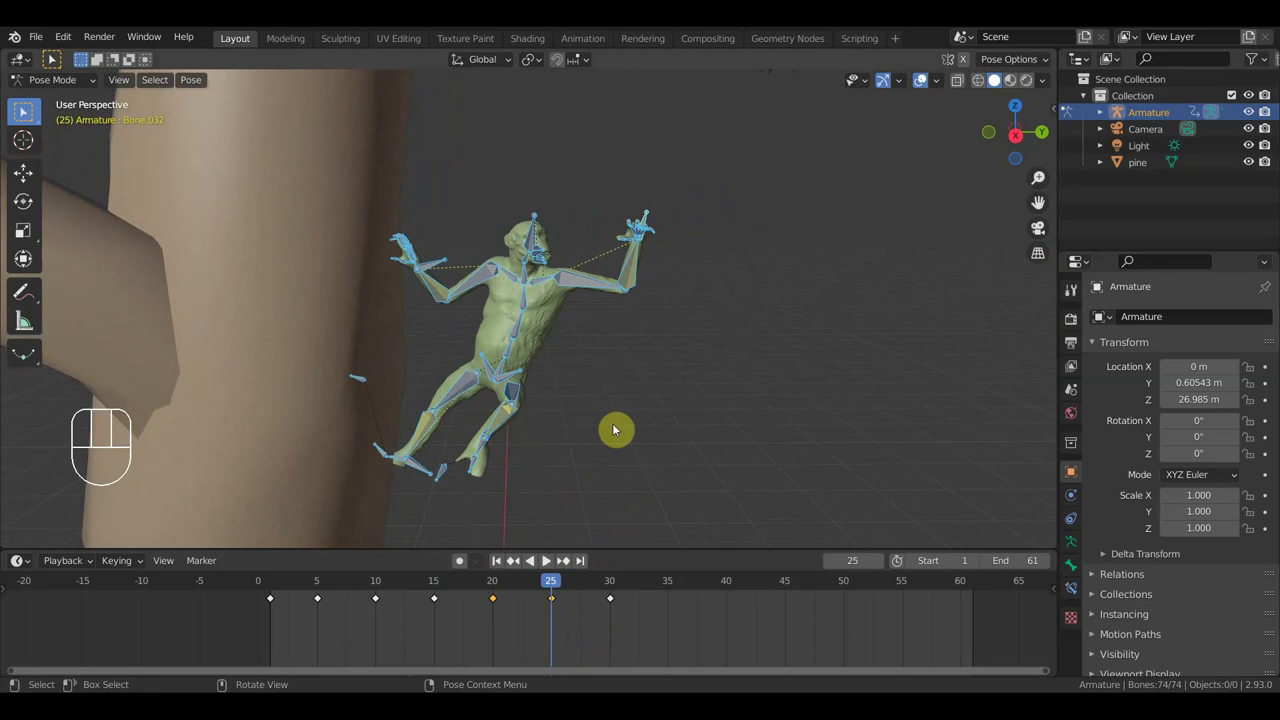
pyautogui.press('g')
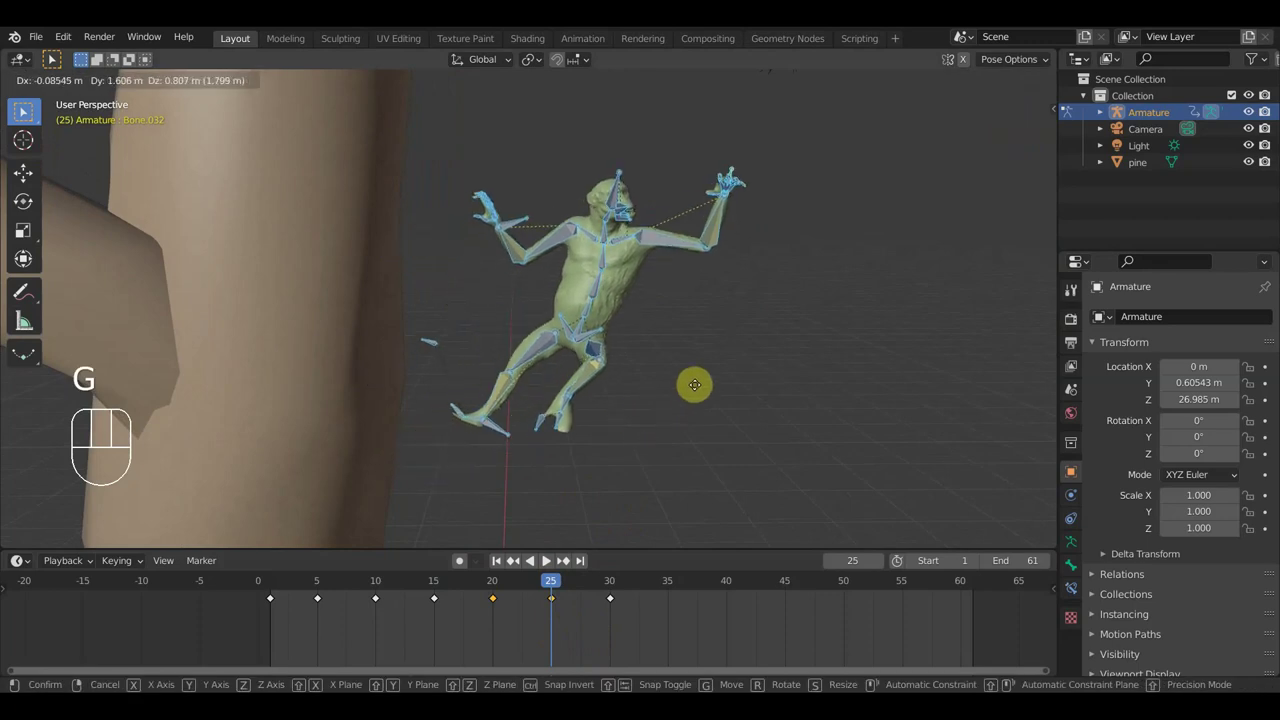
pyautogui.click(714, 376)
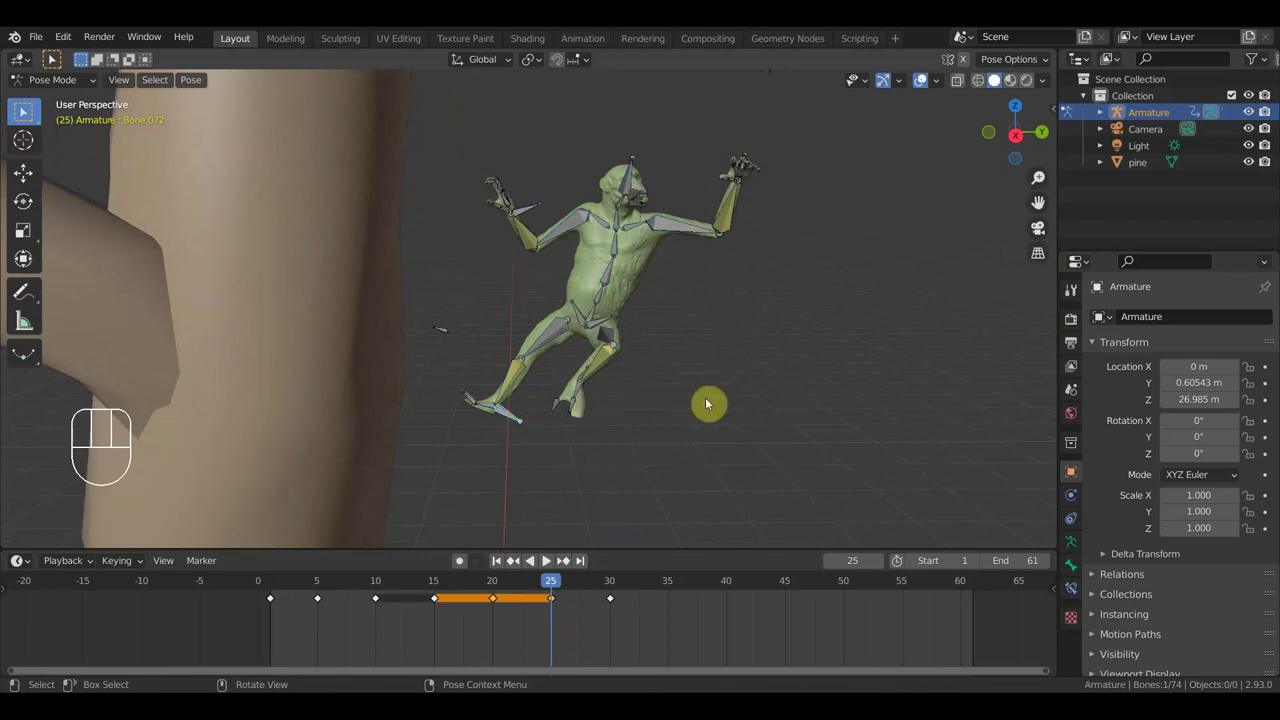
pyautogui.press('ctrl+z')
pyautogui.press('ctrl+z')
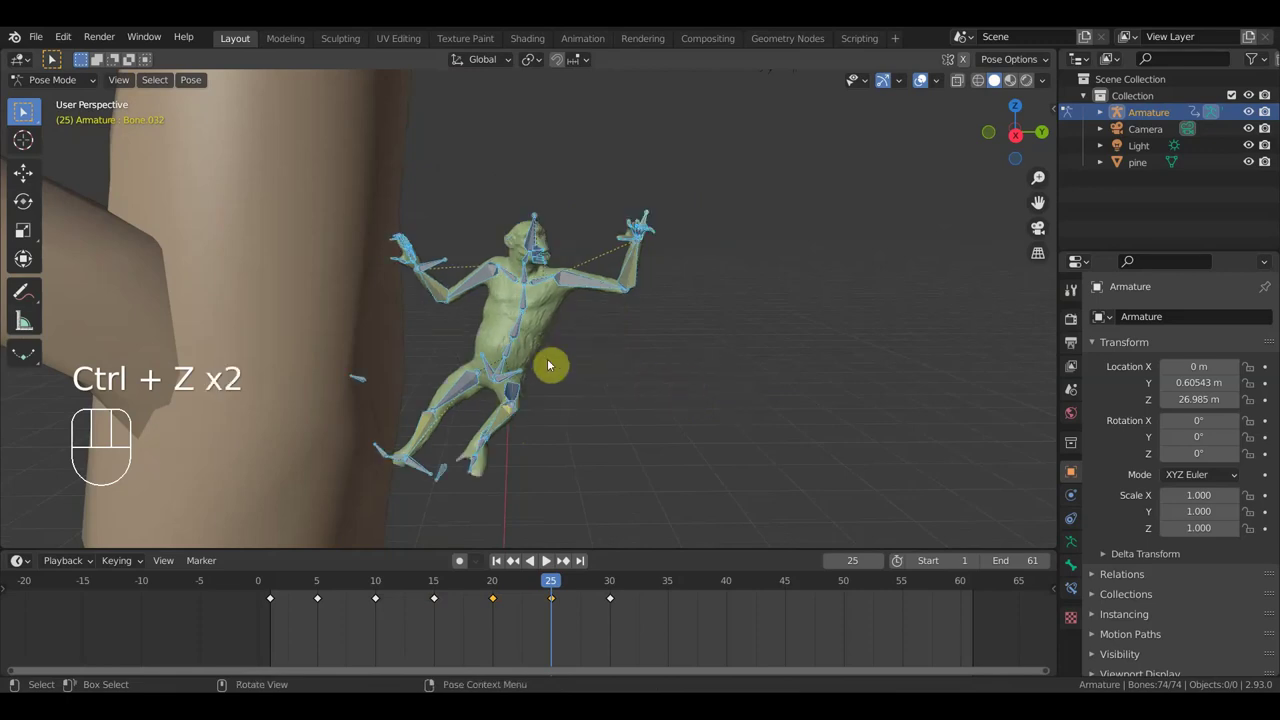
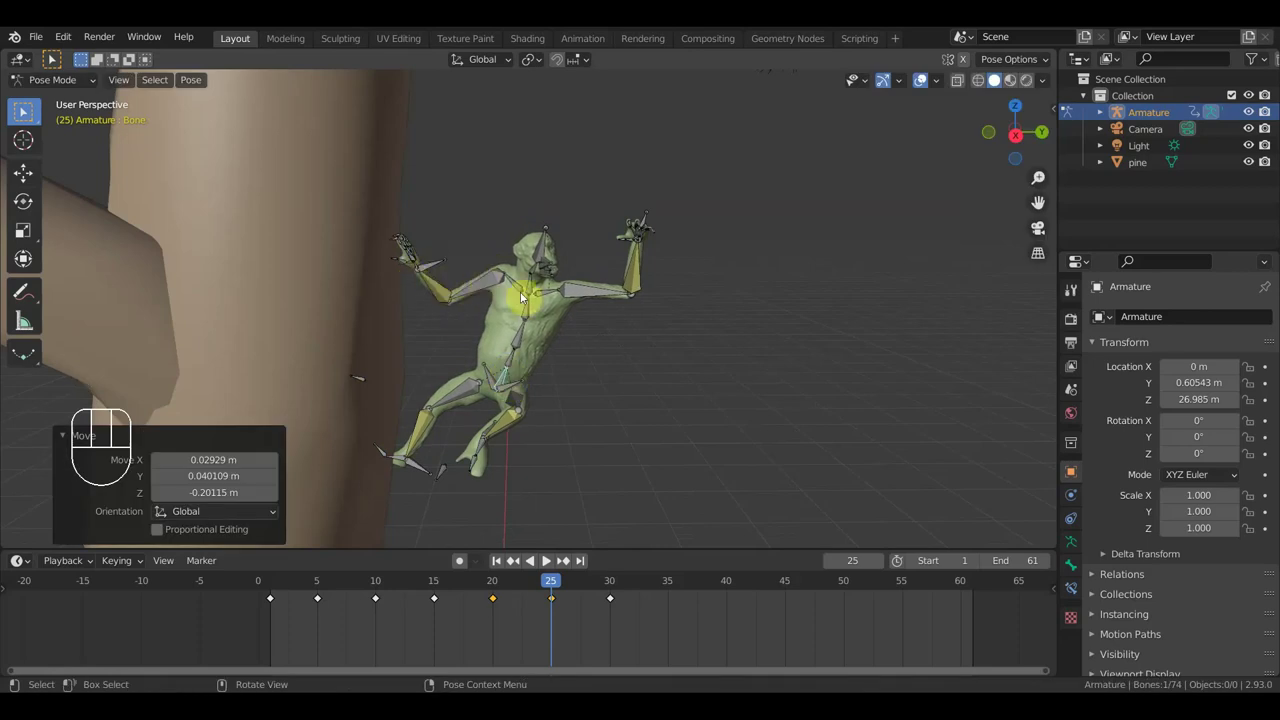
# Step: Rotate a back bone, stretch the arm further out, keyframe the whole pose and scrub to frame 27
pyautogui.moveTo(528, 312); pyautogui.dragTo(612, 364)
pyautogui.press('r')
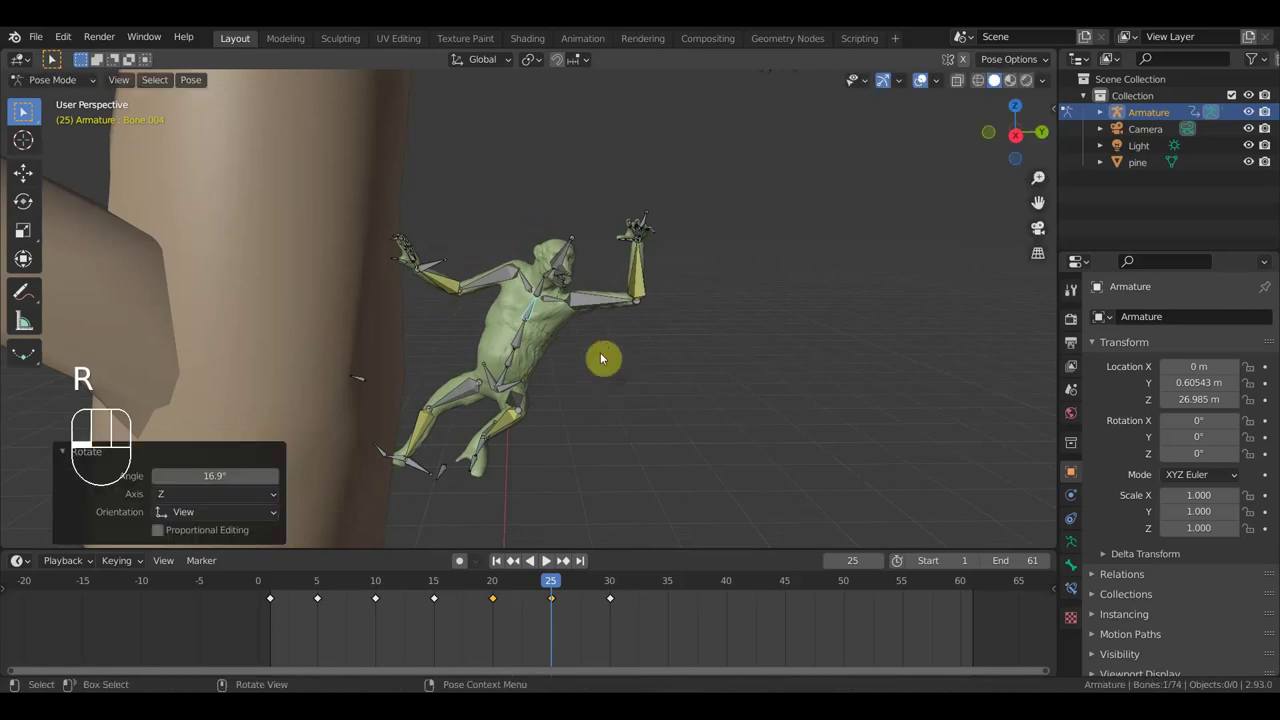
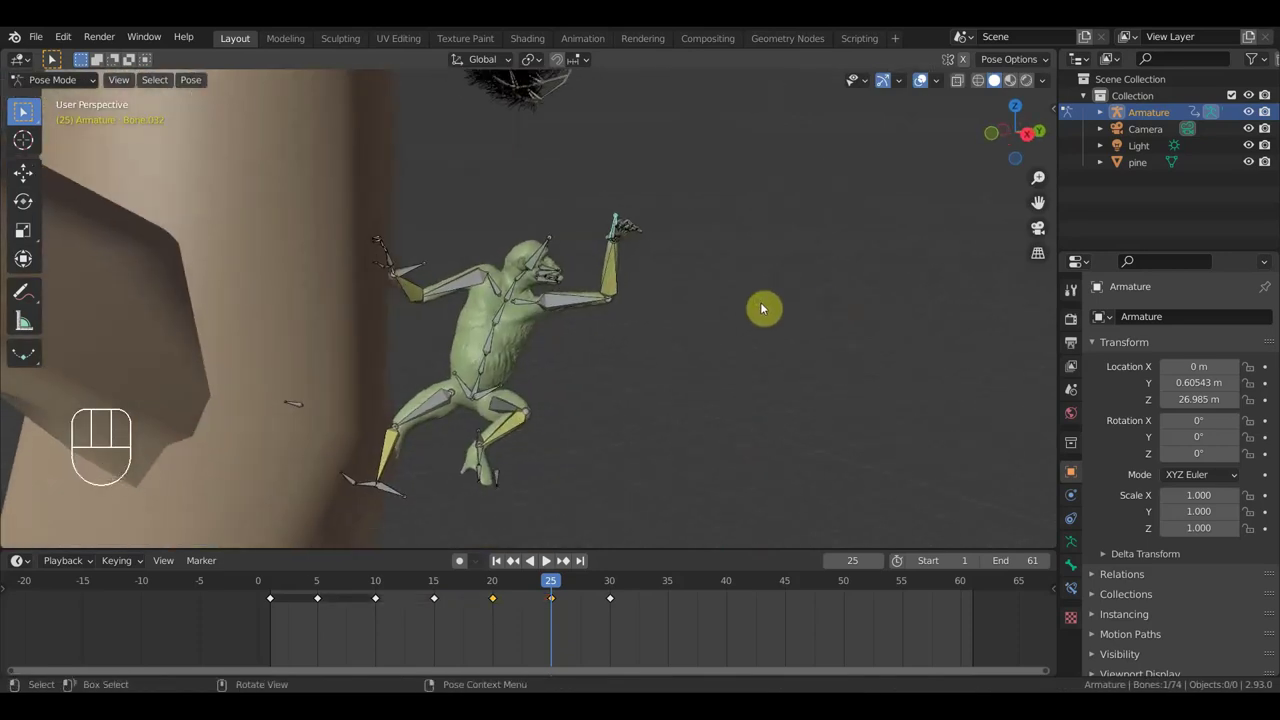
pyautogui.press('g')
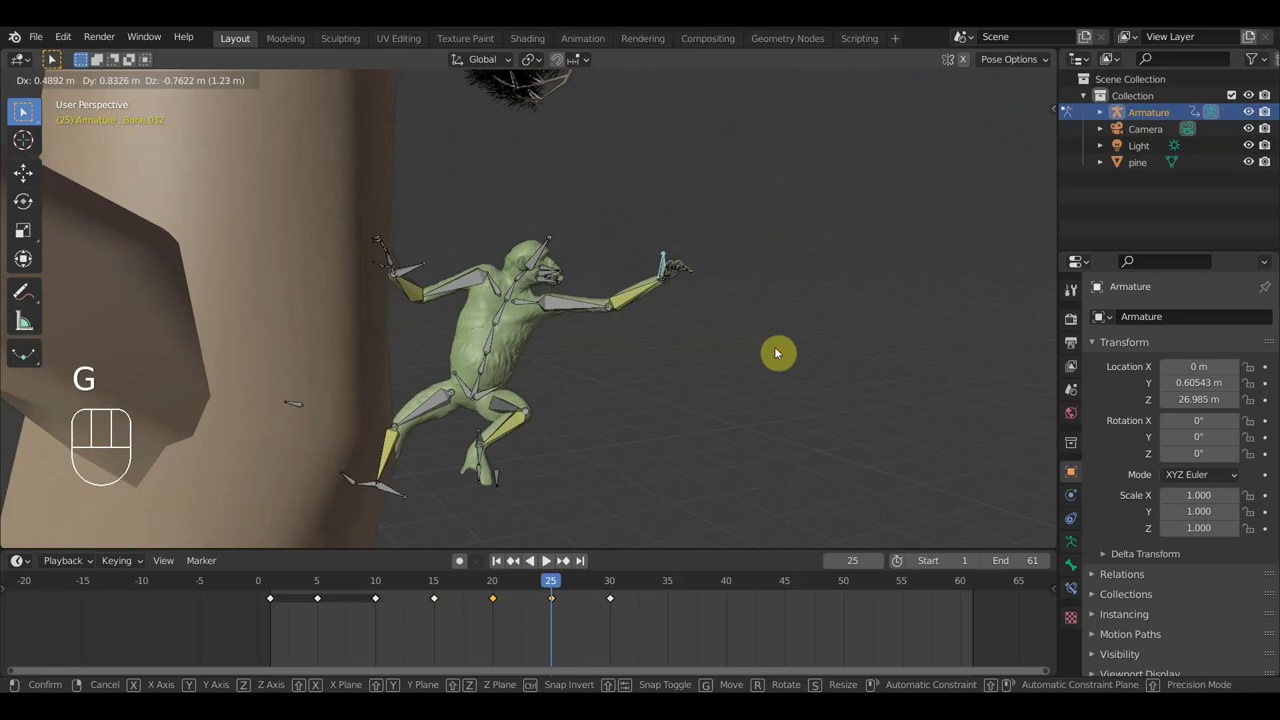
pyautogui.press('a')
pyautogui.press('i')
pyautogui.moveTo(552, 589); pyautogui.dragTo(586, 612)
pyautogui.moveTo(683, 435); pyautogui.dragTo(632, 449)
# Step: Rotate the selected body bone from a top orthographic view to turn the creature
pyautogui.moveTo(549, 371); pyautogui.dragTo(447, 334)
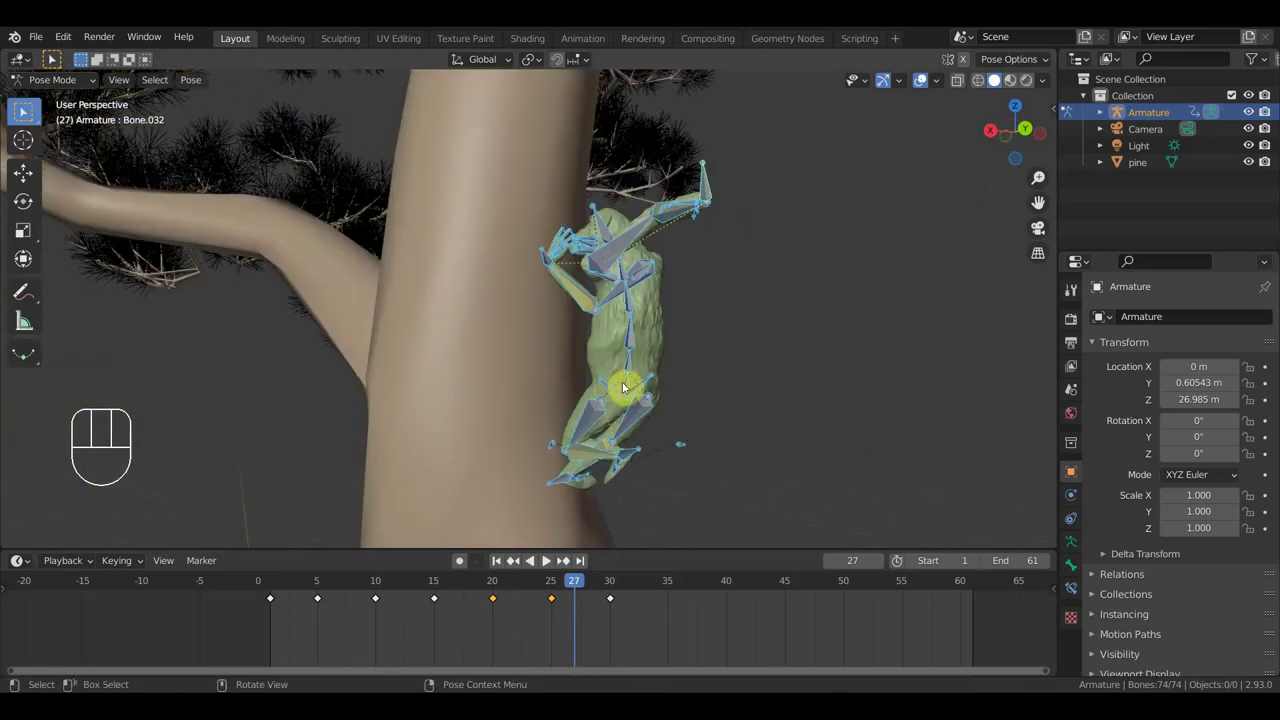
pyautogui.moveTo(730, 352); pyautogui.dragTo(778, 468)
pyautogui.press('KP_7')
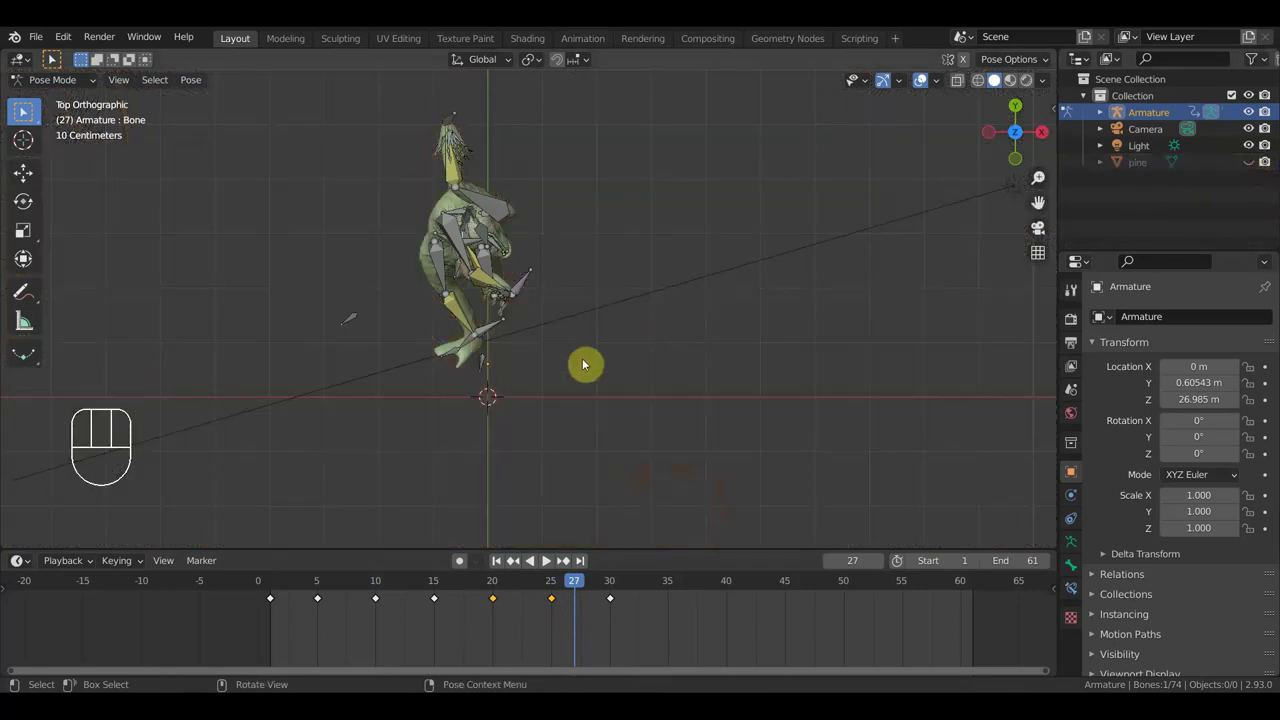
pyautogui.press('r')
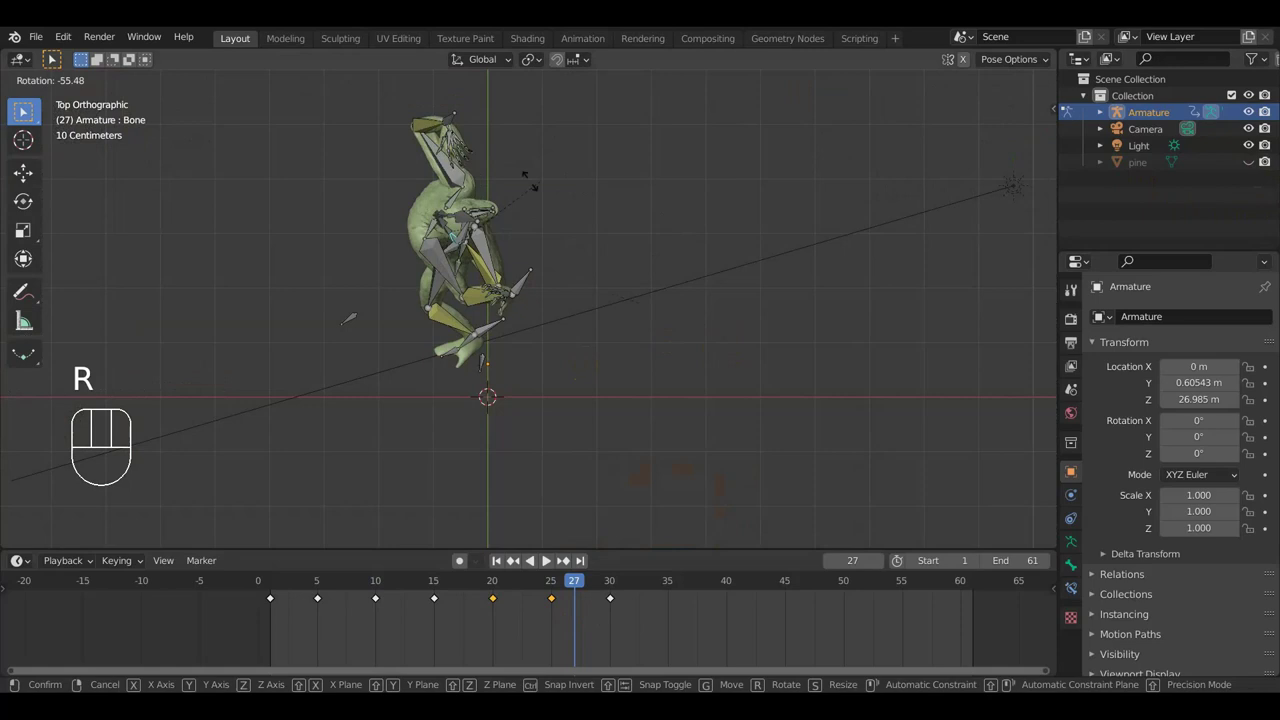
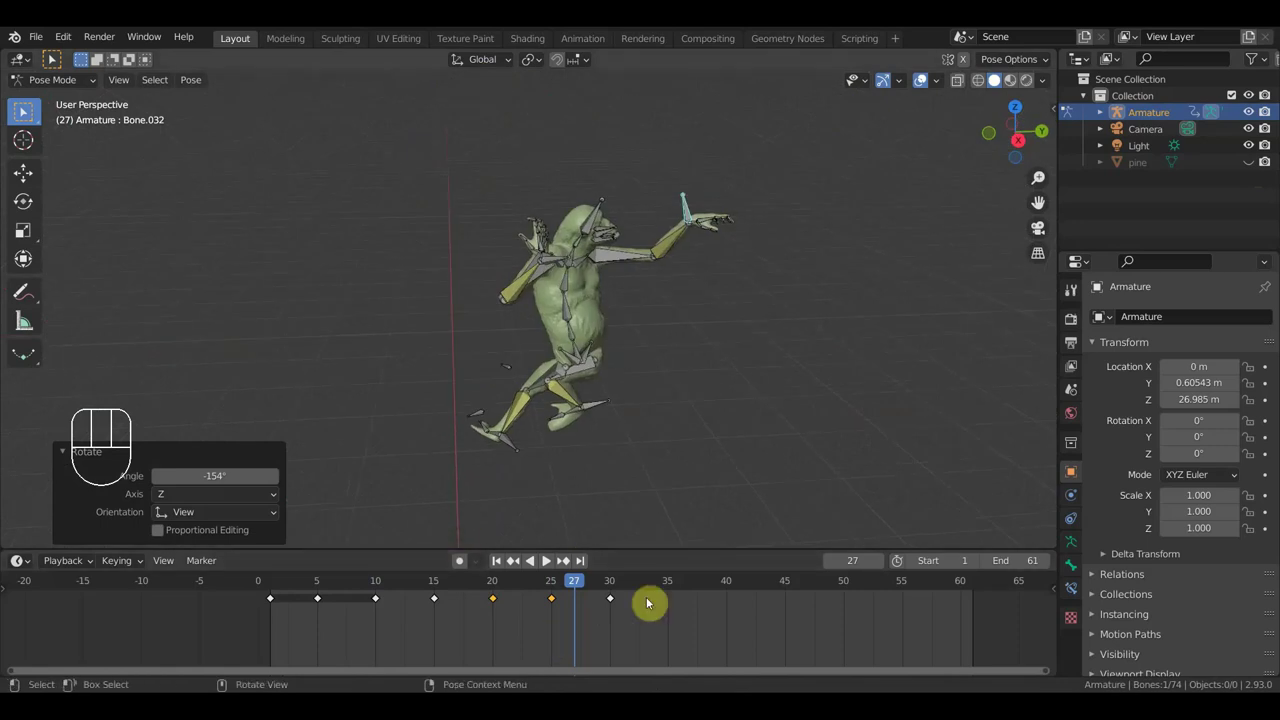
pyautogui.moveTo(550, 399); pyautogui.dragTo(487, 400)
# Step: Swing the hip bone to a new angle from above so the body faces its new direction
pyautogui.click(625, 385)
pyautogui.press('KP_7')
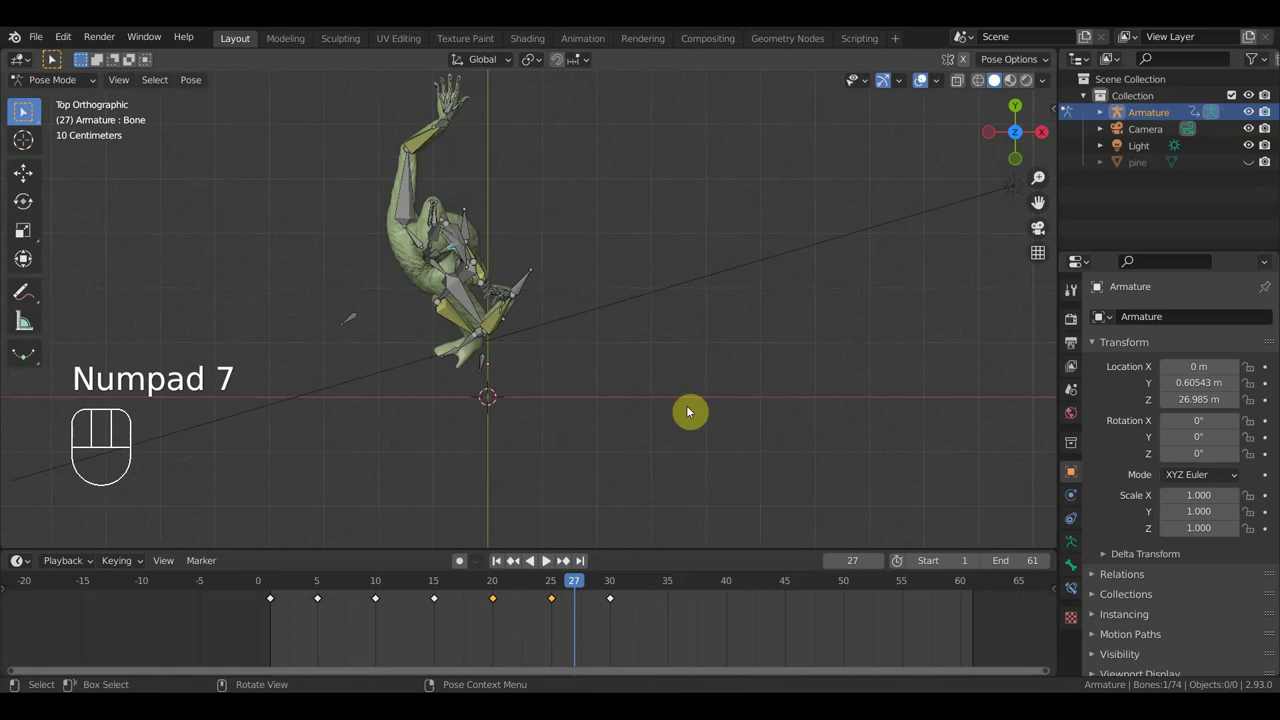
pyautogui.press('r')
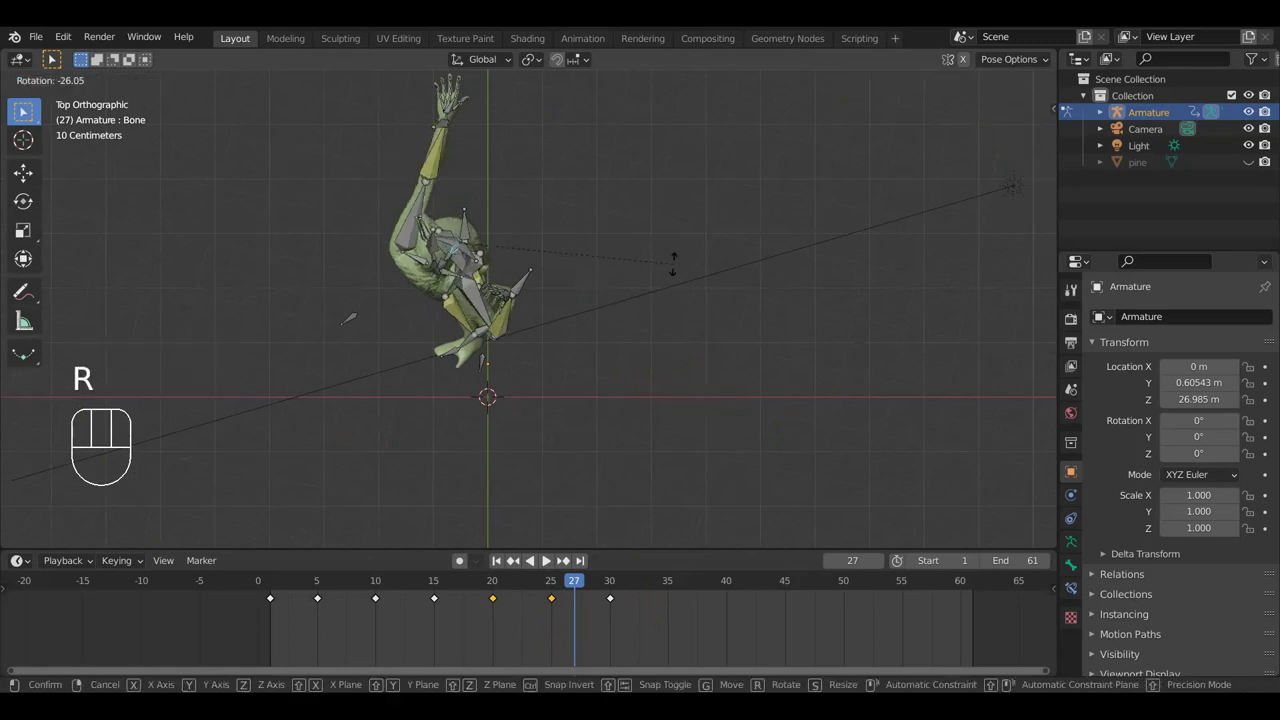
pyautogui.moveTo(696, 399); pyautogui.dragTo(525, 267)
pyautogui.press('r')
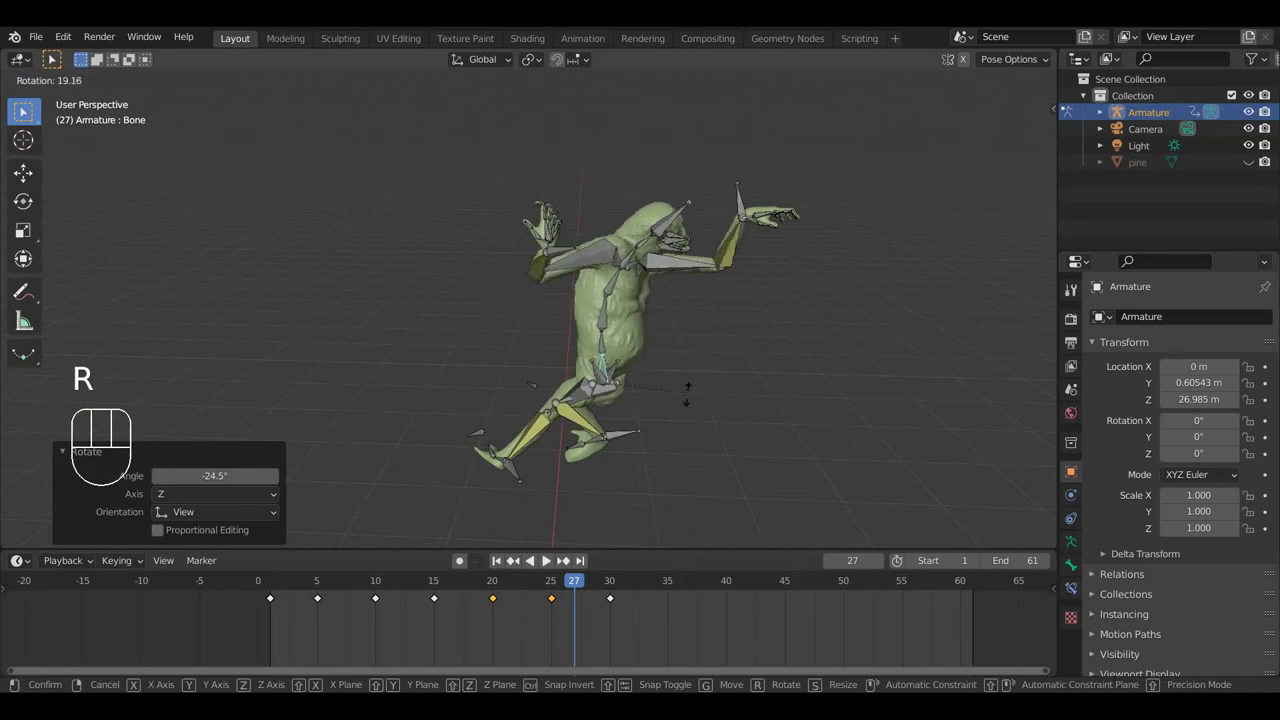
pyautogui.moveTo(684, 383); pyautogui.dragTo(663, 378)
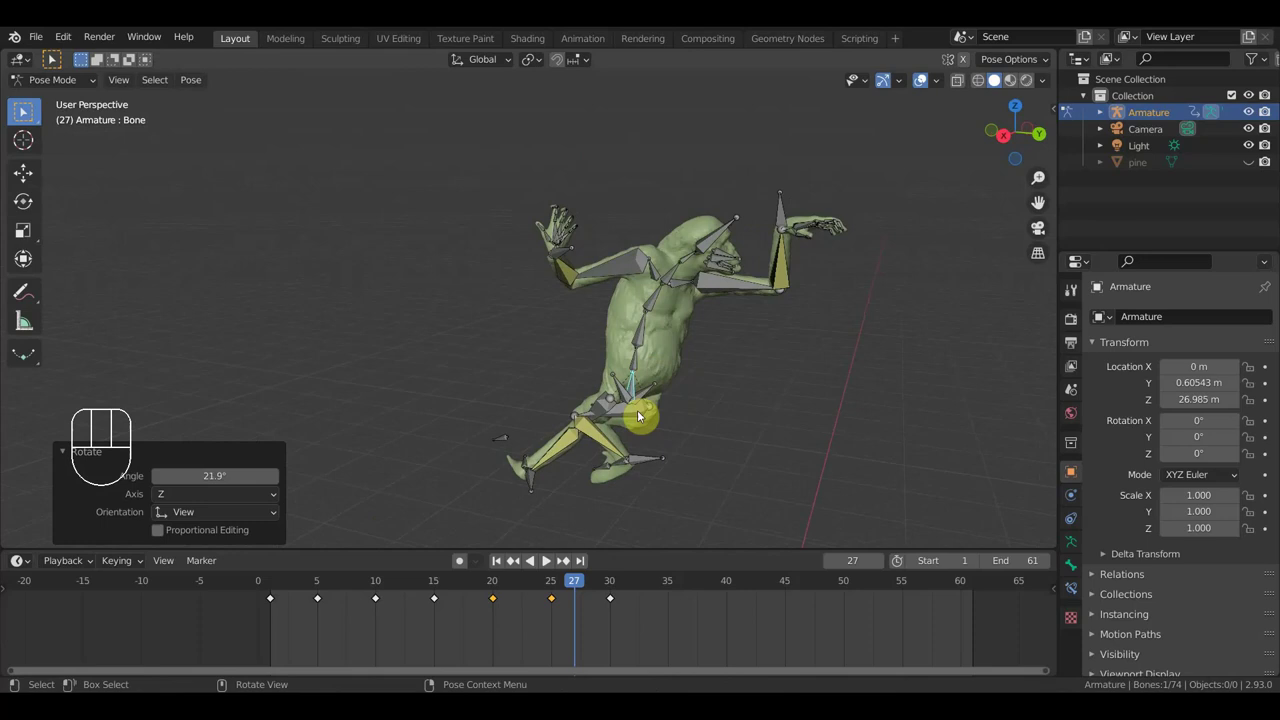
# Step: Rotate a leg bone outward, checking it from below the creature
pyautogui.click(648, 462)
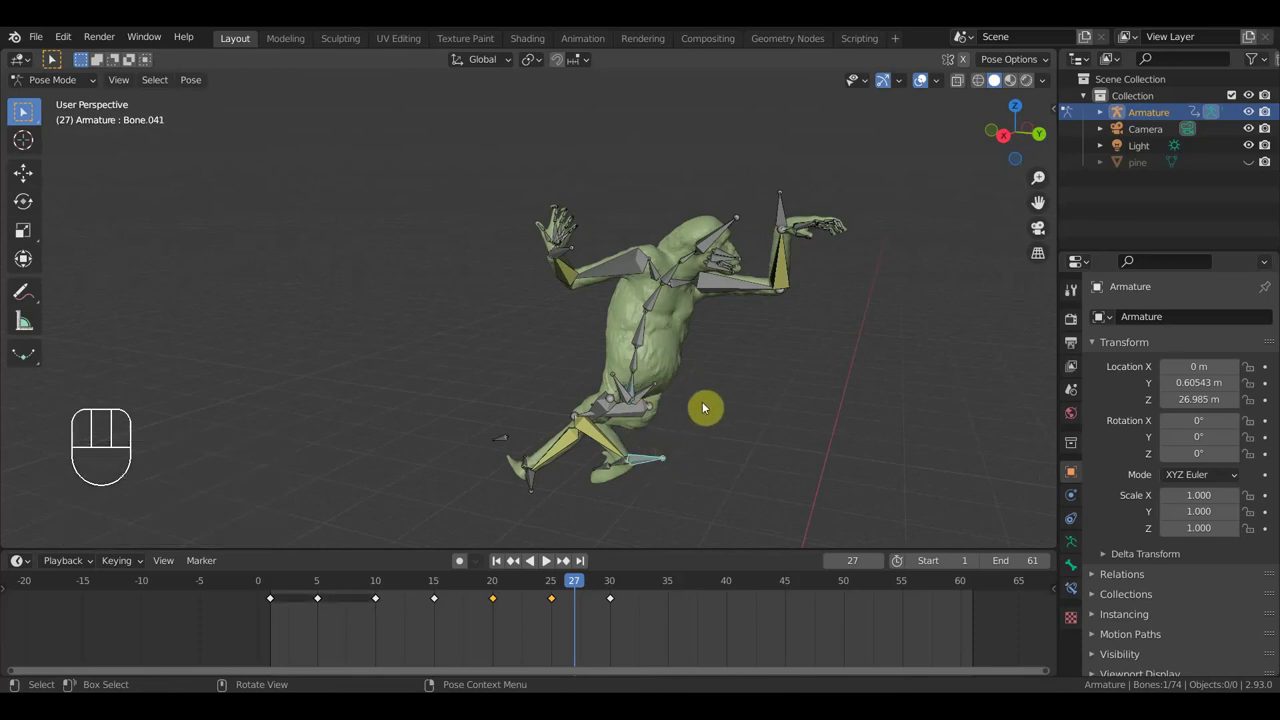
pyautogui.moveTo(709, 406); pyautogui.dragTo(704, 510)
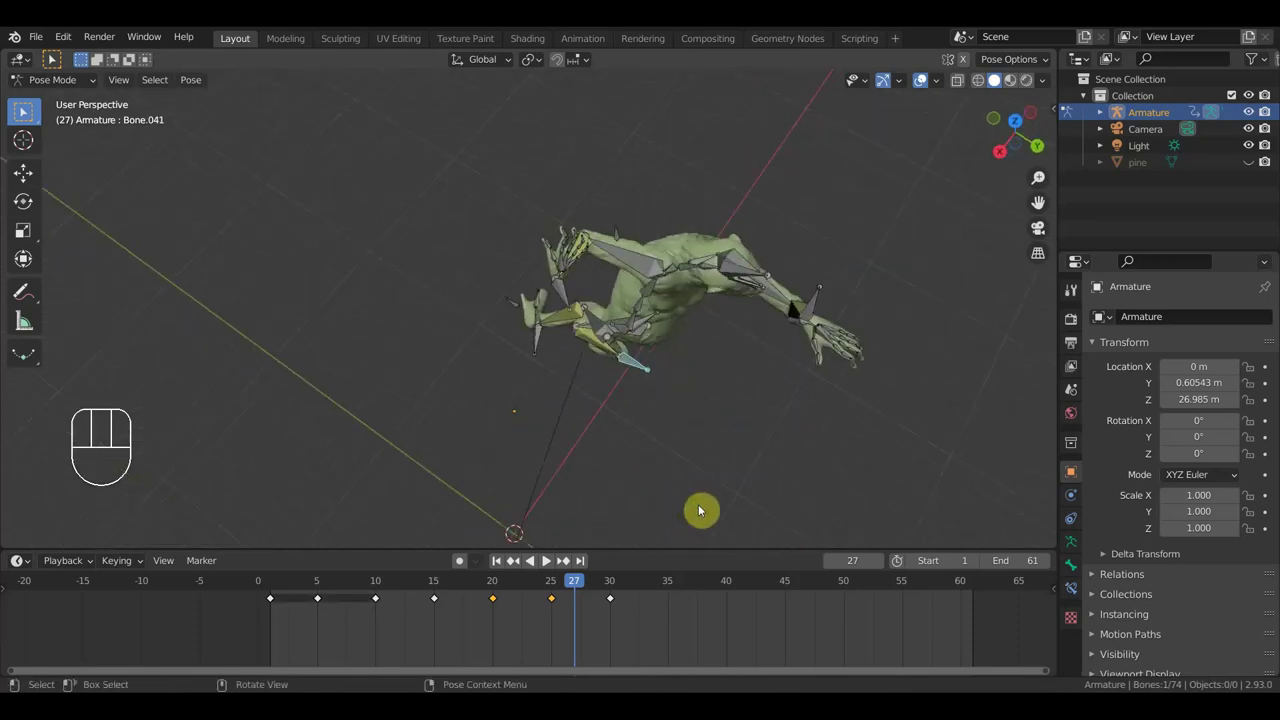
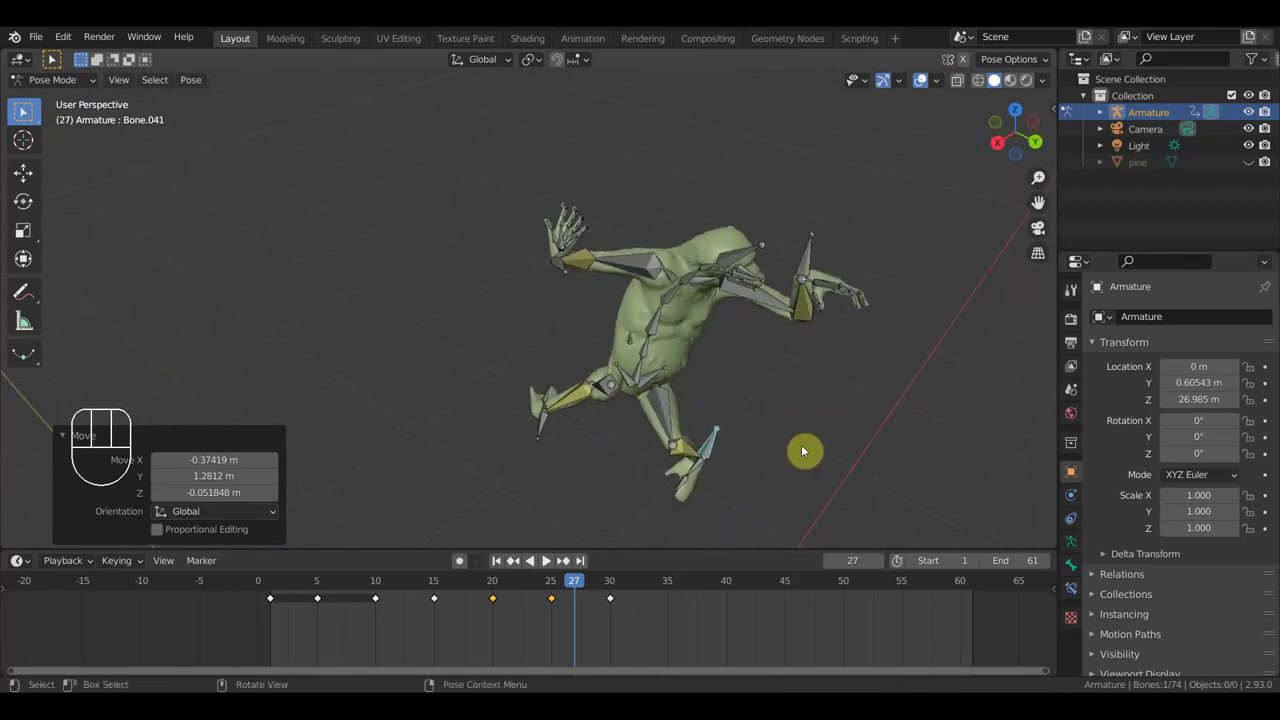
pyautogui.press('r')
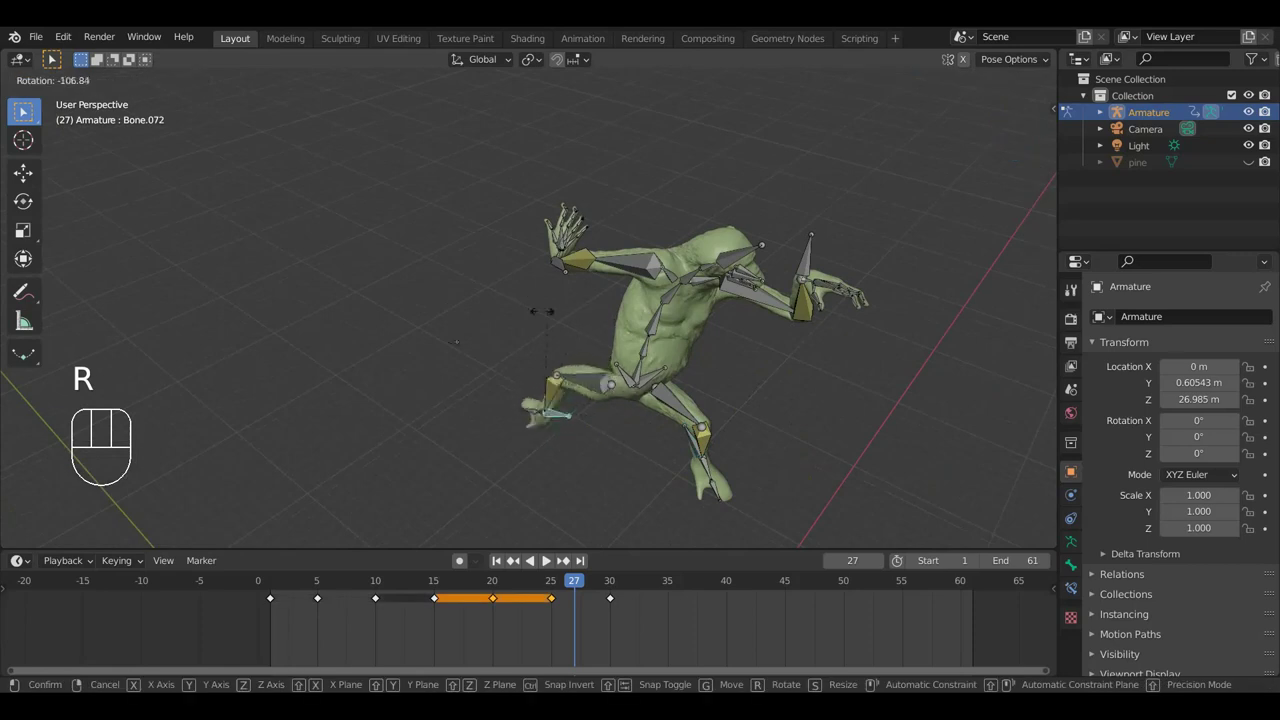
pyautogui.click(486, 376)
pyautogui.middleClick(618, 460)
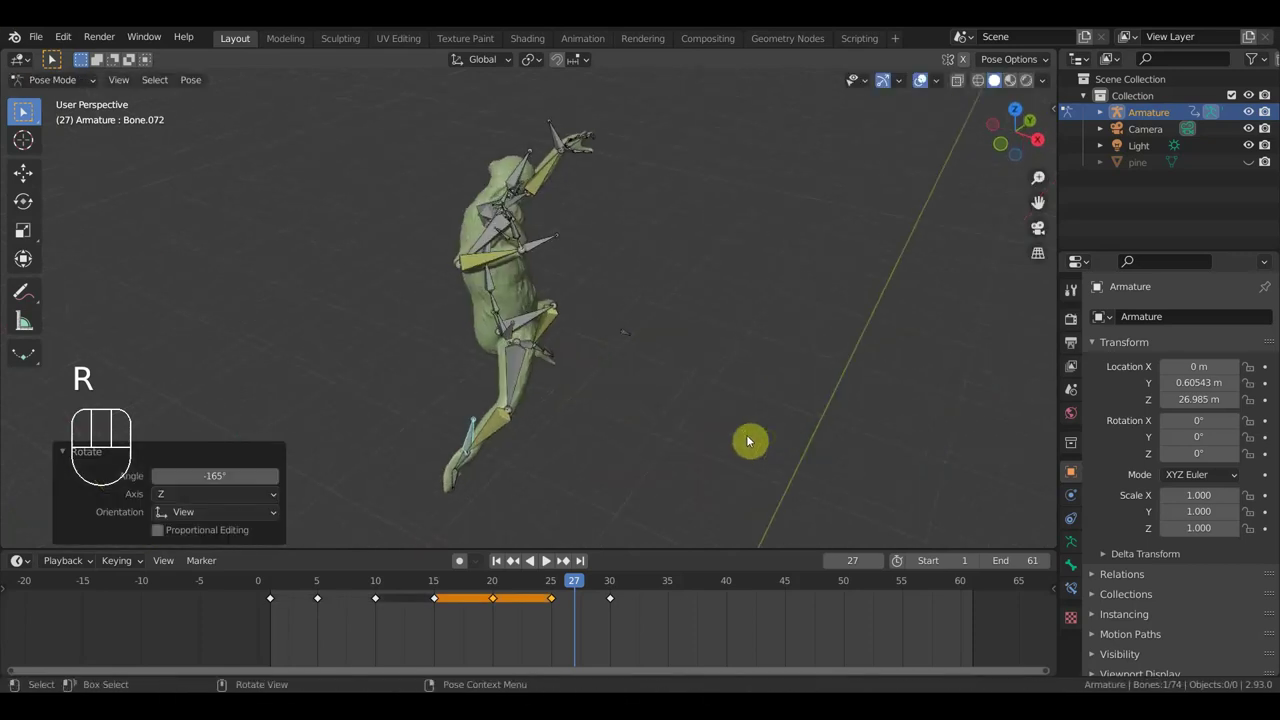
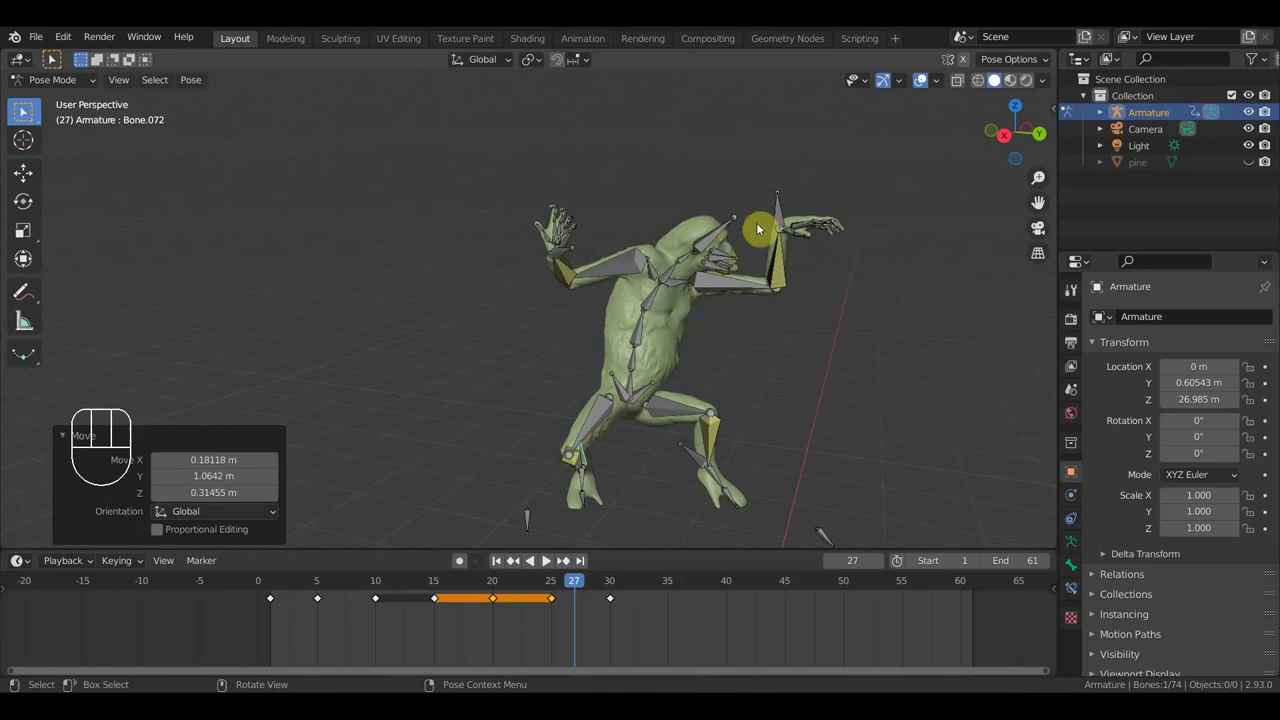
# Step: Rotate the arm bones upward into a reaching position
pyautogui.click(565, 257)
pyautogui.moveTo(650, 307); pyautogui.dragTo(712, 432)
pyautogui.press('r')
pyautogui.moveTo(709, 325); pyautogui.dragTo(574, 220)
pyautogui.click(672, 347)
pyautogui.middleClick(740, 397)
pyautogui.press('r')
pyautogui.click(831, 334)
# Step: Bend the spine forward and lift the raised hand bone higher
pyautogui.moveTo(807, 377); pyautogui.dragTo(744, 261)
pyautogui.press('r')
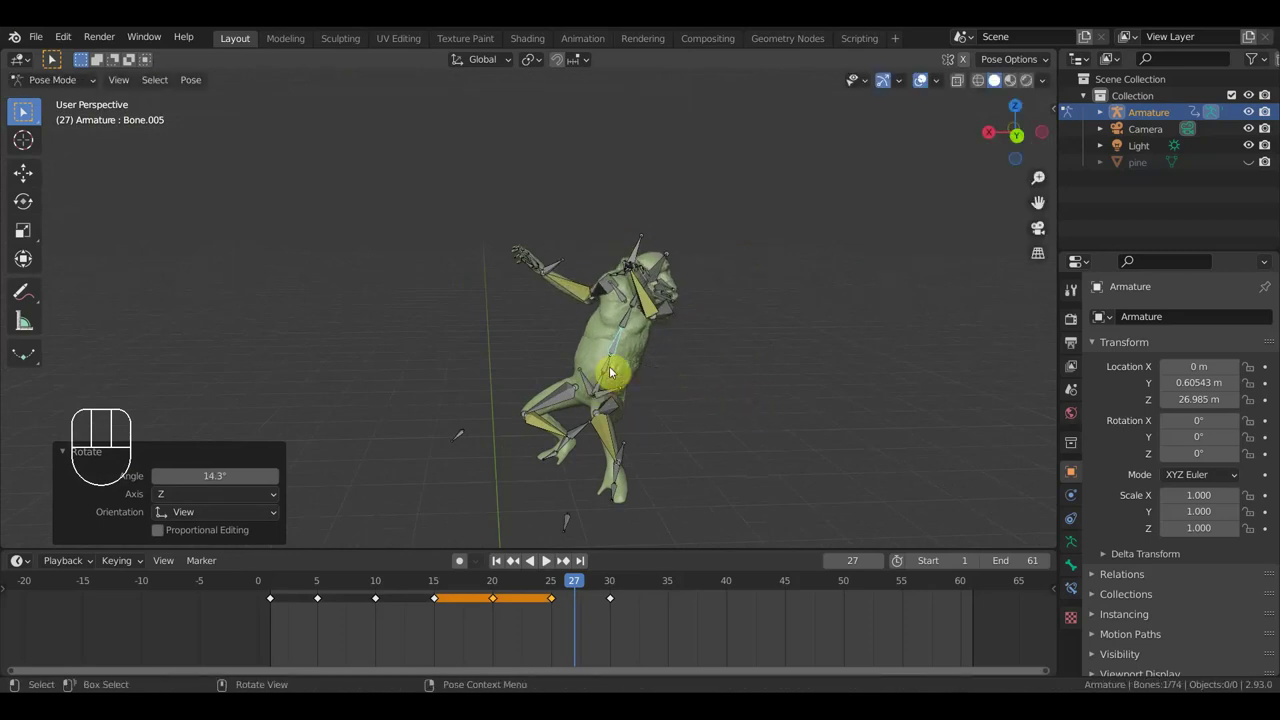
pyautogui.press('r')
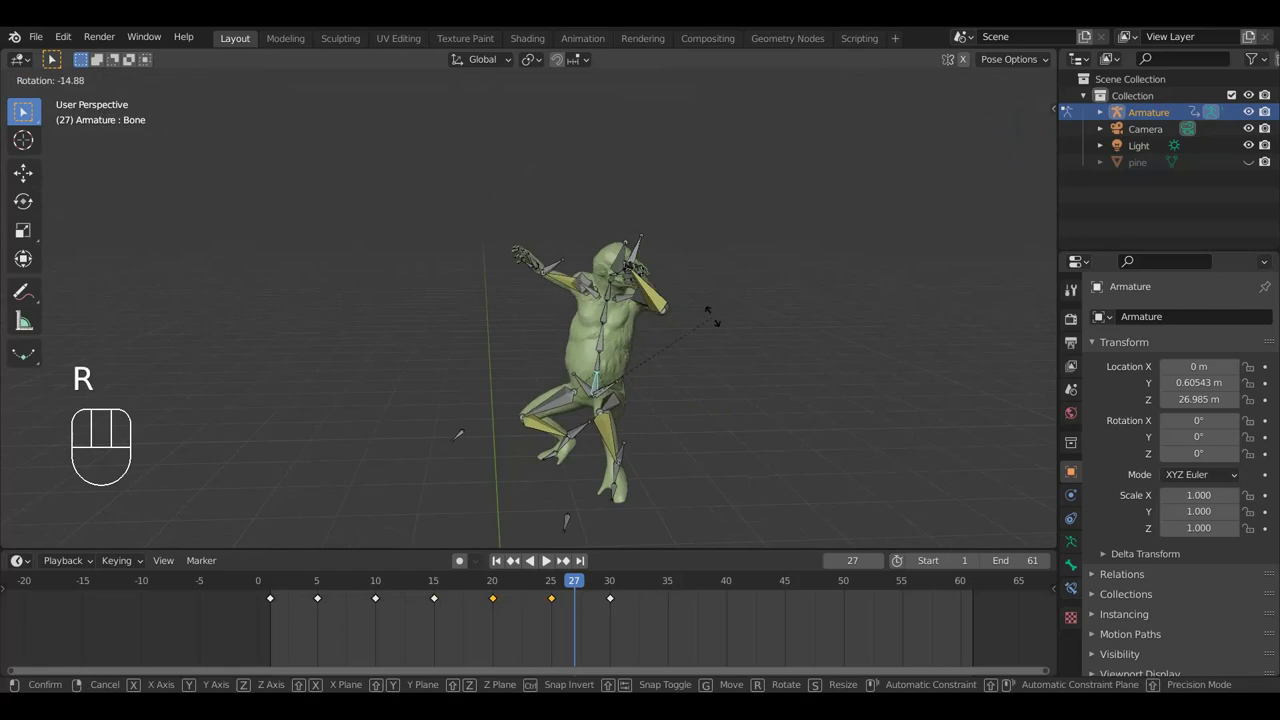
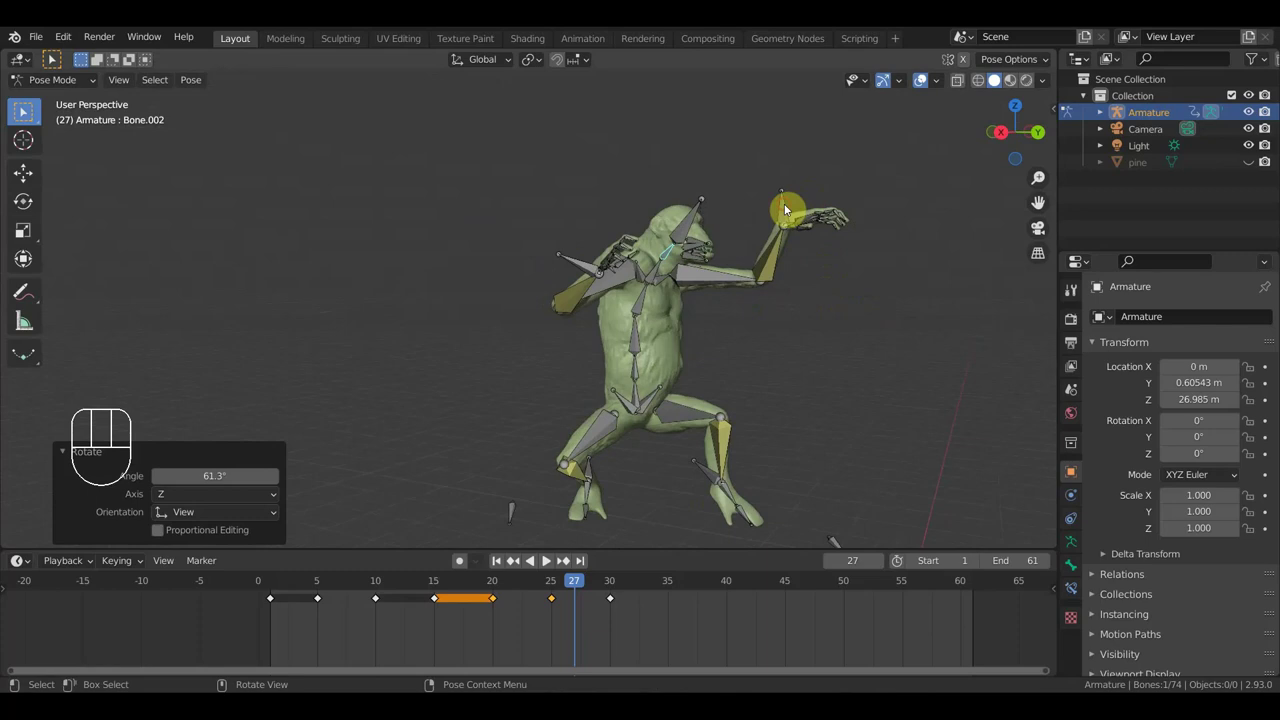
pyautogui.press('g')
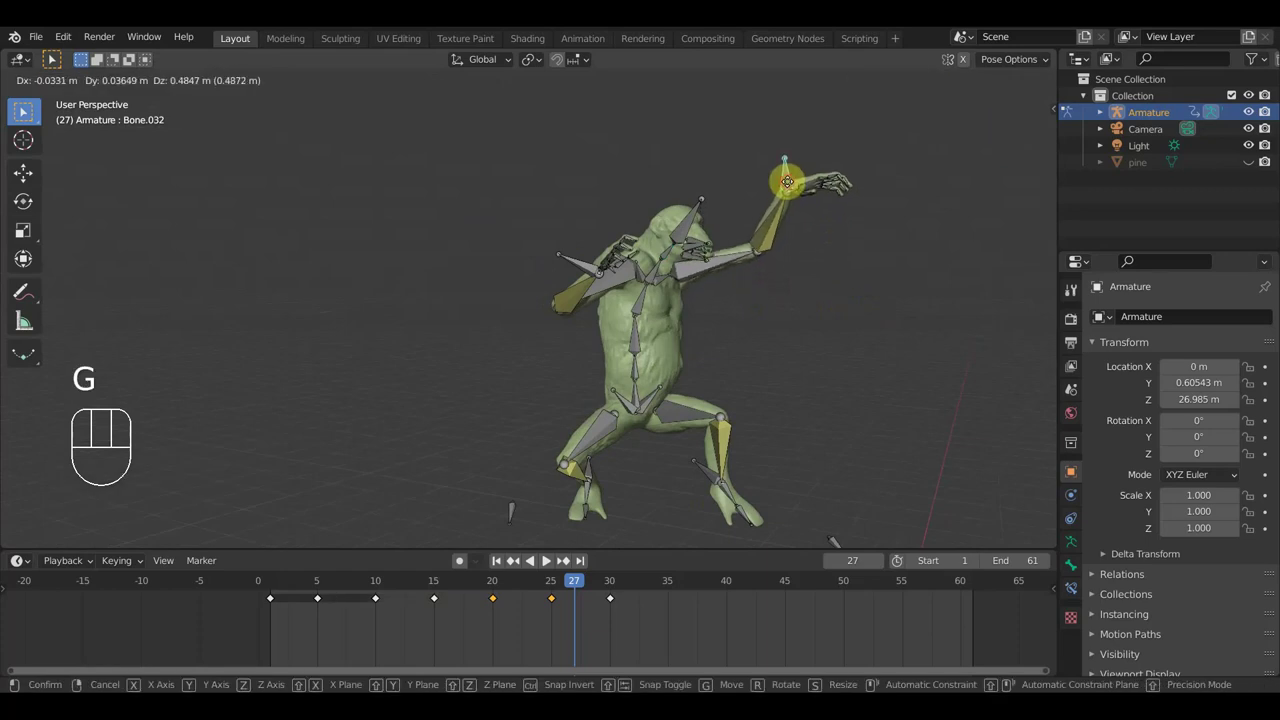
pyautogui.scroll(3)
pyautogui.moveTo(791, 412); pyautogui.dragTo(854, 405)
pyautogui.click(565, 337)
# Step: Rotate the hip and bend a leg bone into a climbing stance
pyautogui.moveTo(585, 375); pyautogui.dragTo(507, 376)
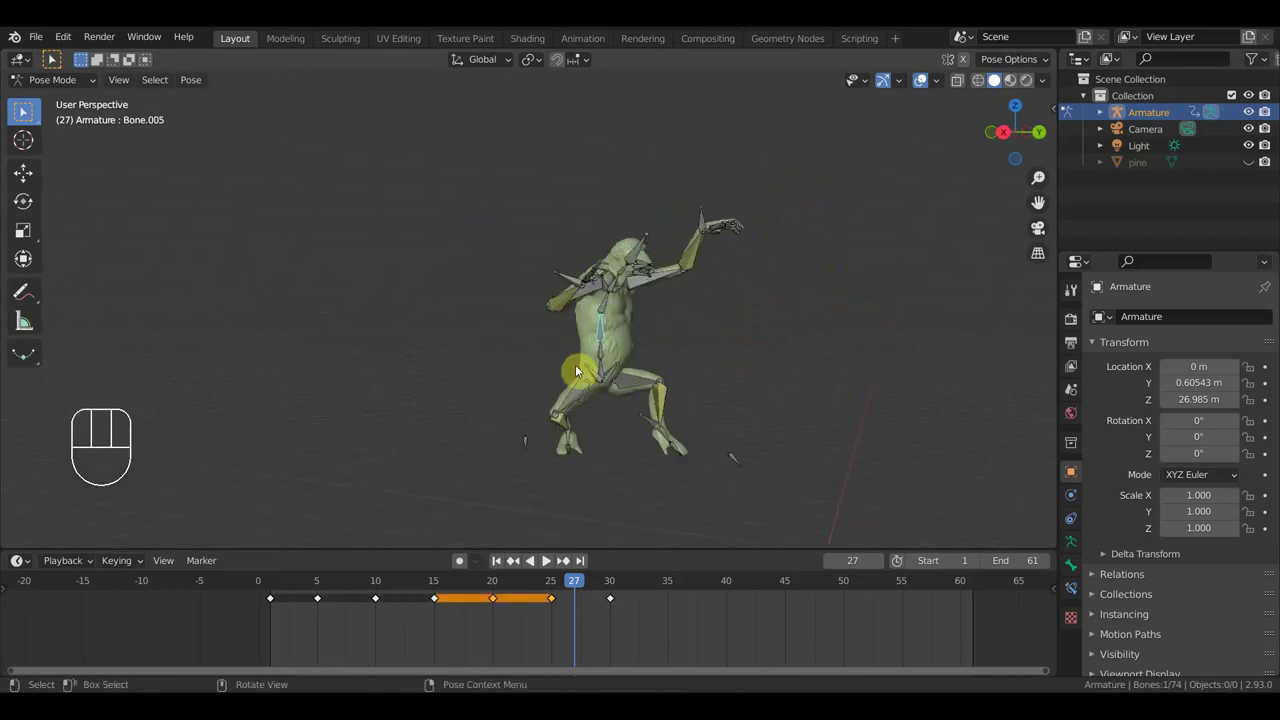
pyautogui.moveTo(745, 386); pyautogui.dragTo(850, 384)
pyautogui.press('r')
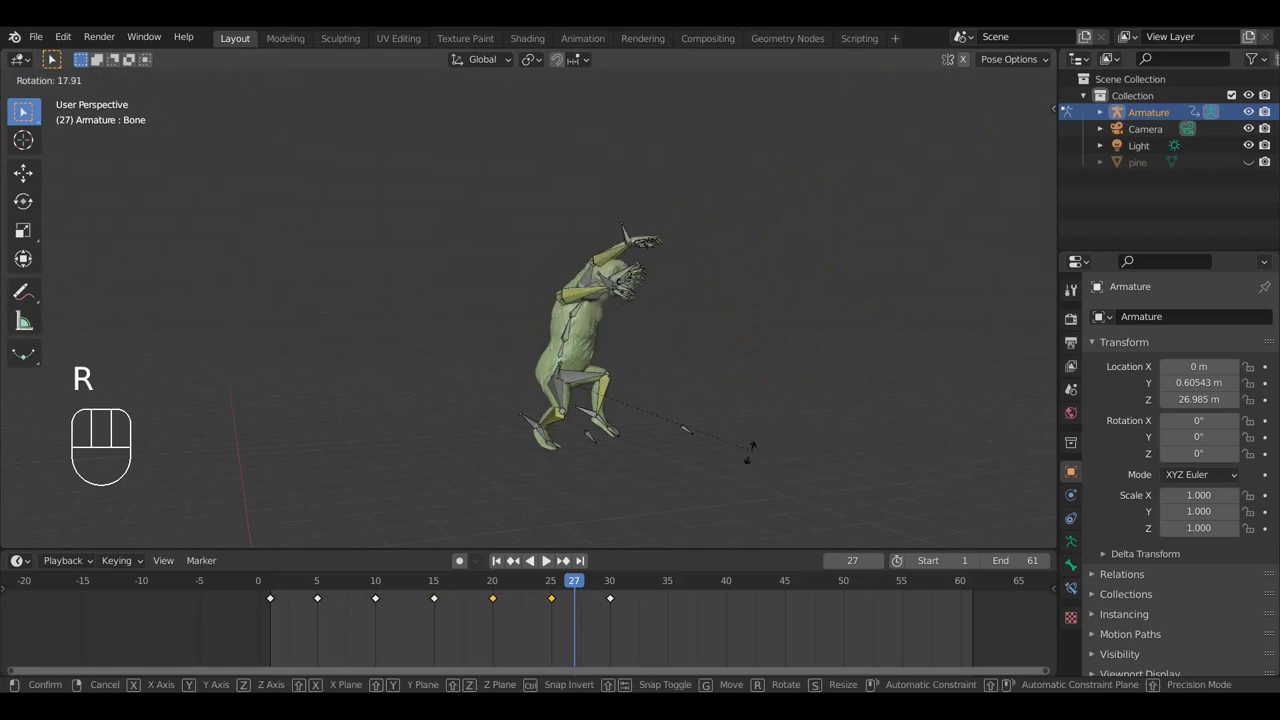
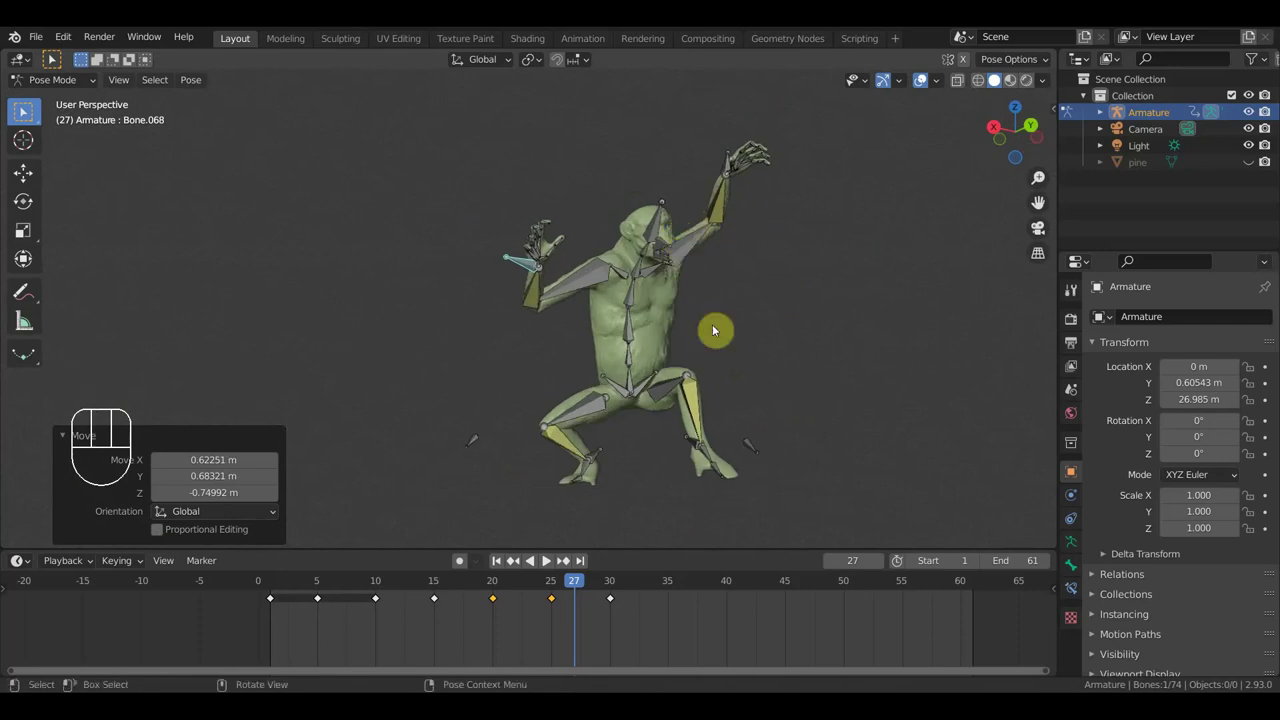
pyautogui.scroll(3)
pyautogui.middleClick(833, 444)
pyautogui.scroll(-3)
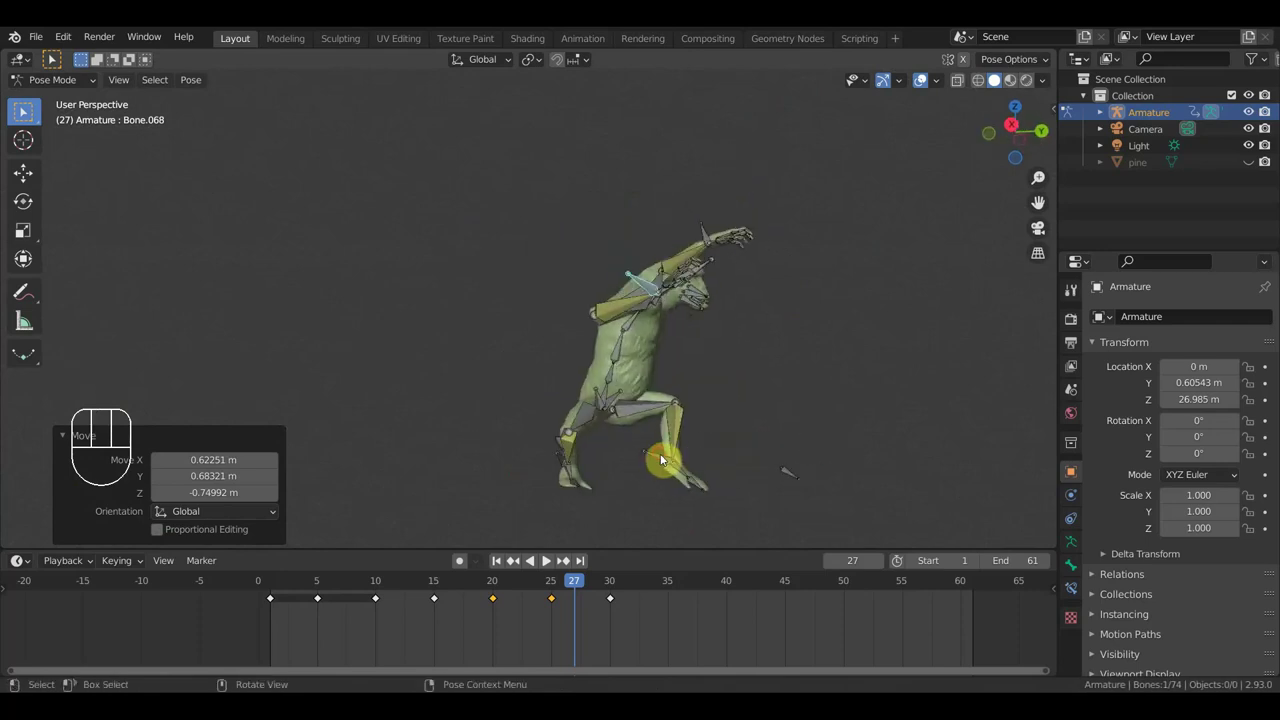
pyautogui.press('r')
pyautogui.moveTo(714, 360); pyautogui.dragTo(706, 376)
pyautogui.moveTo(576, 482); pyautogui.dragTo(690, 494)
# Step: Turn the lower leg and foot bone into position beneath the spread legs
pyautogui.click(490, 449)
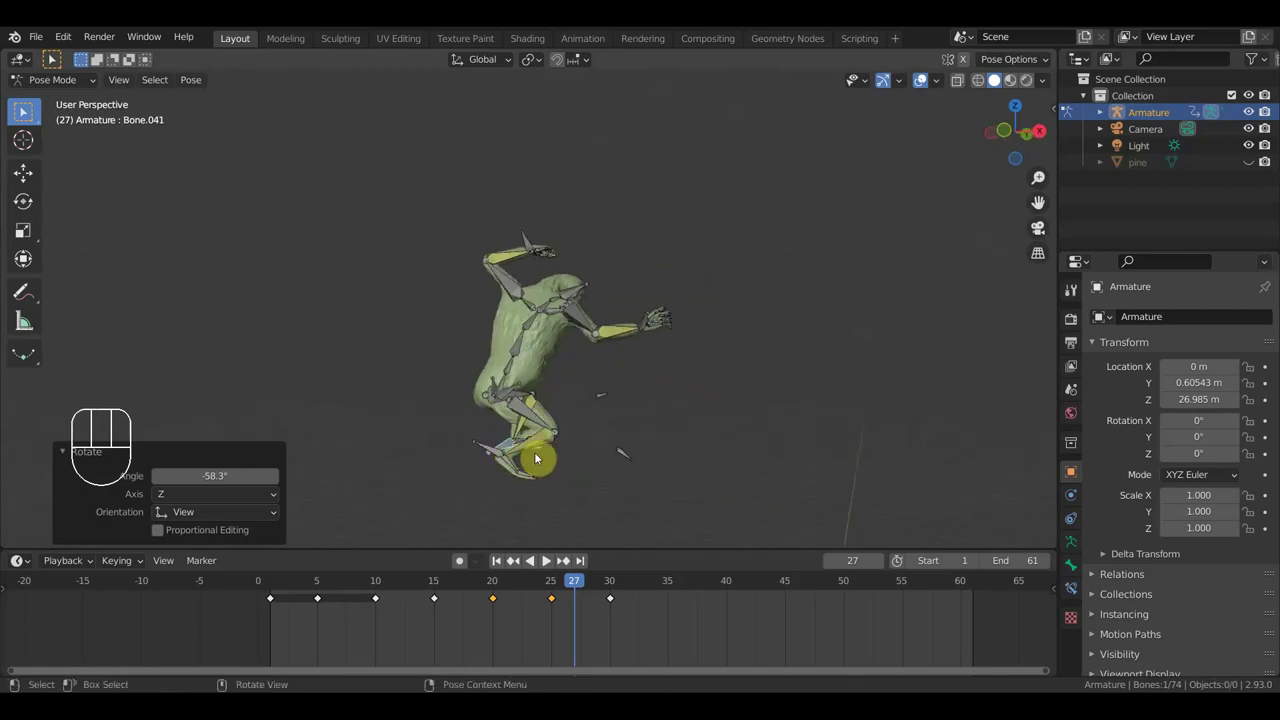
pyautogui.click(497, 454)
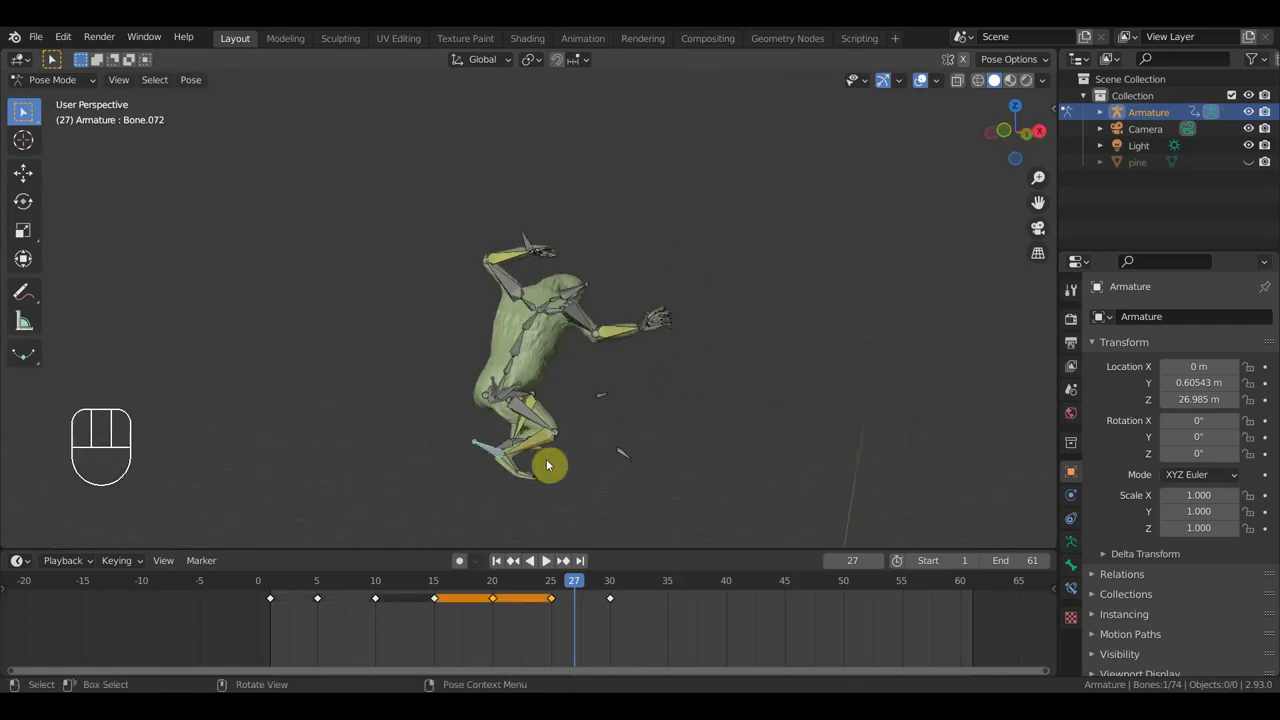
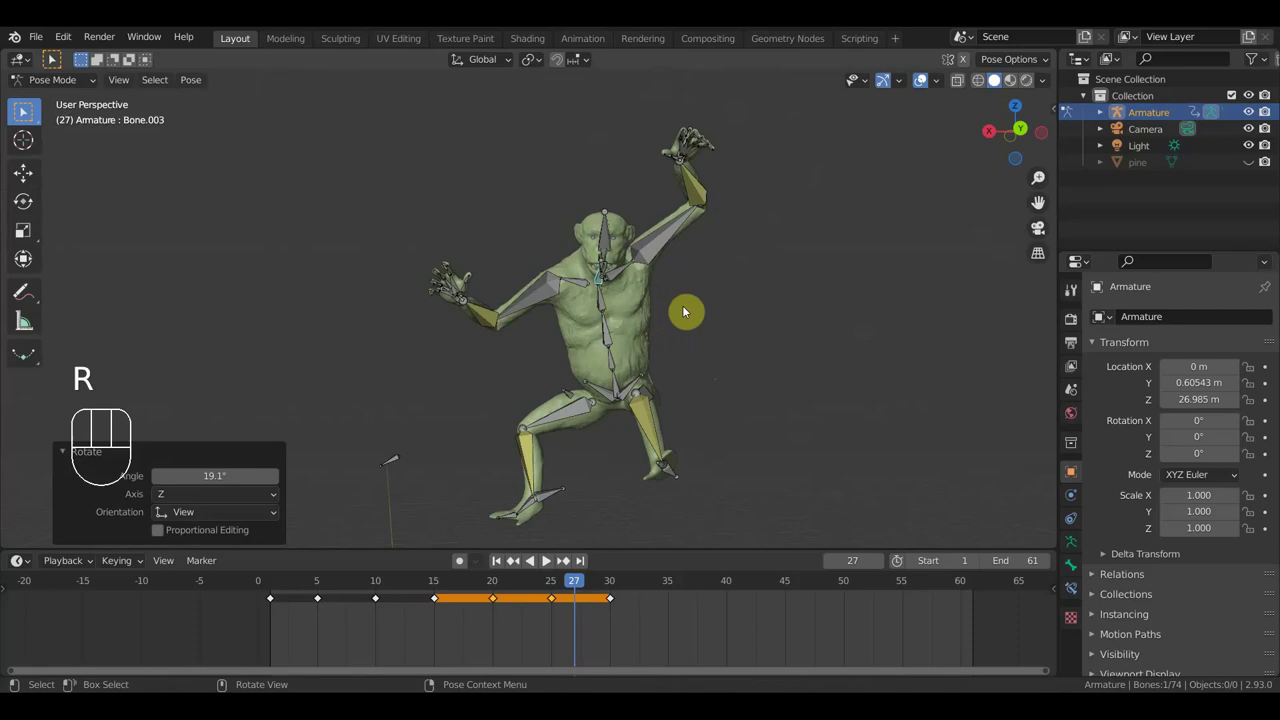
pyautogui.moveTo(598, 296); pyautogui.dragTo(634, 385)
pyautogui.moveTo(604, 359); pyautogui.dragTo(672, 373)
pyautogui.press('r')
pyautogui.moveTo(750, 435); pyautogui.dragTo(704, 390)
pyautogui.middleClick(704, 390)
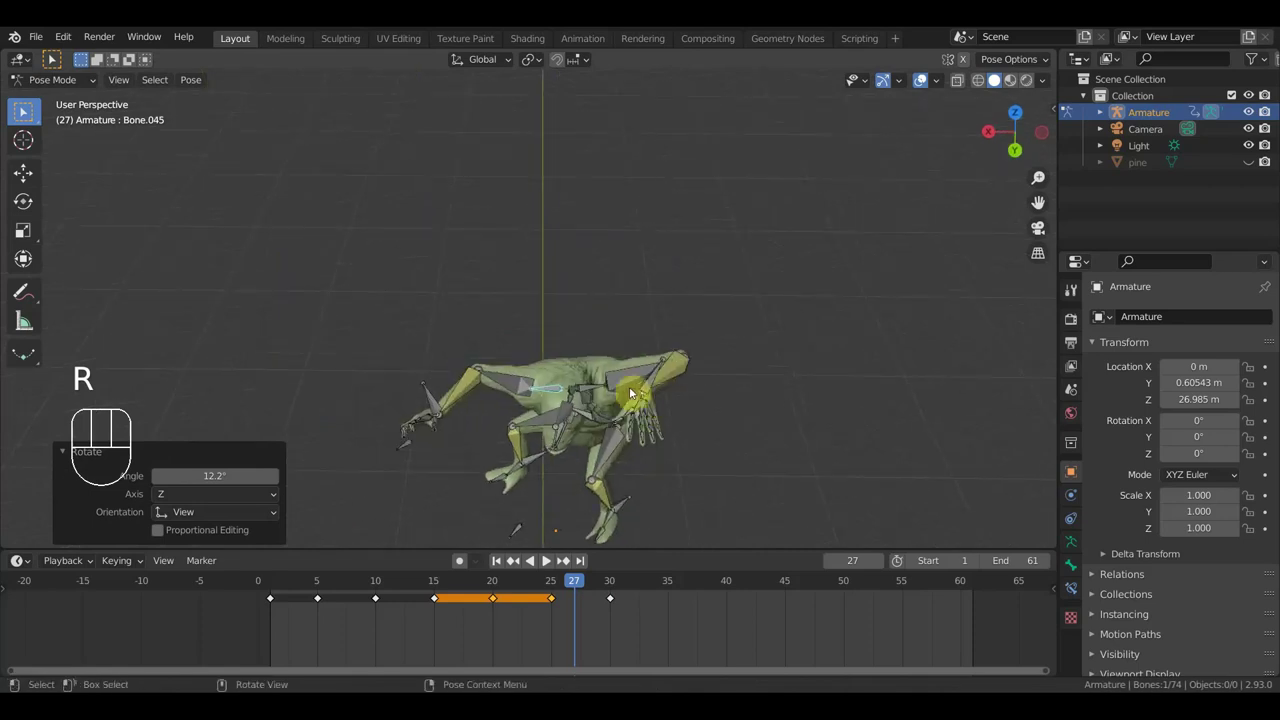
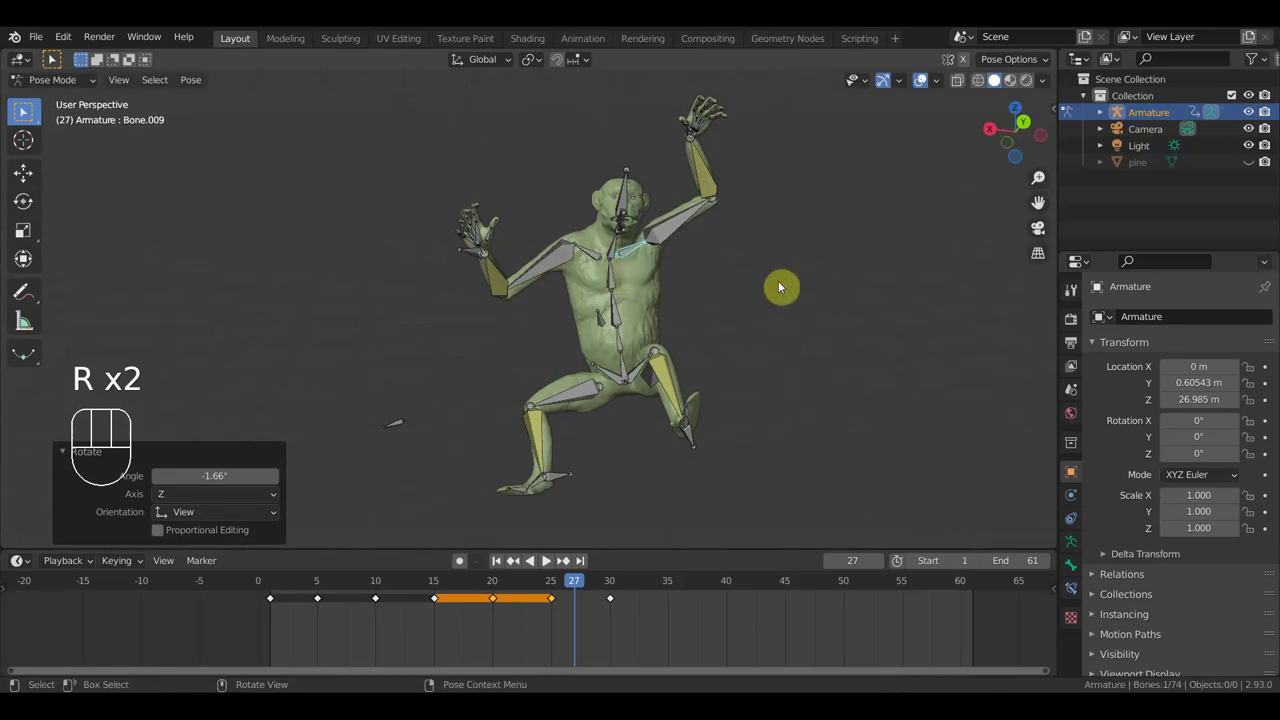
# Step: Keyframe all bones of the climbing pose at frame 27 and scrub ahead to frame 30
pyautogui.press('a')
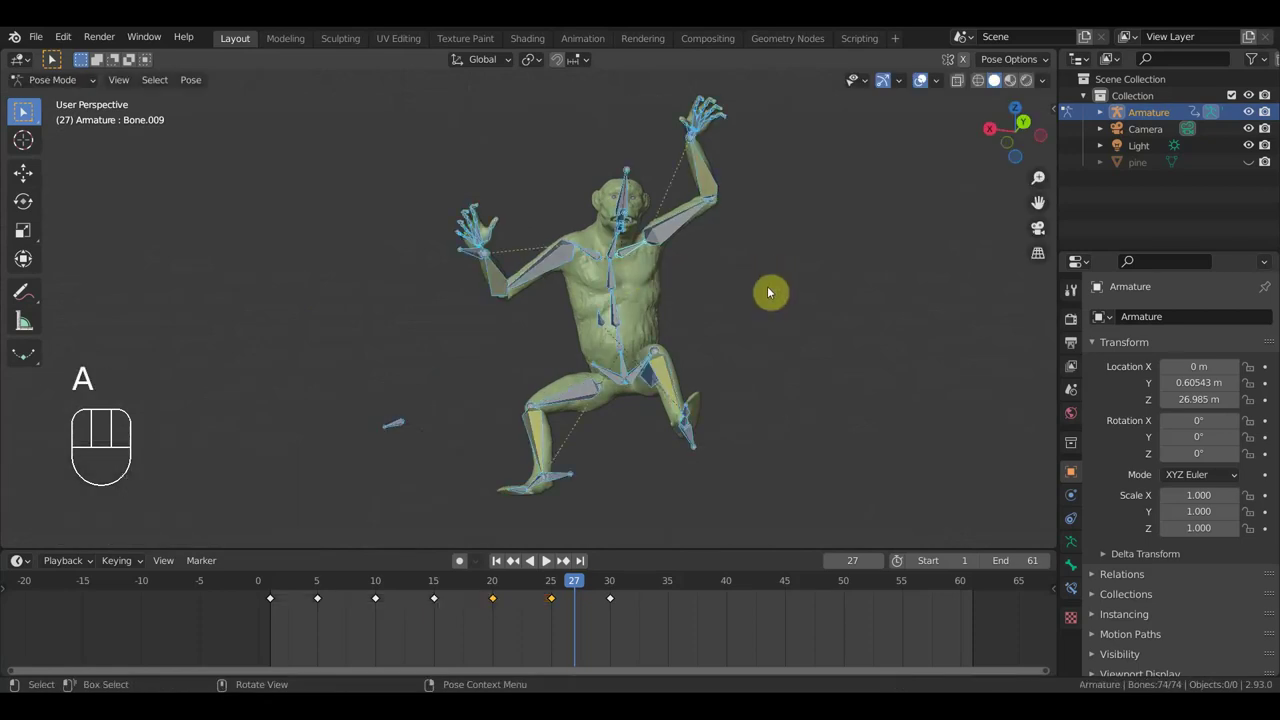
pyautogui.press('i')
pyautogui.moveTo(568, 584); pyautogui.dragTo(595, 586)
pyautogui.click(613, 586)
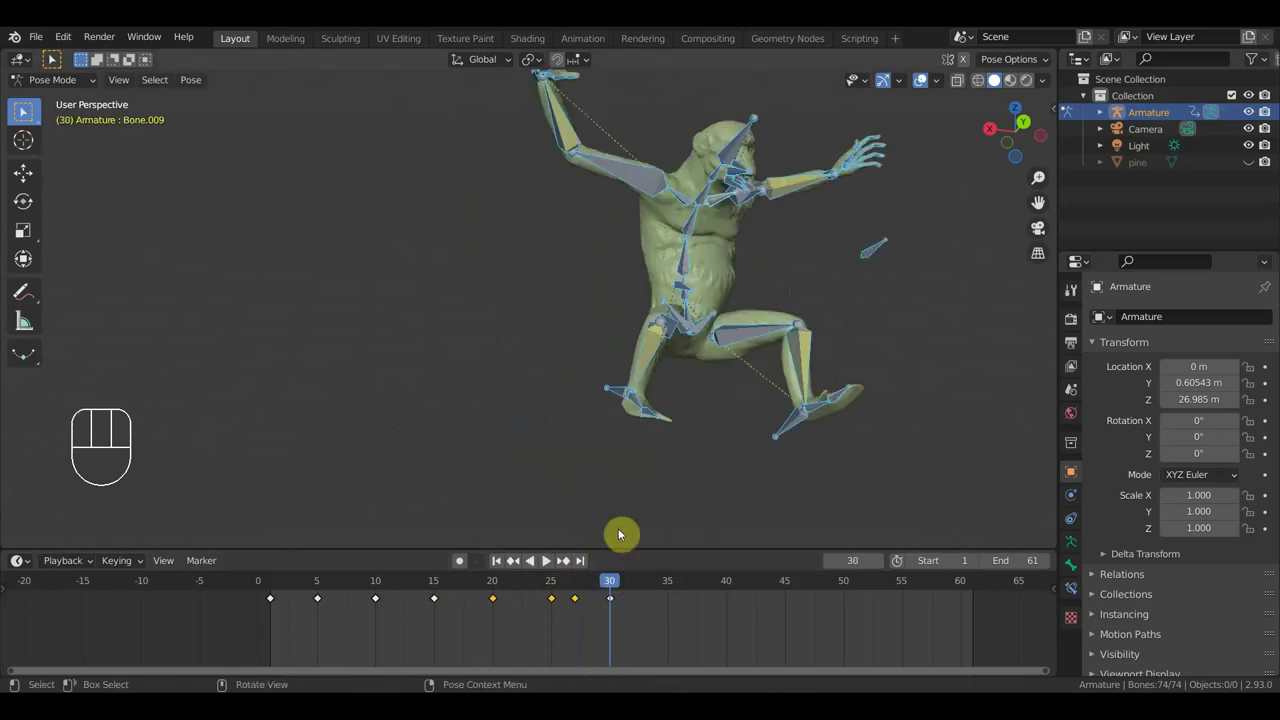
# Step: Preview the pose around the creature and return the timeline to frame 27
pyautogui.middleClick(680, 492)
pyautogui.moveTo(600, 587); pyautogui.dragTo(592, 600)
pyautogui.middleClick(665, 447)
pyautogui.click(585, 590)
pyautogui.moveTo(589, 619); pyautogui.dragTo(585, 609)
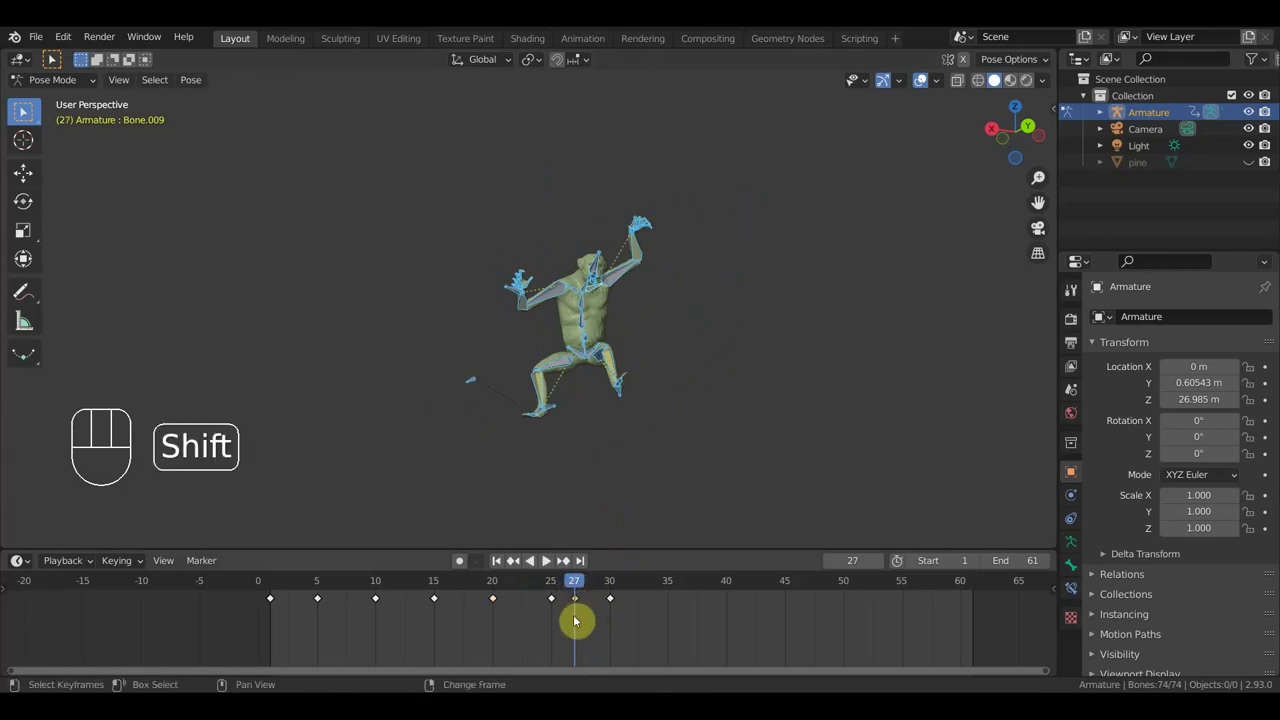
# Step: Duplicate the frame-27 key to frame 29, then key the pose at frame 30 and play back
pyautogui.press('shift+d')
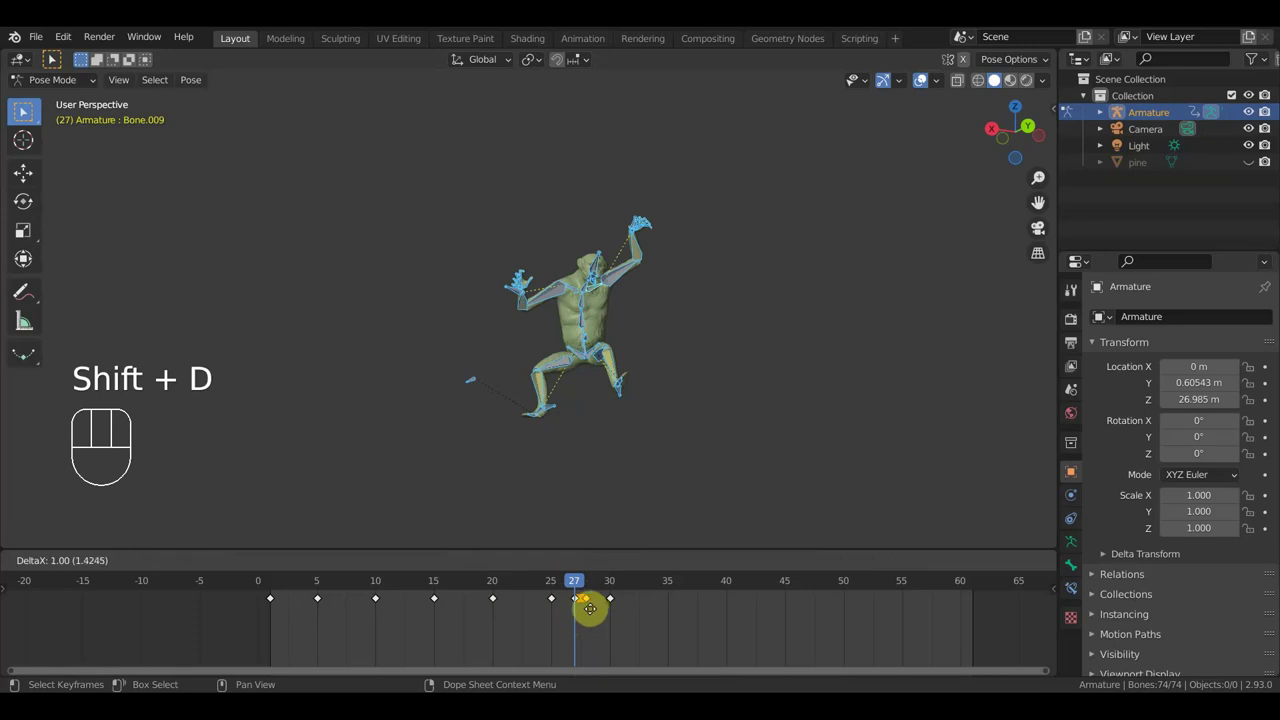
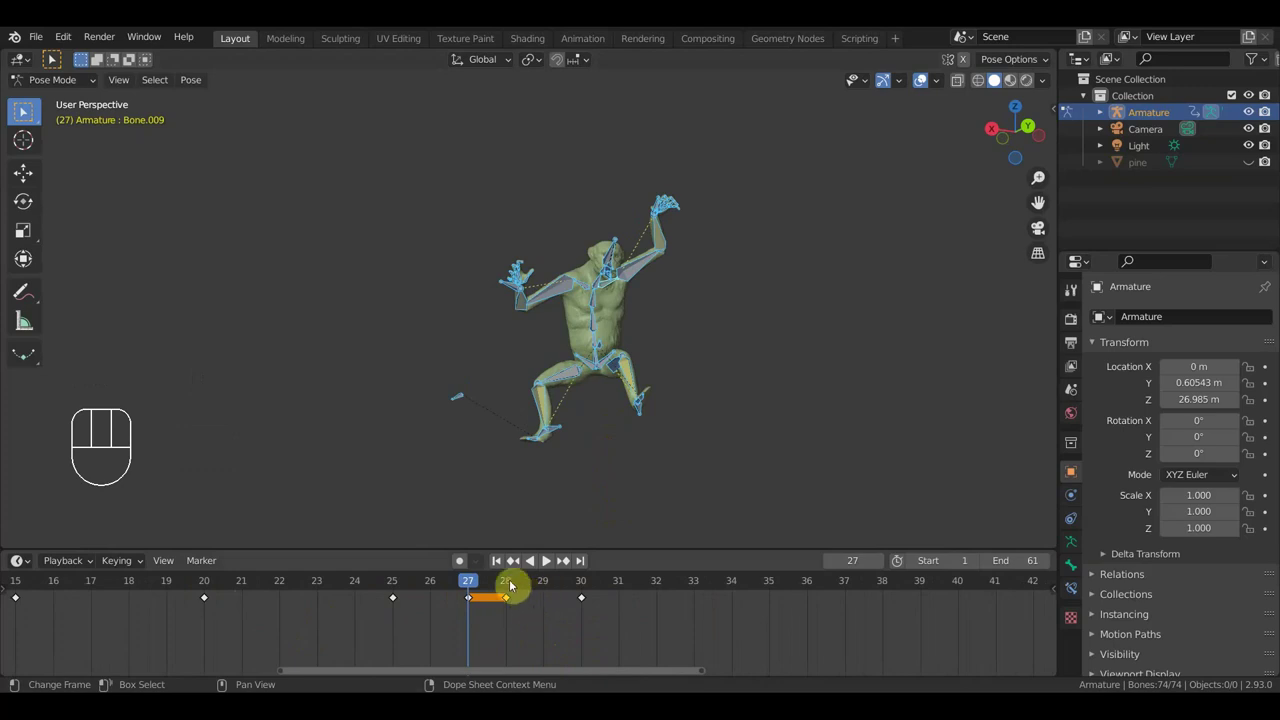
pyautogui.click(514, 585)
pyautogui.moveTo(528, 619); pyautogui.dragTo(496, 594)
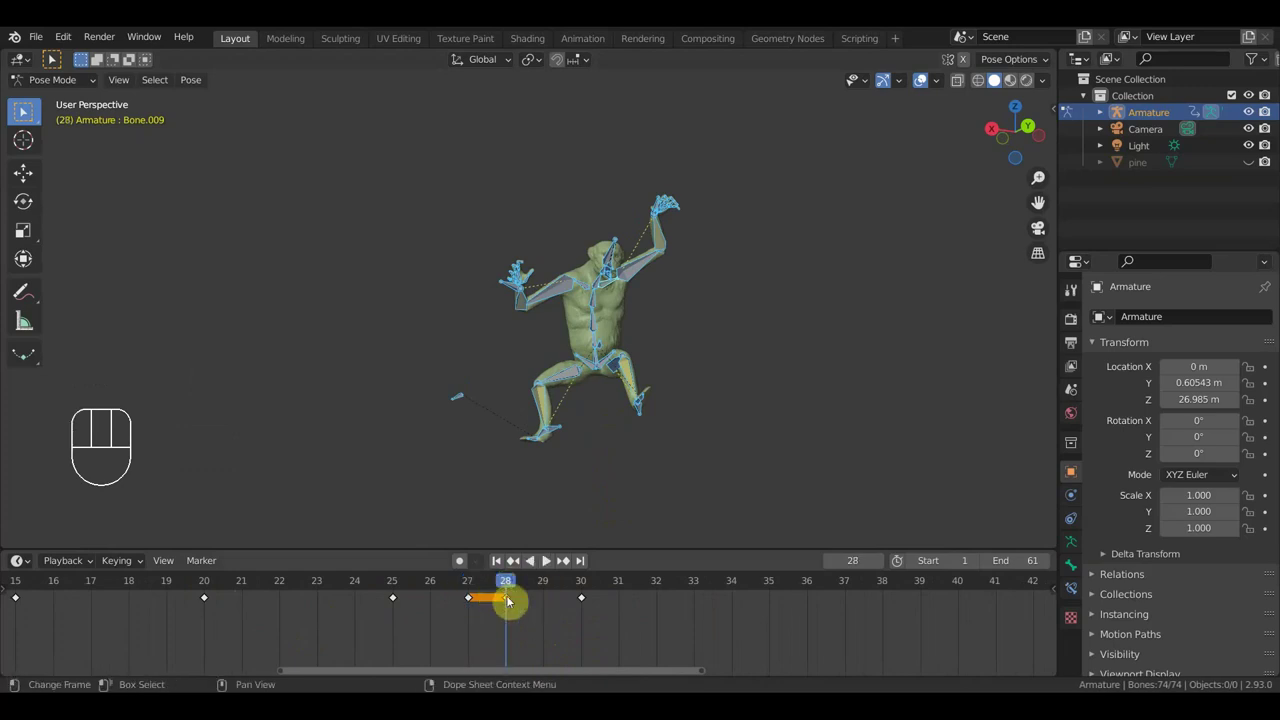
pyautogui.press('g')
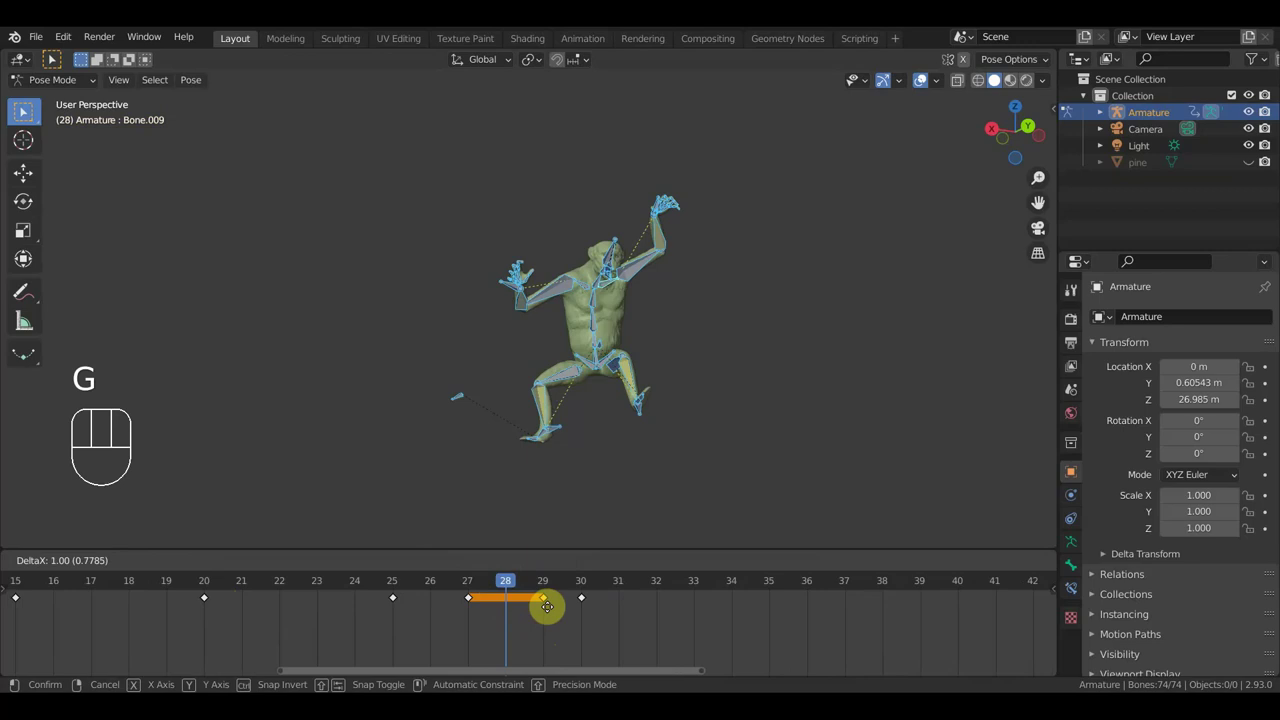
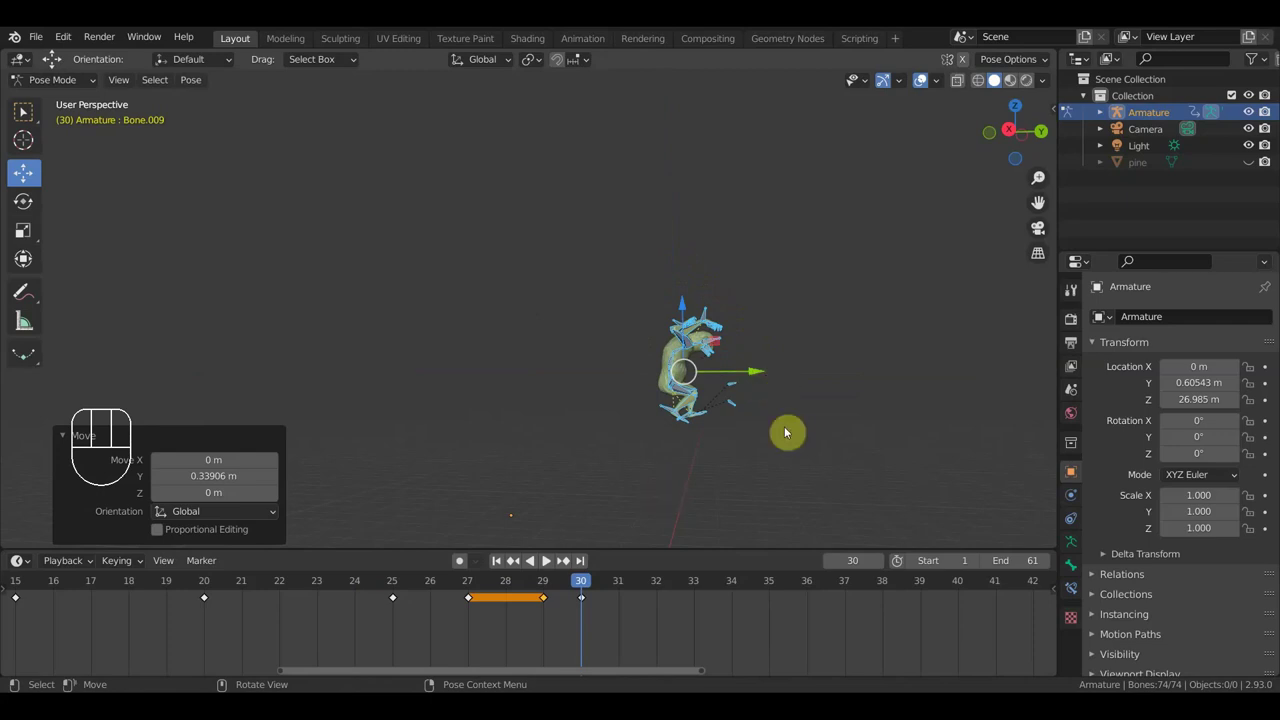
pyautogui.press('a')
pyautogui.press('i')
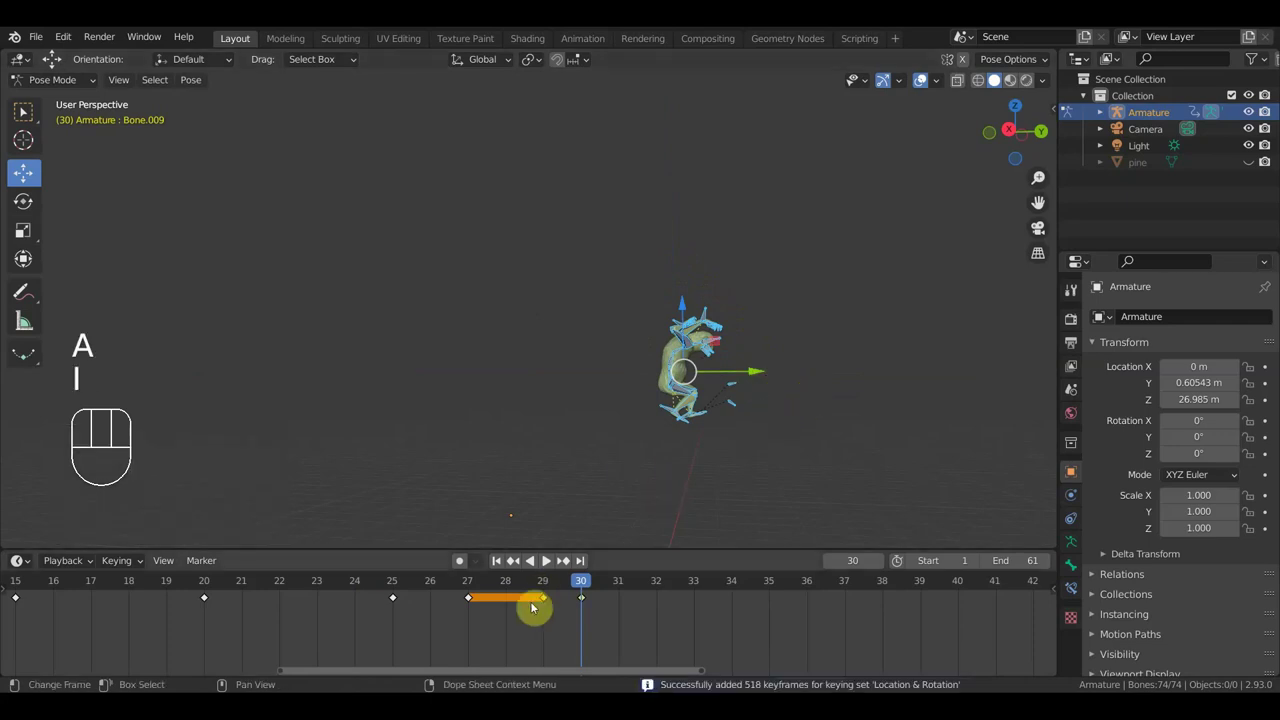
# Step: Stop playback, delete the frame-29 keyframe and move to frame 28
pyautogui.click(549, 582)
pyautogui.moveTo(549, 585); pyautogui.dragTo(555, 592)
pyautogui.moveTo(561, 612); pyautogui.dragTo(535, 596)
pyautogui.press('Delete')
pyautogui.moveTo(547, 592); pyautogui.dragTo(513, 652)
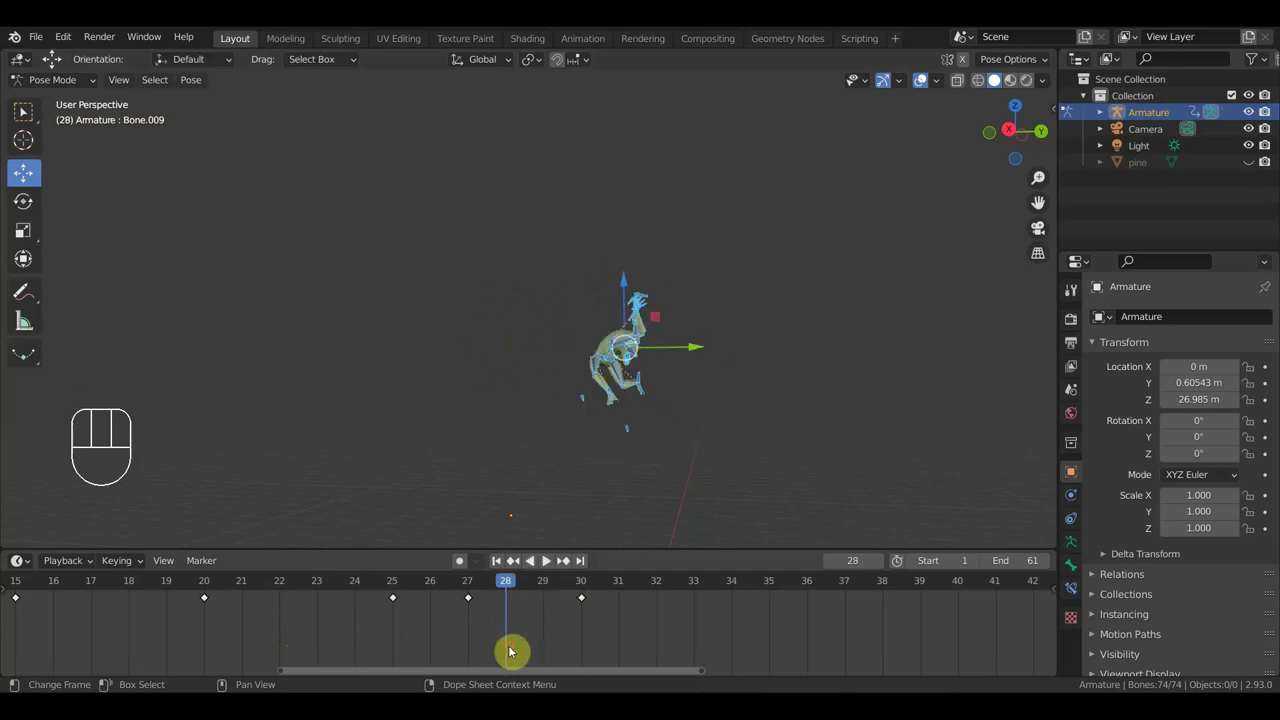
# Step: Bend a lower spine bone to lean the creature's body forward at frame 28
pyautogui.moveTo(701, 418); pyautogui.dragTo(642, 415)
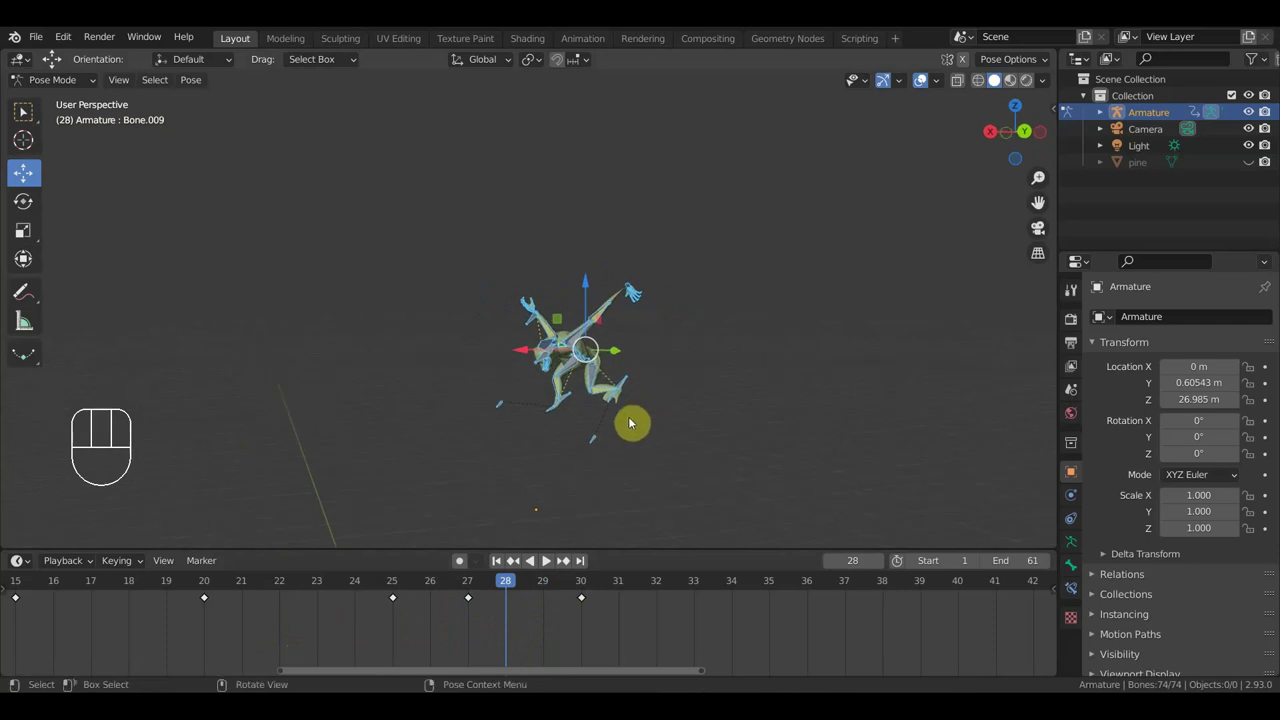
pyautogui.middleClick(666, 421)
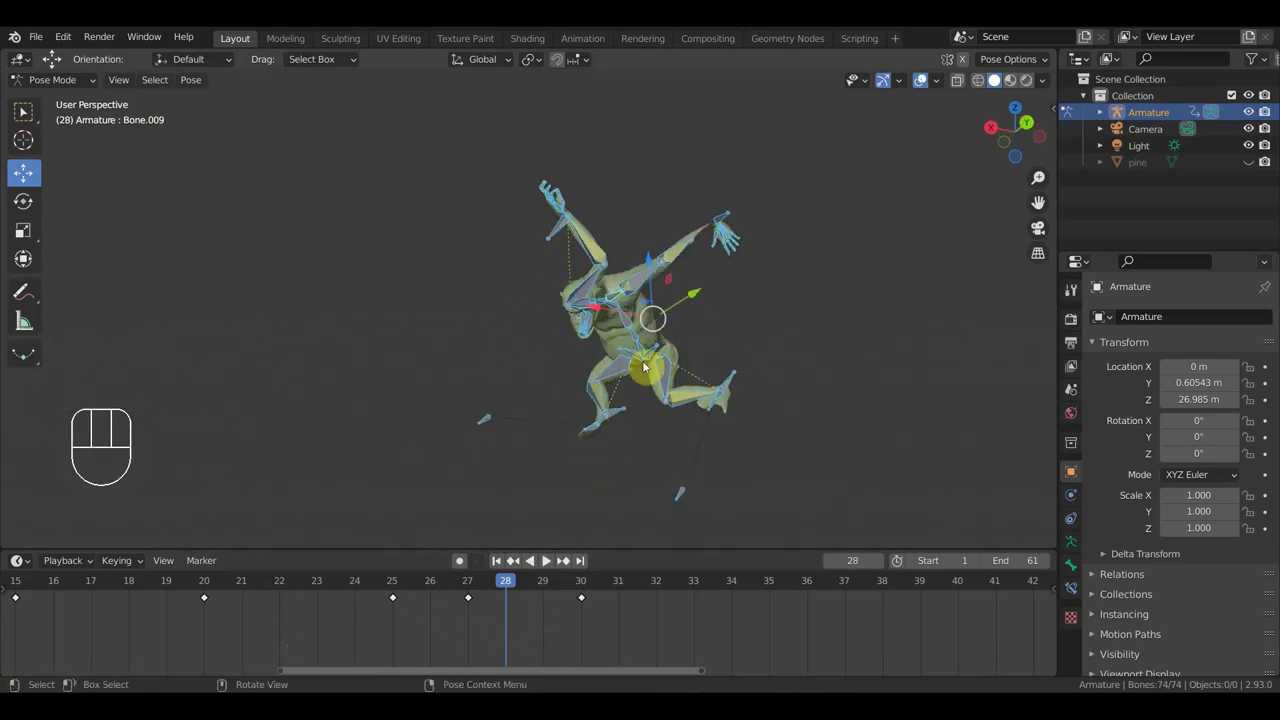
pyautogui.moveTo(641, 348); pyautogui.dragTo(749, 375)
pyautogui.moveTo(744, 385); pyautogui.dragTo(707, 483)
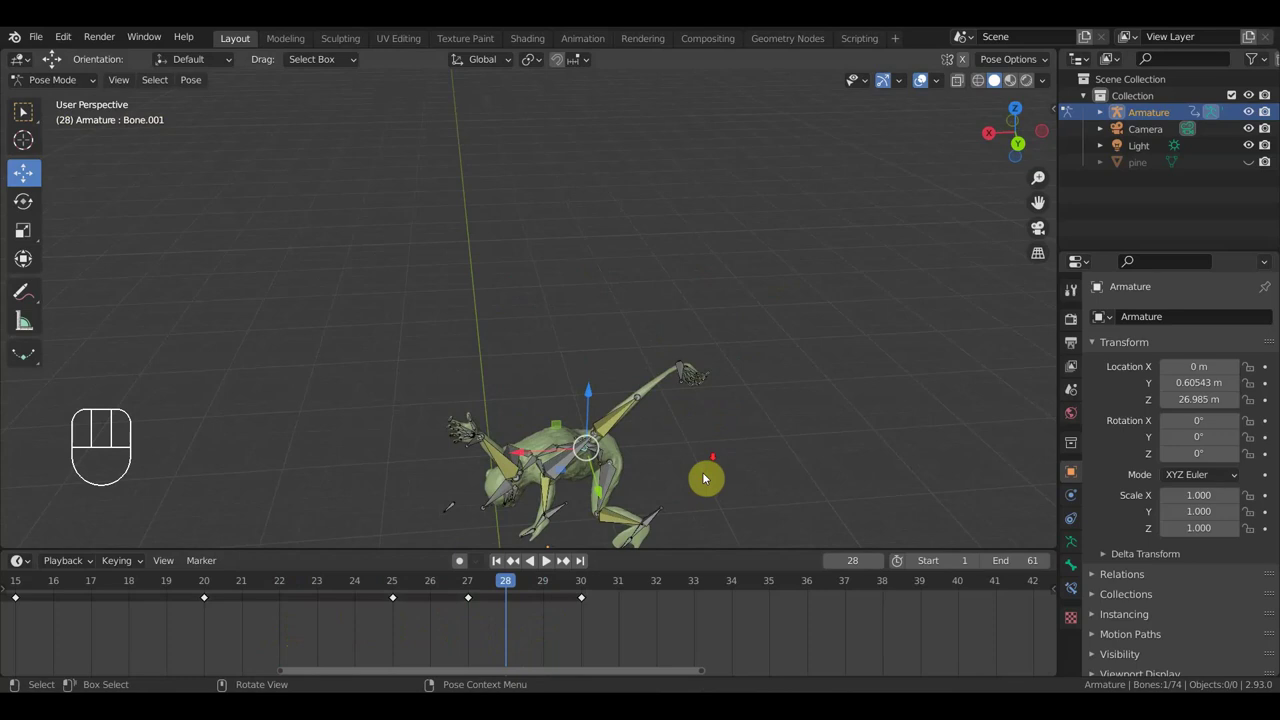
pyautogui.moveTo(725, 441); pyautogui.dragTo(728, 486)
pyautogui.press('r')
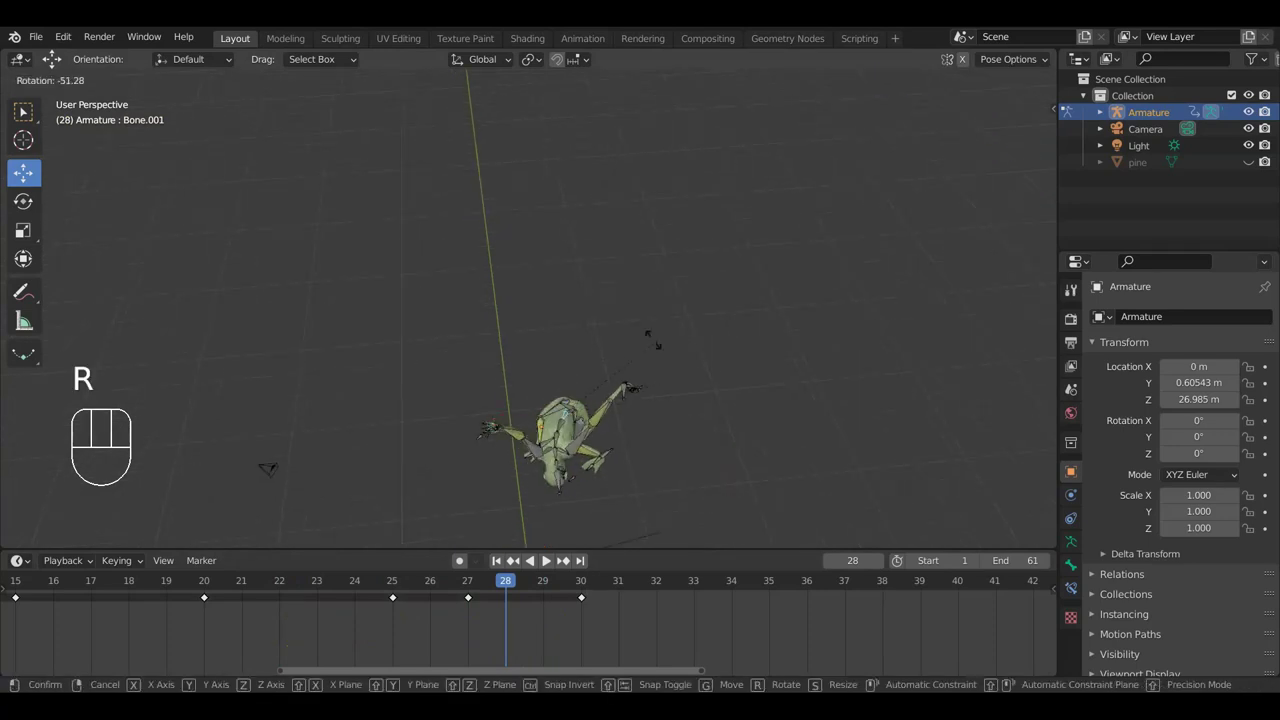
pyautogui.moveTo(765, 424); pyautogui.dragTo(911, 327)
pyautogui.press('r')
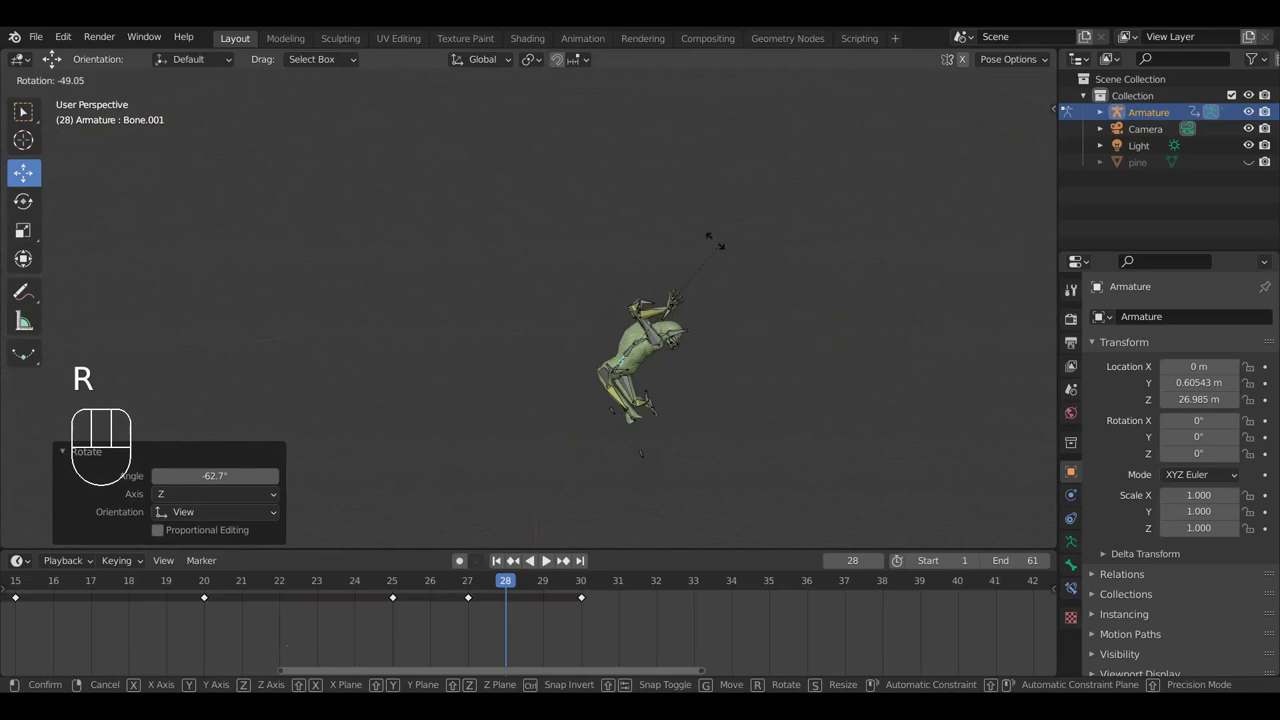
pyautogui.moveTo(756, 305); pyautogui.dragTo(697, 329)
pyautogui.moveTo(697, 329); pyautogui.dragTo(712, 441)
pyautogui.press('r')
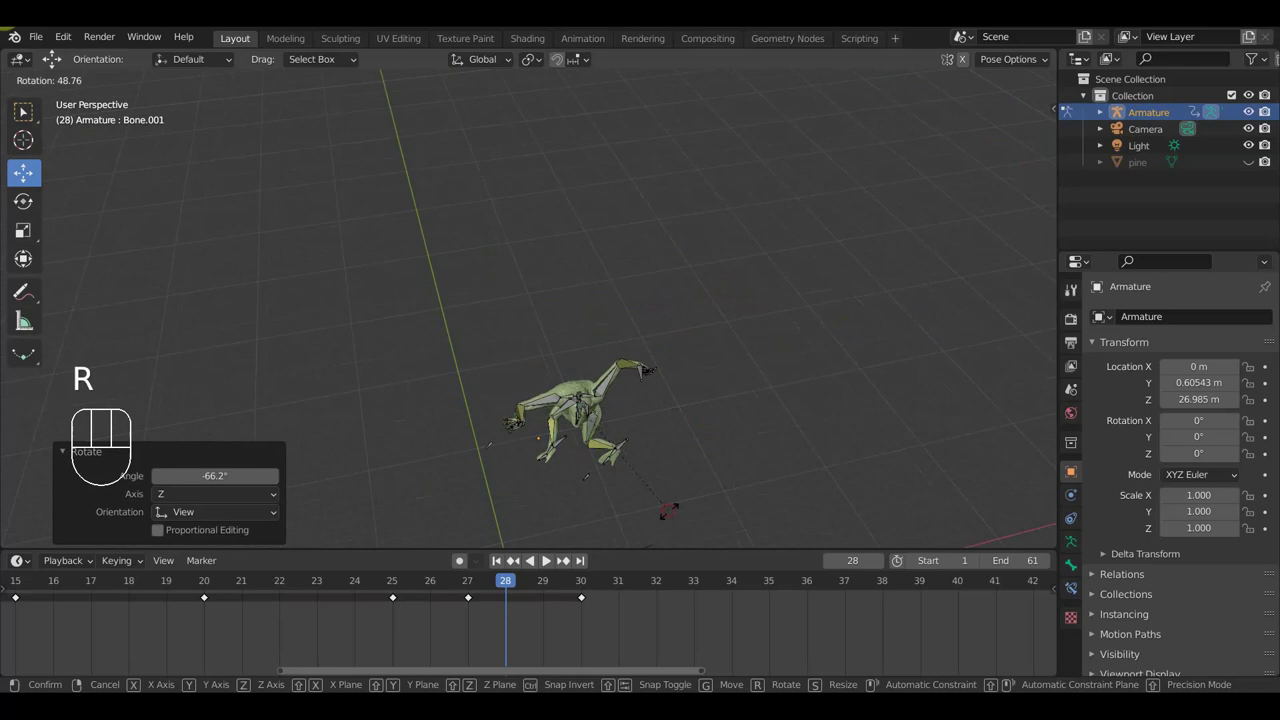
pyautogui.moveTo(703, 466); pyautogui.dragTo(695, 352)
# Step: Rotate a leg bone and the head bone into the crouched leaning stance
pyautogui.click(658, 400)
pyautogui.press('r')
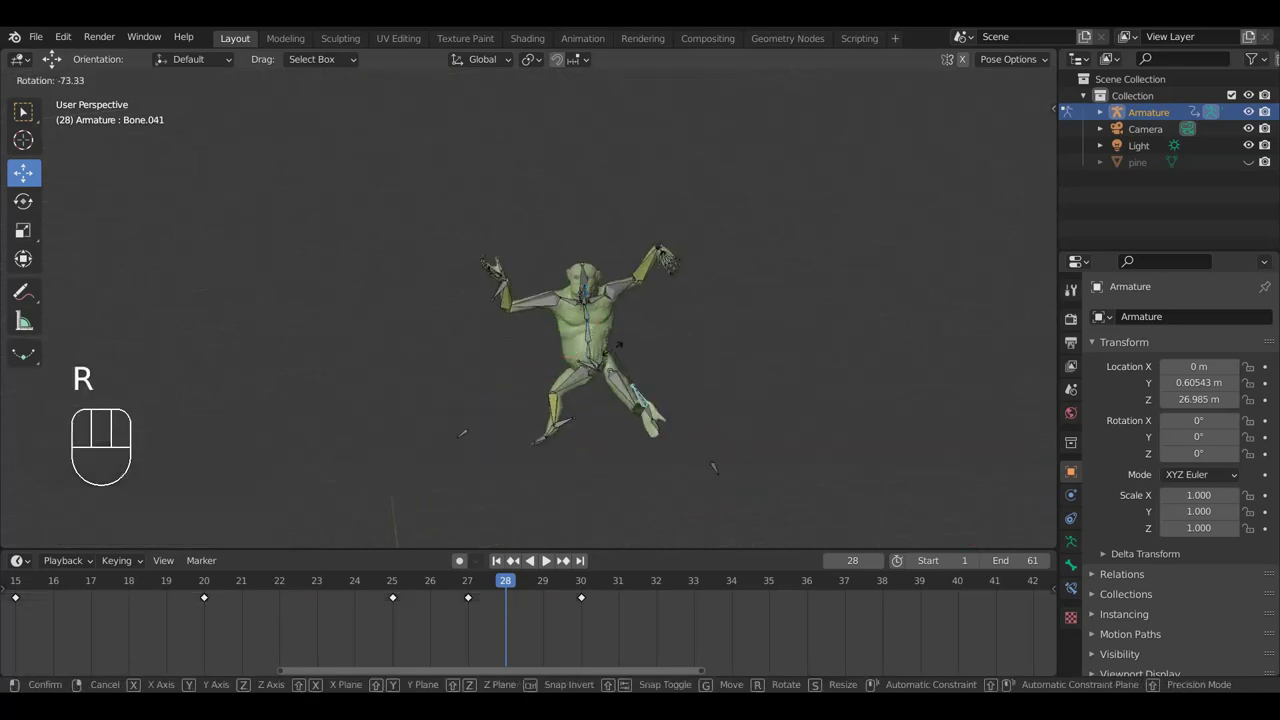
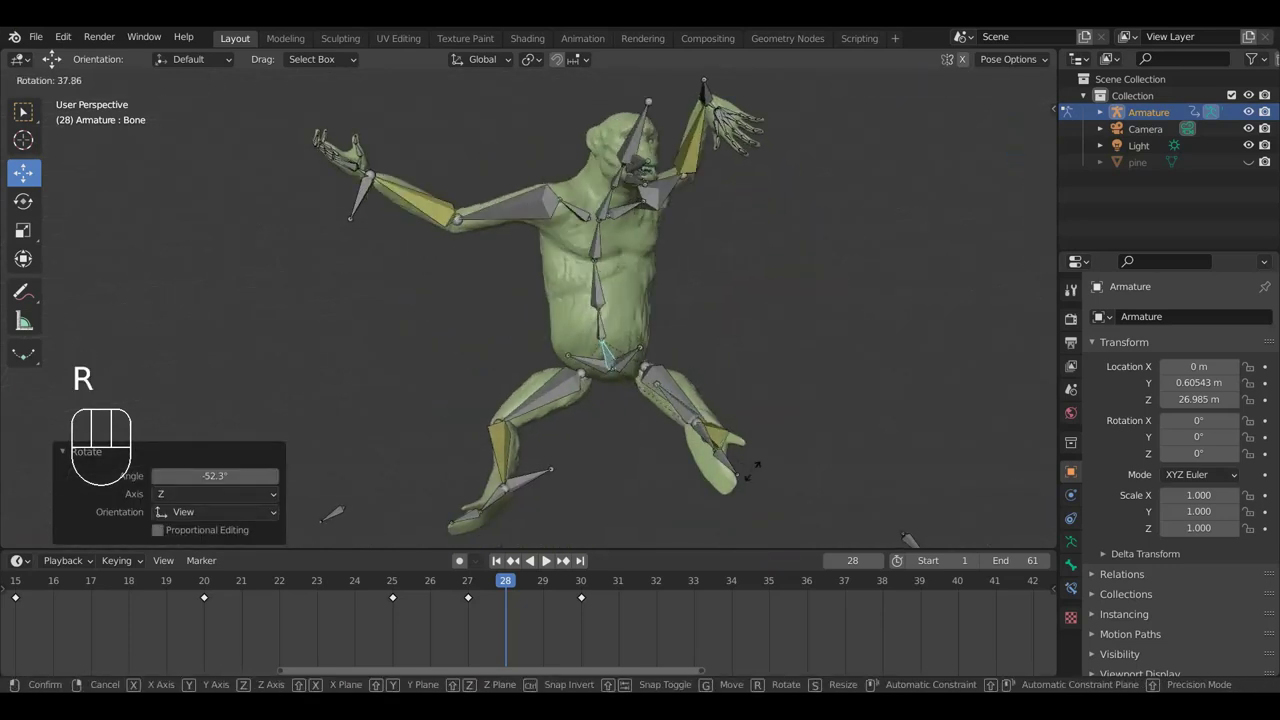
pyautogui.click(758, 476)
pyautogui.moveTo(571, 451); pyautogui.dragTo(656, 507)
pyautogui.click(662, 522)
pyautogui.press('r')
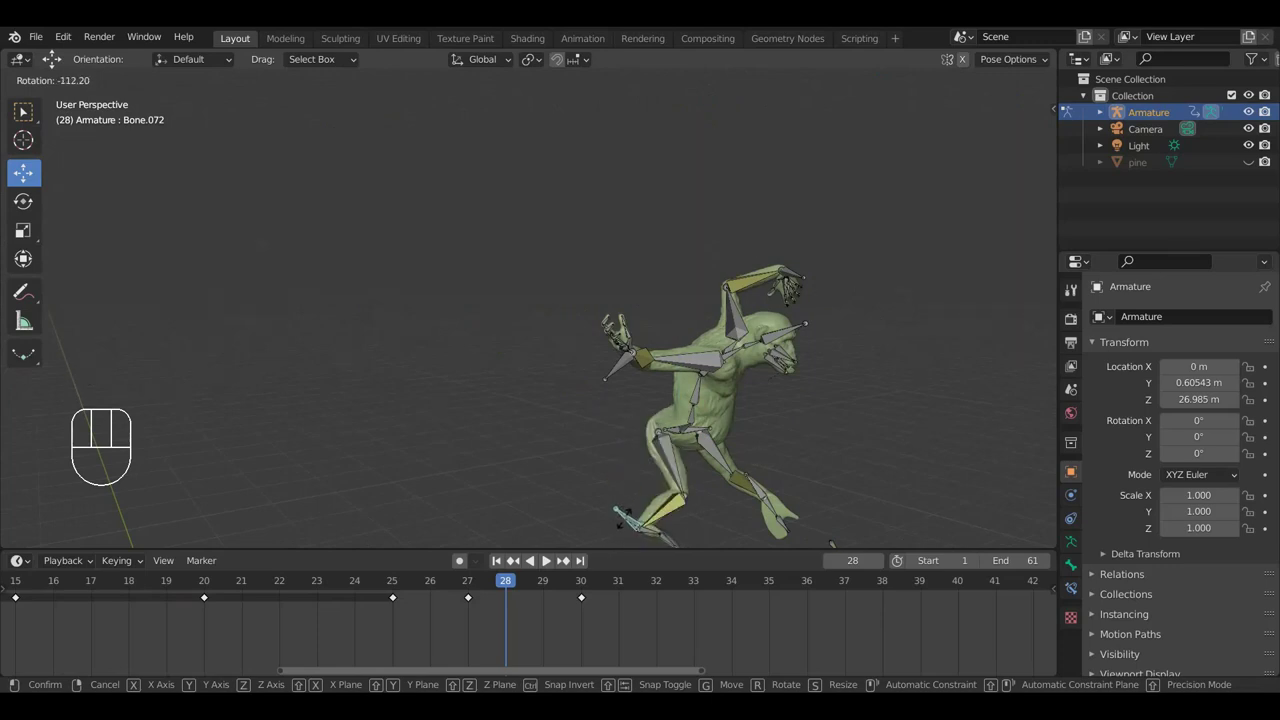
pyautogui.click(627, 523)
pyautogui.moveTo(704, 489); pyautogui.dragTo(600, 454)
pyautogui.moveTo(628, 452); pyautogui.dragTo(641, 487)
pyautogui.moveTo(643, 465); pyautogui.dragTo(630, 432)
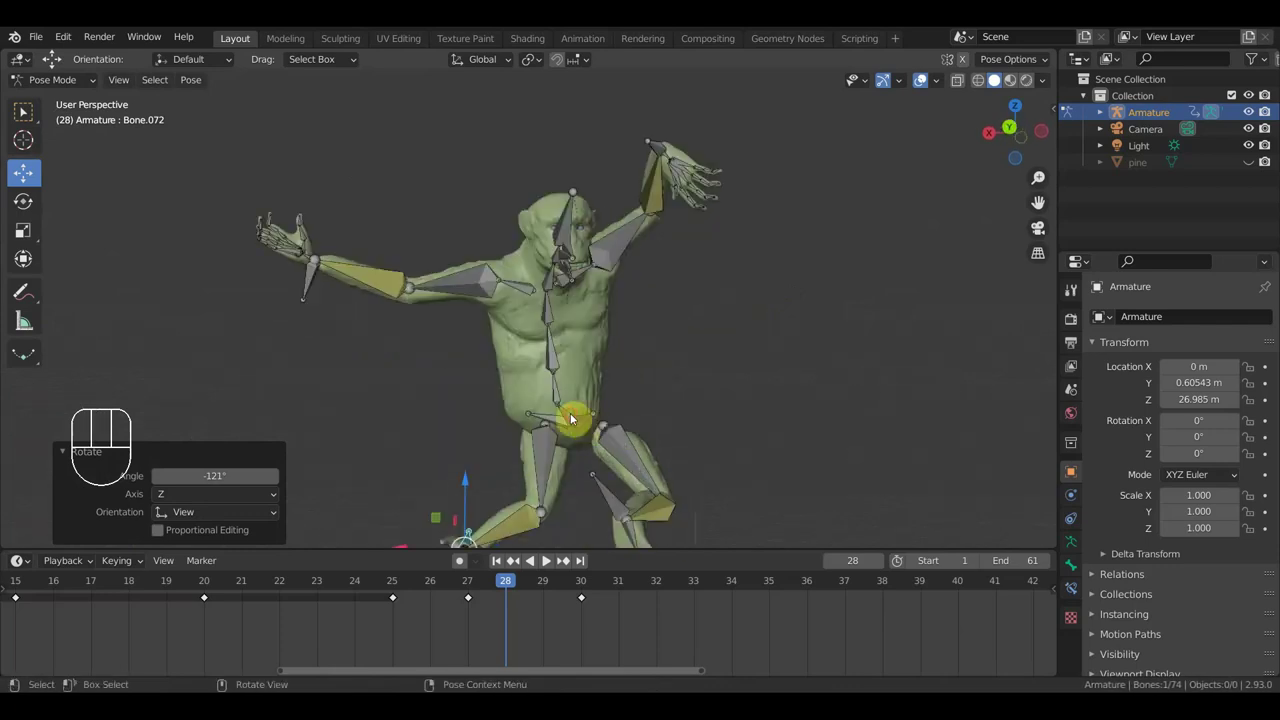
# Step: Rotate the root body bone to tilt the creature's whole body
pyautogui.moveTo(693, 423); pyautogui.dragTo(707, 487)
pyautogui.moveTo(736, 486); pyautogui.dragTo(719, 482)
pyautogui.press('r')
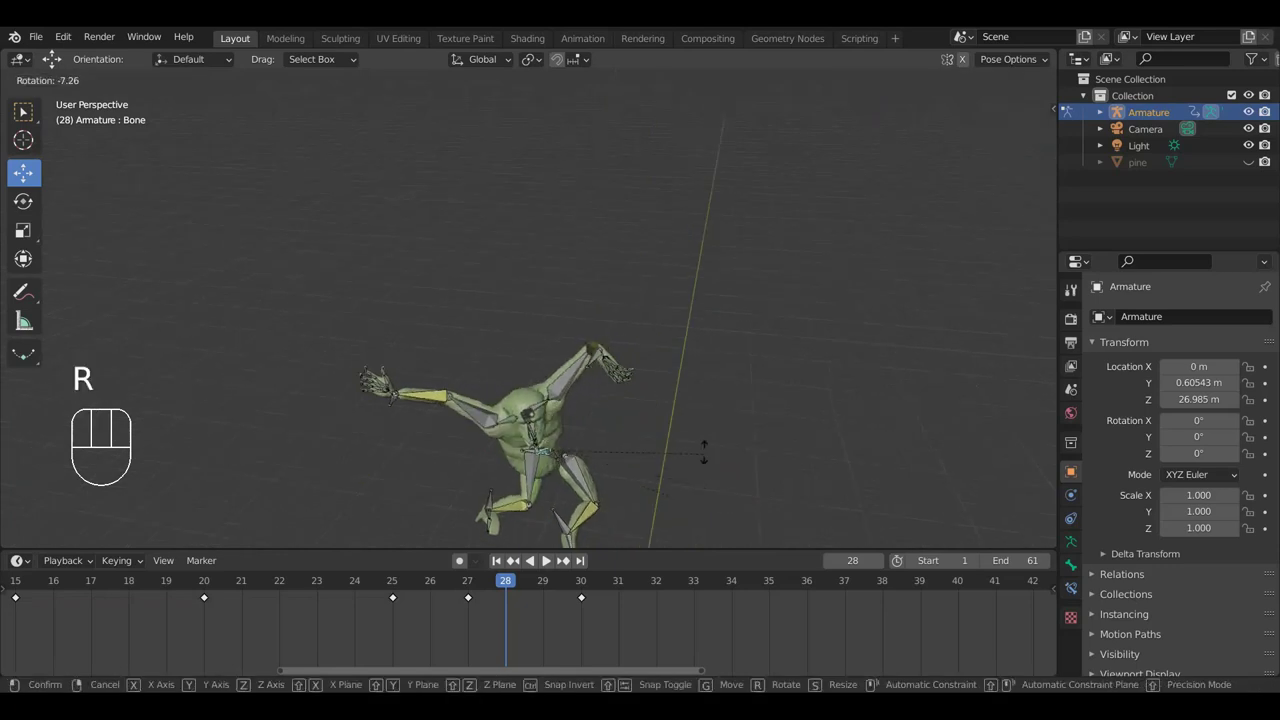
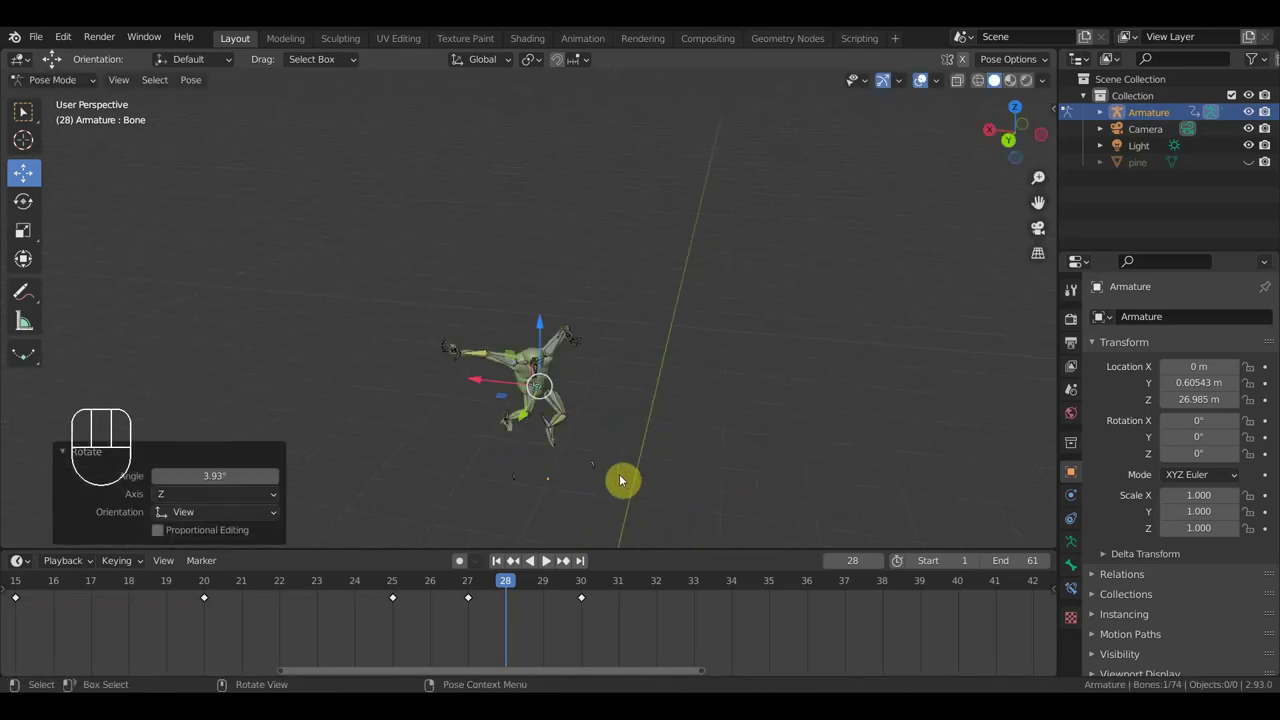
pyautogui.moveTo(566, 450); pyautogui.dragTo(566, 228)
pyautogui.moveTo(566, 220); pyautogui.dragTo(574, 315)
pyautogui.scroll(-3)
pyautogui.moveTo(616, 318); pyautogui.dragTo(609, 338)
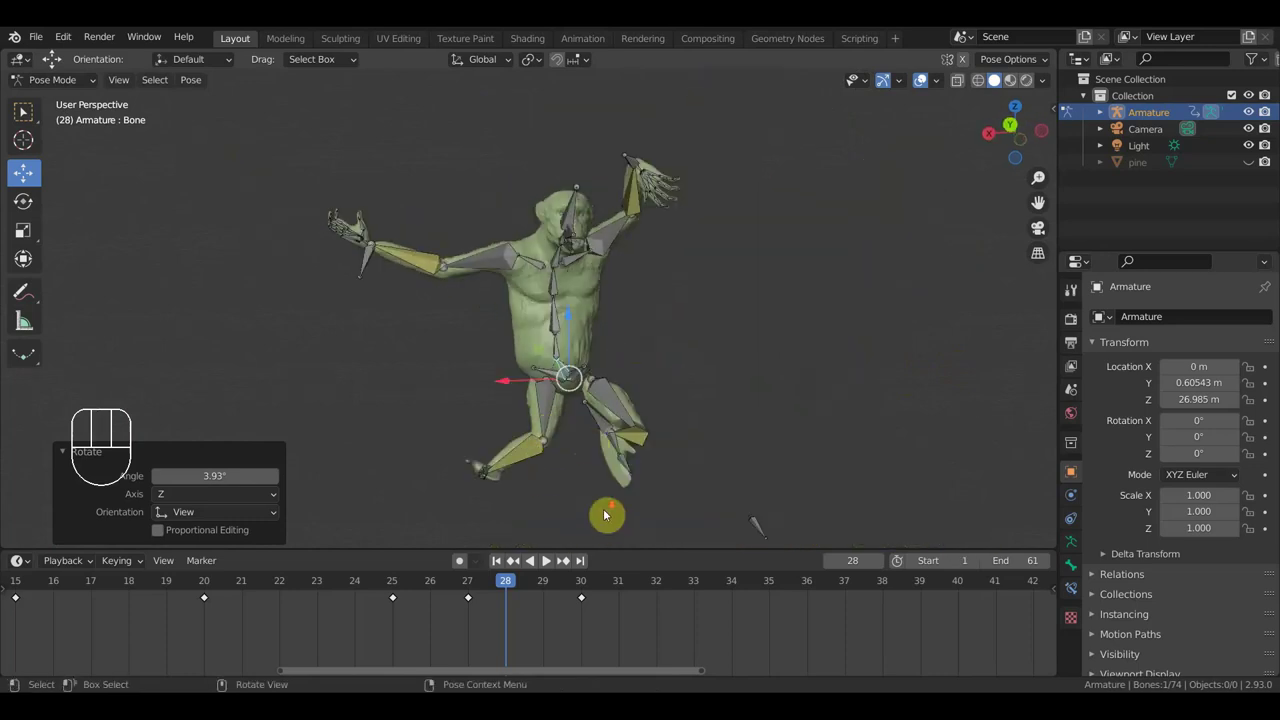
# Step: Rotate a lower leg bone repeatedly to spread the legs beneath the raised arm
pyautogui.click(504, 534)
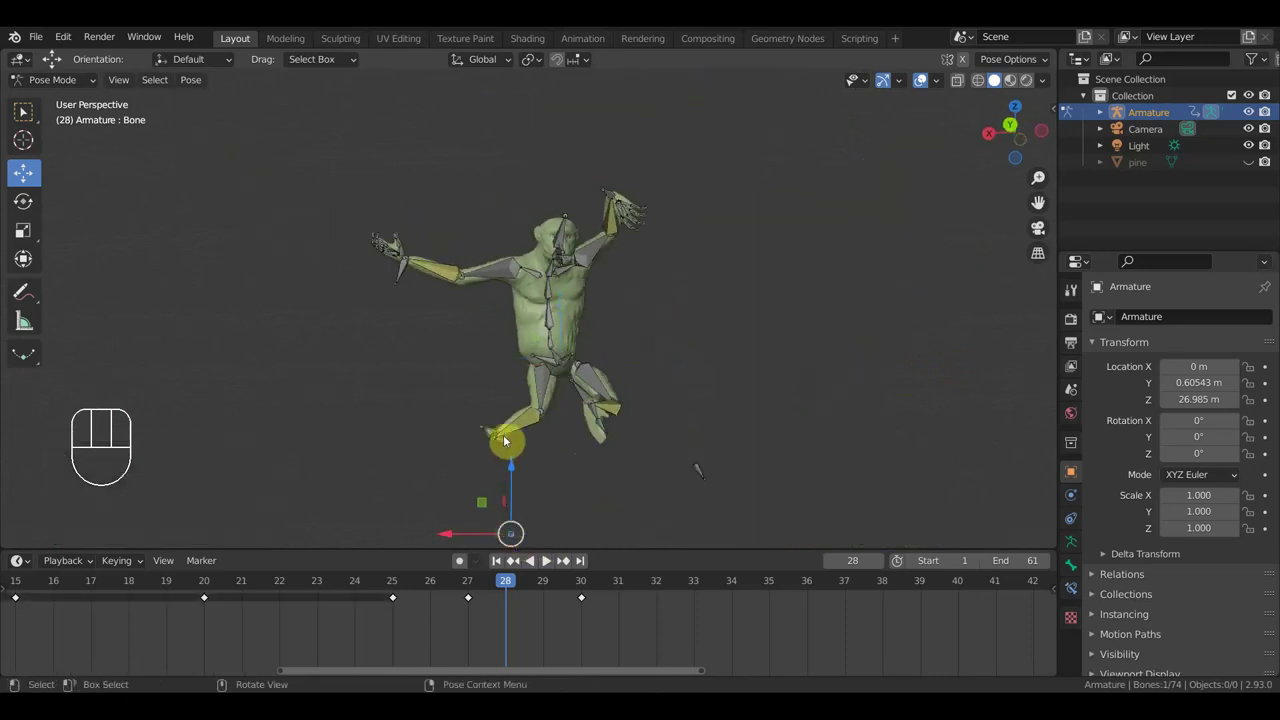
pyautogui.moveTo(494, 440); pyautogui.dragTo(600, 425)
pyautogui.moveTo(656, 419); pyautogui.dragTo(453, 444)
pyautogui.moveTo(339, 432); pyautogui.dragTo(483, 434)
pyautogui.press('r')
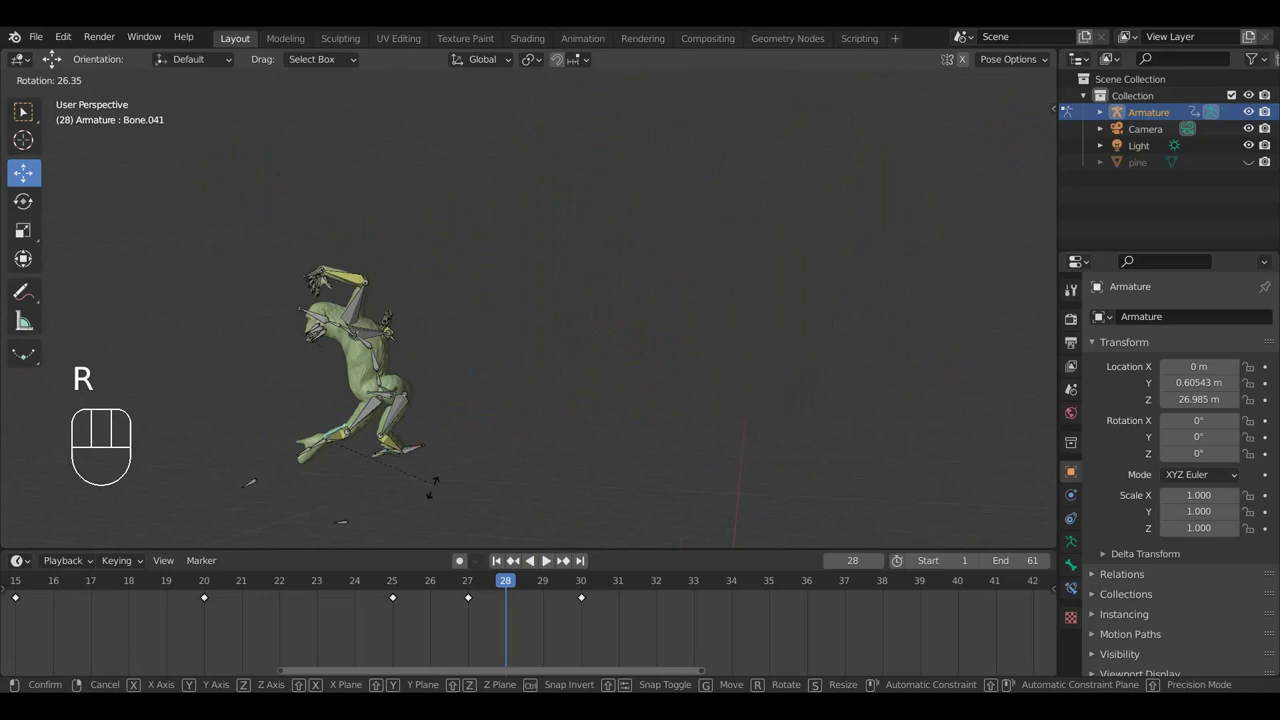
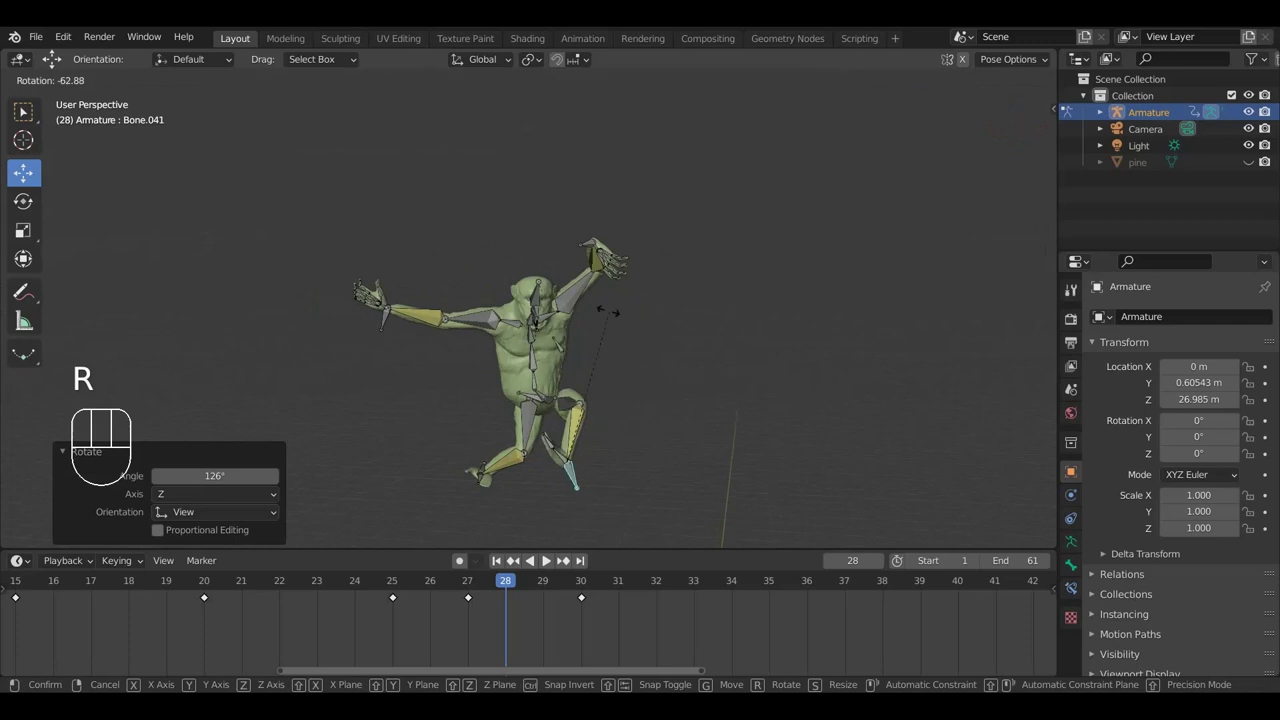
pyautogui.moveTo(684, 324); pyautogui.dragTo(632, 414)
pyautogui.press('r')
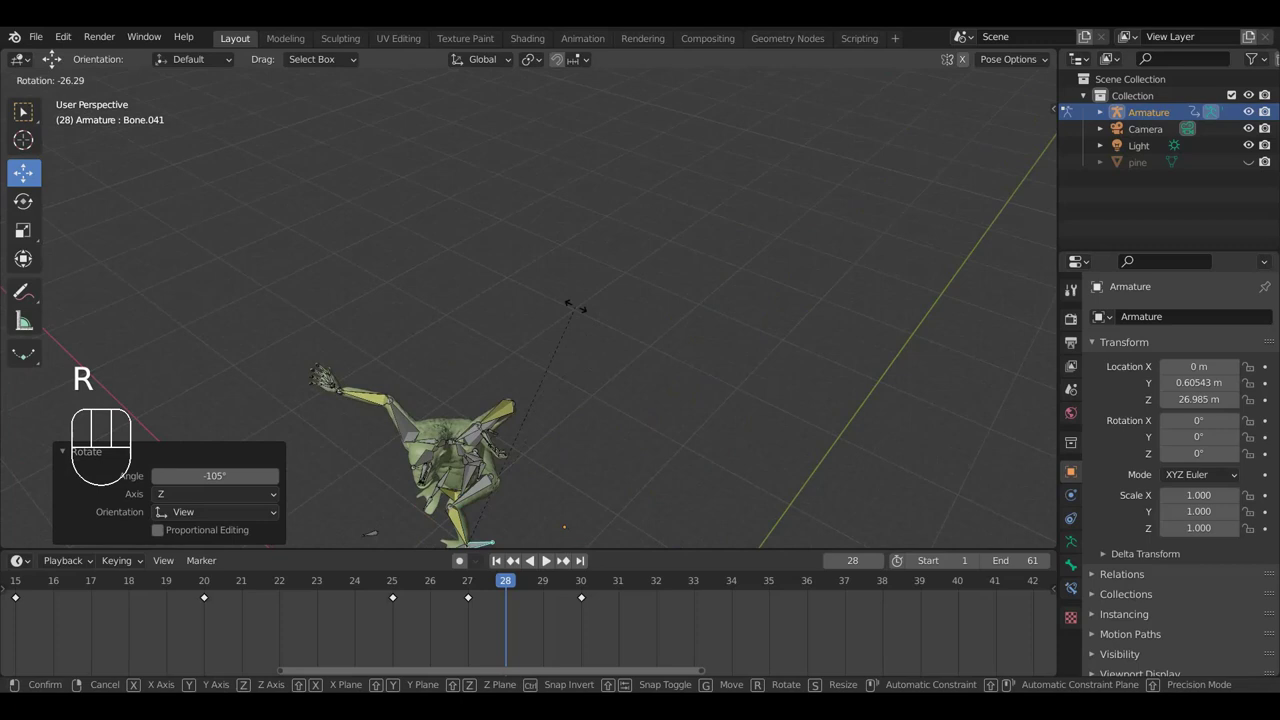
pyautogui.click(581, 312)
pyautogui.moveTo(641, 381); pyautogui.dragTo(663, 430)
pyautogui.press('r')
pyautogui.moveTo(586, 290); pyautogui.dragTo(660, 359)
pyautogui.moveTo(676, 385); pyautogui.dragTo(618, 320)
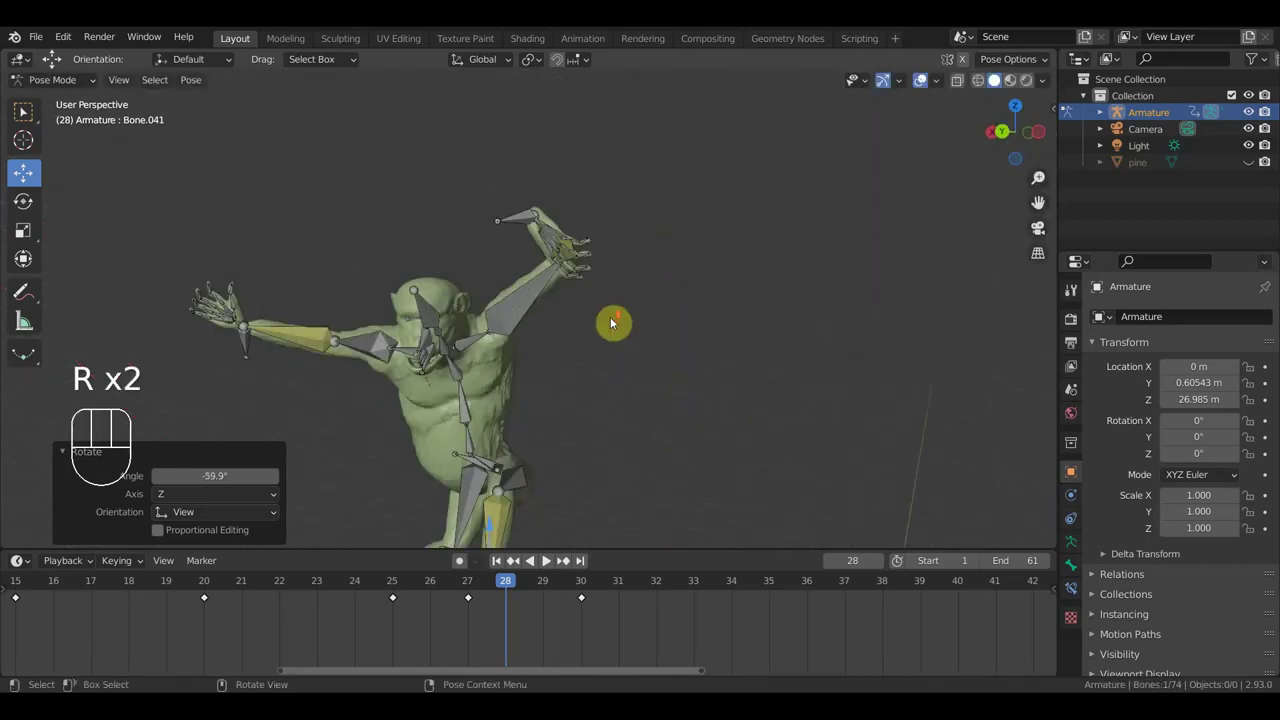
# Step: Select the raised arm bone and inspect the pose from several angles
pyautogui.moveTo(660, 317); pyautogui.dragTo(715, 279)
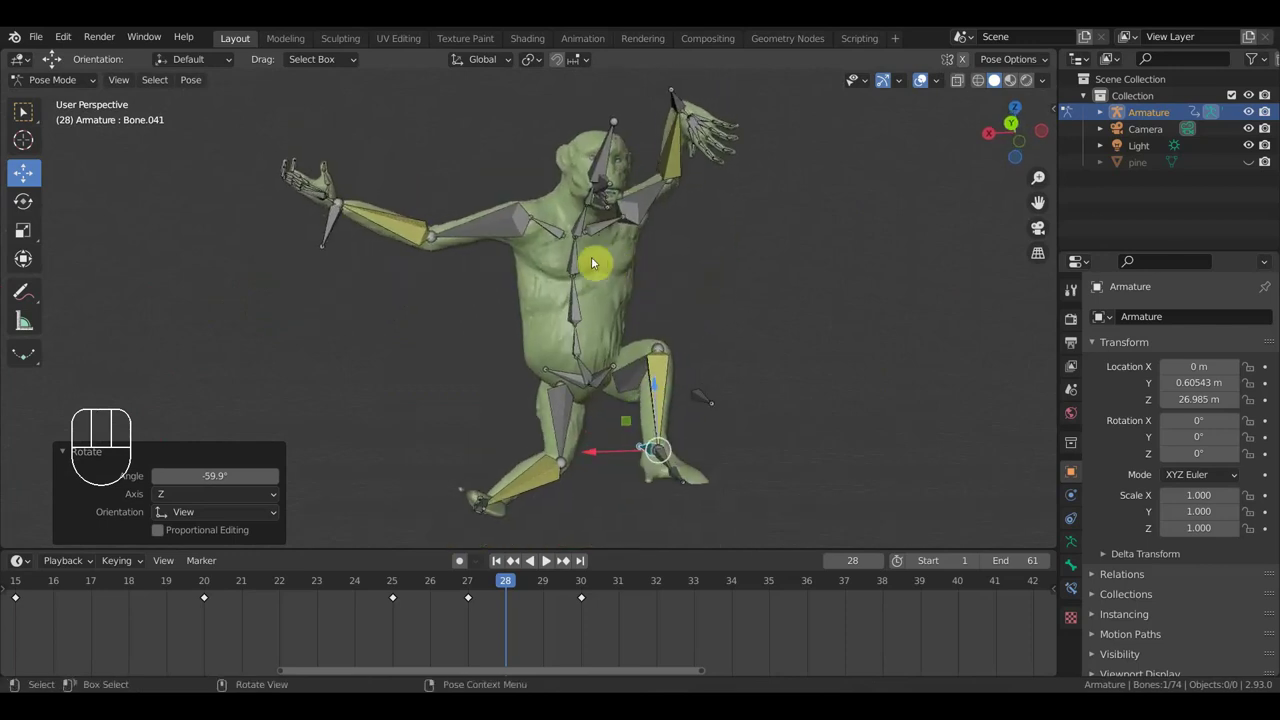
pyautogui.moveTo(679, 104); pyautogui.dragTo(755, 185)
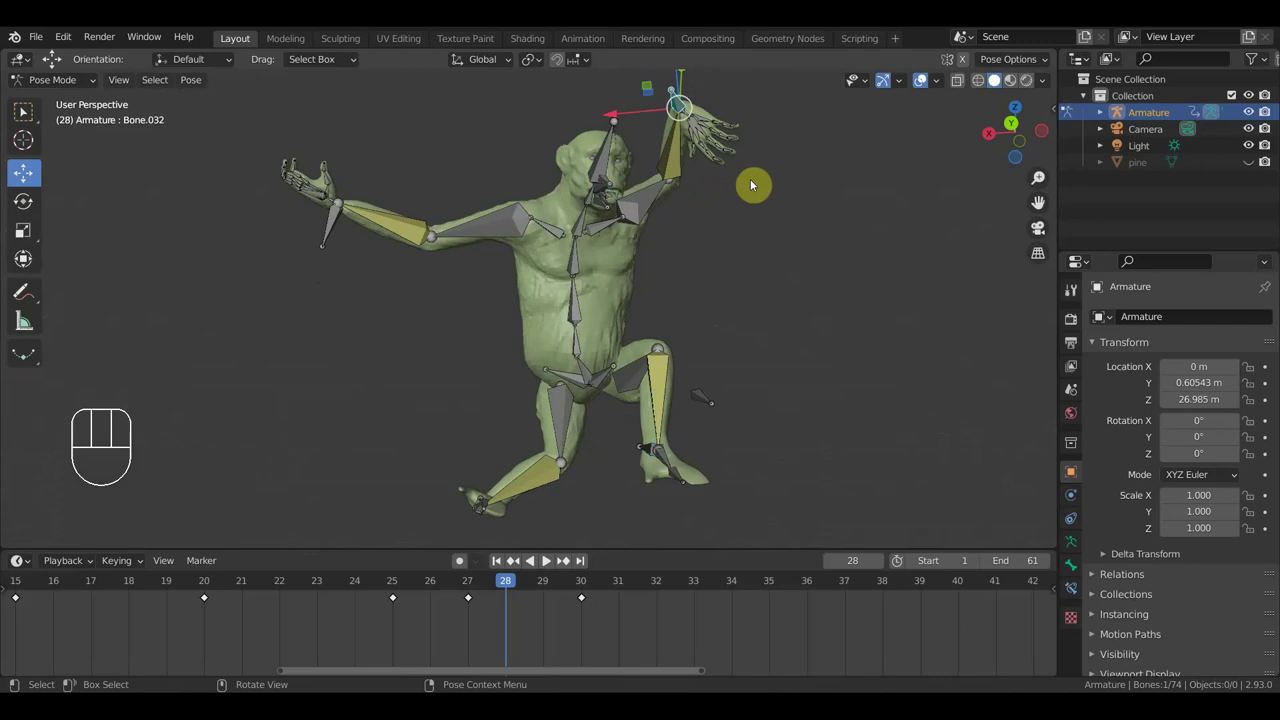
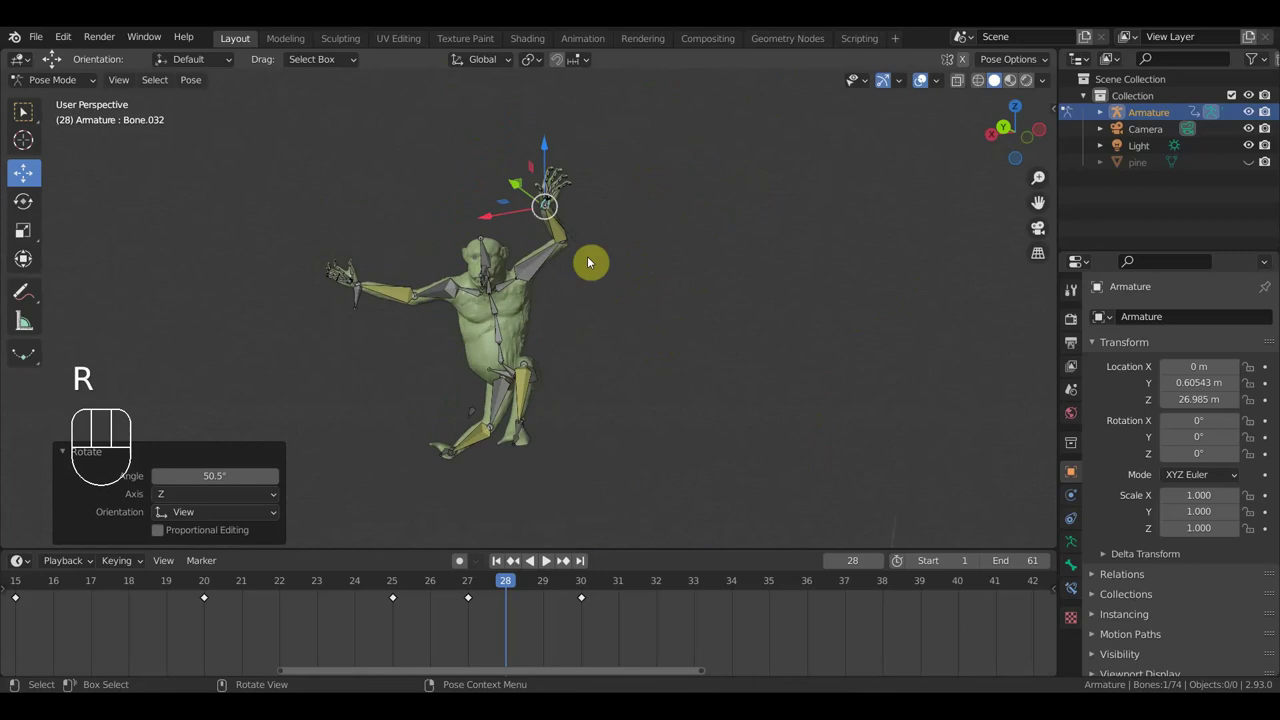
pyautogui.moveTo(503, 330); pyautogui.dragTo(639, 323)
pyautogui.moveTo(640, 323); pyautogui.dragTo(686, 326)
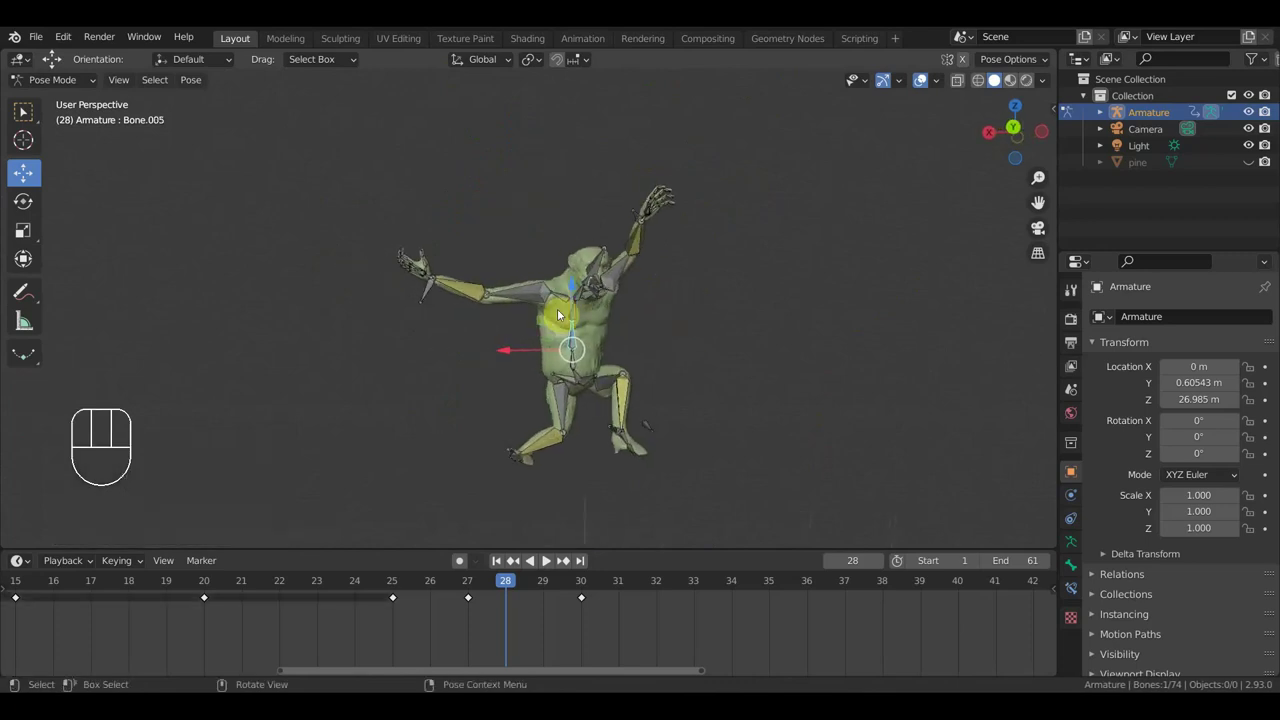
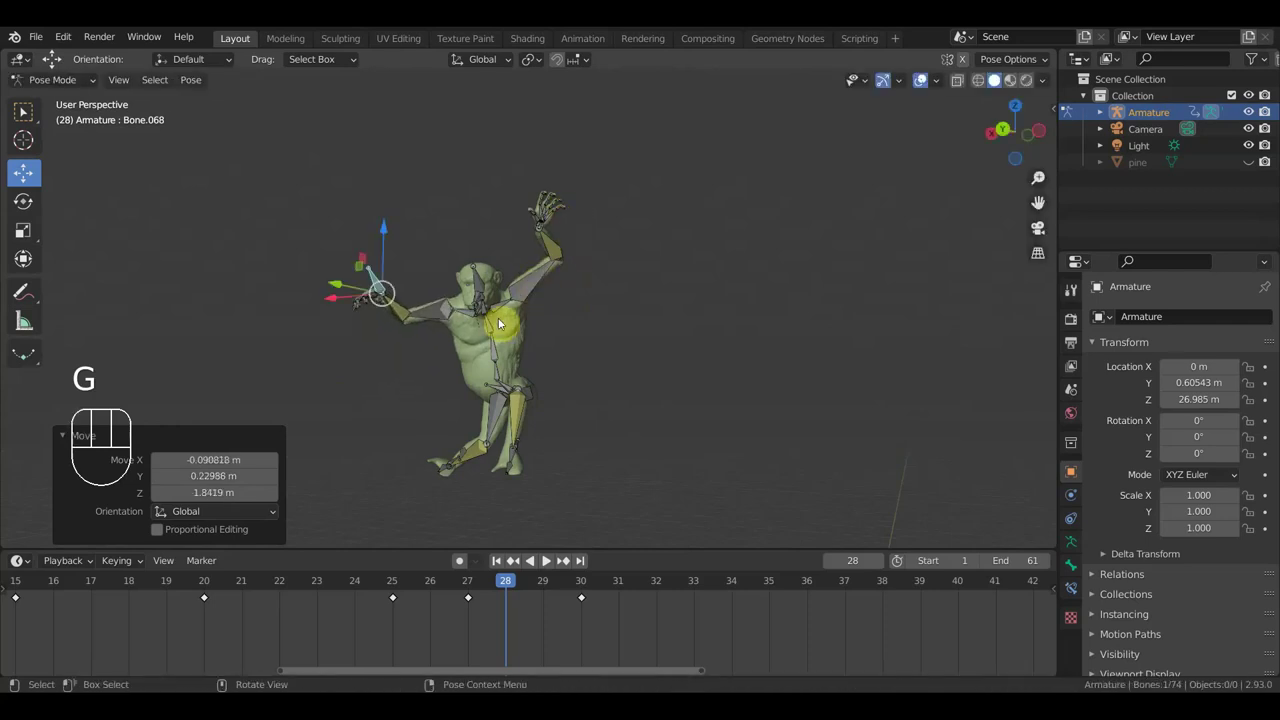
pyautogui.moveTo(515, 343); pyautogui.dragTo(530, 347)
pyautogui.middleClick(574, 355)
pyautogui.scroll(3)
pyautogui.middleClick(531, 502)
# Step: Swing the lower leg and foot bone outward into a wide crouched spread
pyautogui.moveTo(533, 487); pyautogui.dragTo(647, 491)
pyautogui.moveTo(653, 496); pyautogui.dragTo(768, 482)
pyautogui.press('r')
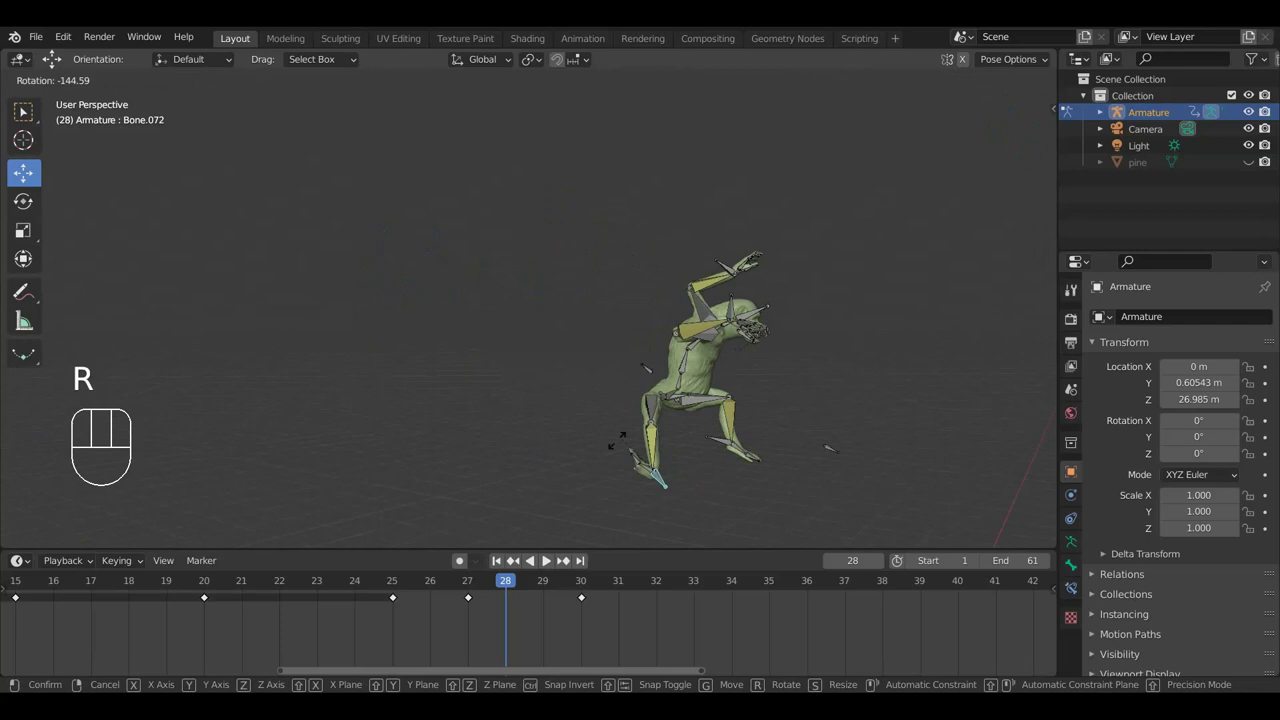
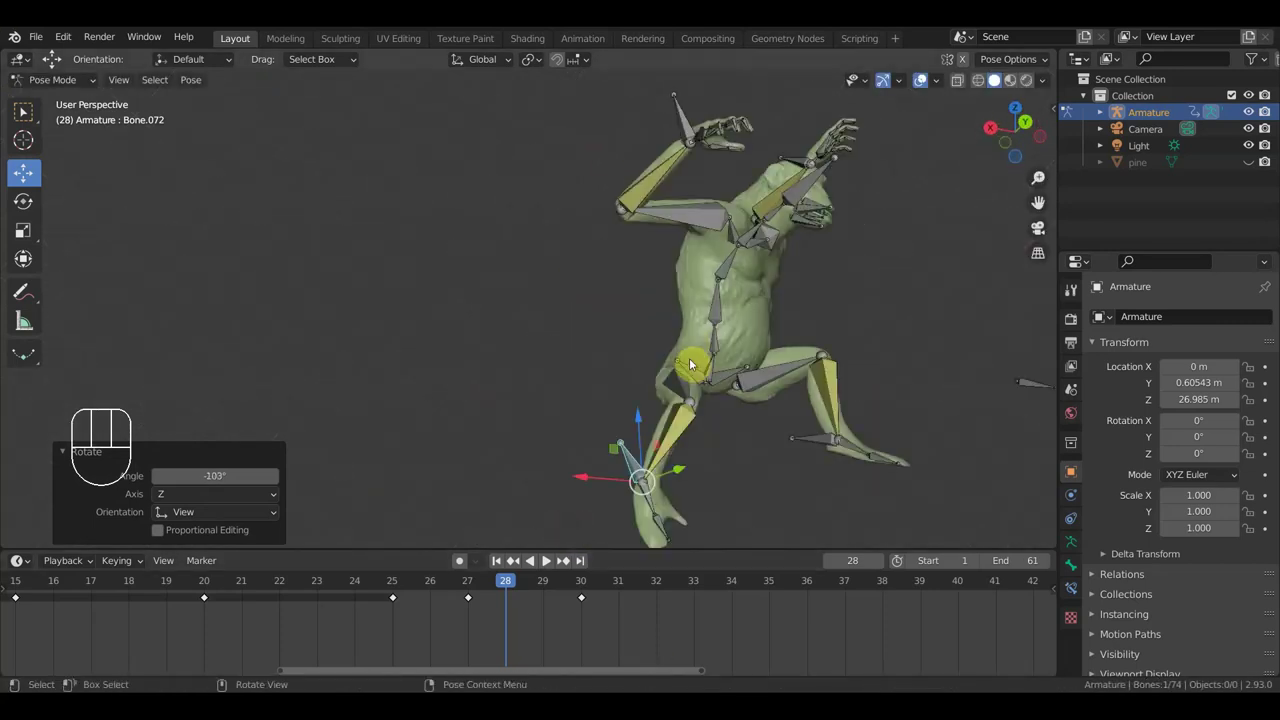
pyautogui.moveTo(670, 449); pyautogui.dragTo(663, 350)
pyautogui.press('r')
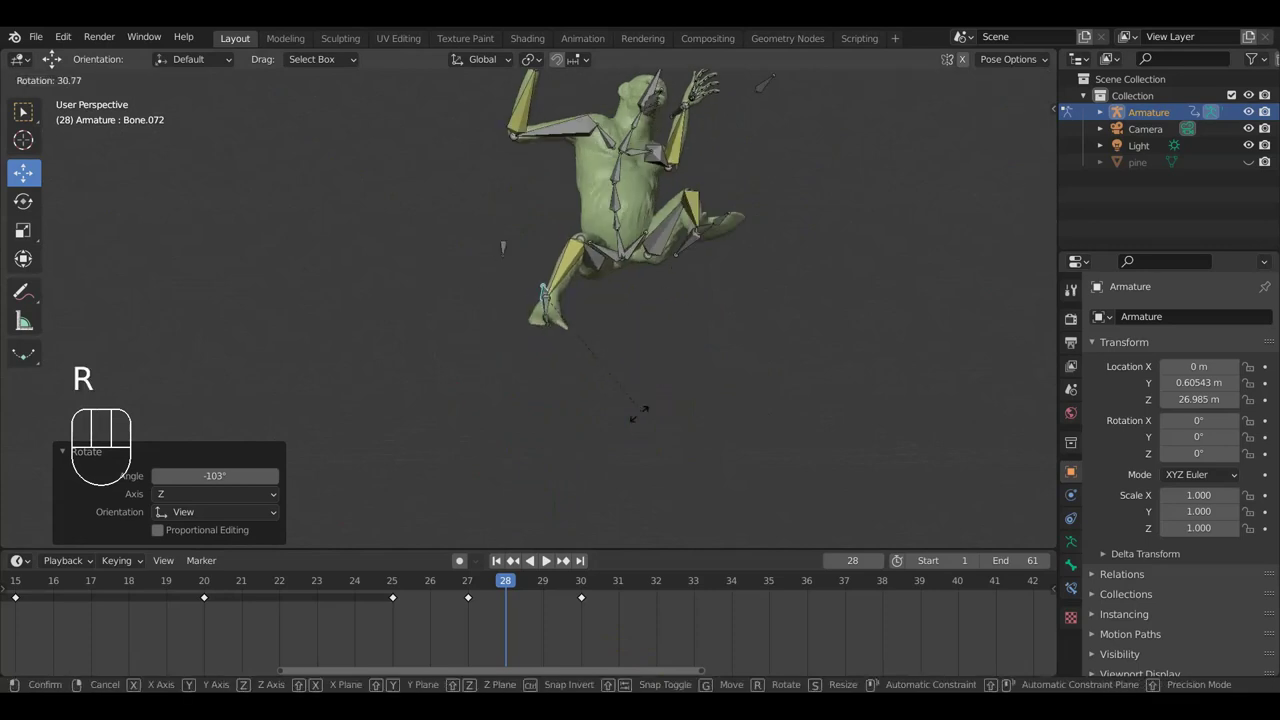
pyautogui.middleClick(660, 369)
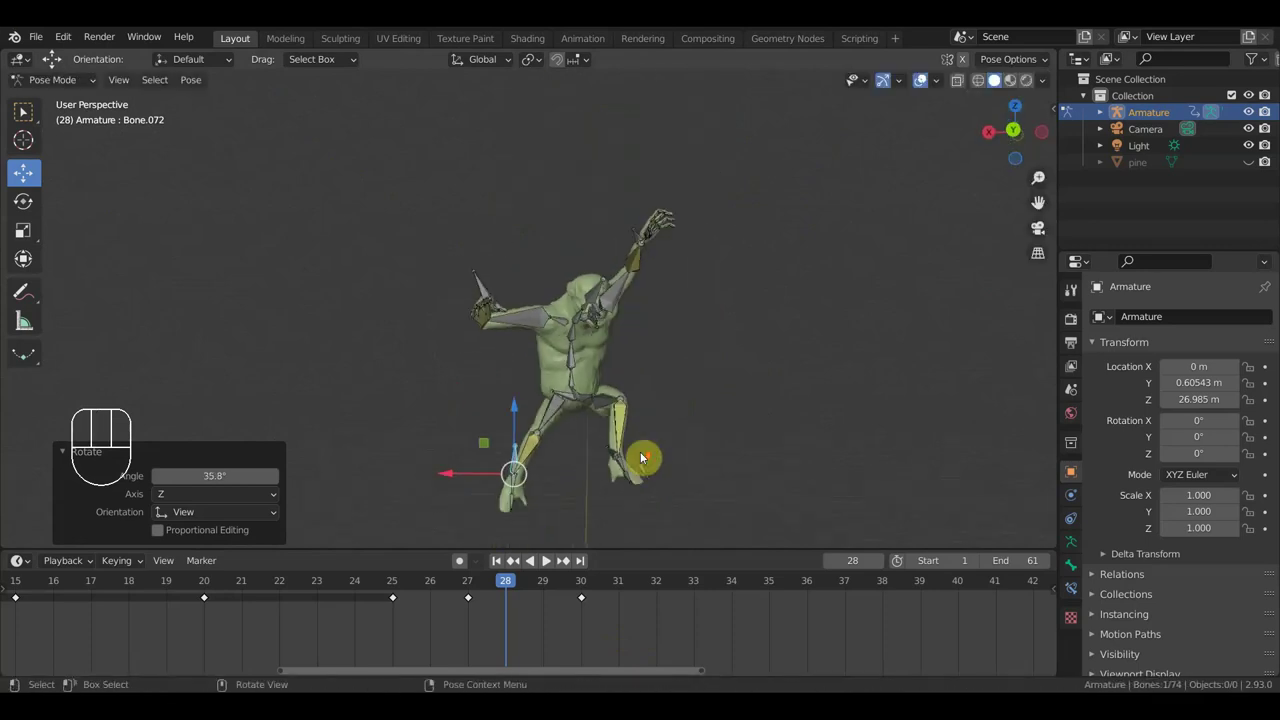
pyautogui.moveTo(578, 452); pyautogui.dragTo(559, 445)
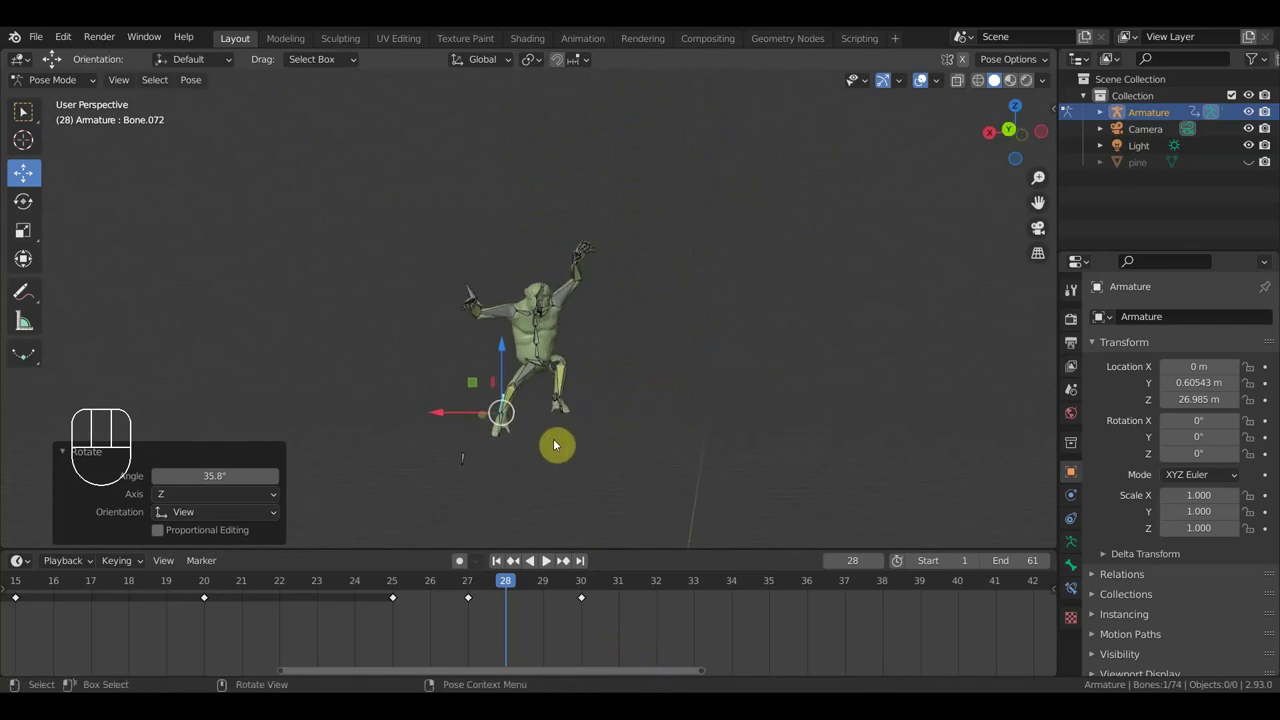
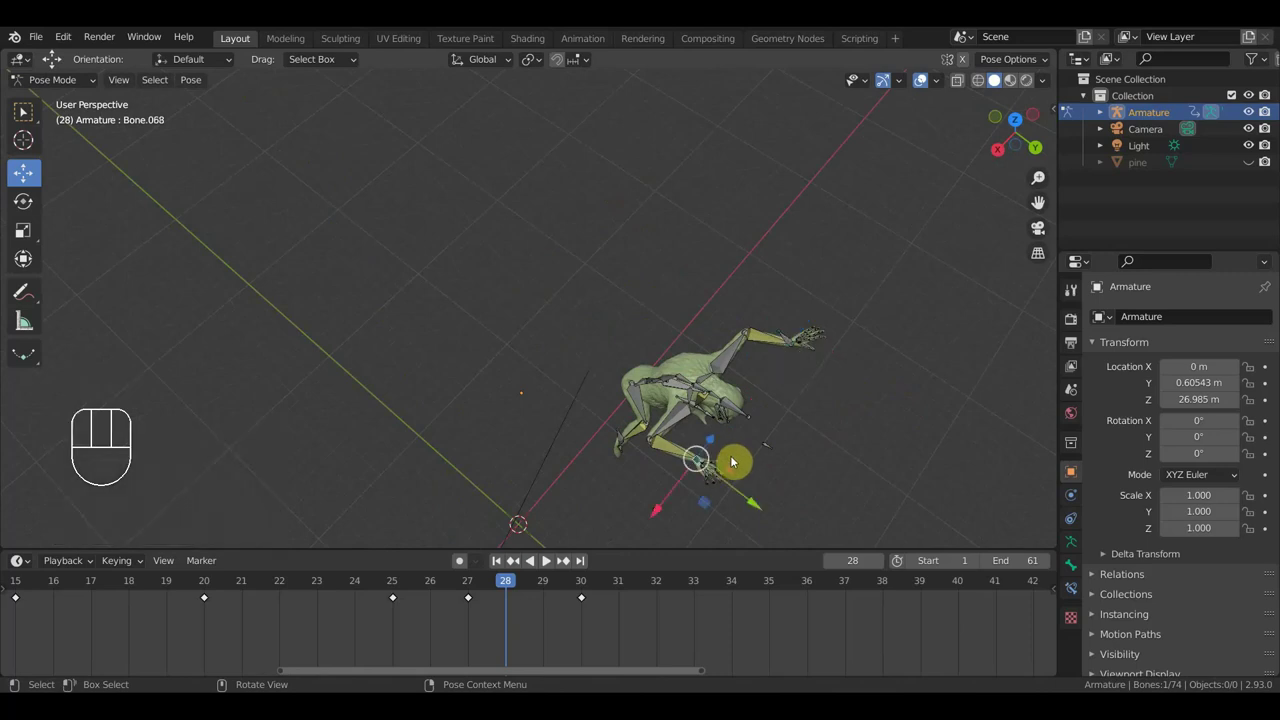
# Step: Move the leg IK bone and look down on the creature's torso
pyautogui.press('g')
pyautogui.click(739, 508)
pyautogui.moveTo(743, 492); pyautogui.dragTo(609, 366)
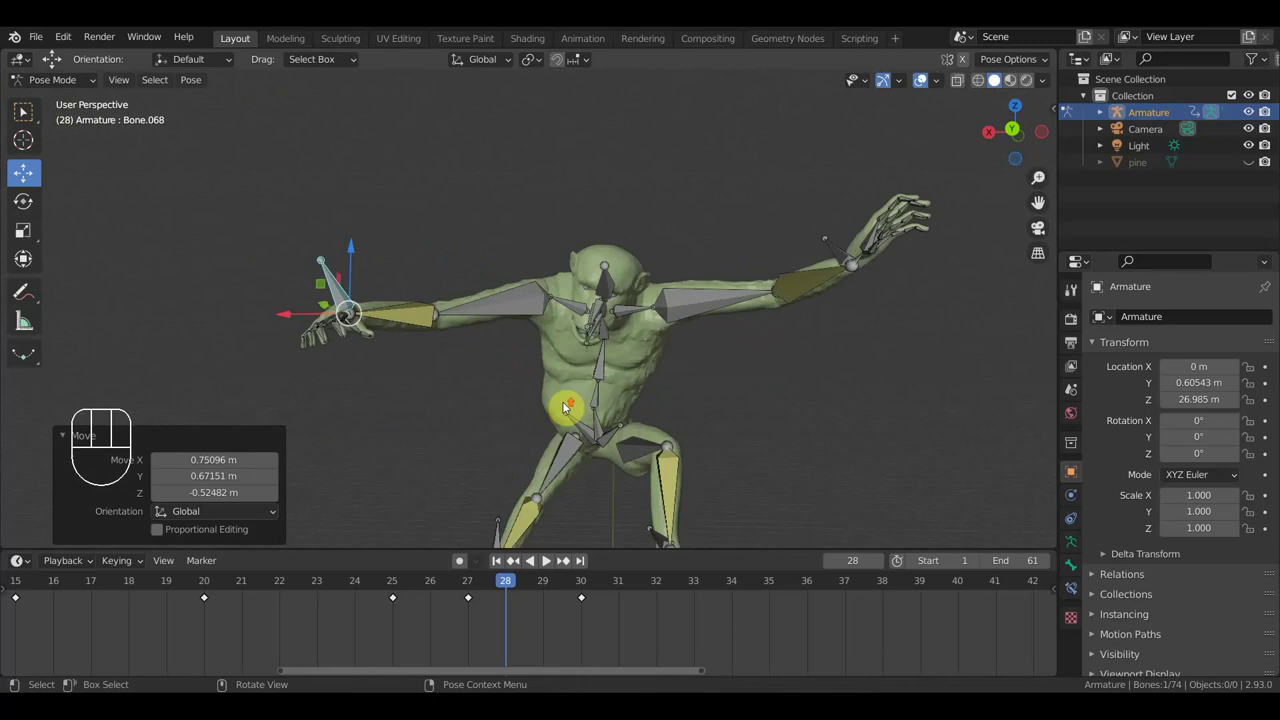
pyautogui.middleClick(664, 389)
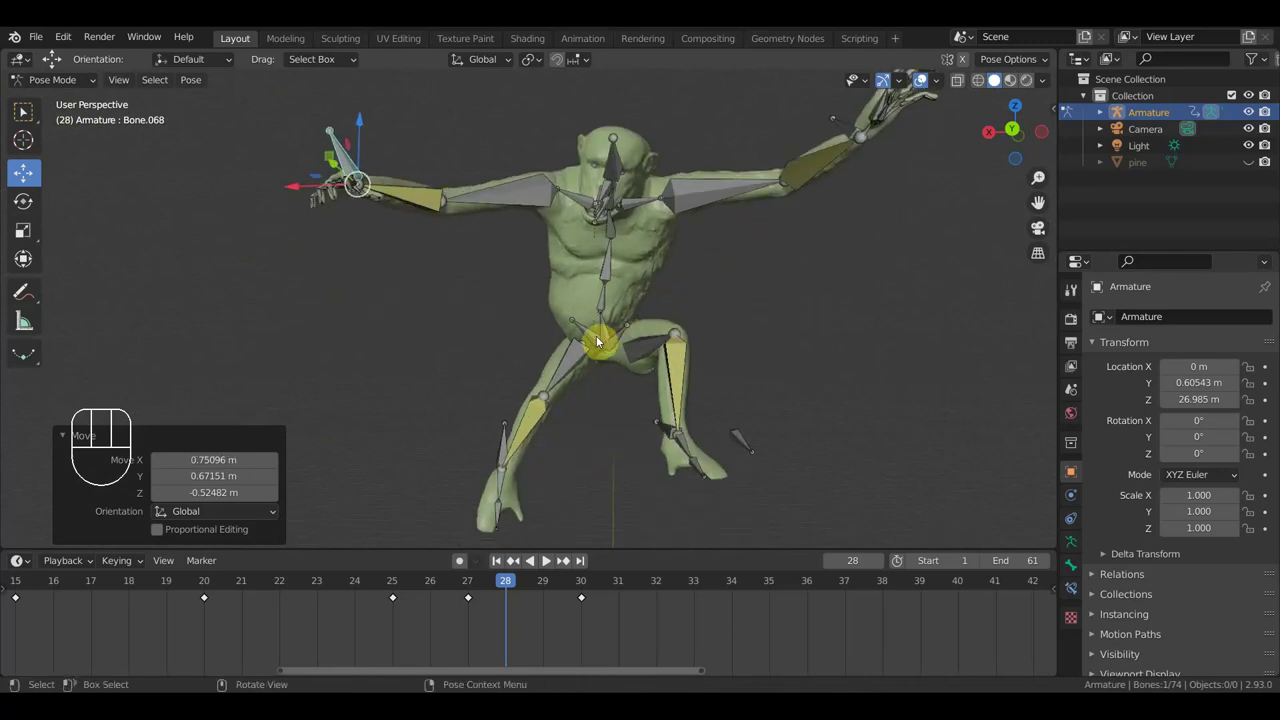
pyautogui.moveTo(662, 359); pyautogui.dragTo(657, 472)
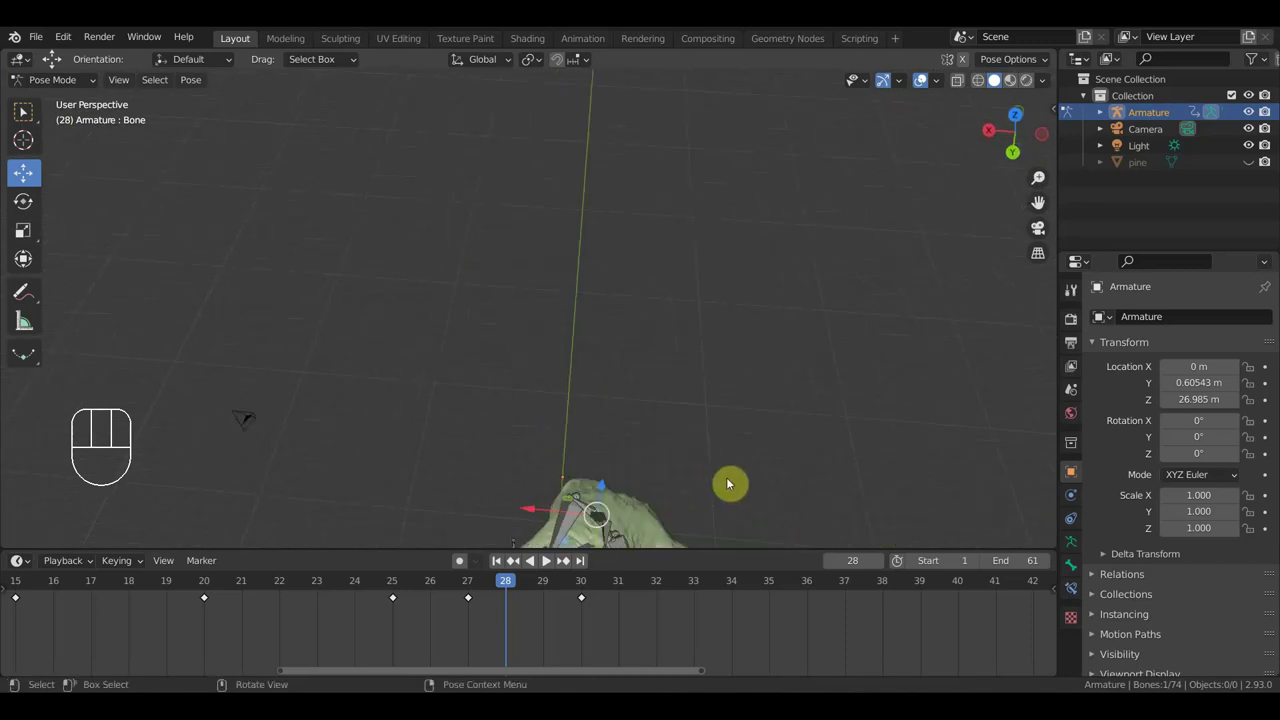
# Step: Rotate the root bone to tilt the body, then begin rotating the thigh
pyautogui.press('r')
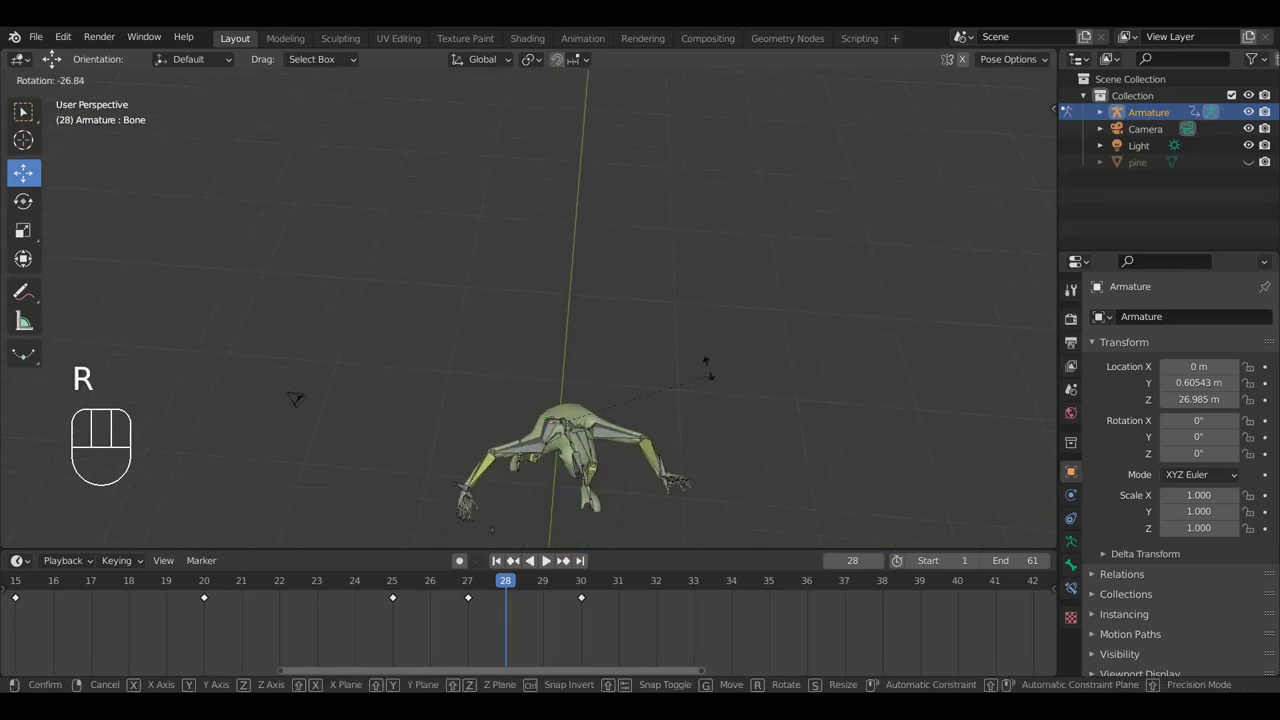
pyautogui.click(701, 355)
pyautogui.moveTo(714, 408); pyautogui.dragTo(716, 279)
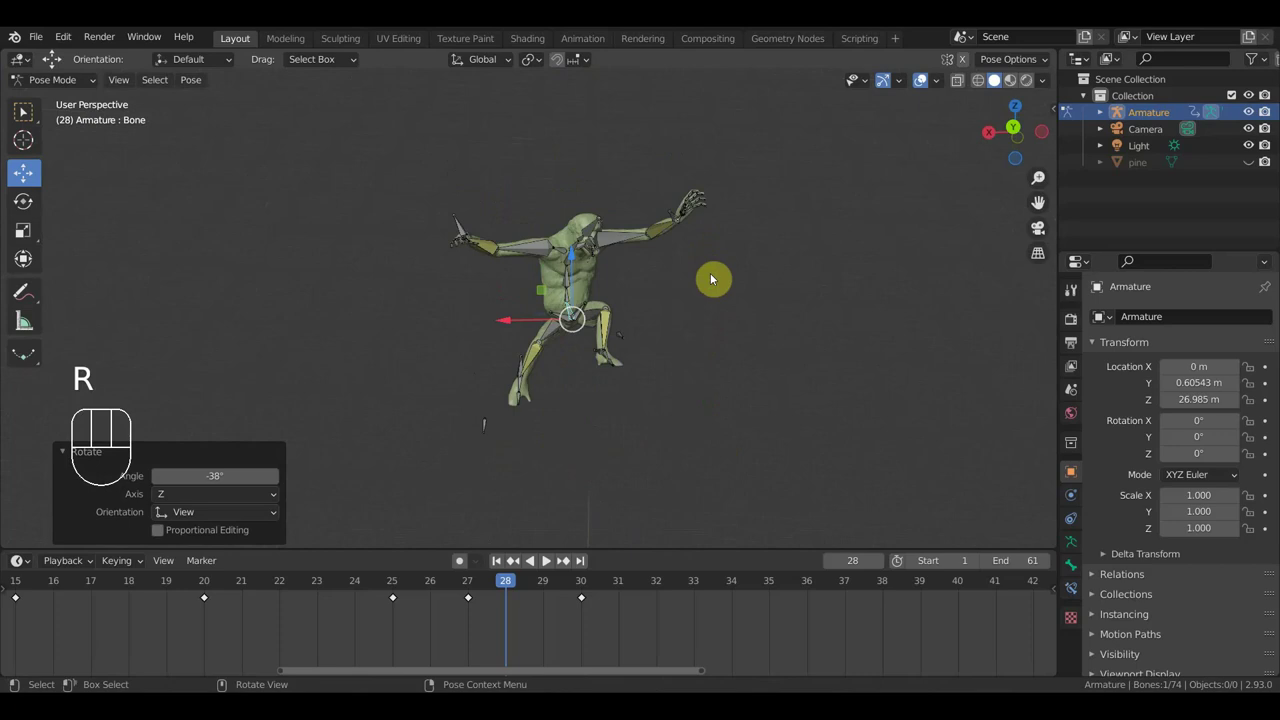
pyautogui.press('r')
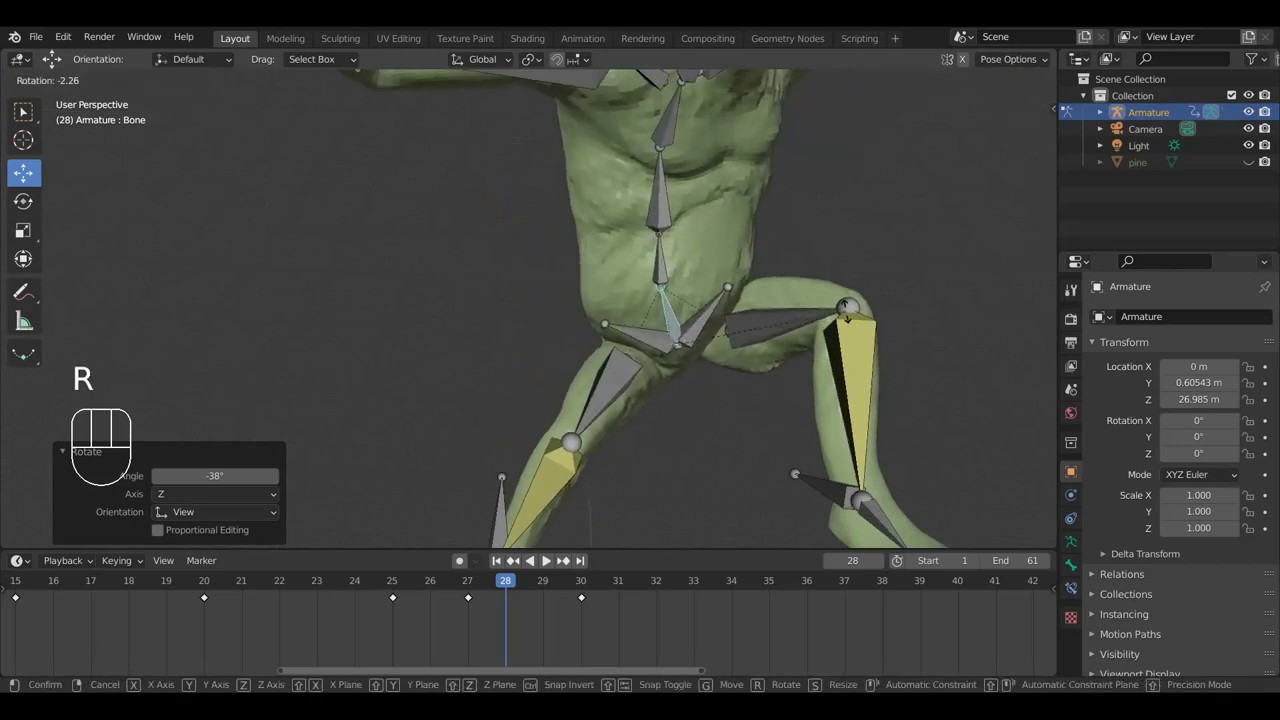
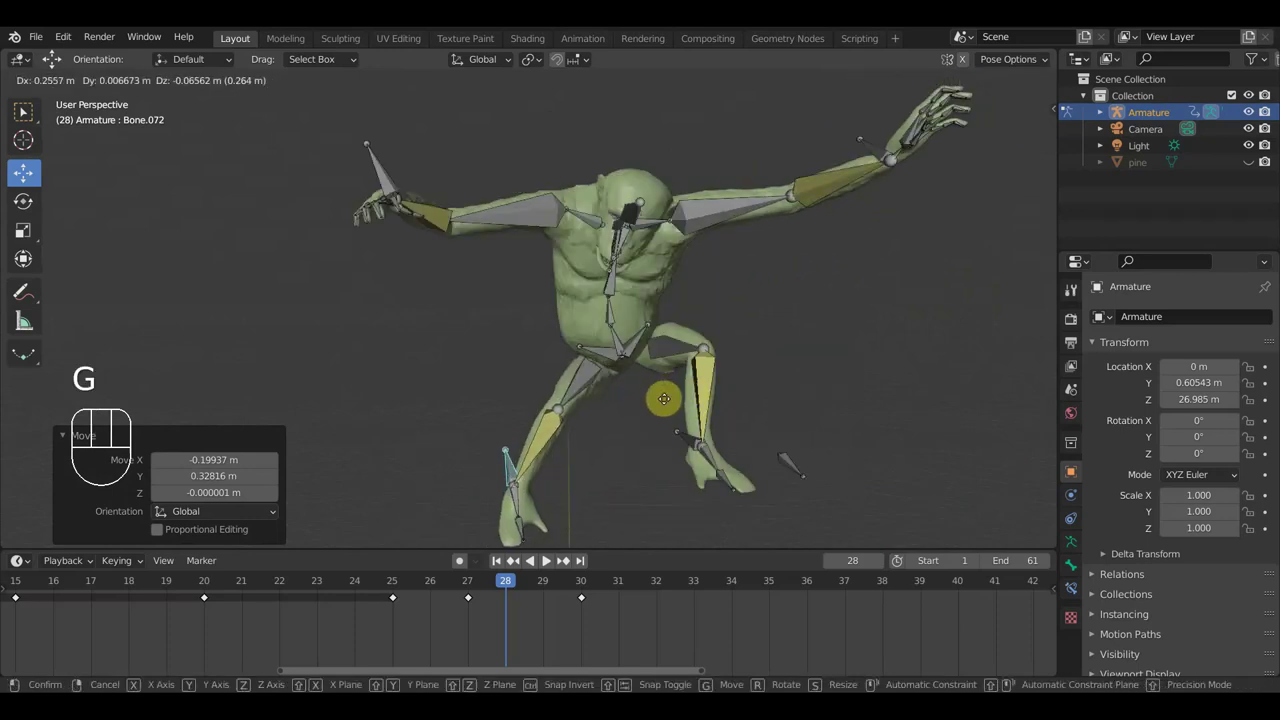
# Step: Finish placing both leg foot bones into the climbing stance
pyautogui.click(675, 403)
pyautogui.click(623, 345)
pyautogui.click(508, 423)
pyautogui.press('g')
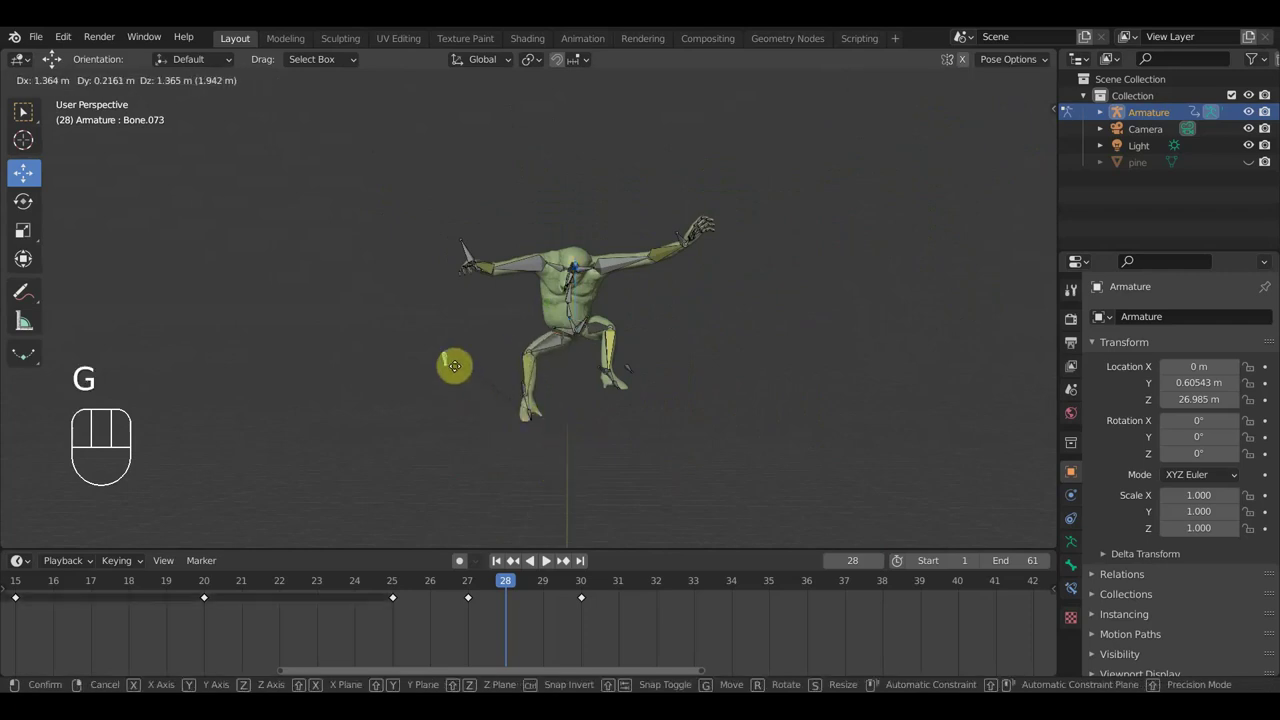
pyautogui.scroll(3)
pyautogui.moveTo(648, 391); pyautogui.dragTo(664, 404)
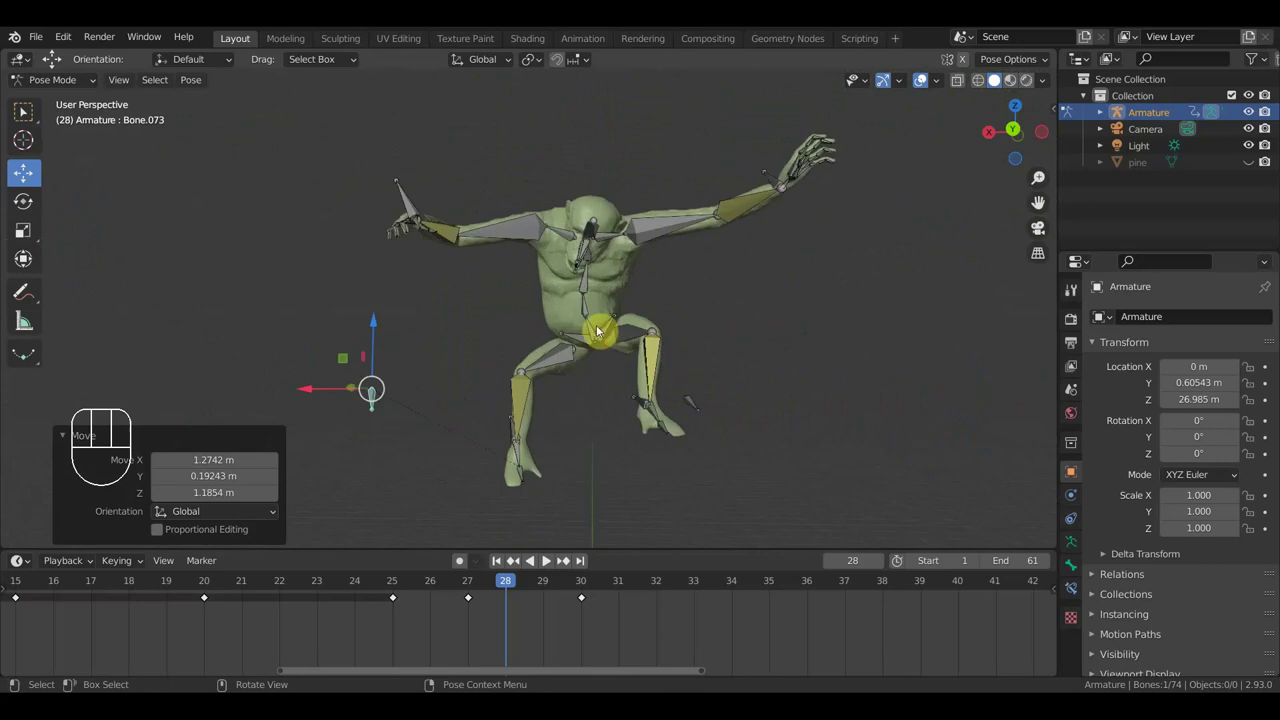
# Step: Rotate the lower spine and torso bones to shape the torso, checking from several angles
pyautogui.press('r')
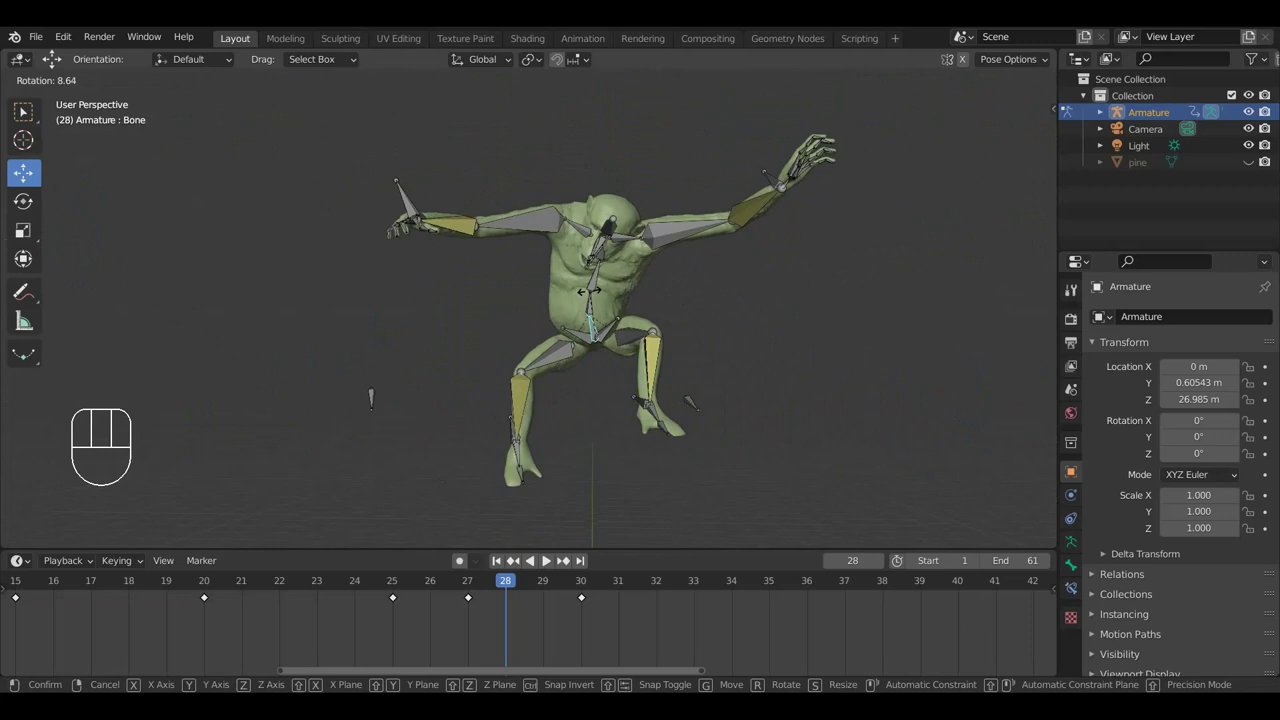
pyautogui.click(596, 299)
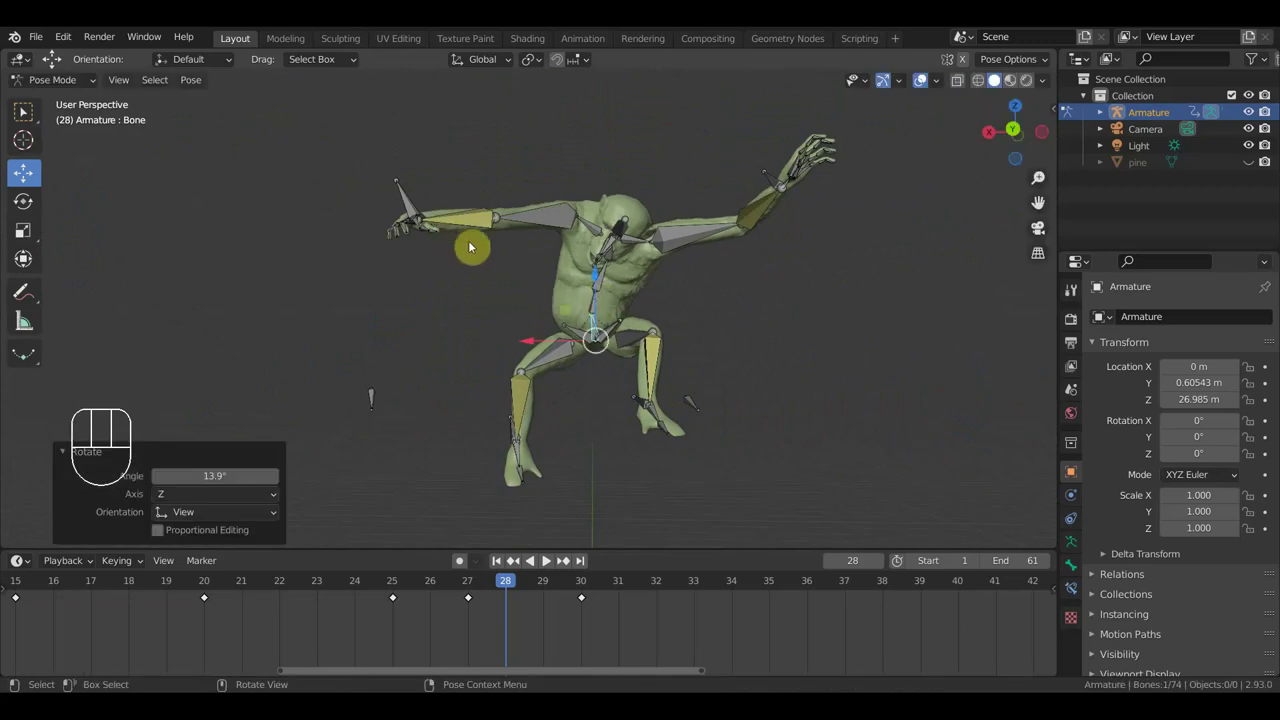
pyautogui.moveTo(654, 364); pyautogui.dragTo(652, 380)
pyautogui.moveTo(651, 387); pyautogui.dragTo(931, 406)
pyautogui.moveTo(786, 410); pyautogui.dragTo(905, 440)
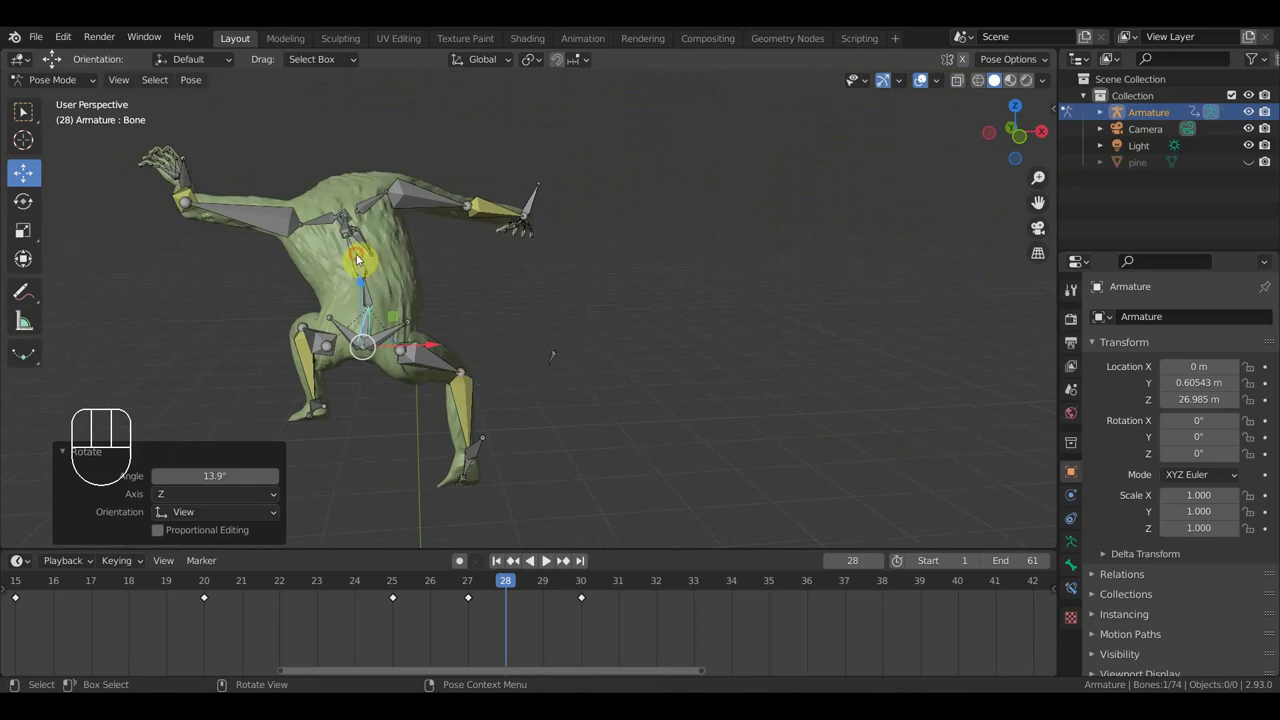
pyautogui.press('r')
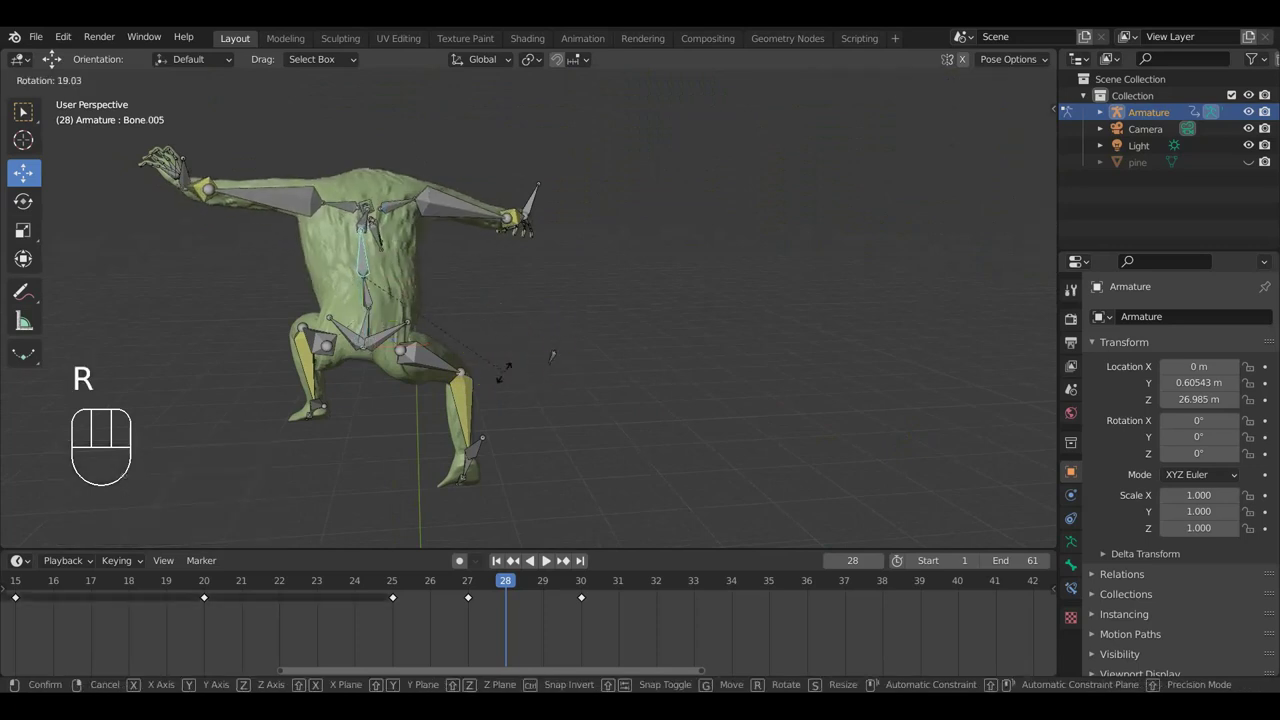
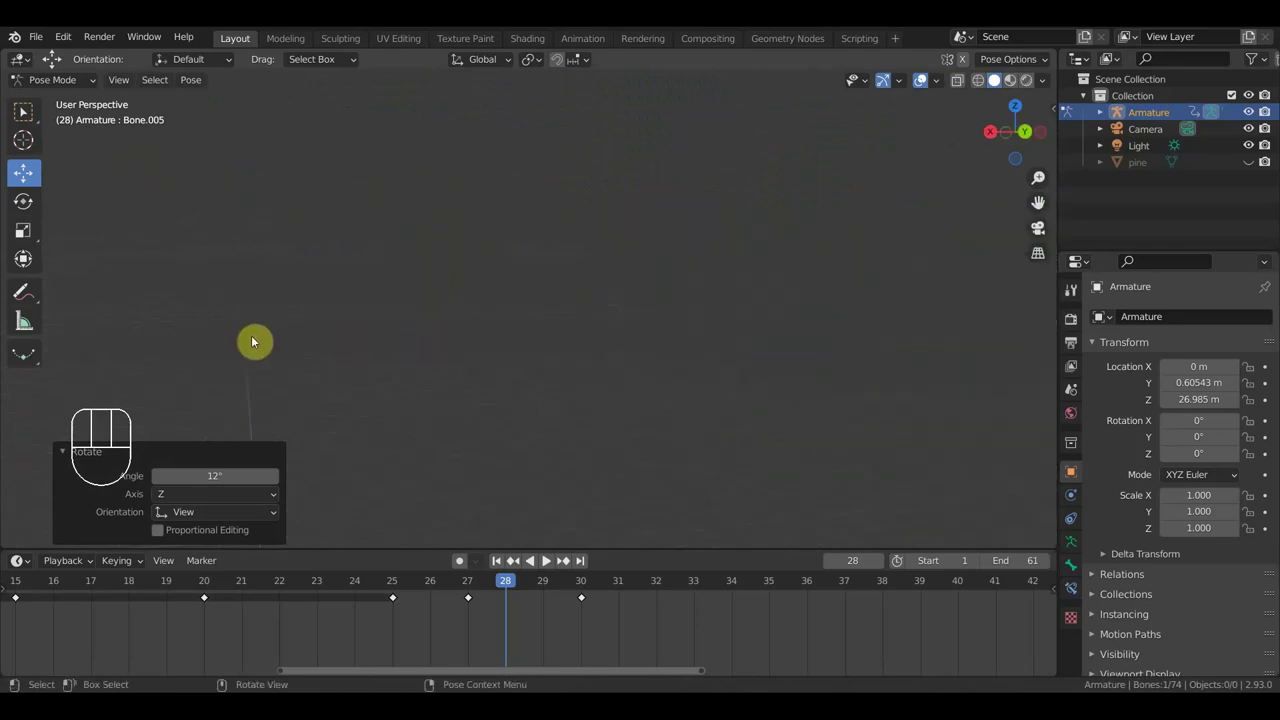
pyautogui.moveTo(797, 292); pyautogui.dragTo(720, 290)
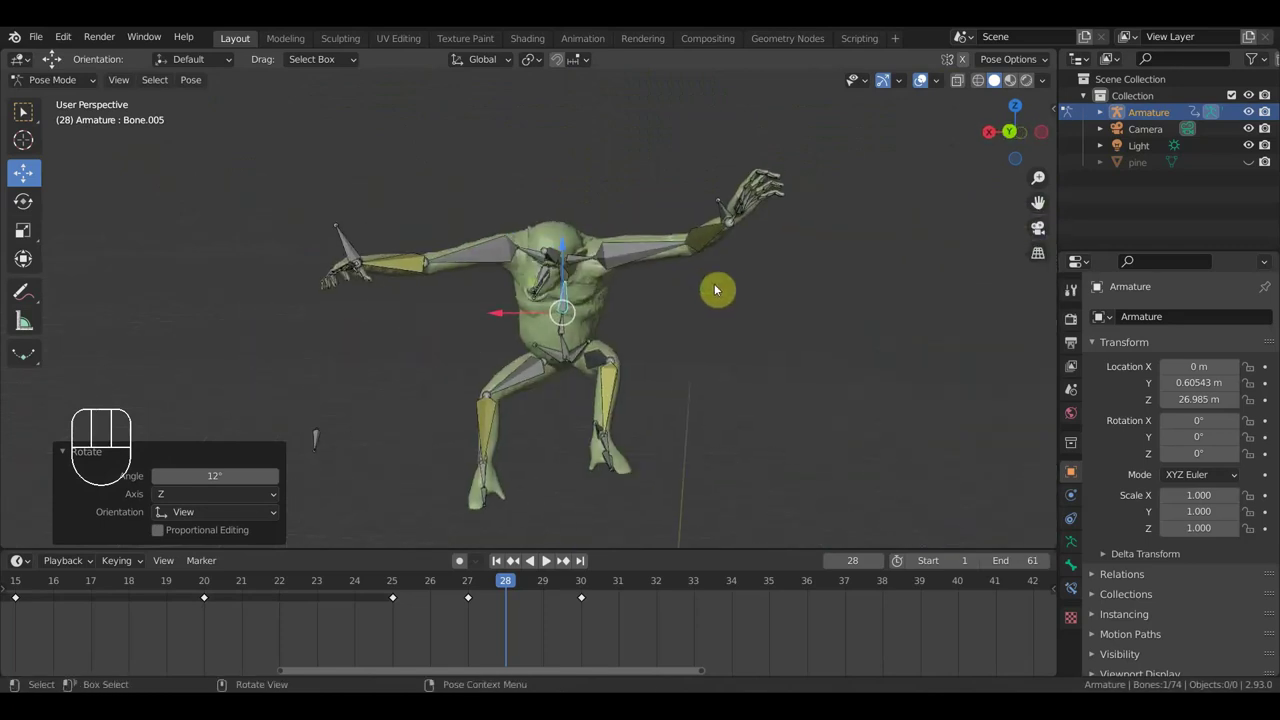
# Step: Key location and rotation for all bones at frame 28, then step to frame 29
pyautogui.press('a')
pyautogui.press('i')
pyautogui.moveTo(518, 588); pyautogui.dragTo(555, 602)
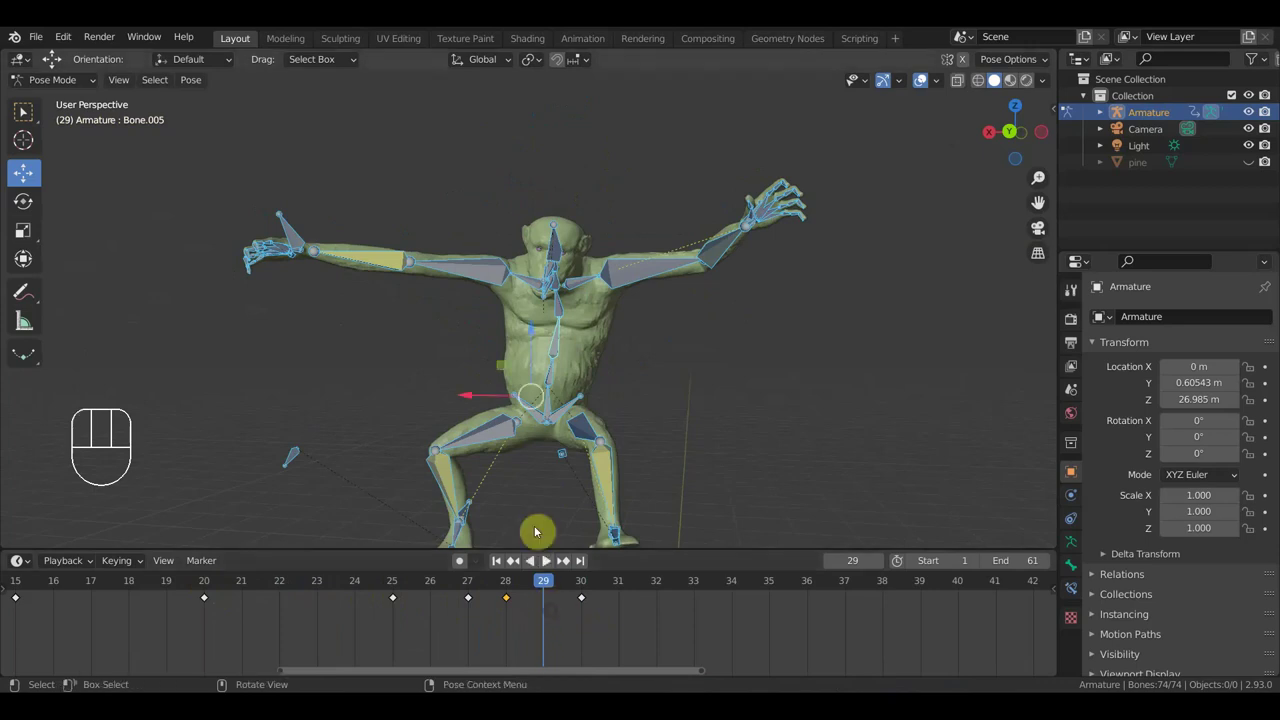
# Step: At frame 29, nudge the torso and hip bones into the next climbing pose
pyautogui.moveTo(557, 584); pyautogui.dragTo(548, 598)
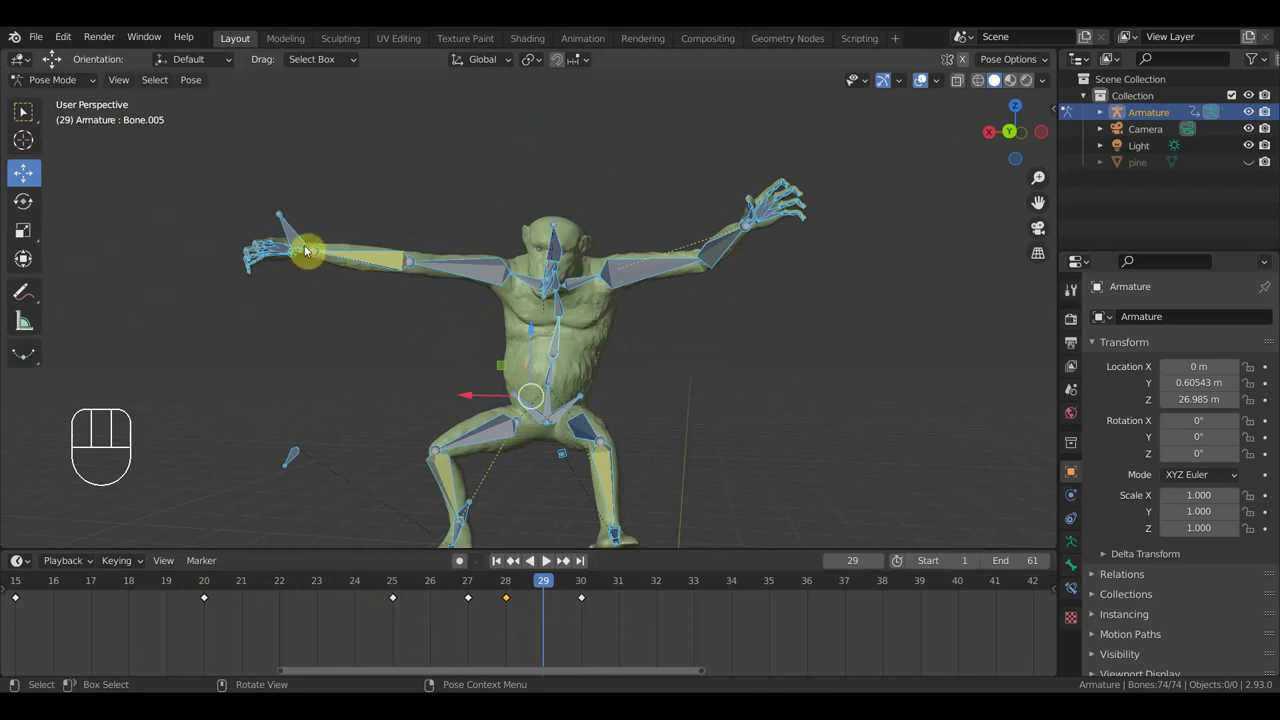
pyautogui.click(556, 352)
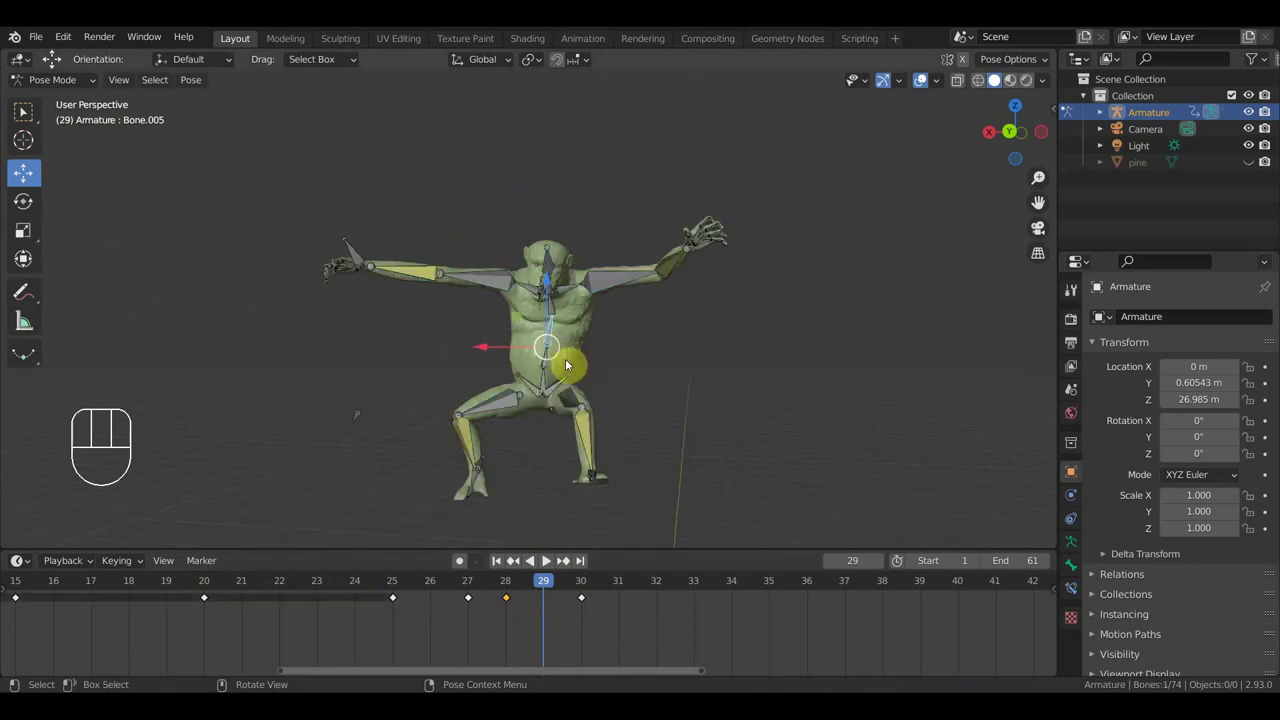
pyautogui.click(358, 255)
pyautogui.press('g')
pyautogui.click(393, 258)
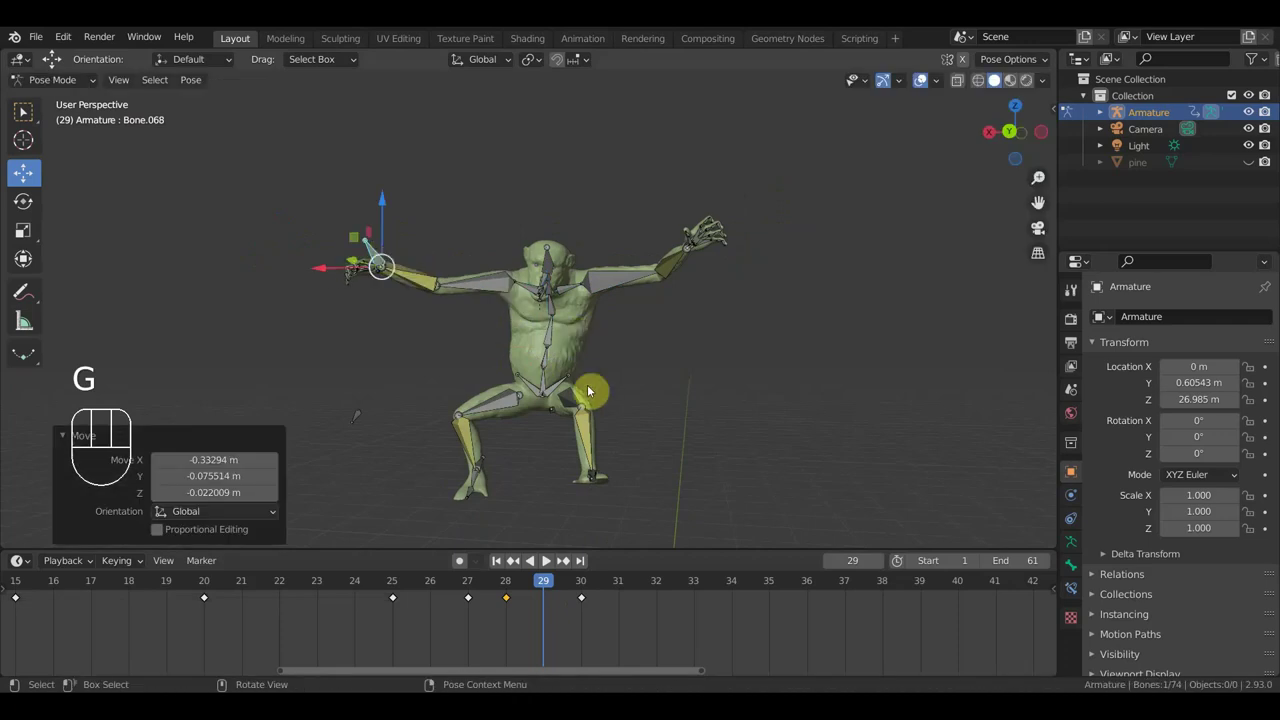
# Step: Key location and rotation for every bone at frame 29 and scrub back to frame 23
pyautogui.press('a')
pyautogui.press('i')
pyautogui.moveTo(570, 586); pyautogui.dragTo(321, 577)
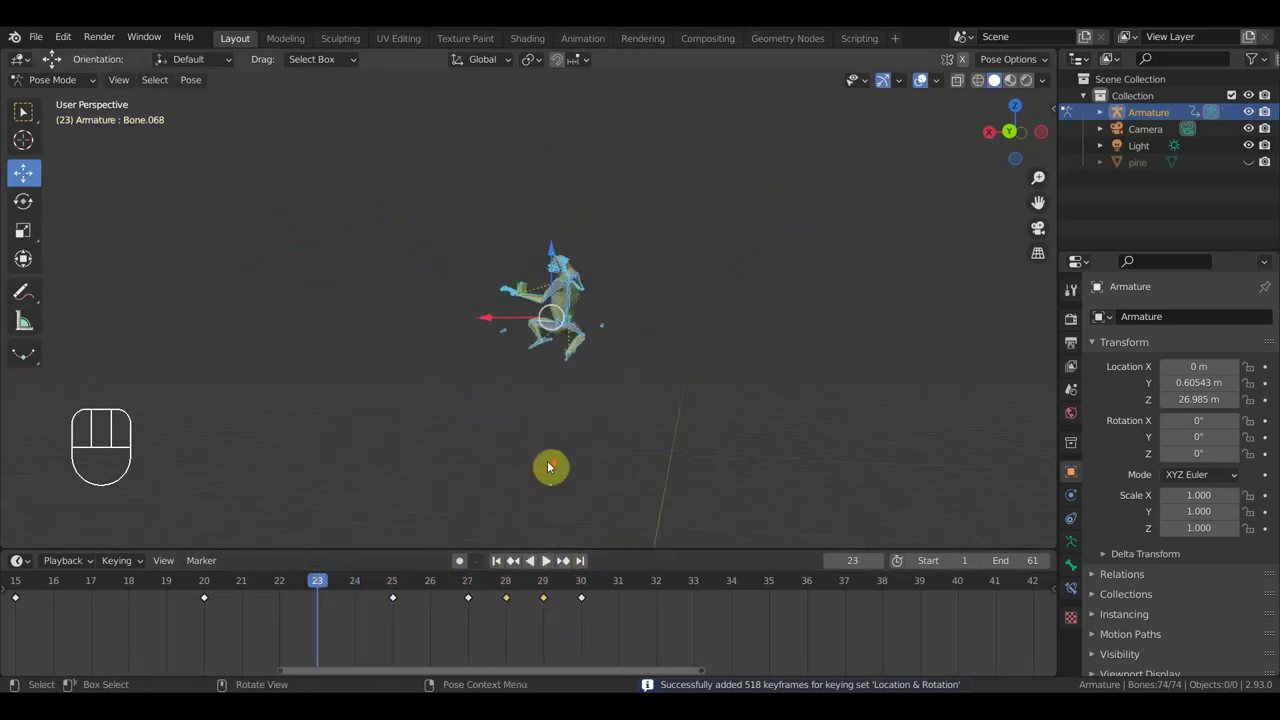
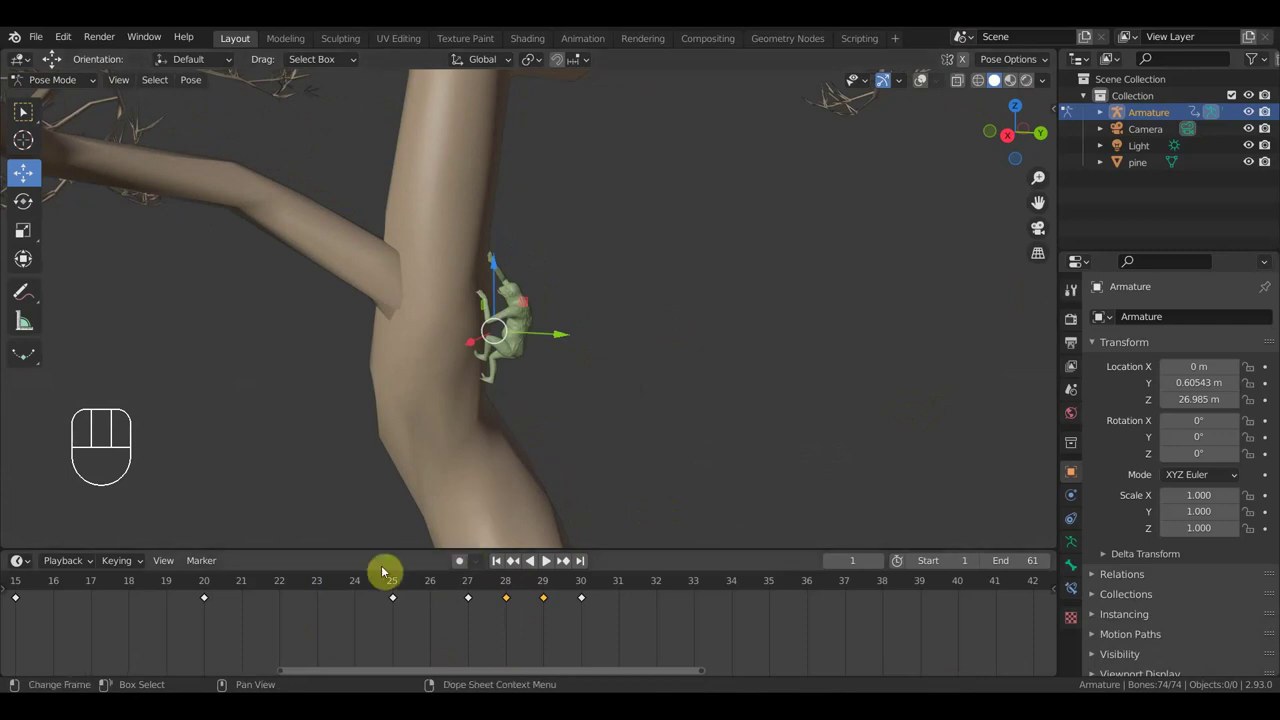
# Step: Slide the last three keyframes four frames later onto frames 33, 34 and 35
pyautogui.moveTo(264, 611); pyautogui.dragTo(640, 651)
pyautogui.click(473, 588)
pyautogui.moveTo(473, 584); pyautogui.dragTo(880, 631)
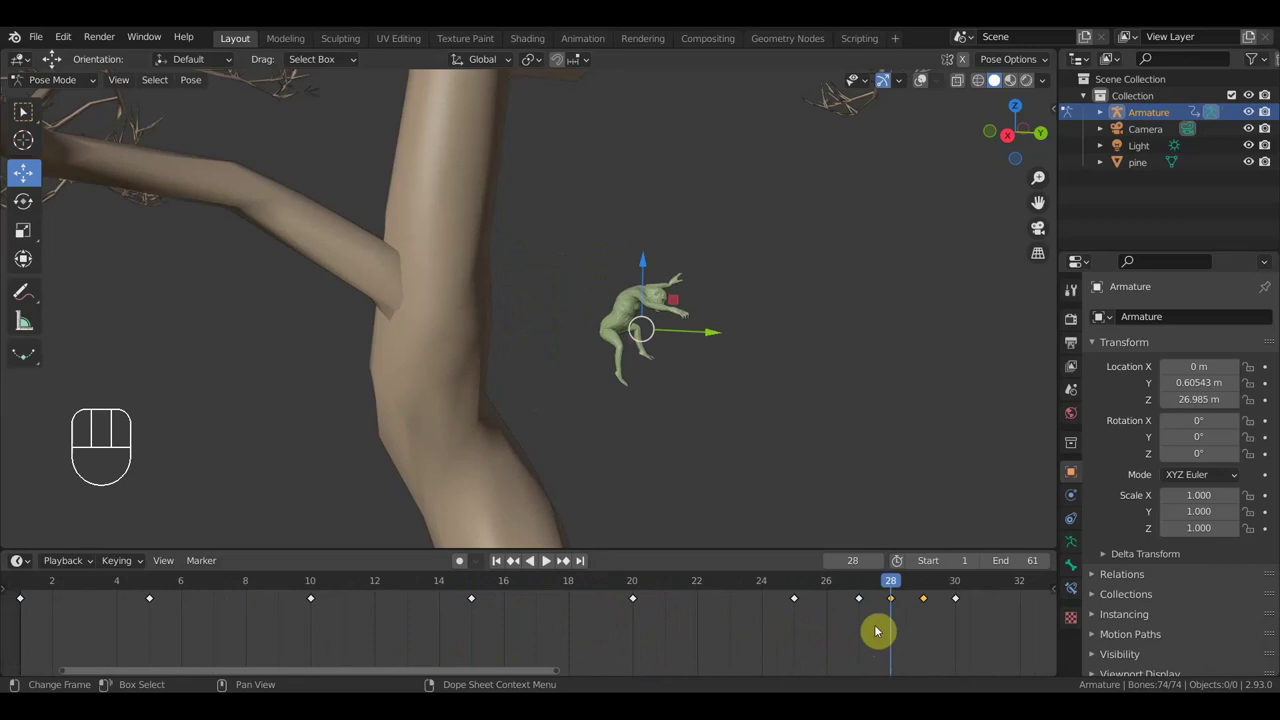
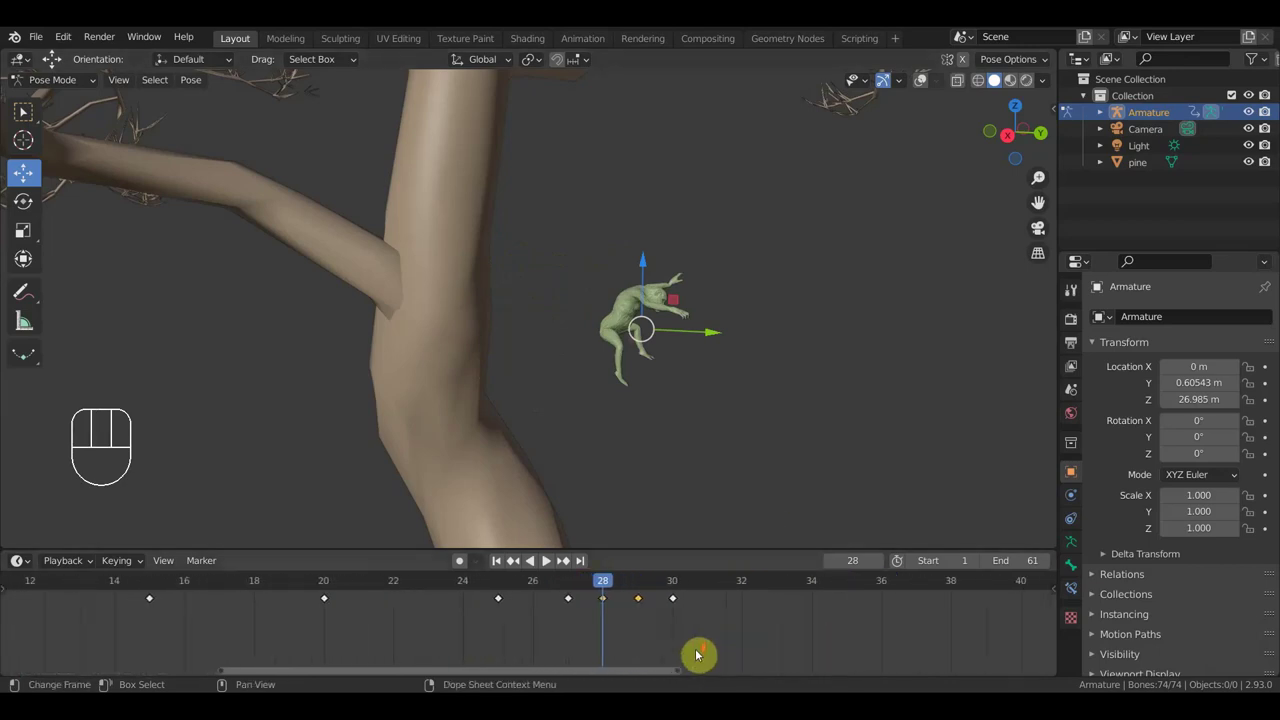
pyautogui.moveTo(733, 644); pyautogui.dragTo(597, 594)
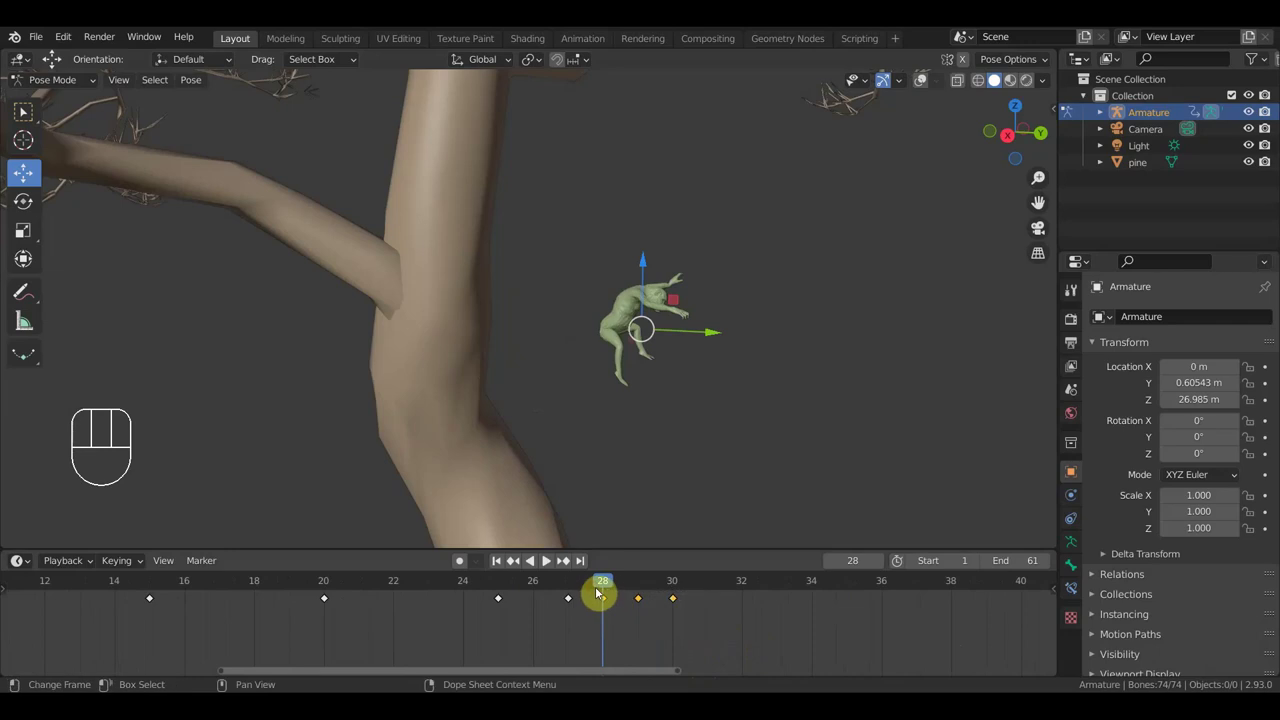
pyautogui.press('g')
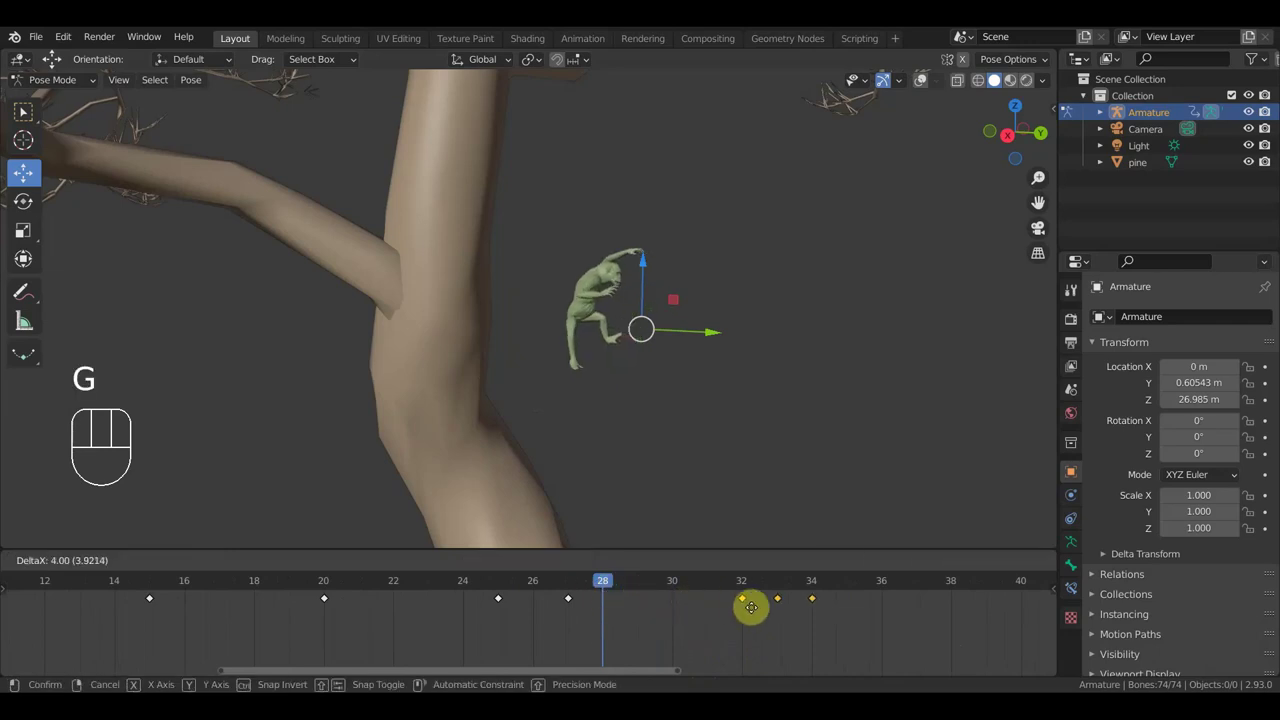
pyautogui.click(790, 614)
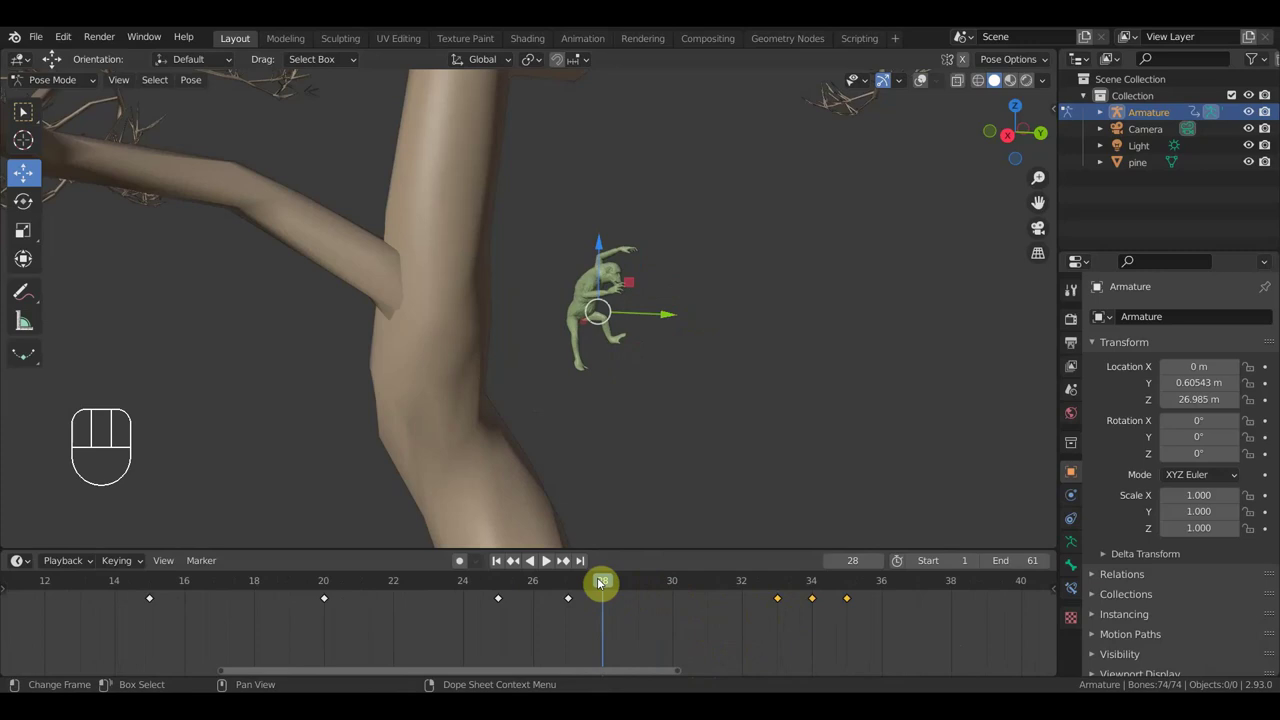
# Step: Go to frame 30 and inspect the creature's pose from several angles
pyautogui.moveTo(608, 585); pyautogui.dragTo(664, 606)
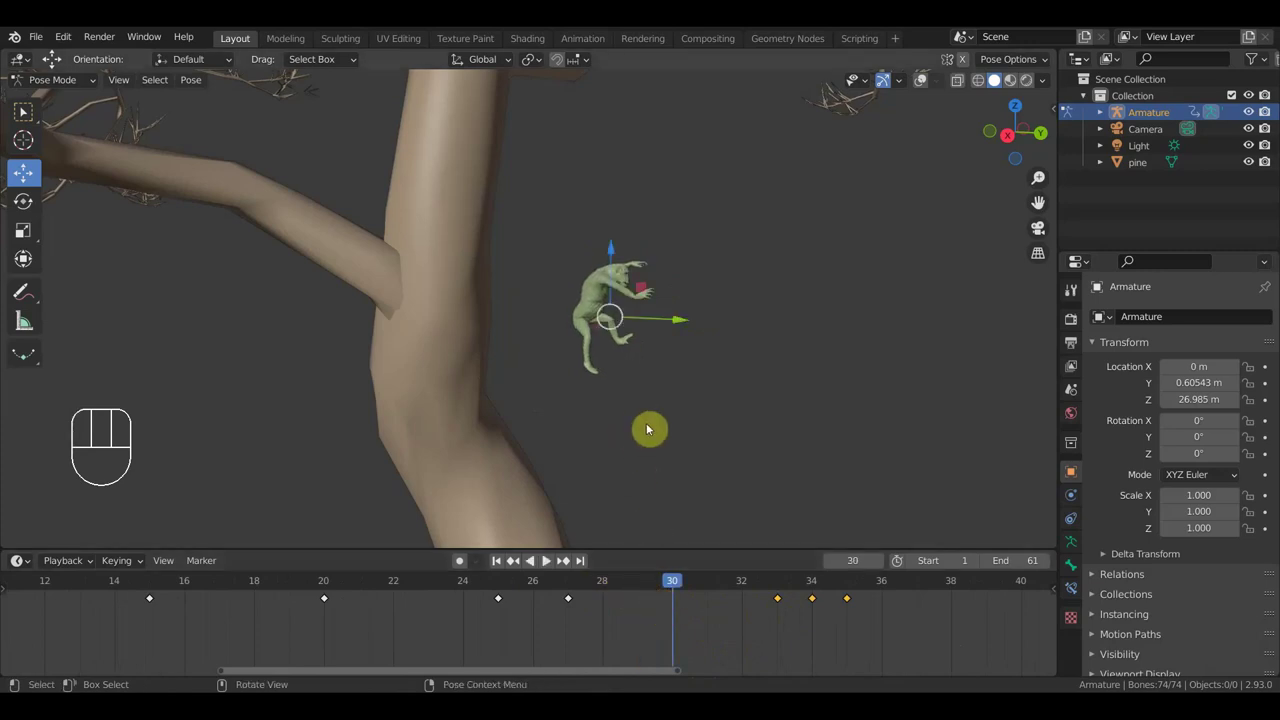
pyautogui.moveTo(687, 326); pyautogui.dragTo(750, 356)
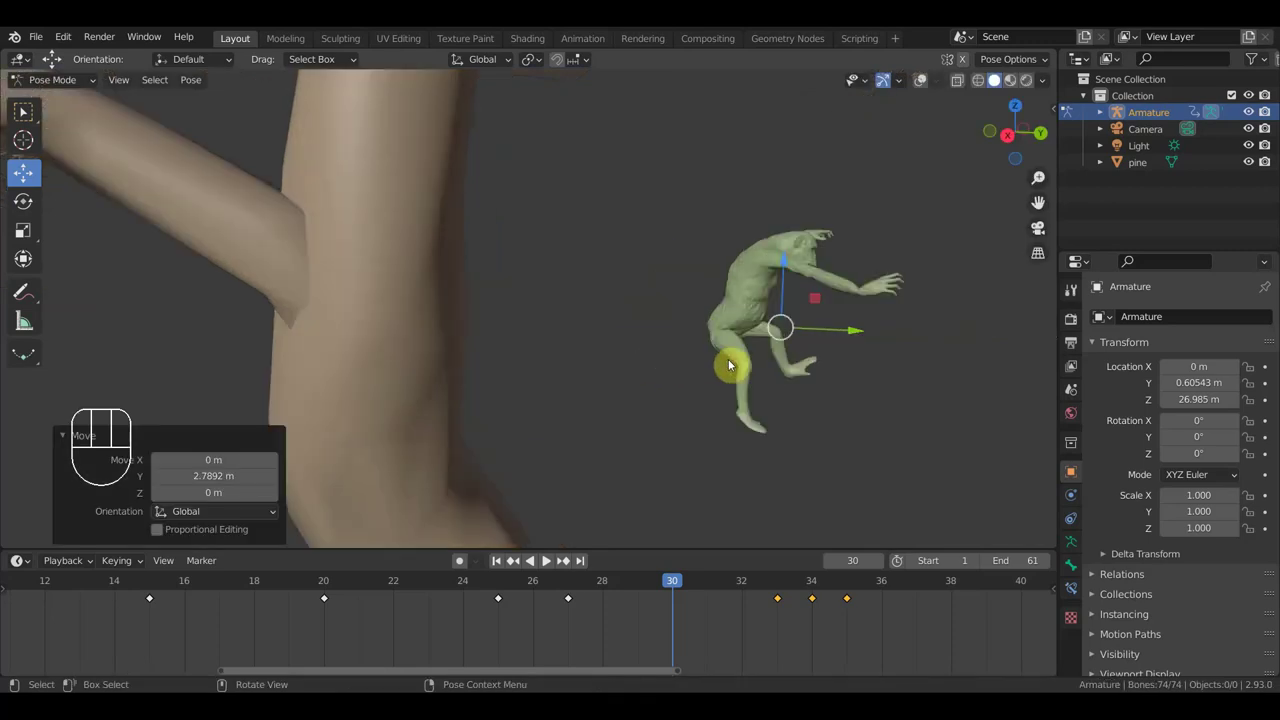
pyautogui.moveTo(739, 447); pyautogui.dragTo(744, 443)
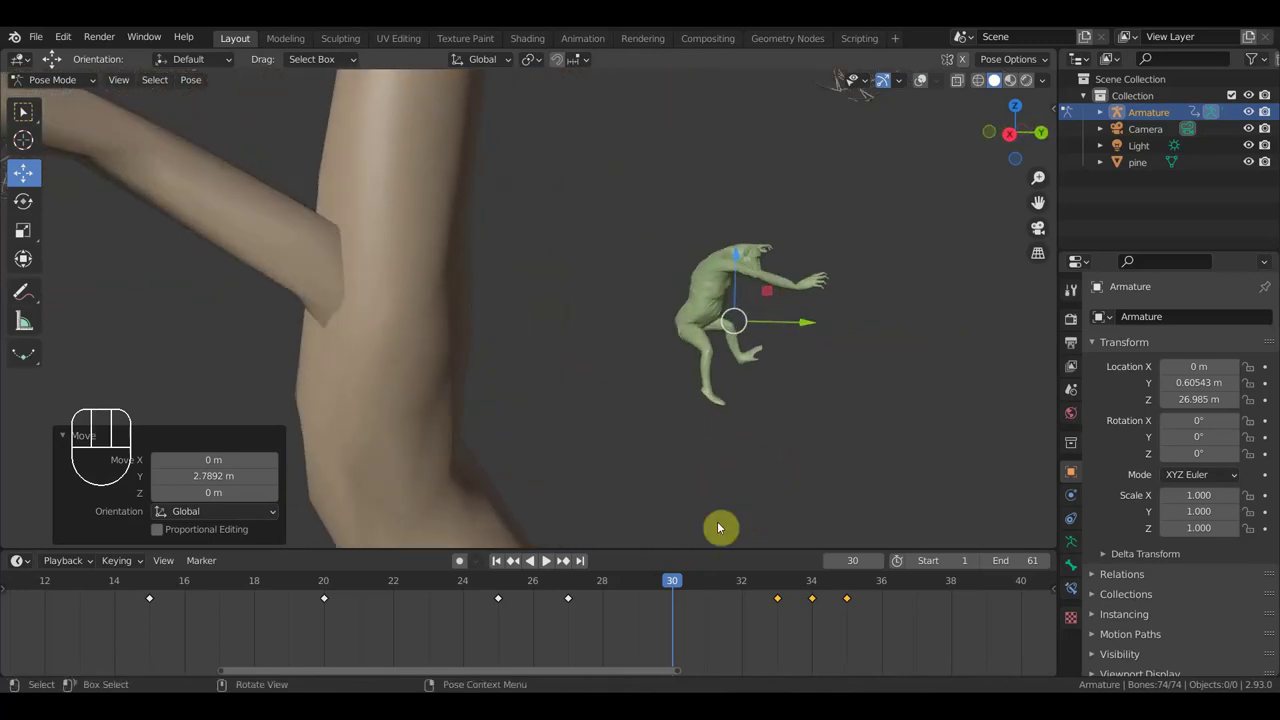
pyautogui.moveTo(687, 583); pyautogui.dragTo(856, 606)
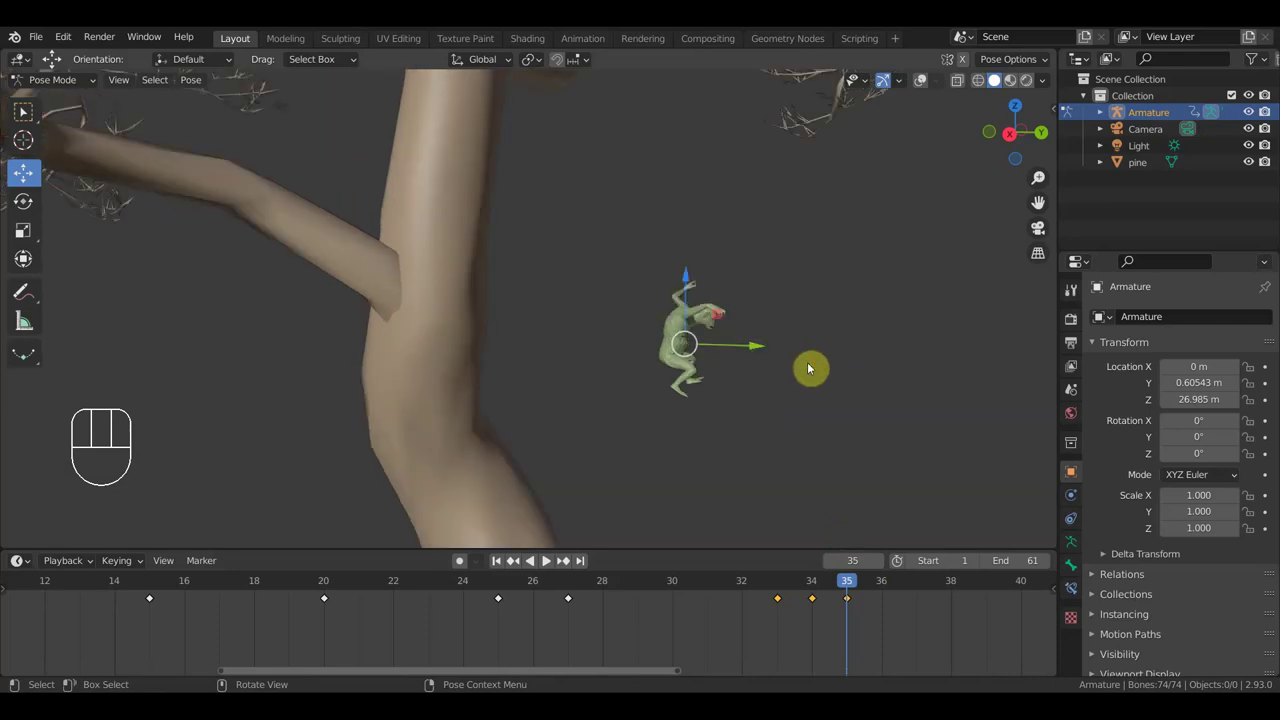
# Step: Record a location-and-rotation keyframe for the whole rig at frame 35
pyautogui.press('g')
pyautogui.click(890, 421)
pyautogui.press('a')
pyautogui.press('i')
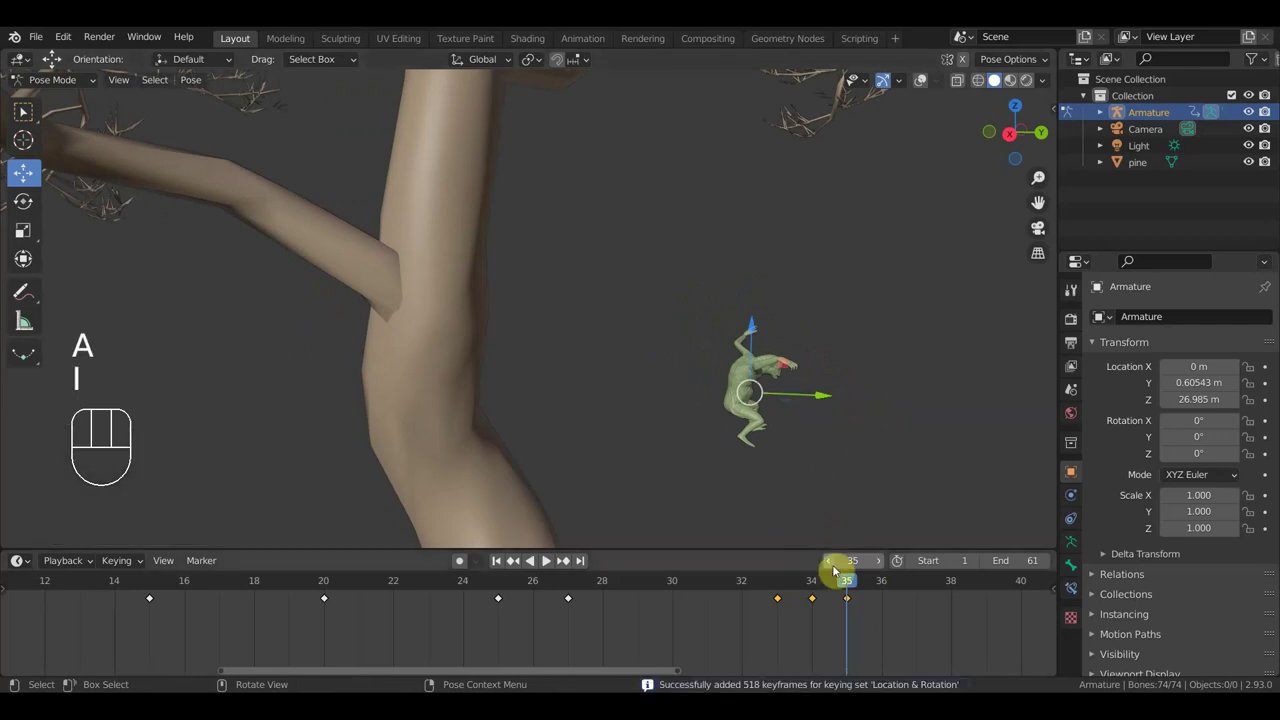
# Step: Move the last three keyframes back to frames 30, 31 and 32, then return to frame 18
pyautogui.moveTo(846, 582); pyautogui.dragTo(725, 580)
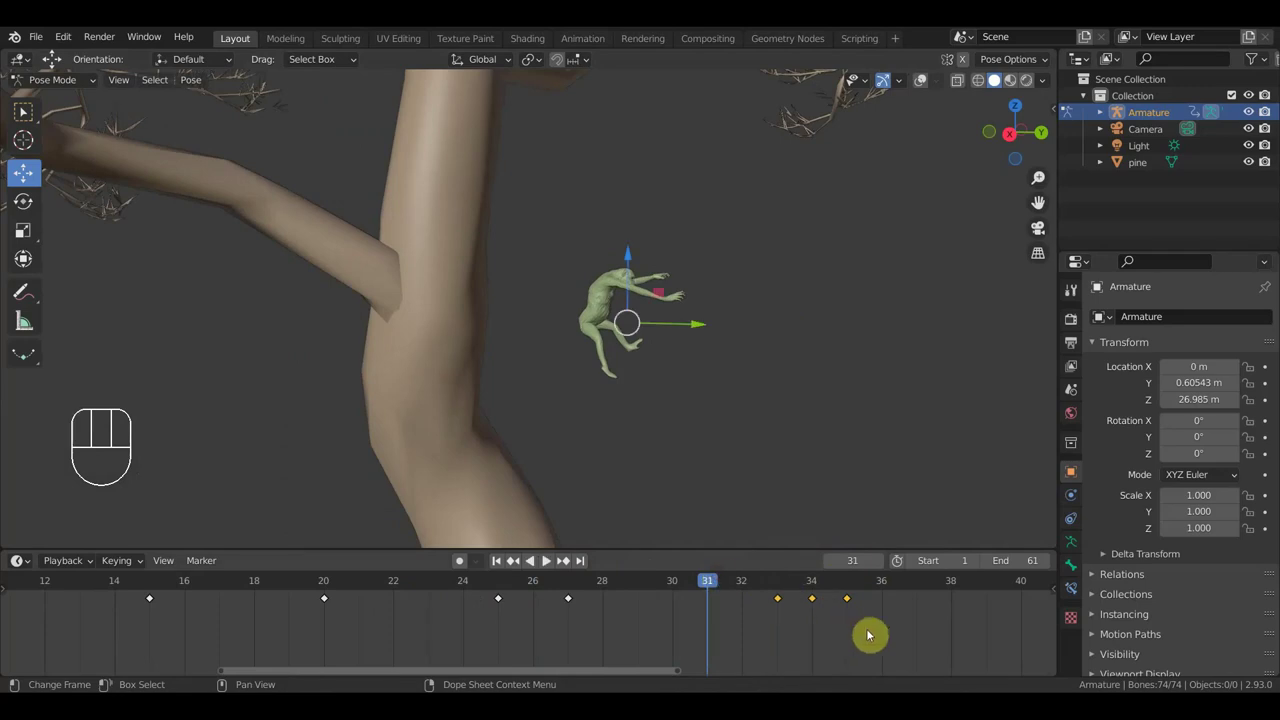
pyautogui.moveTo(888, 632); pyautogui.dragTo(760, 592)
pyautogui.press('g')
pyautogui.click(676, 602)
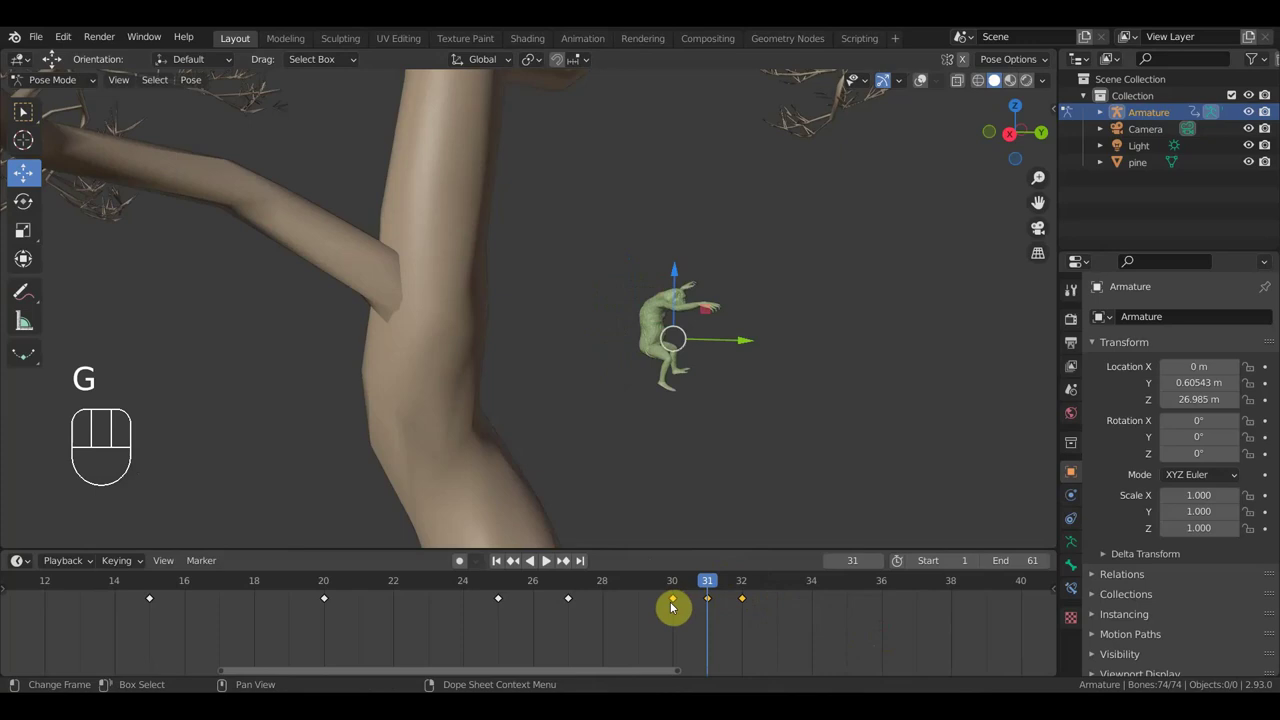
pyautogui.click(575, 584)
pyautogui.moveTo(571, 580); pyautogui.dragTo(270, 593)
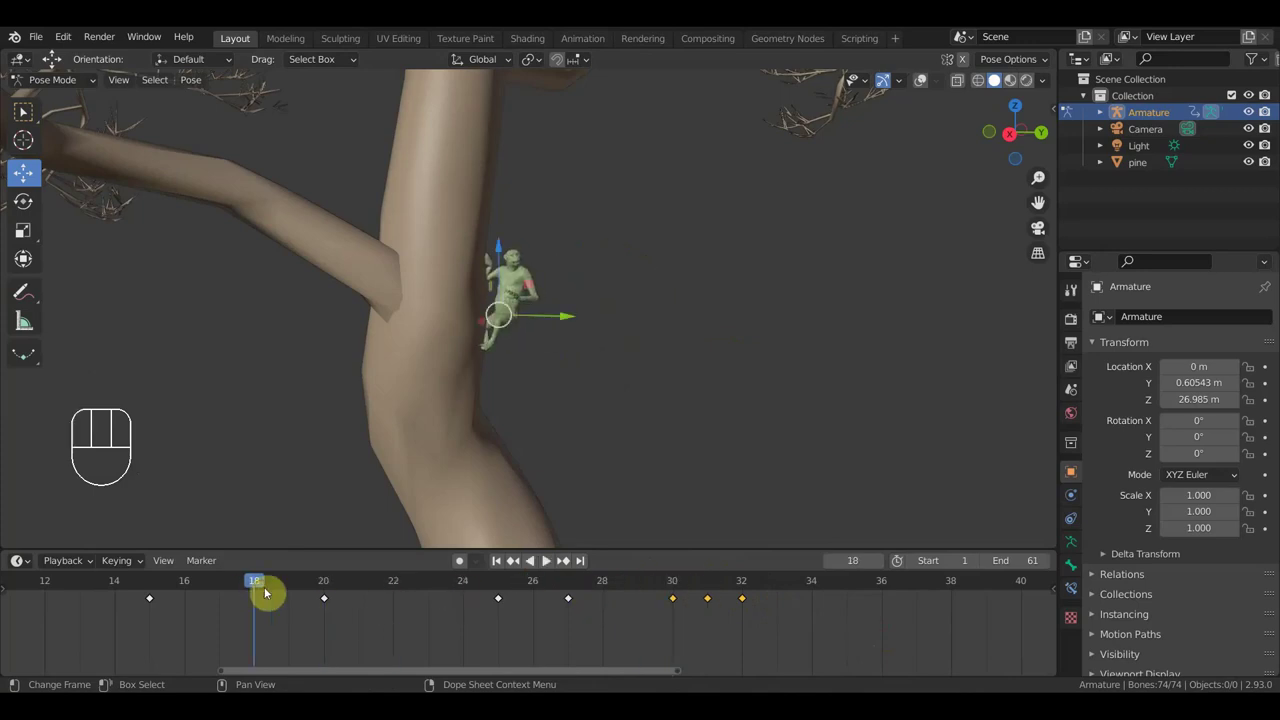
# Step: Play the climb back, then stop at frame 26 and frame the creature in view
pyautogui.press('space')
pyautogui.press('space')
pyautogui.click(621, 586)
pyautogui.moveTo(618, 584); pyautogui.dragTo(530, 595)
pyautogui.moveTo(614, 308); pyautogui.dragTo(648, 318)
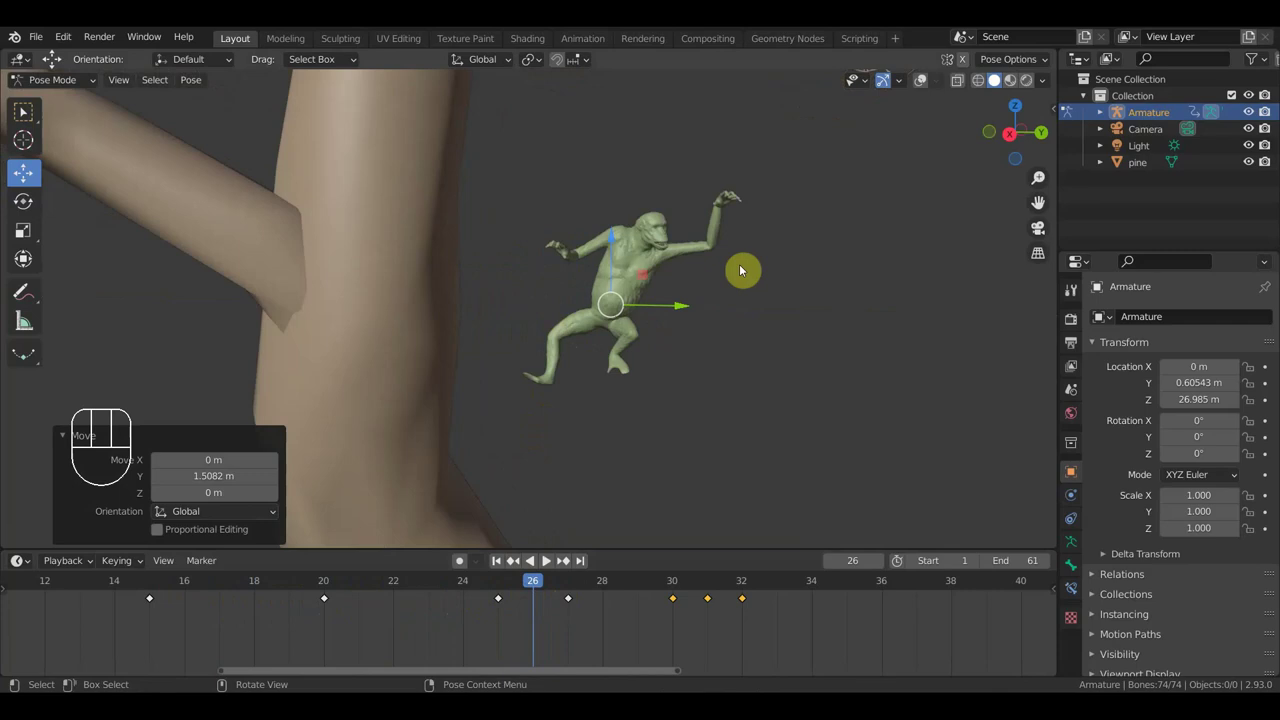
pyautogui.moveTo(920, 87); pyautogui.dragTo(858, 143)
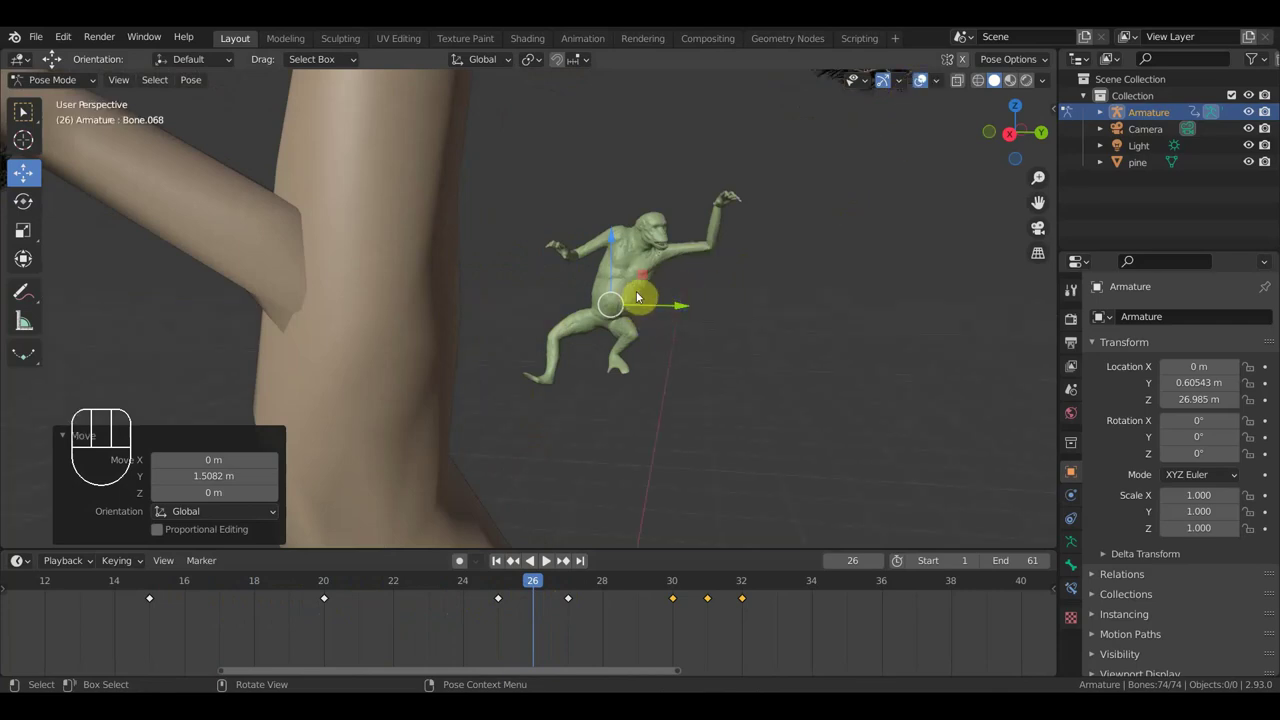
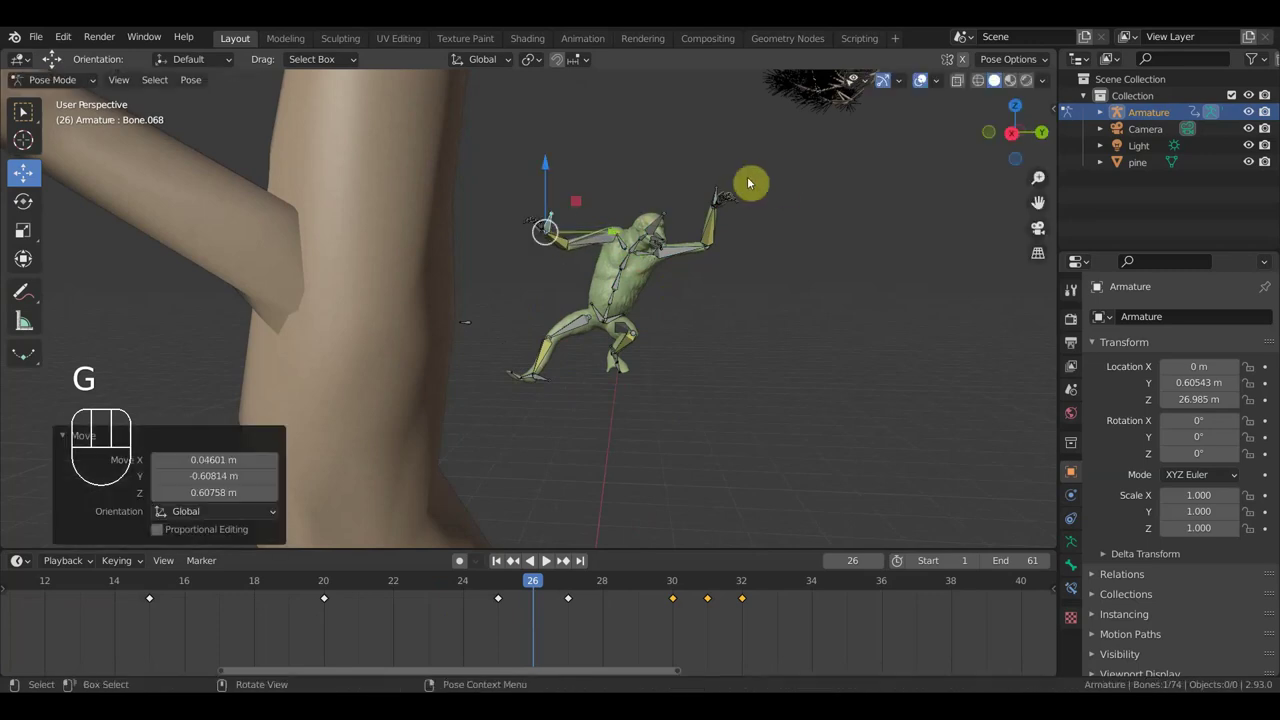
# Step: Adjust a bone of the climbing pose and key location and rotation for all bones at frame 26
pyautogui.click(719, 195)
pyautogui.press('g')
pyautogui.click(757, 229)
pyautogui.press('a')
pyautogui.press('i')
# Step: Key the whole pose again at frame 27 and scrub through frames 27–33 to review
pyautogui.moveTo(545, 581); pyautogui.dragTo(560, 588)
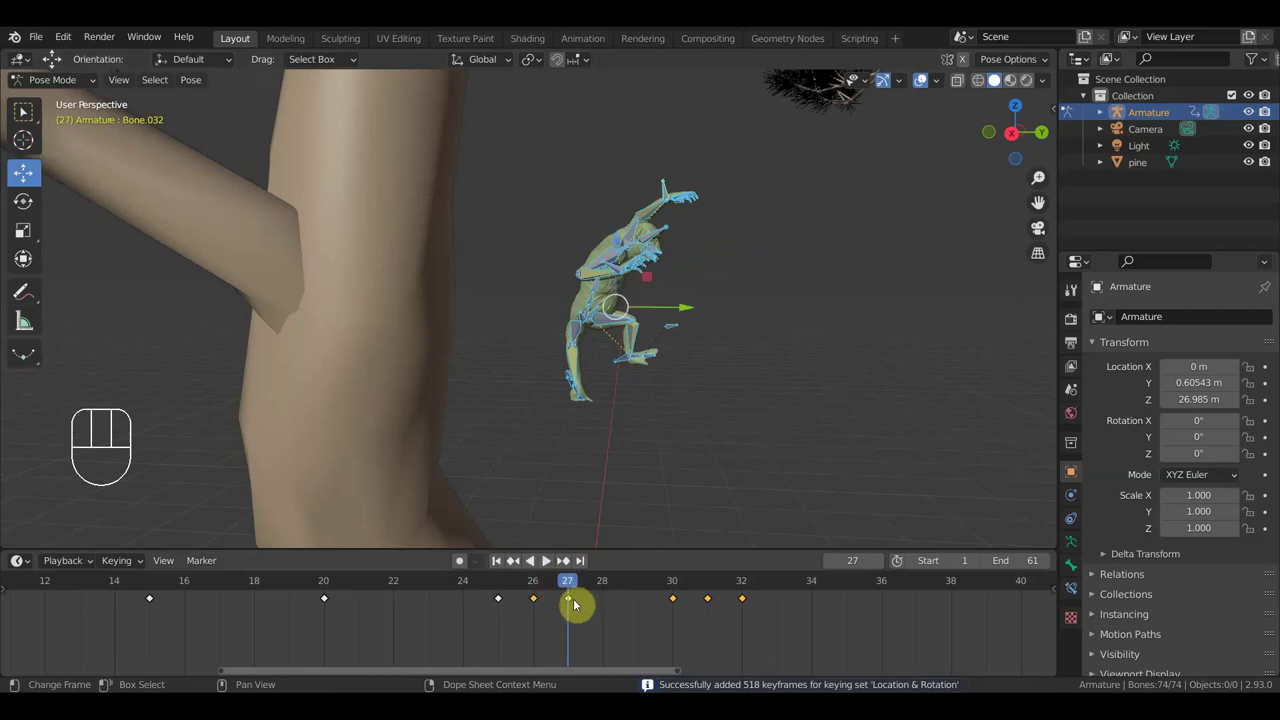
pyautogui.moveTo(688, 312); pyautogui.dragTo(833, 368)
pyautogui.moveTo(780, 360); pyautogui.dragTo(748, 379)
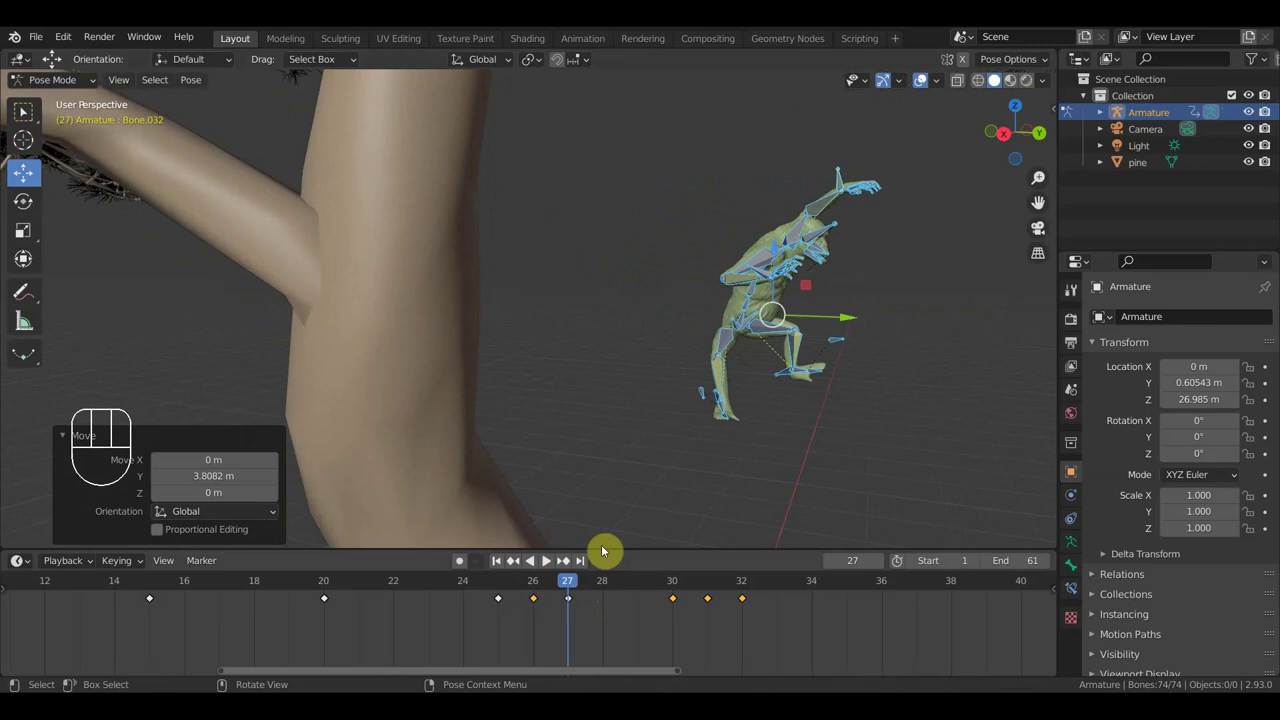
pyautogui.press('a')
pyautogui.press('i')
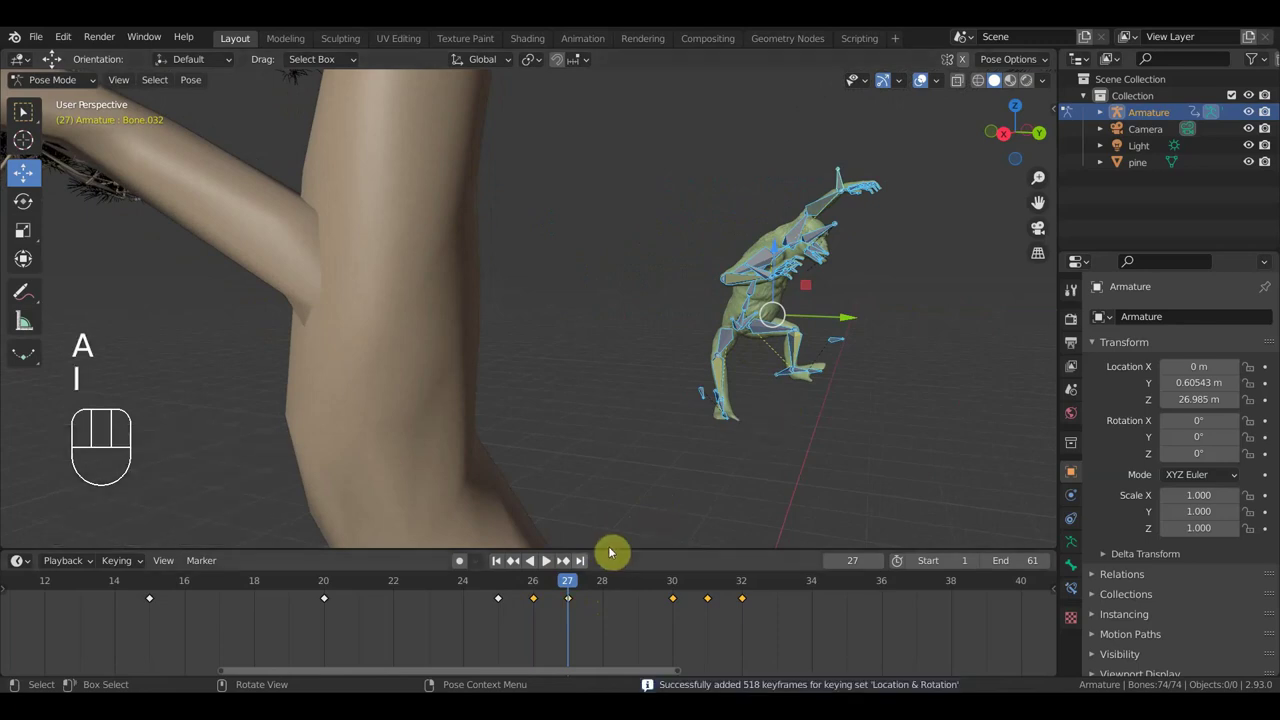
pyautogui.moveTo(569, 585); pyautogui.dragTo(628, 554)
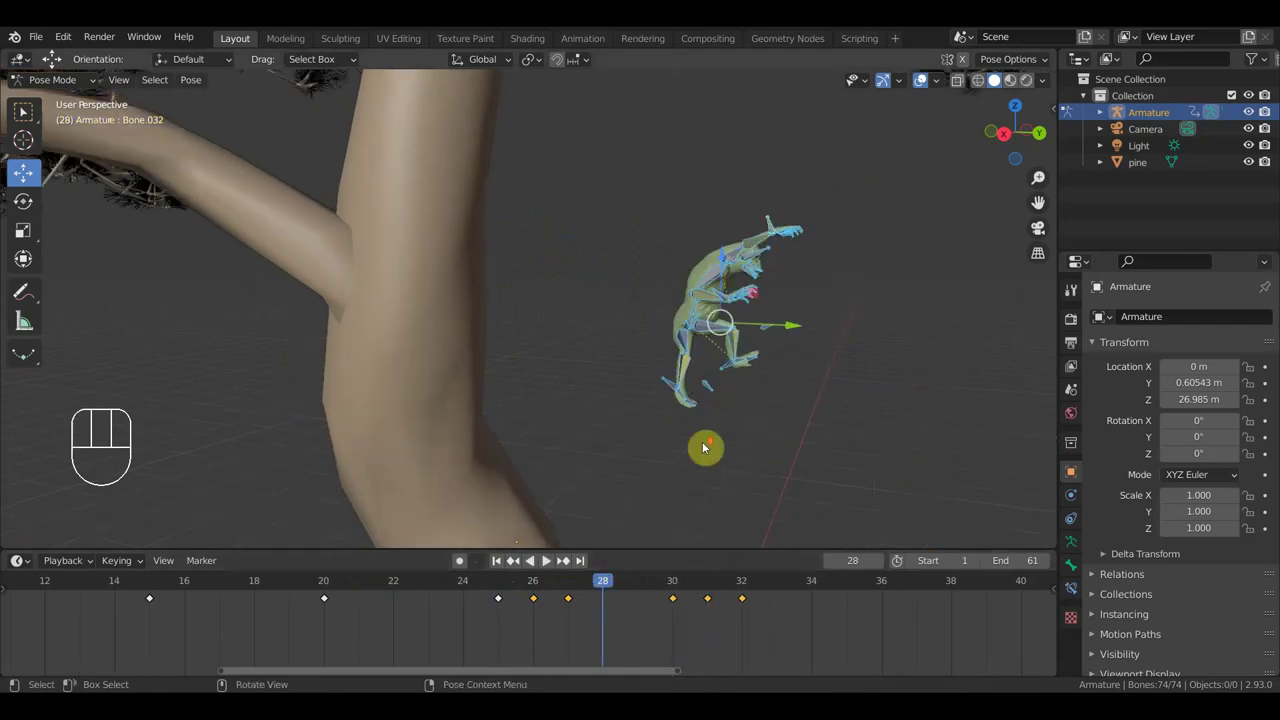
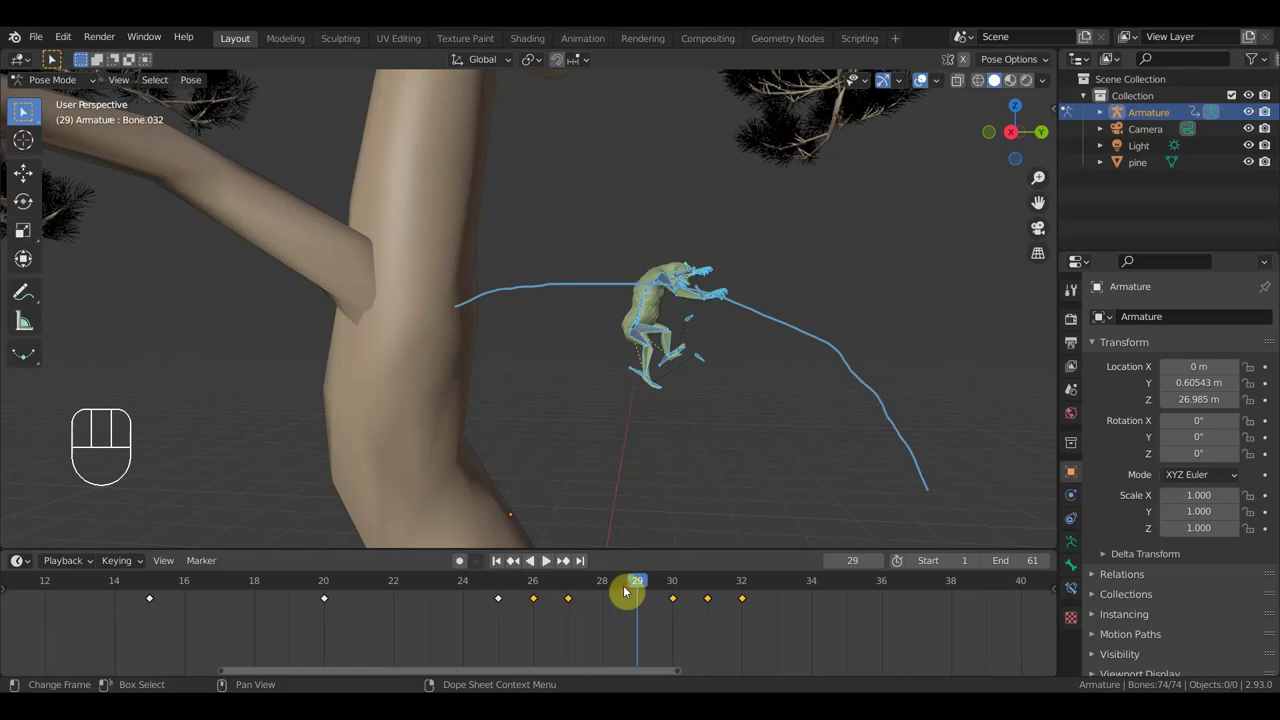
# Step: Move the creature along its path at frame 30 and key location and rotation
pyautogui.moveTo(660, 580); pyautogui.dragTo(745, 516)
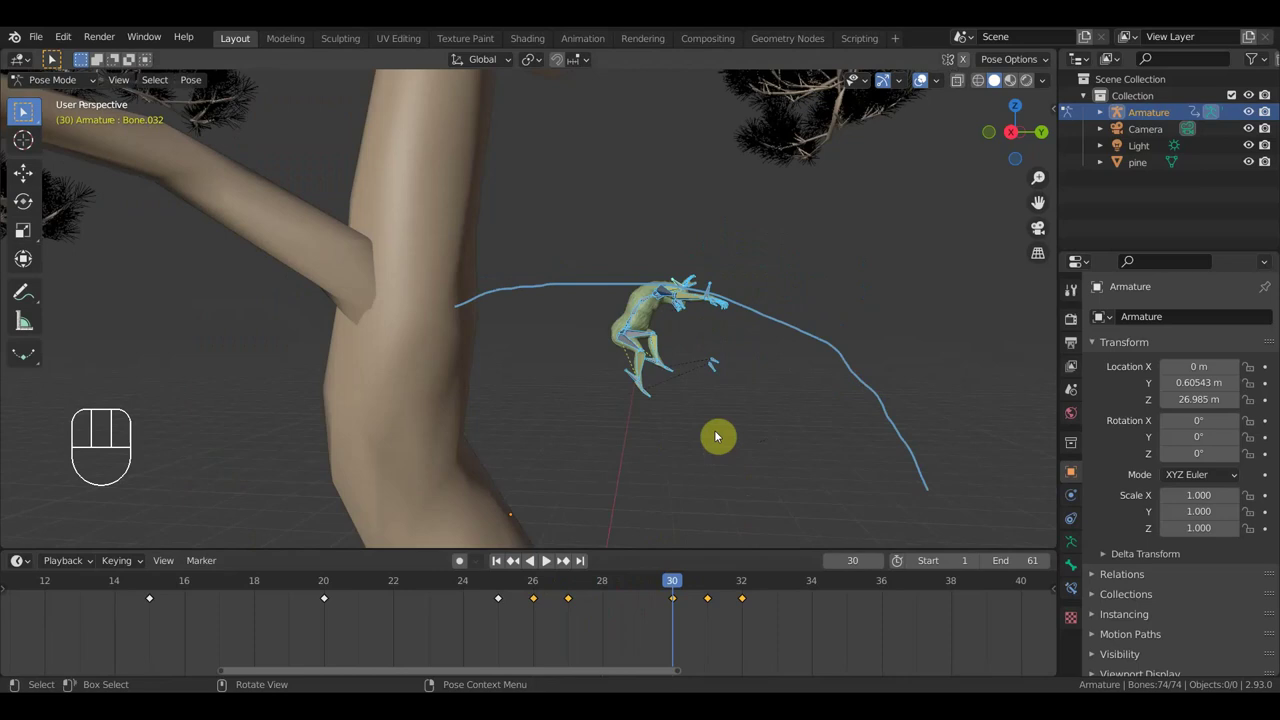
pyautogui.press('g')
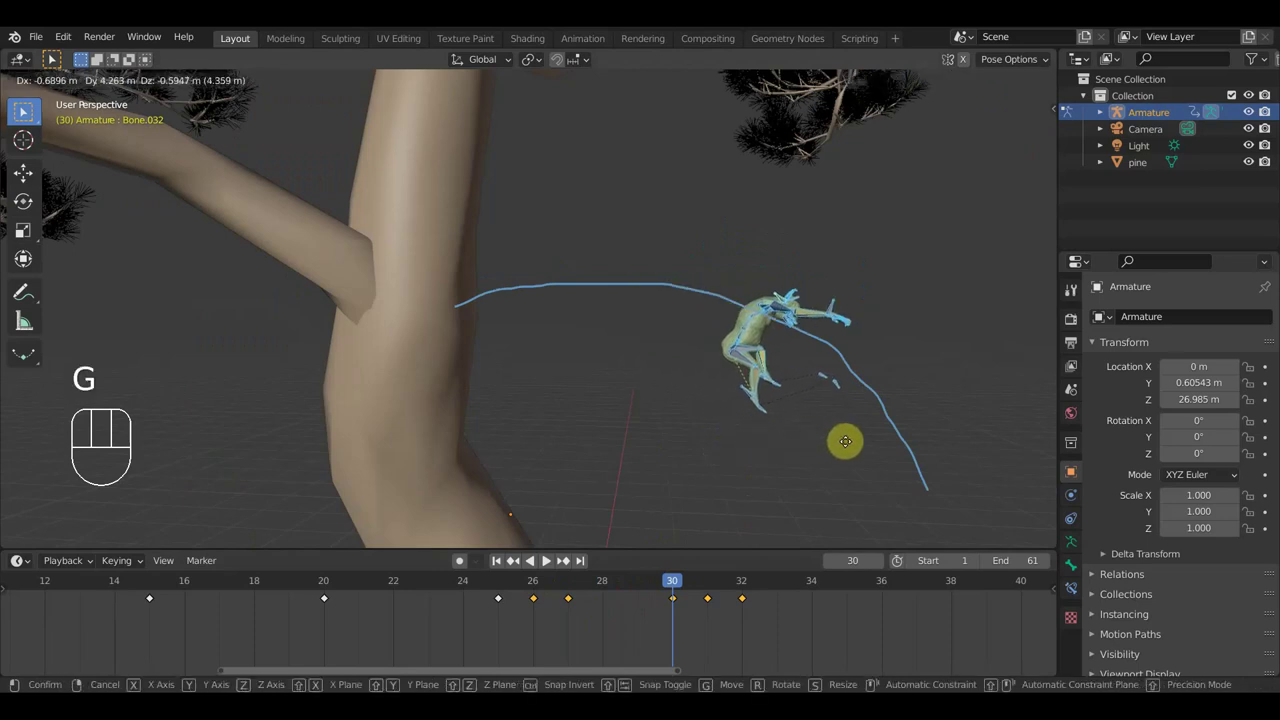
pyautogui.moveTo(862, 443); pyautogui.dragTo(832, 455)
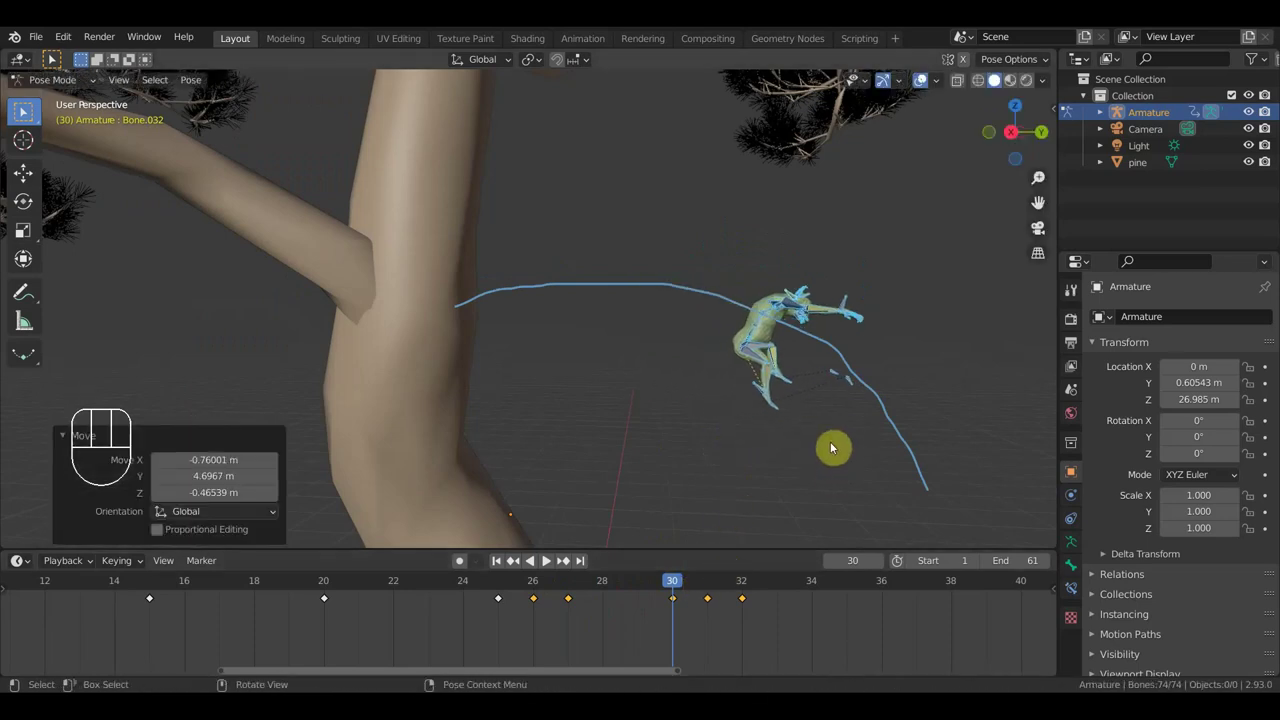
pyautogui.press('a')
pyautogui.press('i')
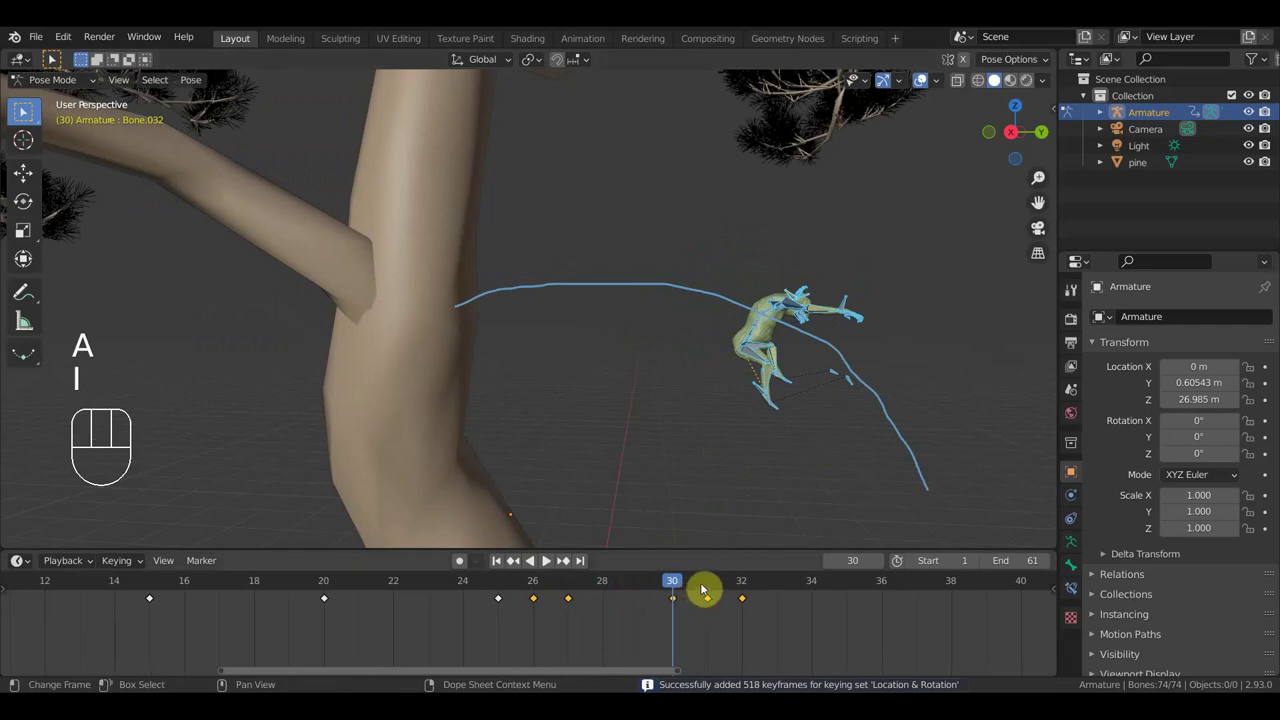
# Step: Rotate the creature at frame 31 and key location and rotation
pyautogui.click(708, 578)
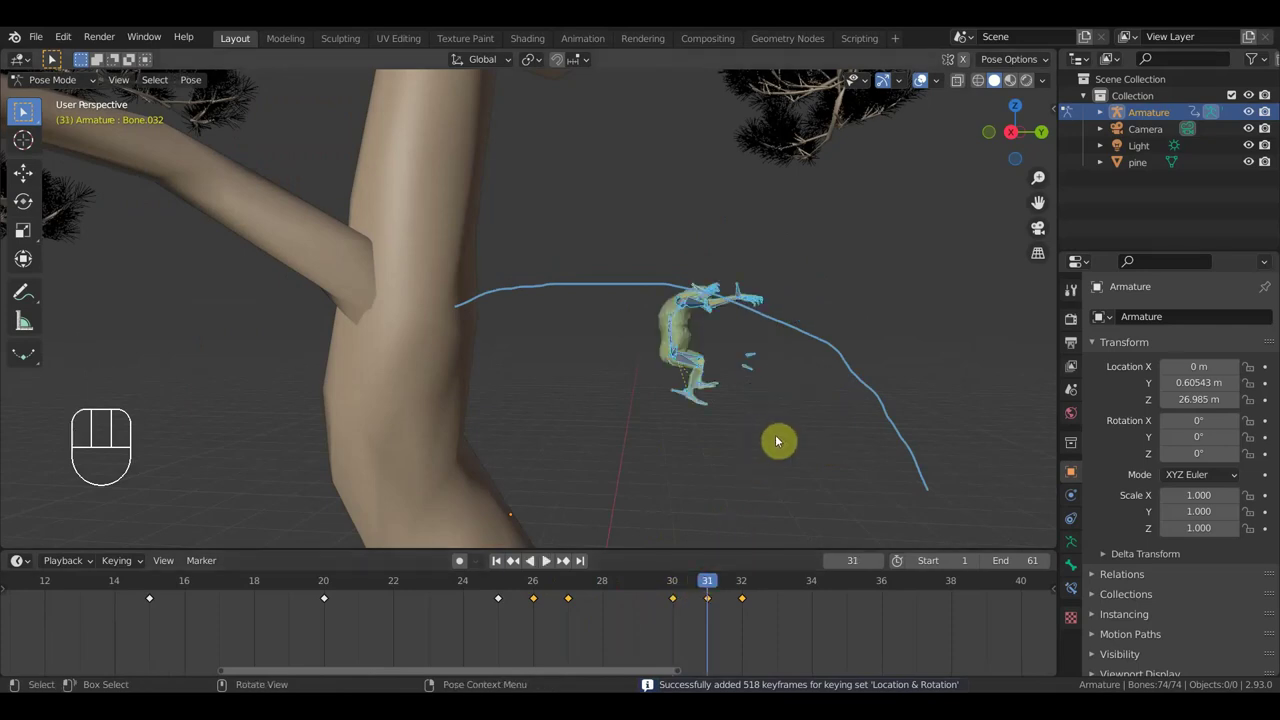
pyautogui.press('r')
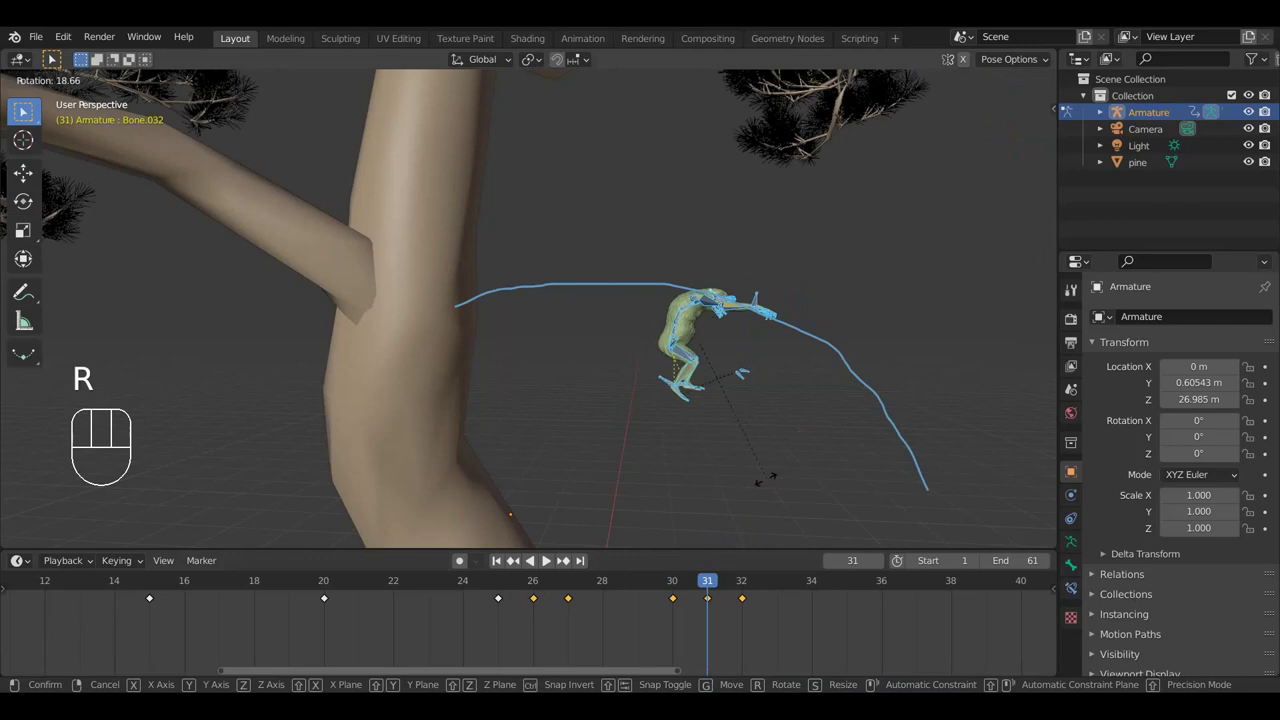
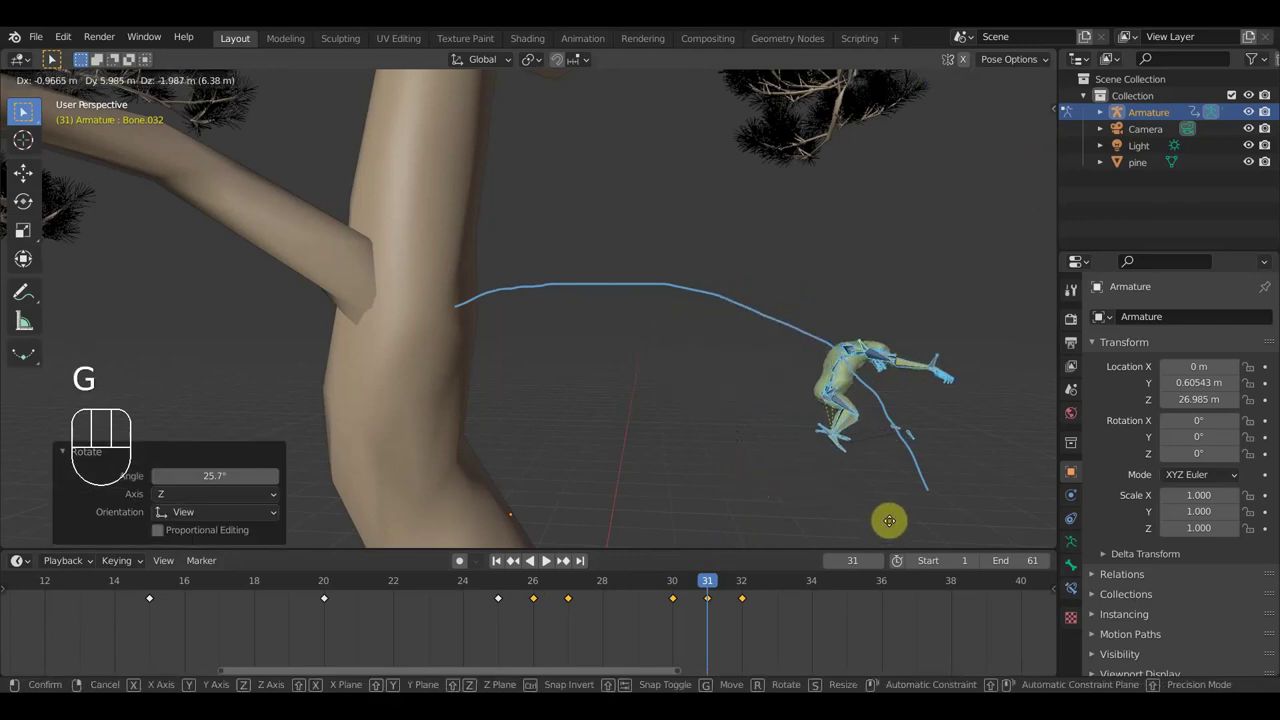
pyautogui.click(919, 546)
pyautogui.press('a')
pyautogui.press('i')
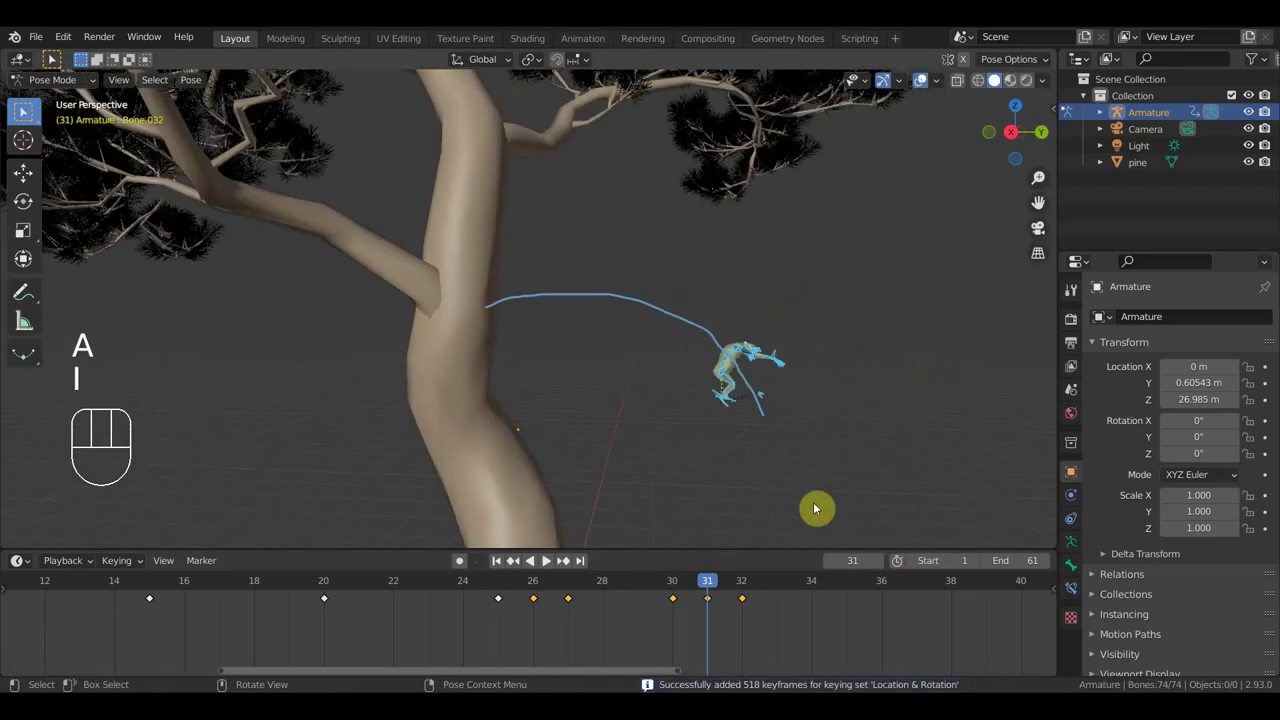
# Step: Reposition the creature at frame 32, key it, and scrub back through the climb
pyautogui.click(746, 583)
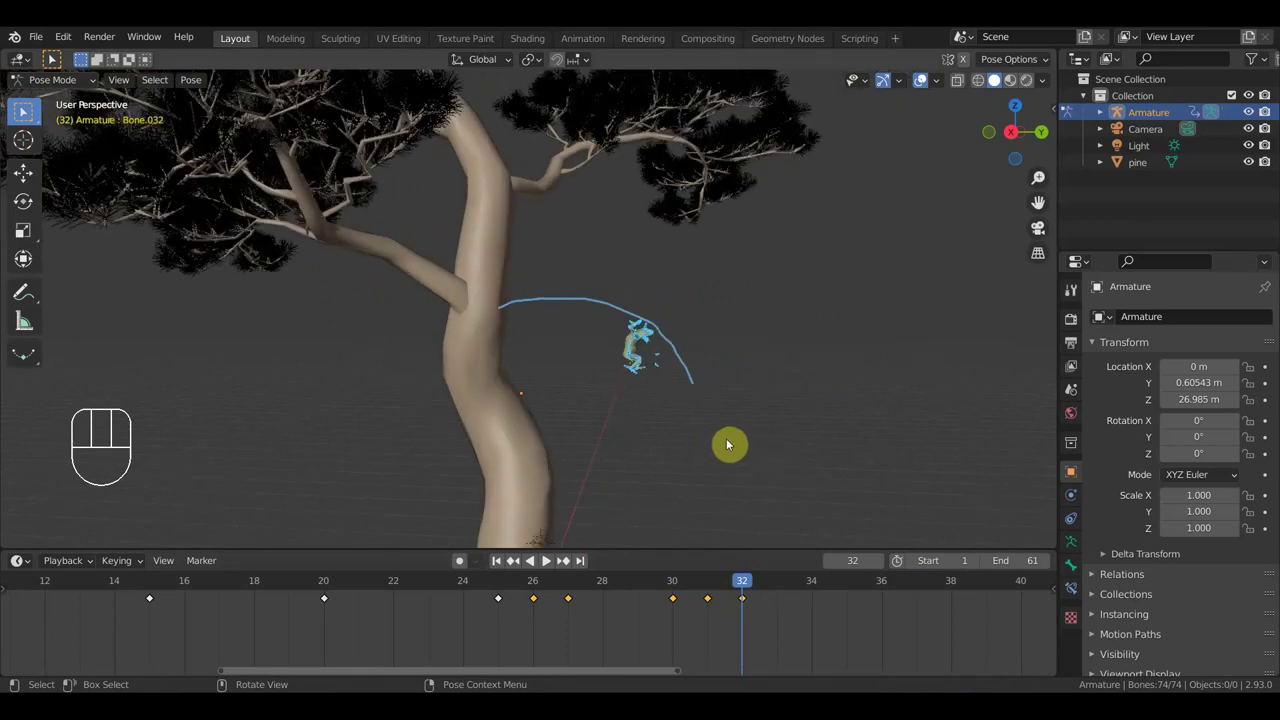
pyautogui.press('g')
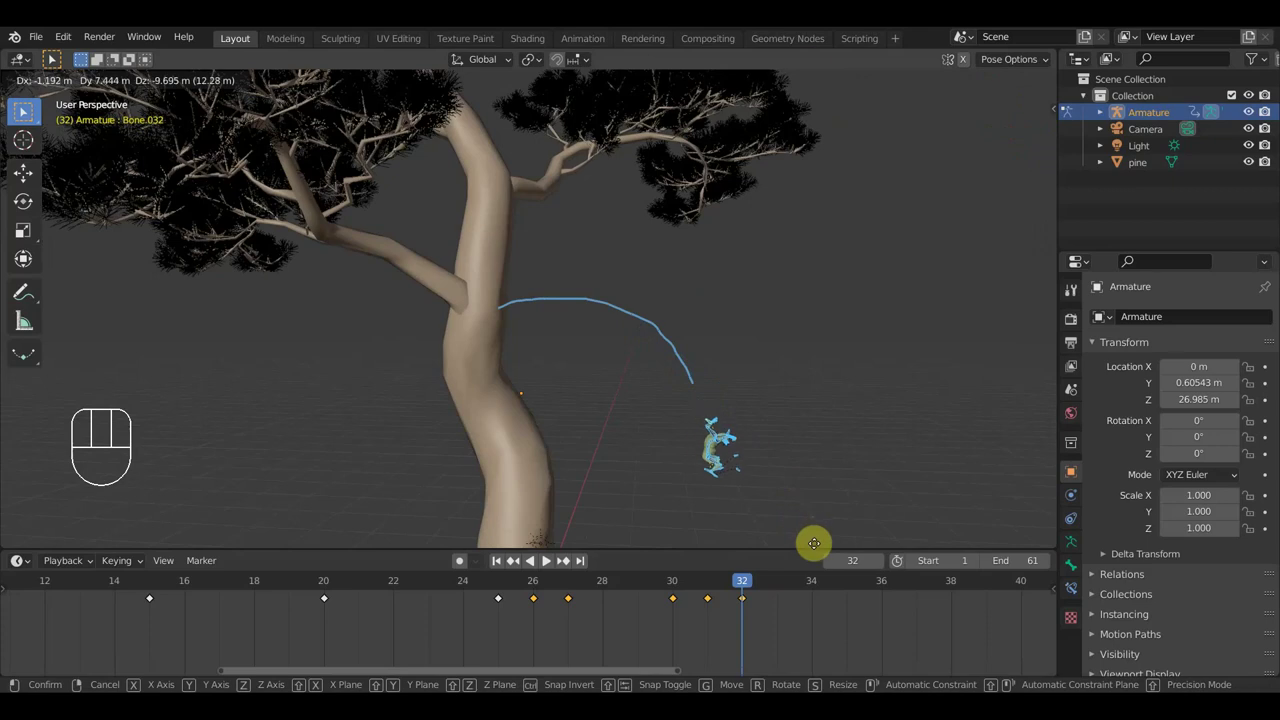
pyautogui.click(820, 80)
pyautogui.press('a')
pyautogui.press('i')
pyautogui.moveTo(741, 584); pyautogui.dragTo(639, 588)
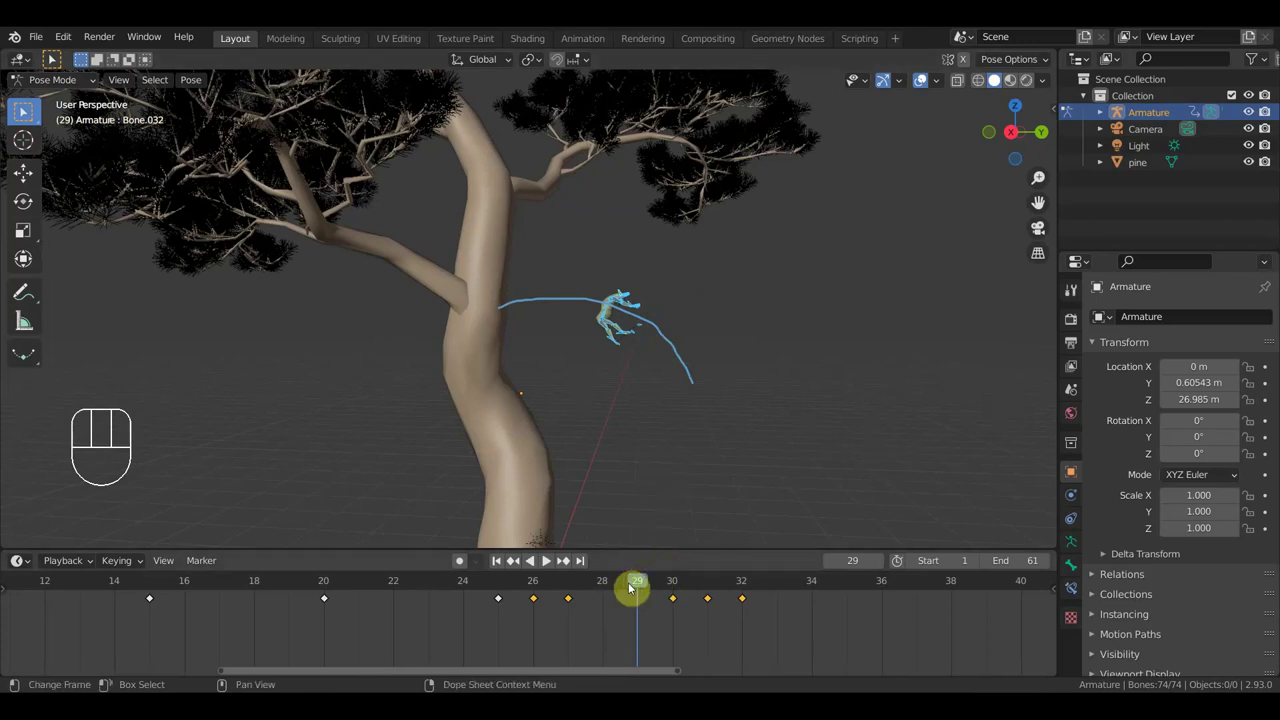
# Step: At frame 29, rotate and move the foot bone to reshape the leg
pyautogui.moveTo(639, 578); pyautogui.dragTo(627, 584)
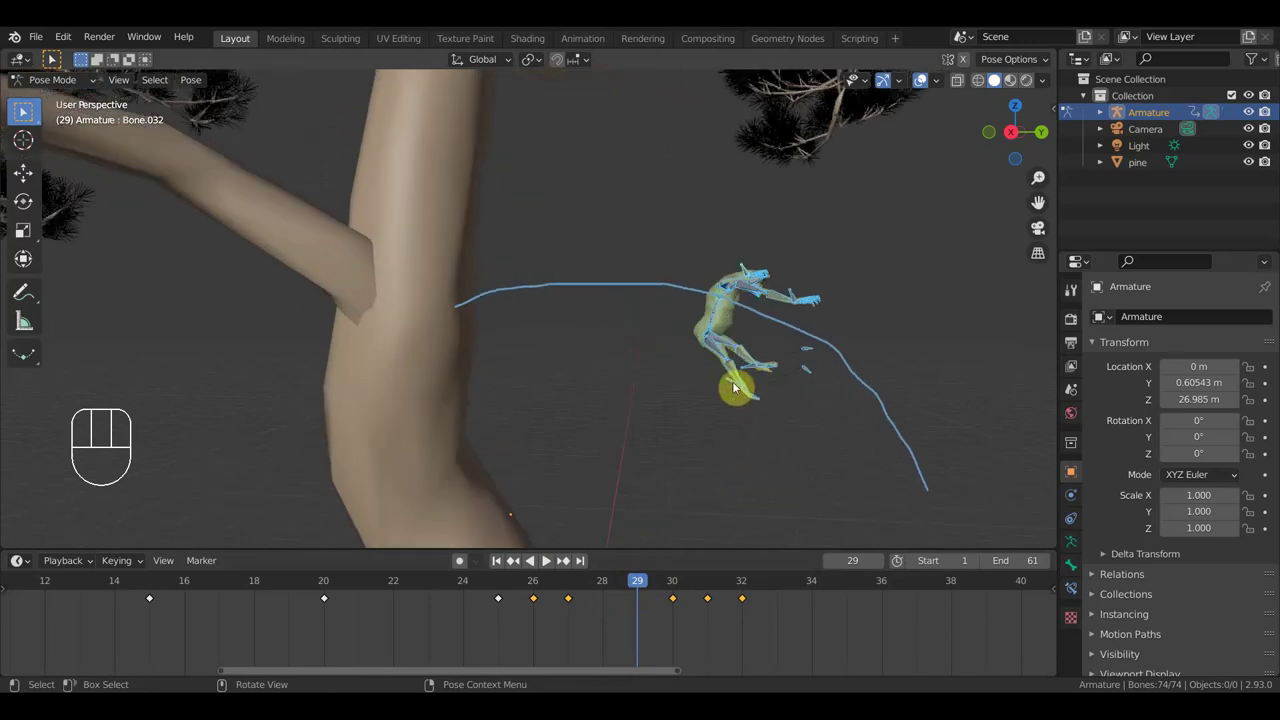
pyautogui.moveTo(778, 384); pyautogui.dragTo(757, 384)
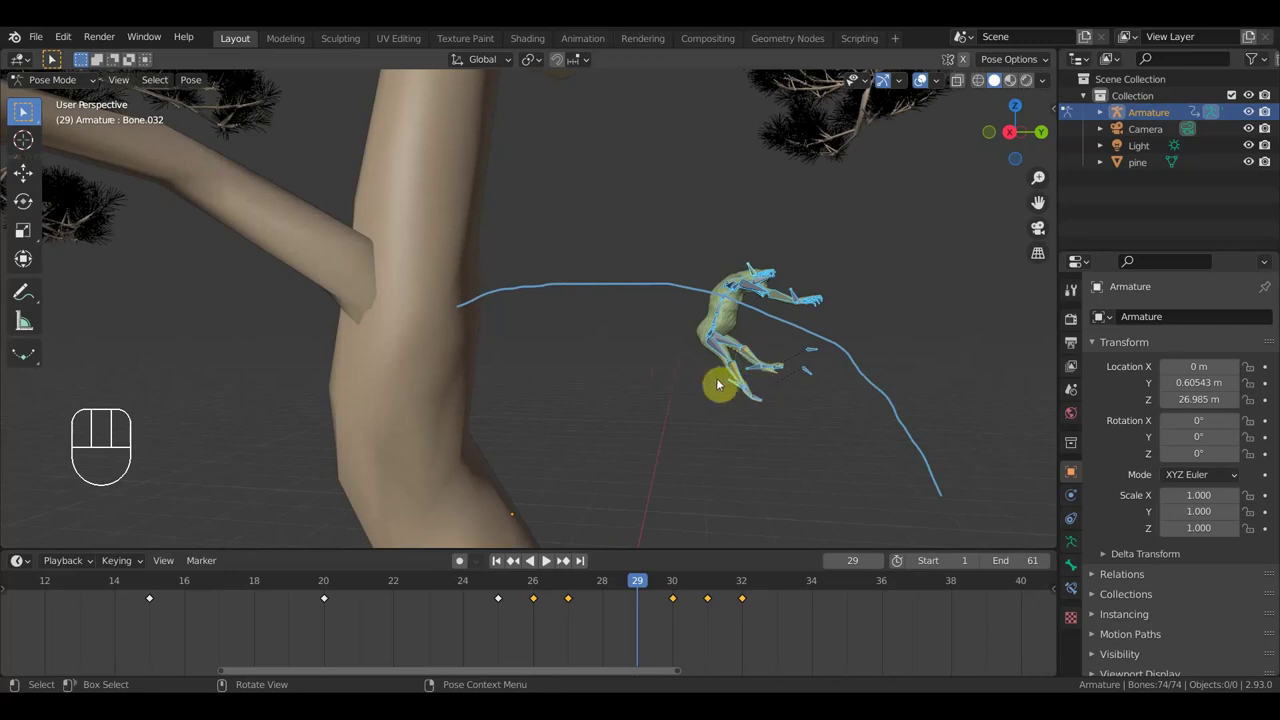
pyautogui.moveTo(733, 383); pyautogui.dragTo(781, 418)
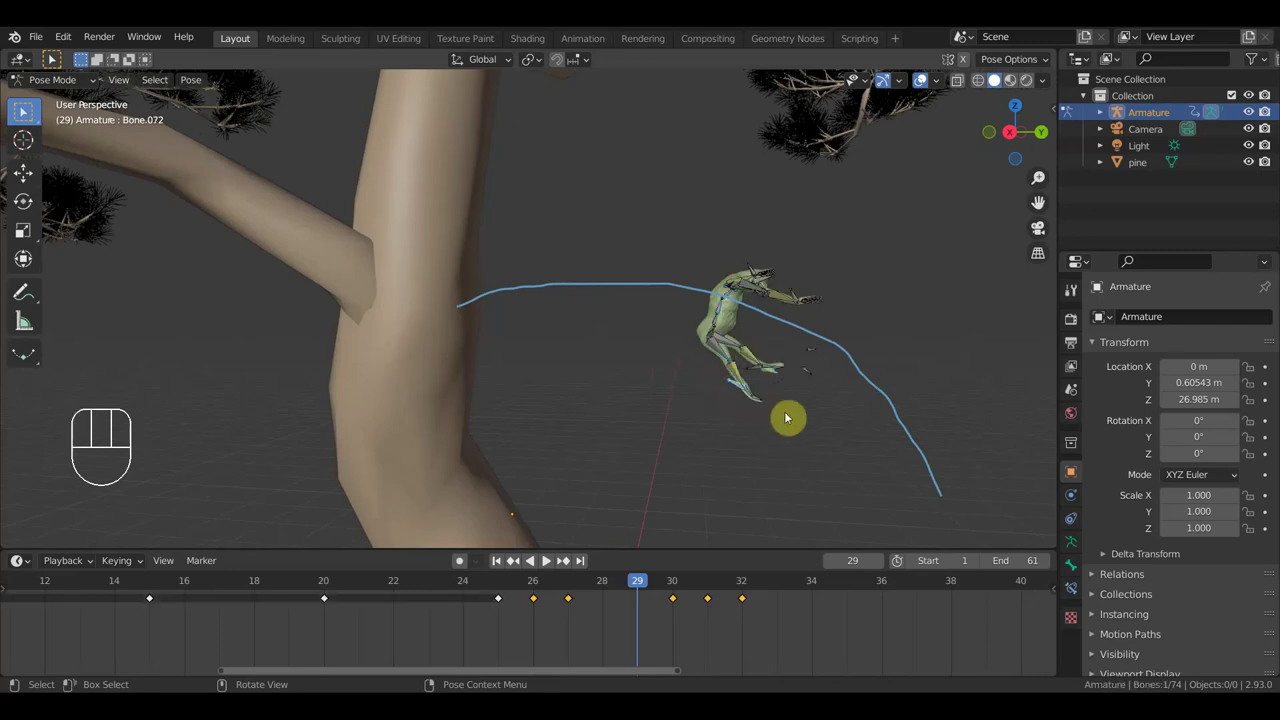
pyautogui.press('r')
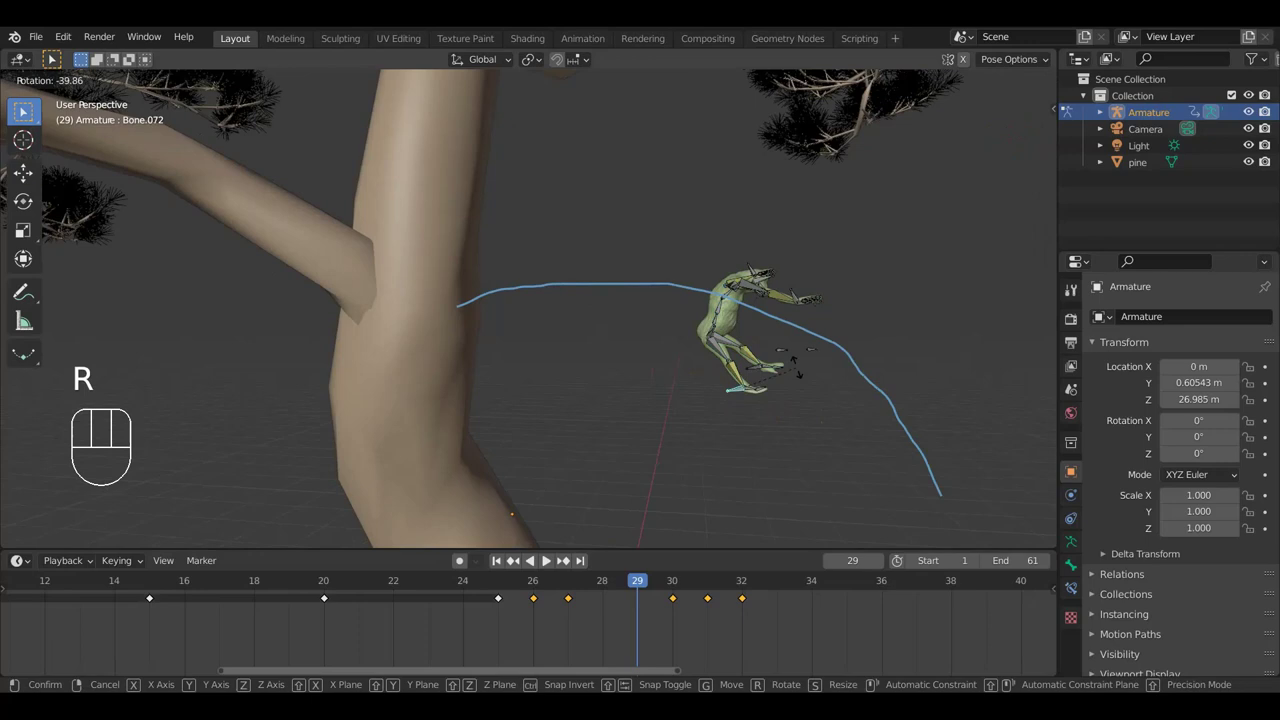
pyautogui.press('g')
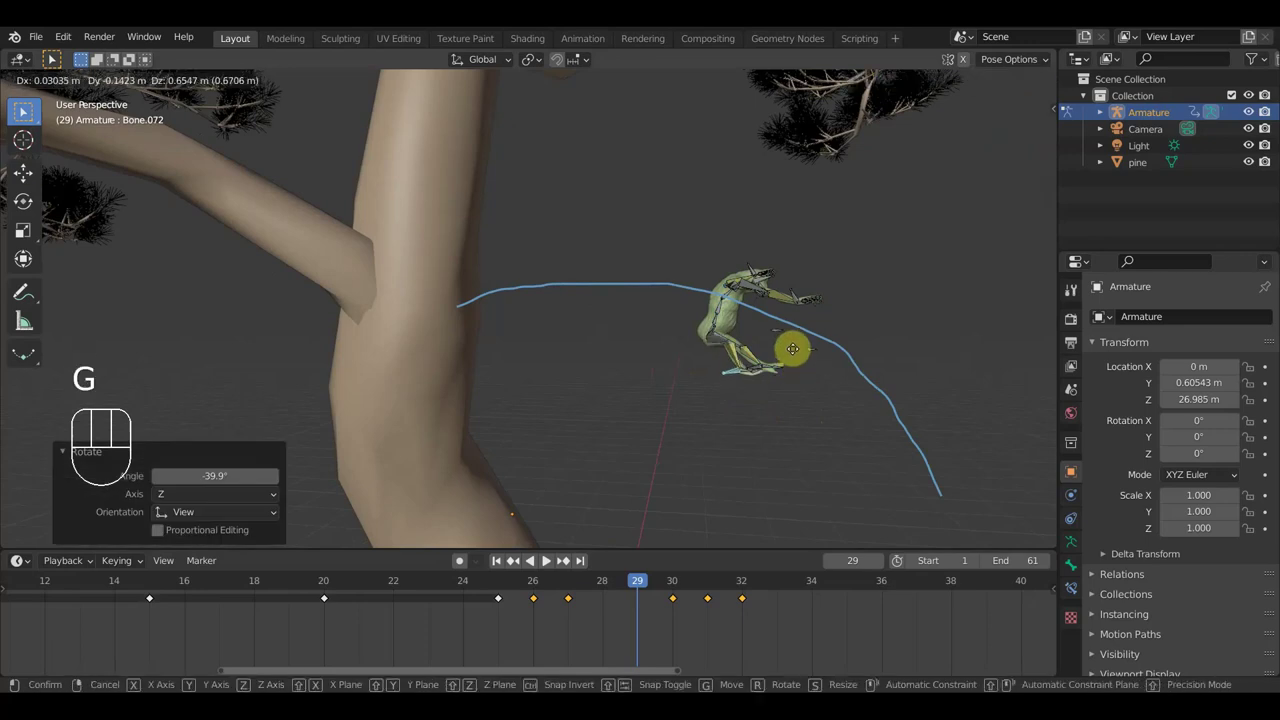
pyautogui.click(797, 352)
# Step: Check the leg from another angle and key location and rotation for every bone at frame 29
pyautogui.moveTo(733, 382); pyautogui.dragTo(708, 389)
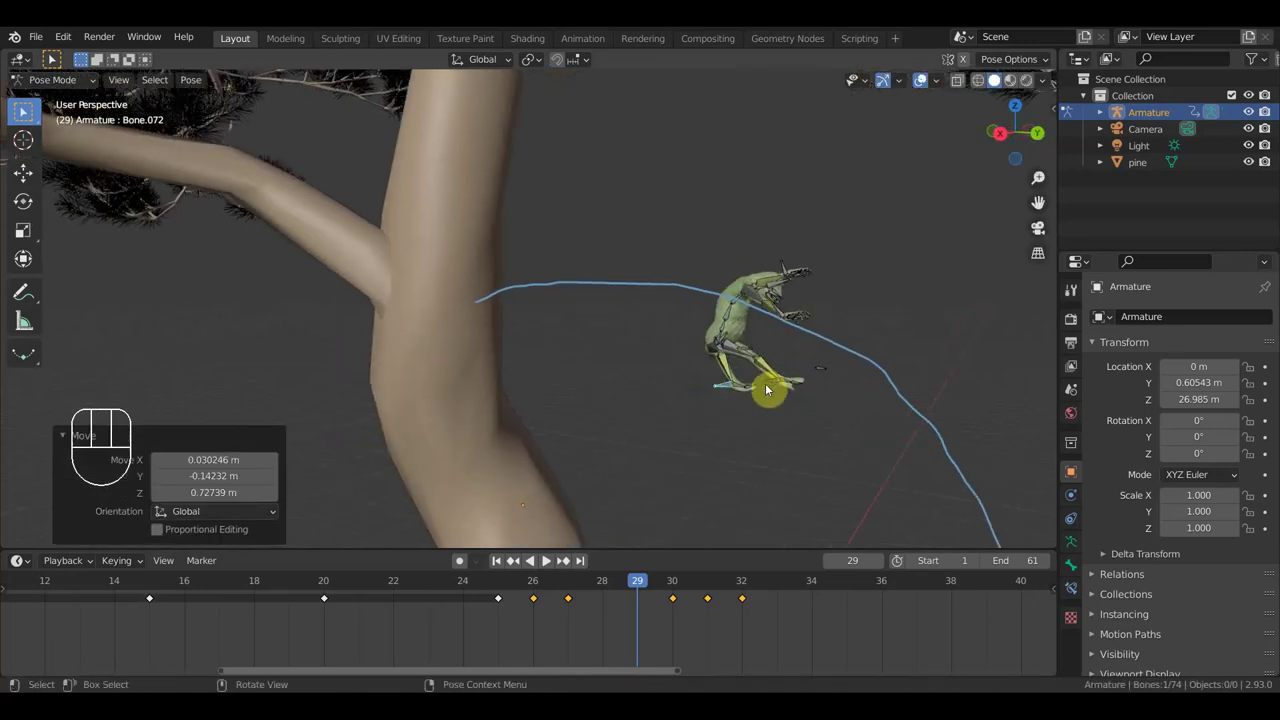
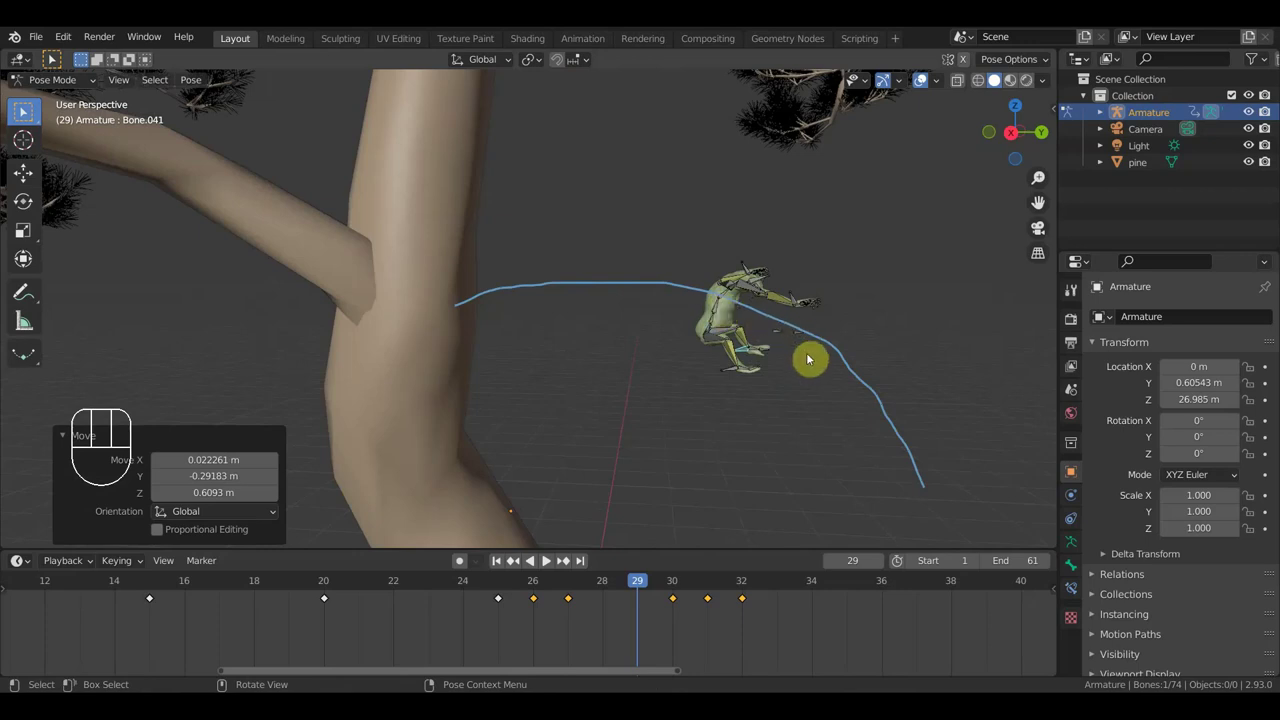
pyautogui.press('a')
pyautogui.press('i')
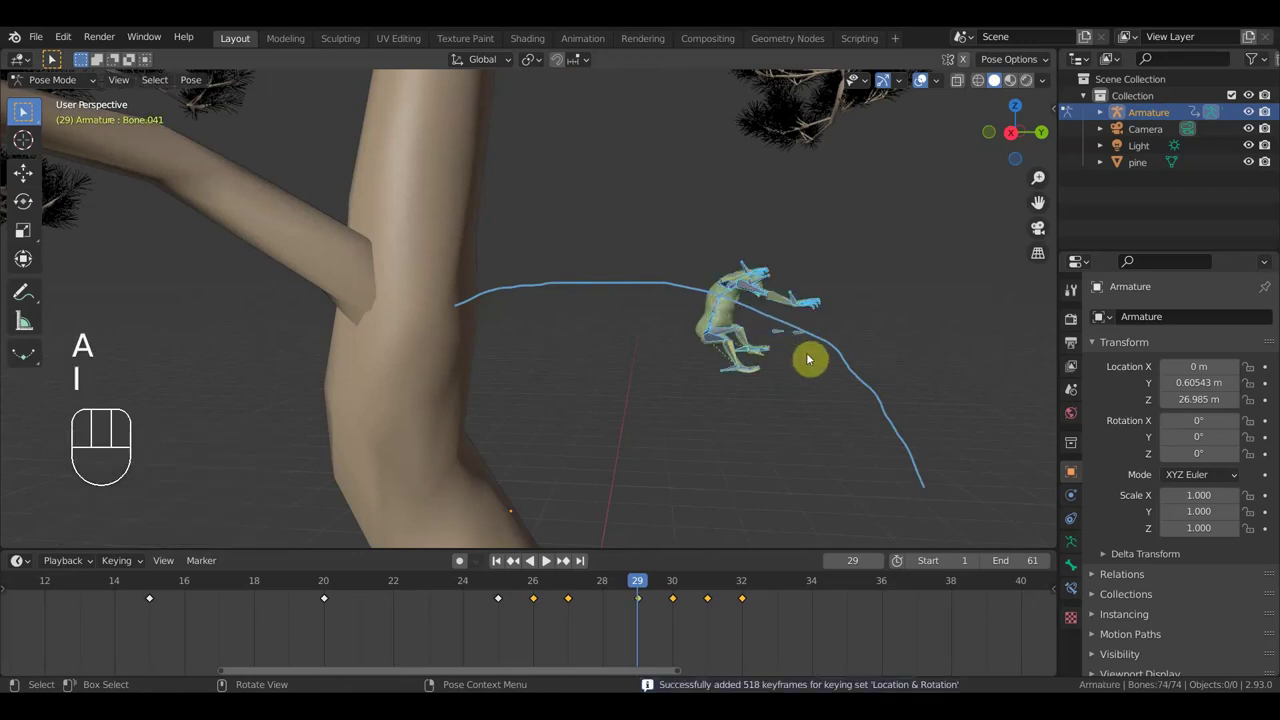
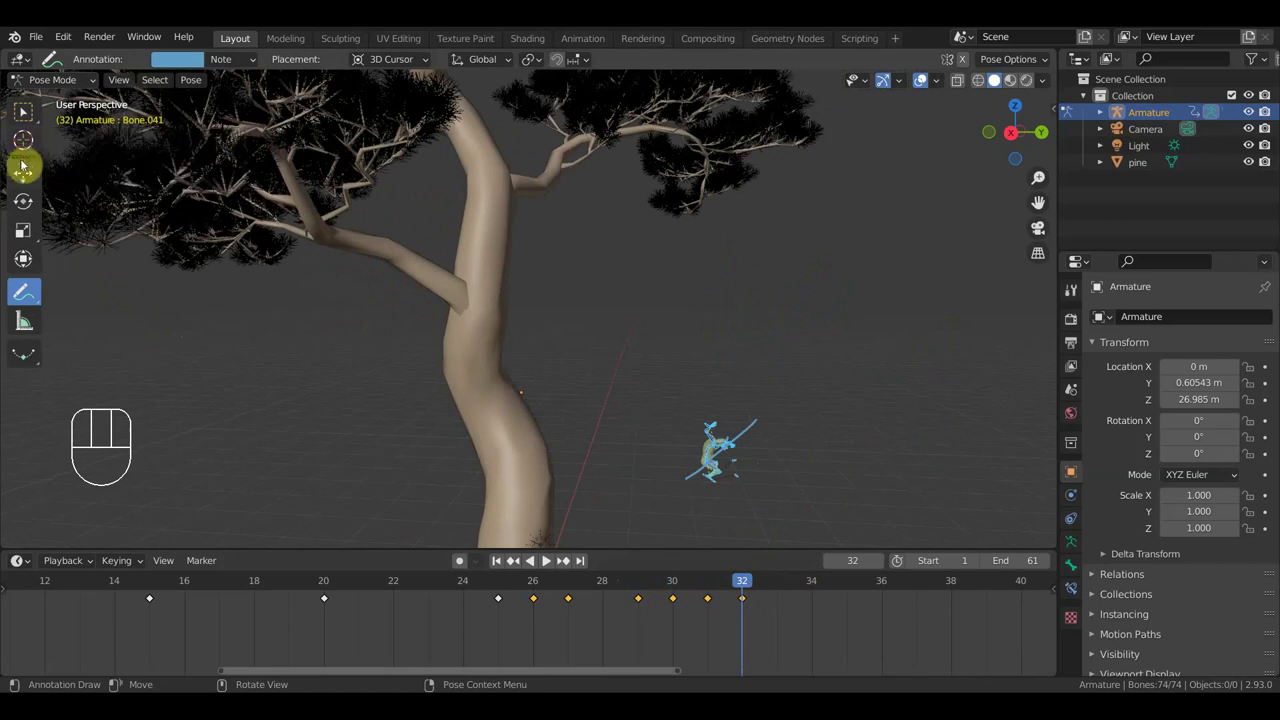
pyautogui.moveTo(724, 590); pyautogui.dragTo(630, 626)
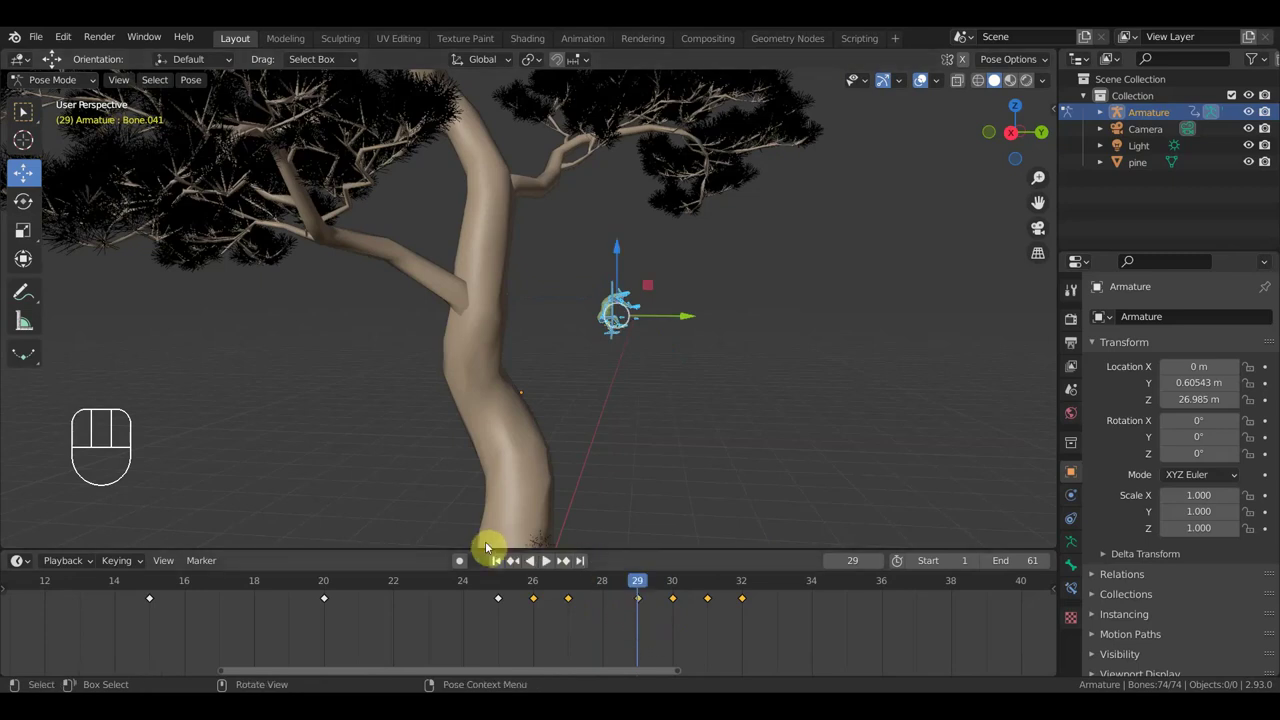
# Step: Play the climb back, then go to frame 30
pyautogui.press('space')
pyautogui.press('space')
pyautogui.click(568, 584)
pyautogui.moveTo(572, 583); pyautogui.dragTo(679, 619)
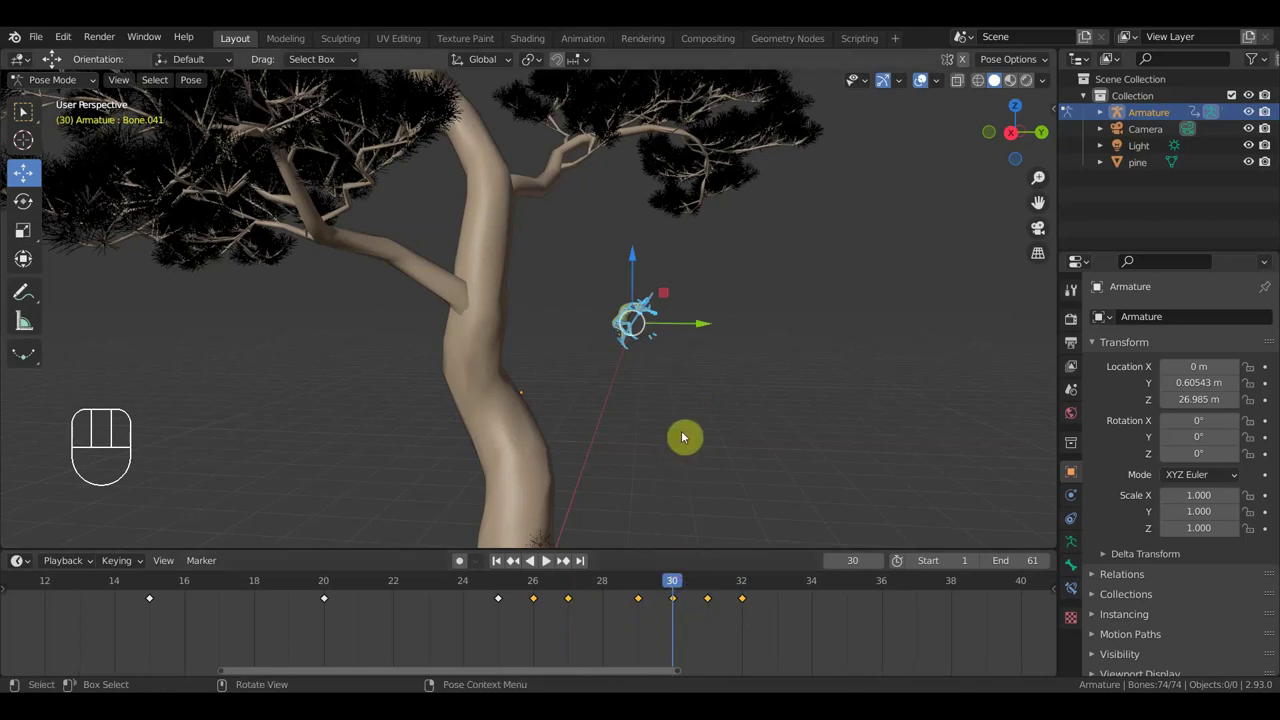
# Step: Shift the creature's body at frame 30 and key location and rotation for all bones
pyautogui.press('g')
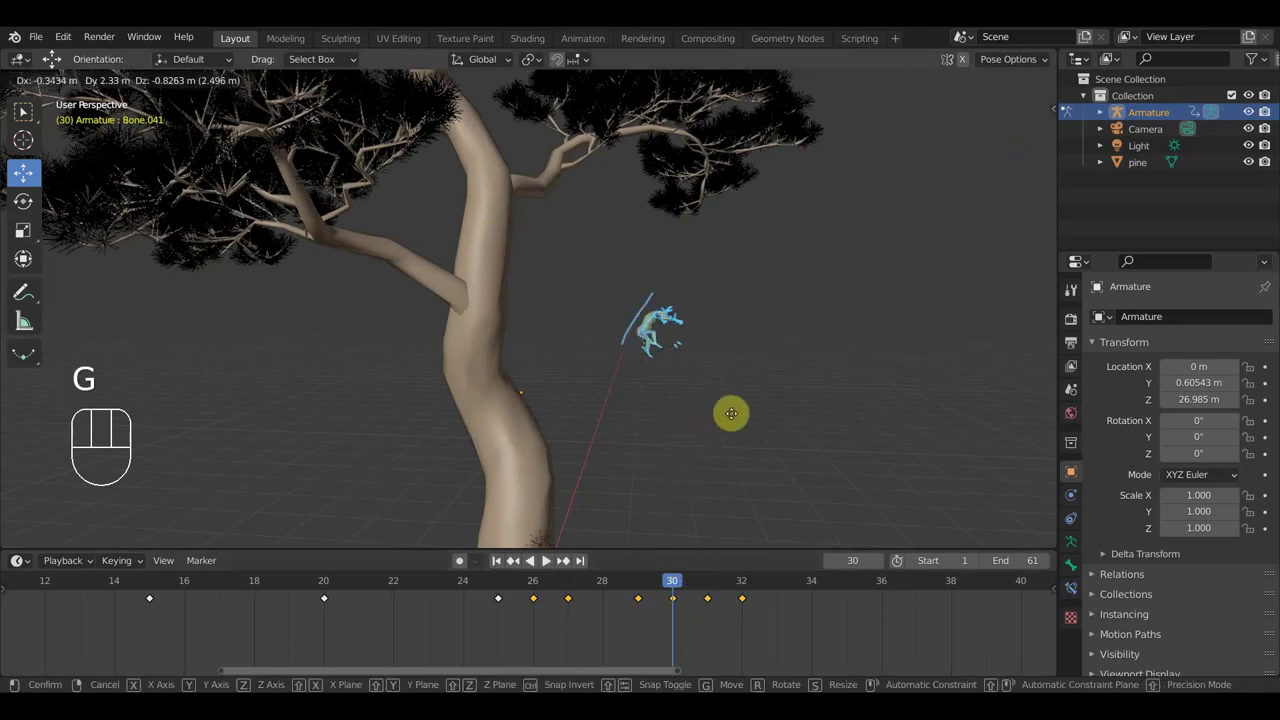
pyautogui.click(749, 425)
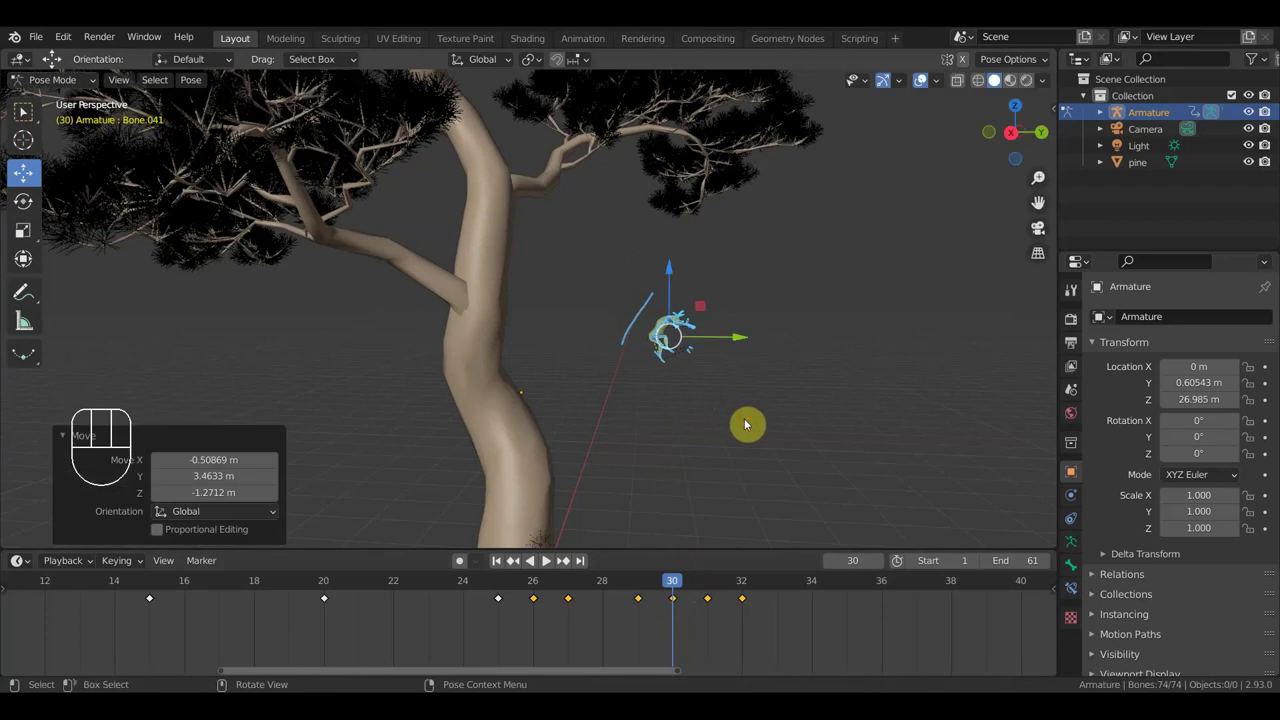
pyautogui.press('a')
pyautogui.press('i')
# Step: Shift the body again at frame 31, key it, and return to frame 28
pyautogui.moveTo(673, 583); pyautogui.dragTo(714, 577)
pyautogui.press('g')
pyautogui.click(776, 397)
pyautogui.press('a')
pyautogui.press('i')
pyautogui.moveTo(718, 583); pyautogui.dragTo(594, 570)
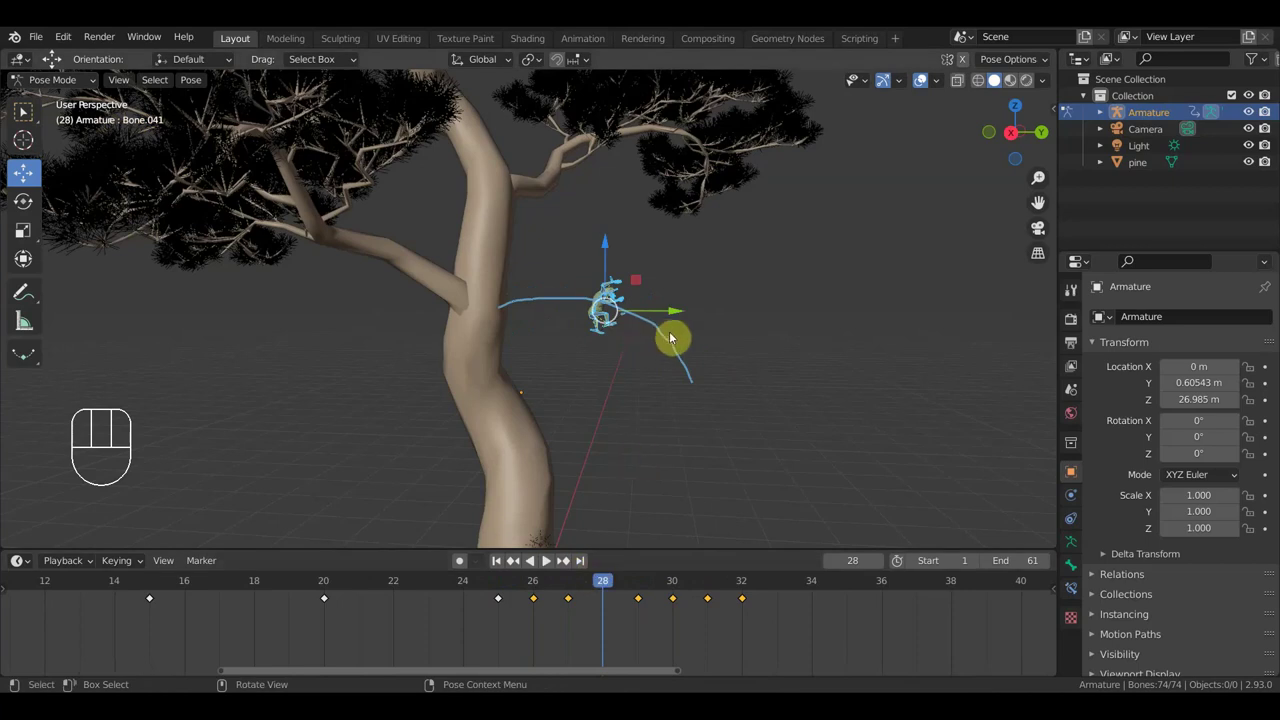
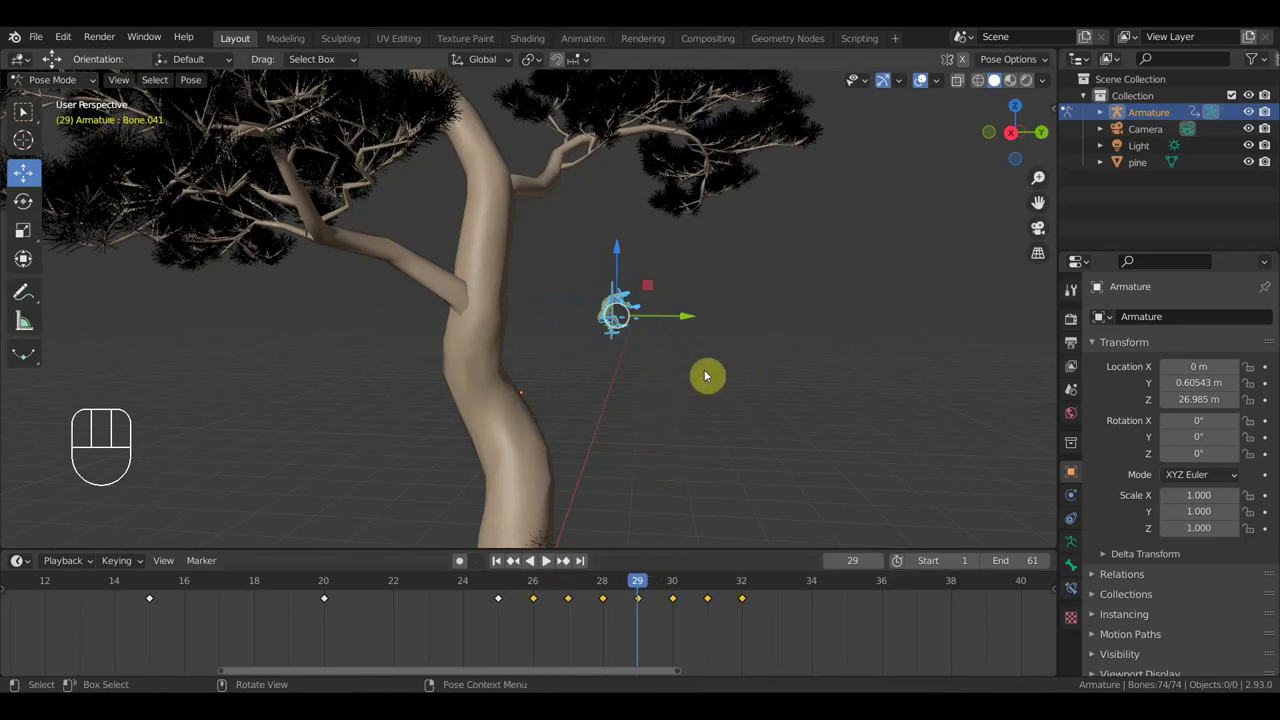
# Step: Move the creature's body at frame 29, key all bones, and step to frame 30
pyautogui.press('g')
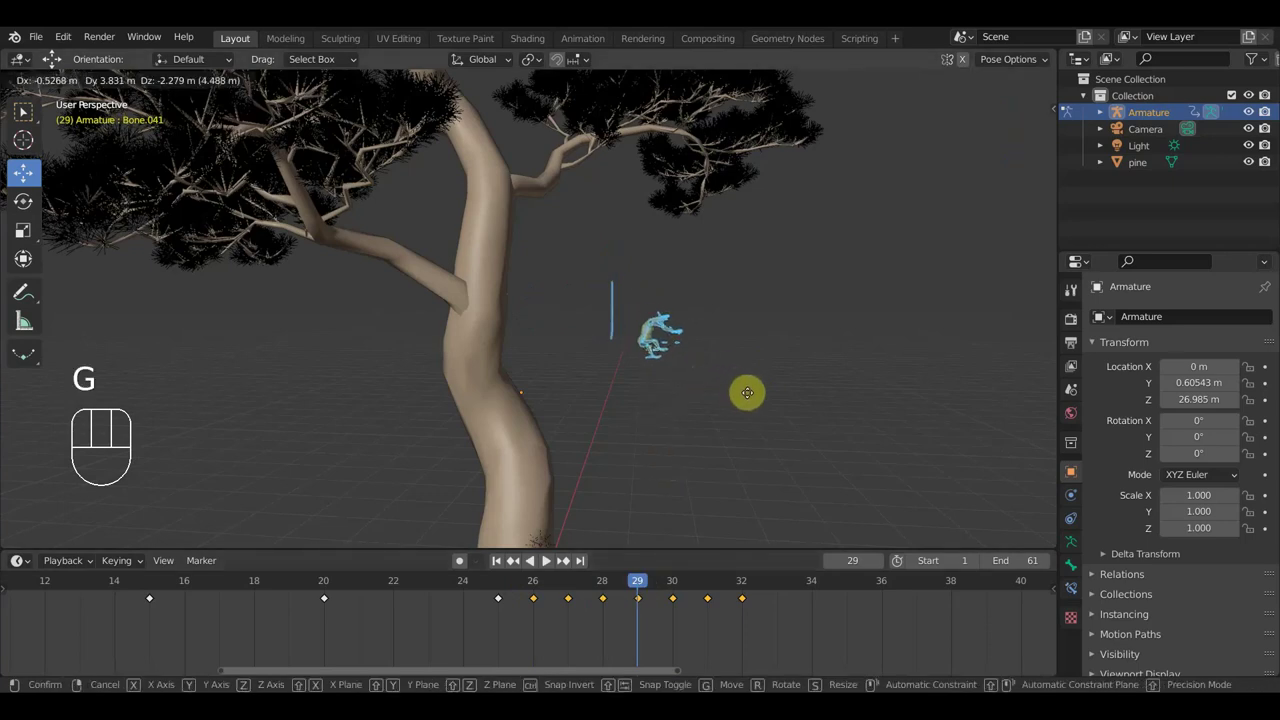
pyautogui.press('a')
pyautogui.press('i')
pyautogui.moveTo(634, 586); pyautogui.dragTo(669, 597)
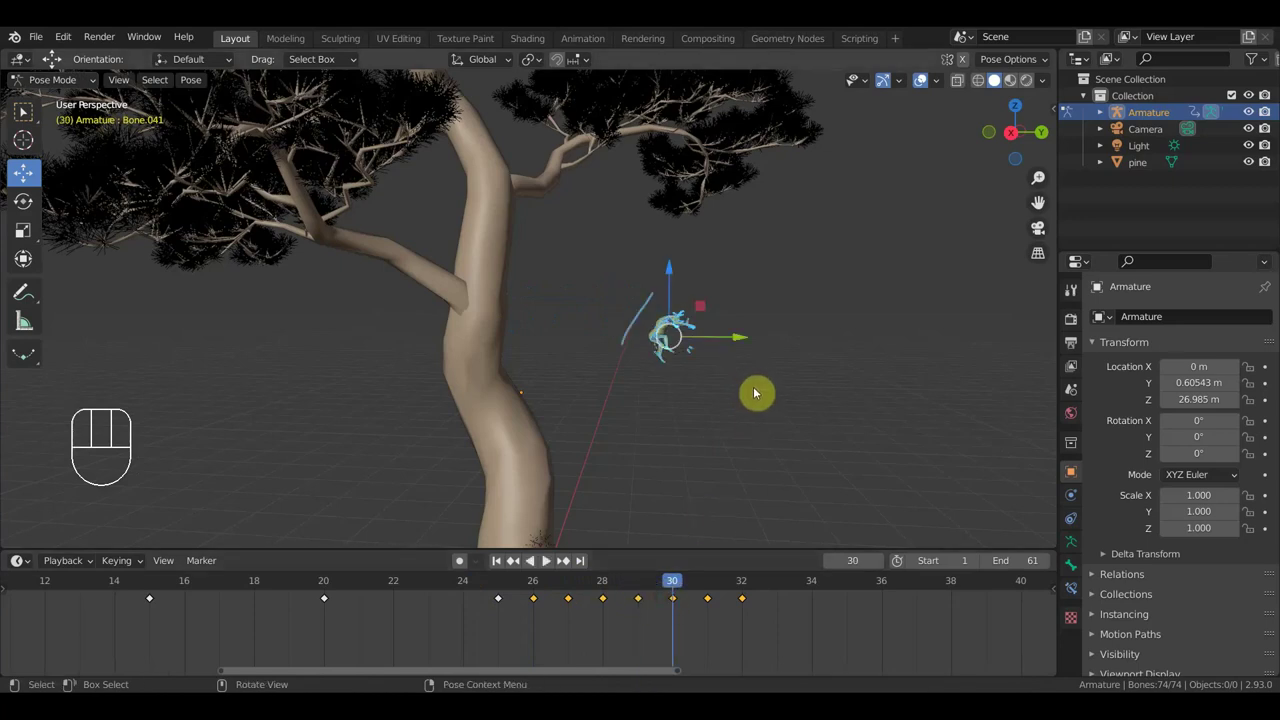
pyautogui.moveTo(667, 585); pyautogui.dragTo(671, 589)
# Step: Reposition and scale the creature's root at frames 30–32, then zoom in to inspect
pyautogui.press('g')
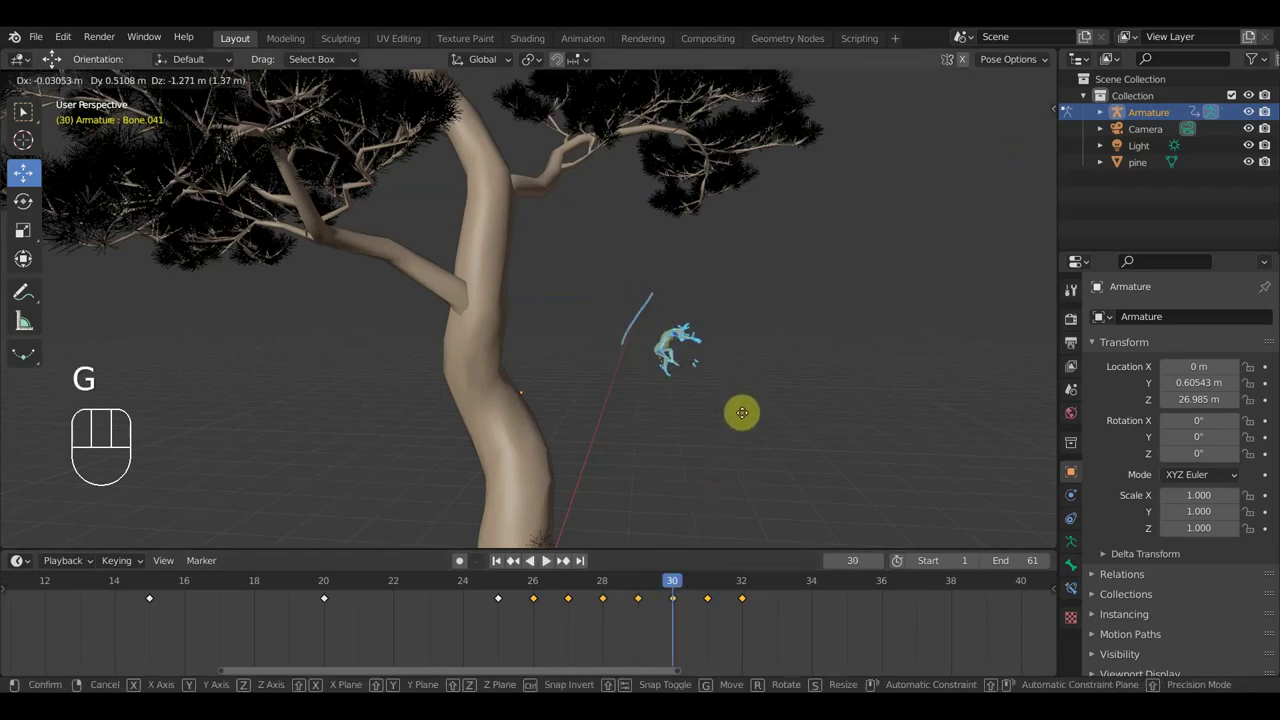
pyautogui.click(744, 416)
pyautogui.press('s')
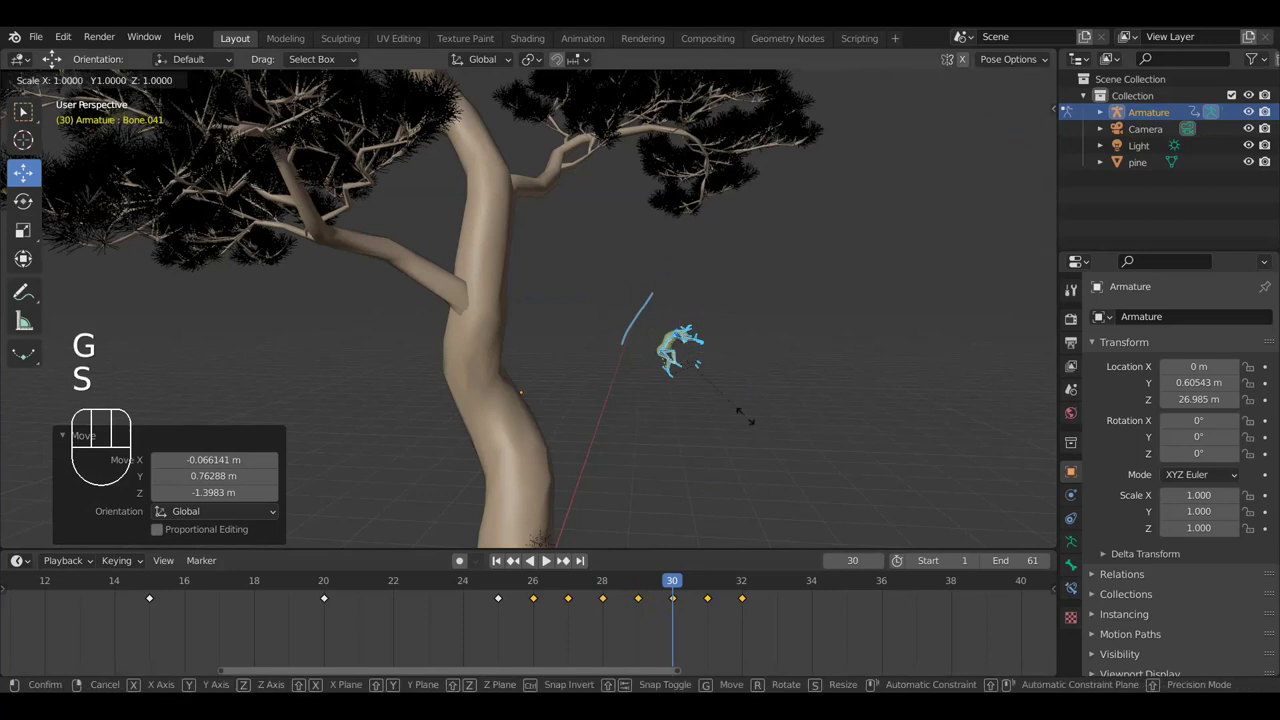
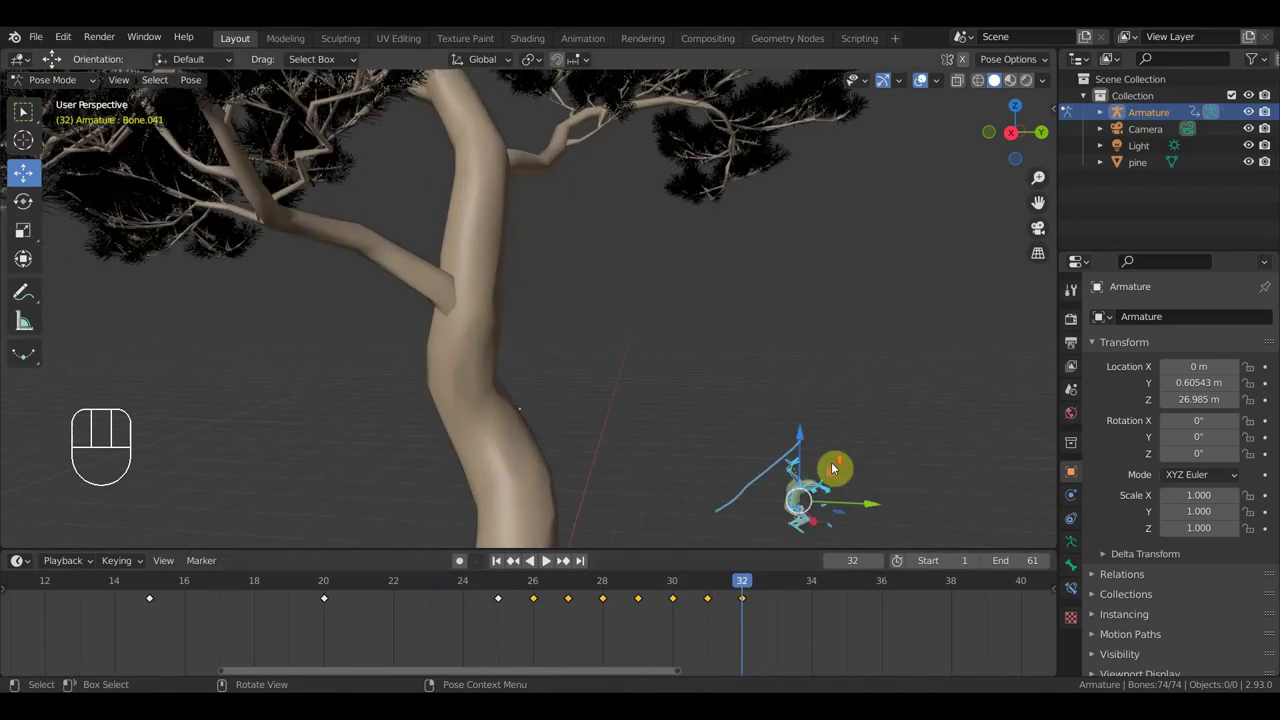
pyautogui.moveTo(836, 465); pyautogui.dragTo(779, 298)
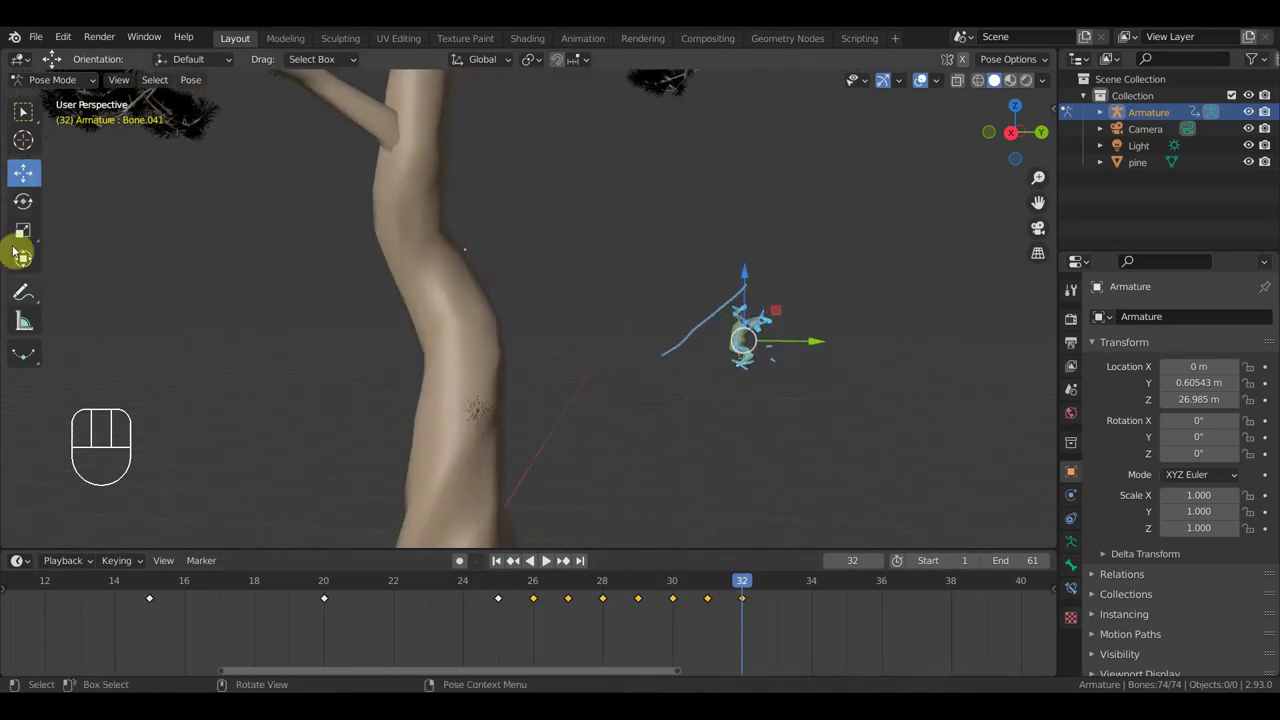
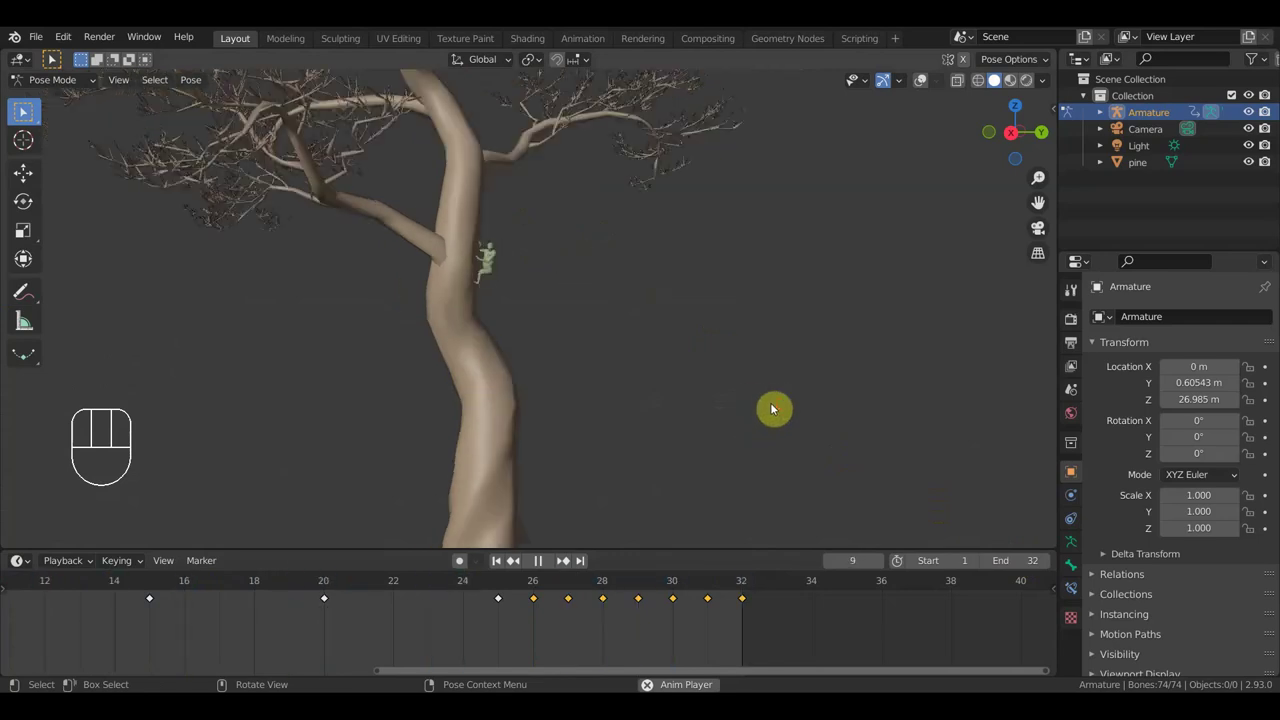
# Step: Play the climb back with the animation ending at frame 32
pyautogui.press('space')
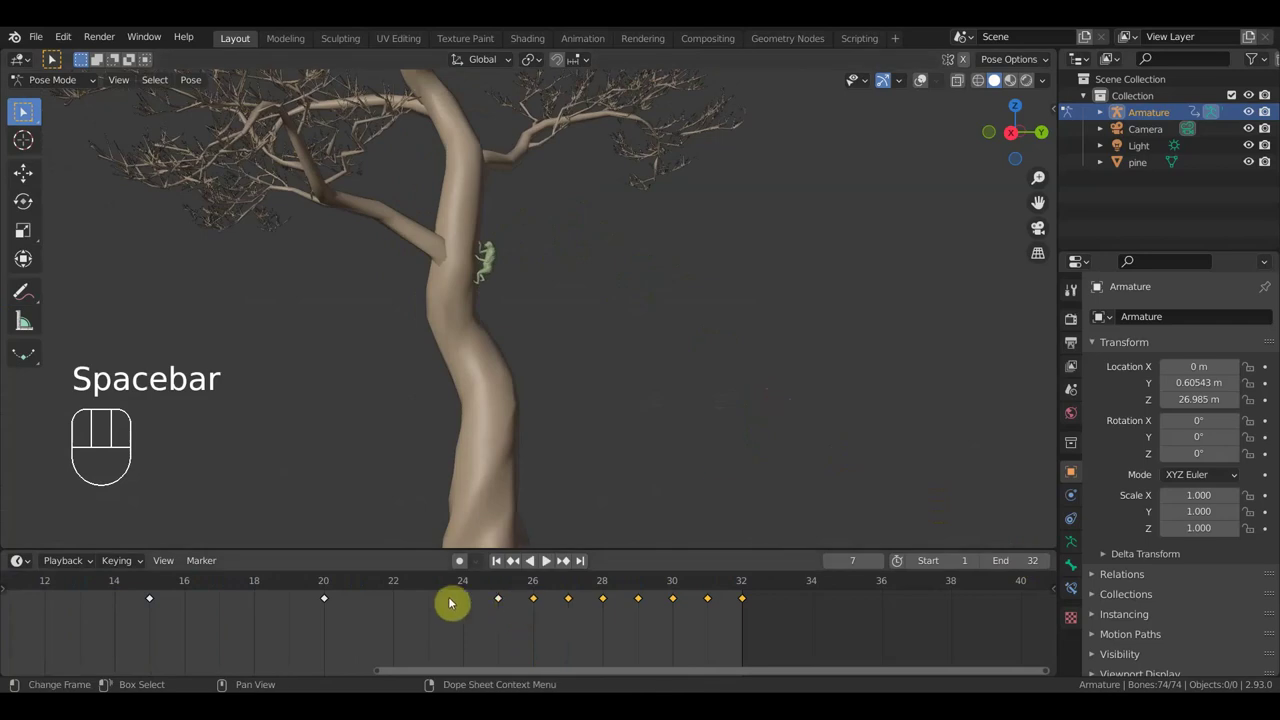
# Step: Scrub back to frame 25 and pause there so the keyframes from 25 to 32 can be retimed
pyautogui.click(175, 585)
pyautogui.moveTo(182, 583); pyautogui.dragTo(248, 593)
pyautogui.press('space')
pyautogui.press('space')
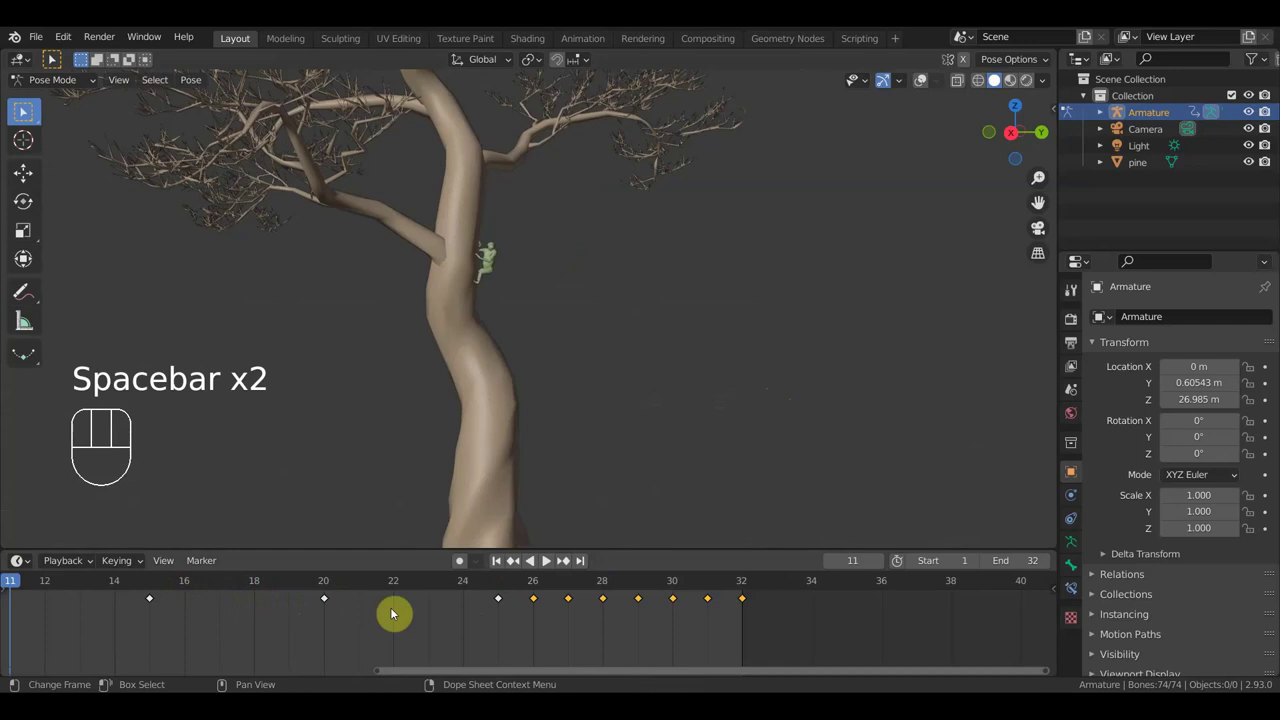
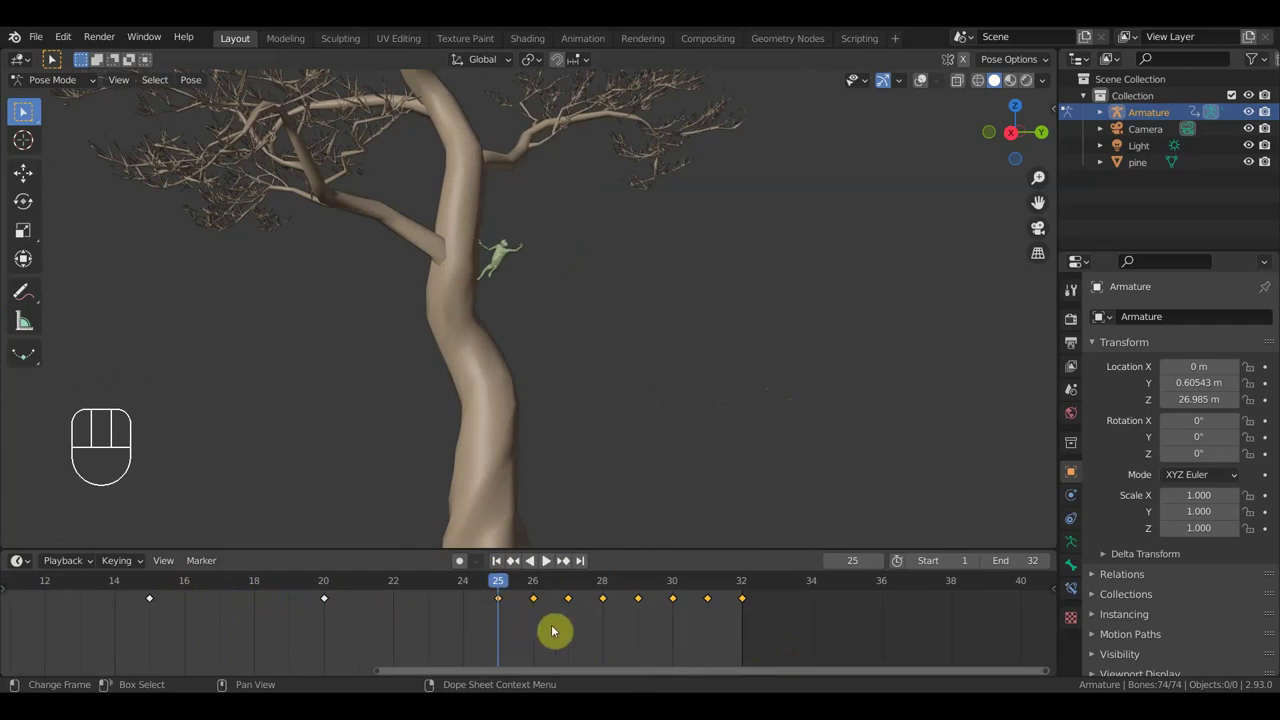
# Step: Scale the later keyframes out to span frames 25–40, with the scene ending at 40, and play the climb
pyautogui.press('s')
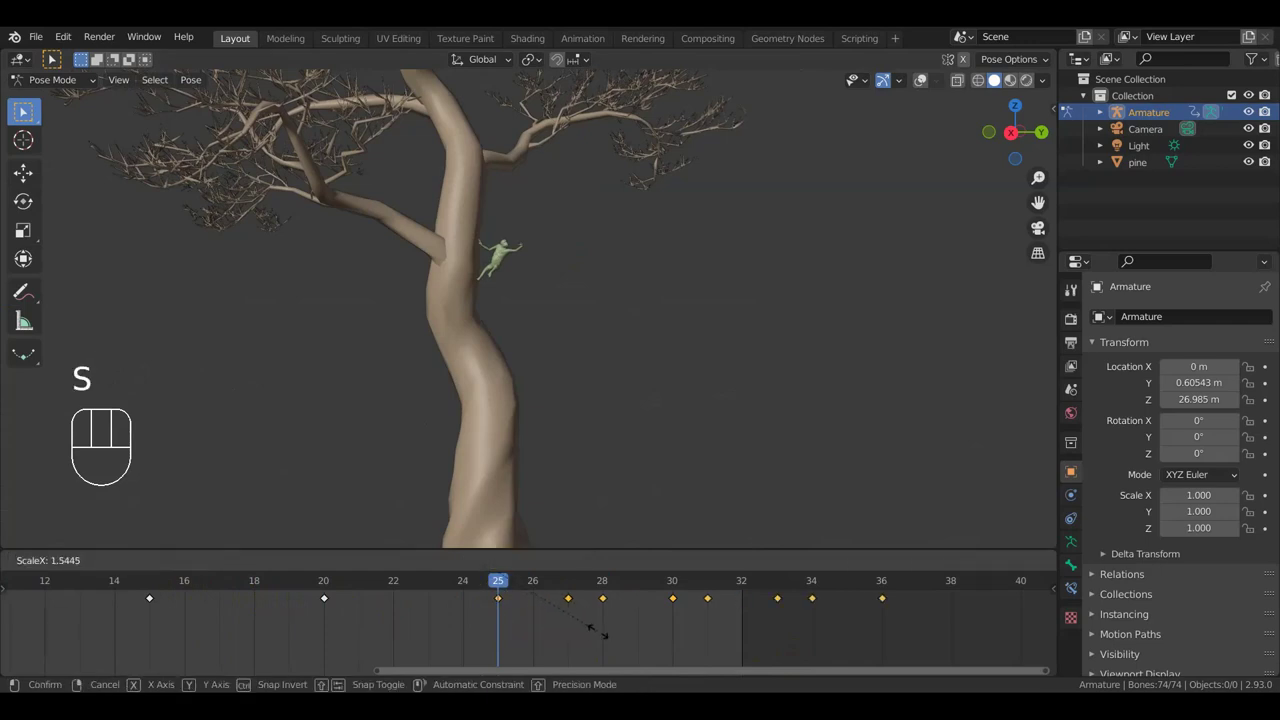
pyautogui.click(643, 647)
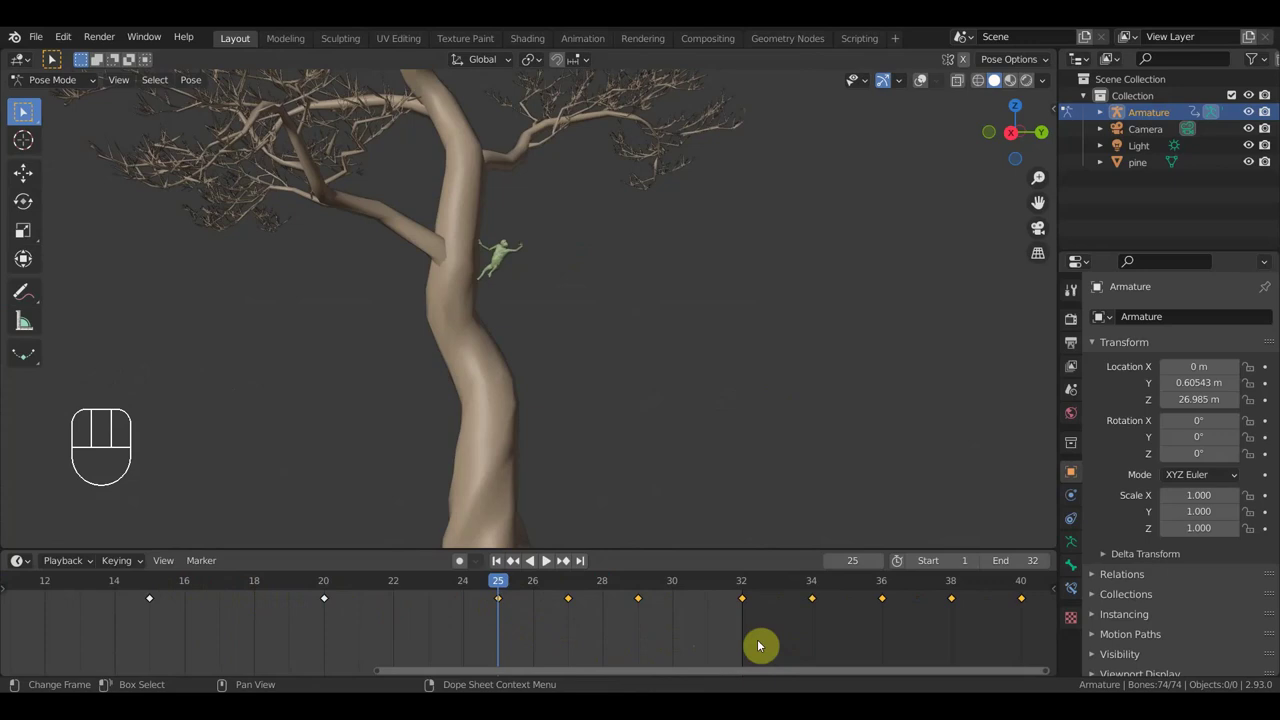
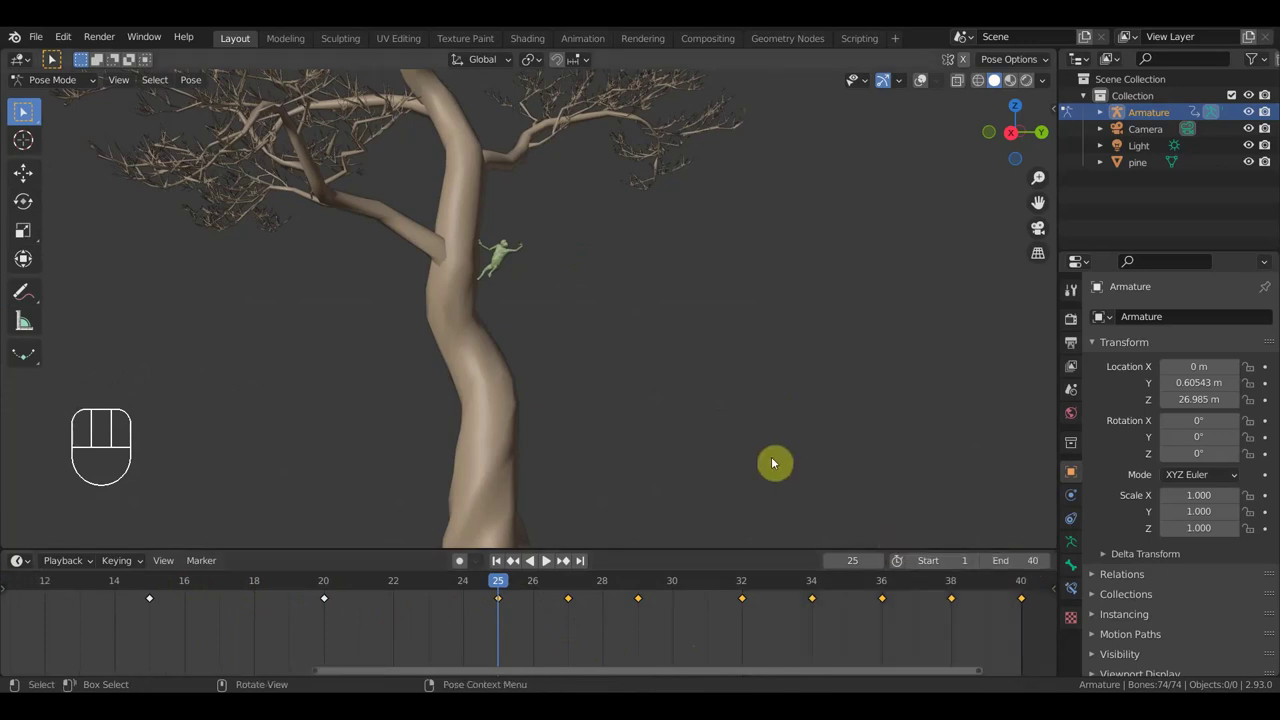
pyautogui.press('space')
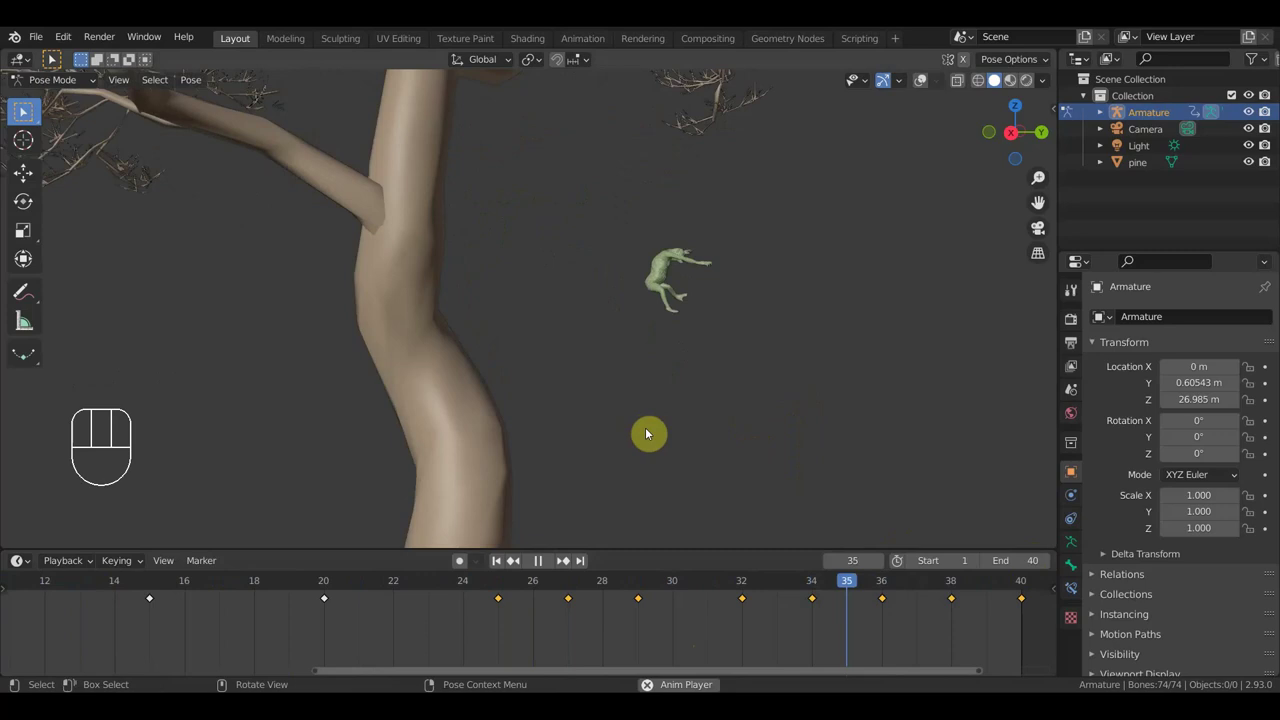
pyautogui.press('space')
pyautogui.press('space')
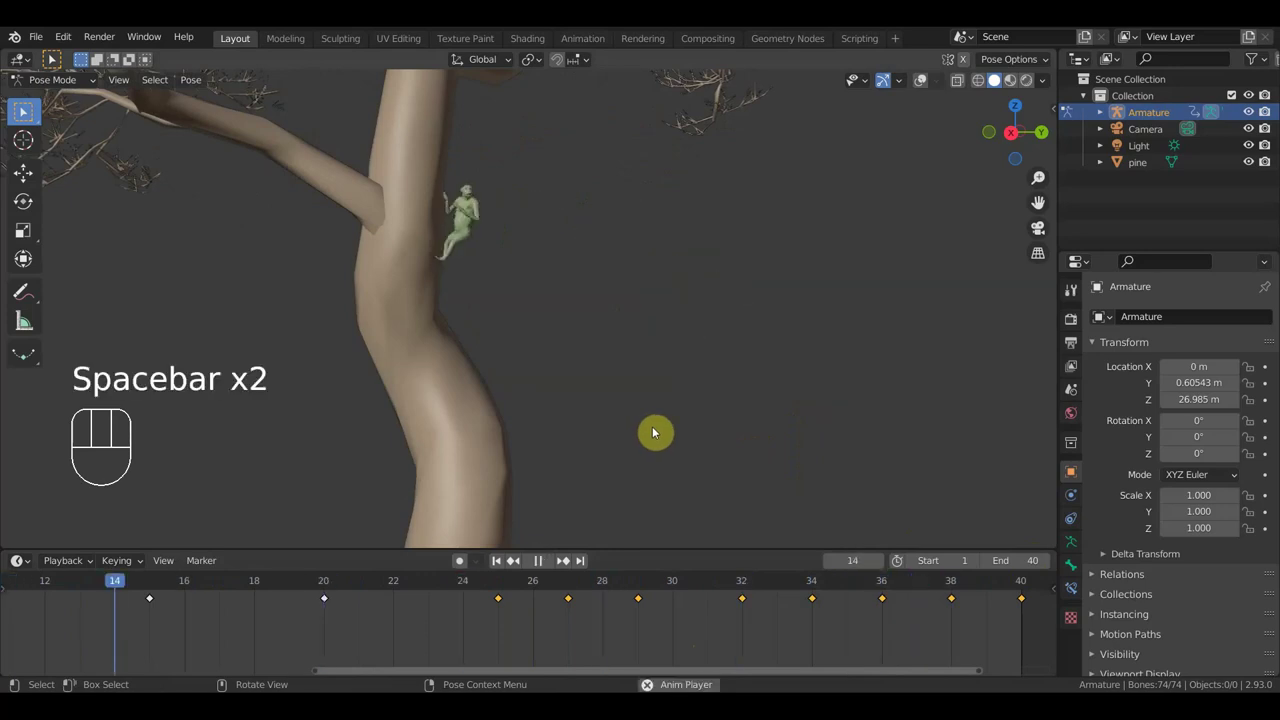
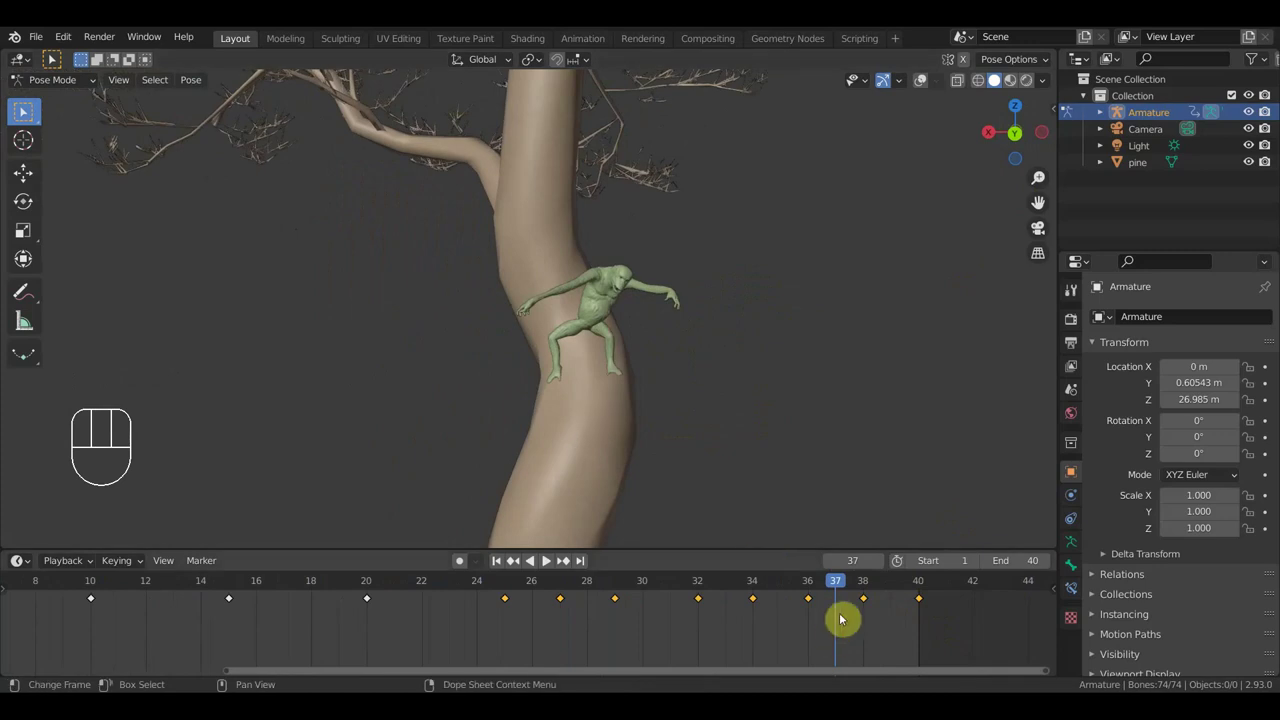
# Step: Scrub through the final climbing frames and settle the timeline on frame 35
pyautogui.click(900, 589)
pyautogui.moveTo(816, 490); pyautogui.dragTo(850, 455)
pyautogui.click(845, 583)
pyautogui.click(785, 588)
pyautogui.moveTo(746, 414); pyautogui.dragTo(720, 446)
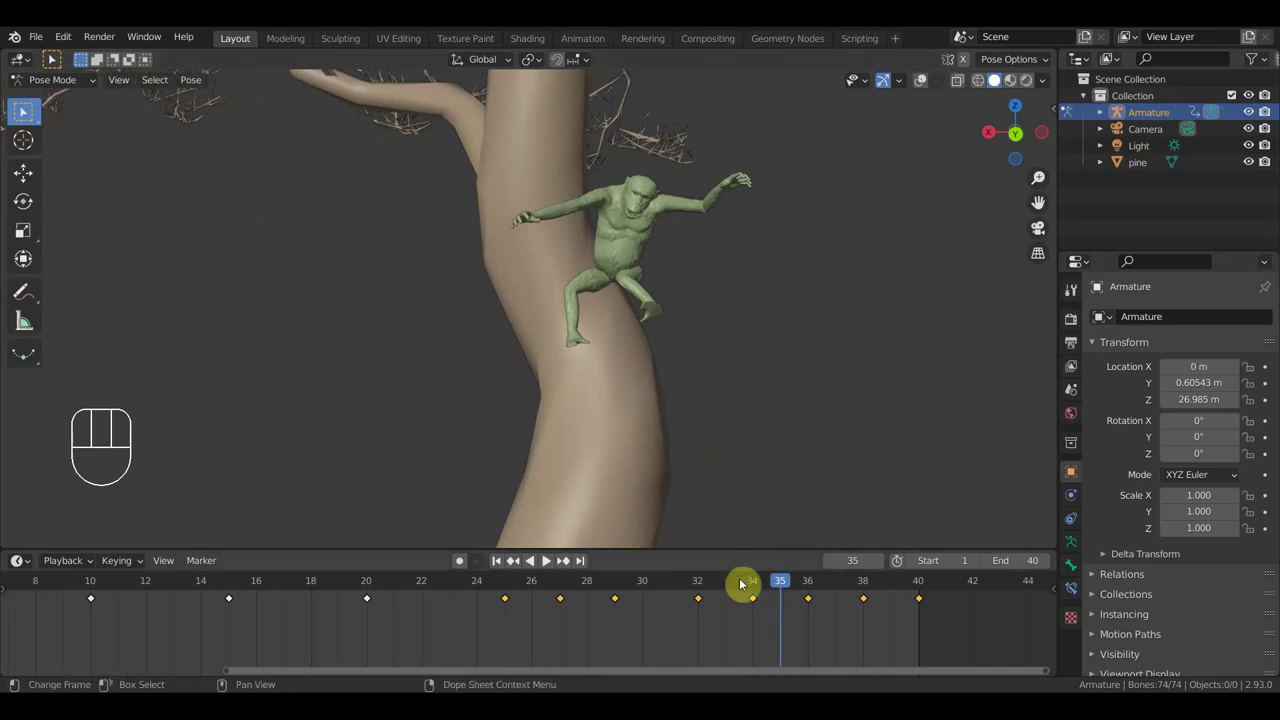
pyautogui.click(729, 586)
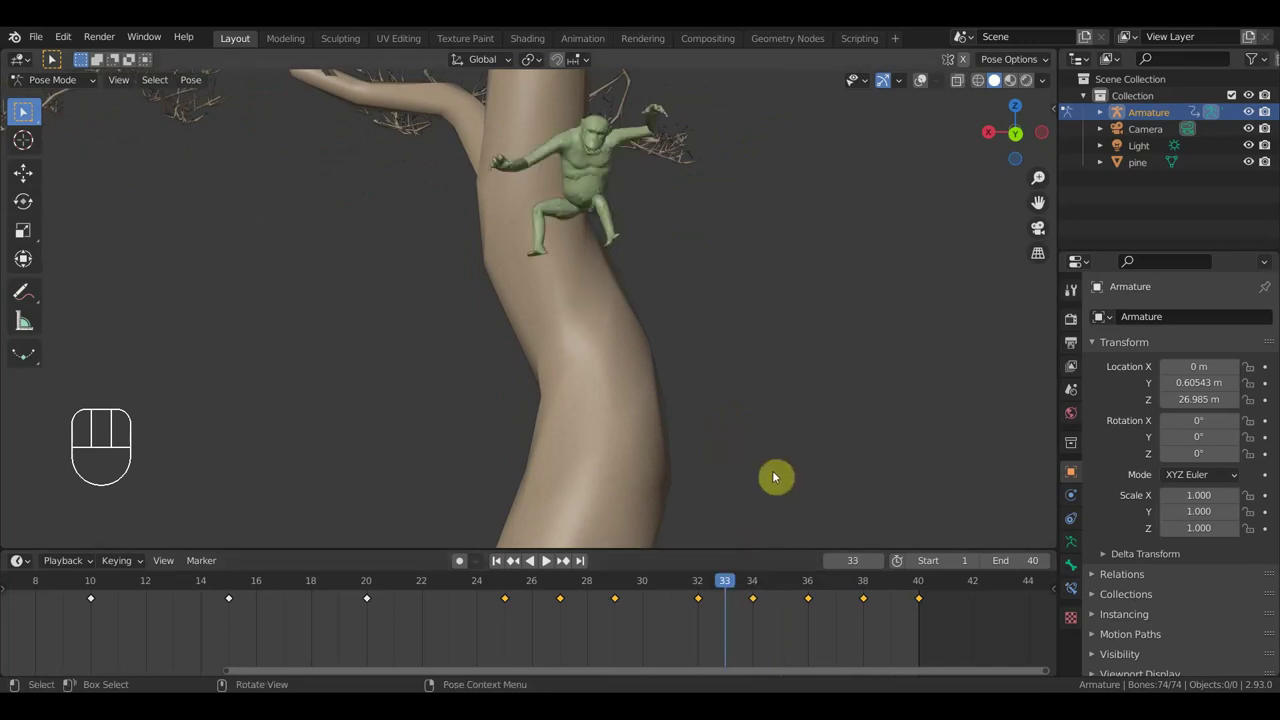
pyautogui.click(785, 590)
pyautogui.moveTo(803, 410); pyautogui.dragTo(801, 466)
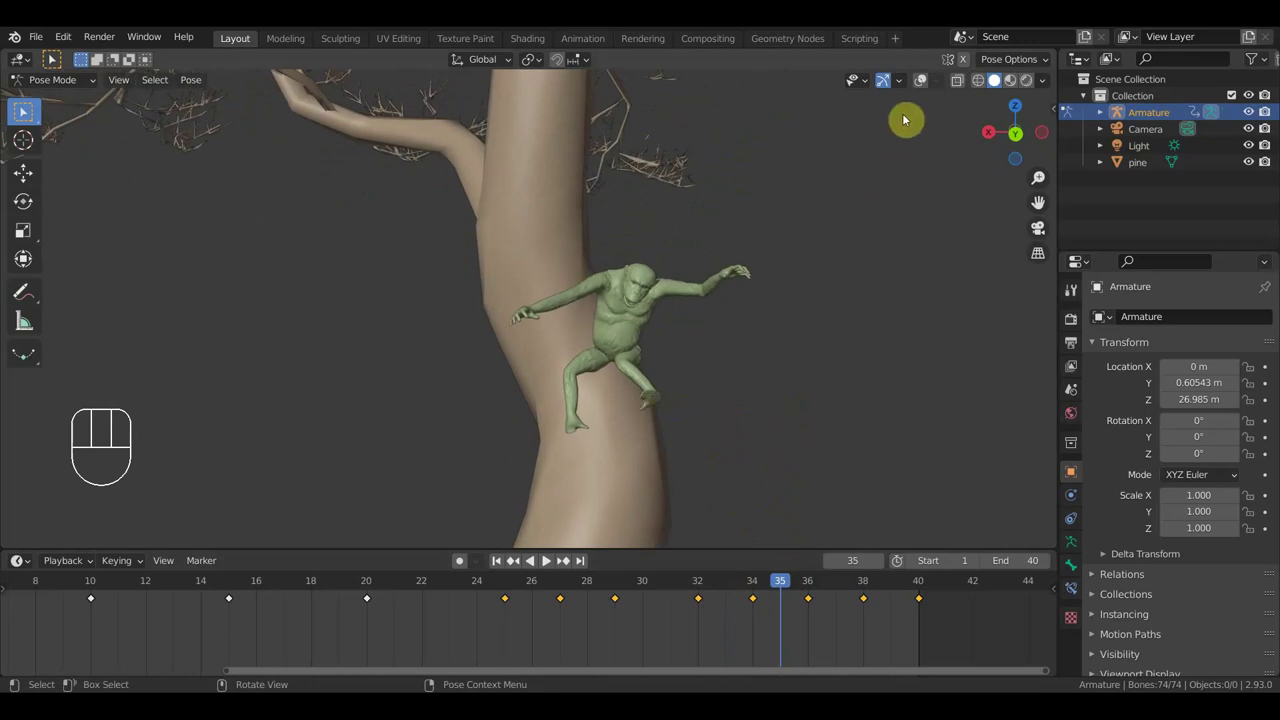
# Step: Bring up the creature's rig in Pose Mode and rotate a spine bone slightly against the trunk
pyautogui.click(921, 87)
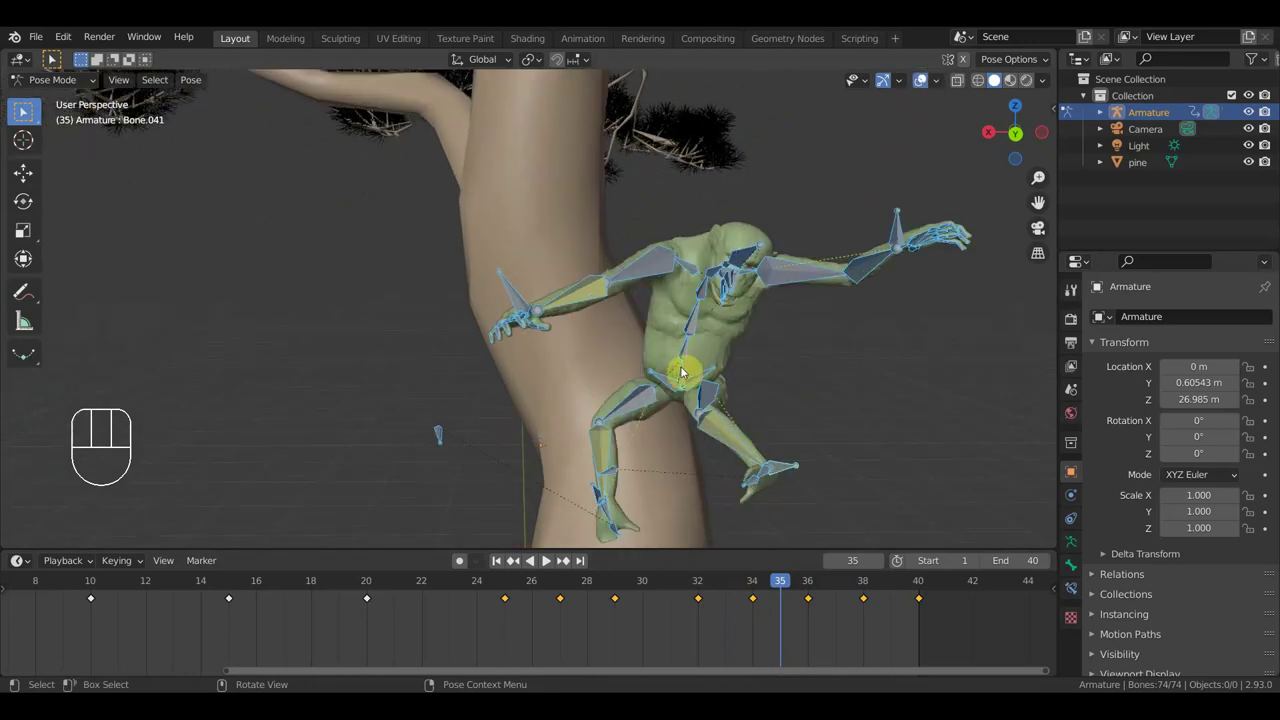
pyautogui.press('r')
pyautogui.click(791, 470)
pyautogui.moveTo(791, 464); pyautogui.dragTo(761, 384)
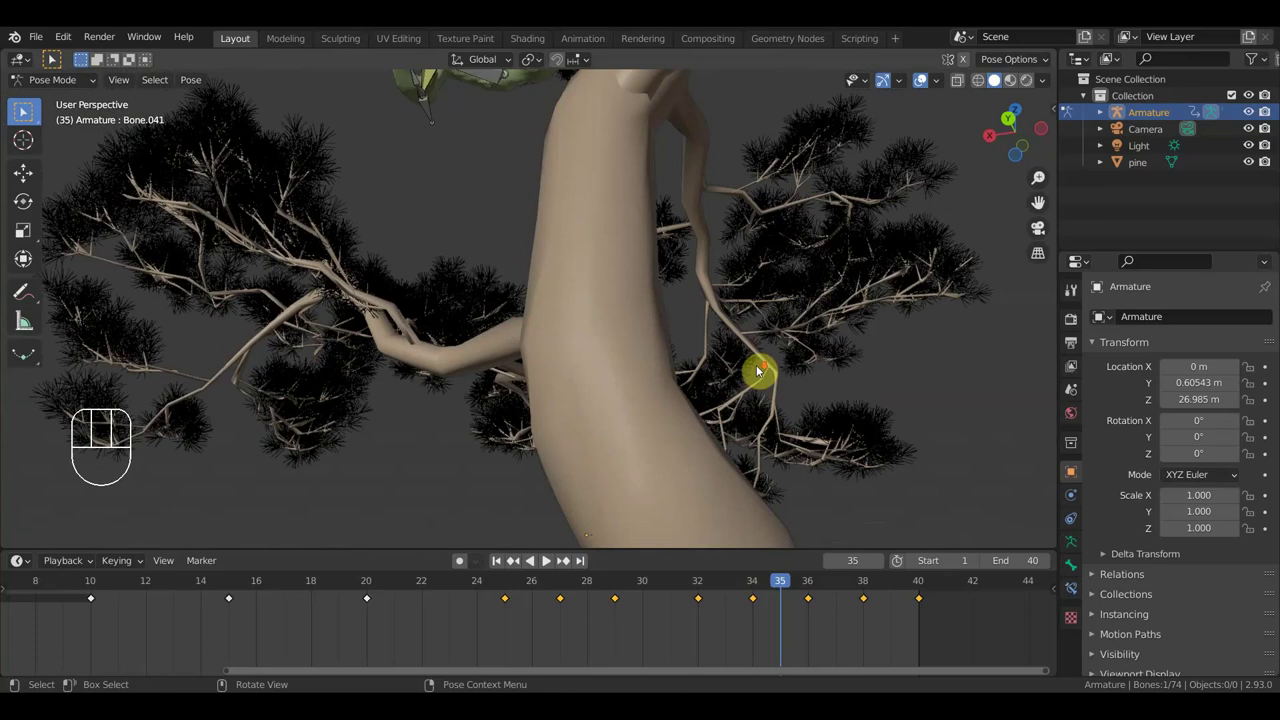
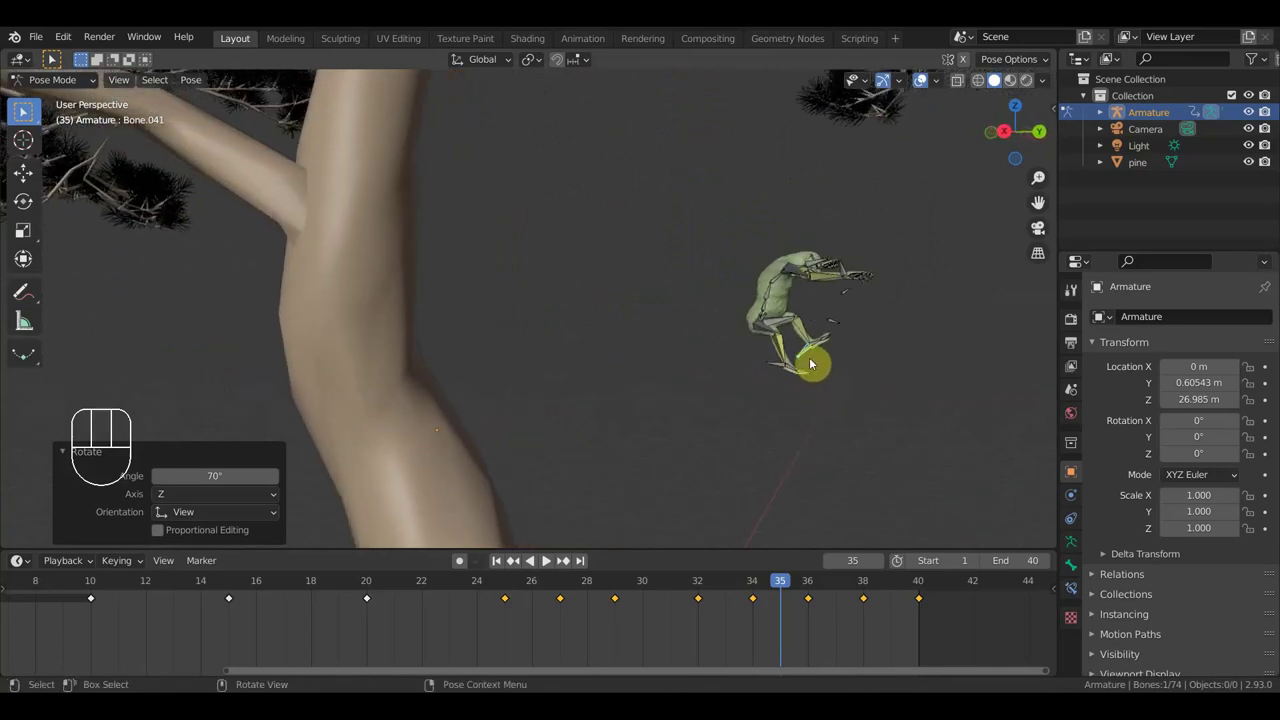
# Step: Move and rotate the creature's arm bones into a new grip on the trunk at frame 35
pyautogui.press('g')
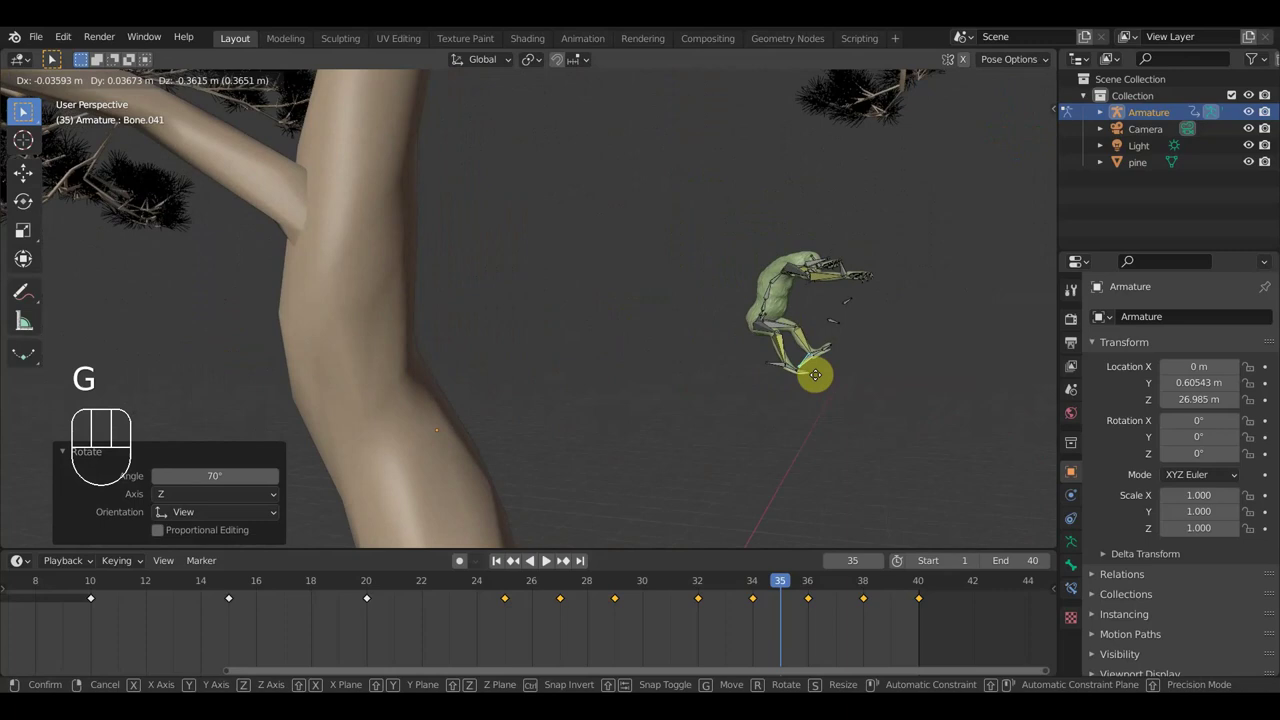
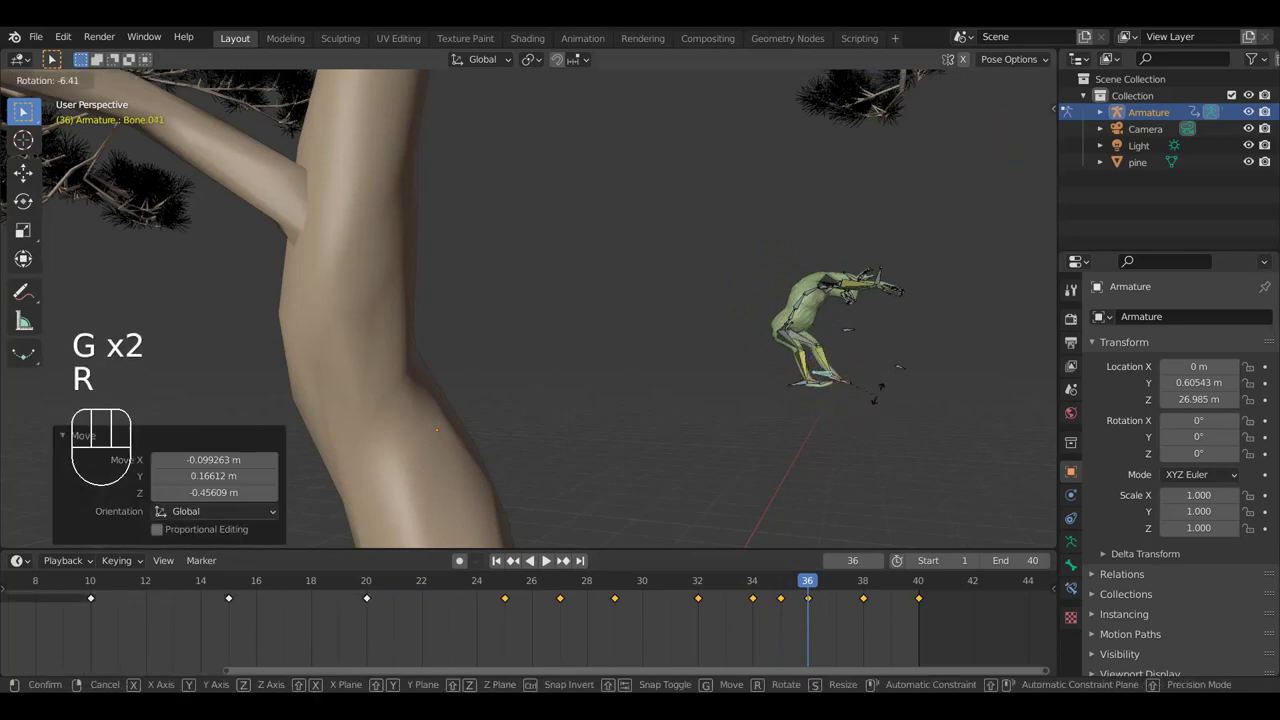
pyautogui.click(869, 369)
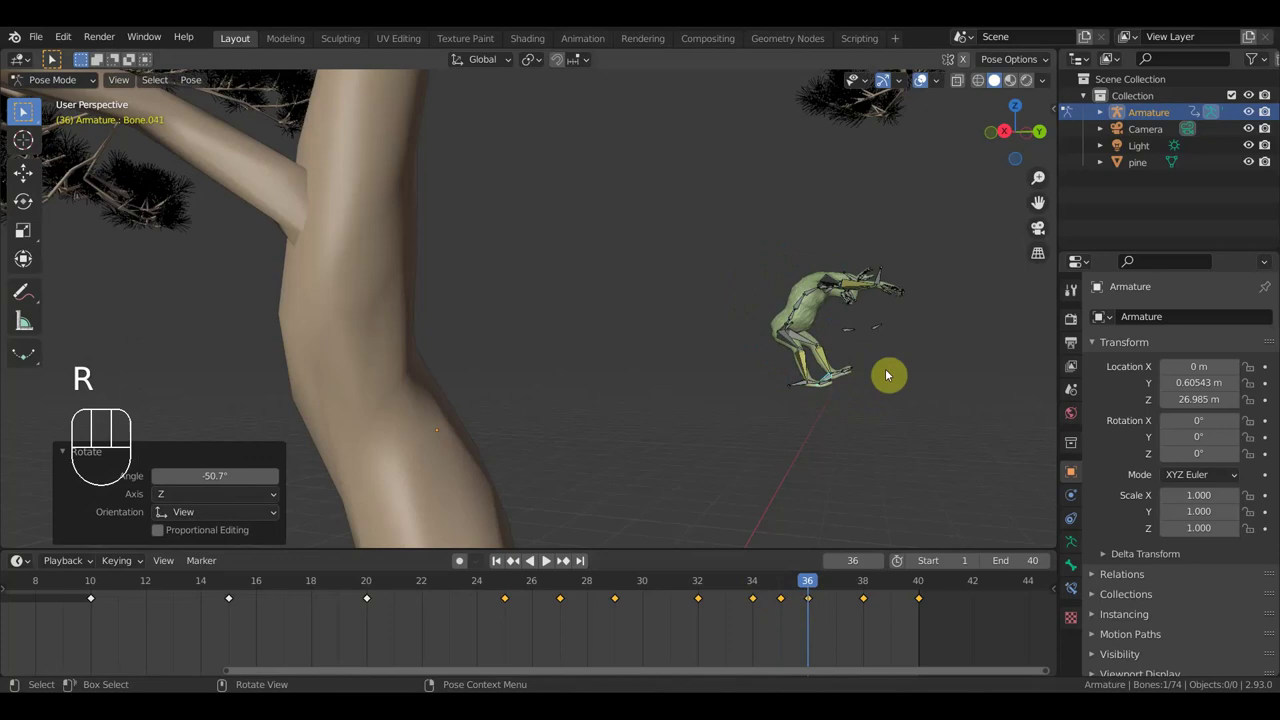
pyautogui.moveTo(868, 340); pyautogui.dragTo(748, 339)
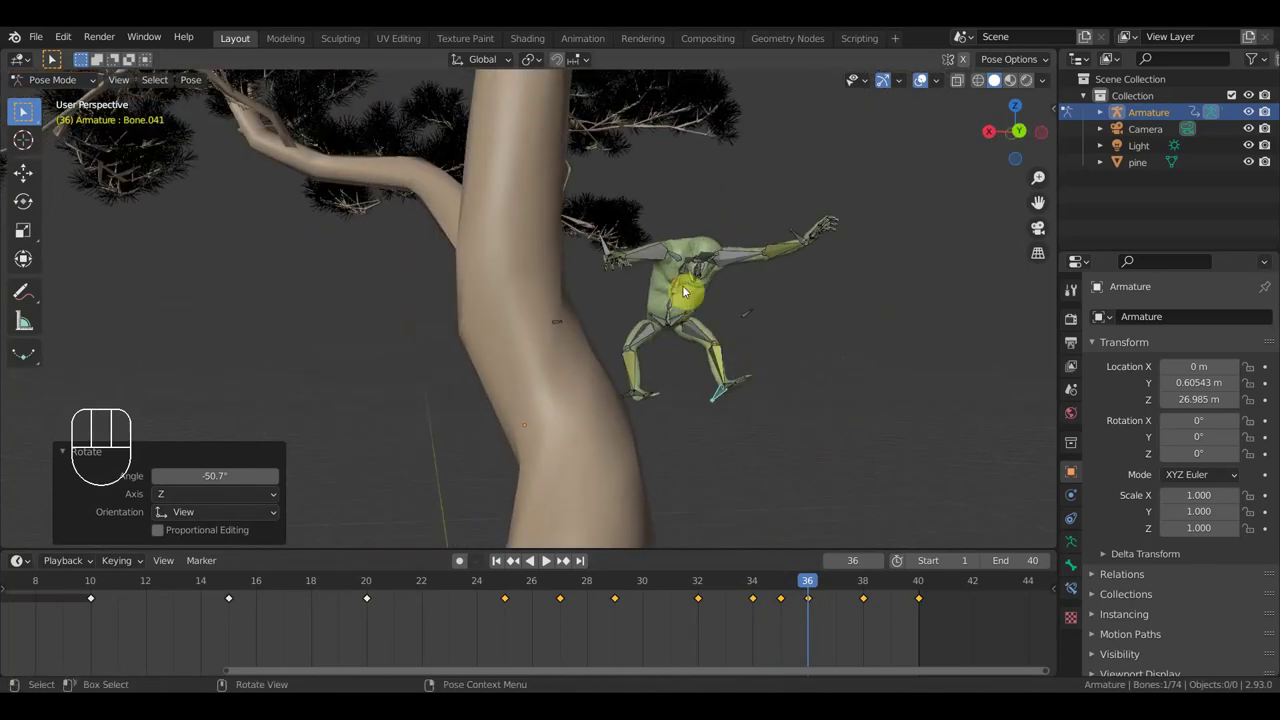
pyautogui.moveTo(758, 326); pyautogui.dragTo(730, 332)
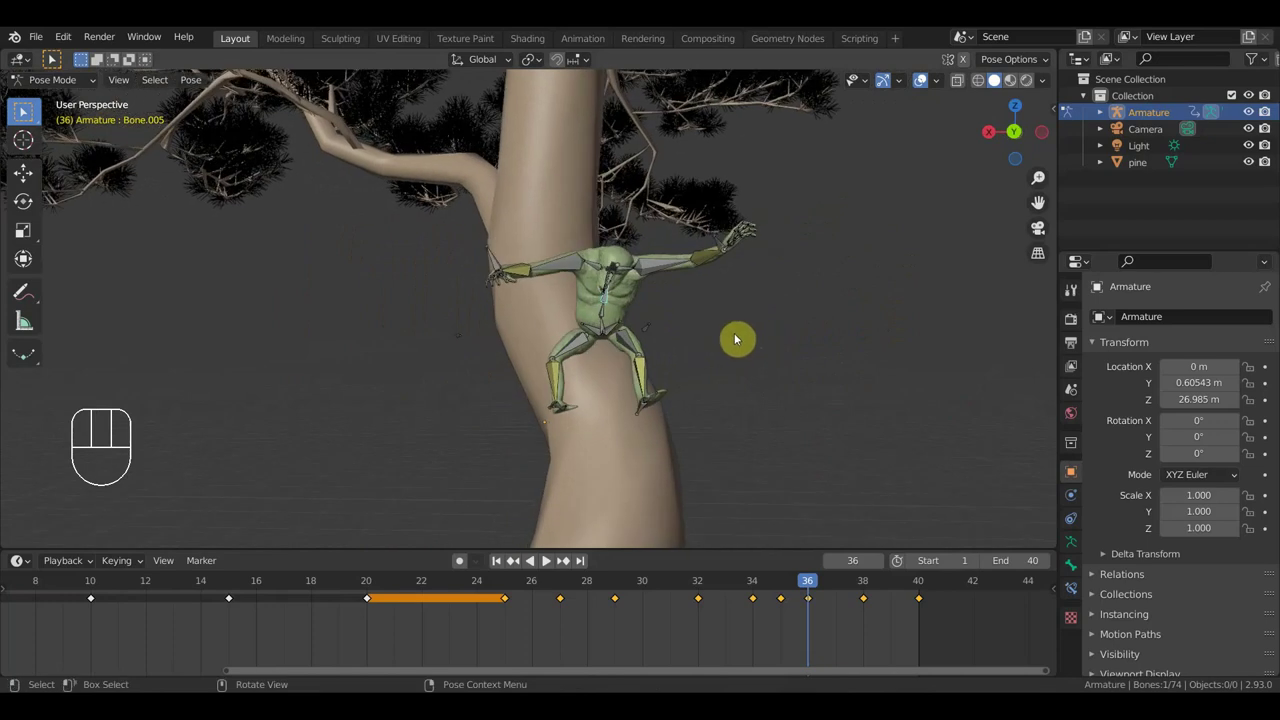
pyautogui.press('r')
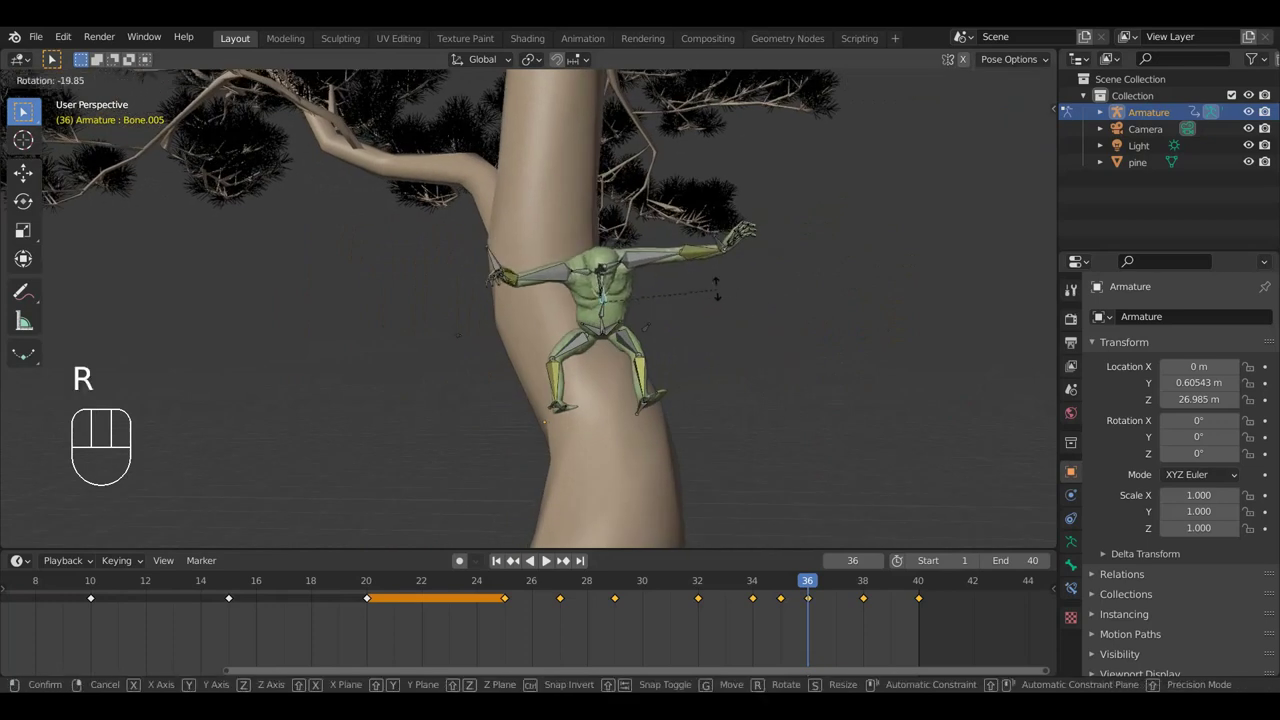
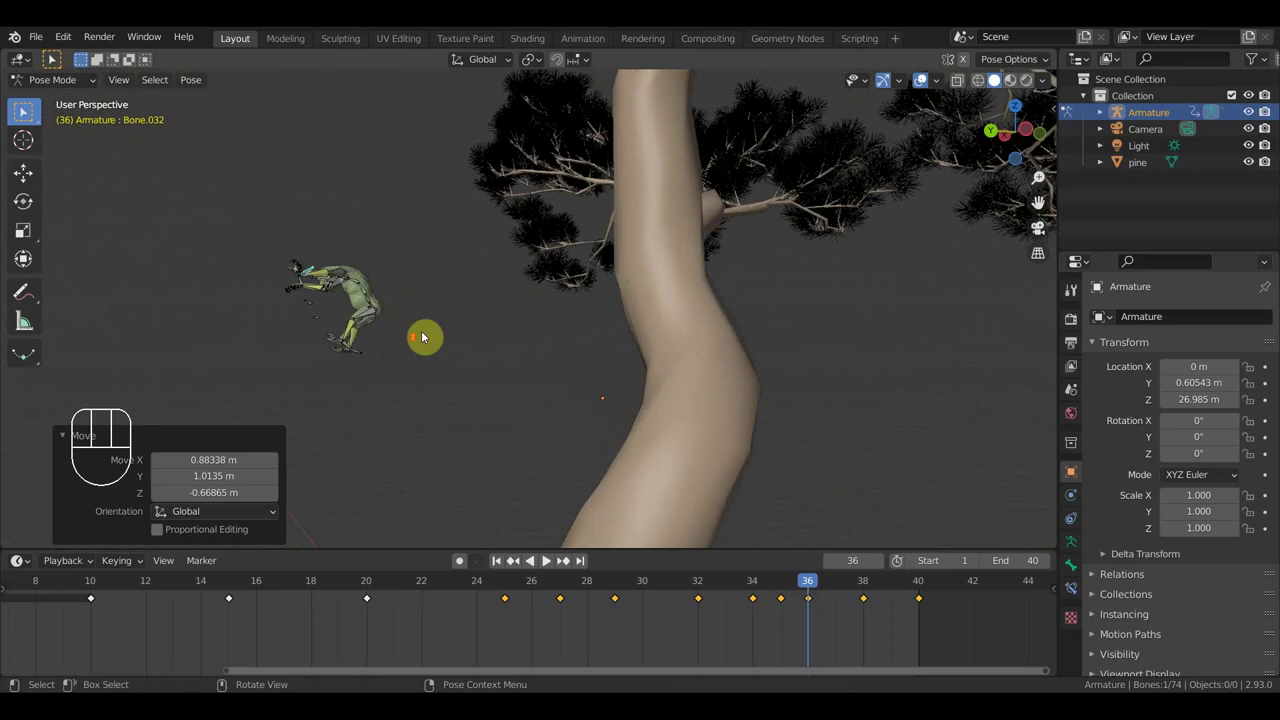
pyautogui.moveTo(438, 315); pyautogui.dragTo(689, 375)
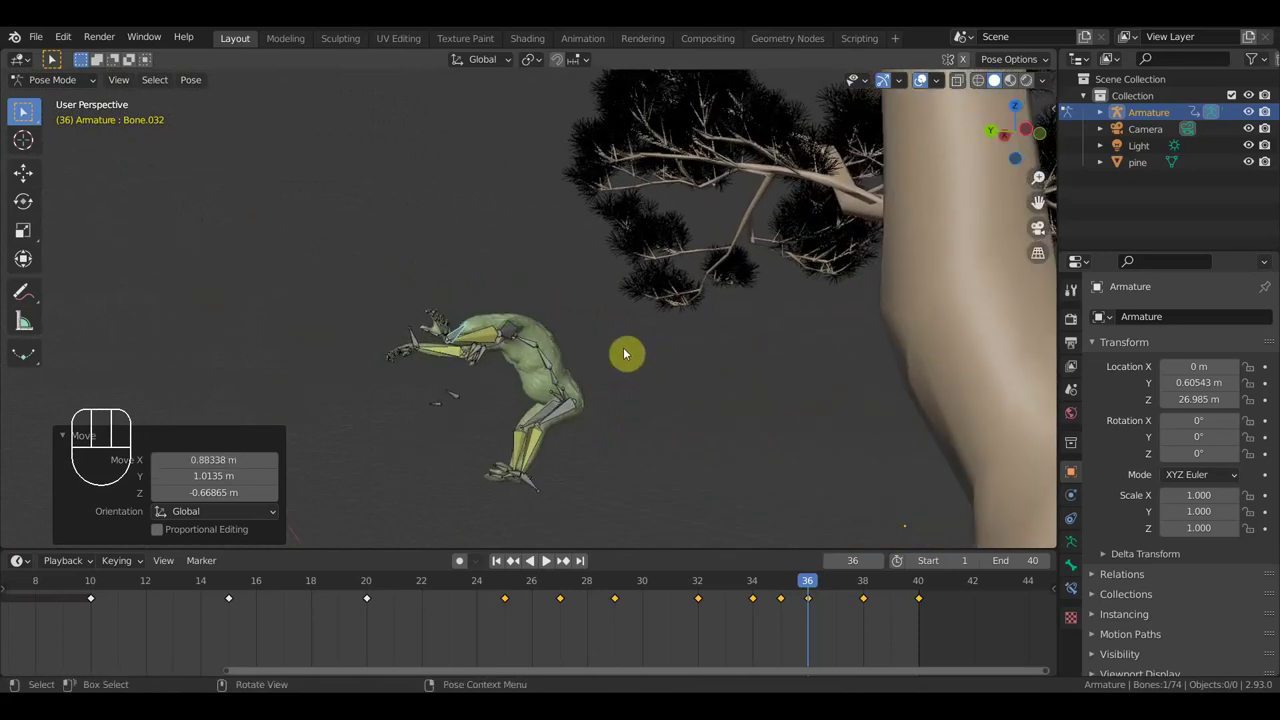
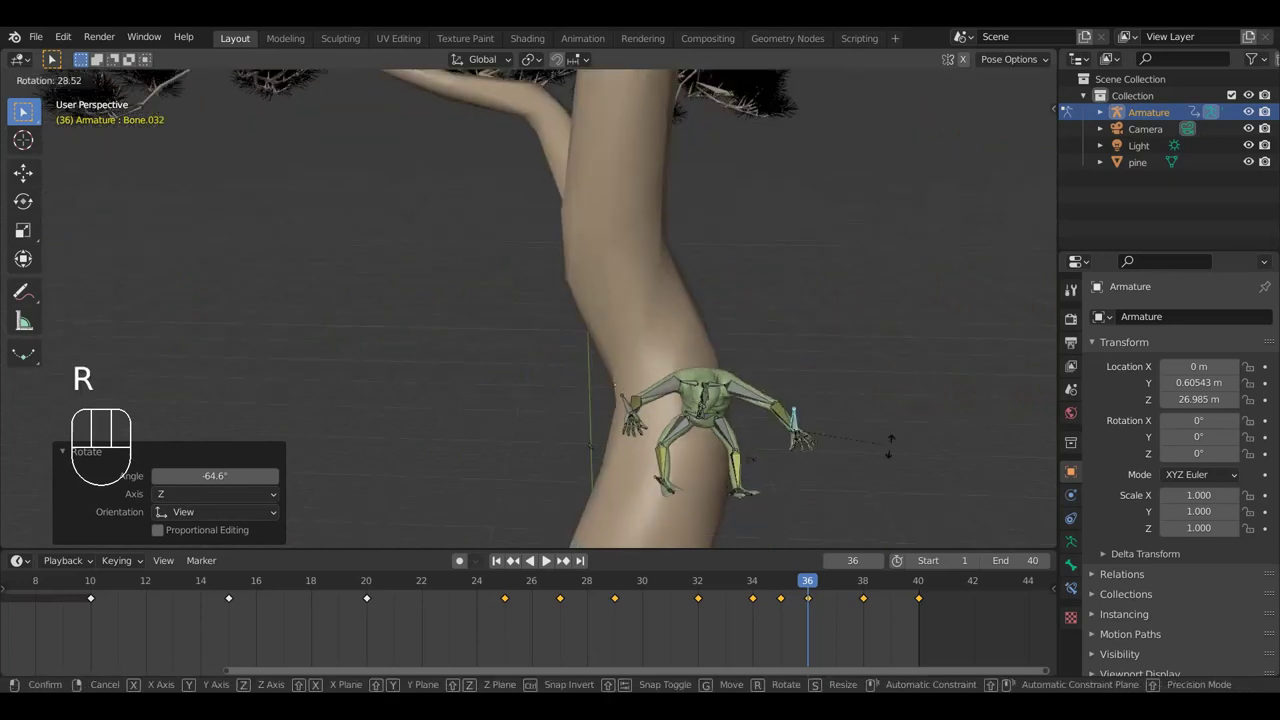
pyautogui.click(872, 469)
# Step: Rotate one more bone, then key location and rotation for all bones at frame 36
pyautogui.moveTo(808, 432); pyautogui.dragTo(797, 358)
pyautogui.moveTo(885, 380); pyautogui.dragTo(964, 392)
pyautogui.moveTo(710, 416); pyautogui.dragTo(757, 418)
pyautogui.press('r')
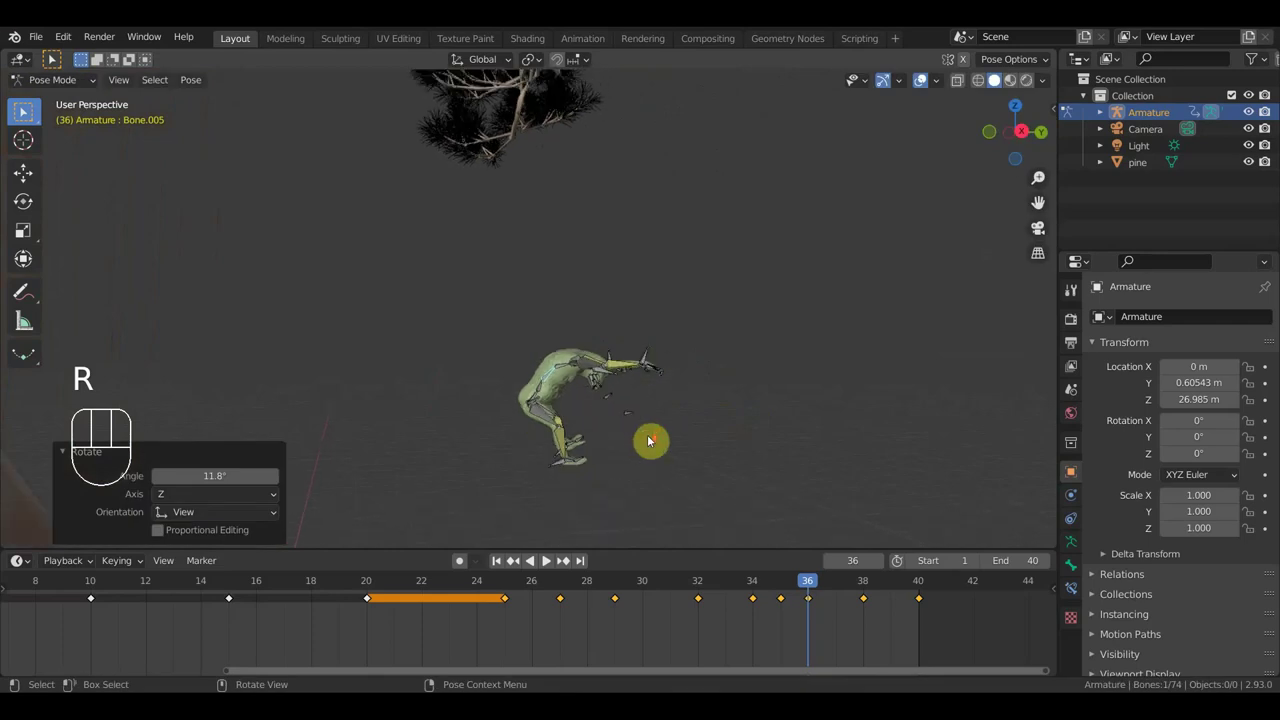
pyautogui.press('a')
pyautogui.press('i')
pyautogui.moveTo(810, 587); pyautogui.dragTo(832, 597)
pyautogui.moveTo(793, 457); pyautogui.dragTo(588, 463)
pyautogui.moveTo(655, 431); pyautogui.dragTo(528, 295)
# Step: At frame 37, rotate two of the creature's body bones to start lowering it into a crouch
pyautogui.middleClick(609, 290)
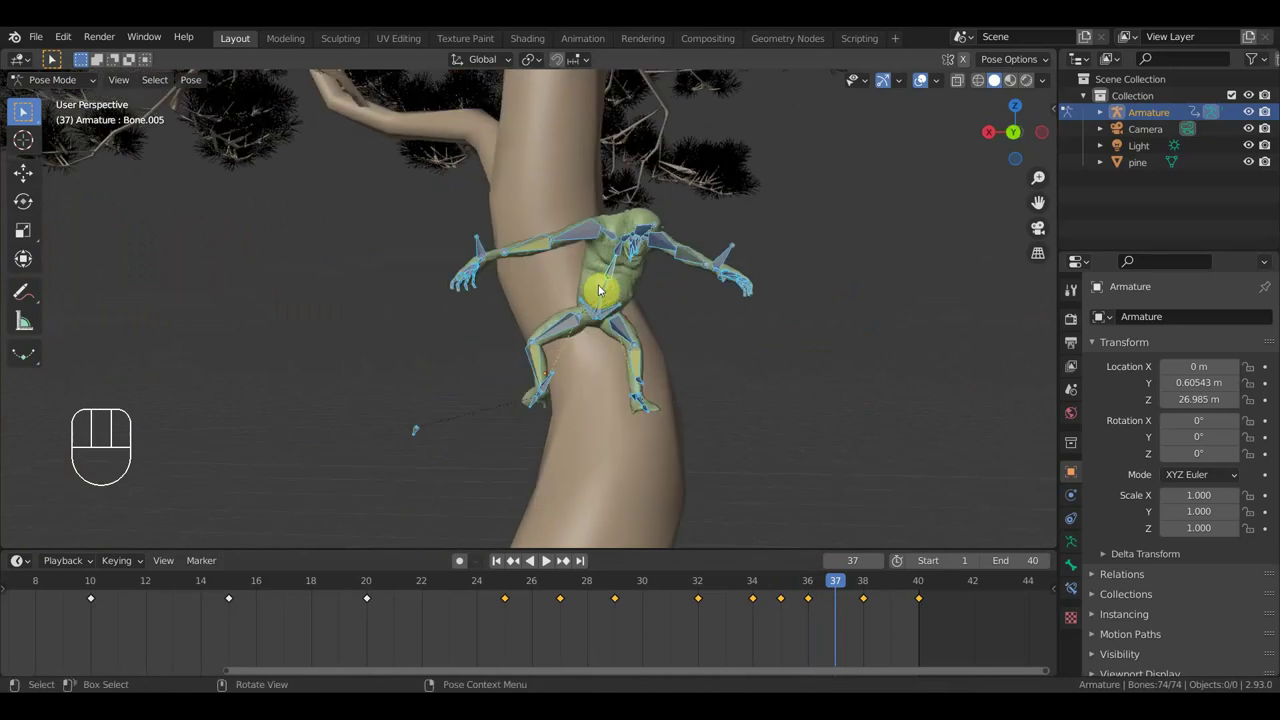
pyautogui.click(607, 307)
pyautogui.press('r')
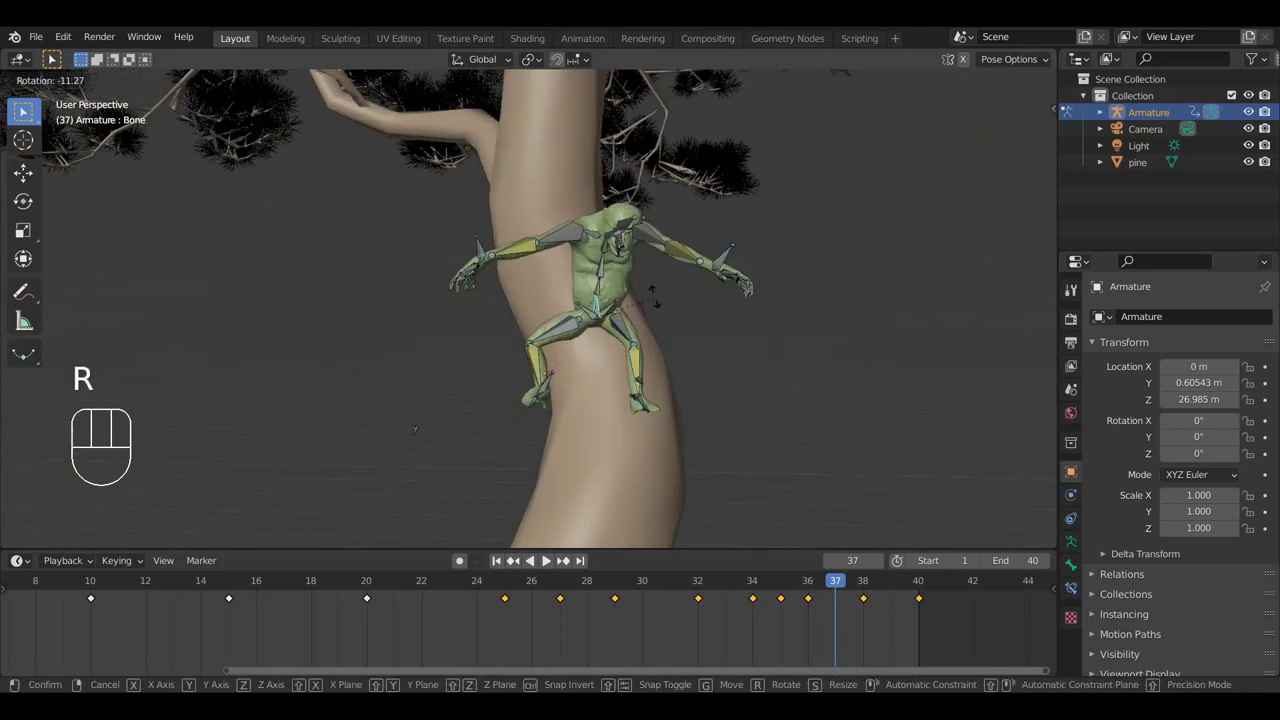
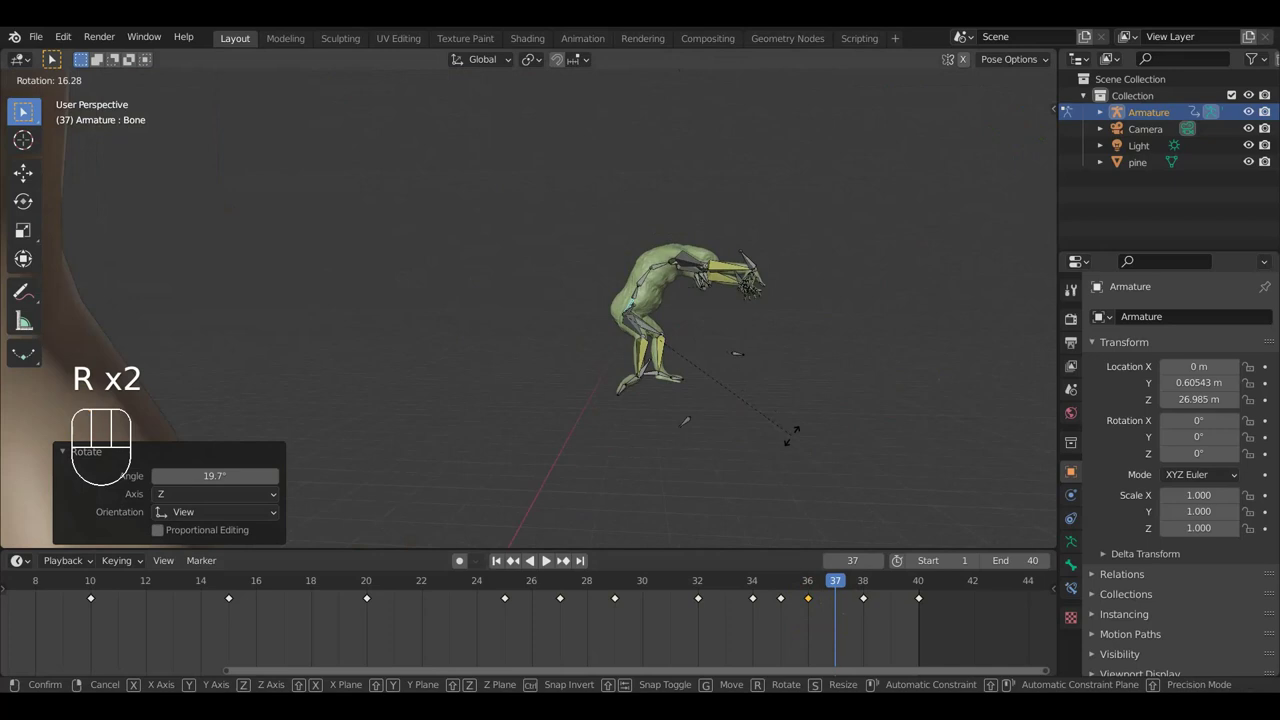
pyautogui.click(790, 454)
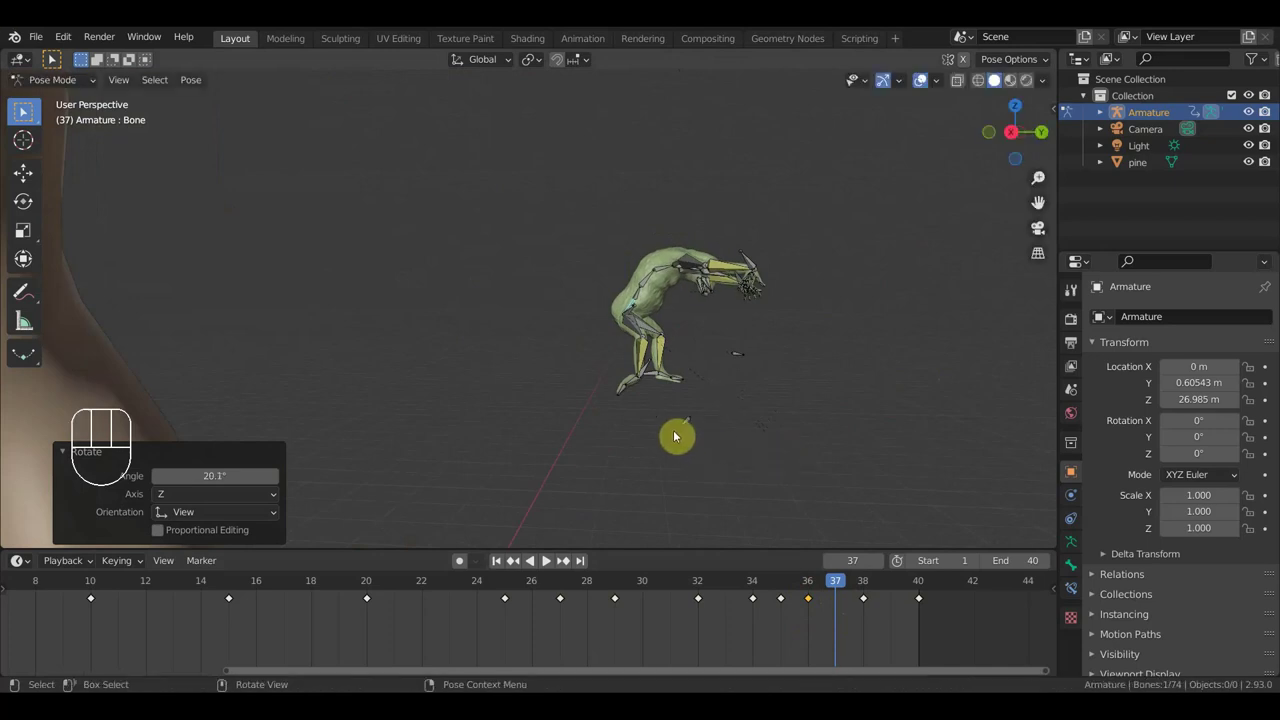
pyautogui.moveTo(683, 295); pyautogui.dragTo(676, 351)
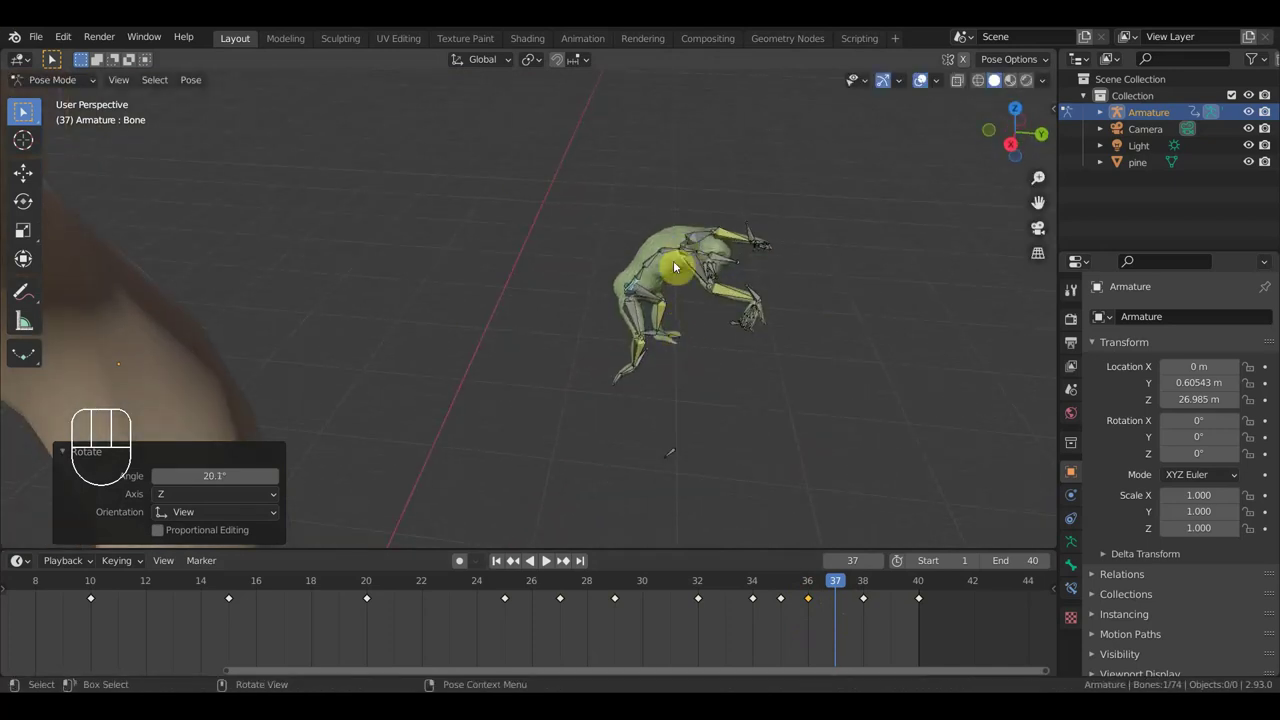
pyautogui.click(675, 252)
pyautogui.moveTo(751, 310); pyautogui.dragTo(755, 269)
pyautogui.press('r')
pyautogui.moveTo(762, 245); pyautogui.dragTo(732, 304)
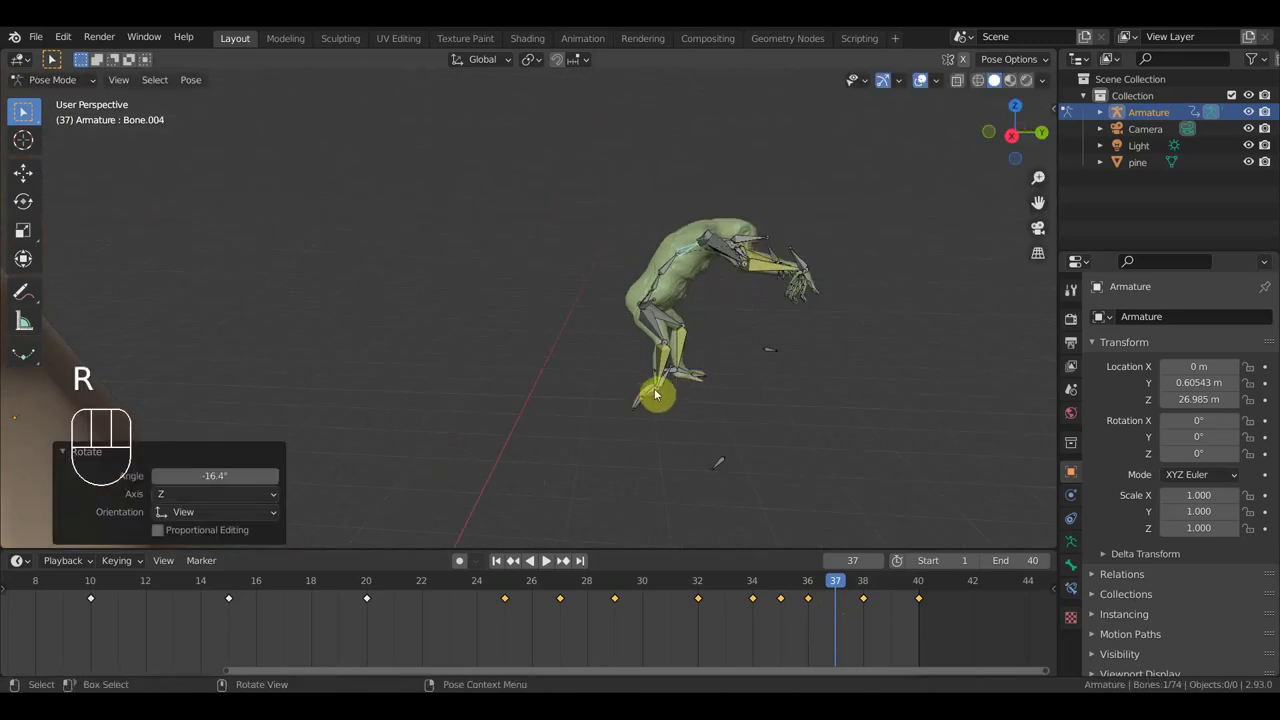
# Step: Rotate an arm bone forward and bend a leg bone to deepen the crouch
pyautogui.click(670, 380)
pyautogui.moveTo(663, 395); pyautogui.dragTo(589, 499)
pyautogui.press('r')
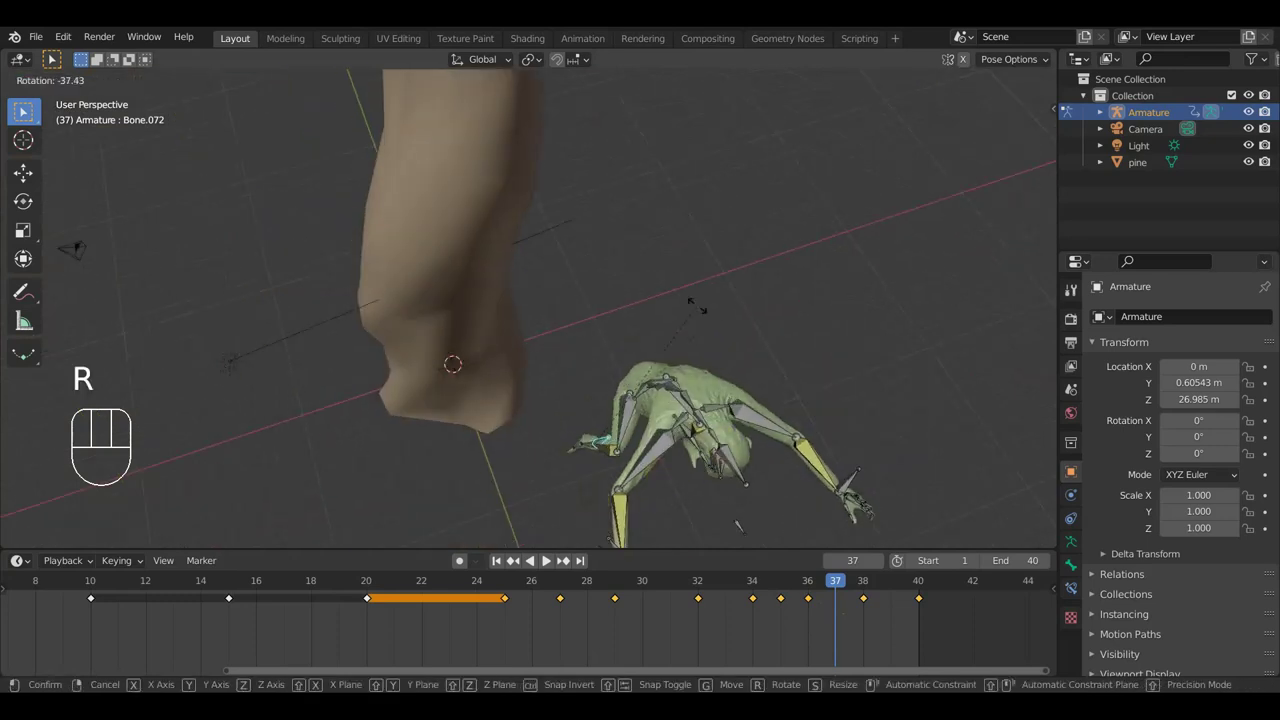
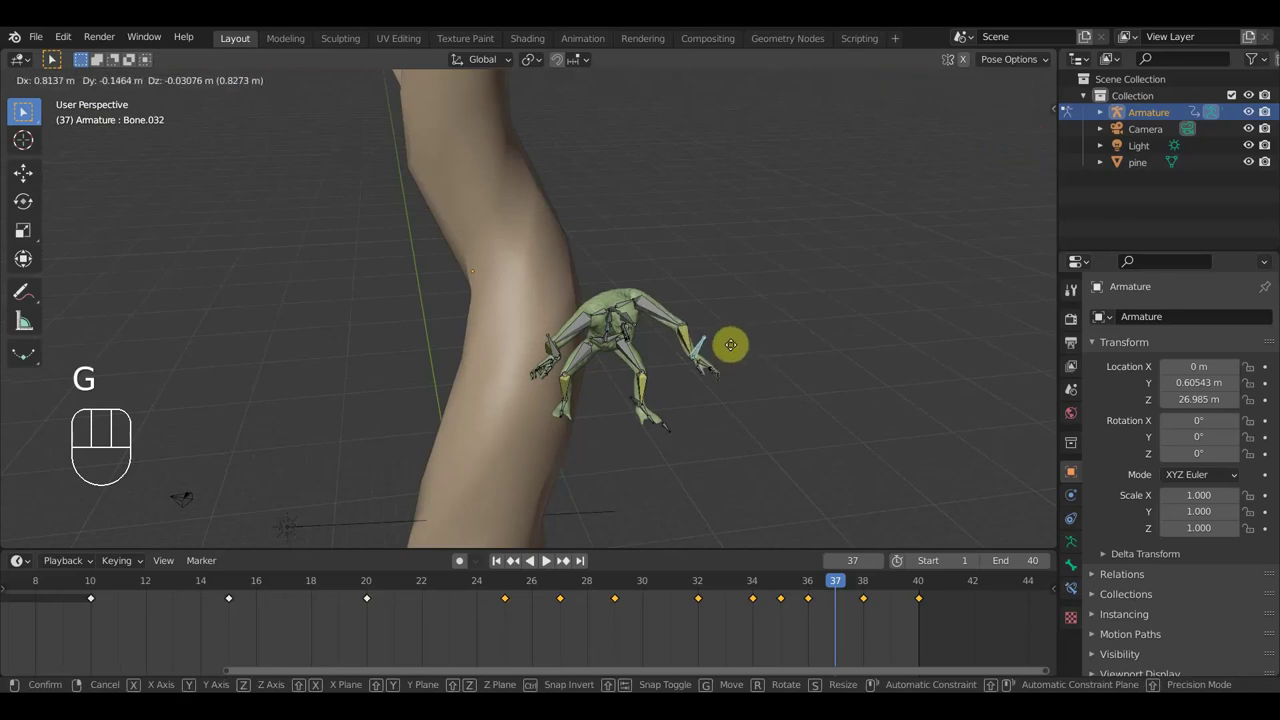
pyautogui.click(710, 350)
pyautogui.press('r')
pyautogui.click(734, 428)
pyautogui.moveTo(673, 355); pyautogui.dragTo(675, 402)
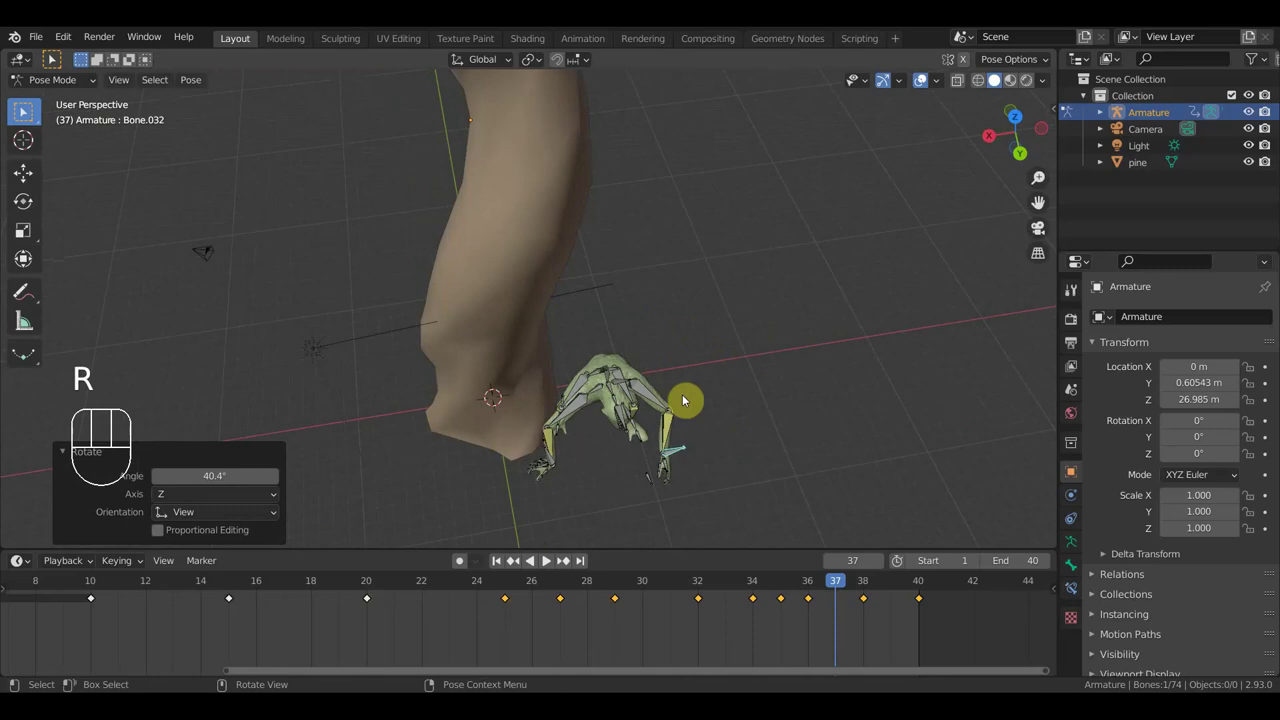
pyautogui.click(611, 388)
pyautogui.press('r')
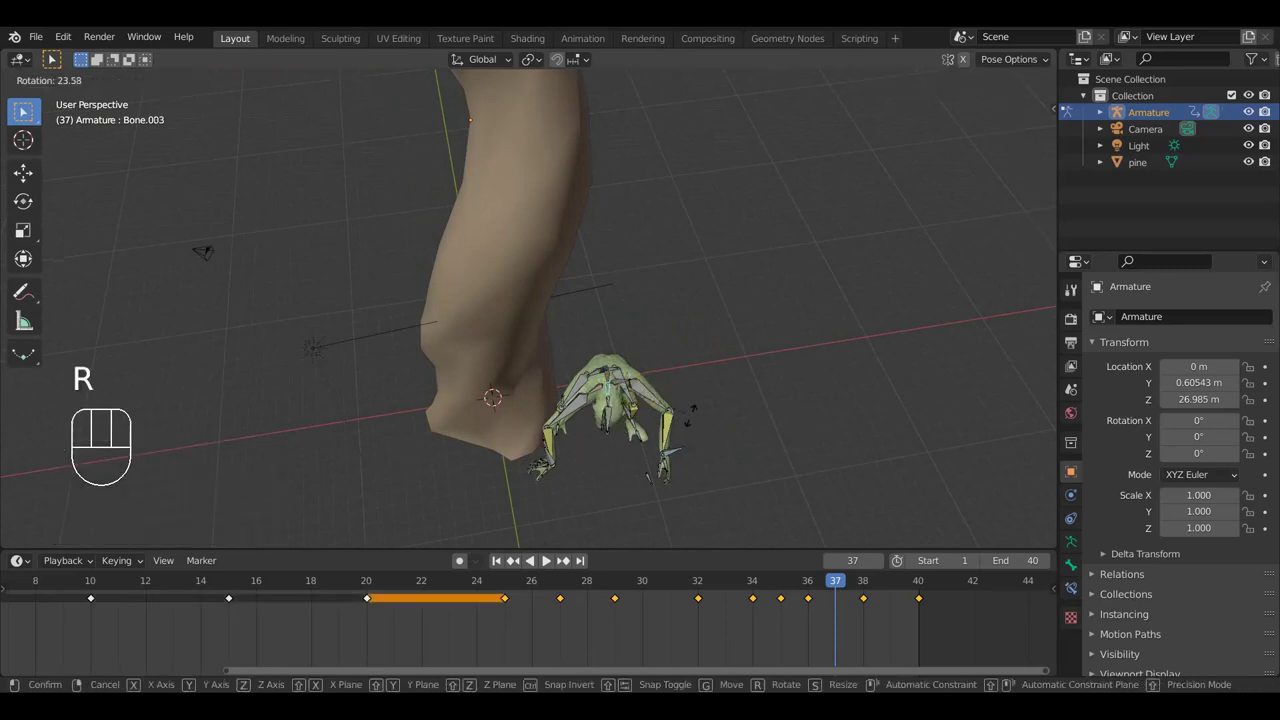
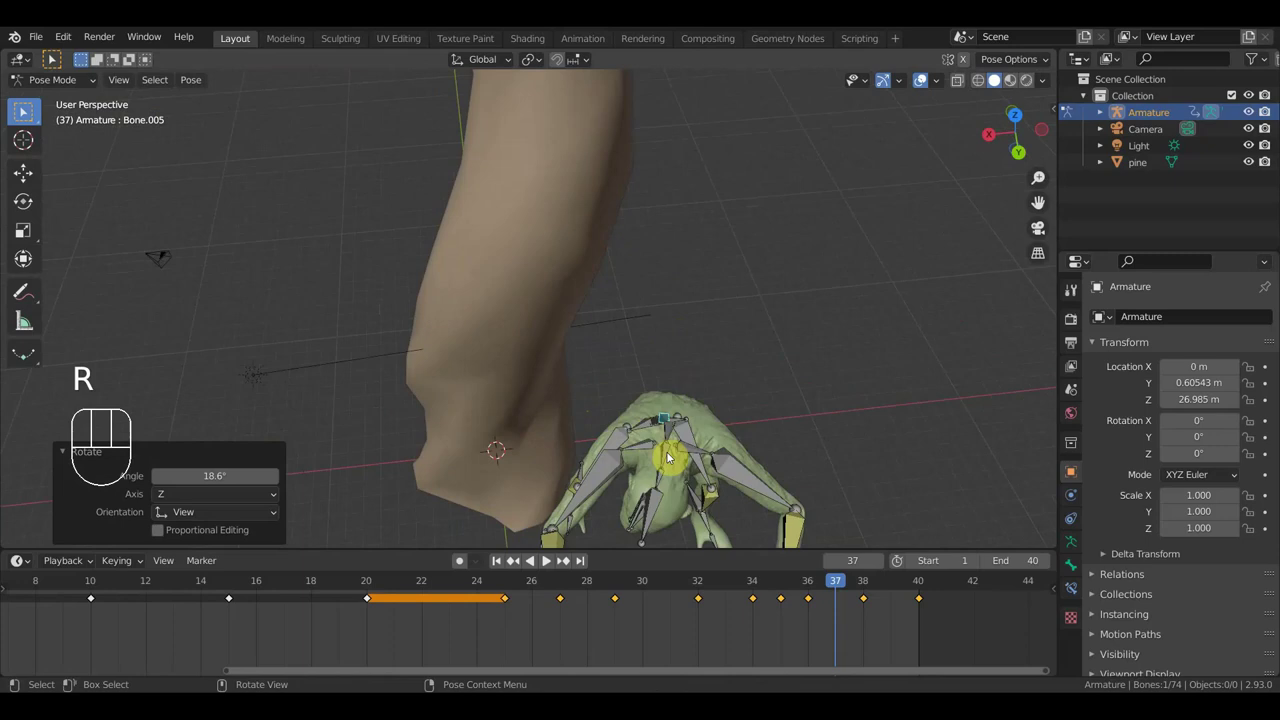
pyautogui.press('r')
pyautogui.click(729, 429)
# Step: Rotate the other arm to reach forward, then start moving a foot bone into the crouch
pyautogui.moveTo(728, 408); pyautogui.dragTo(736, 328)
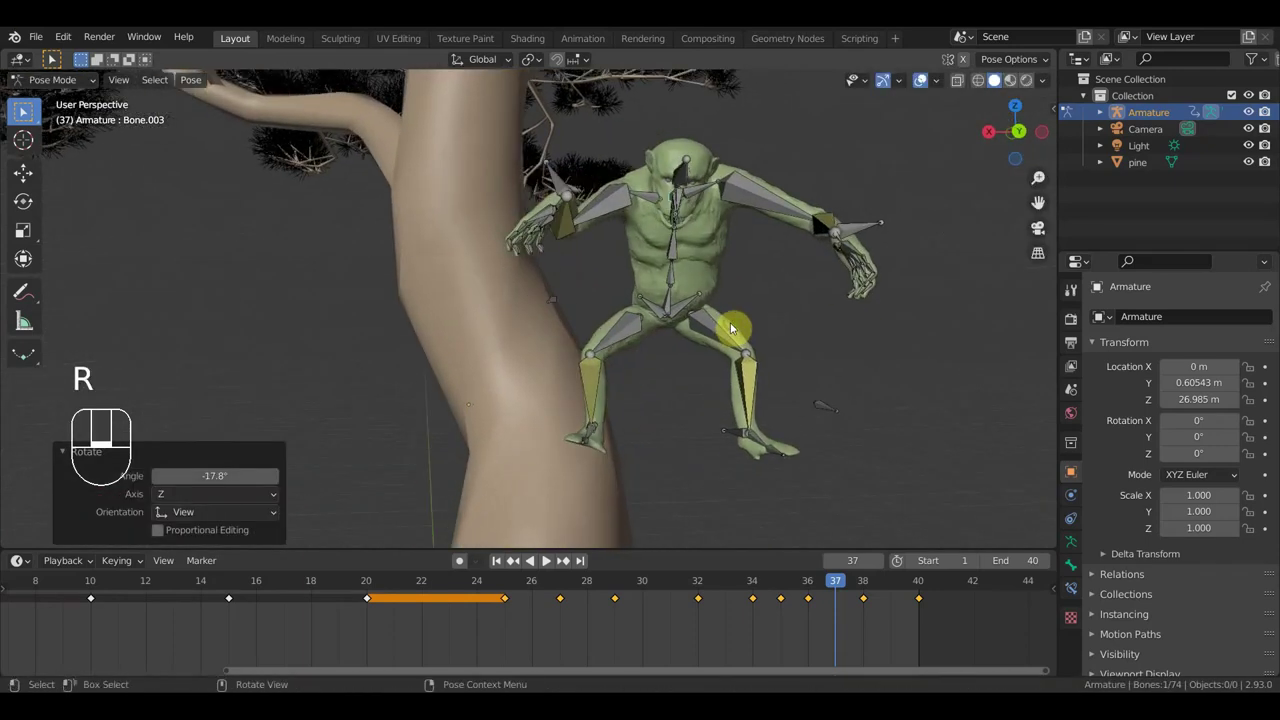
pyautogui.click(556, 182)
pyautogui.press('r')
pyautogui.moveTo(758, 266); pyautogui.dragTo(616, 345)
pyautogui.press('r')
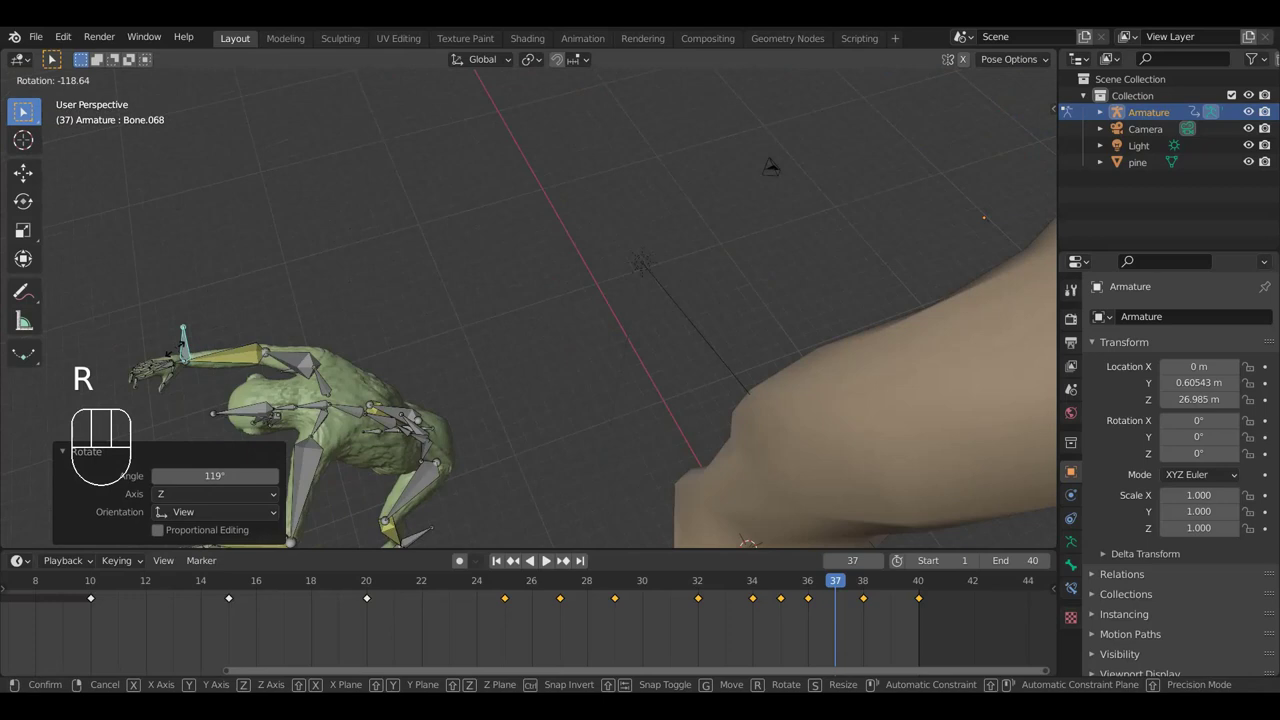
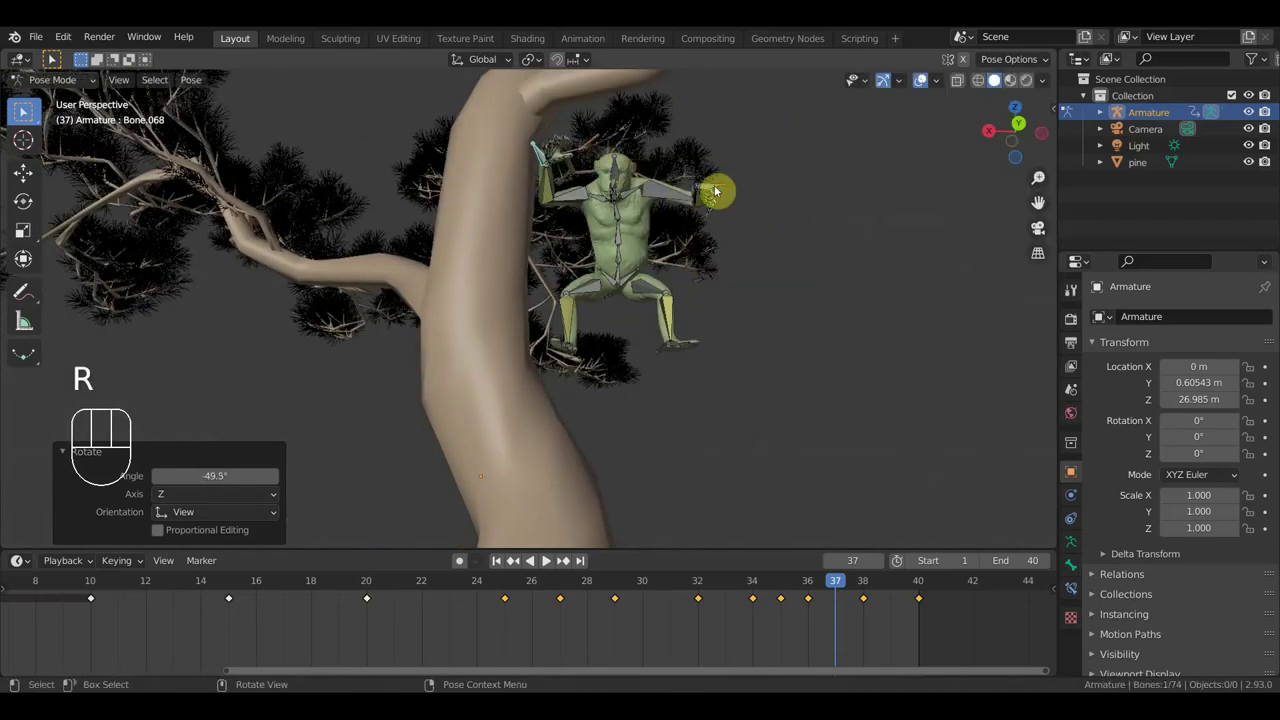
pyautogui.press('r')
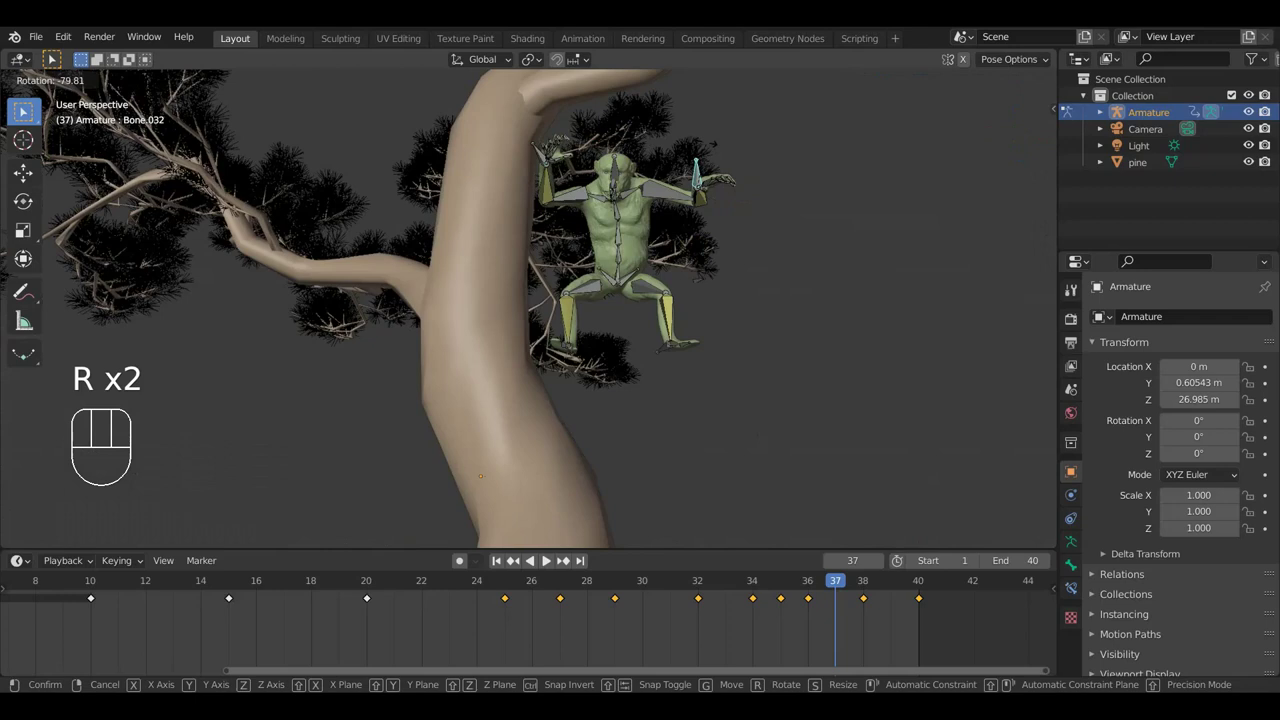
pyautogui.click(710, 148)
pyautogui.moveTo(772, 249); pyautogui.dragTo(788, 320)
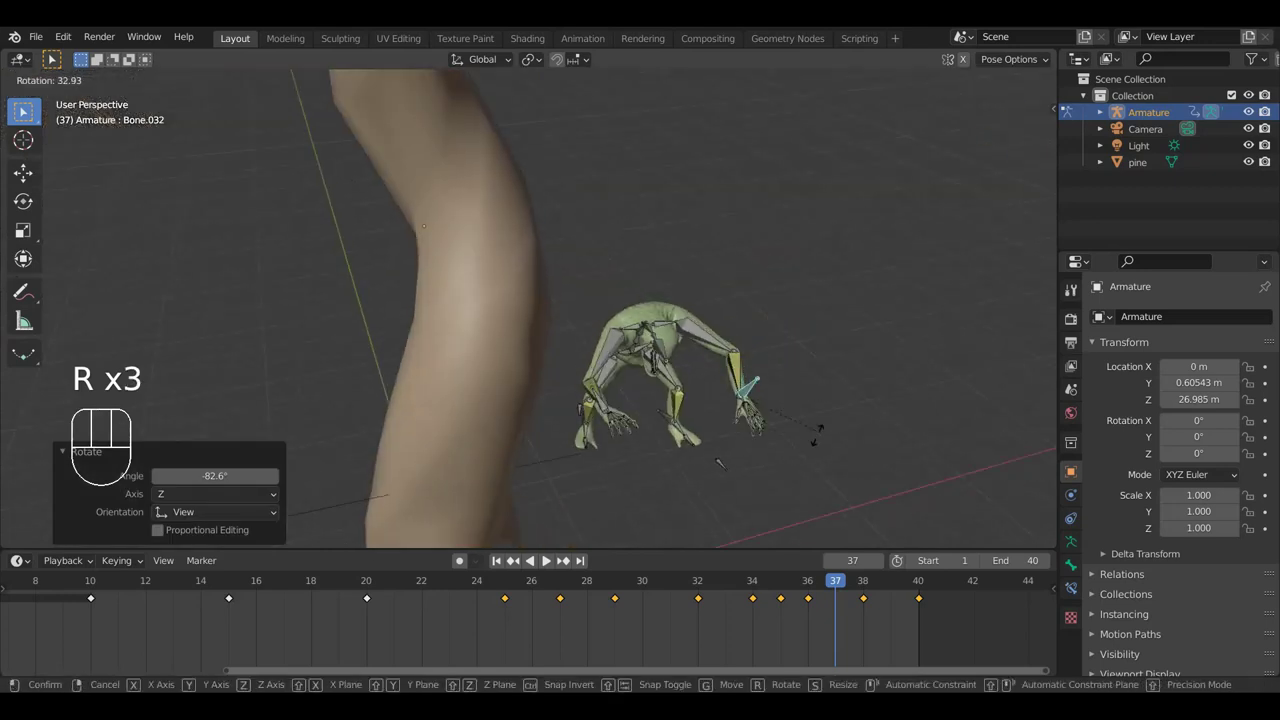
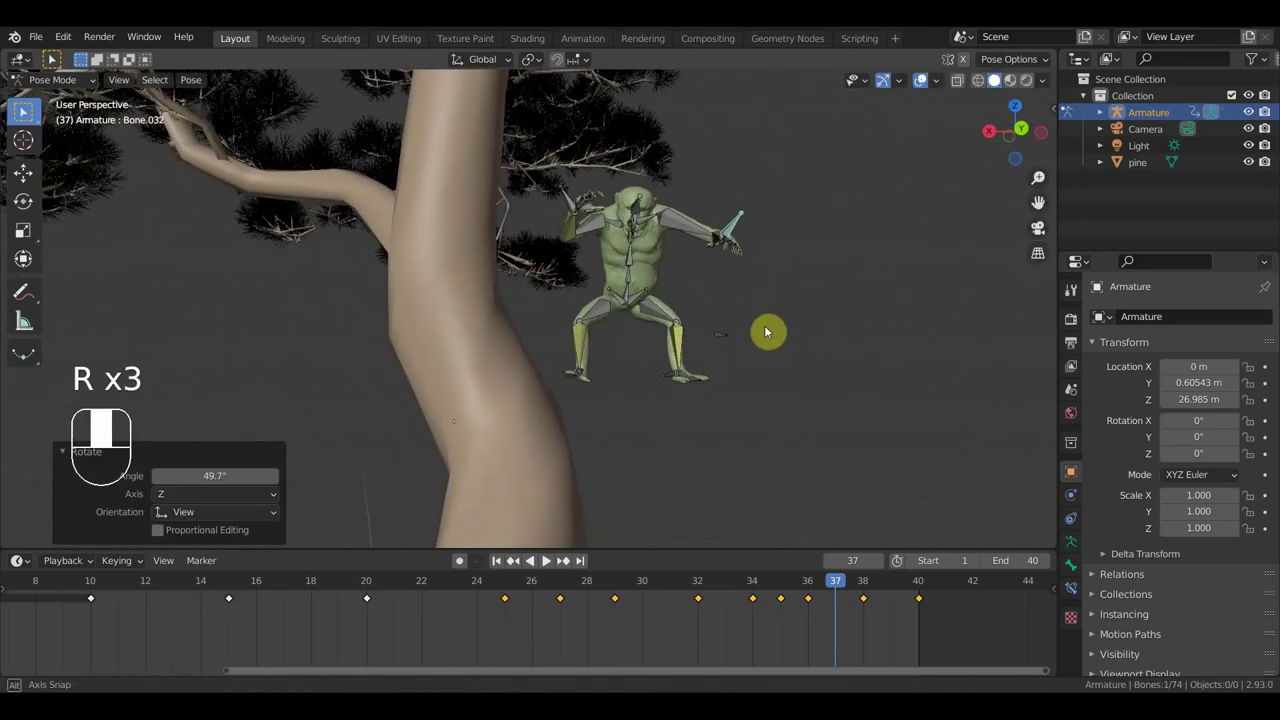
pyautogui.moveTo(742, 364); pyautogui.dragTo(868, 388)
pyautogui.click(634, 384)
pyautogui.press('g')
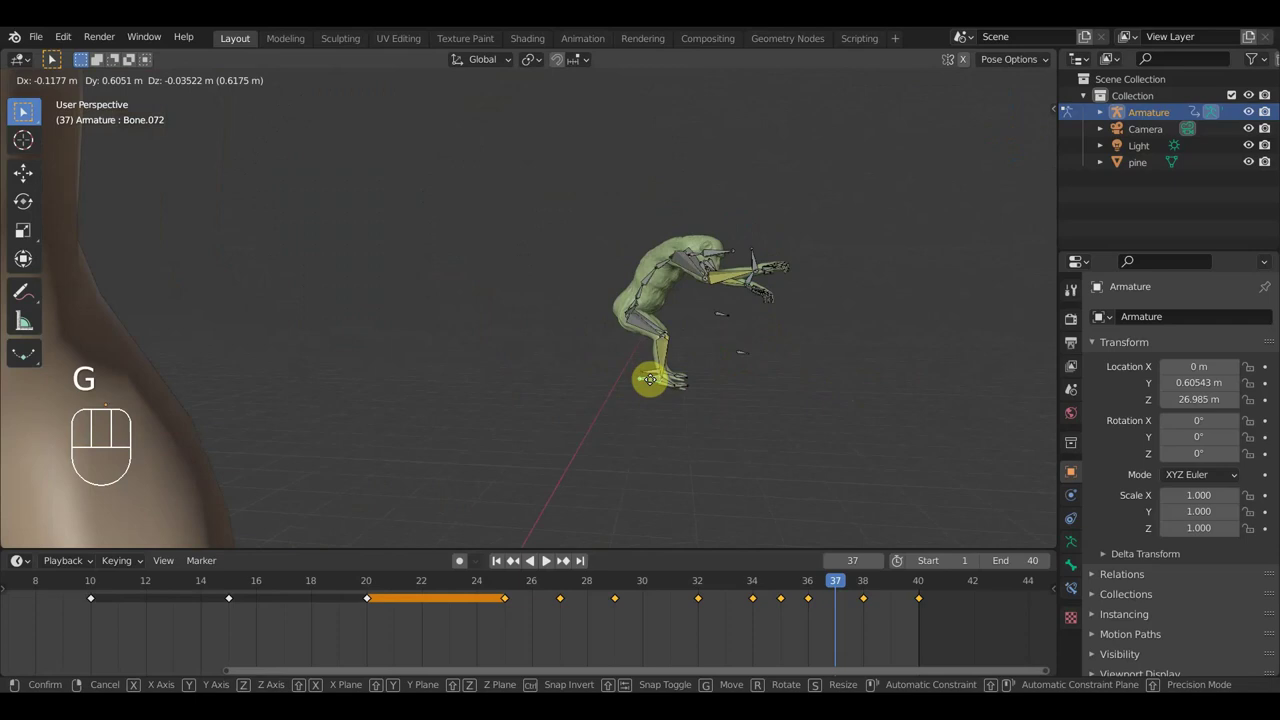
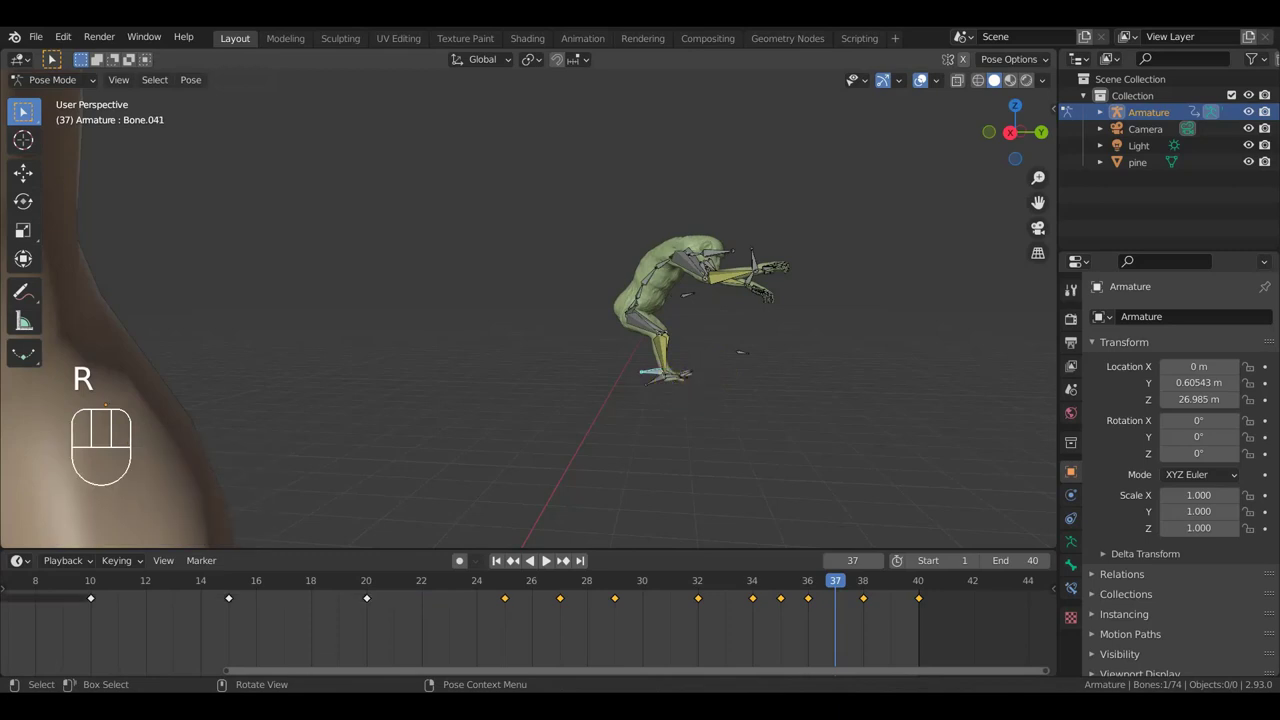
# Step: Key location and rotation for all bones at frame 37, then again at frame 30
pyautogui.press('a')
pyautogui.press('i')
pyautogui.moveTo(839, 589); pyautogui.dragTo(888, 612)
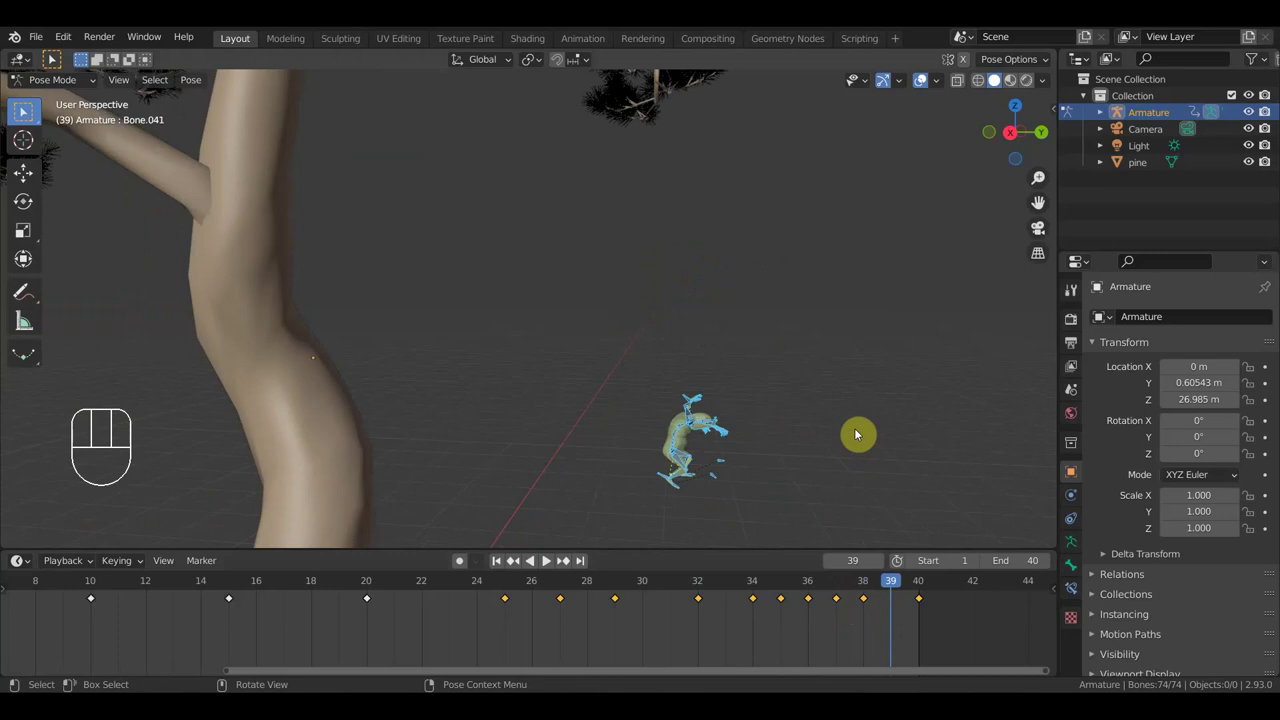
pyautogui.click(651, 589)
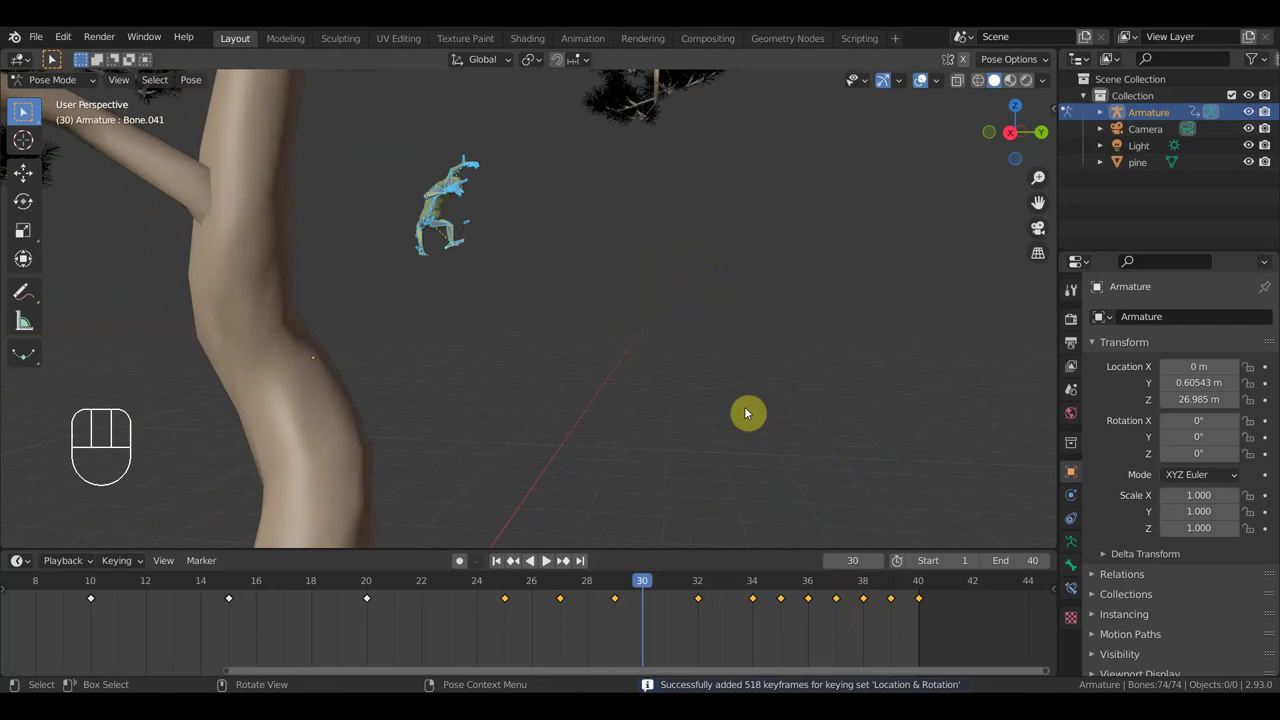
pyautogui.press('i')
# Step: Key the whole pose on further frames in the low 30s up to frame 33 and start playback
pyautogui.click(671, 593)
pyautogui.press('i')
pyautogui.moveTo(684, 431); pyautogui.dragTo(784, 498)
pyautogui.click(730, 583)
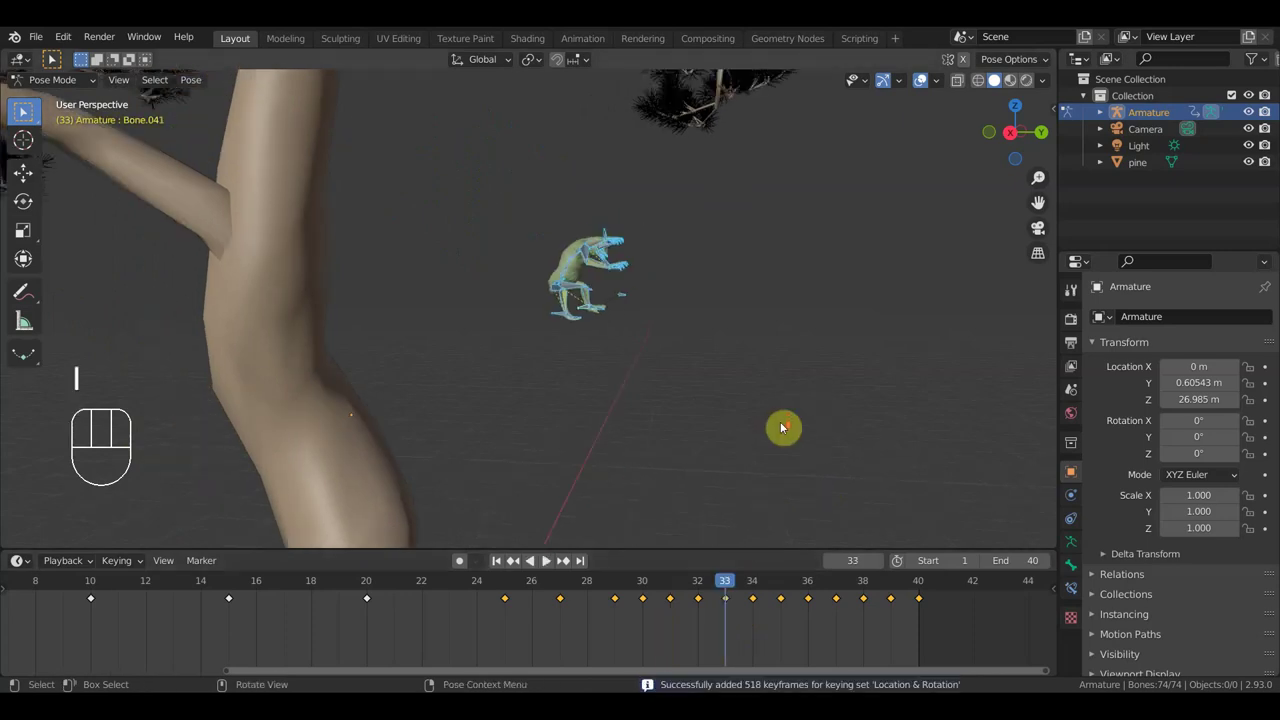
pyautogui.moveTo(784, 428); pyautogui.dragTo(804, 454)
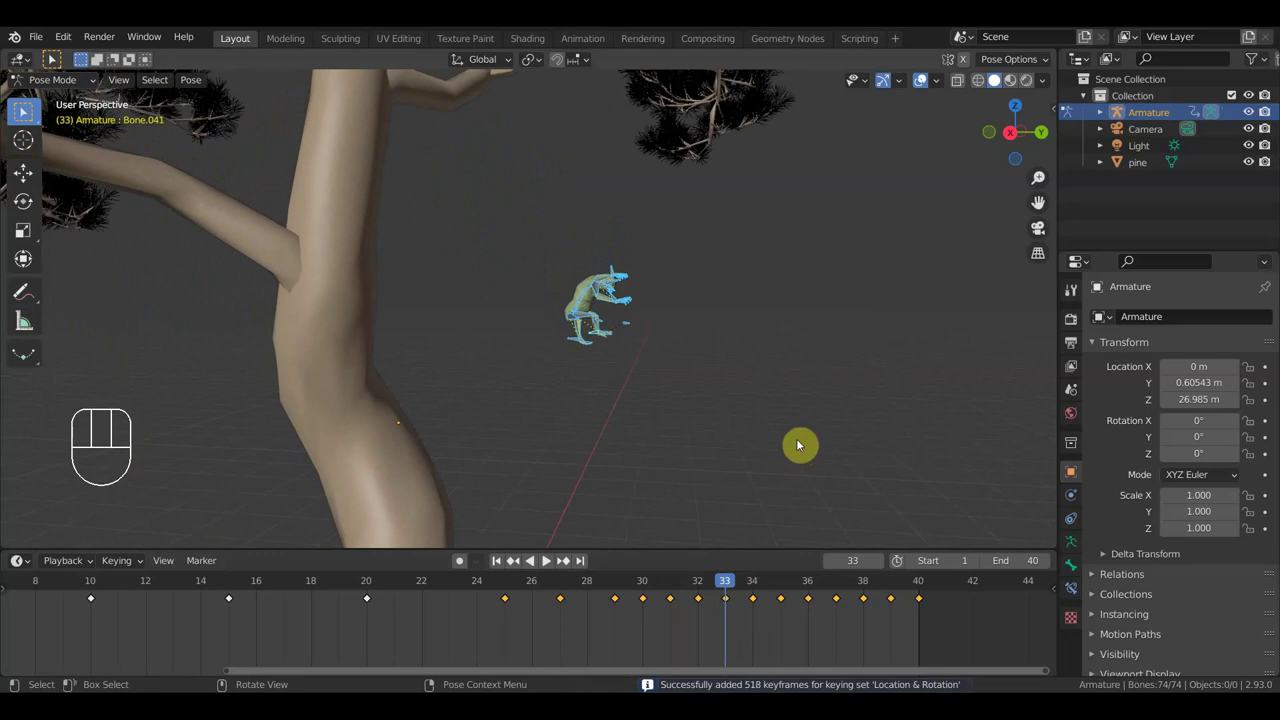
pyautogui.click(923, 89)
pyautogui.press('space')
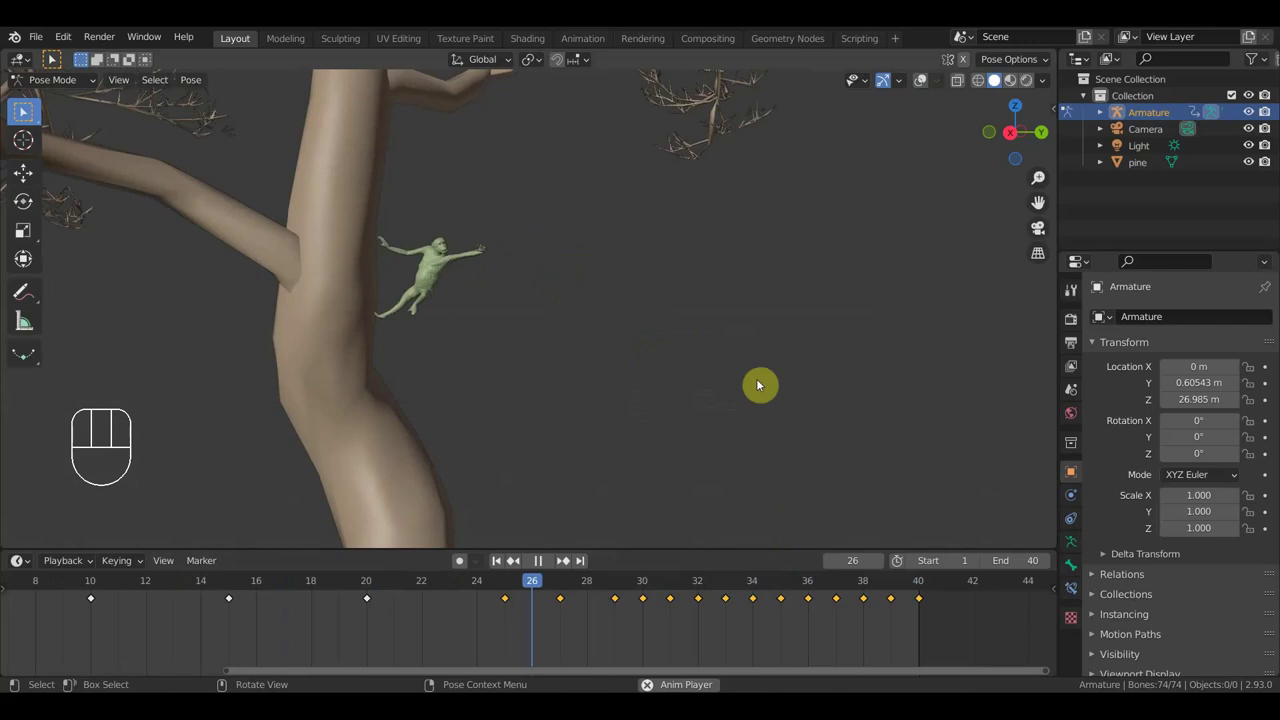
pyautogui.press('space')
pyautogui.moveTo(725, 388); pyautogui.dragTo(740, 399)
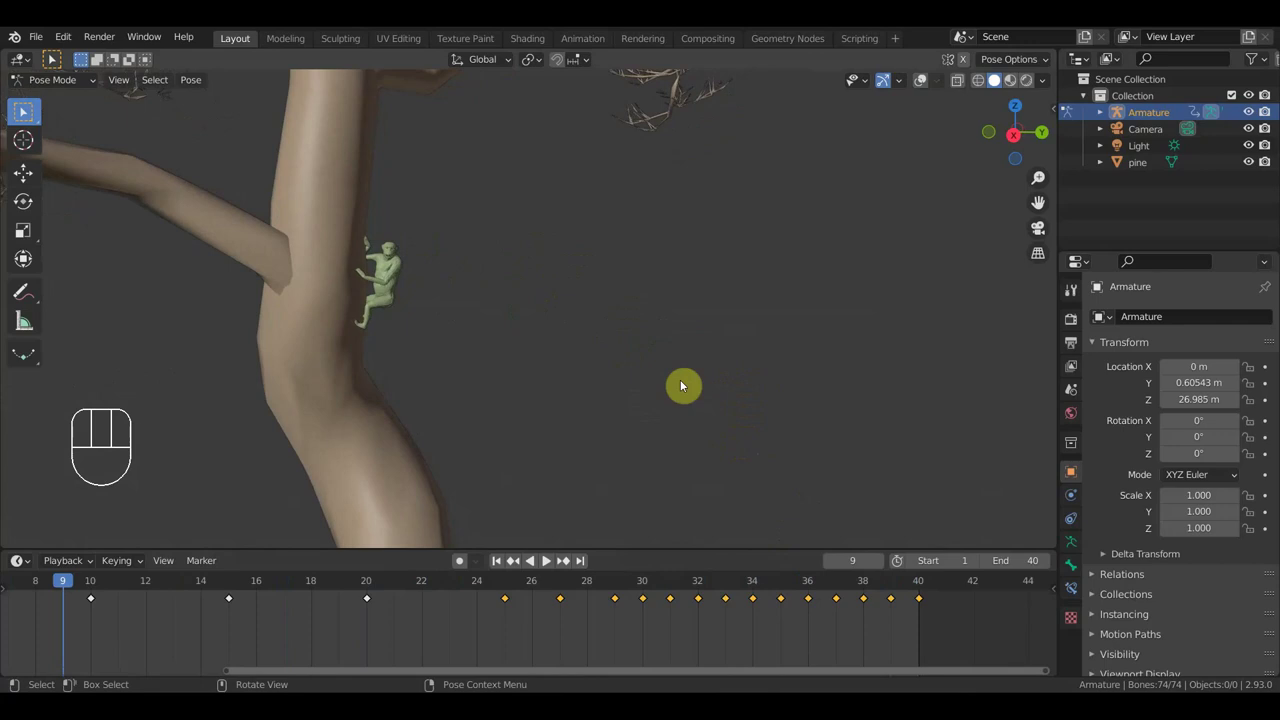
pyautogui.moveTo(695, 391); pyautogui.dragTo(680, 379)
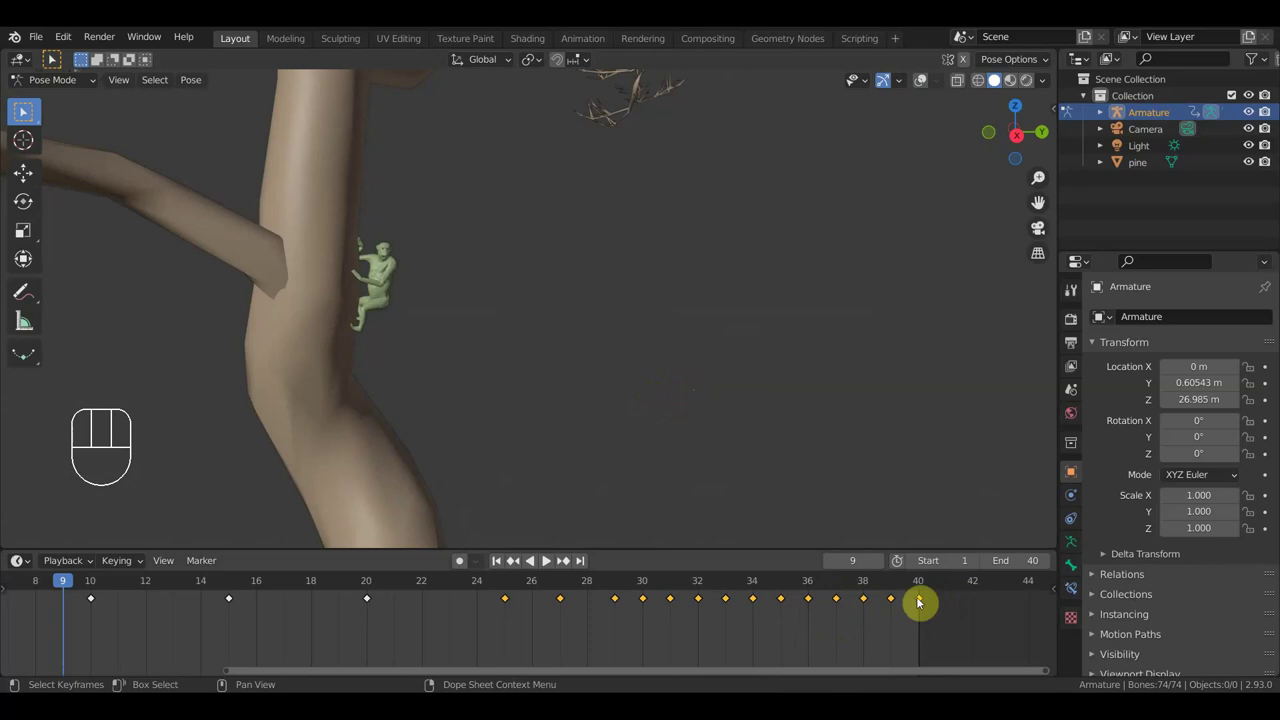
pyautogui.moveTo(696, 438); pyautogui.dragTo(318, 434)
pyautogui.moveTo(522, 397); pyautogui.dragTo(430, 396)
pyautogui.press('space')
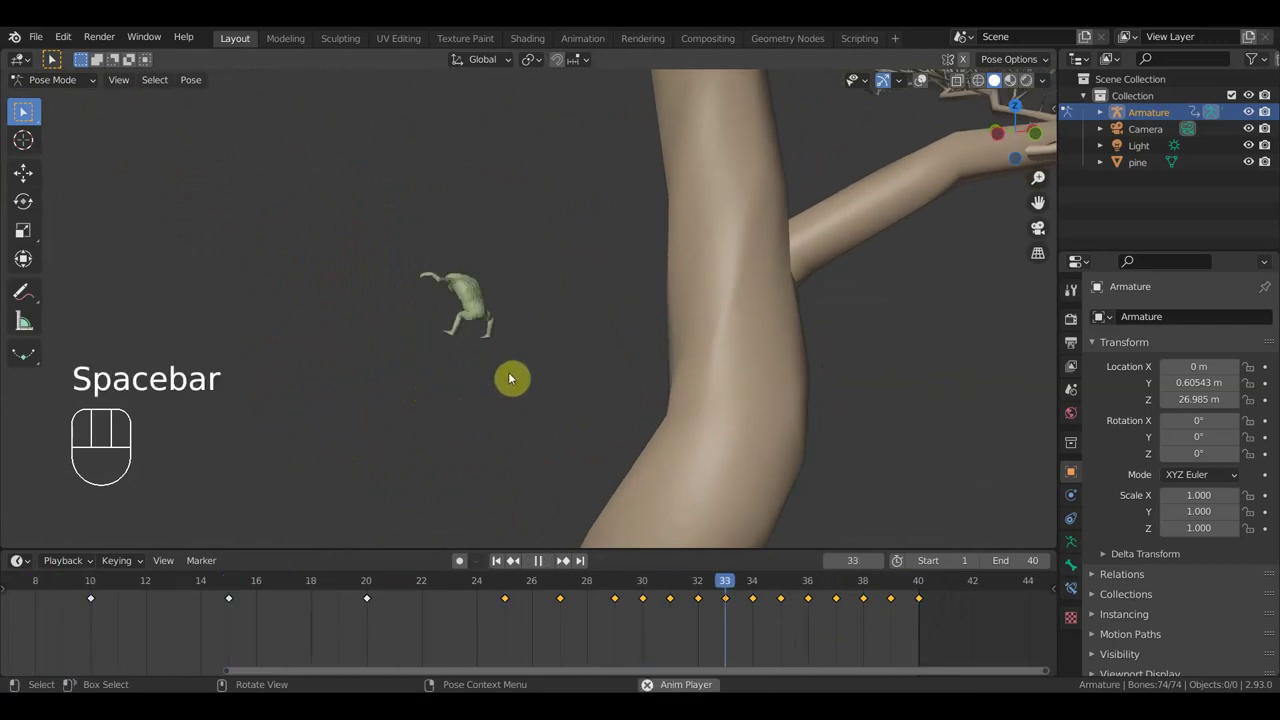
pyautogui.moveTo(494, 386); pyautogui.dragTo(476, 391)
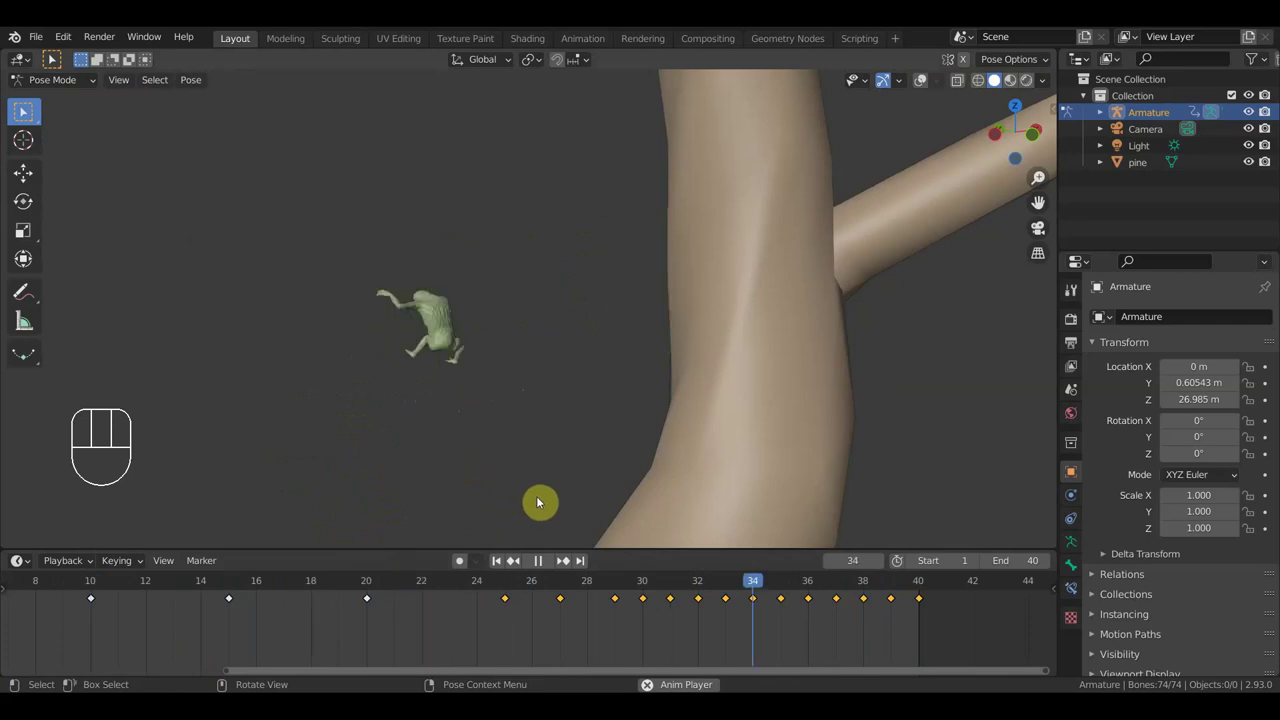
# Step: Scale the keyframes from frame 10 onward so the climb spans 50 frames, end the scene at 50, and play it
pyautogui.press('space')
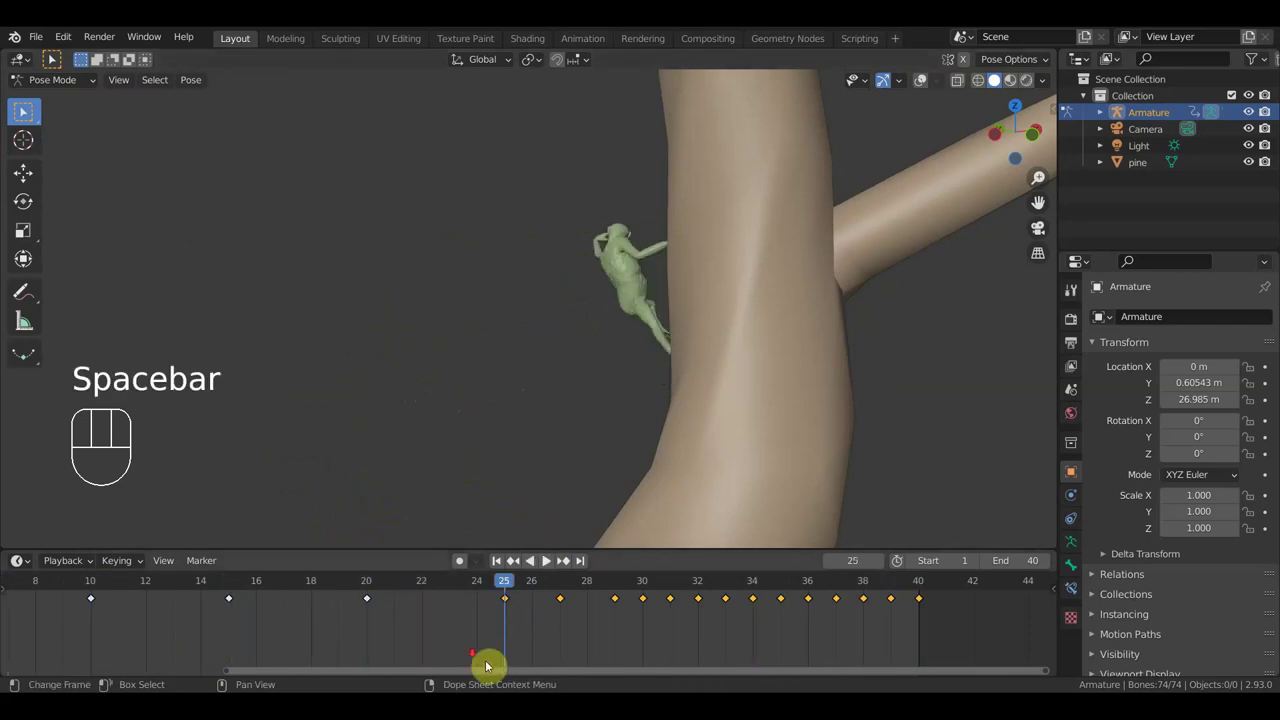
pyautogui.middleClick(458, 633)
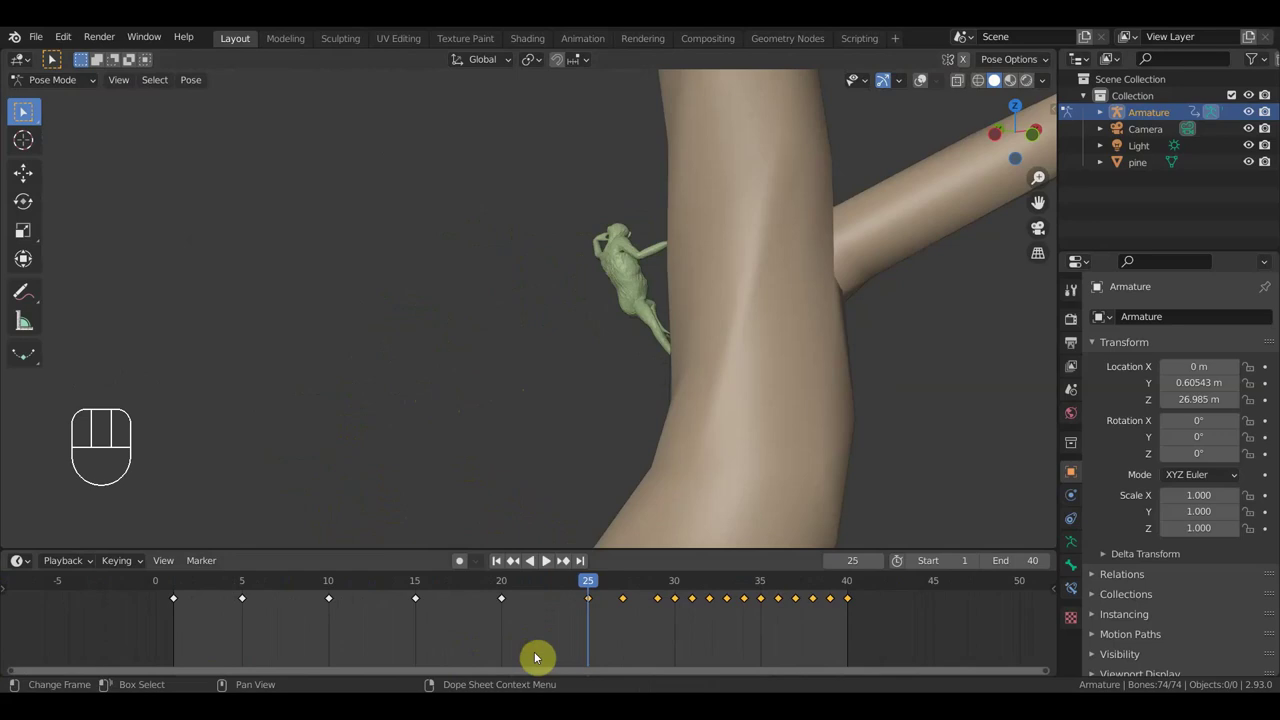
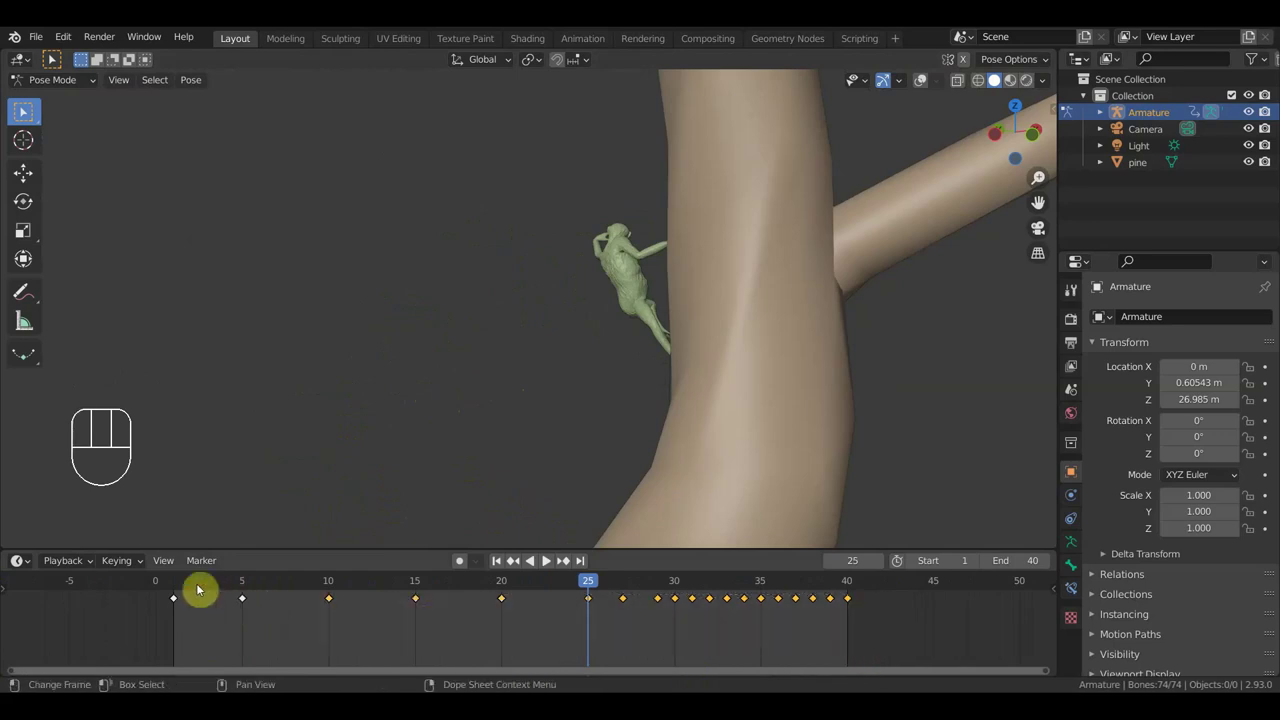
pyautogui.click(181, 585)
pyautogui.moveTo(183, 583); pyautogui.dragTo(339, 627)
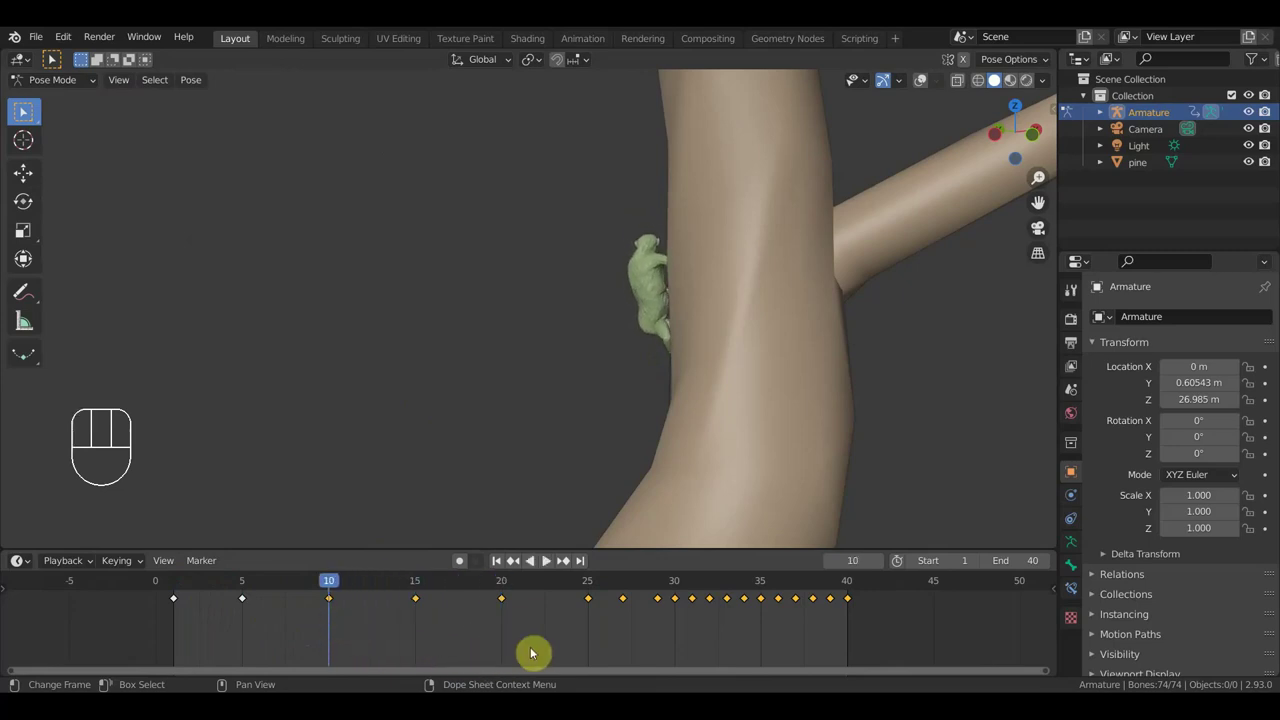
pyautogui.press('s')
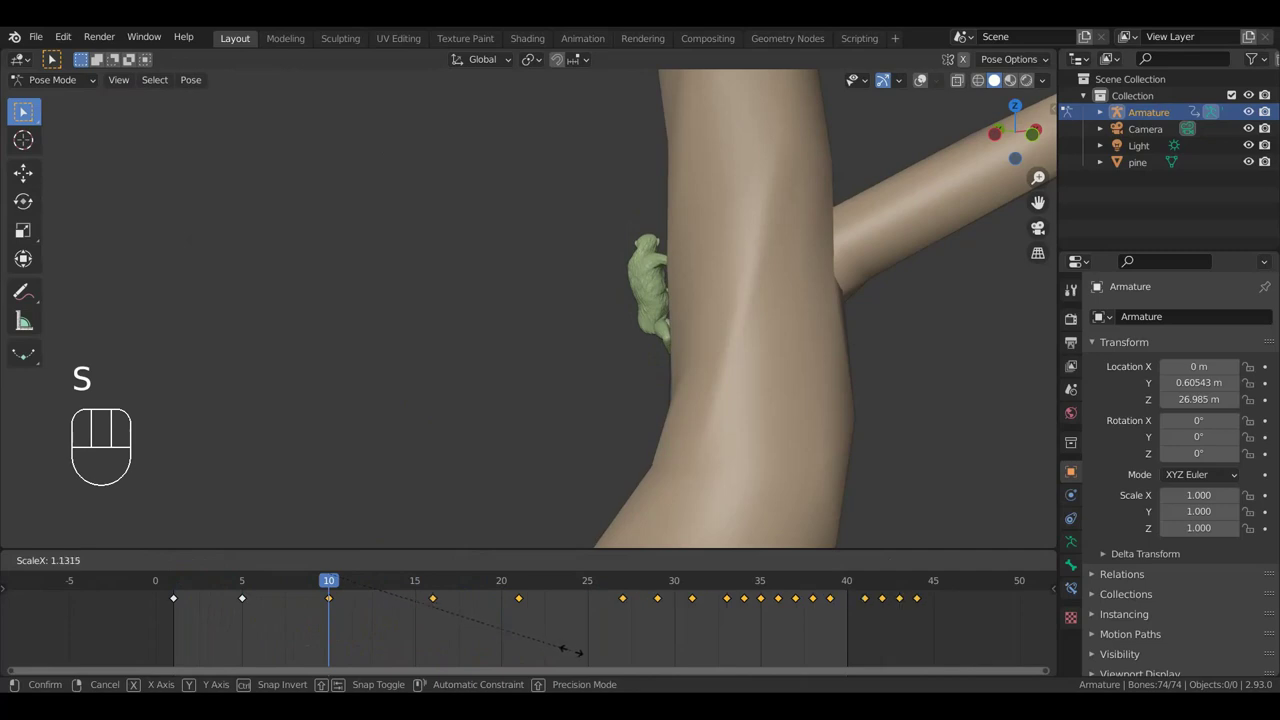
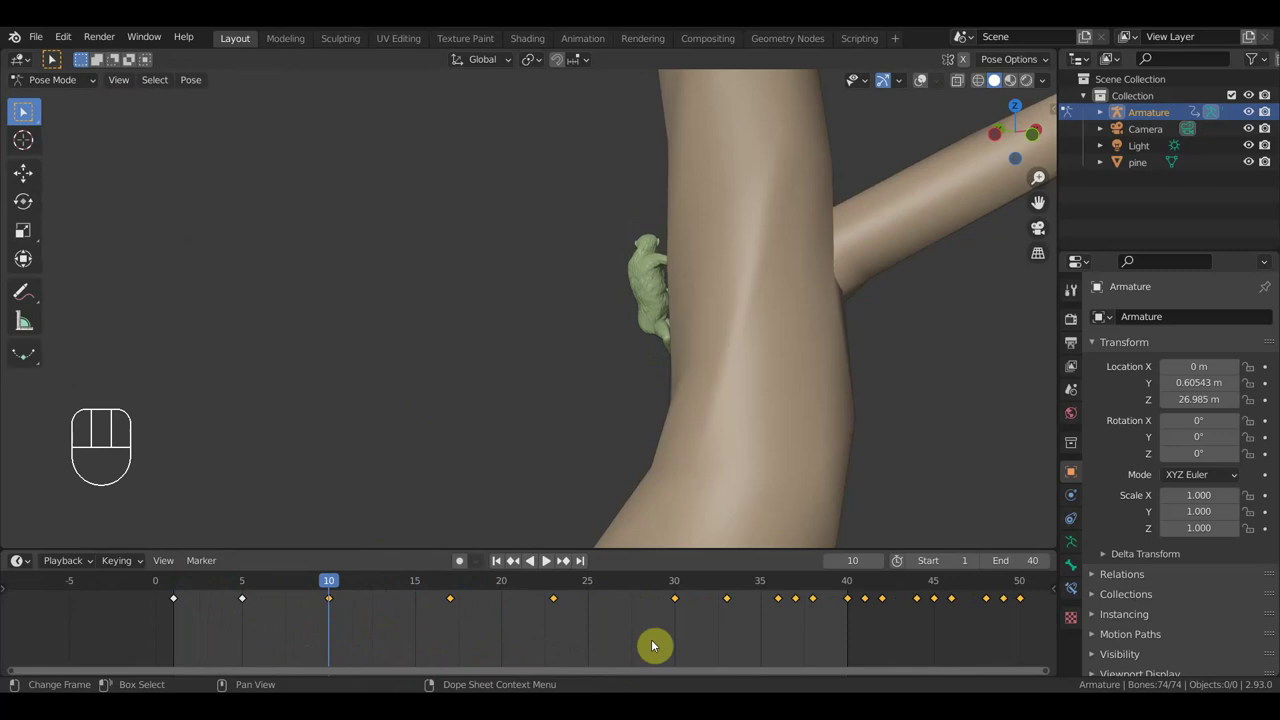
pyautogui.press('space')
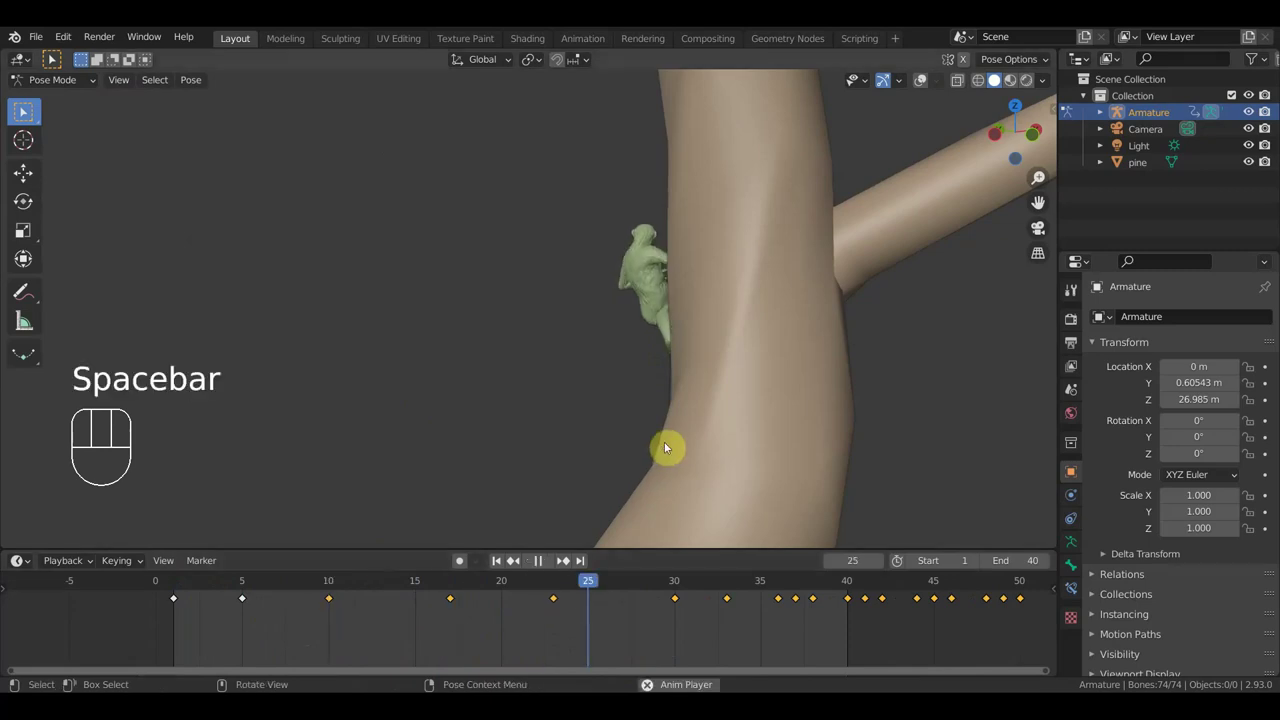
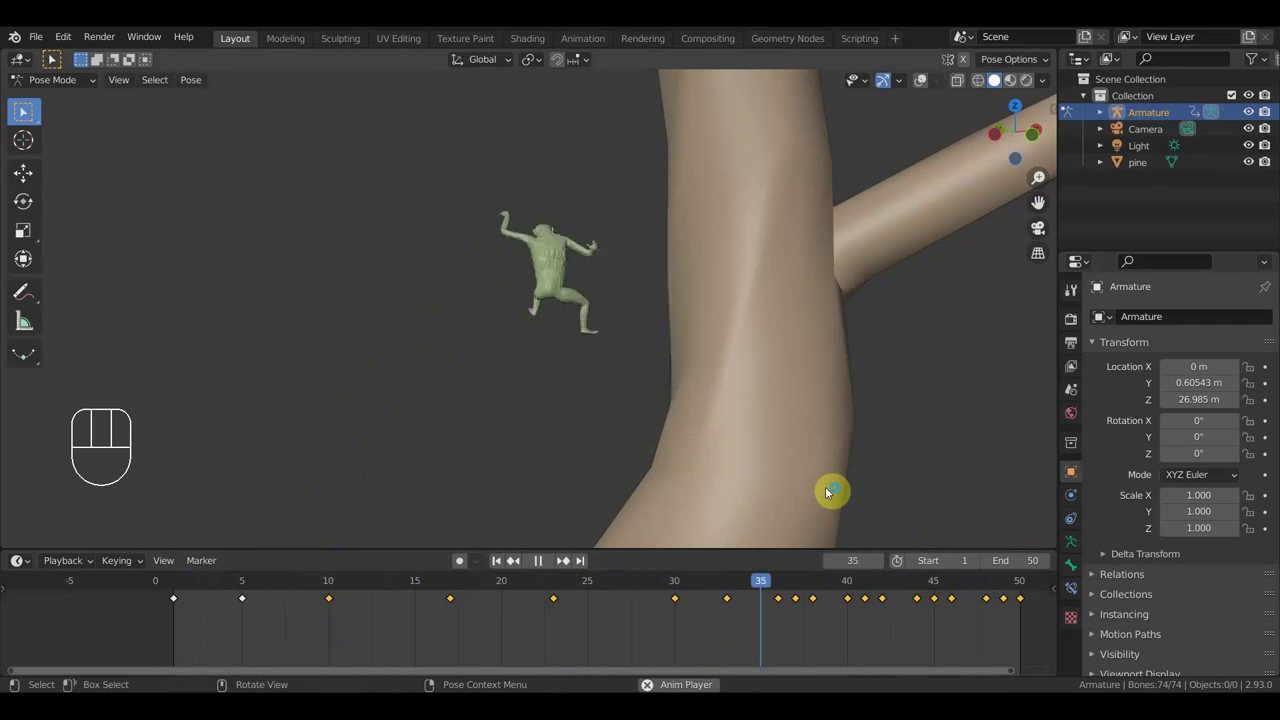
pyautogui.press('space')
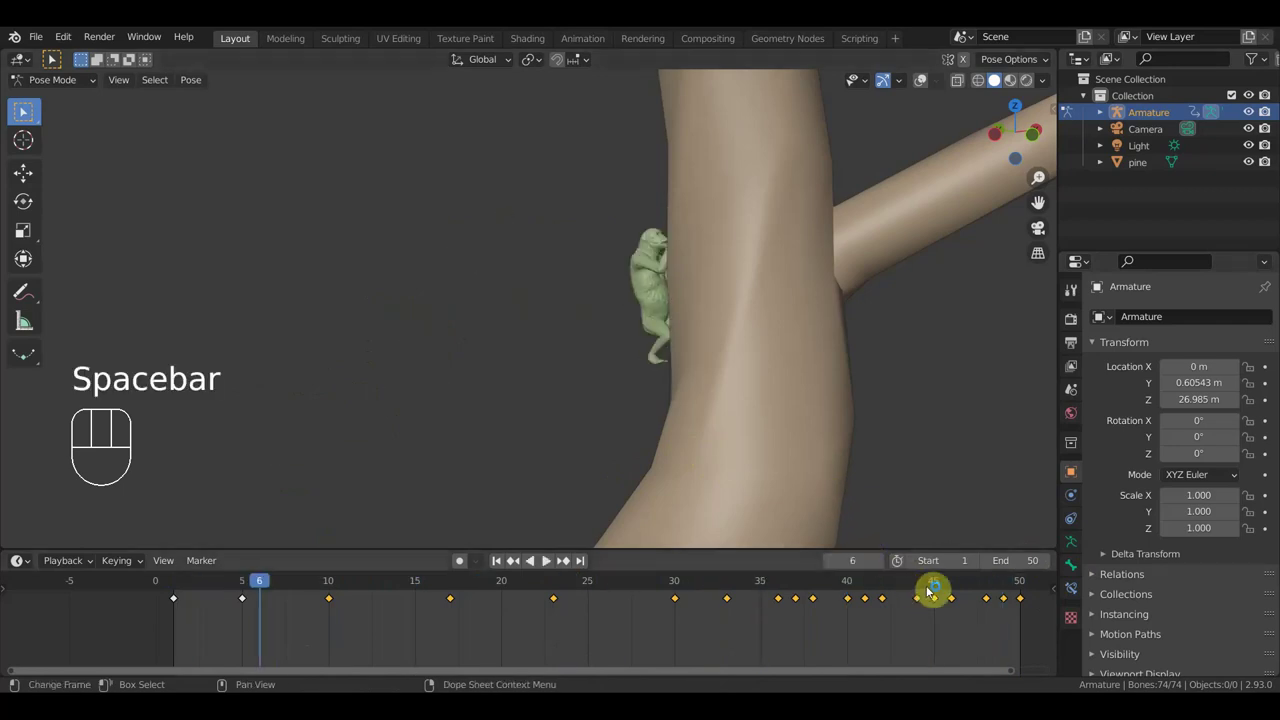
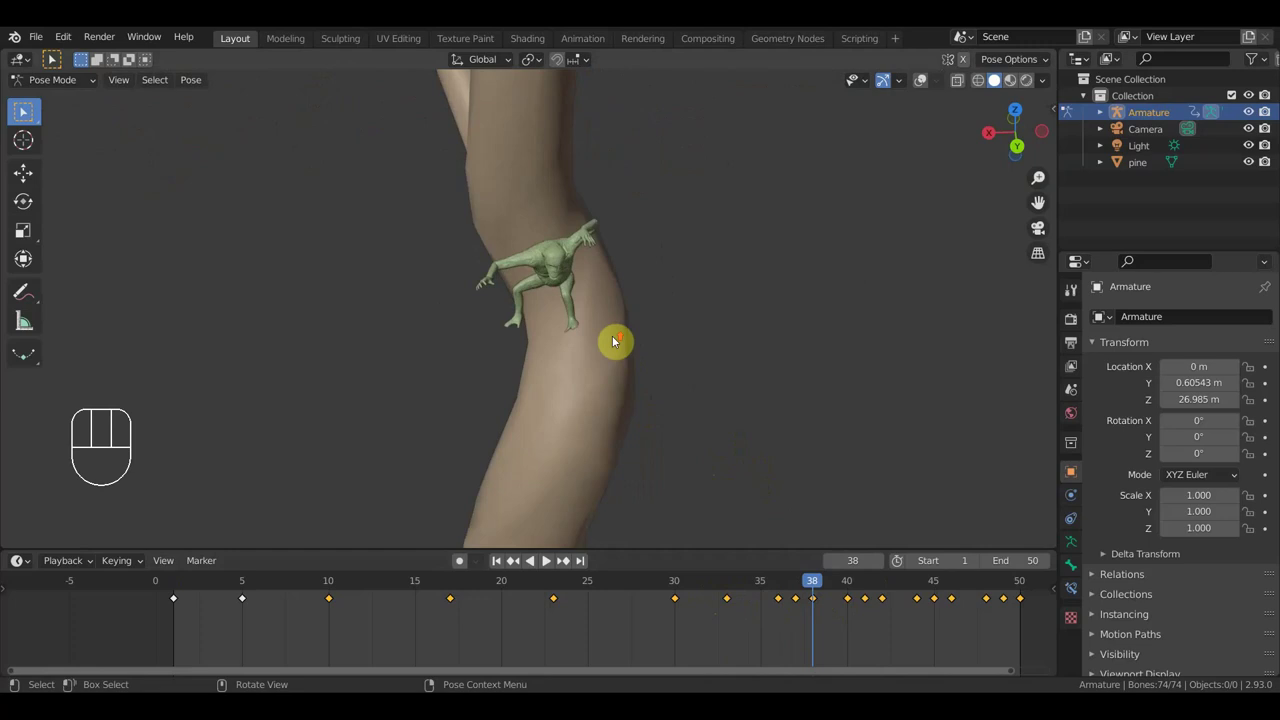
# Step: At frame 37, rotate one of the creature's bones into a new climbing angle on the trunk
pyautogui.moveTo(601, 324); pyautogui.dragTo(335, 381)
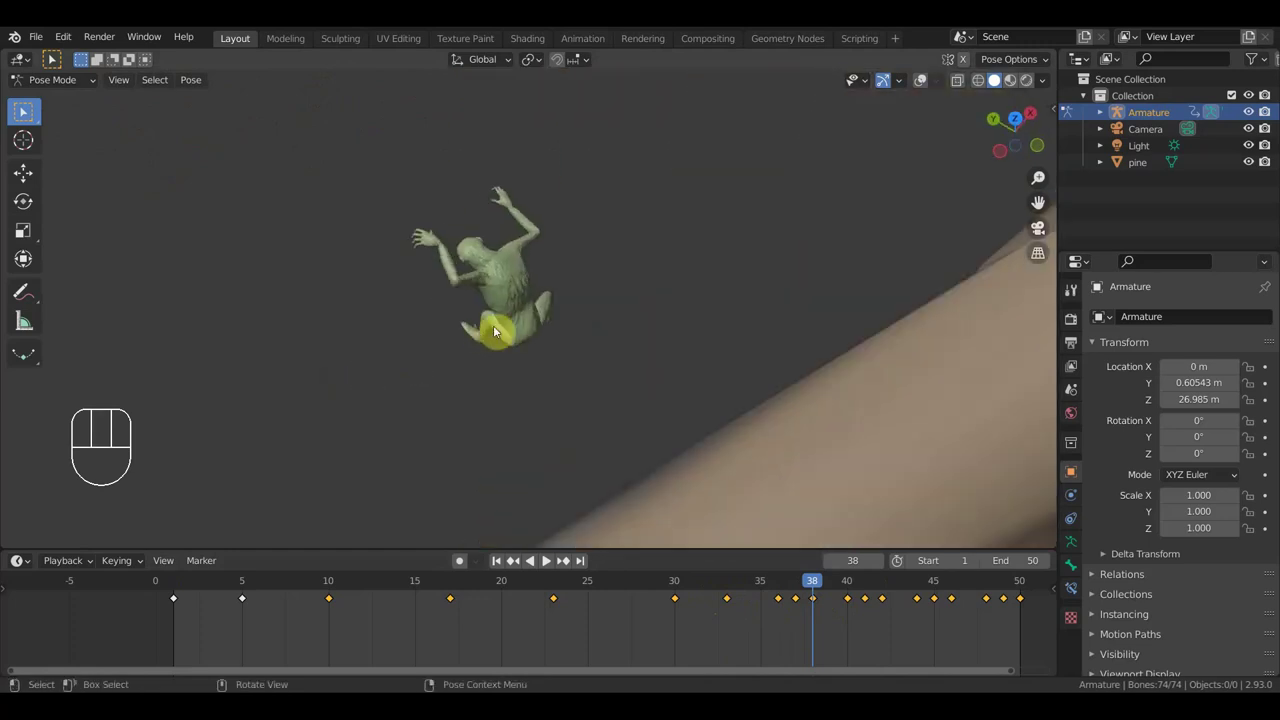
pyautogui.click(920, 85)
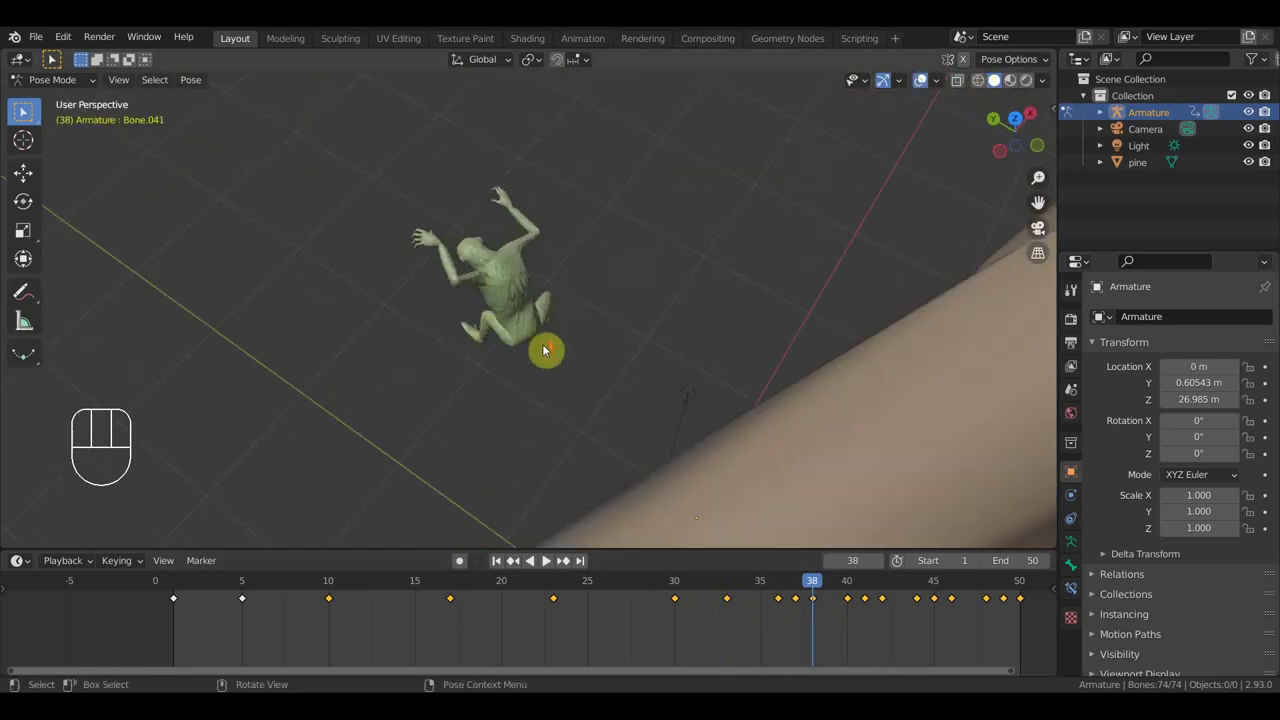
pyautogui.click(527, 331)
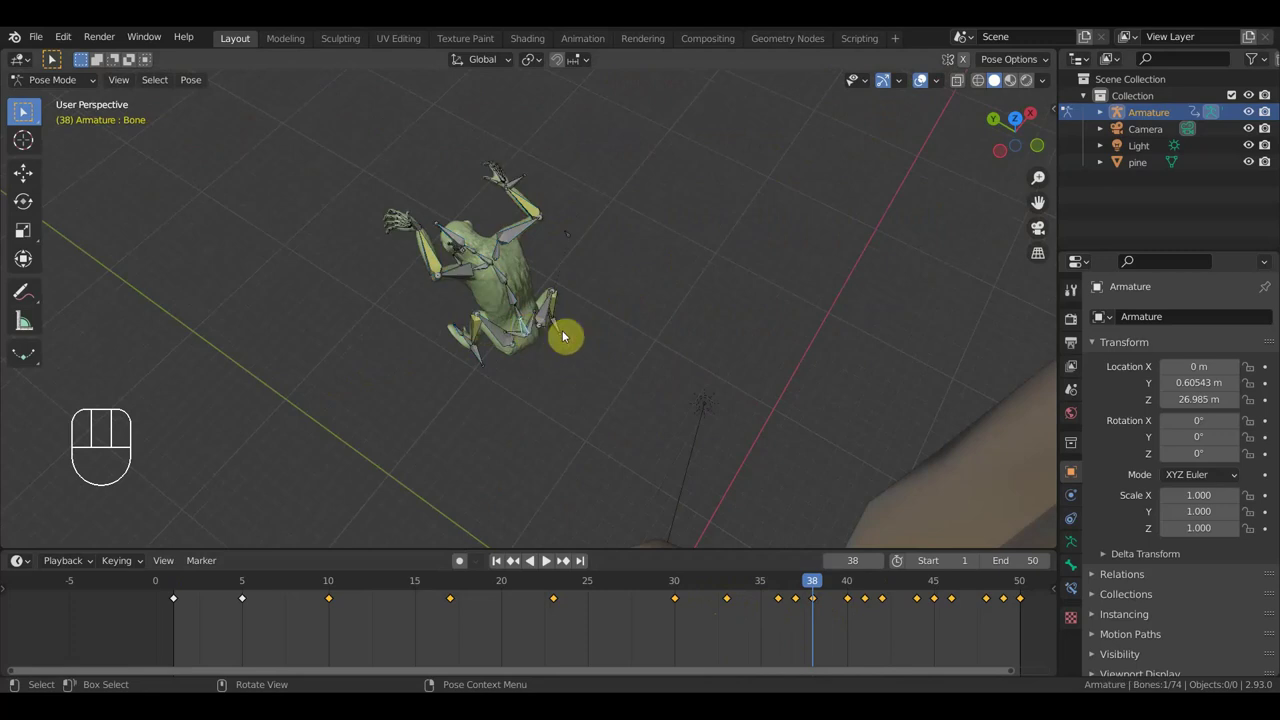
pyautogui.press('r')
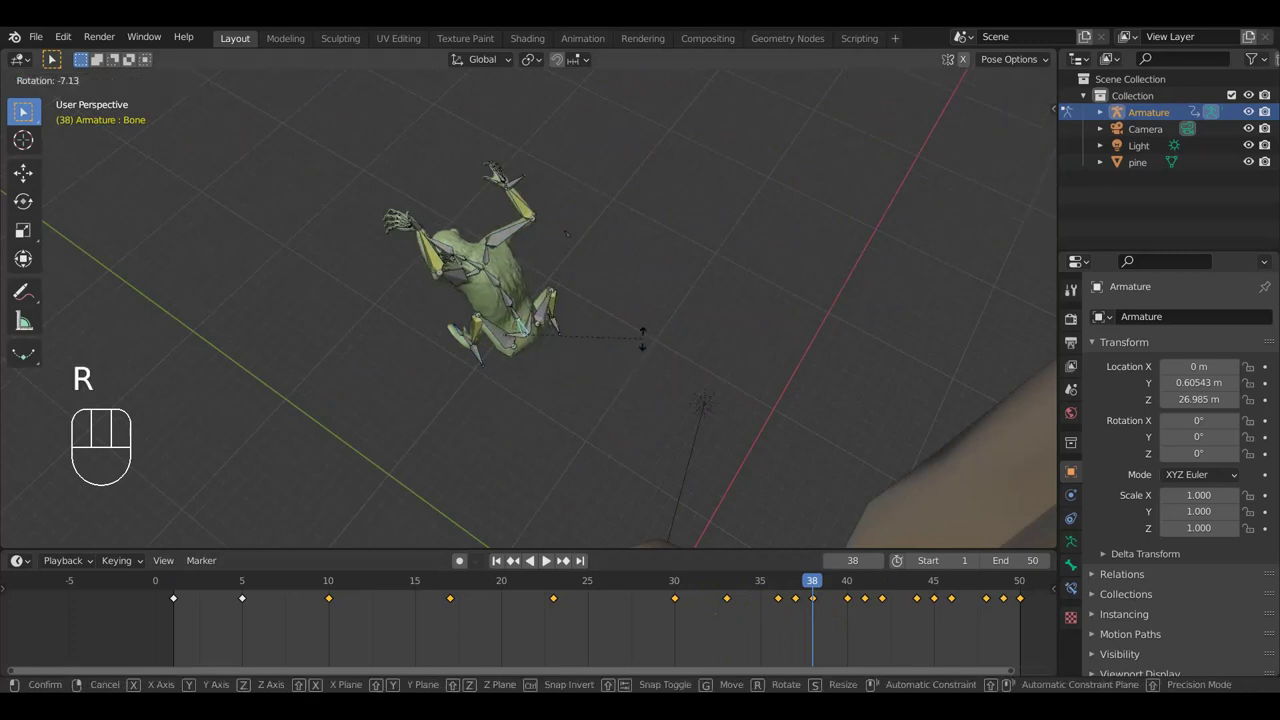
pyautogui.scroll(3)
pyautogui.moveTo(519, 374); pyautogui.dragTo(476, 408)
pyautogui.scroll(-3)
pyautogui.scroll(3)
pyautogui.moveTo(511, 362); pyautogui.dragTo(858, 254)
# Step: Move a leg bone up the trunk and rotate it to match the climbing pose
pyautogui.click(598, 269)
pyautogui.click(569, 307)
pyautogui.press('g')
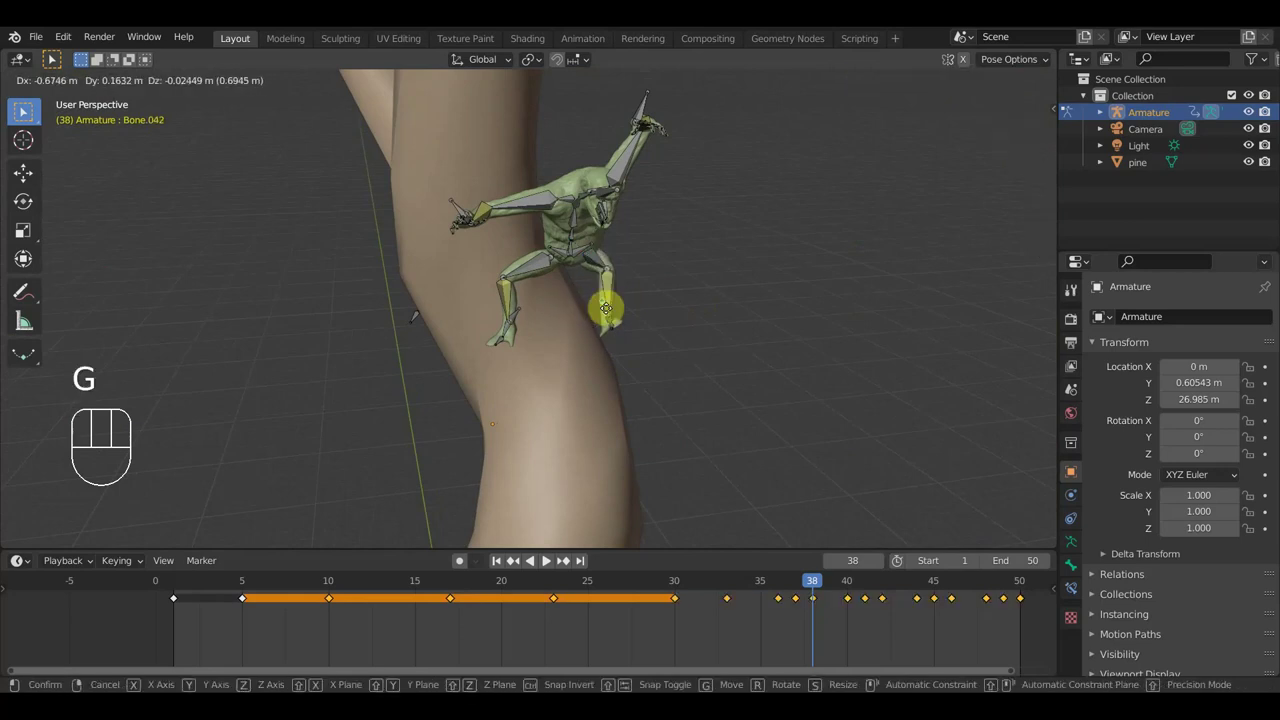
pyautogui.click(630, 313)
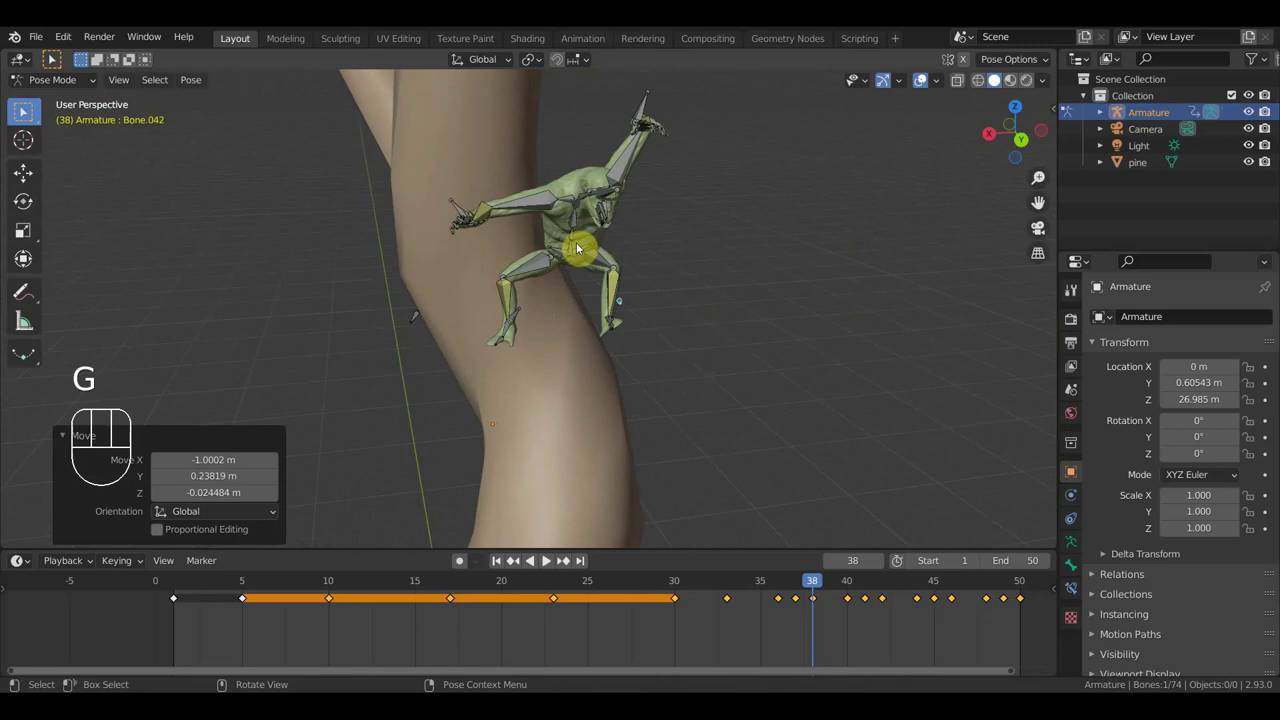
pyautogui.moveTo(634, 252); pyautogui.dragTo(630, 335)
pyautogui.press('r')
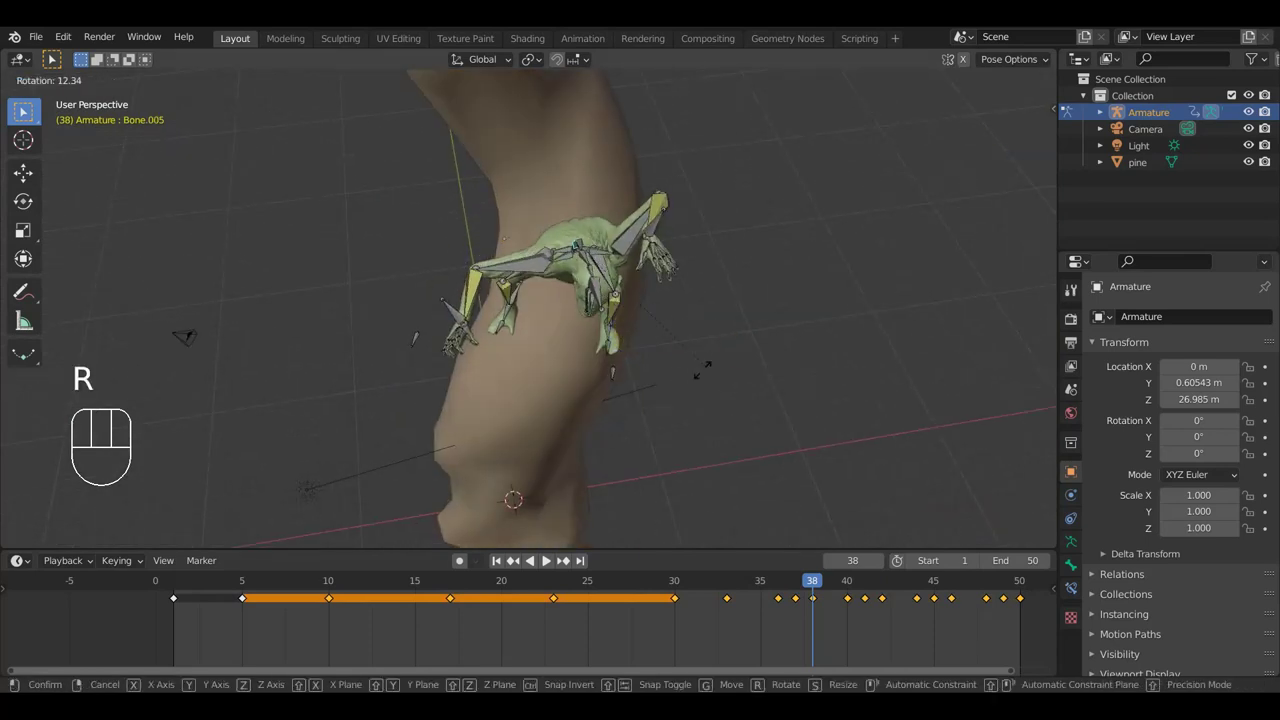
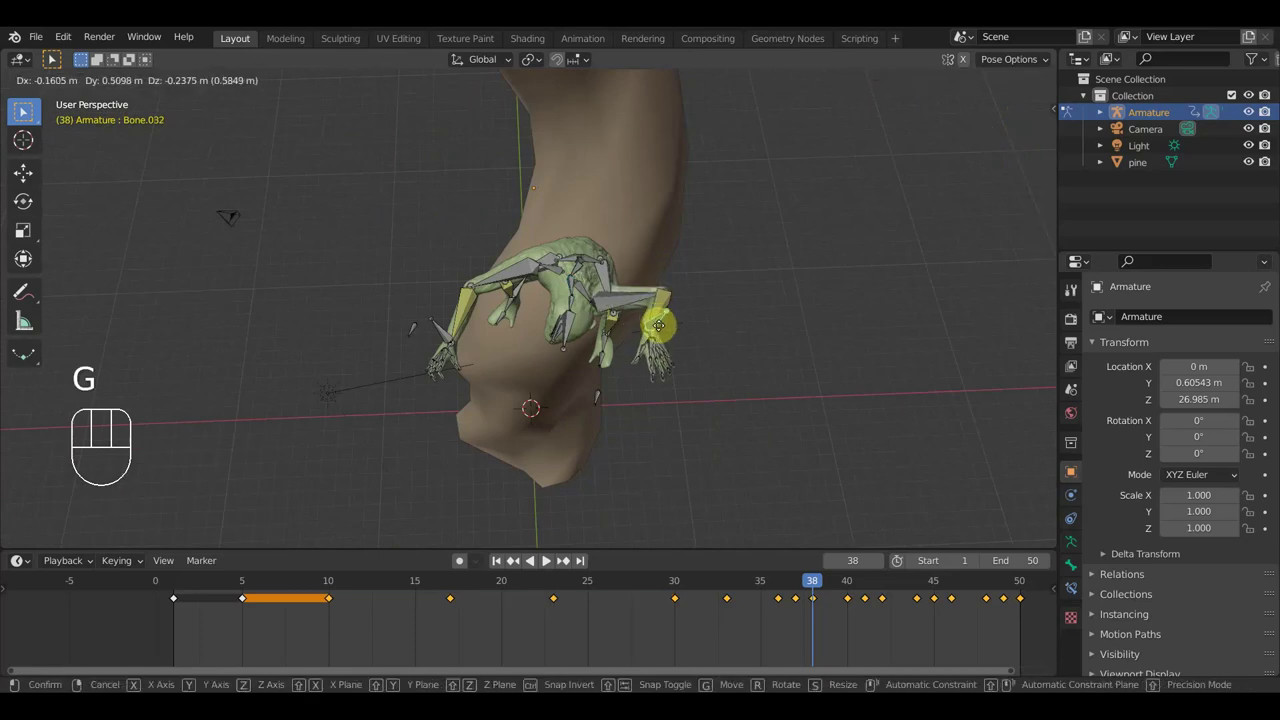
pyautogui.click(686, 381)
# Step: Key location and rotation for all 518 bone channels and select the keys at frame 37
pyautogui.moveTo(682, 333); pyautogui.dragTo(707, 209)
pyautogui.scroll(3)
pyautogui.moveTo(745, 216); pyautogui.dragTo(726, 188)
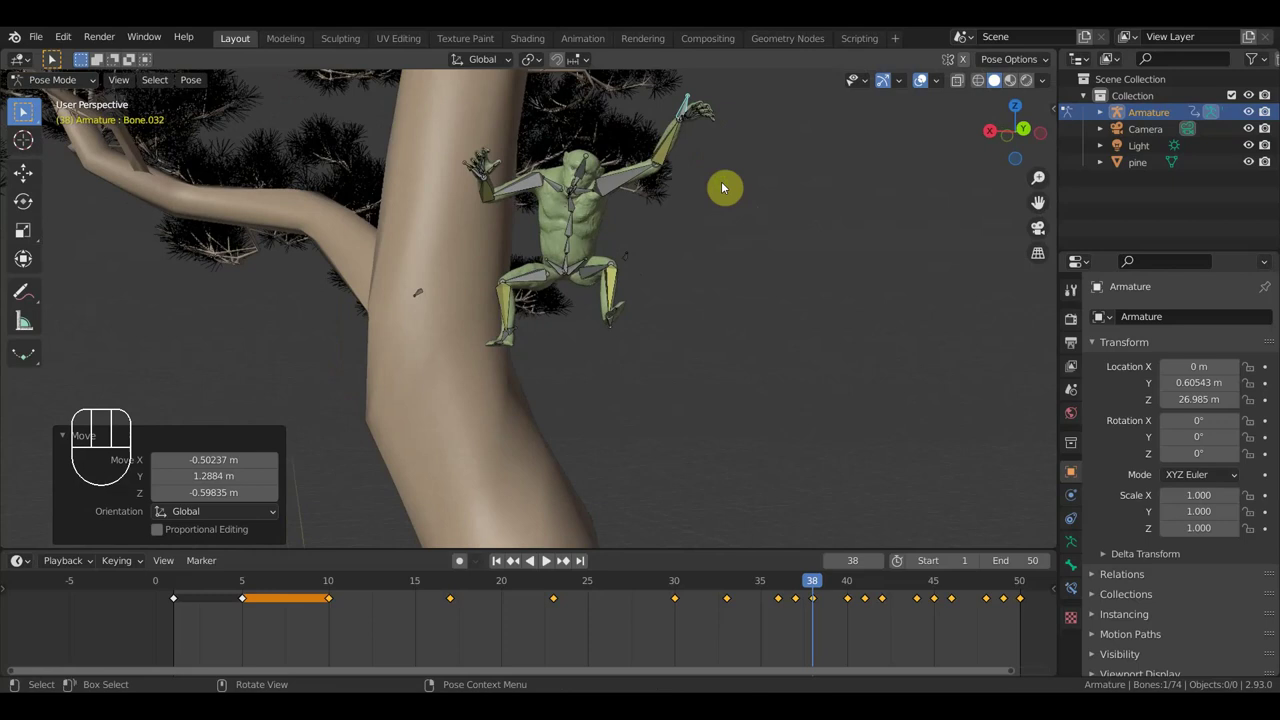
pyautogui.press('a')
pyautogui.press('i')
pyautogui.click(795, 588)
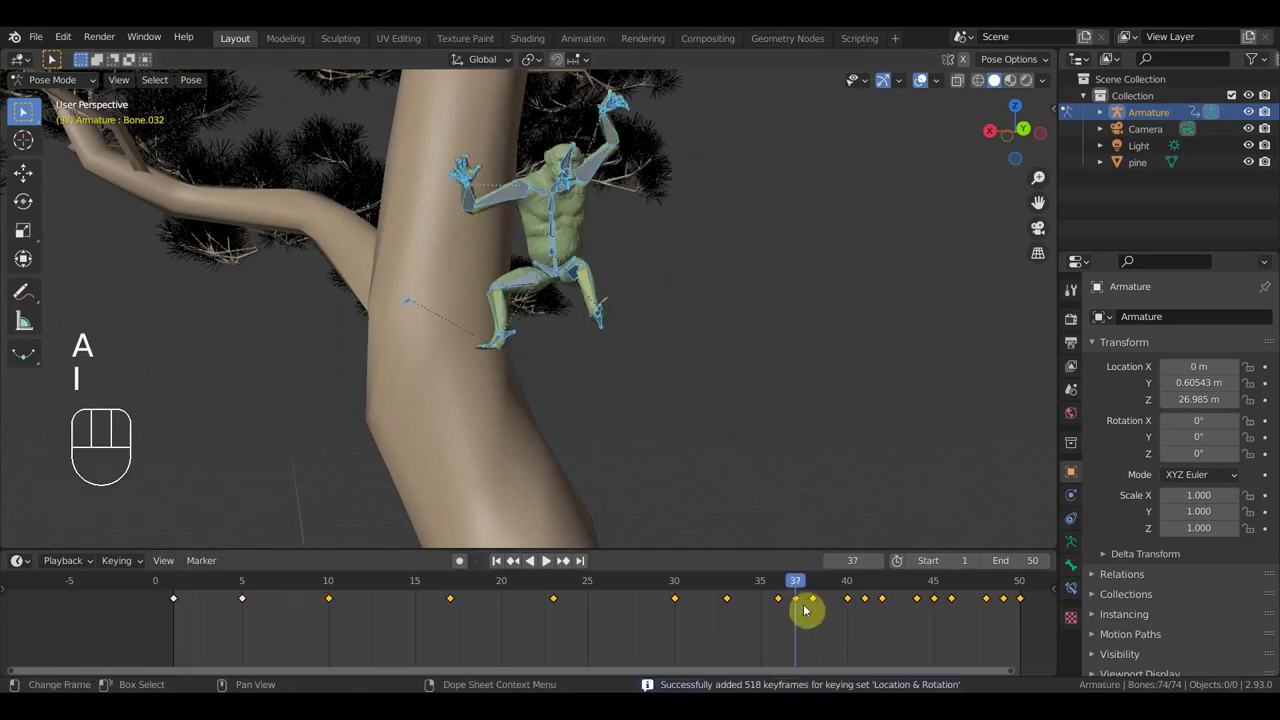
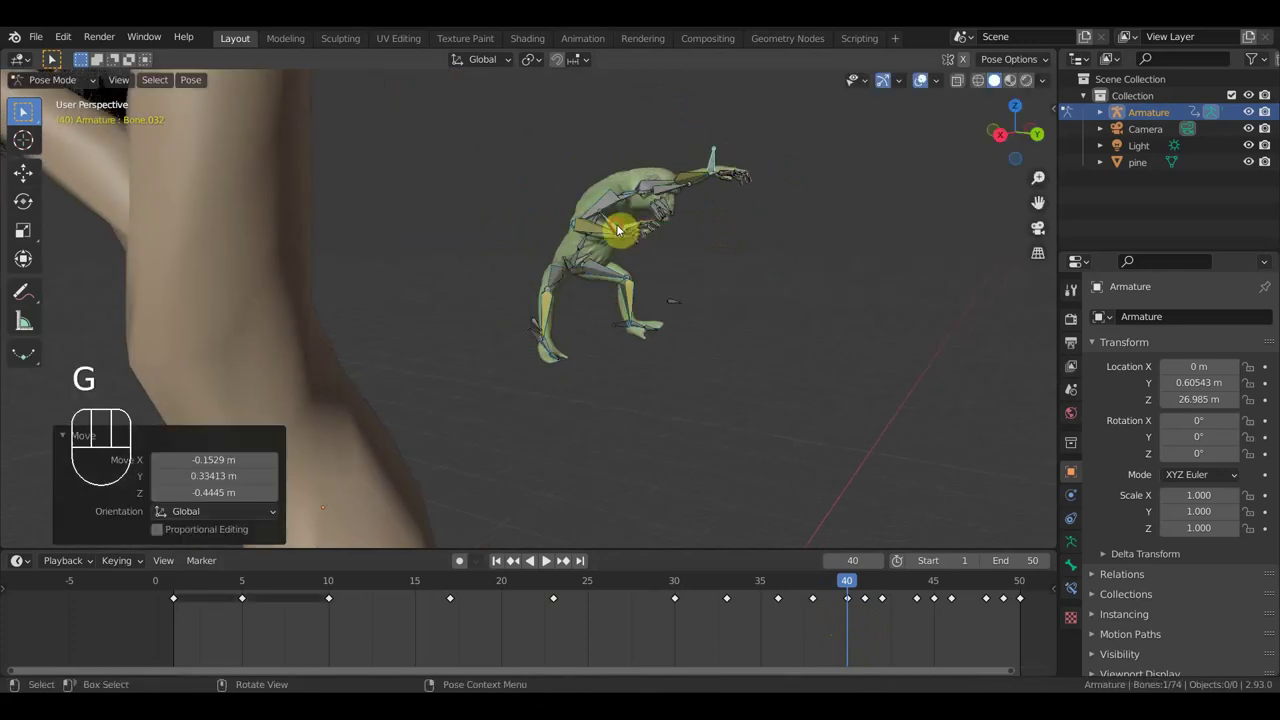
# Step: Key location and rotation for all bones at frame 40, then scrub ahead toward frame 47
pyautogui.moveTo(631, 209); pyautogui.dragTo(626, 236)
pyautogui.moveTo(618, 342); pyautogui.dragTo(659, 334)
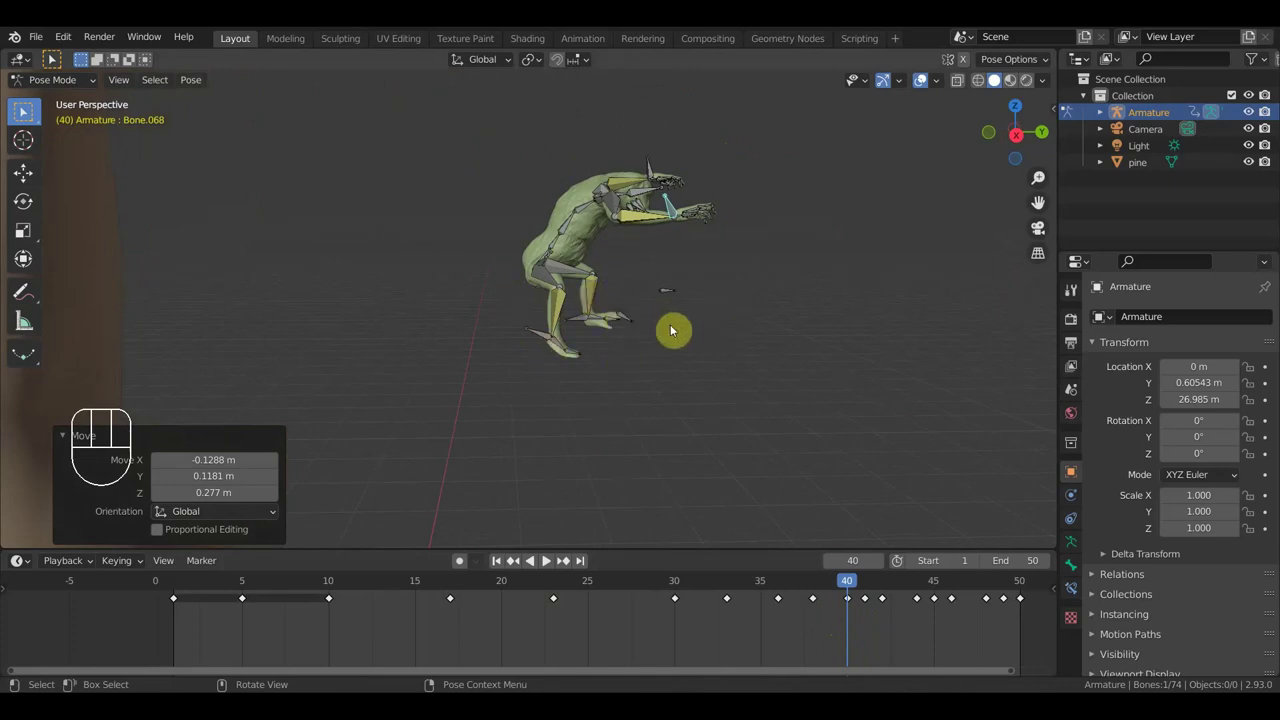
pyautogui.press('a')
pyautogui.press('i')
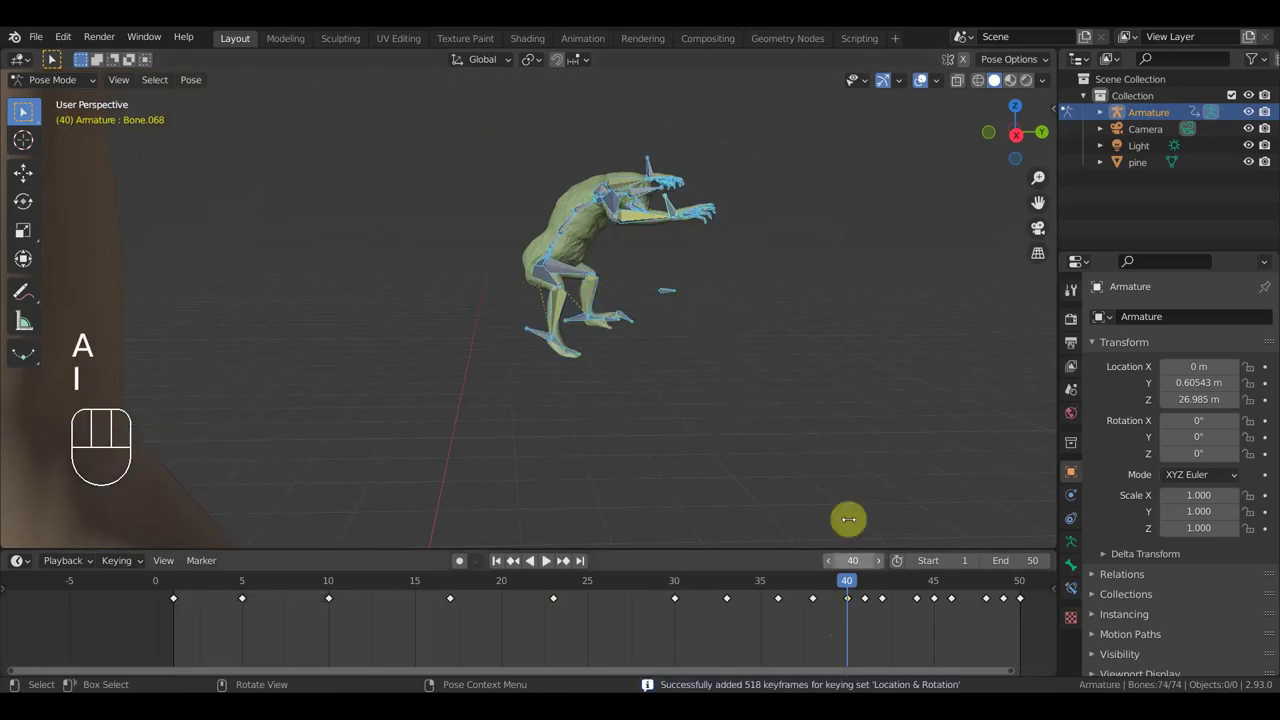
pyautogui.moveTo(853, 597); pyautogui.dragTo(814, 594)
pyautogui.moveTo(851, 584); pyautogui.dragTo(958, 626)
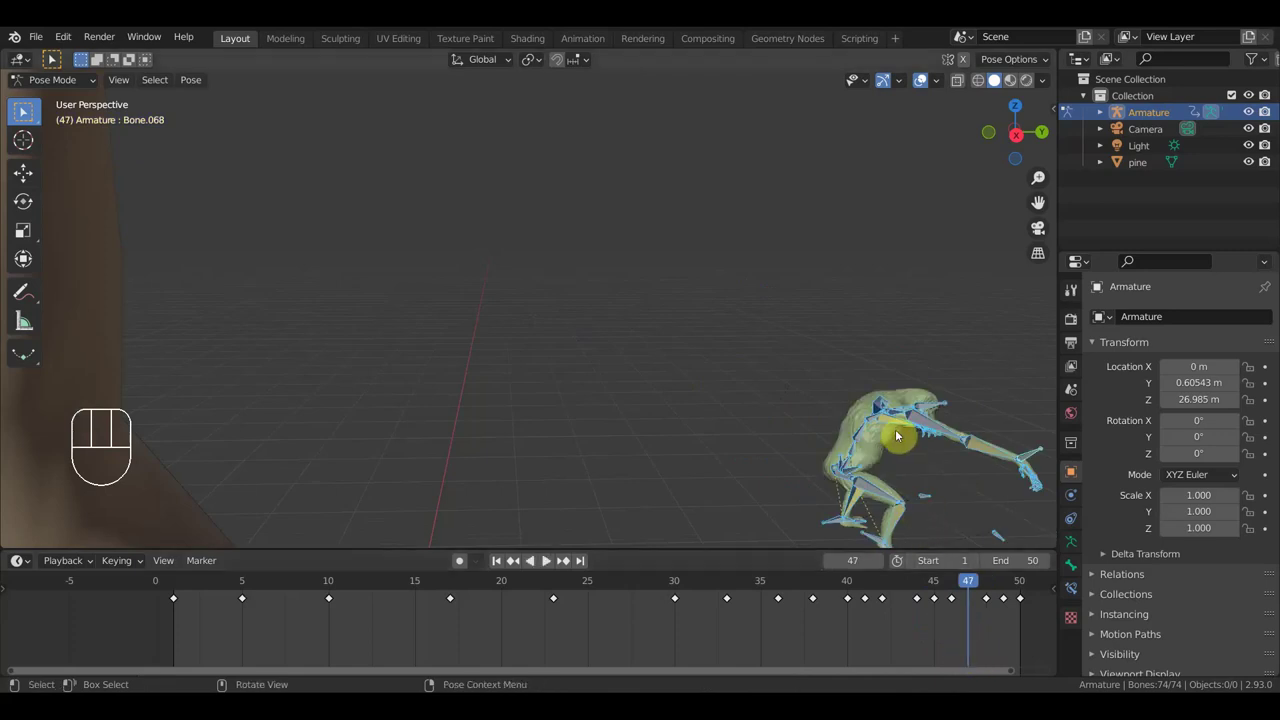
# Step: Scrub back through the end of the climb and orbit to inspect the creature gripping the trunk
pyautogui.moveTo(771, 366); pyautogui.dragTo(609, 288)
pyautogui.moveTo(546, 307); pyautogui.dragTo(442, 275)
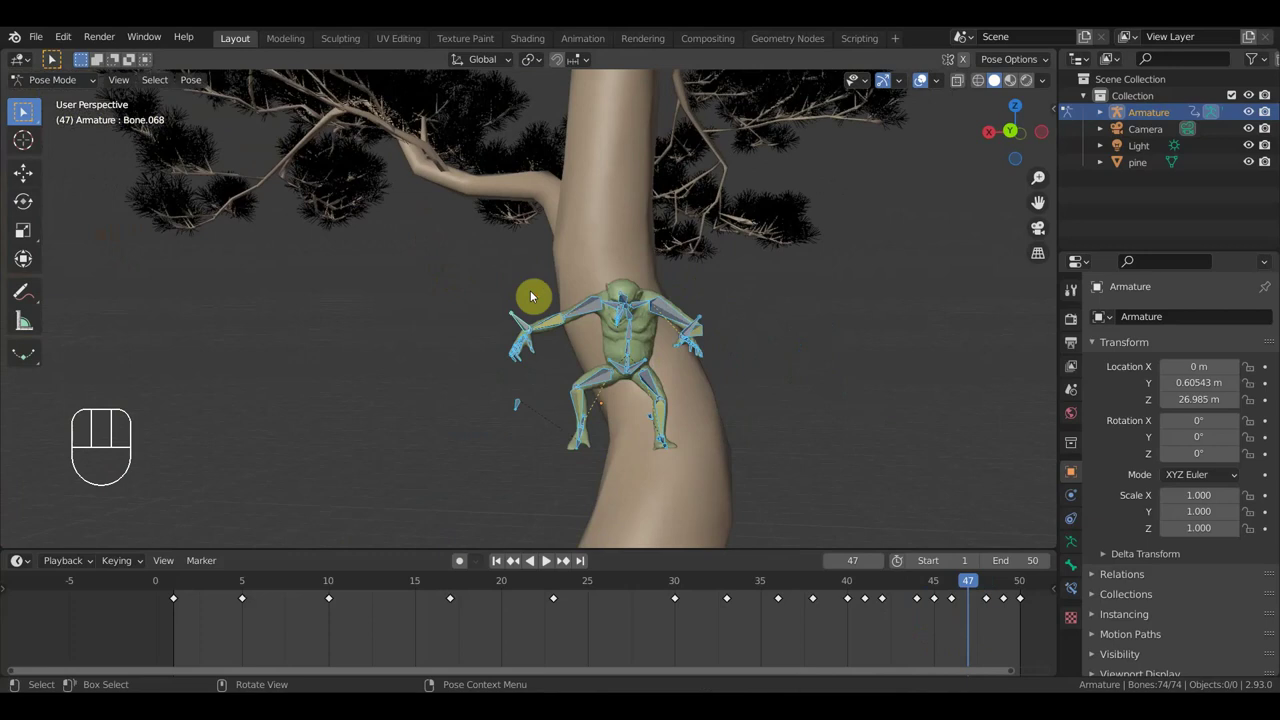
pyautogui.moveTo(964, 586); pyautogui.dragTo(854, 628)
pyautogui.moveTo(789, 316); pyautogui.dragTo(790, 457)
pyautogui.moveTo(781, 254); pyautogui.dragTo(782, 476)
pyautogui.moveTo(799, 442); pyautogui.dragTo(835, 444)
pyautogui.moveTo(632, 323); pyautogui.dragTo(614, 294)
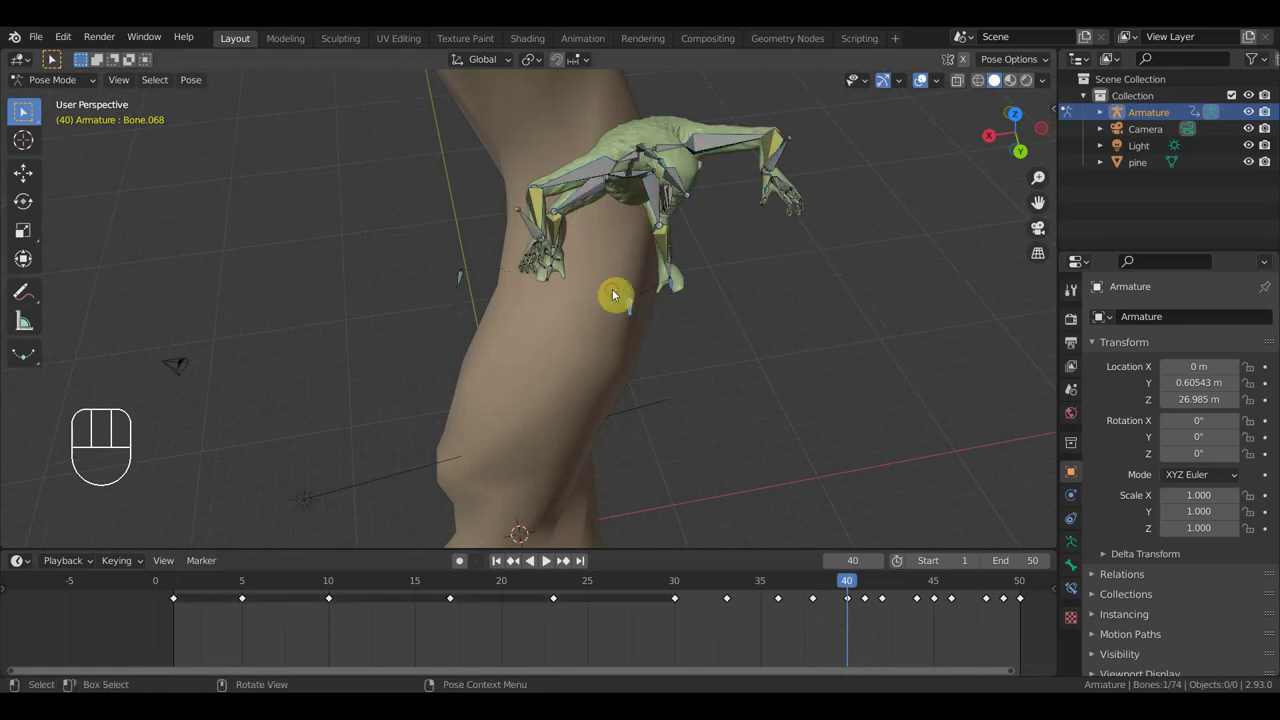
# Step: Move a bone to spread the arms in the grip and re-key location and rotation for all bones at frame 40
pyautogui.press('g')
pyautogui.click(769, 361)
pyautogui.scroll(3)
pyautogui.moveTo(771, 294); pyautogui.dragTo(761, 243)
pyautogui.scroll(-3)
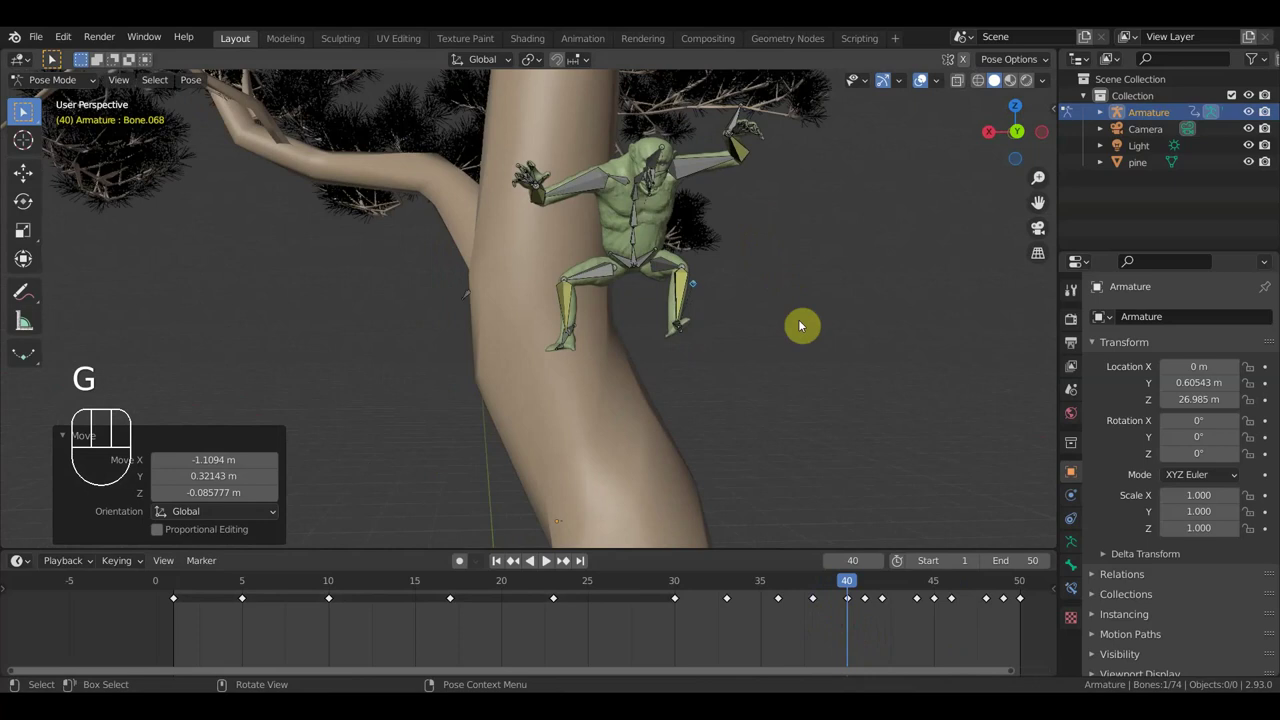
pyautogui.press('a')
pyautogui.press('i')
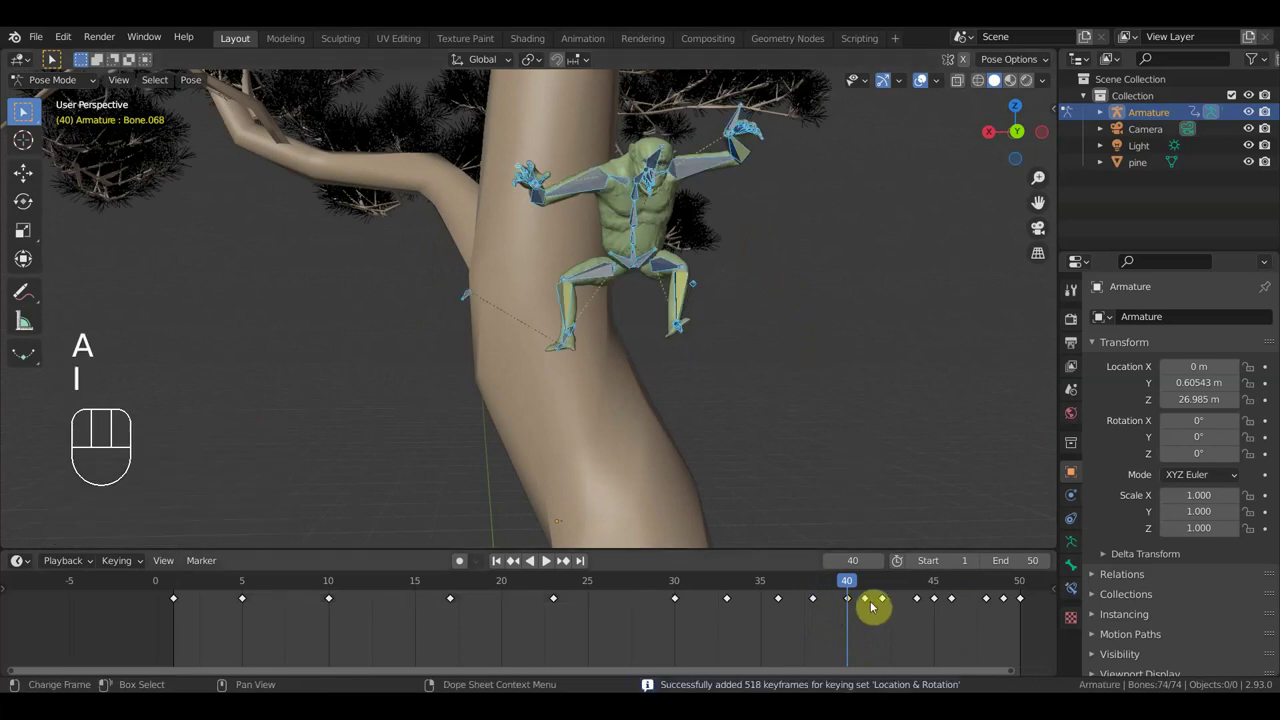
# Step: Step through frames 44 and 45, then scrub the timeline to frame 48 viewing the creature on the trunk
pyautogui.click(921, 588)
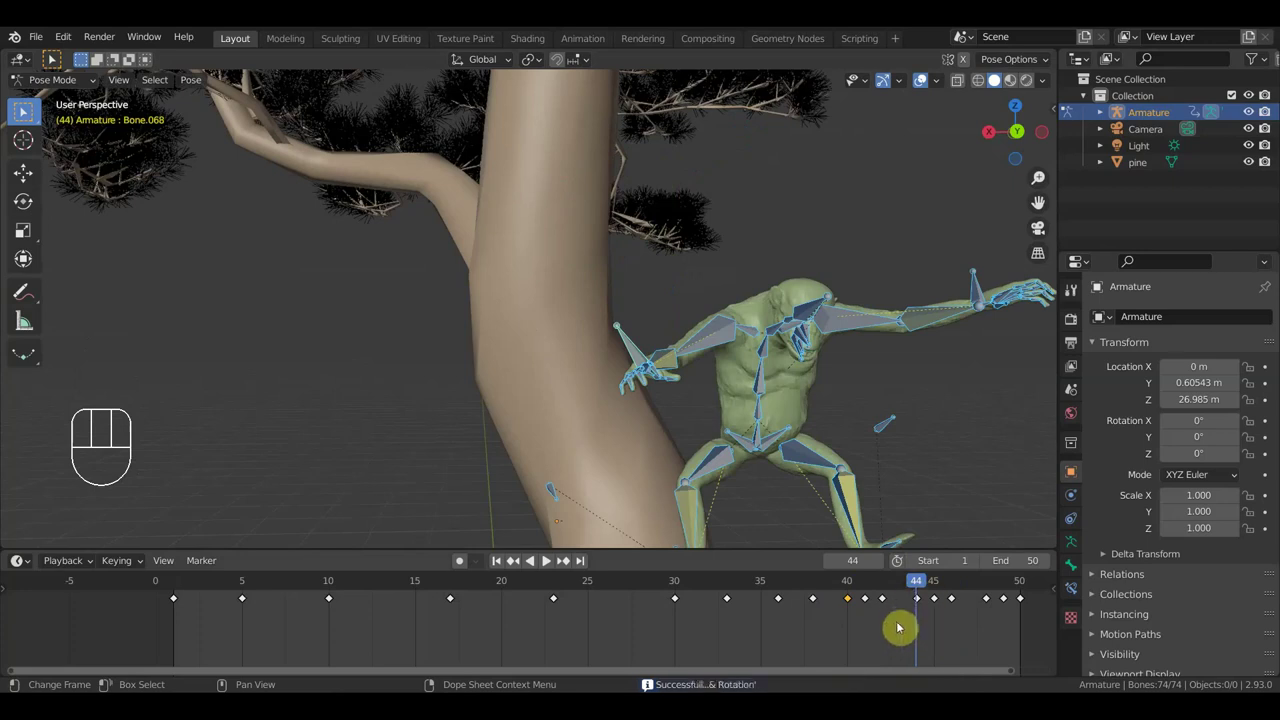
pyautogui.click(941, 590)
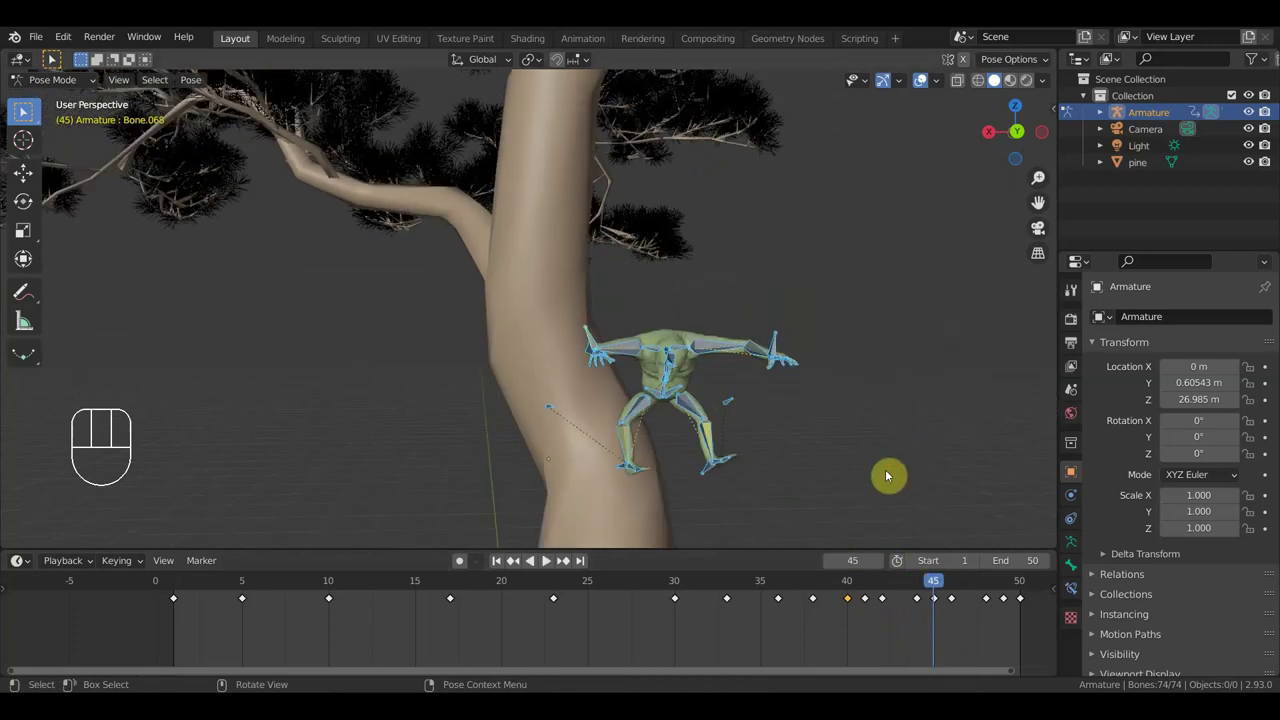
pyautogui.moveTo(902, 624); pyautogui.dragTo(859, 585)
pyautogui.press('Delete')
pyautogui.click(881, 587)
pyautogui.moveTo(886, 583); pyautogui.dragTo(989, 668)
pyautogui.moveTo(849, 478); pyautogui.dragTo(833, 476)
pyautogui.moveTo(832, 425); pyautogui.dragTo(785, 302)
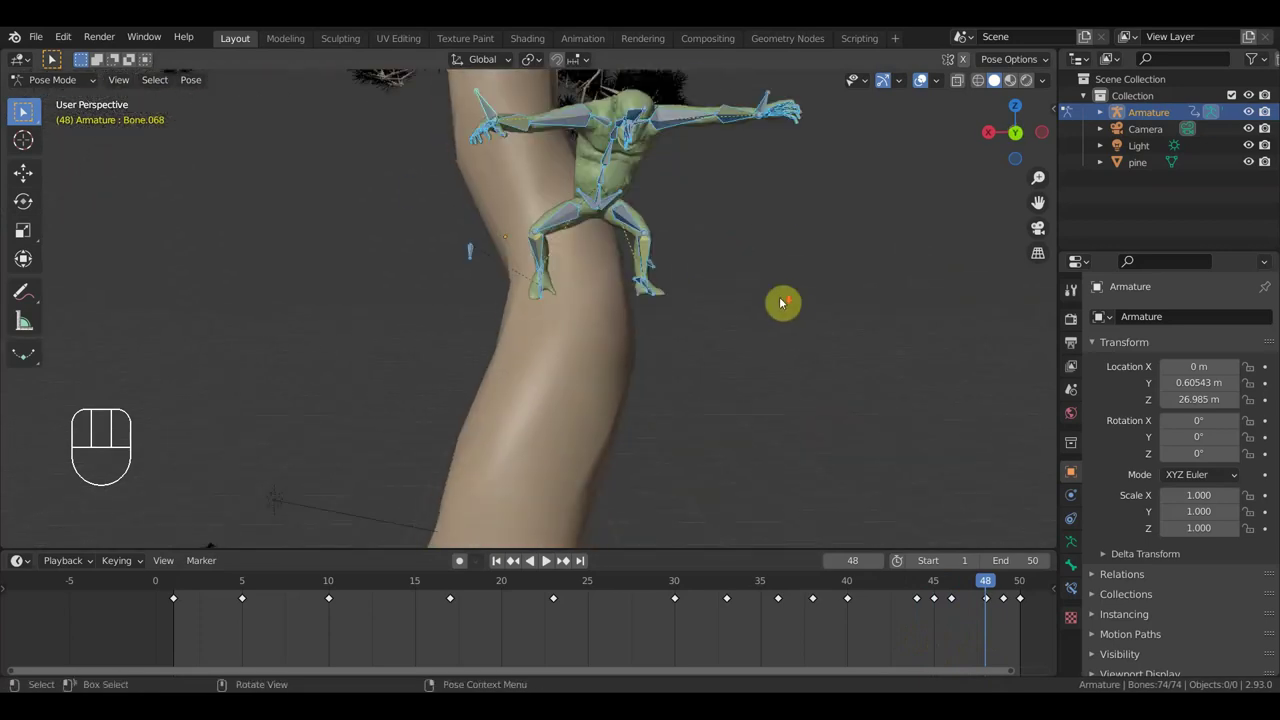
pyautogui.moveTo(991, 586); pyautogui.dragTo(967, 543)
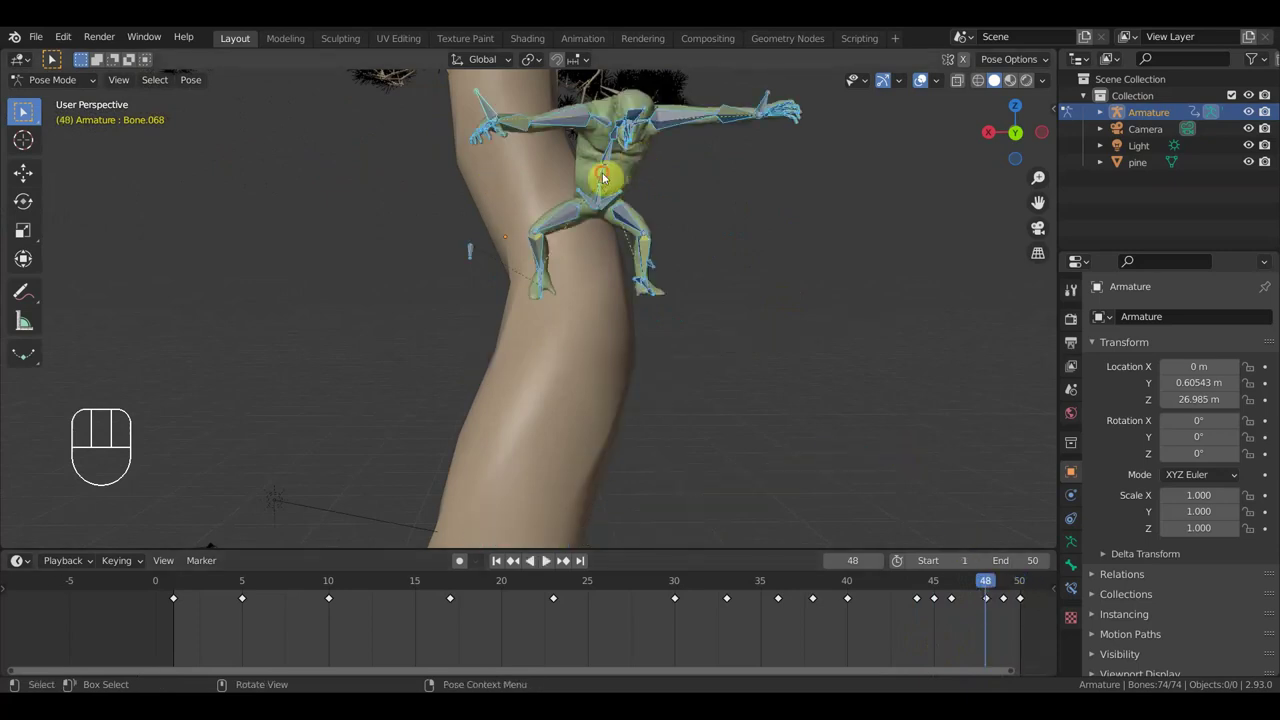
pyautogui.moveTo(812, 381); pyautogui.dragTo(790, 369)
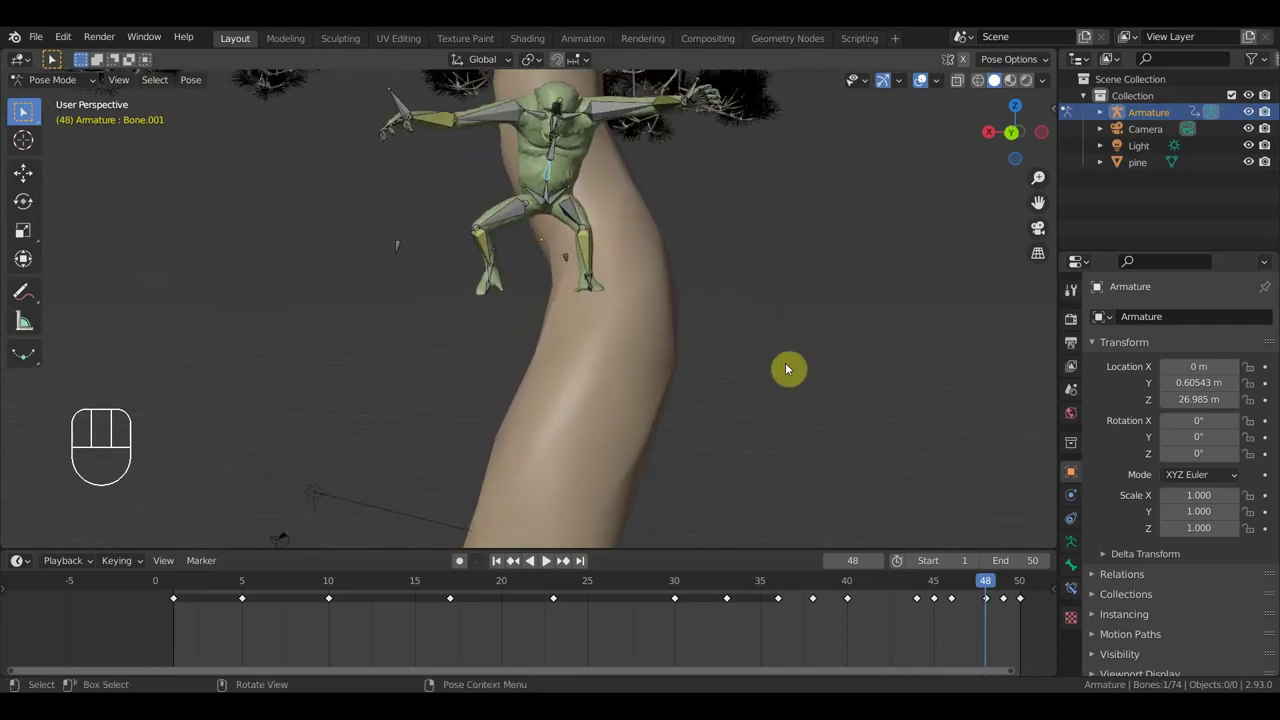
# Step: Rotate the spine bone, key location and rotation for all bones at frame 48, then advance toward frame 50
pyautogui.press('r')
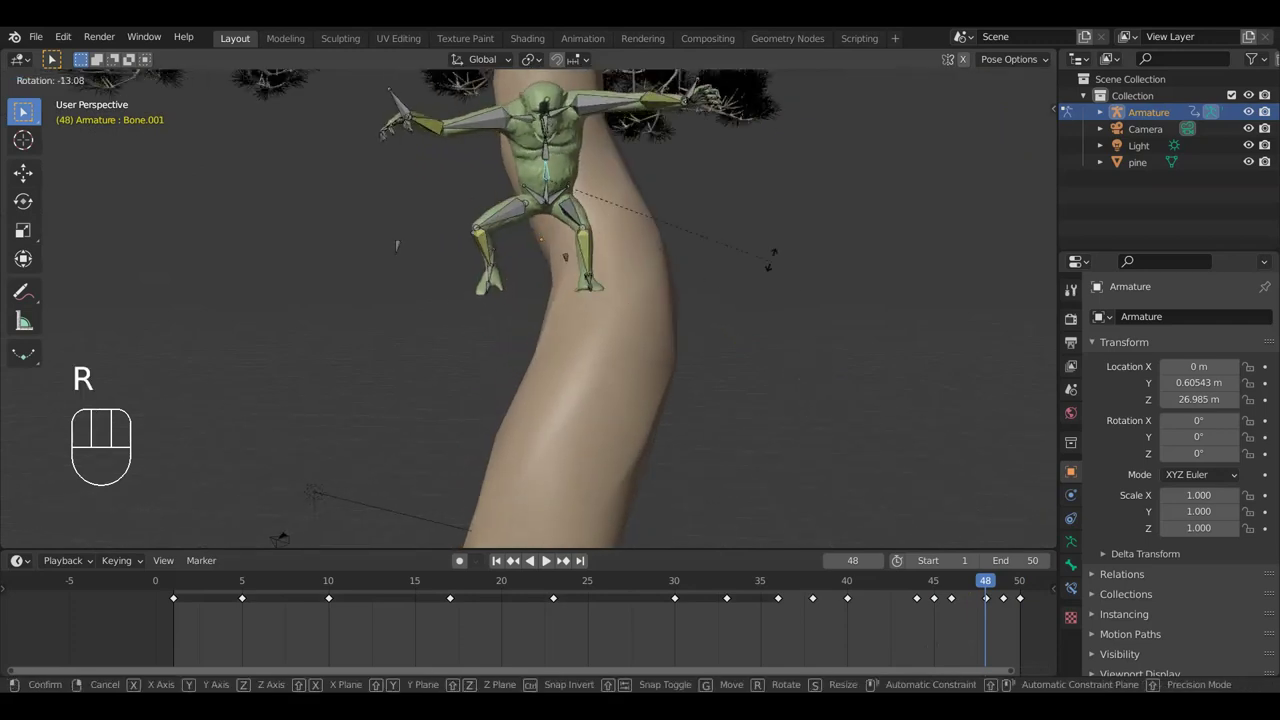
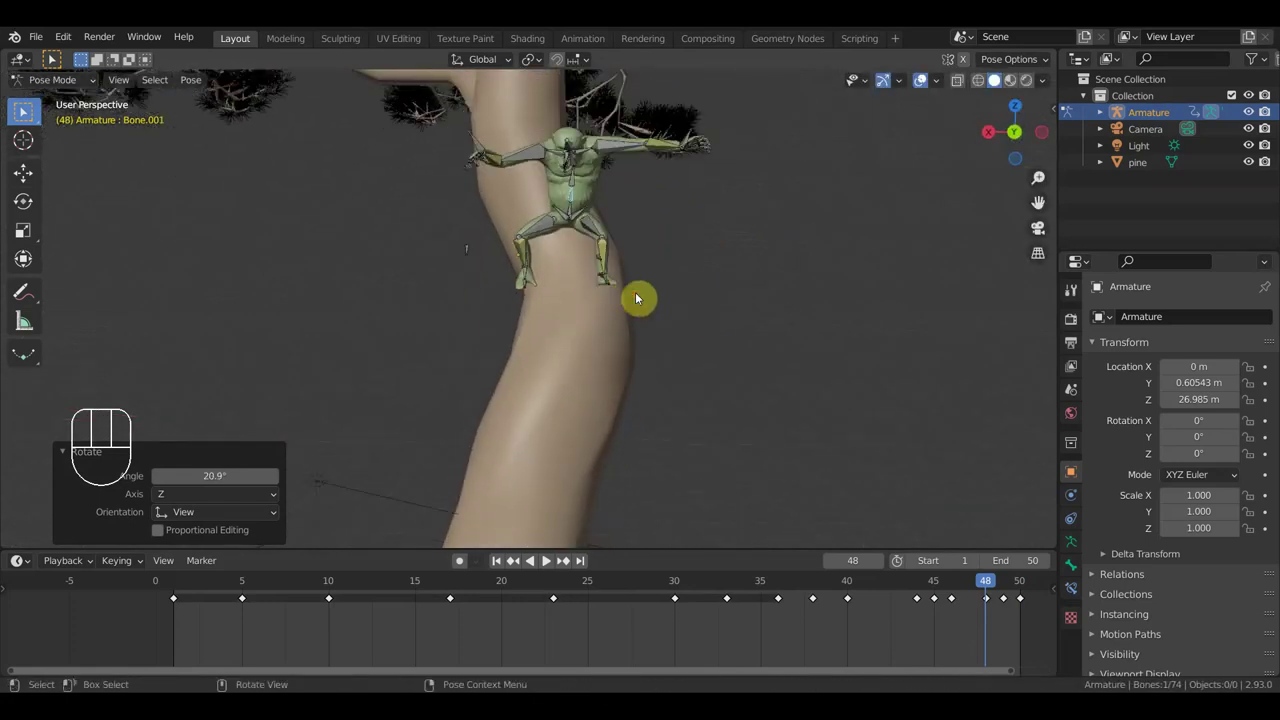
pyautogui.press('a')
pyautogui.press('i')
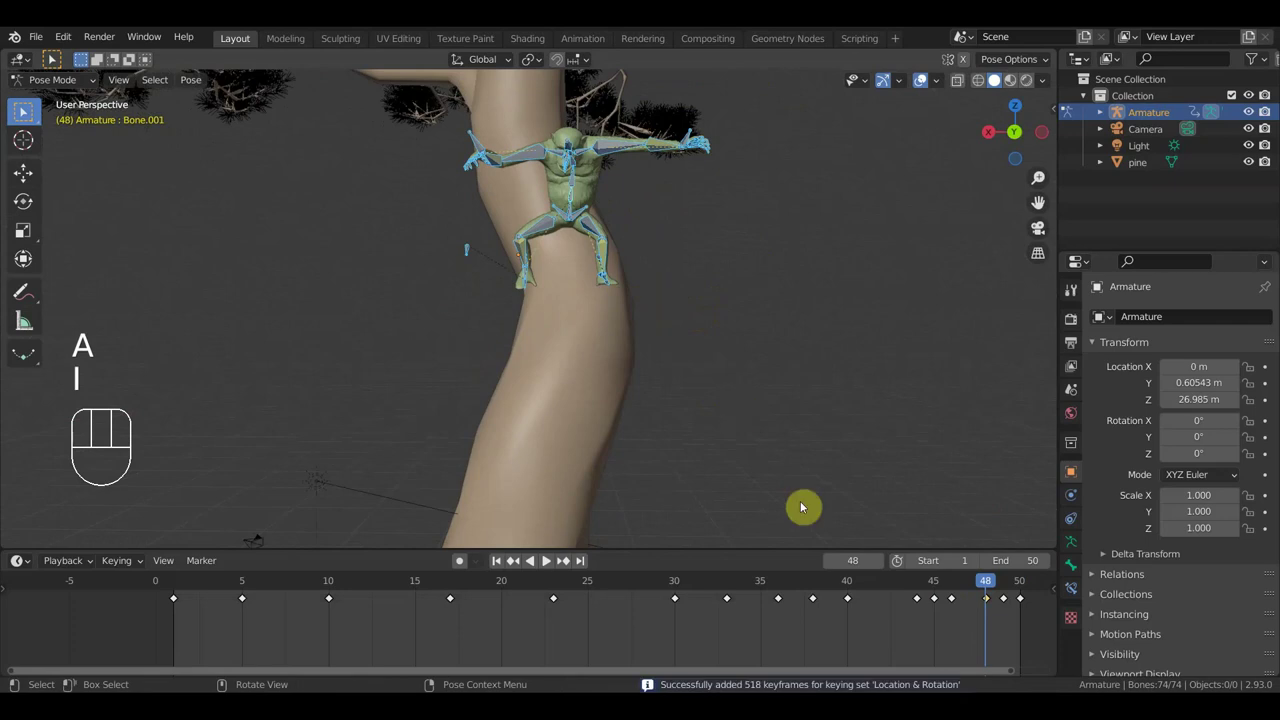
pyautogui.click(944, 587)
pyautogui.moveTo(944, 587); pyautogui.dragTo(1018, 629)
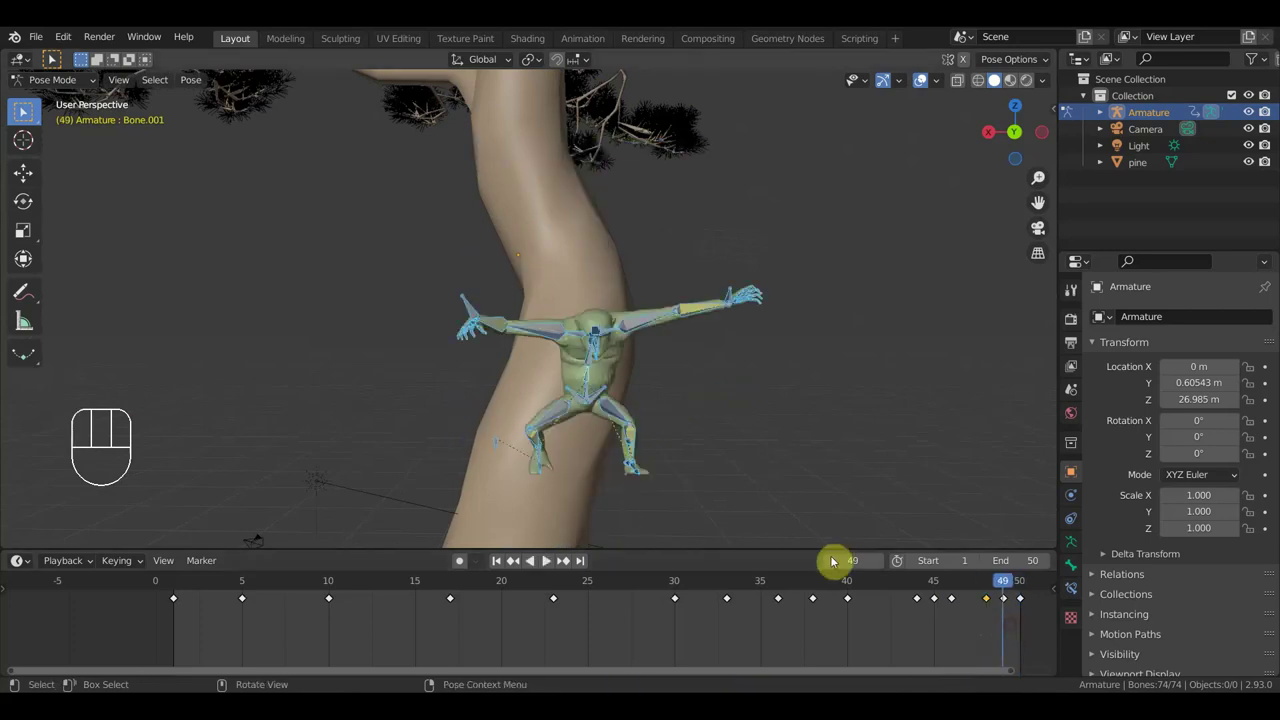
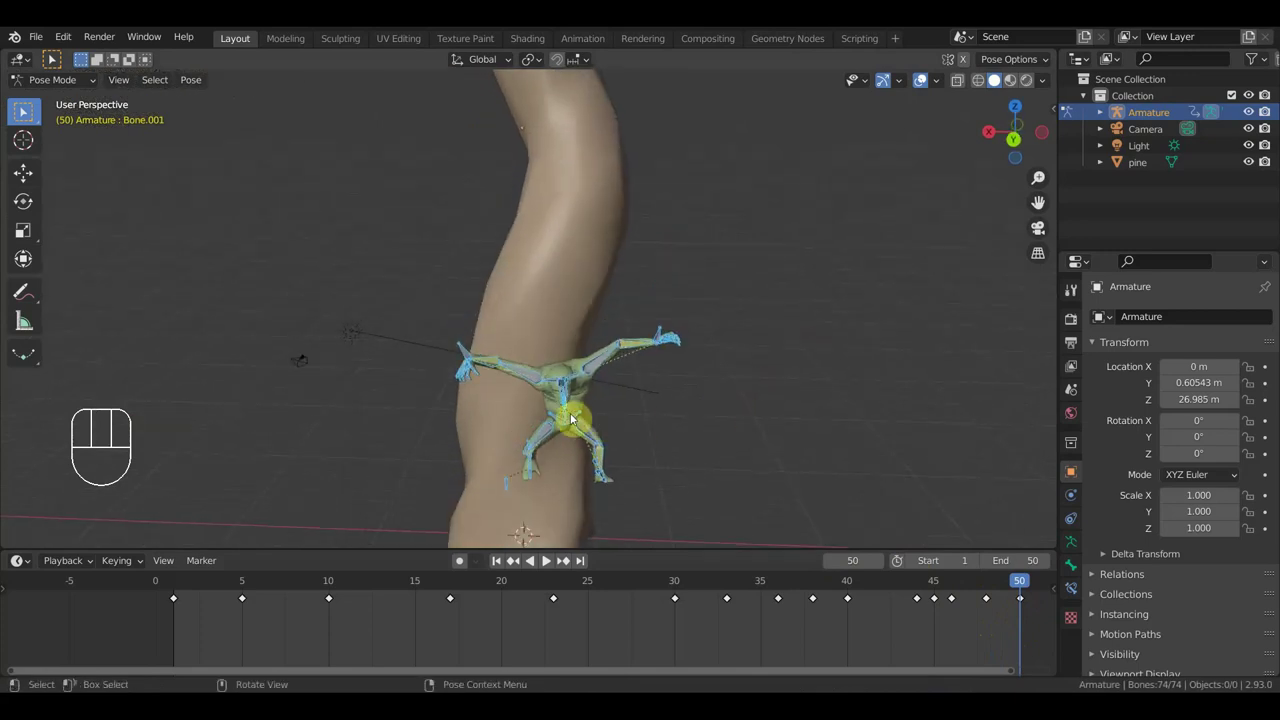
# Step: Rotate the root bone twice, bend the lower leg and reposition the foot bone at frame 50
pyautogui.moveTo(570, 419); pyautogui.dragTo(642, 402)
pyautogui.moveTo(643, 414); pyautogui.dragTo(660, 453)
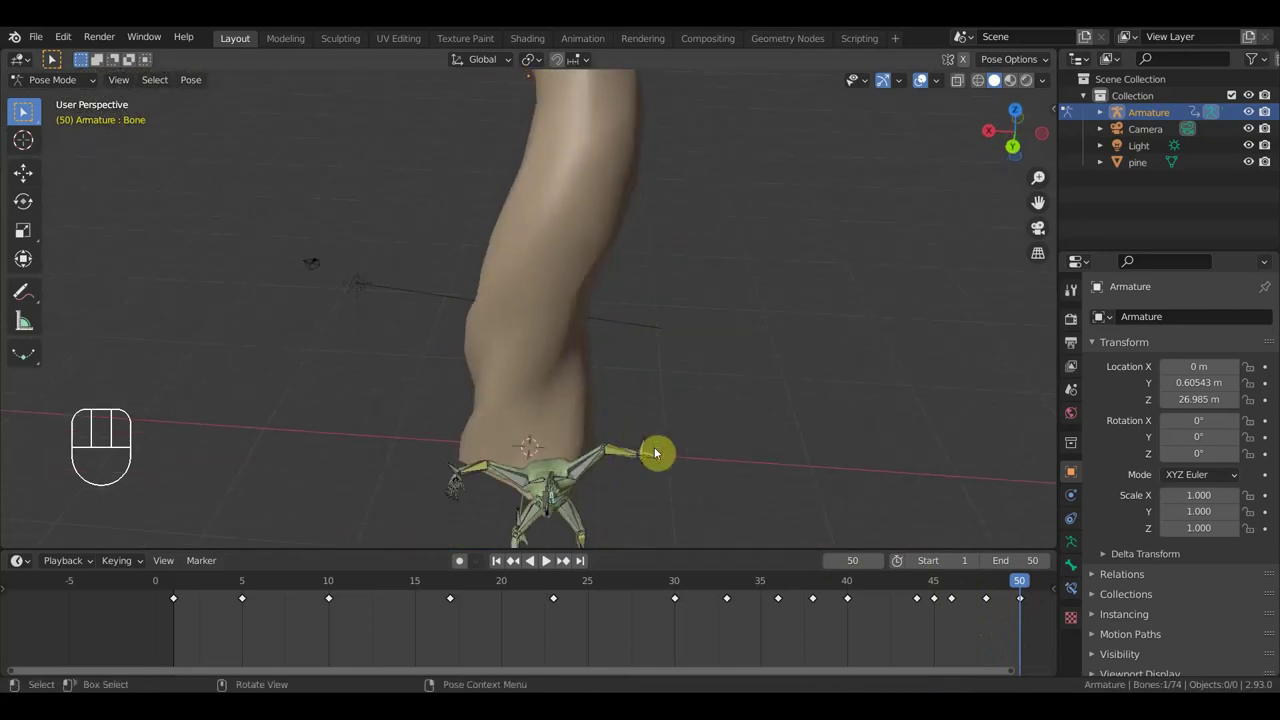
pyautogui.press('r')
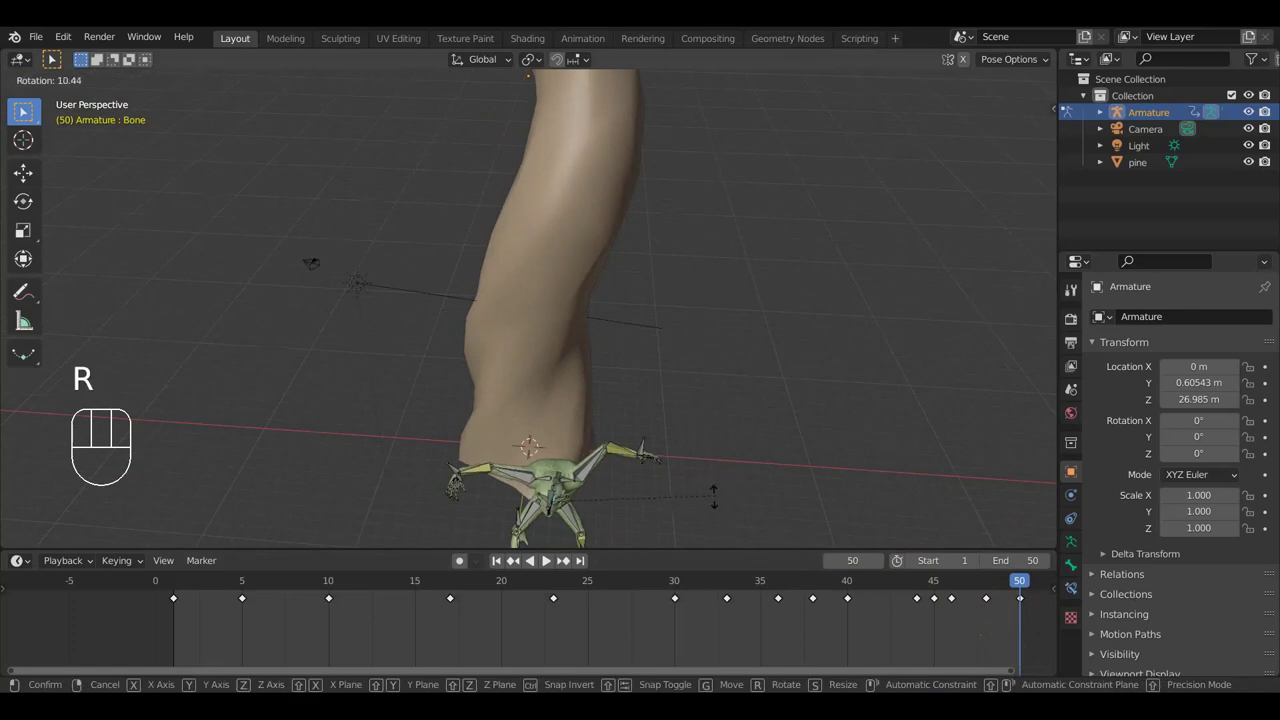
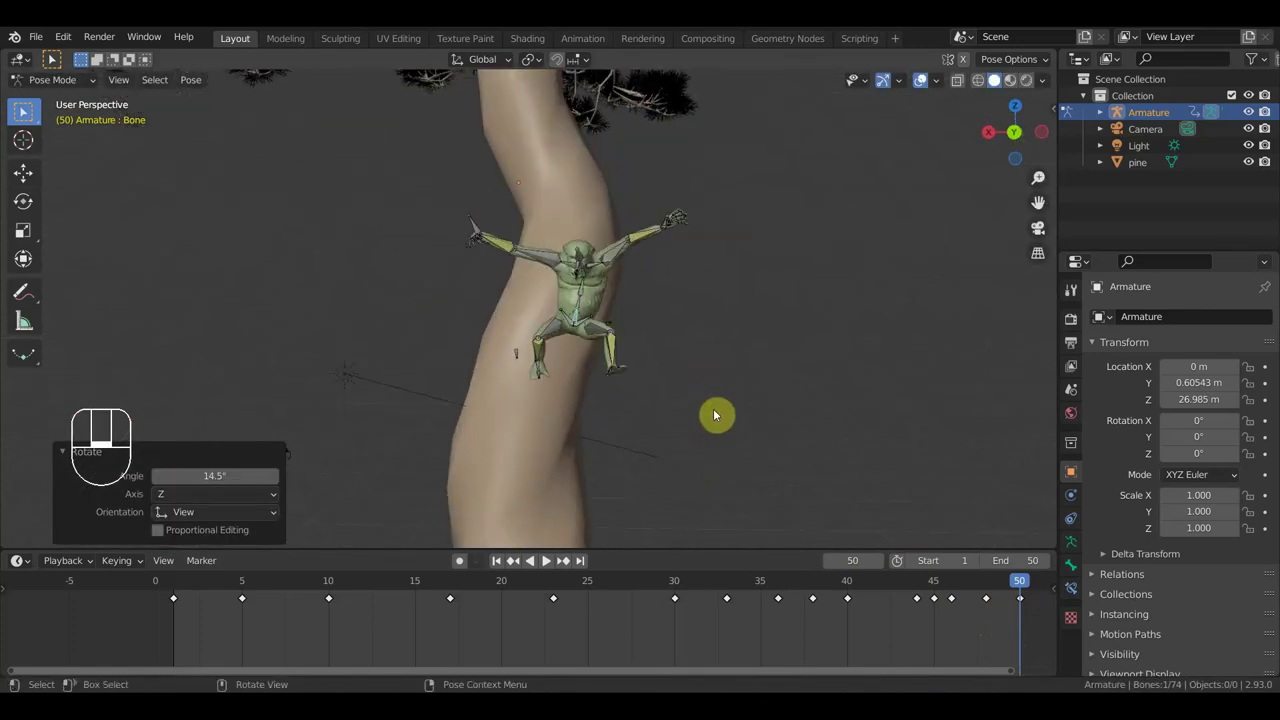
pyautogui.press('r')
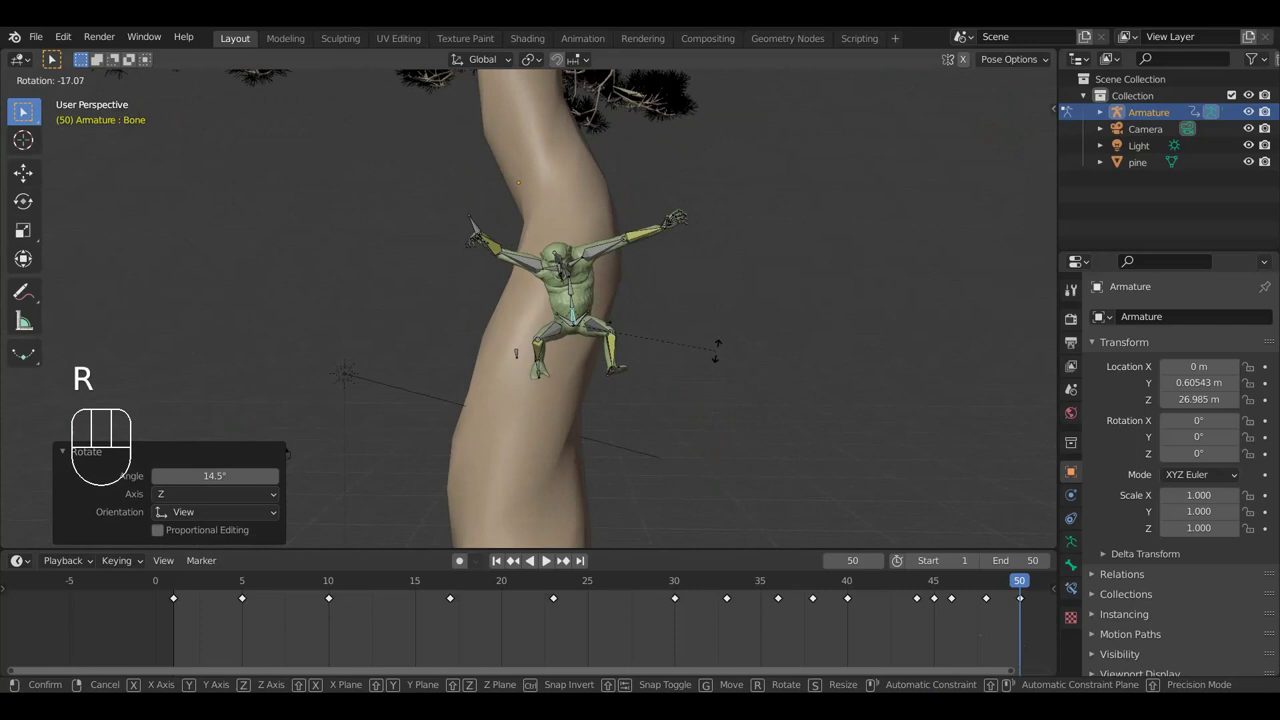
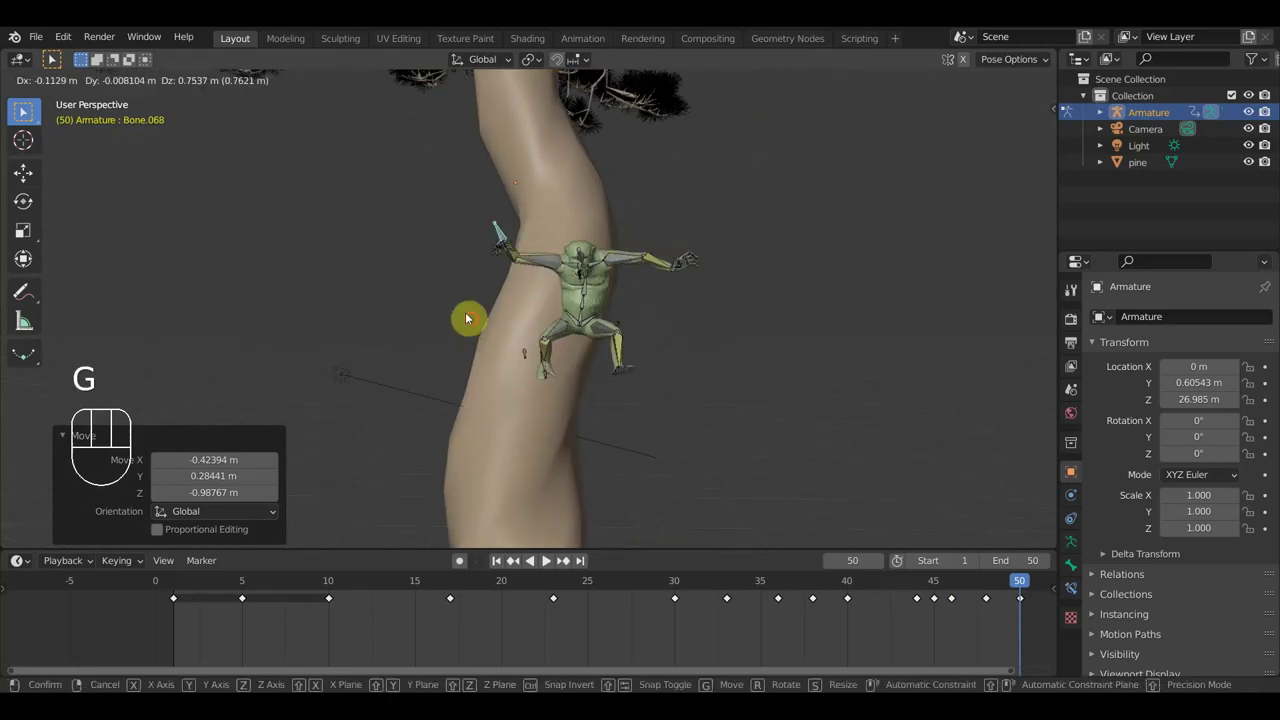
pyautogui.moveTo(494, 325); pyautogui.dragTo(541, 380)
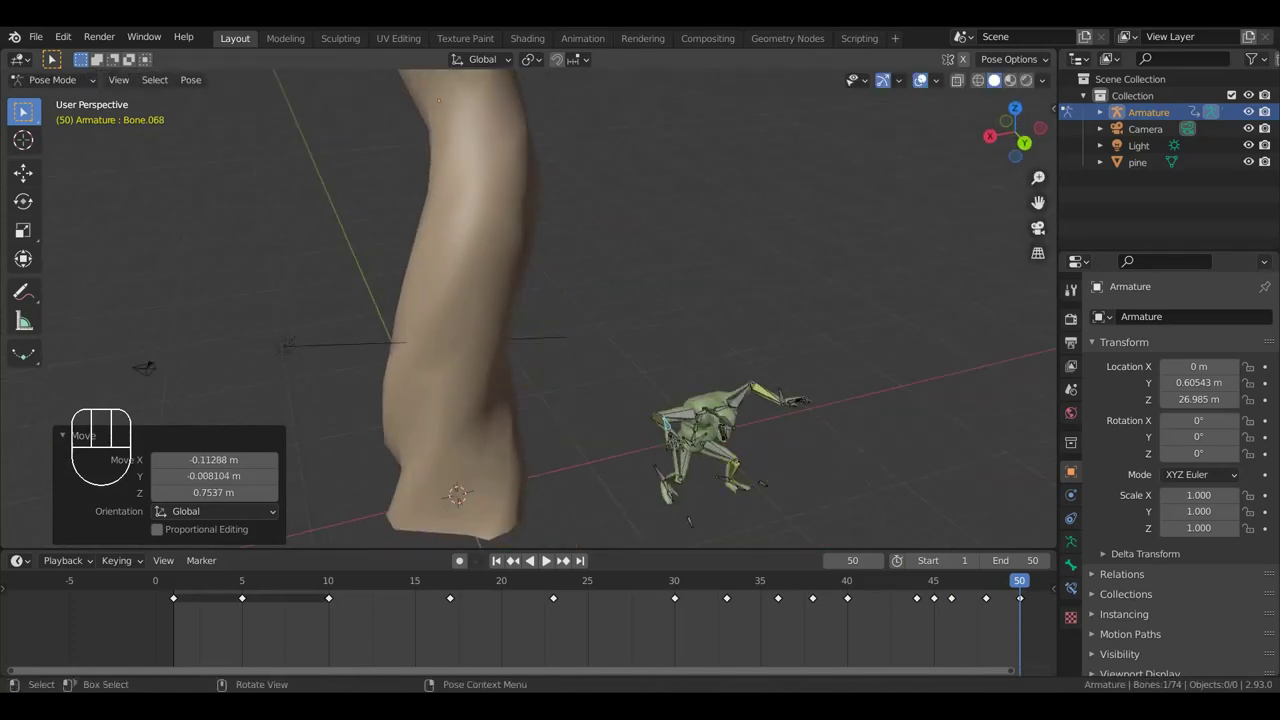
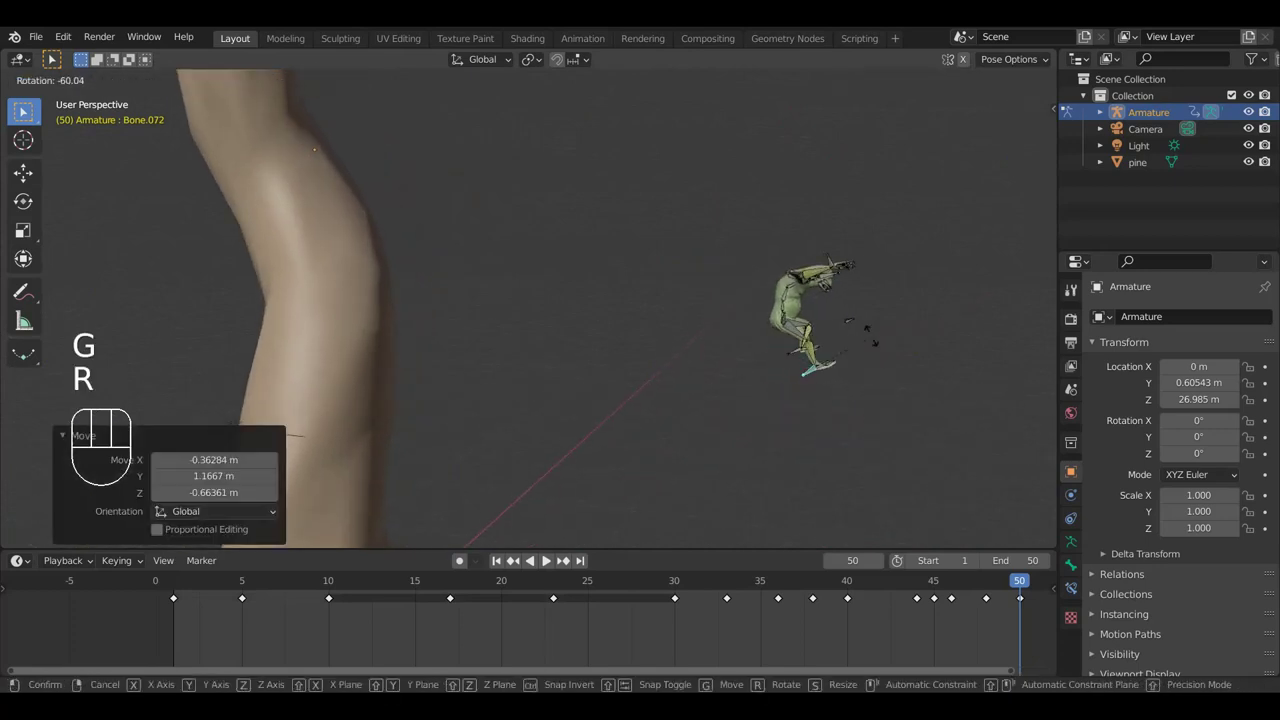
pyautogui.moveTo(895, 371); pyautogui.dragTo(848, 375)
pyautogui.click(869, 380)
pyautogui.press('g')
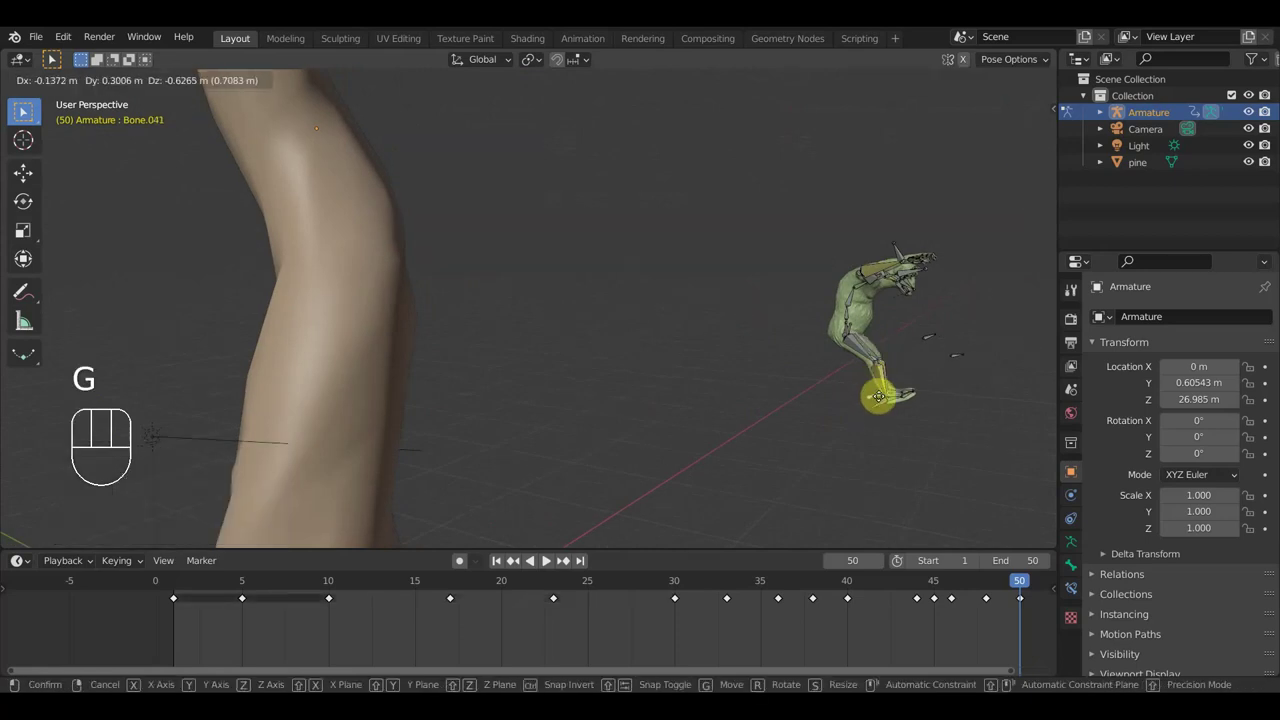
pyautogui.click(883, 399)
# Step: Rotate the torso bone and further limb bones into the final climbing pose on the trunk
pyautogui.moveTo(818, 405); pyautogui.dragTo(728, 400)
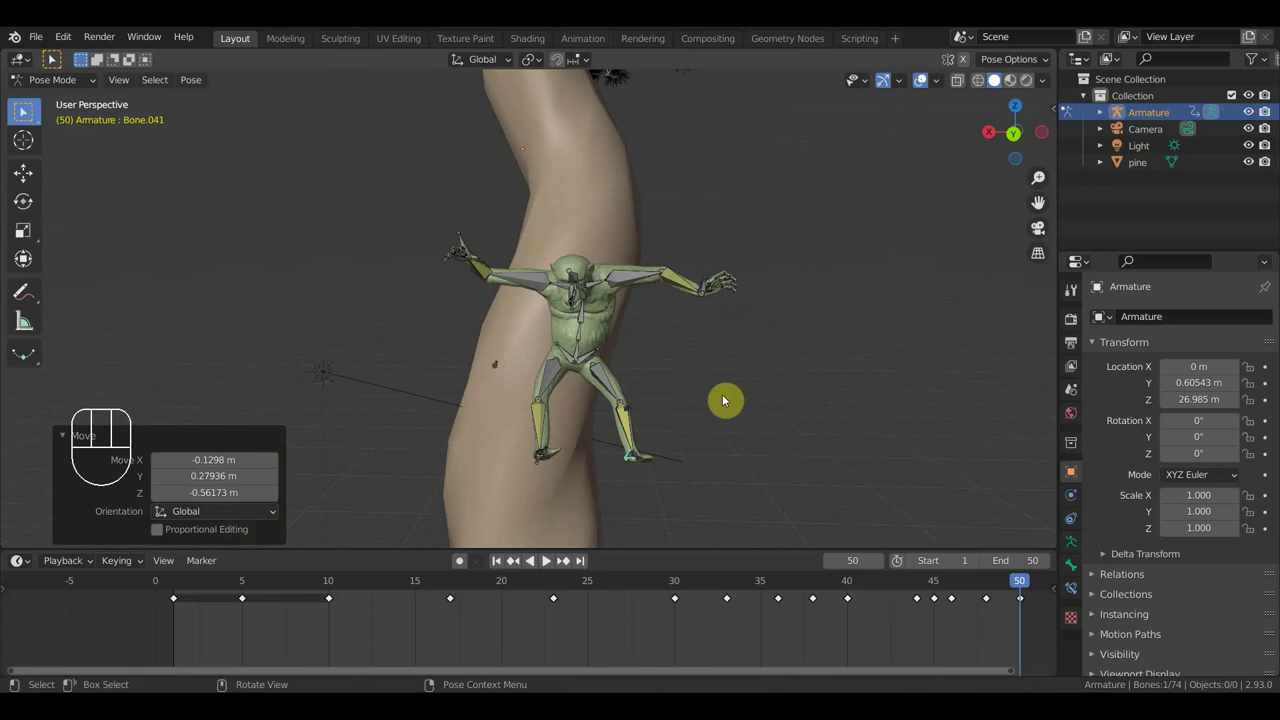
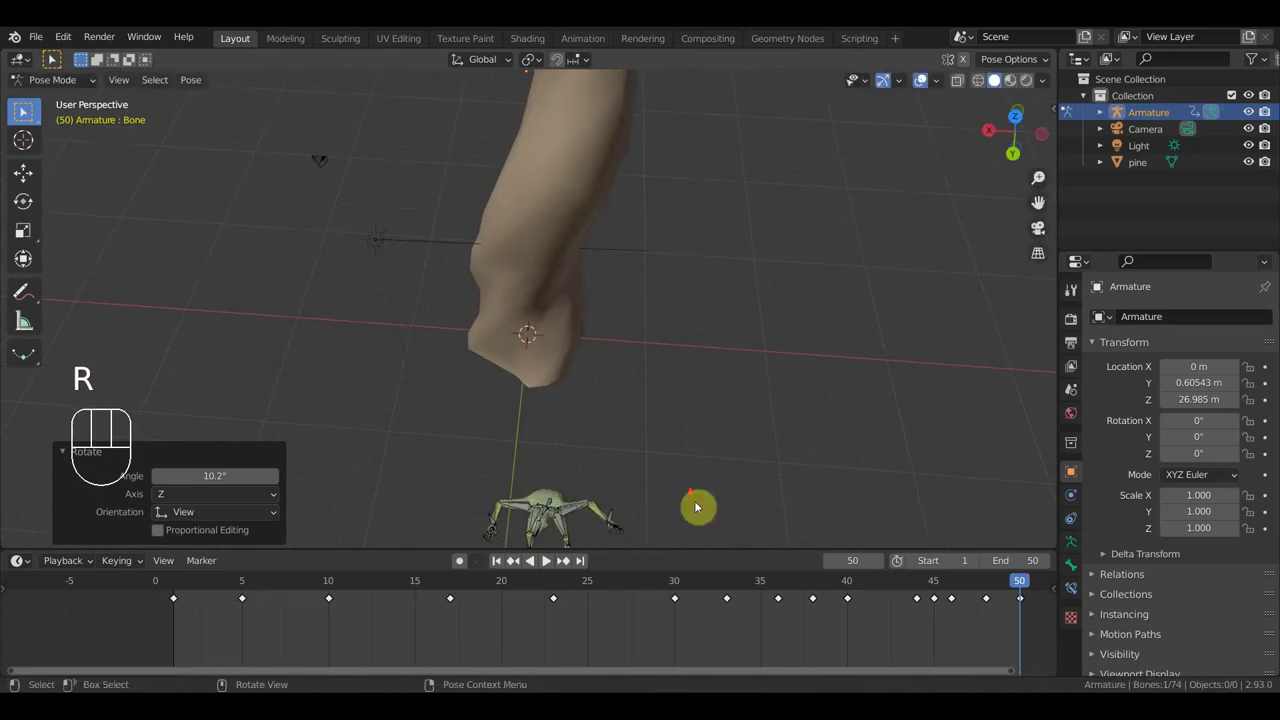
pyautogui.middleClick(690, 481)
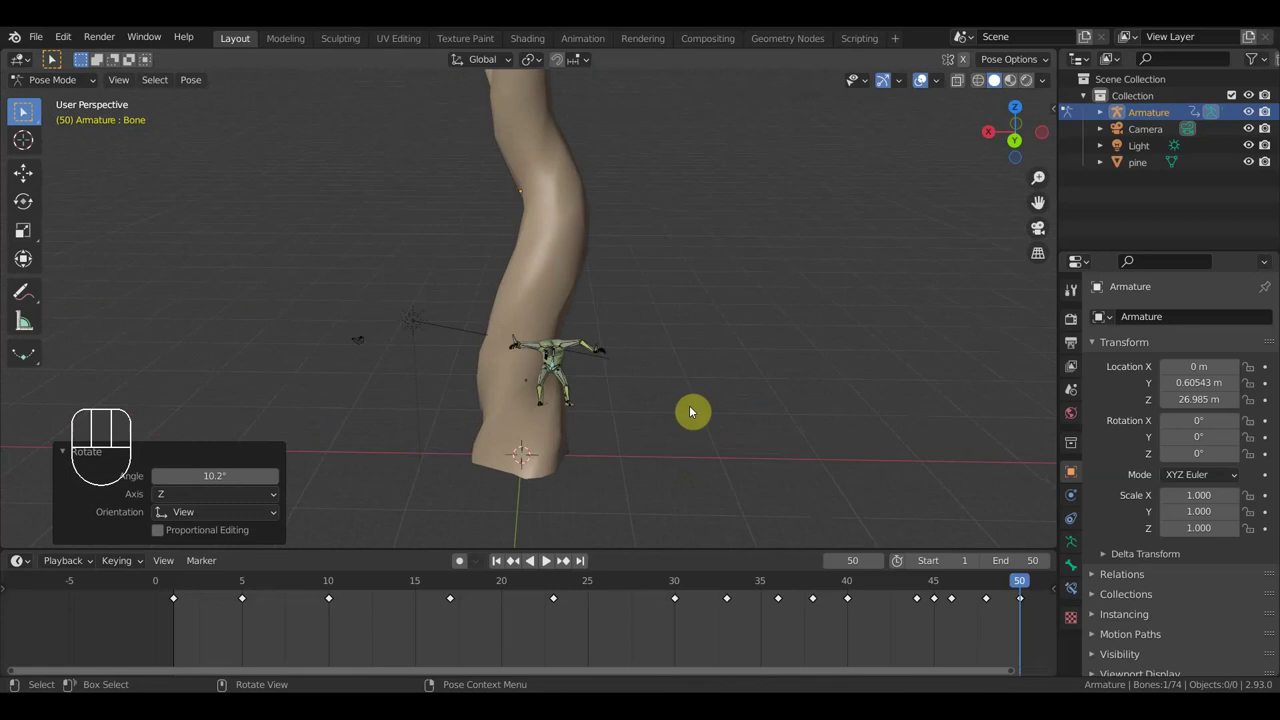
pyautogui.moveTo(589, 473); pyautogui.dragTo(588, 436)
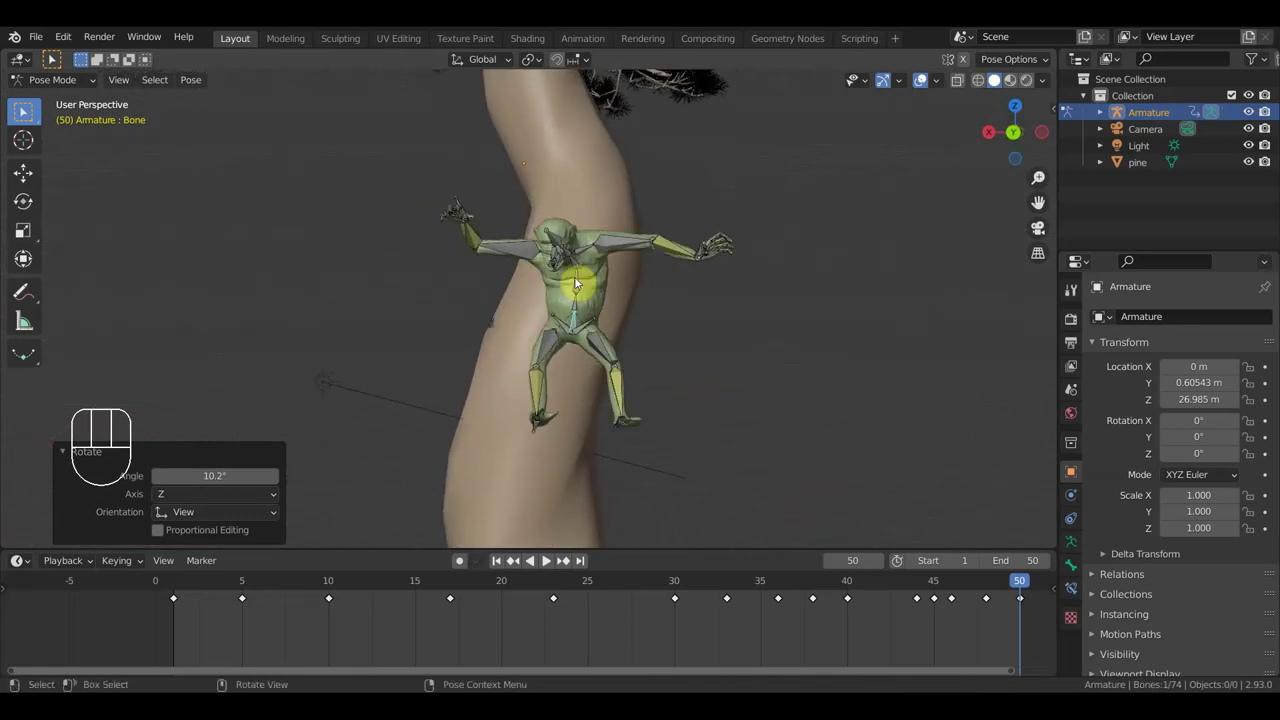
pyautogui.click(577, 267)
pyautogui.press('r')
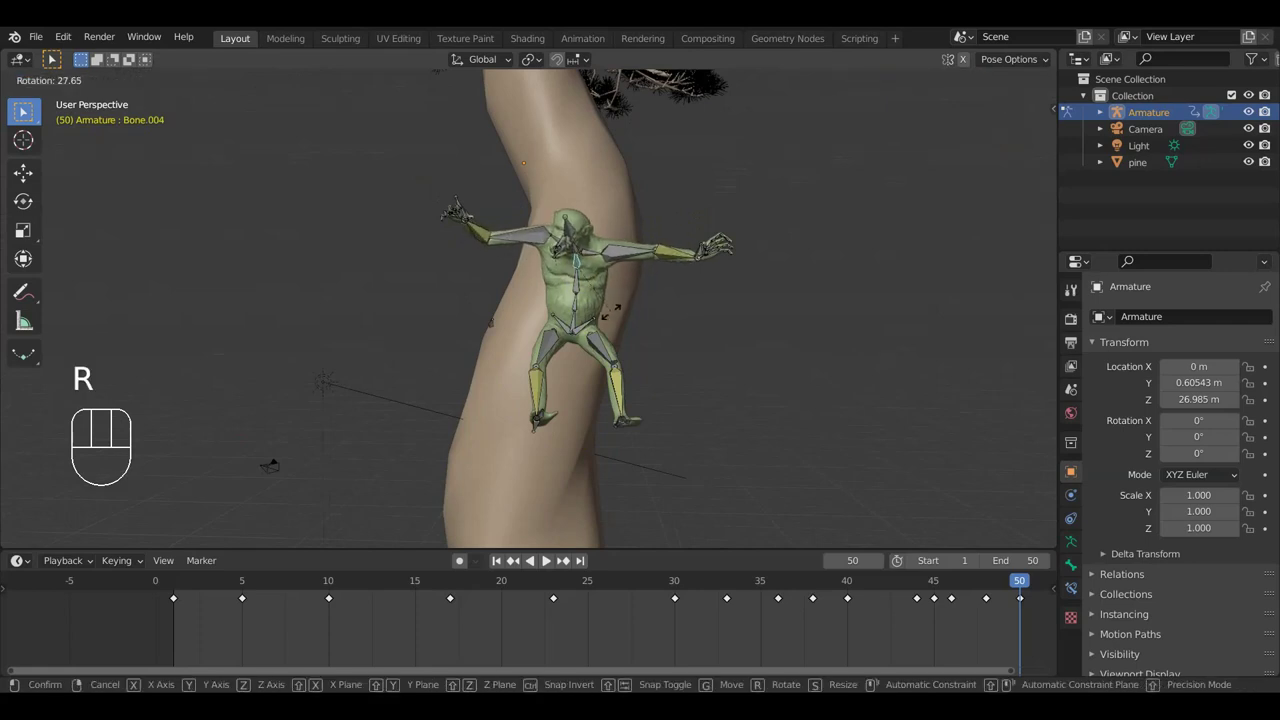
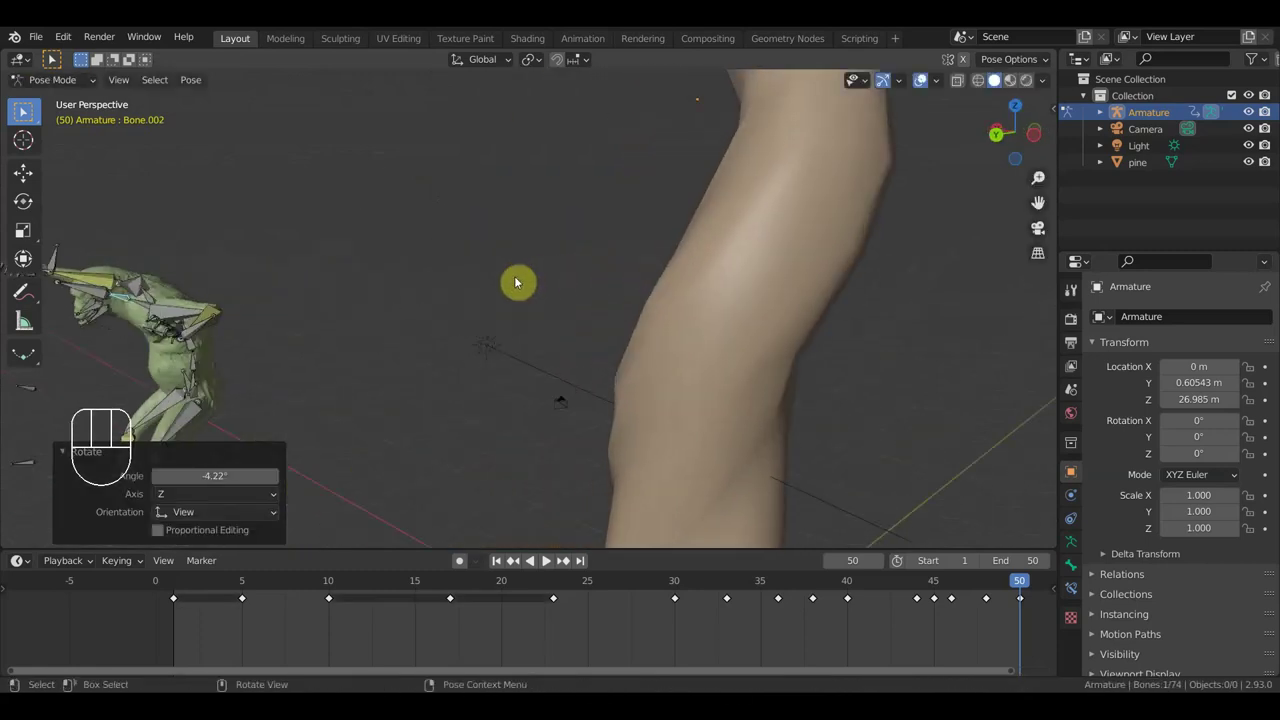
pyautogui.moveTo(492, 276); pyautogui.dragTo(317, 378)
pyautogui.moveTo(447, 233); pyautogui.dragTo(391, 176)
pyautogui.press('r')
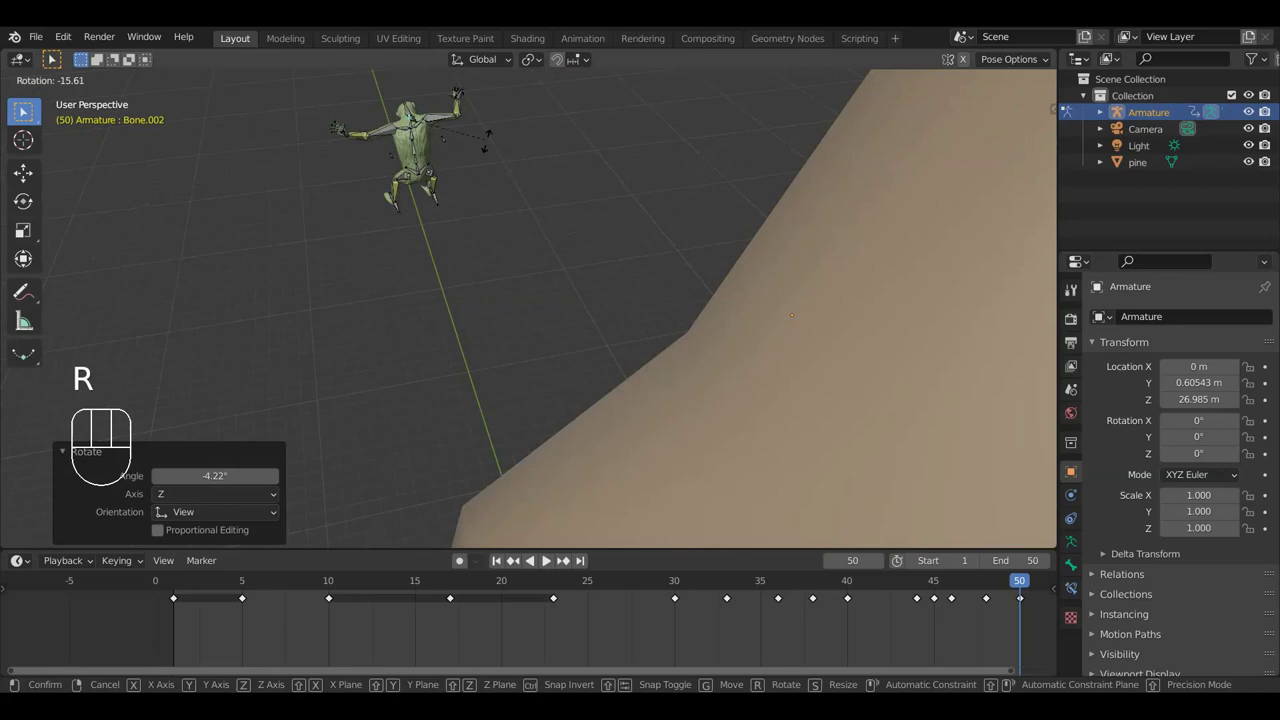
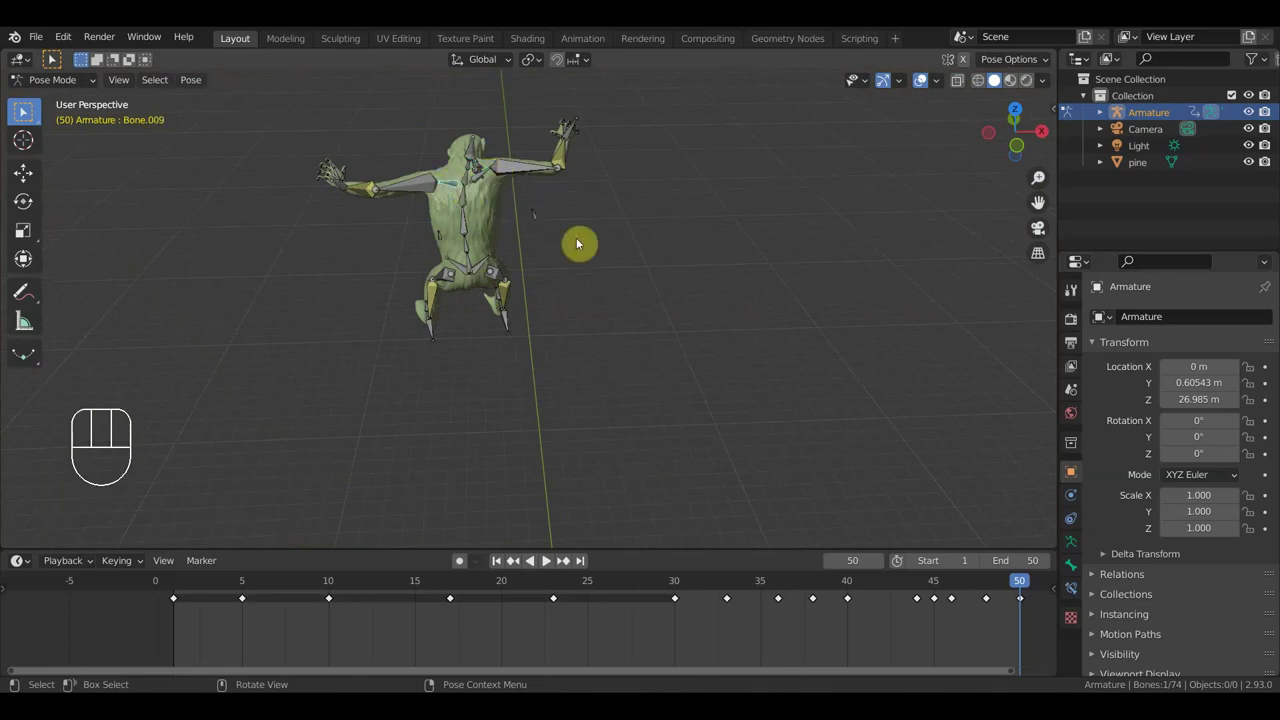
pyautogui.press('r')
pyautogui.click(550, 256)
# Step: Orbit and pull back the view to show the creature perched near the treetop
pyautogui.moveTo(539, 224); pyautogui.dragTo(572, 249)
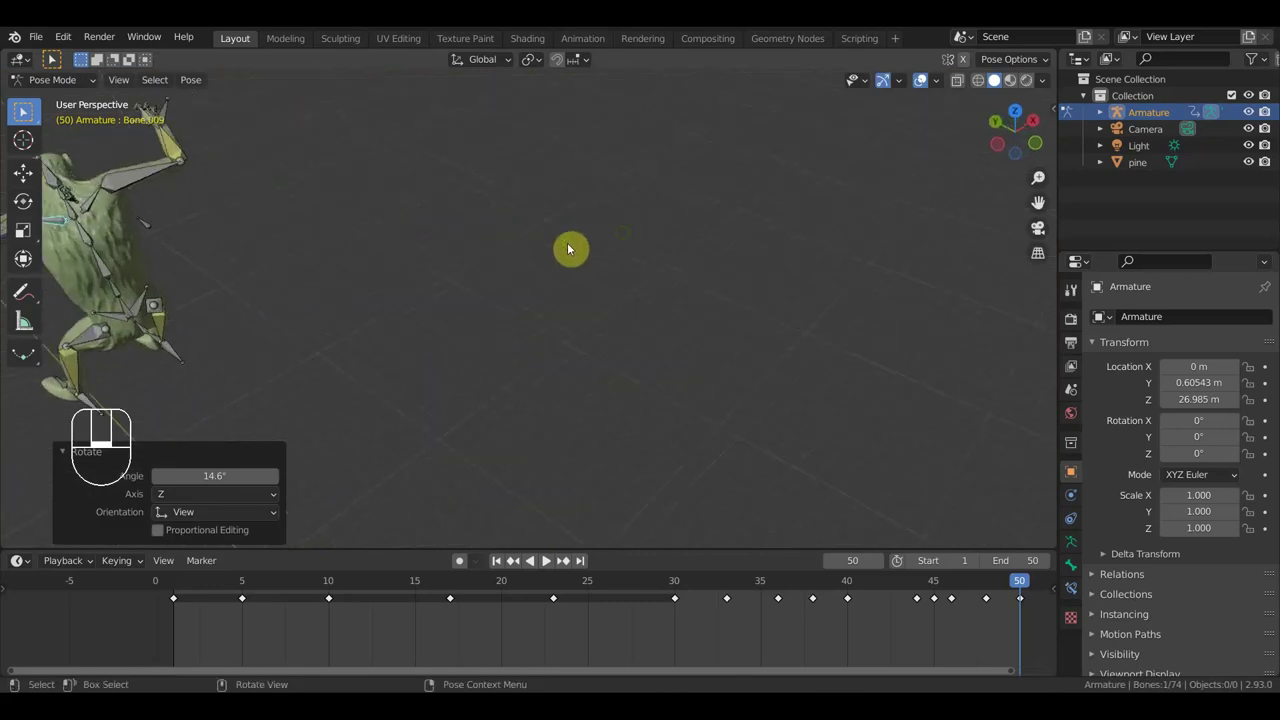
pyautogui.moveTo(521, 293); pyautogui.dragTo(676, 195)
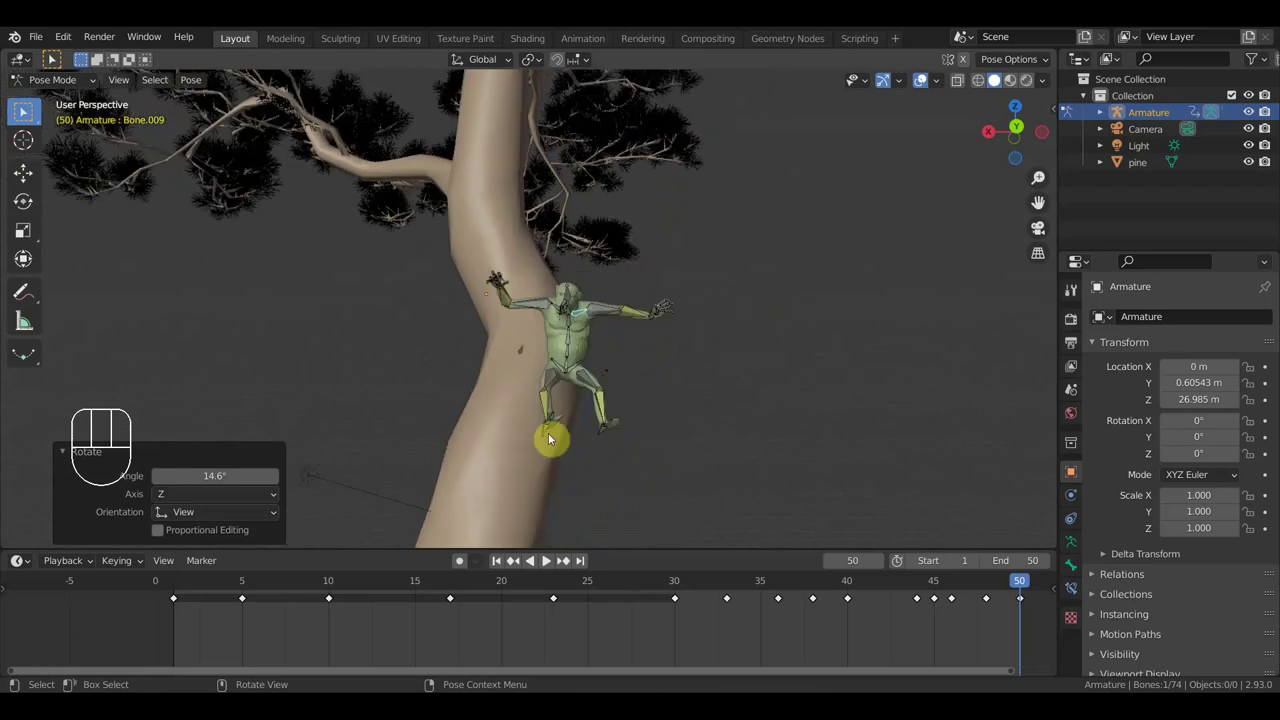
pyautogui.moveTo(561, 432); pyautogui.dragTo(596, 439)
pyautogui.moveTo(591, 409); pyautogui.dragTo(585, 344)
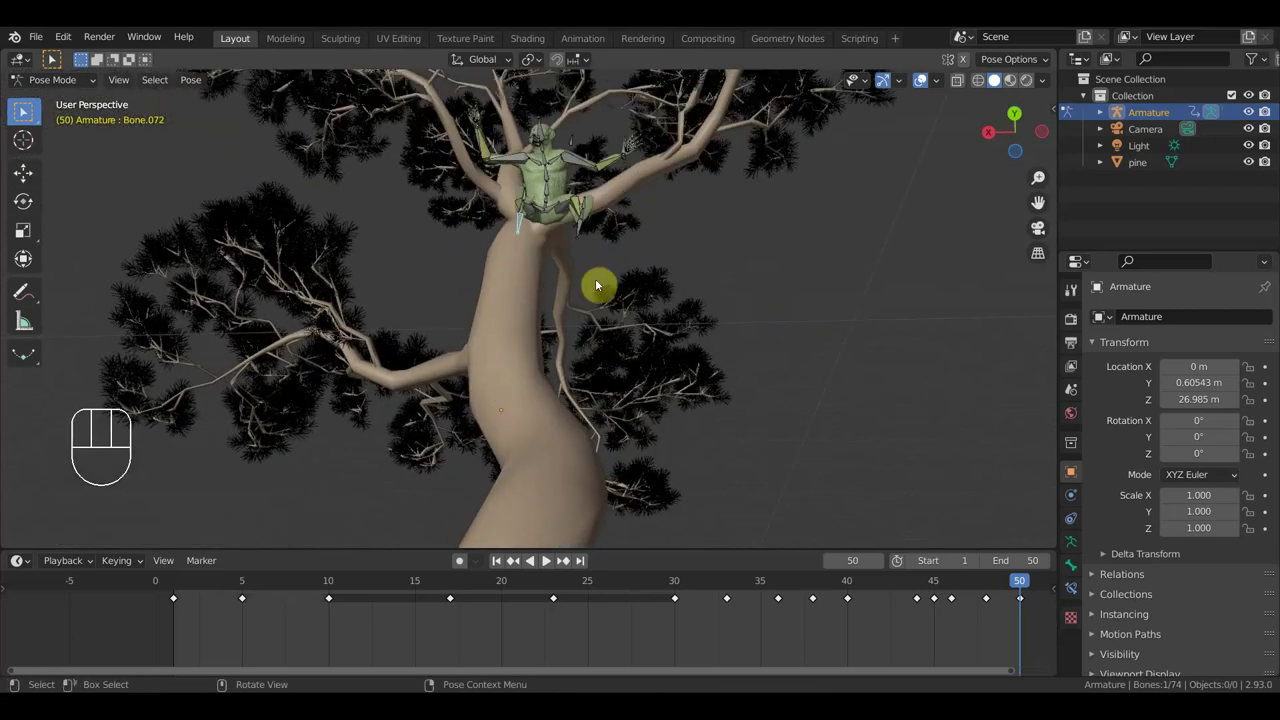
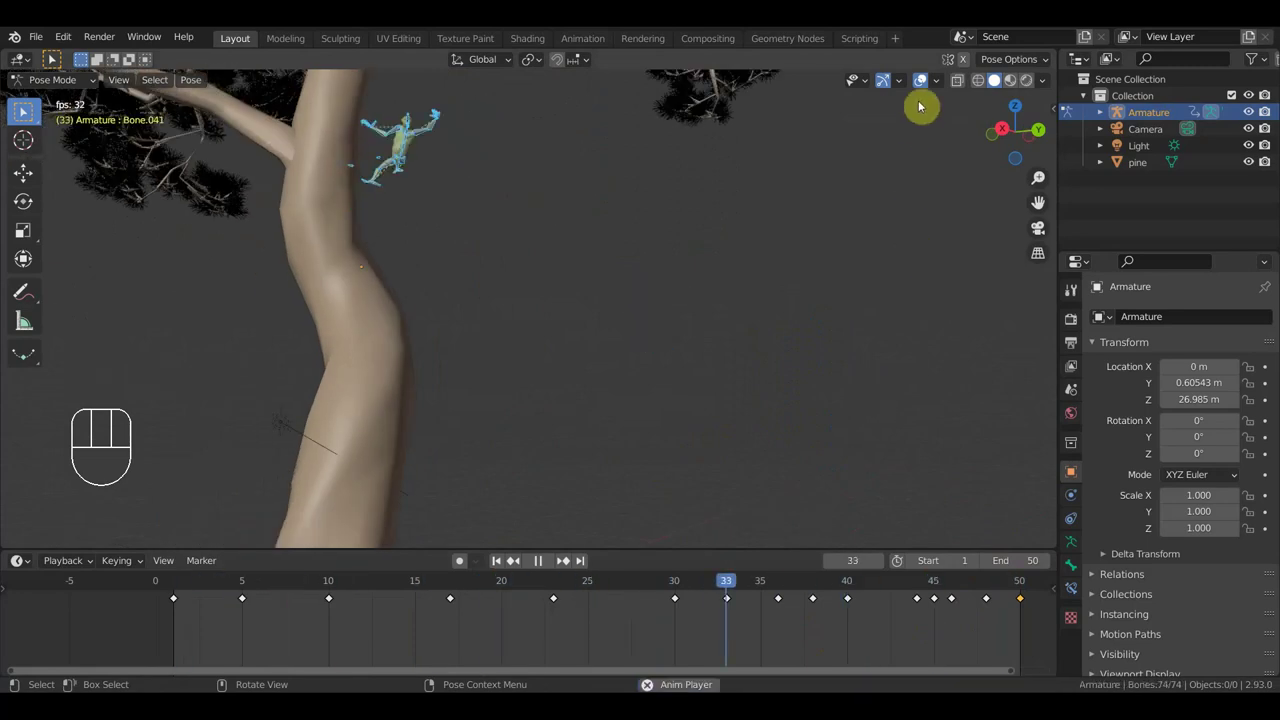
# Step: Play the climbing animation while orbiting around the pine trunk, pausing and resuming playback
pyautogui.moveTo(872, 268); pyautogui.dragTo(970, 344)
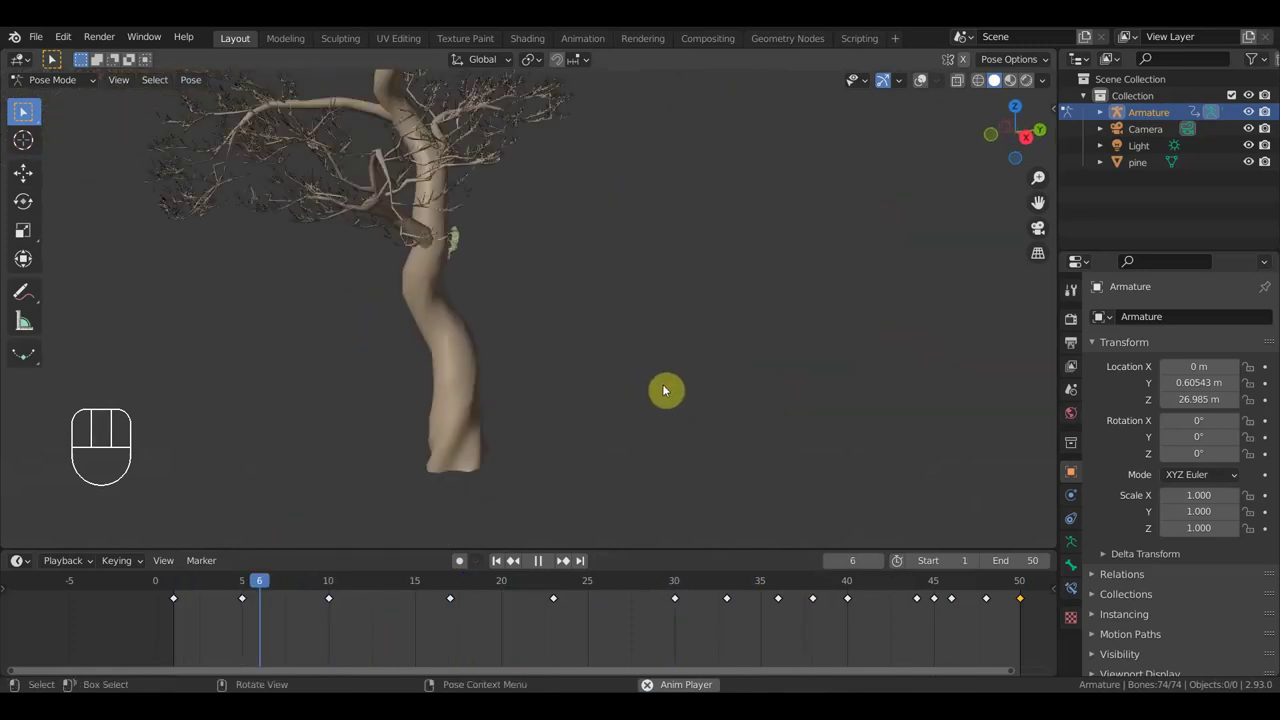
pyautogui.moveTo(687, 395); pyautogui.dragTo(1014, 384)
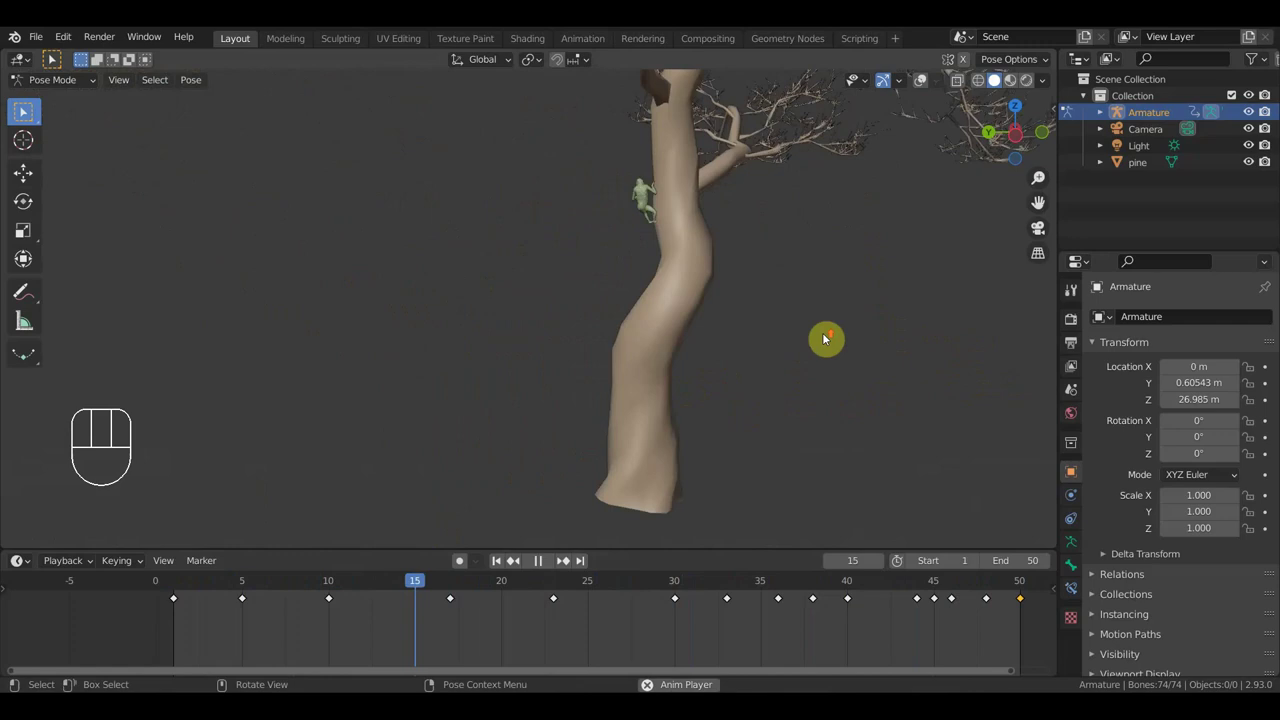
pyautogui.moveTo(814, 327); pyautogui.dragTo(584, 539)
pyautogui.moveTo(530, 507); pyautogui.dragTo(429, 486)
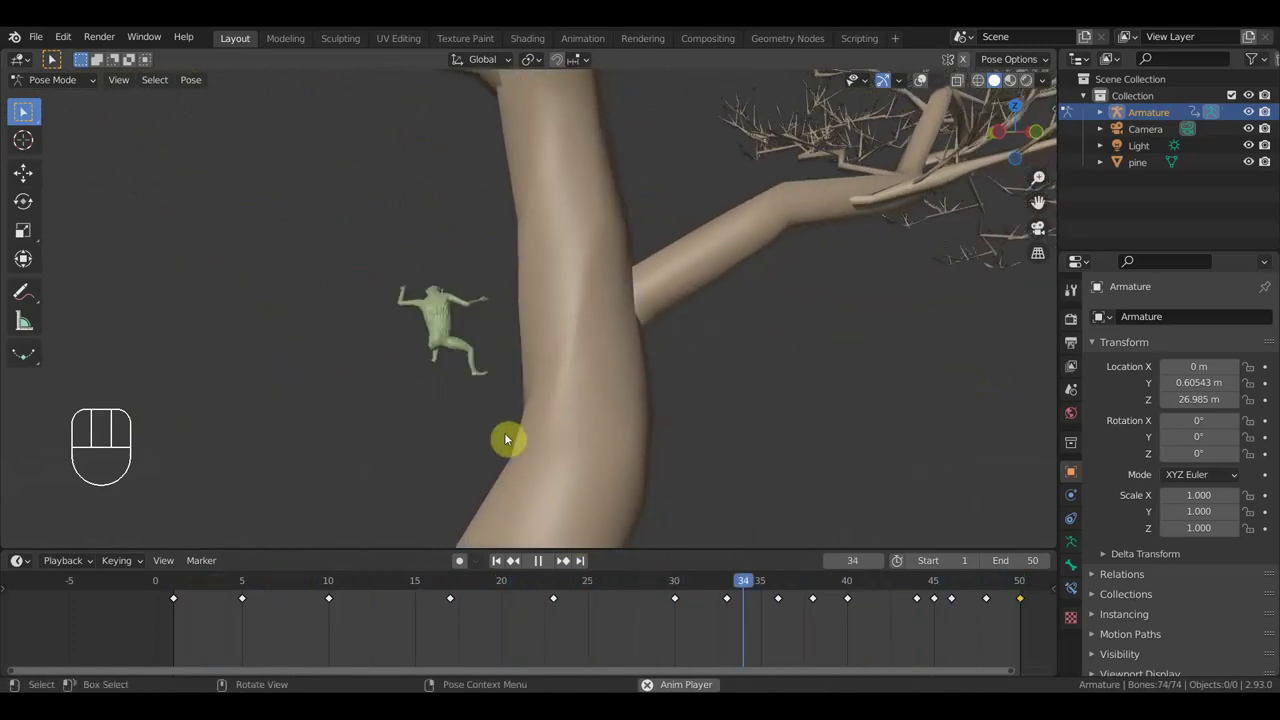
pyautogui.moveTo(513, 438); pyautogui.dragTo(619, 423)
pyautogui.moveTo(601, 422); pyautogui.dragTo(563, 411)
pyautogui.press('space')
pyautogui.press('space')
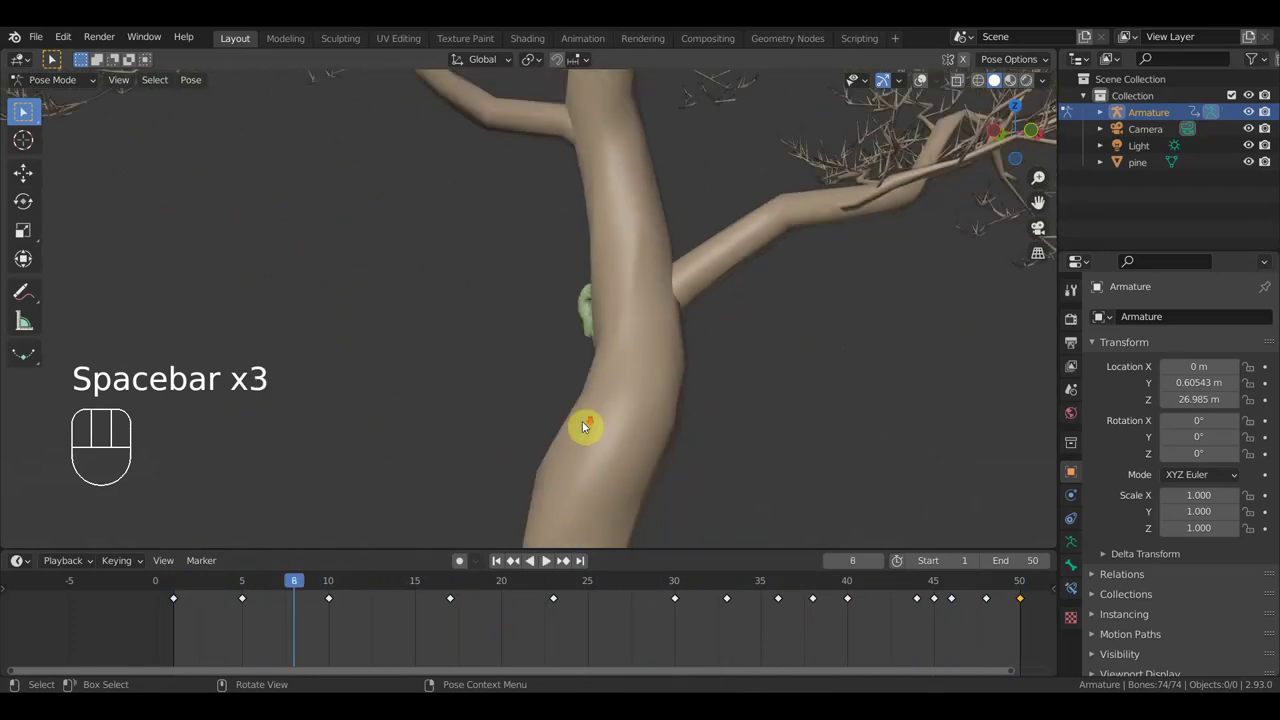
pyautogui.press('space')
pyautogui.moveTo(641, 437); pyautogui.dragTo(660, 436)
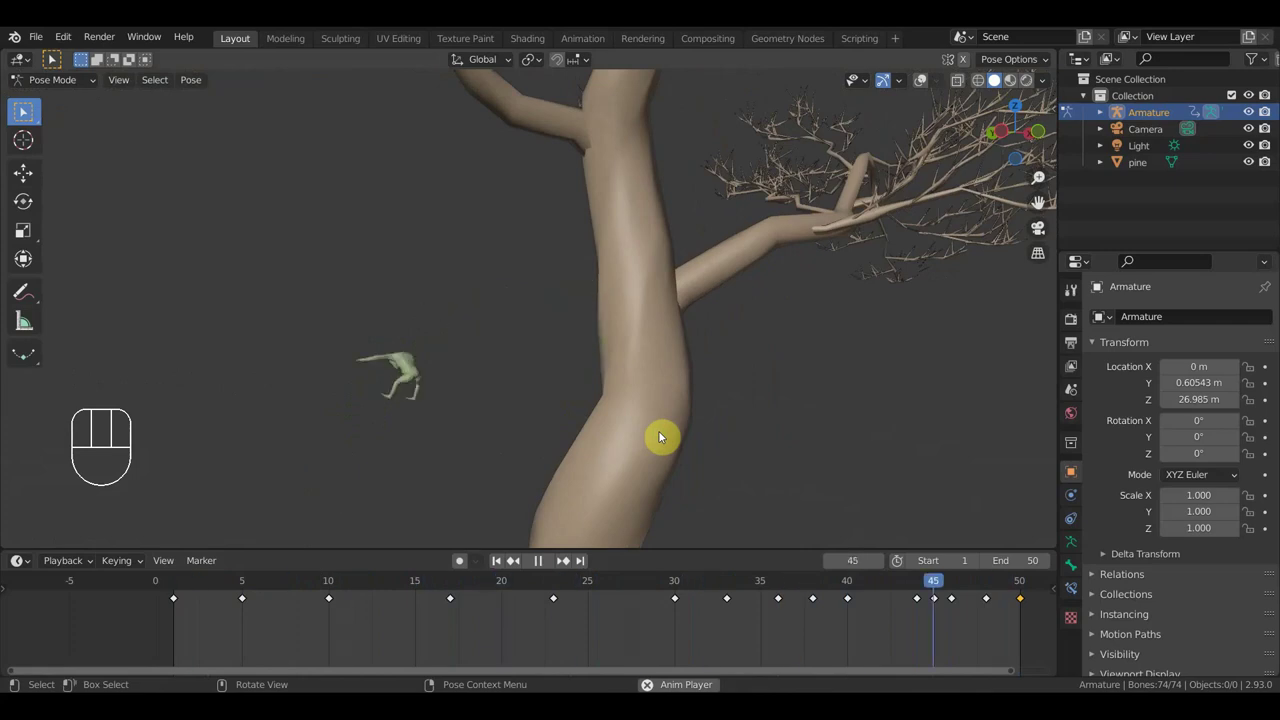
# Step: Resume playback several times following the creature up the trunk, then stop the animation
pyautogui.press('space')
pyautogui.moveTo(900, 587); pyautogui.dragTo(892, 604)
pyautogui.moveTo(693, 442); pyautogui.dragTo(895, 435)
pyautogui.press('space')
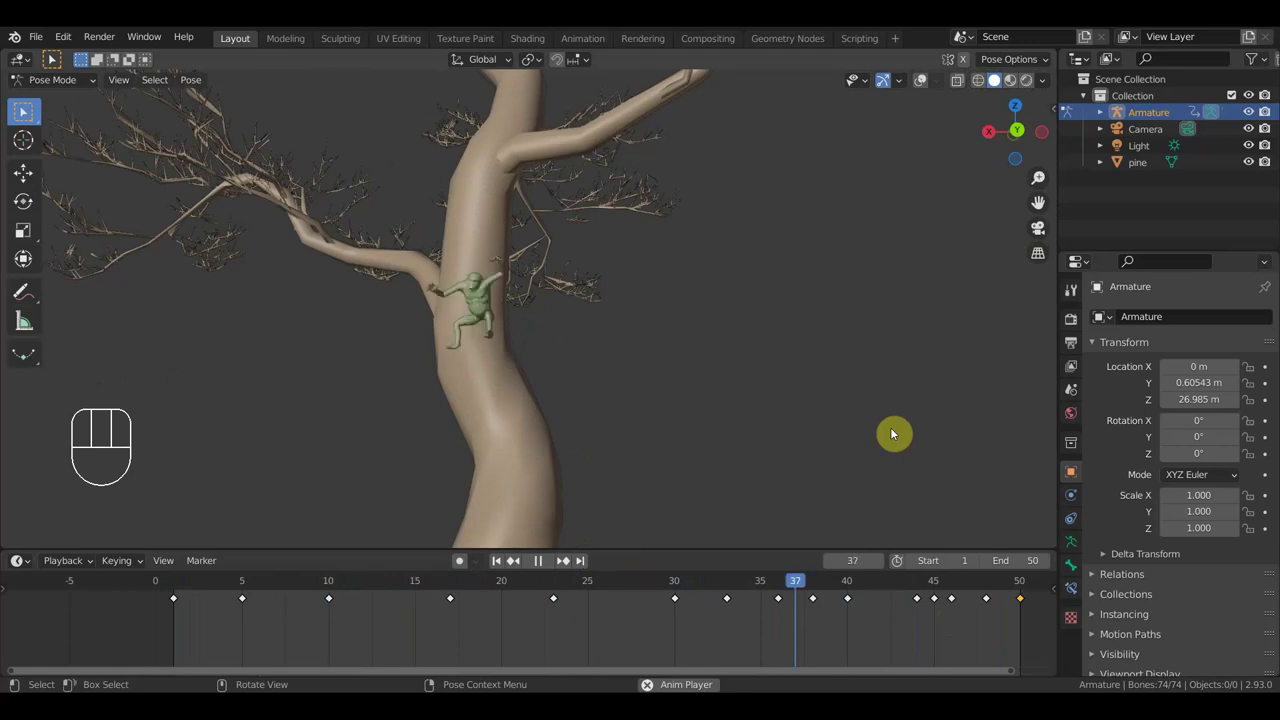
pyautogui.press('space')
pyautogui.moveTo(791, 472); pyautogui.dragTo(985, 484)
pyautogui.press('space')
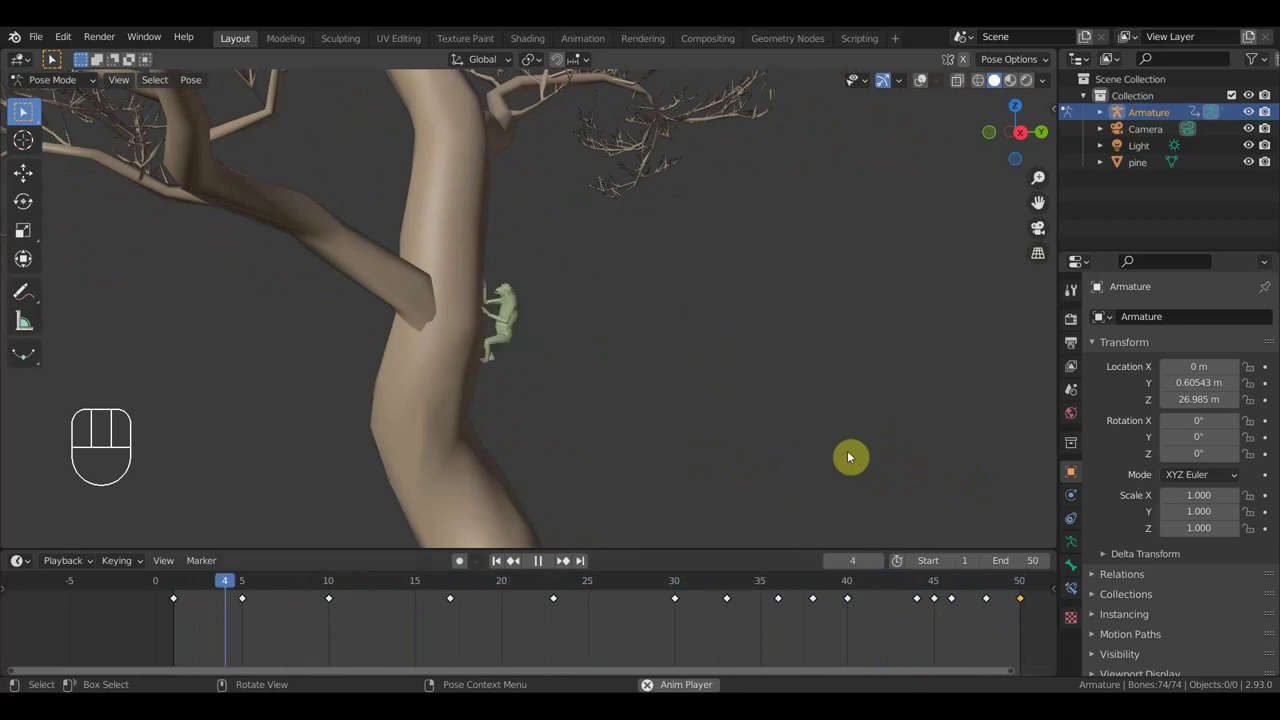
pyautogui.moveTo(851, 457); pyautogui.dragTo(803, 448)
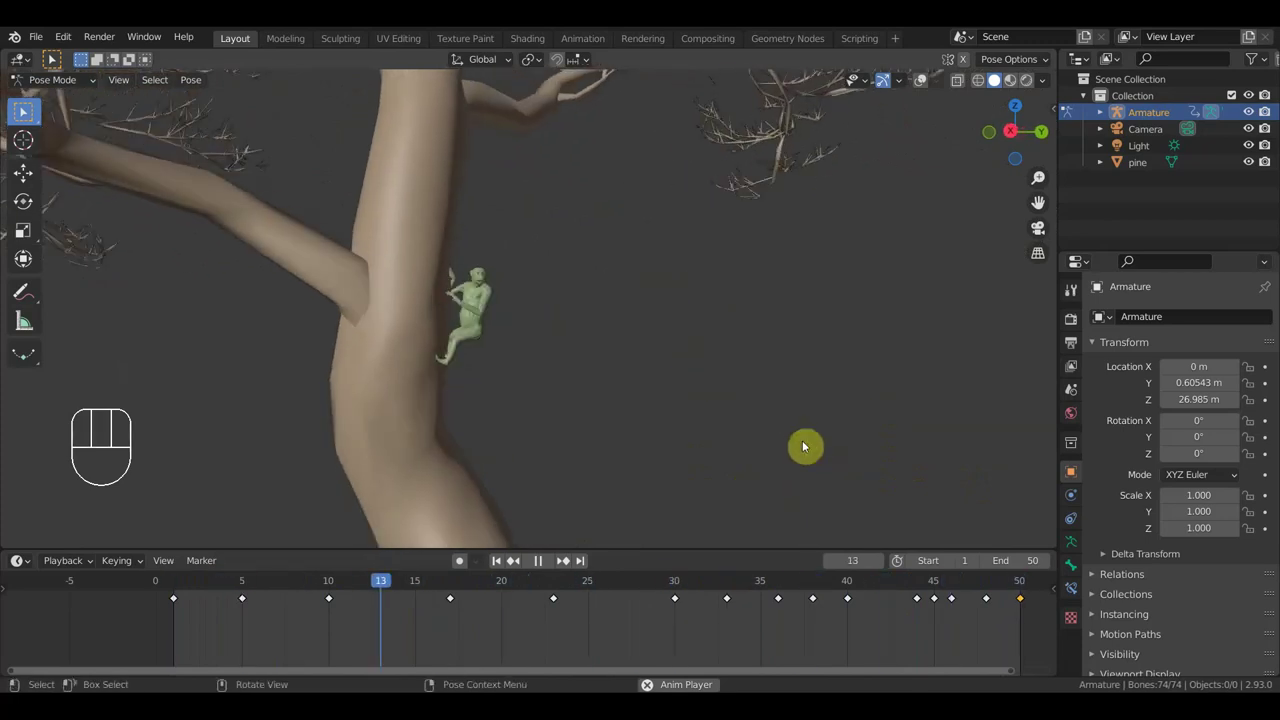
pyautogui.press('space')
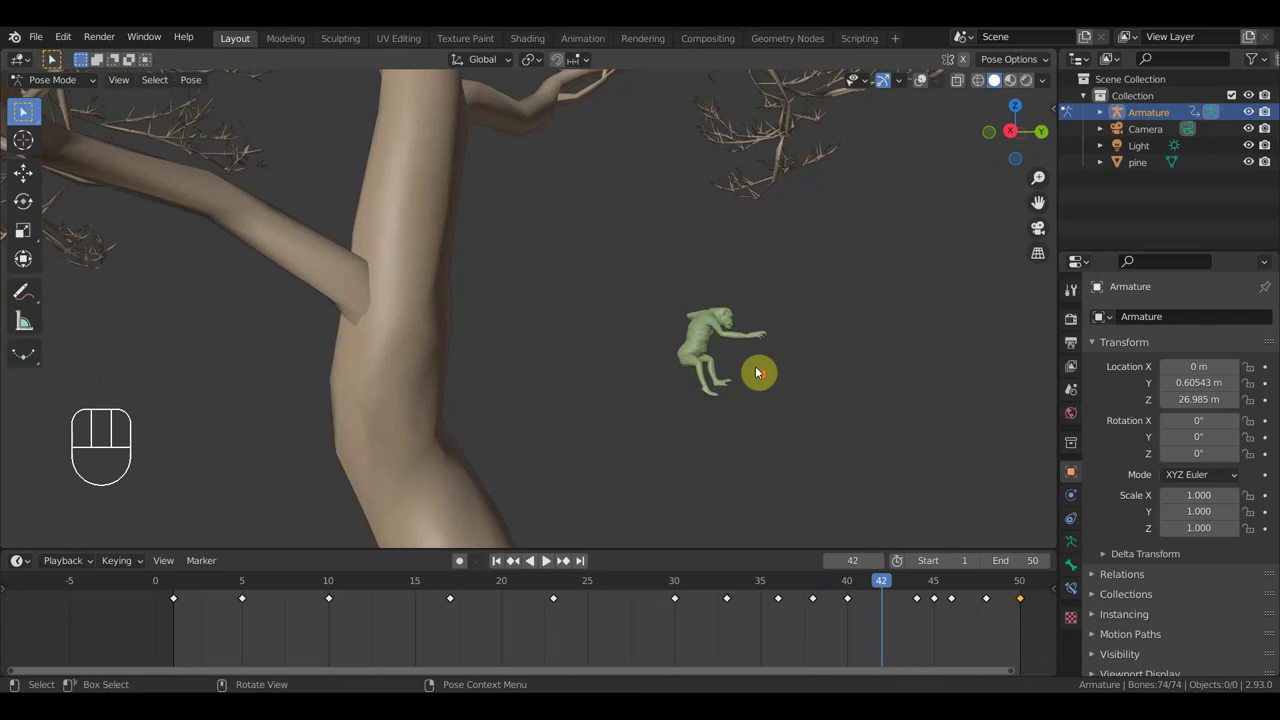
# Step: Move the view toward the creature and set the timeline to frame 39
pyautogui.moveTo(787, 370); pyautogui.dragTo(669, 334)
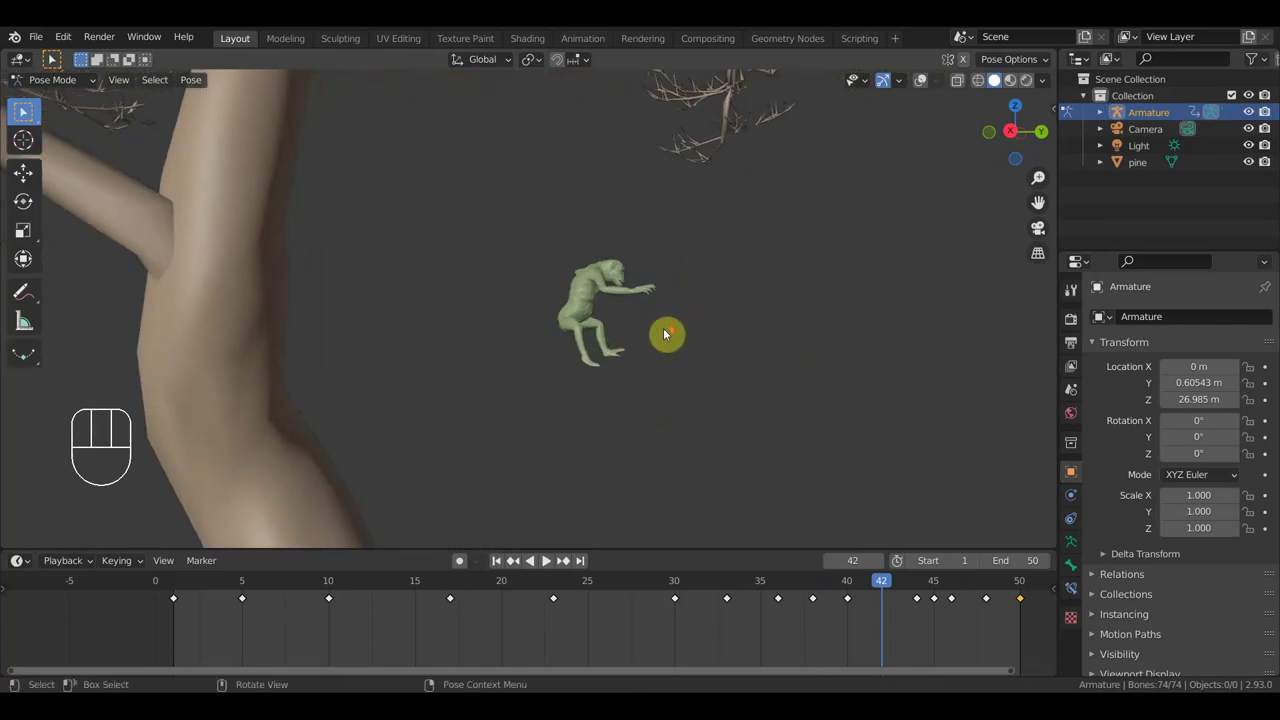
pyautogui.moveTo(792, 595); pyautogui.dragTo(827, 594)
pyautogui.moveTo(724, 471); pyautogui.dragTo(661, 463)
pyautogui.moveTo(620, 351); pyautogui.dragTo(687, 440)
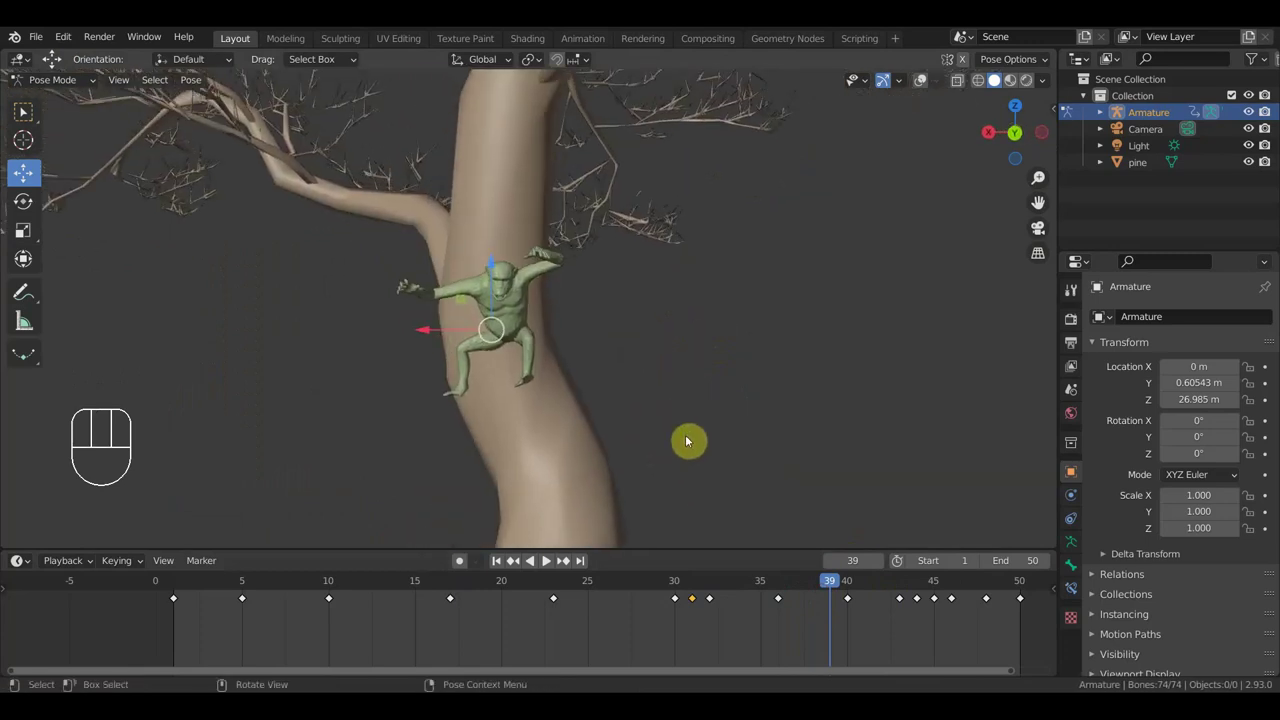
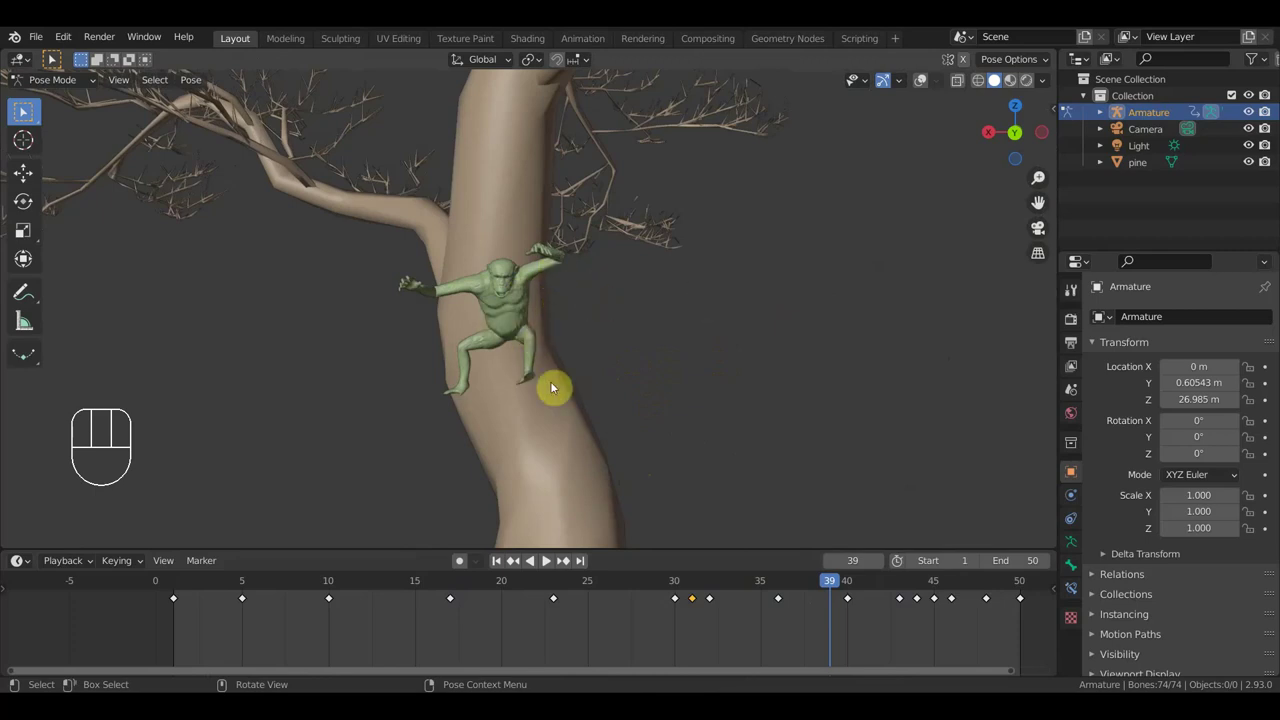
pyautogui.moveTo(564, 380); pyautogui.dragTo(578, 389)
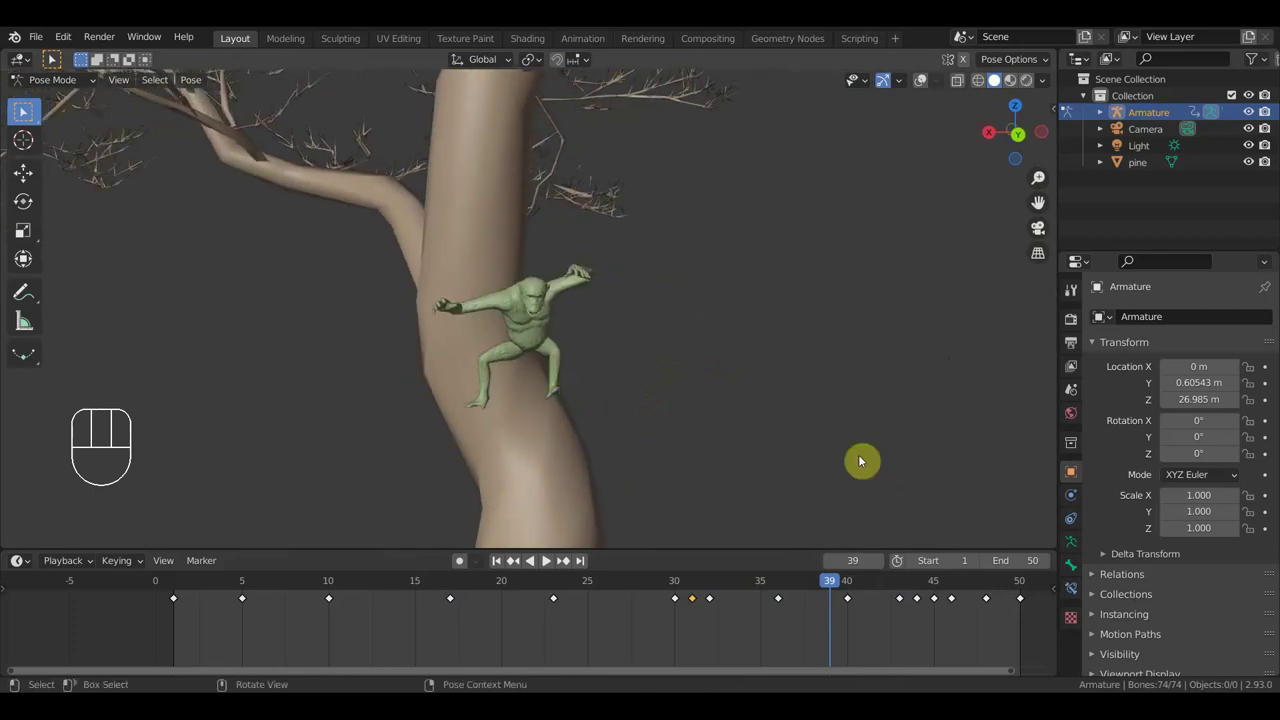